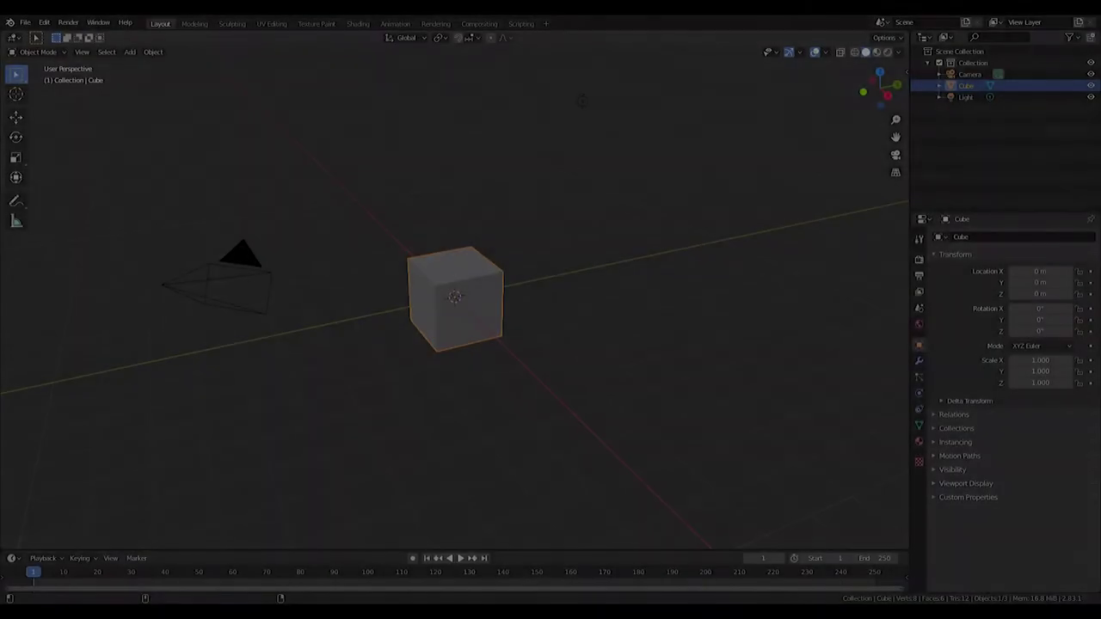
Stretch the cube into a wide wall panel, working in front view.
{"action": "key", "text": "KP_1"}
{"action": "scroll", "scroll_direction": "up", "scroll_amount": 3}
{"action": "key", "text": "a"}
{"action": "key", "text": "s"}
{"action": "key", "text": "s"}
{"action": "right_click", "coordinate": [506, 295]}
{"action": "key", "text": "s"}
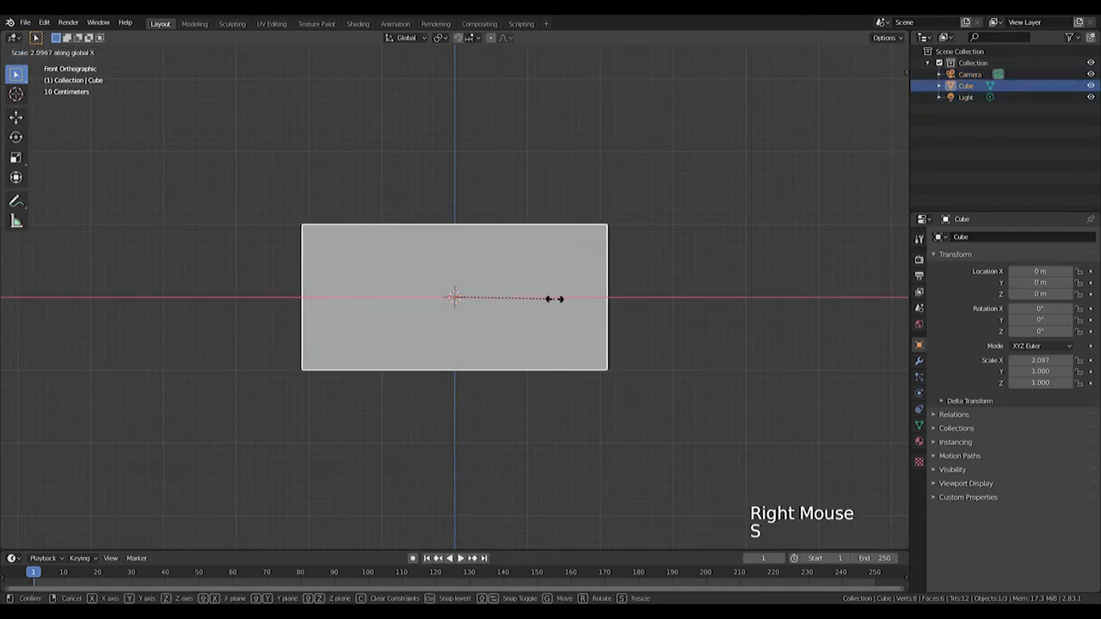
{"action": "middle_click", "coordinate": [509, 302]}
{"action": "key", "text": "Tab"}
{"action": "left_click", "coordinate": [842, 51]}
Duplicate a bottom strip as a ledge slightly wider than the wall, then add an Array modifier.
{"action": "key", "text": "shift+d"}
{"action": "key", "text": "s"}
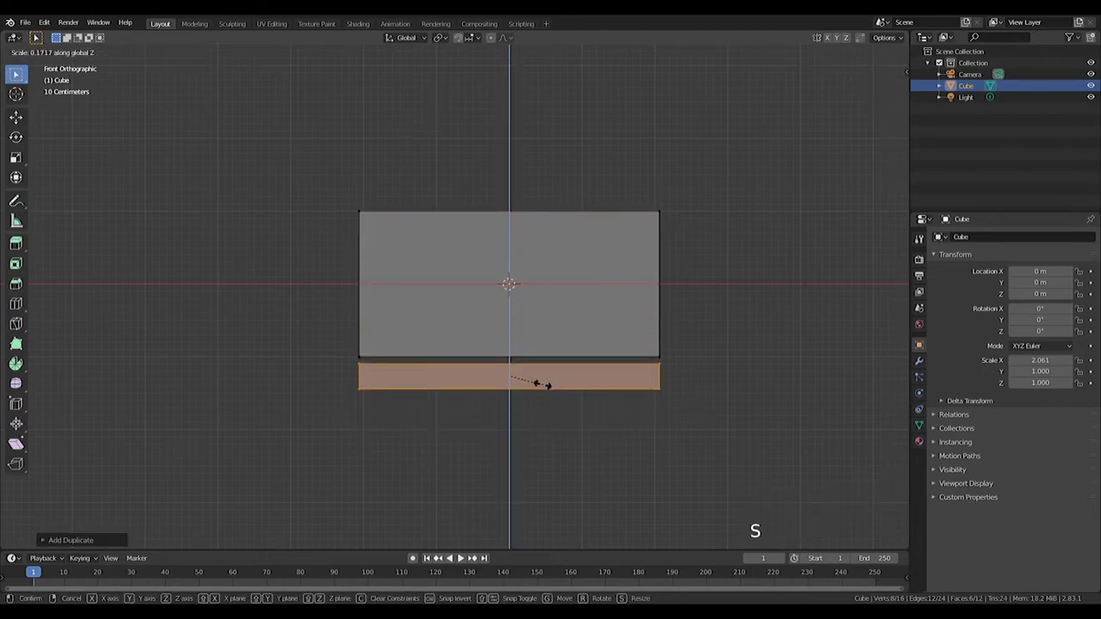
{"action": "key", "text": "g"}
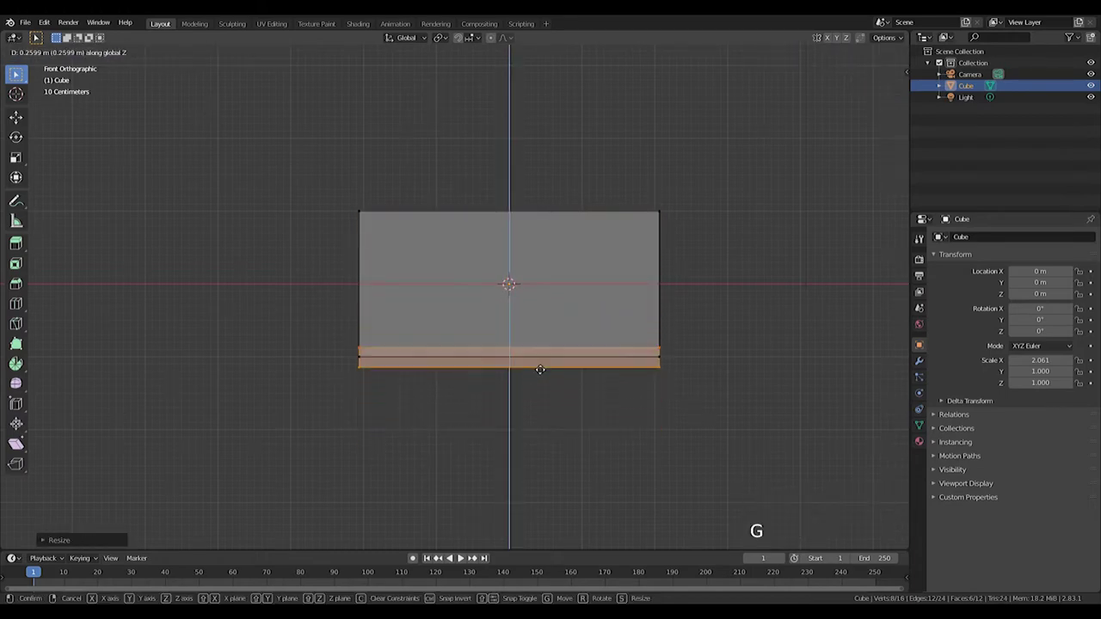
{"action": "key", "text": "s"}
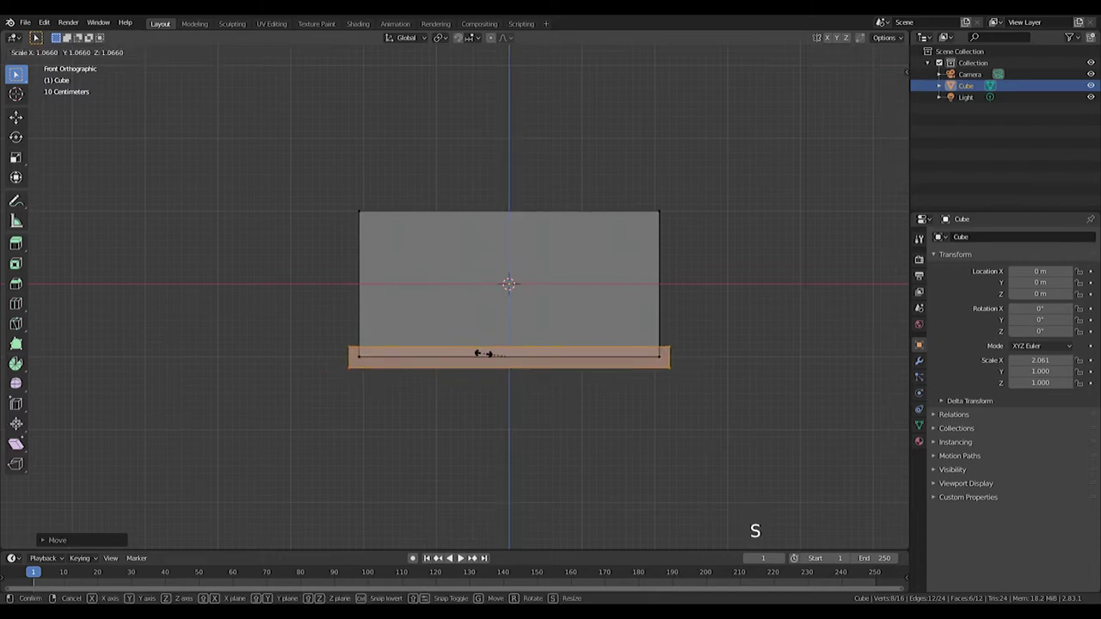
{"action": "key", "text": "KP_7"}
{"action": "scroll", "scroll_direction": "up", "scroll_amount": 3}
{"action": "key", "text": "s"}
{"action": "key", "text": "KP_1"}
{"action": "left_click", "coordinate": [925, 368]}
{"action": "left_click", "coordinate": [955, 243]}
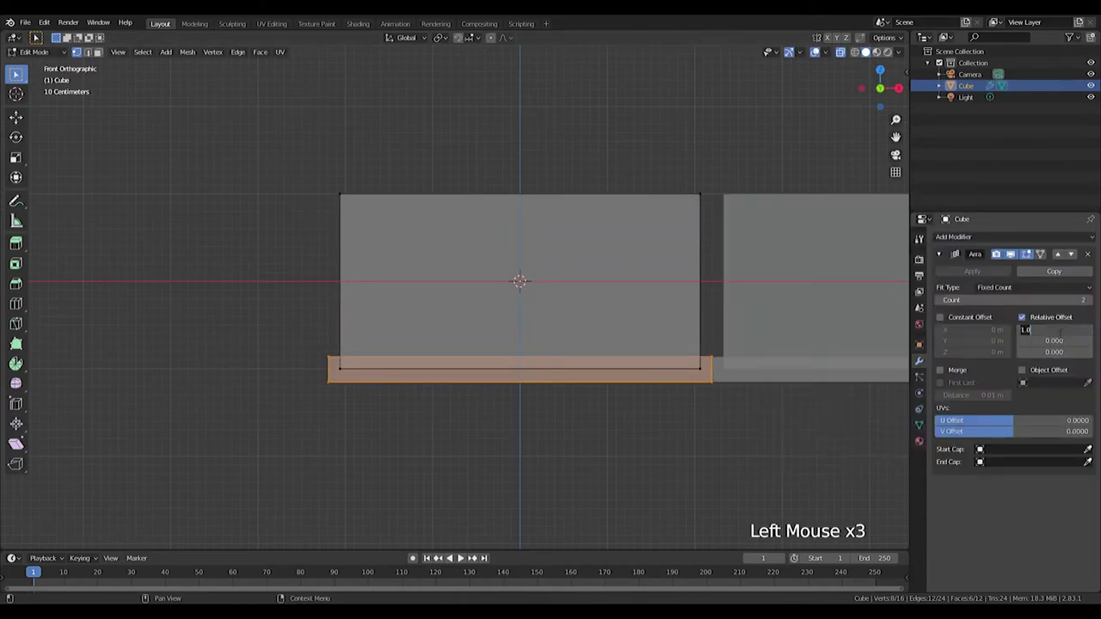
Set the Array offset to X 0, Z 1 so the copy stacks above, and leave Edit Mode.
{"action": "key", "text": "Tab"}
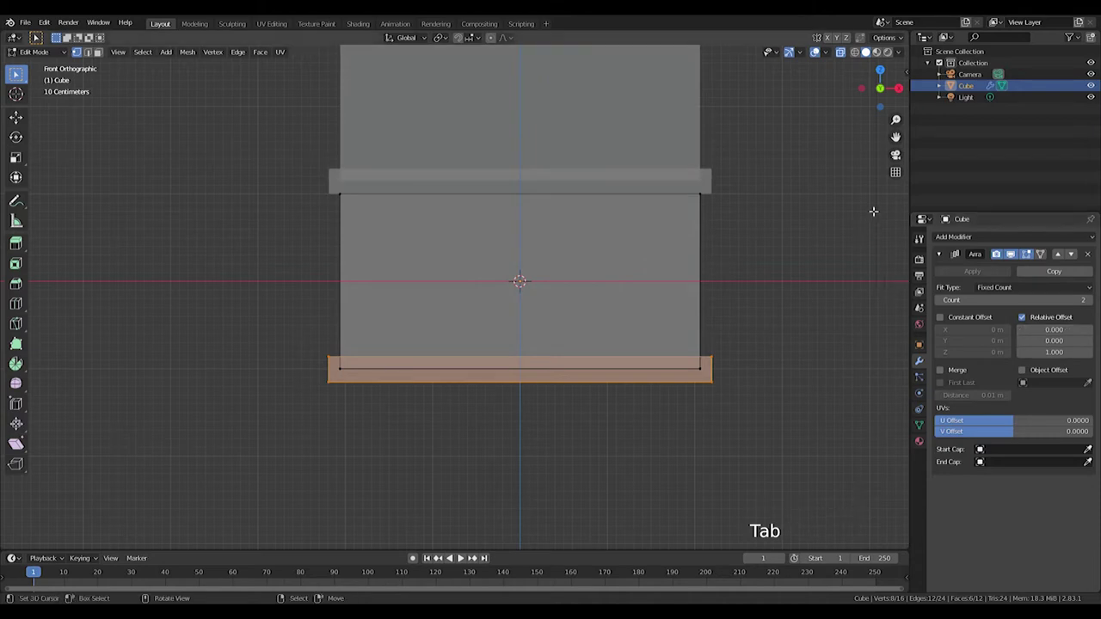
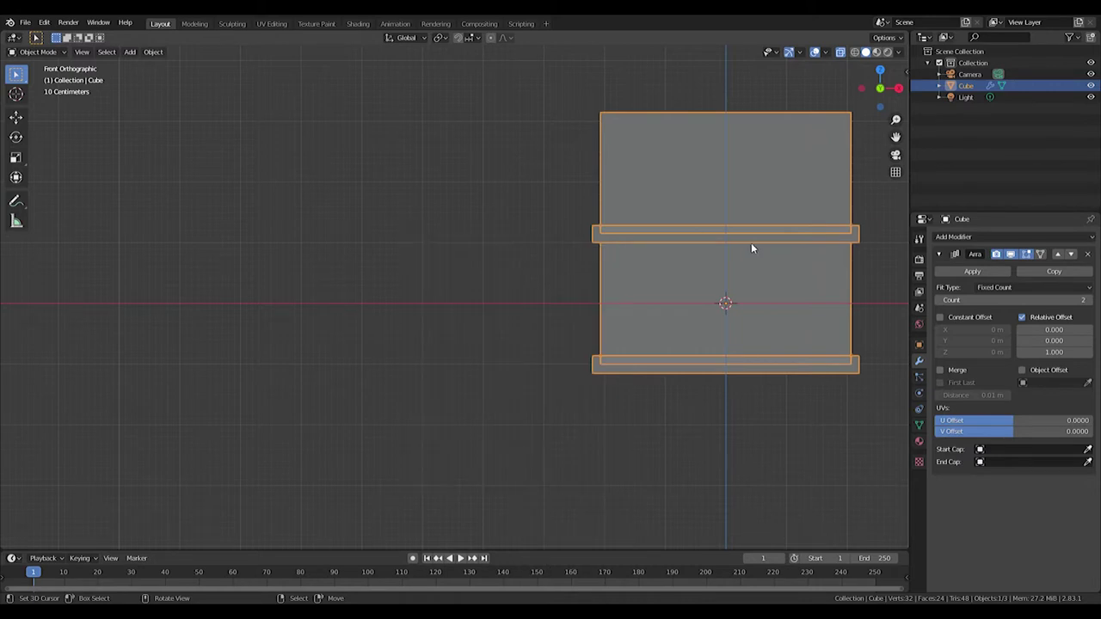
Duplicate the two-storey facade and start moving its ledge strip upward.
{"action": "key", "text": "shift+d"}
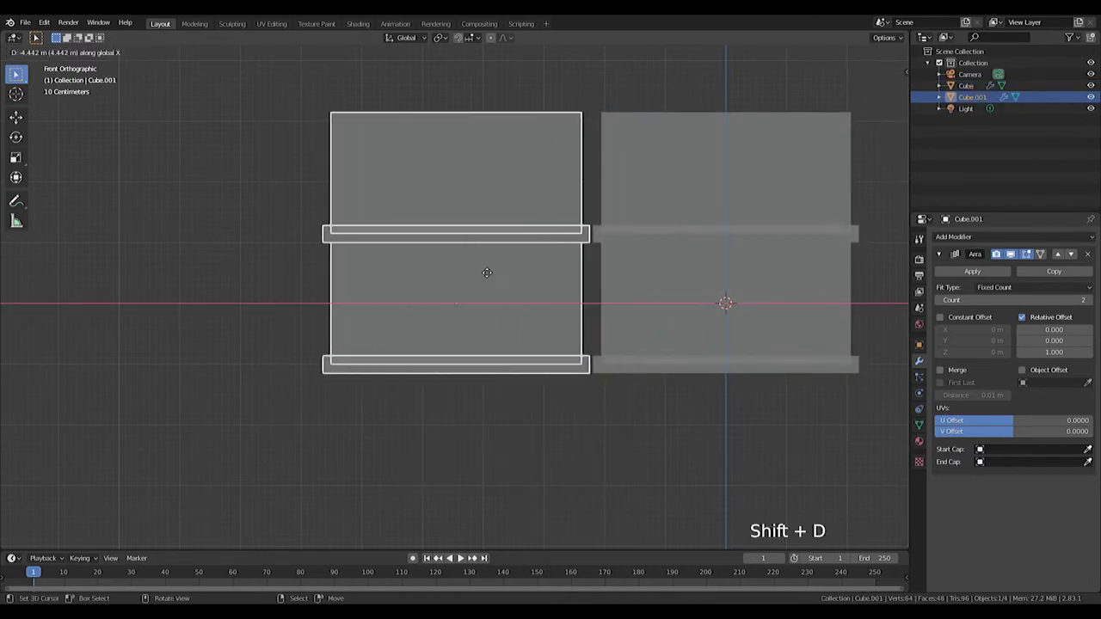
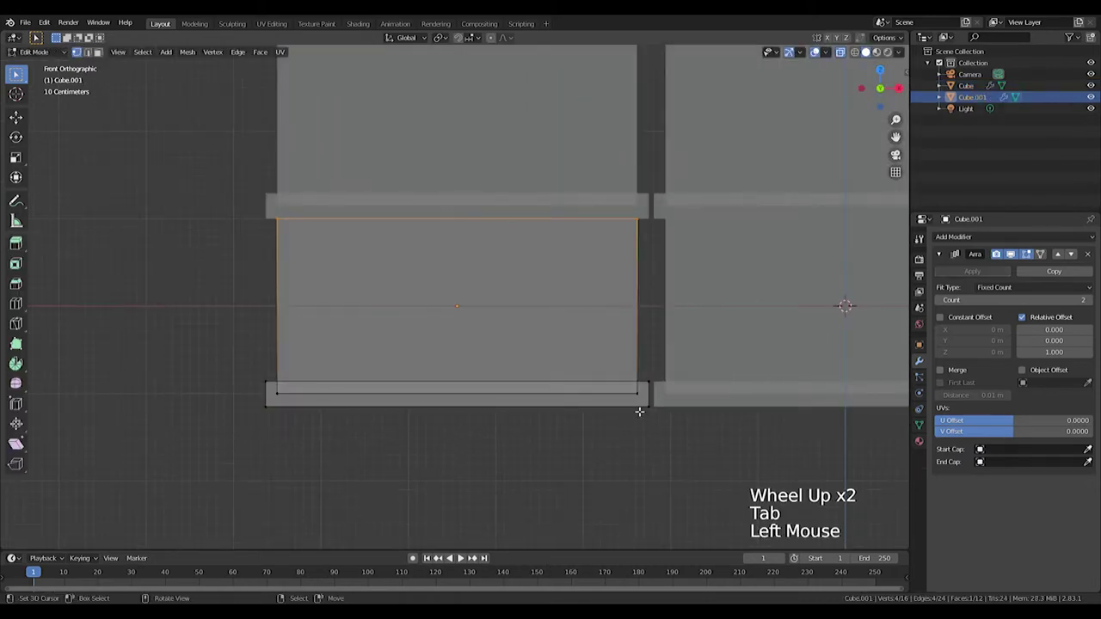
{"action": "key", "text": "l"}
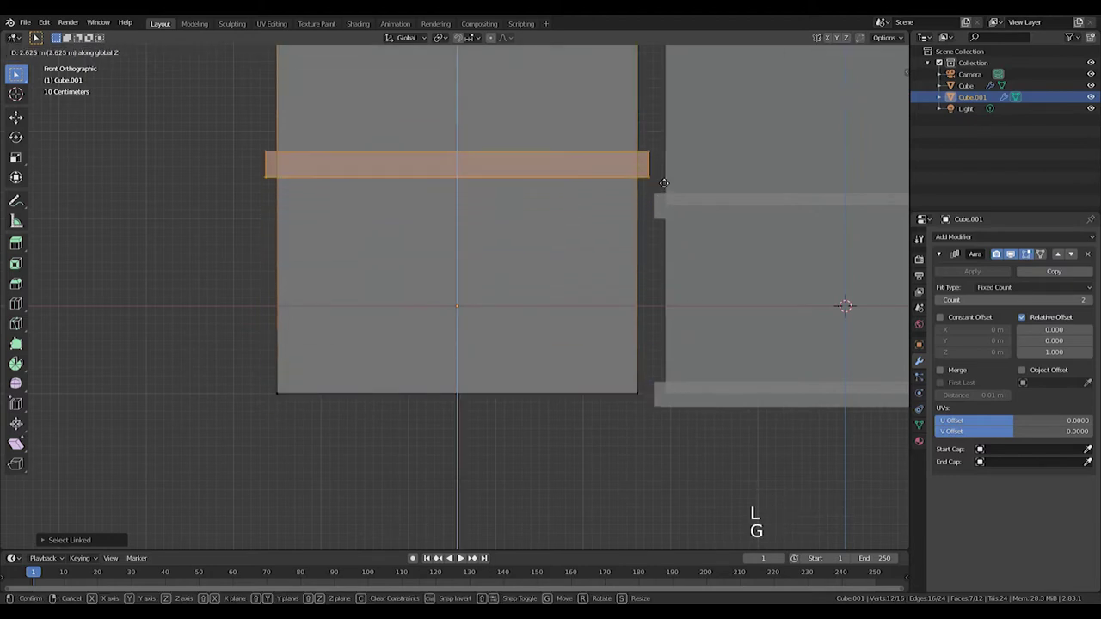
{"action": "key", "text": "g"}
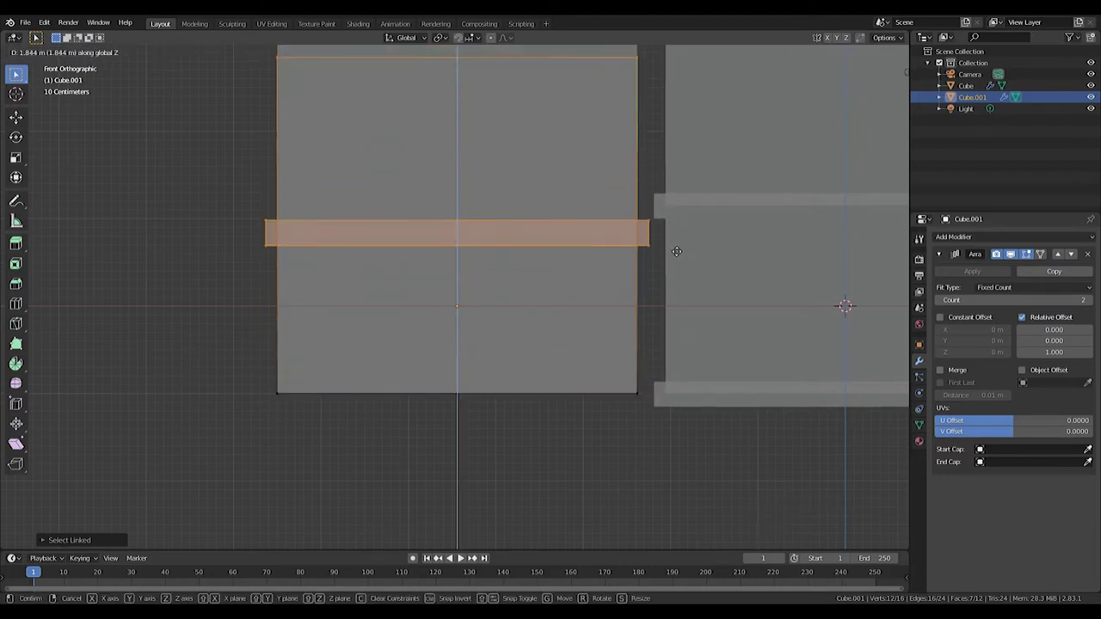
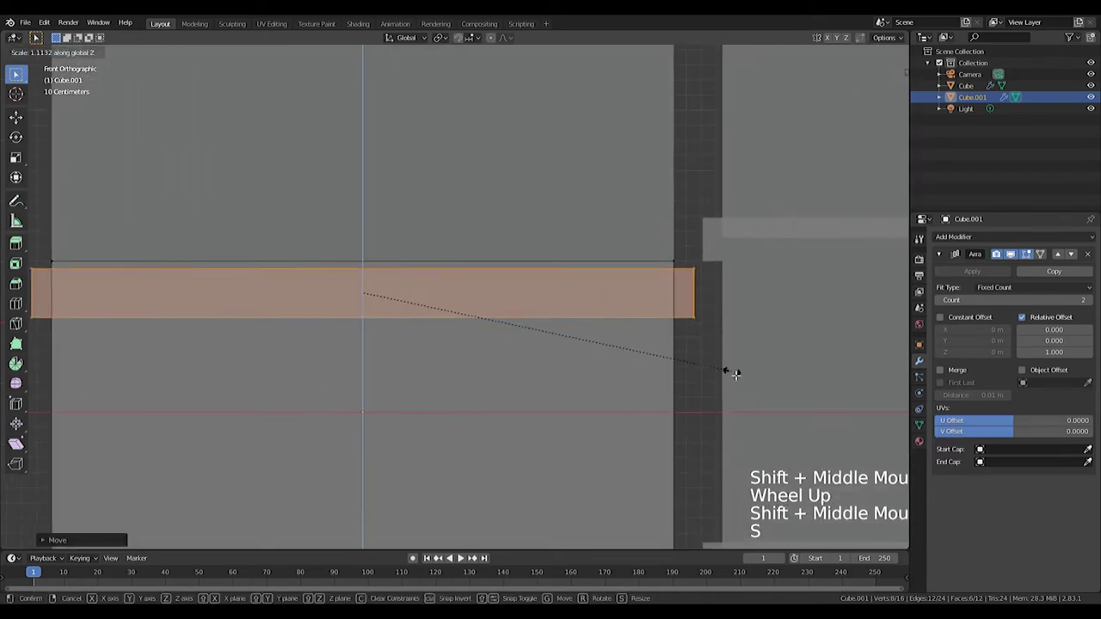
{"action": "scroll", "scroll_direction": "down", "scroll_amount": 3}
{"action": "key", "text": "a"}
{"action": "key", "text": "g"}
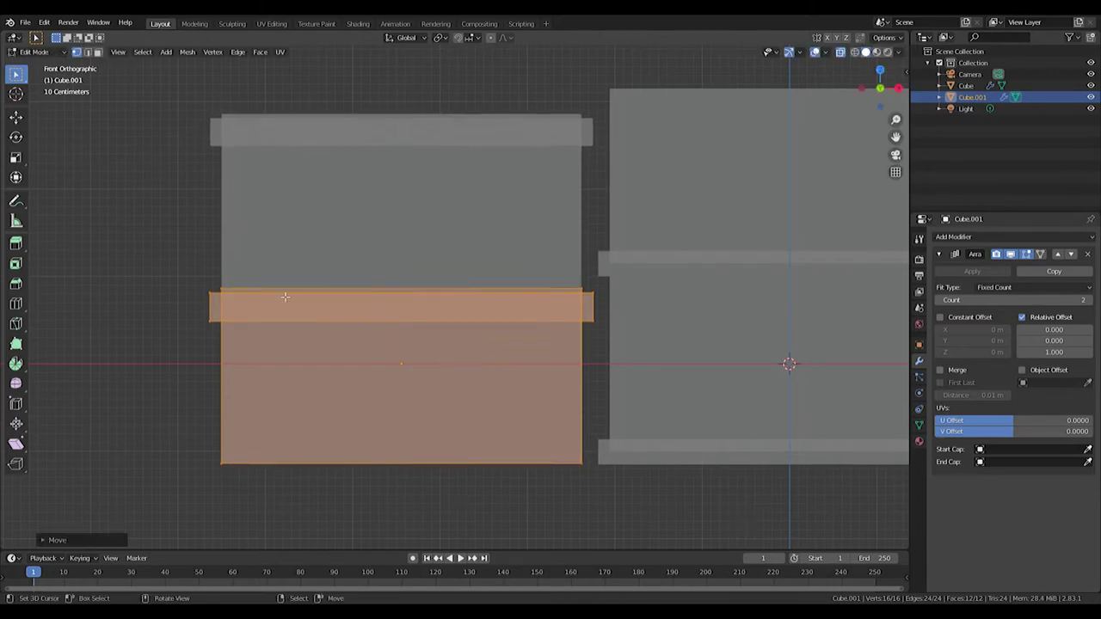
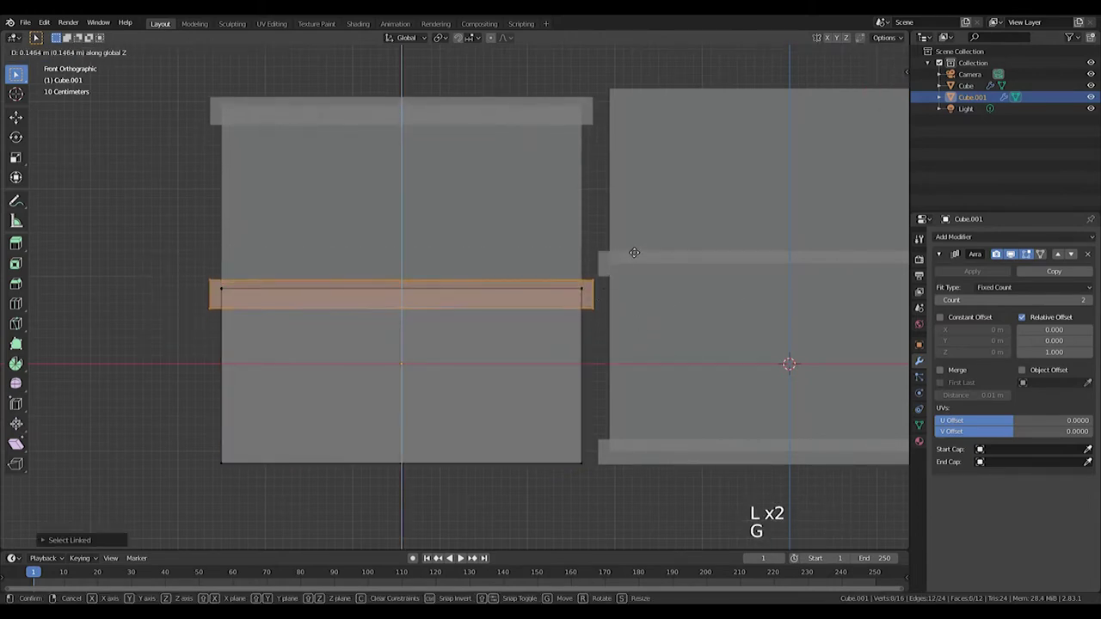
Raise the ledge to the top of each storey, resize it, and nudge the left facade sideways.
{"action": "scroll", "scroll_direction": "up", "scroll_amount": 3}
{"action": "key", "text": "s"}
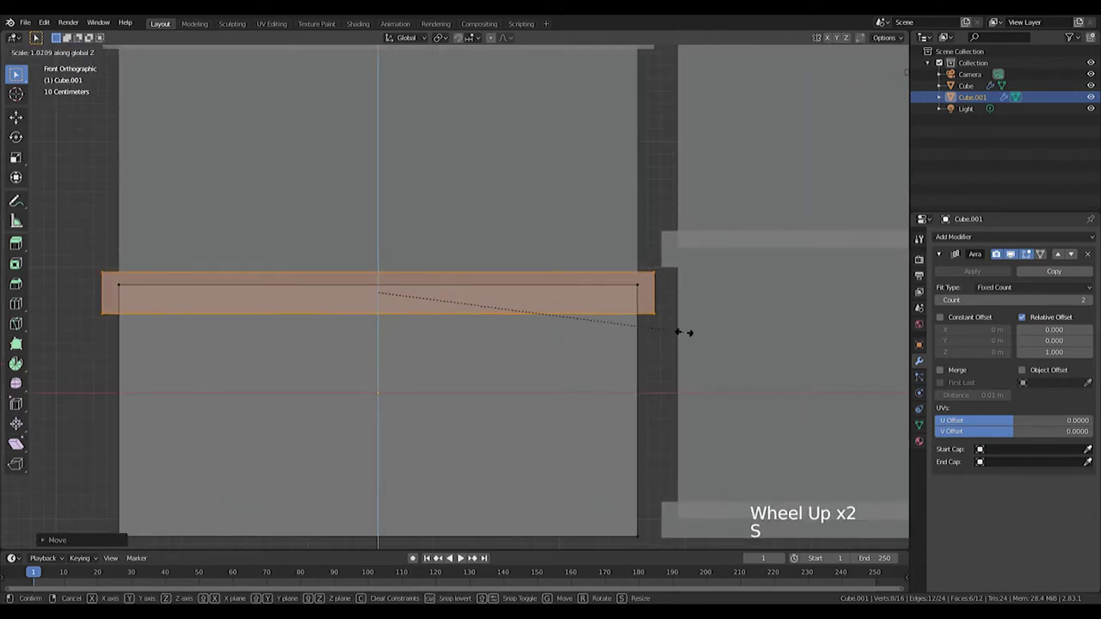
{"action": "scroll", "scroll_direction": "down", "scroll_amount": 3}
{"action": "key", "text": "Tab"}
{"action": "key", "text": "g"}
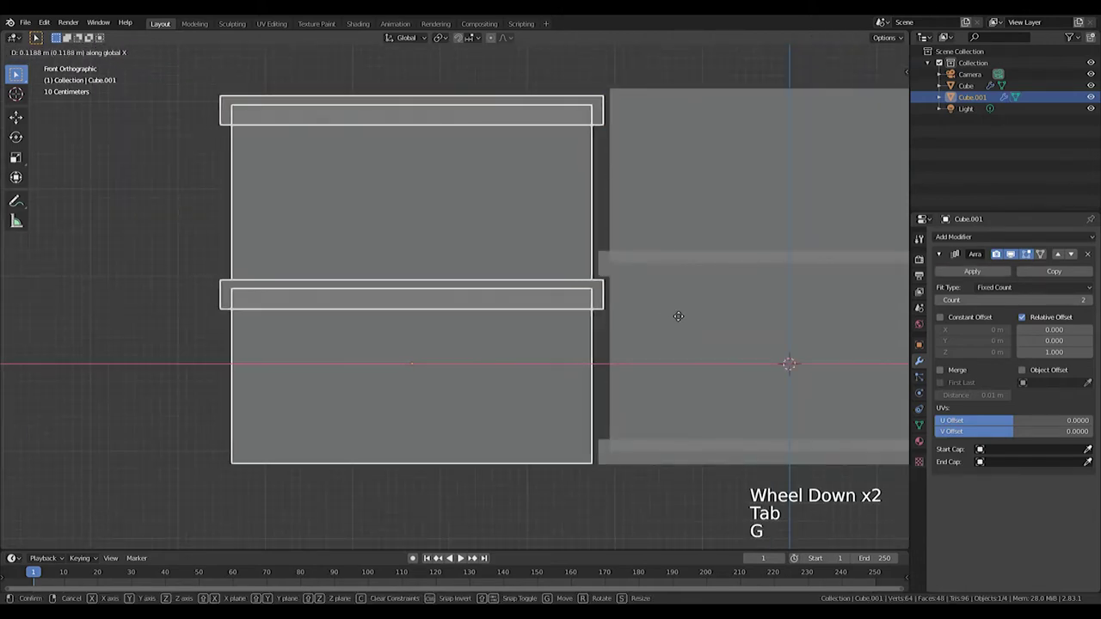
{"action": "middle_click", "coordinate": [699, 355]}
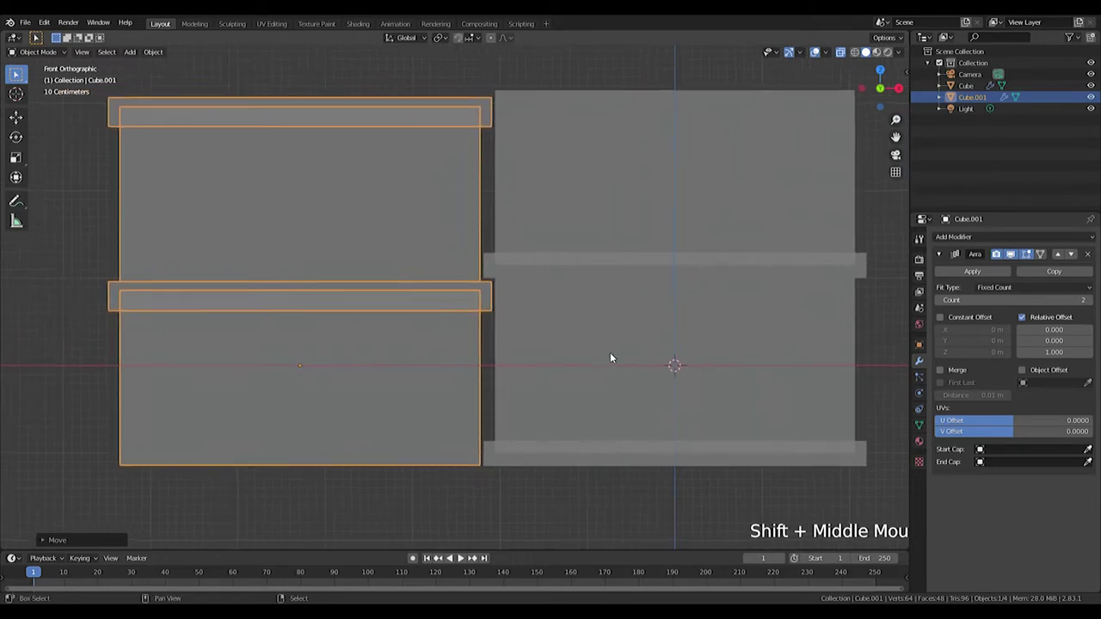
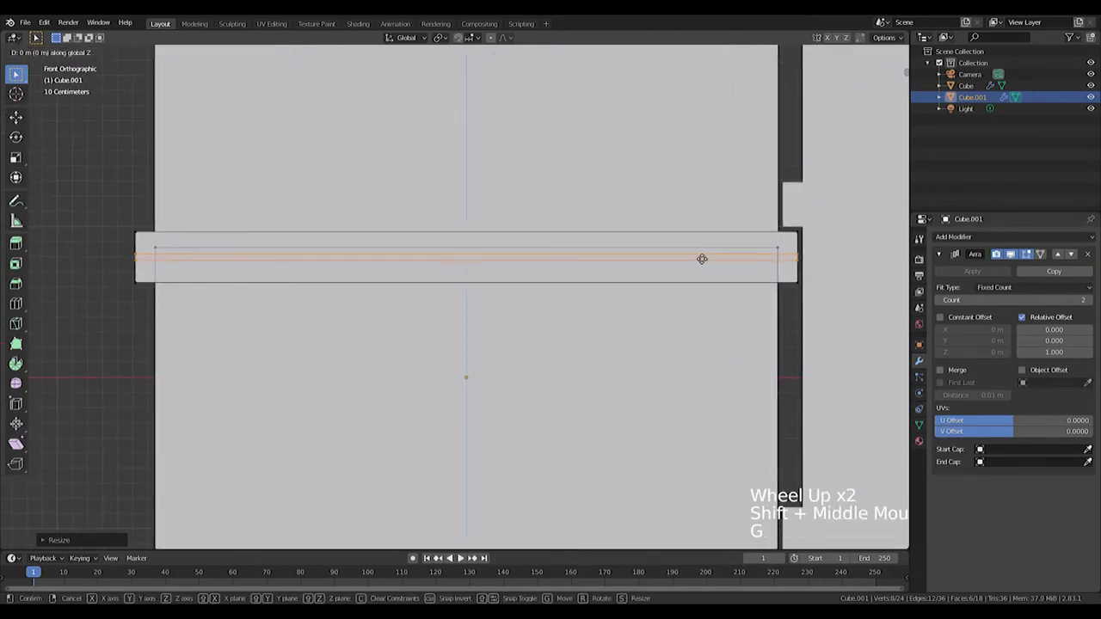
Add a second, deeper stepped layer on top of the left facade's ledges.
{"action": "key", "text": "s"}
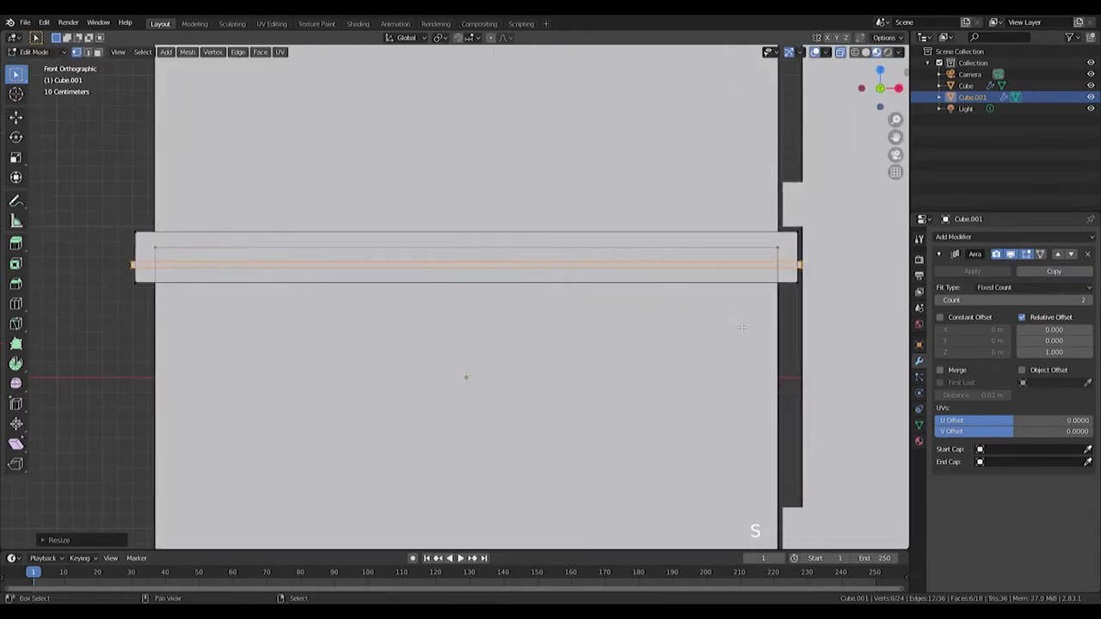
{"action": "key", "text": "KP_7"}
{"action": "key", "text": "s"}
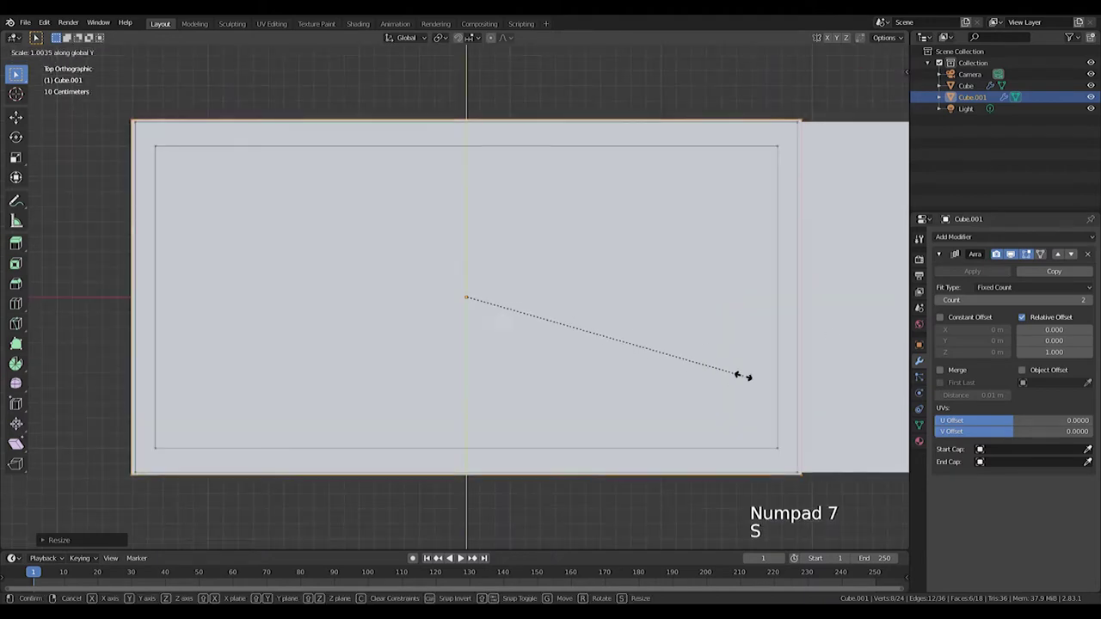
{"action": "key", "text": "Tab"}
{"action": "middle_click", "coordinate": [758, 459]}
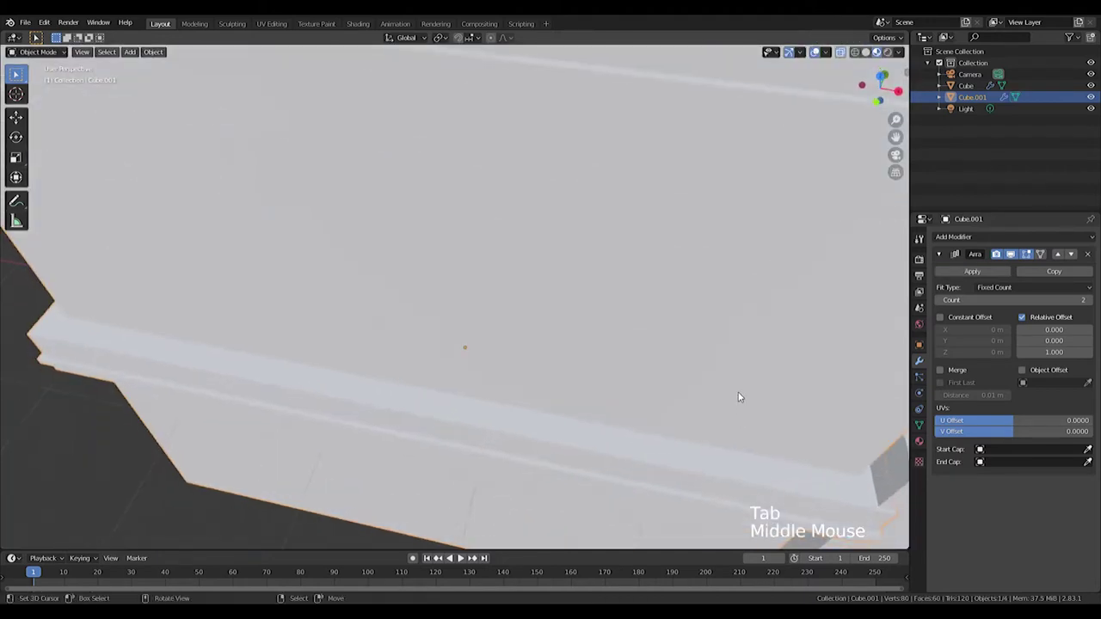
Orbit and zoom around the facades to inspect the stepped ledges.
{"action": "key", "text": "KP_1"}
{"action": "scroll", "scroll_direction": "down", "scroll_amount": 3}
{"action": "key", "text": "z"}
{"action": "middle_click", "coordinate": [633, 299]}
{"action": "scroll", "scroll_direction": "down", "scroll_amount": 3}
{"action": "middle_click", "coordinate": [697, 302]}
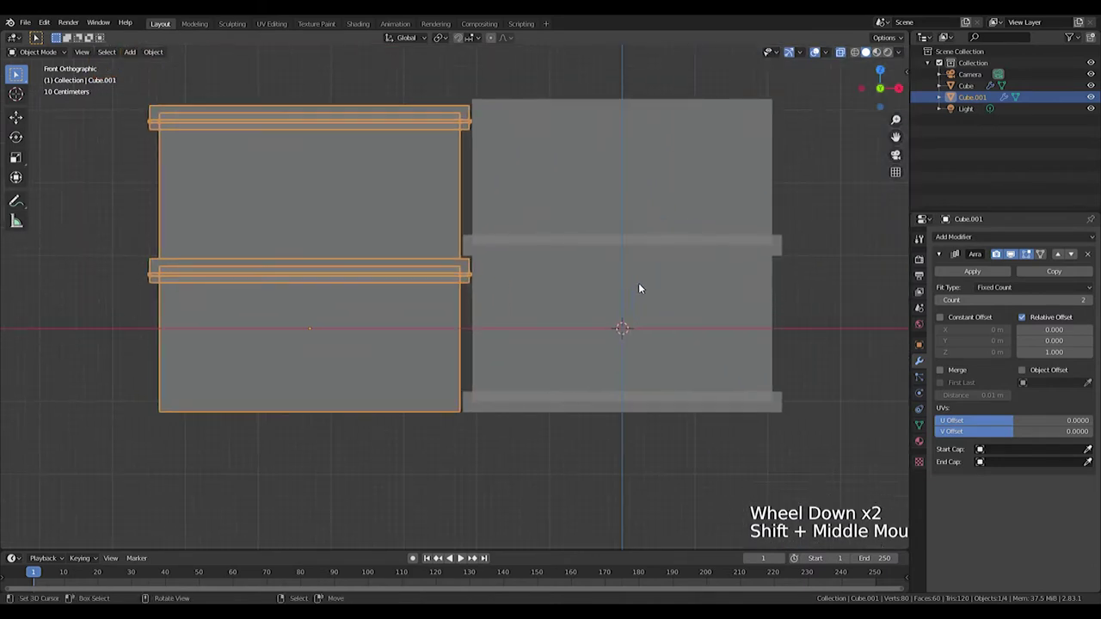
Add a box, flatten it into a wide signboard strip and move it up onto the right facade.
{"action": "key", "text": "shift+a"}
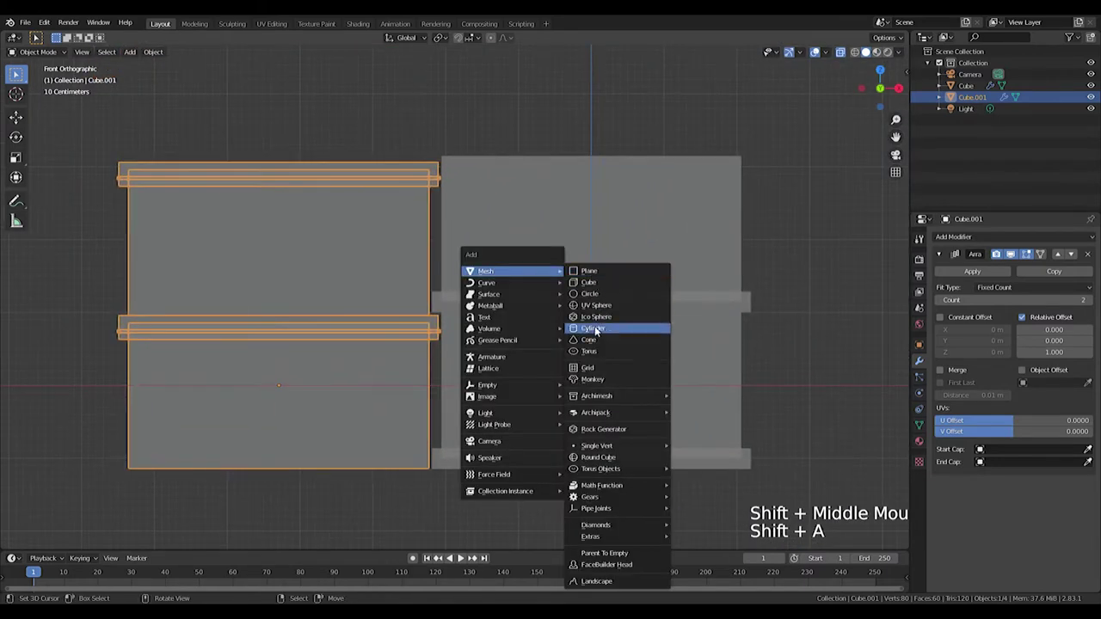
{"action": "key", "text": "s"}
{"action": "key", "text": "g"}
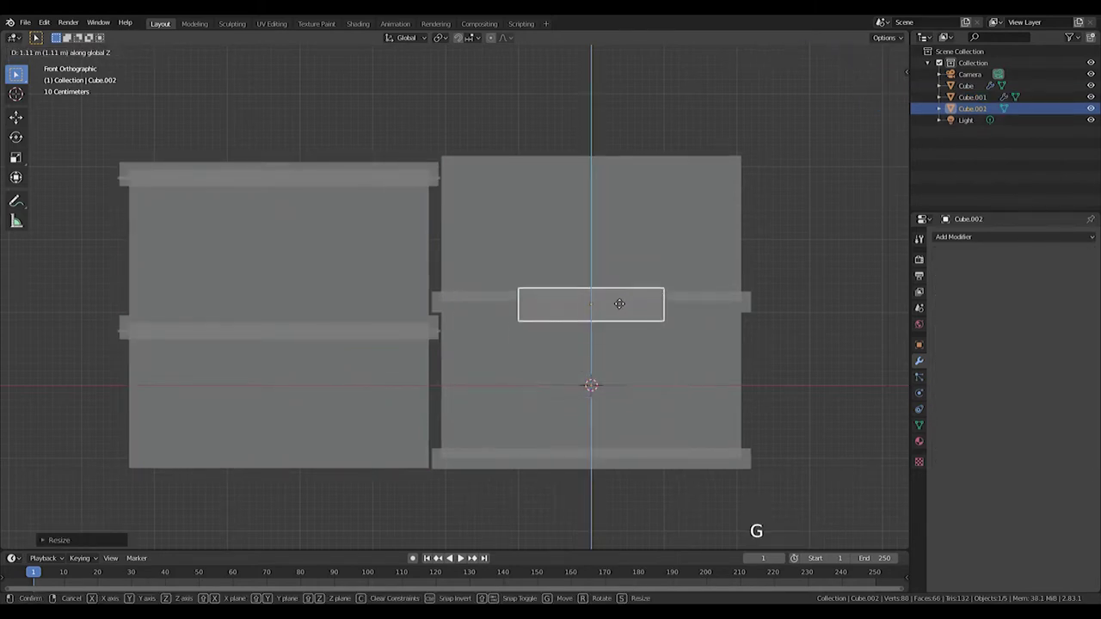
{"action": "key", "text": "s"}
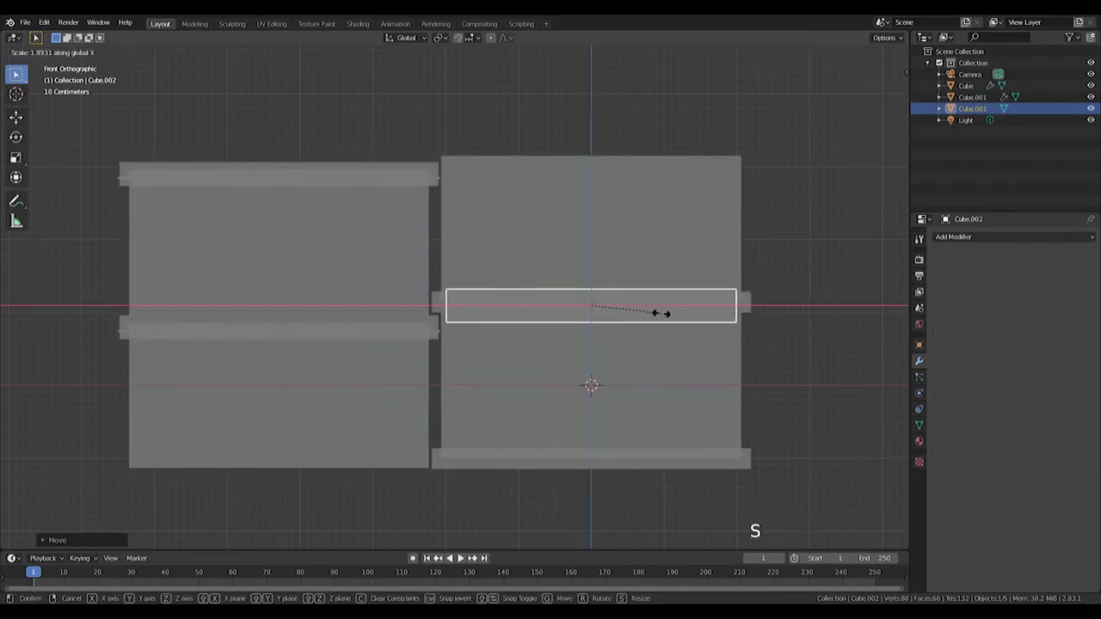
{"action": "scroll", "scroll_direction": "up", "scroll_amount": 3}
{"action": "middle_click", "coordinate": [721, 326]}
{"action": "key", "text": "Tab"}
{"action": "key", "text": "Tab"}
{"action": "key", "text": "g"}
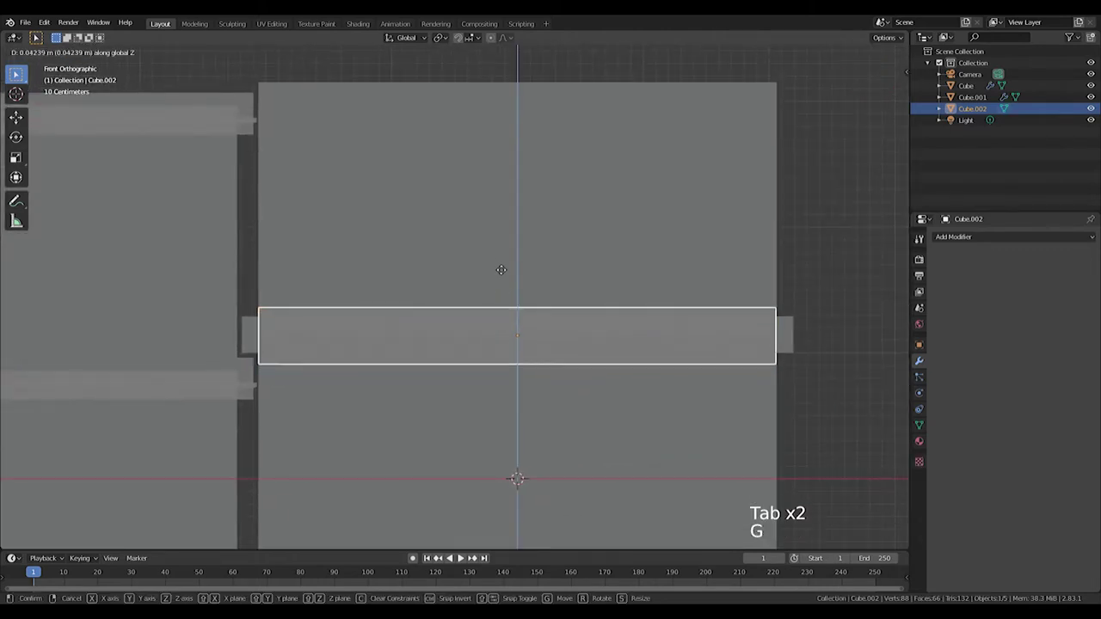
Bevel the signboard and make its middle strip taller.
{"action": "key", "text": "Tab"}
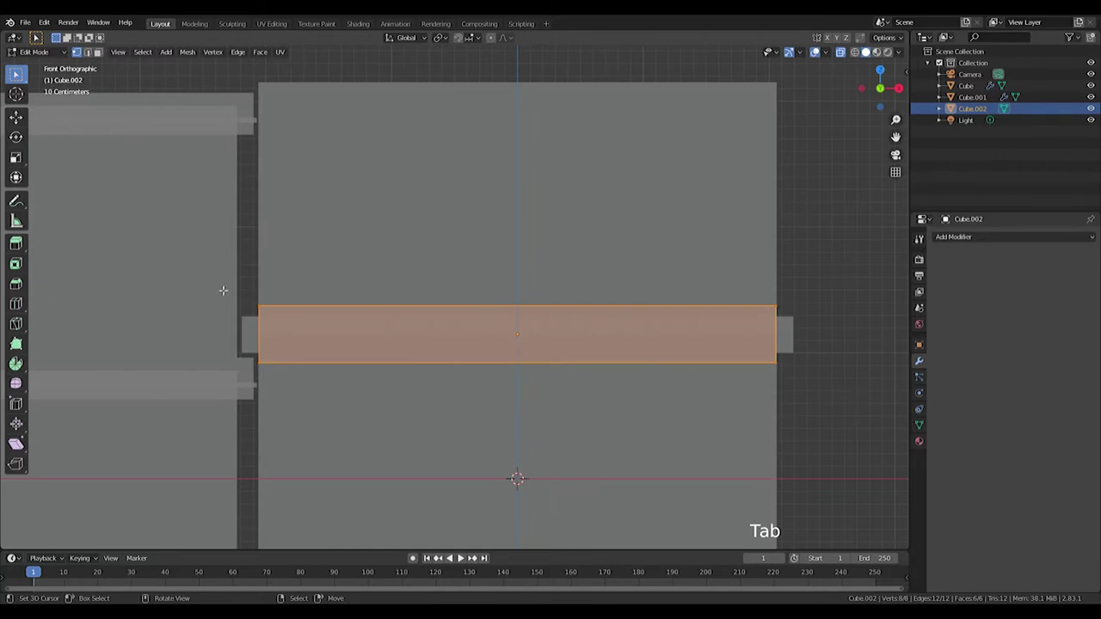
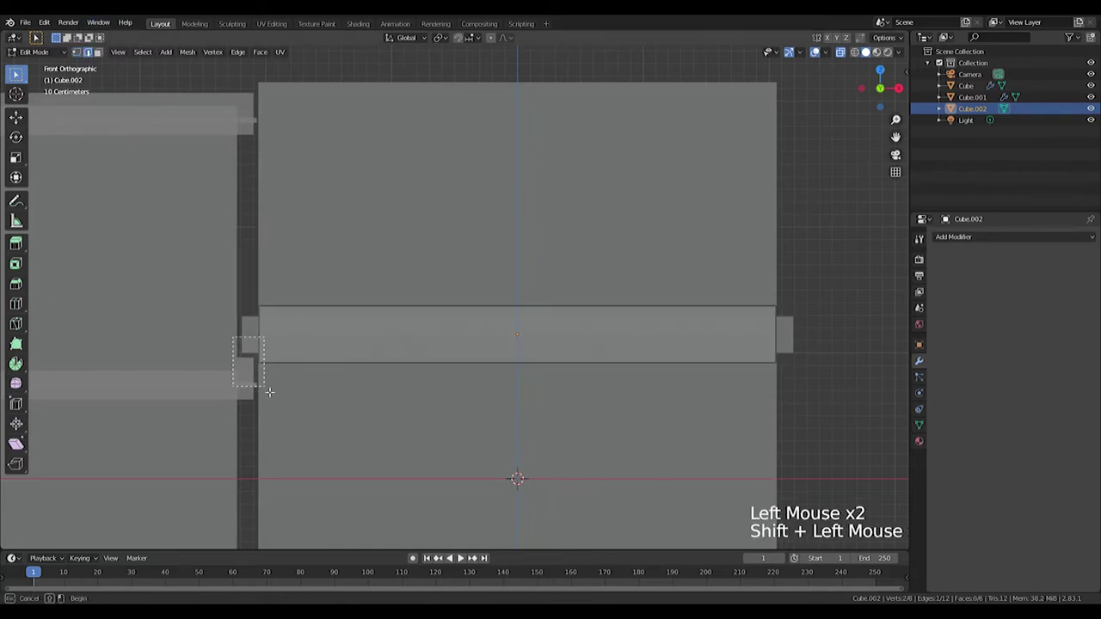
{"action": "key", "text": "ctrl+b"}
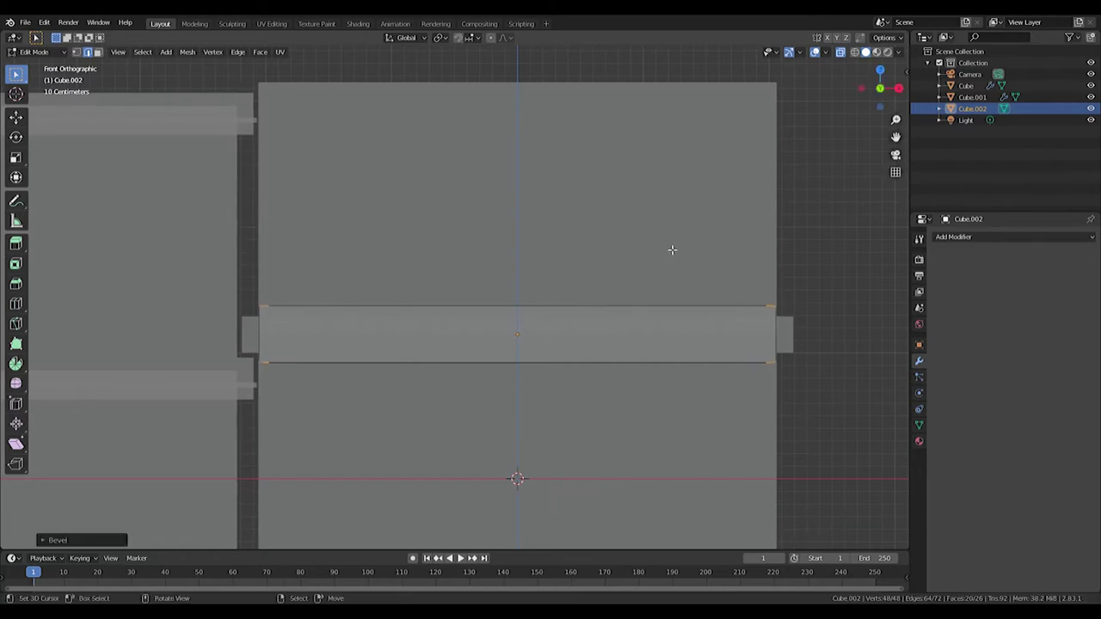
{"action": "left_click", "coordinate": [442, 39]}
{"action": "key", "text": "s"}
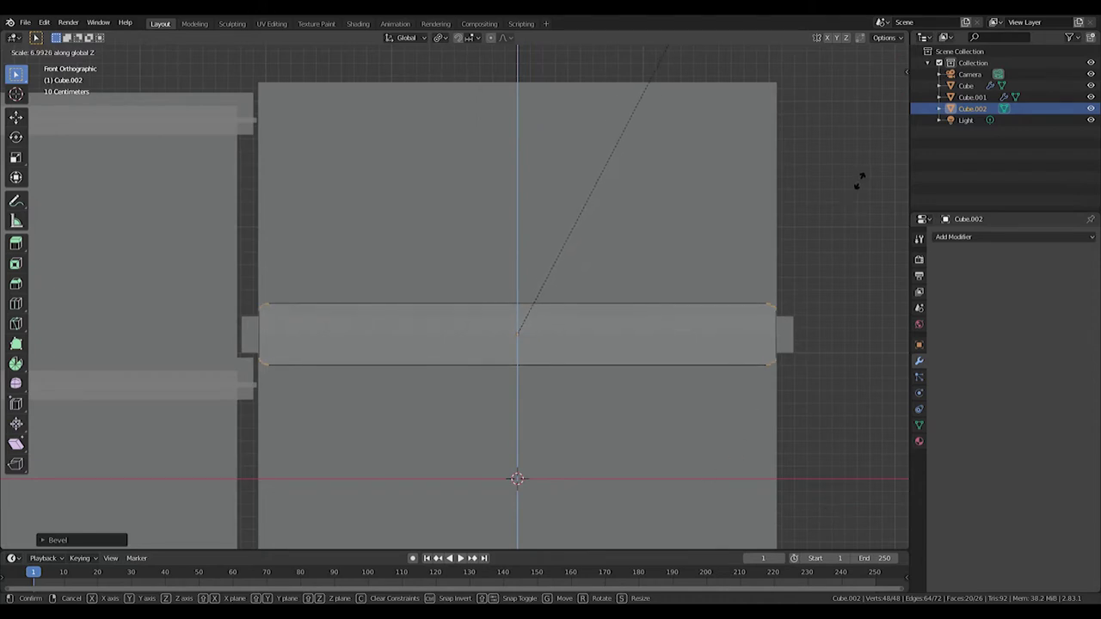
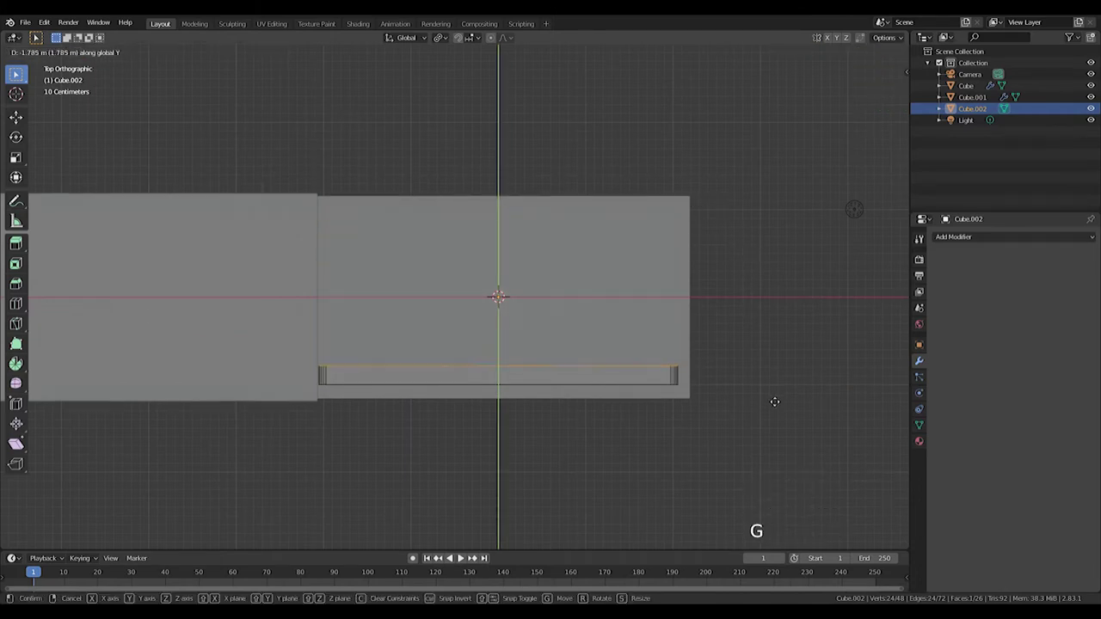
{"action": "key", "text": "Tab"}
From the side view, push the middle strip forward out of the facade along Y.
{"action": "middle_click", "coordinate": [712, 402]}
{"action": "key", "text": "KP_3"}
{"action": "scroll", "scroll_direction": "up", "scroll_amount": 3}
{"action": "key", "text": "z"}
{"action": "key", "text": "g"}
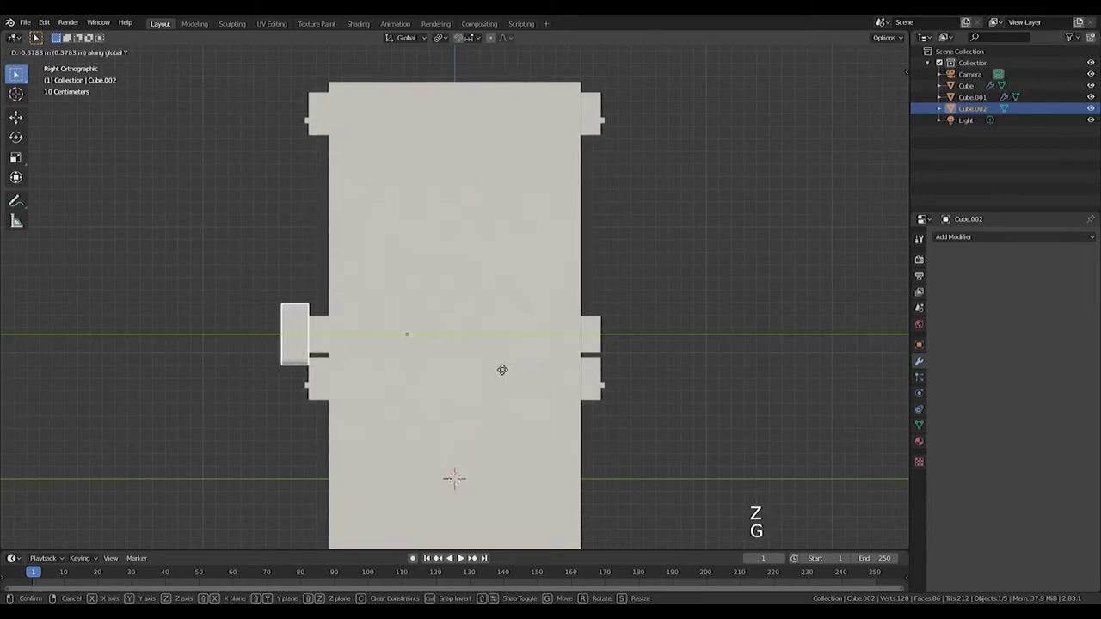
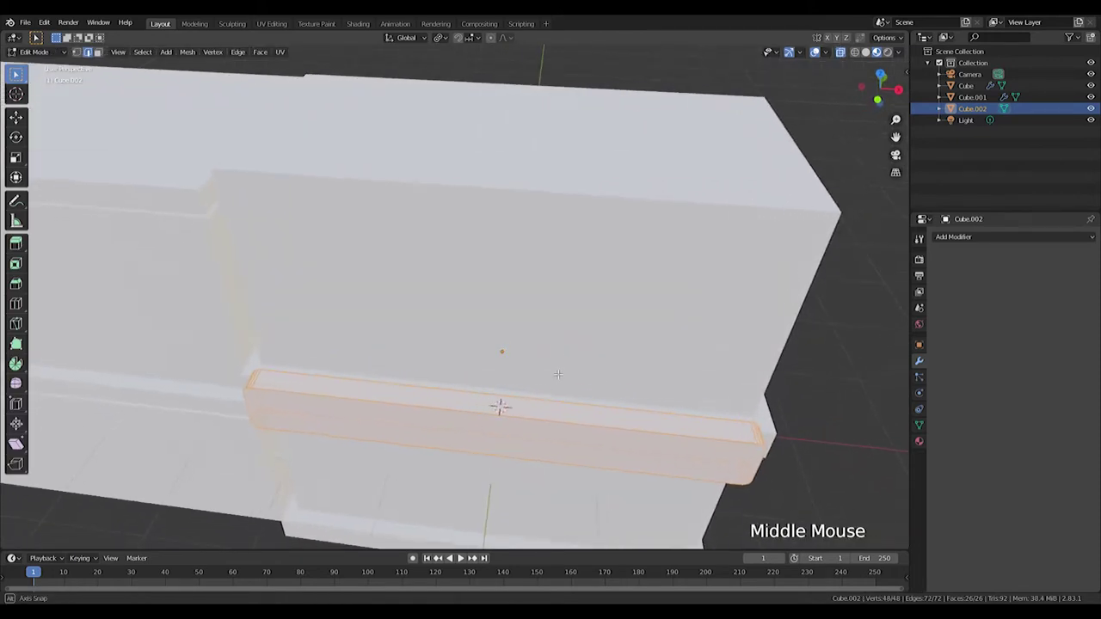
Add a cube in front view and shrink it into a small broad block for the sign.
{"action": "key", "text": "ctrl+r"}
{"action": "key", "text": "KP_1"}
{"action": "key", "text": "shift+a"}
{"action": "key", "text": "s"}
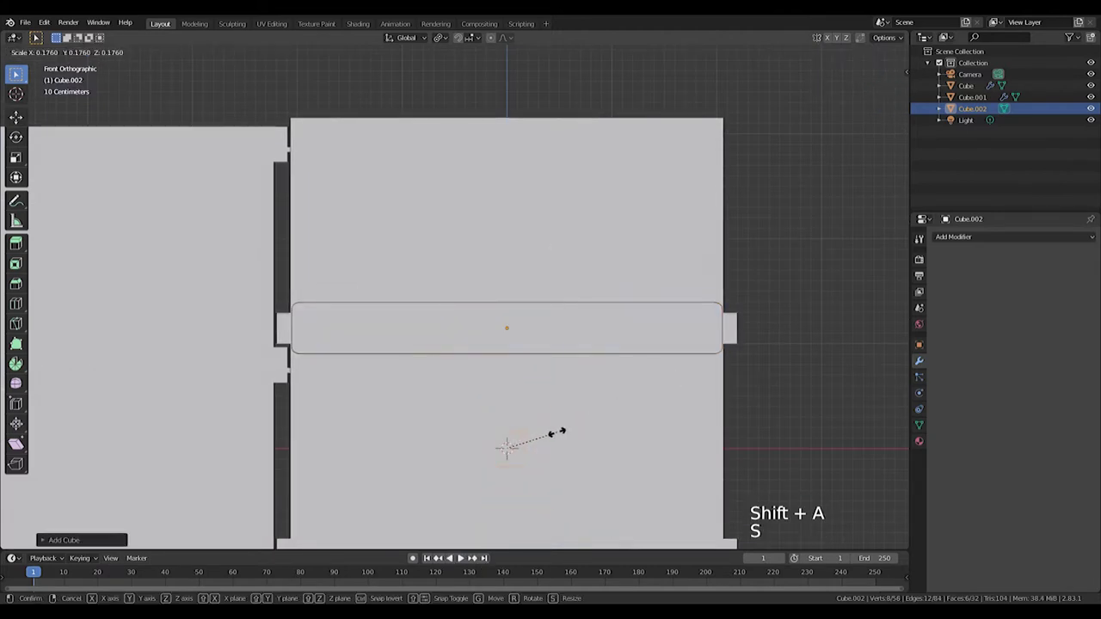
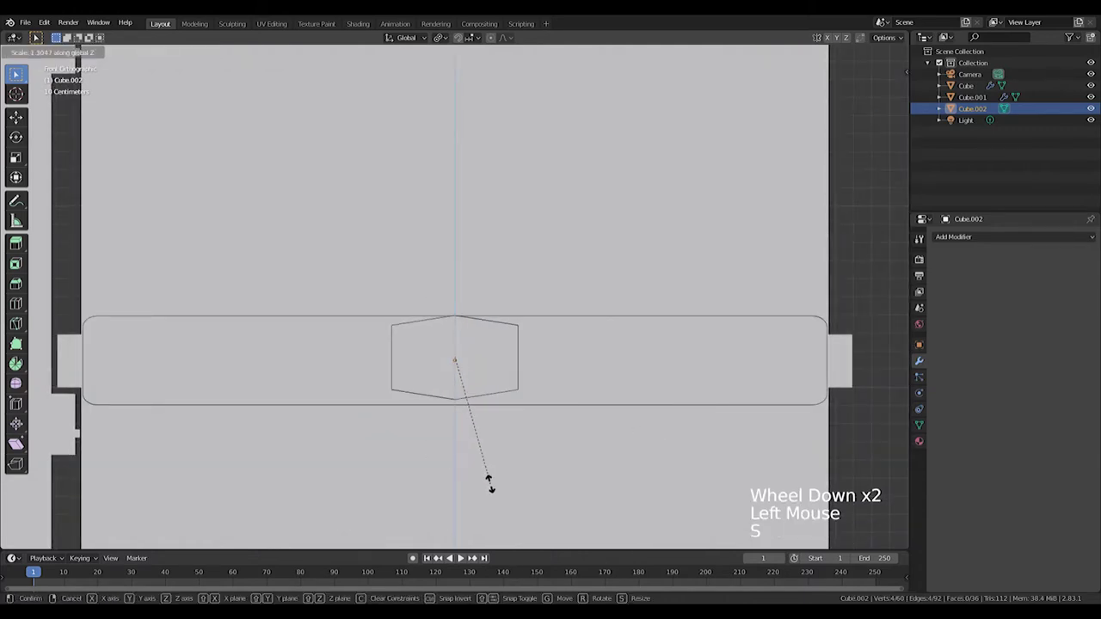
{"action": "key", "text": "l"}
{"action": "key", "text": "a"}
{"action": "key", "text": "ctrl+z"}
{"action": "key", "text": "s"}
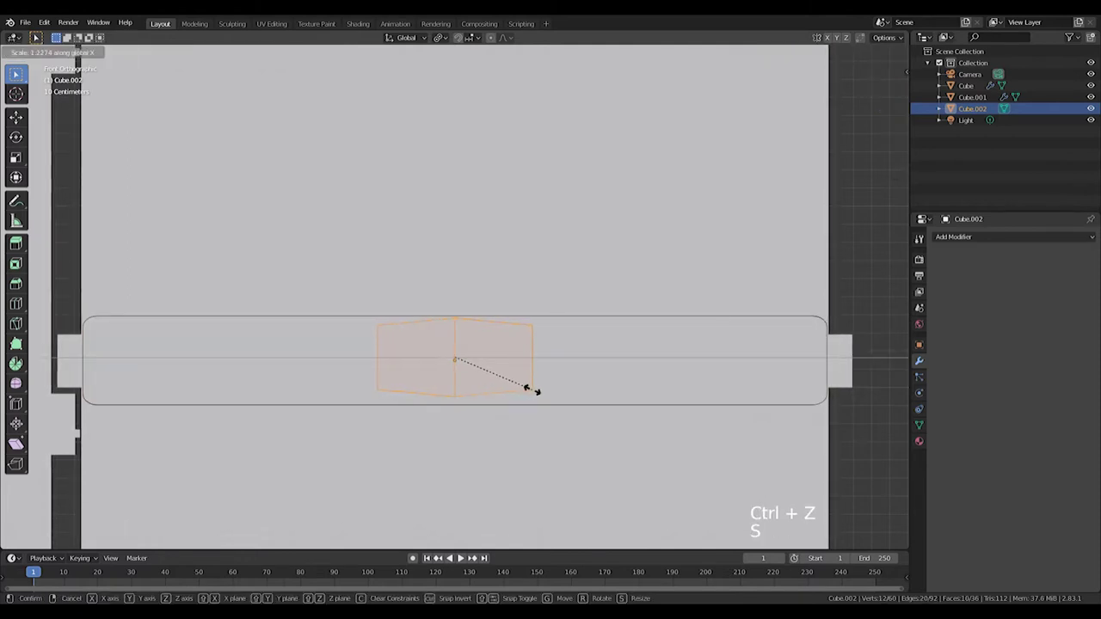
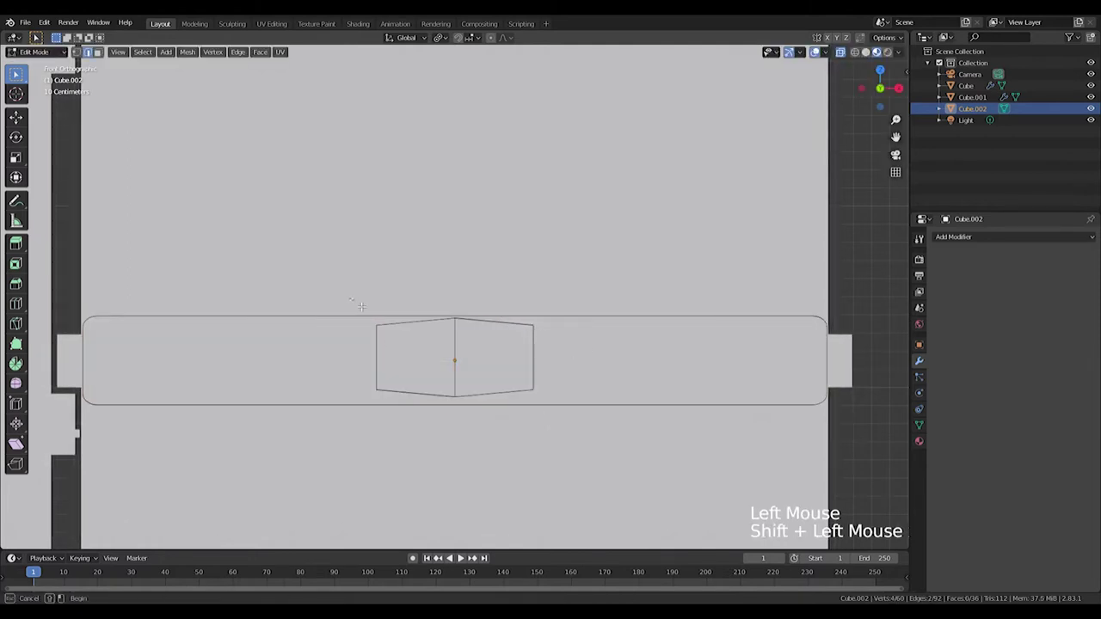
Bevel the block's corner, side and top-bottom points into a rounded oval.
{"action": "key", "text": "ctrl+b"}
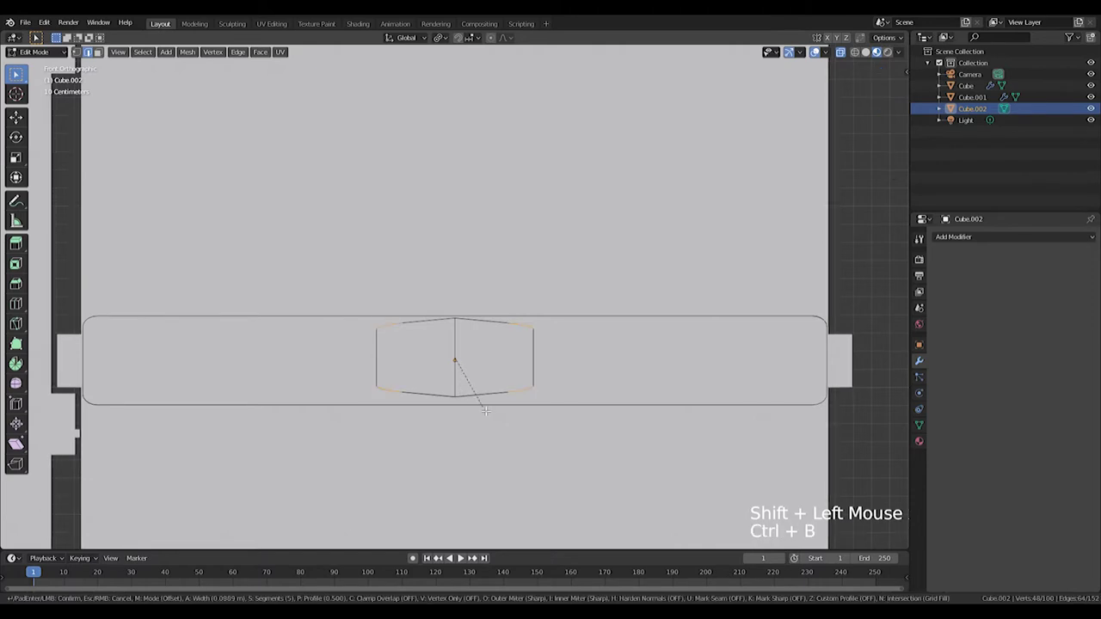
{"action": "key", "text": "s"}
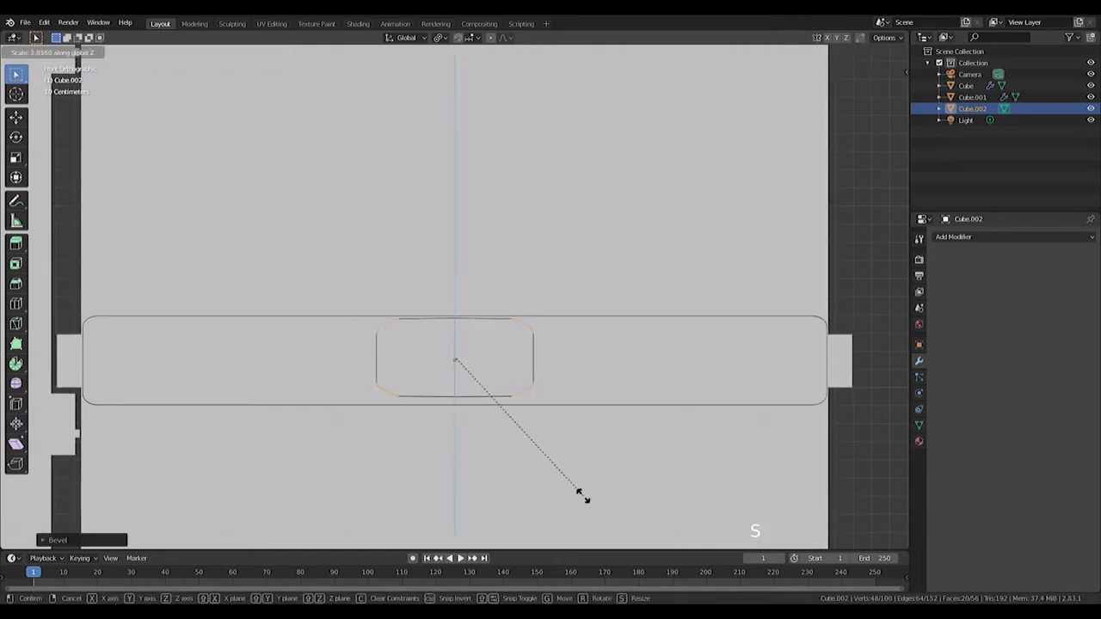
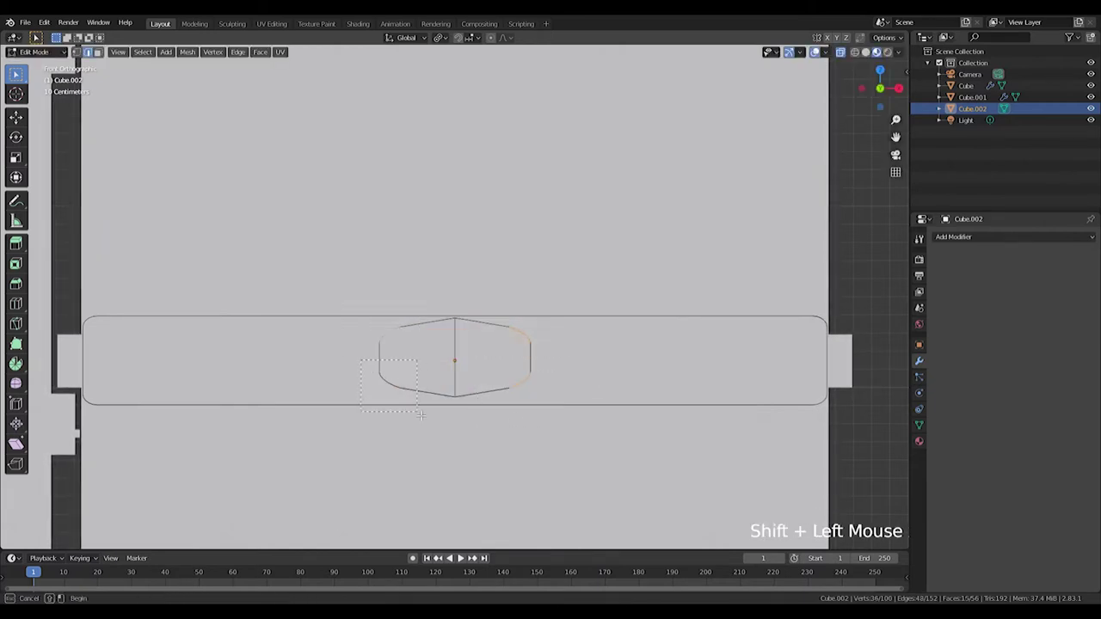
{"action": "key", "text": "s"}
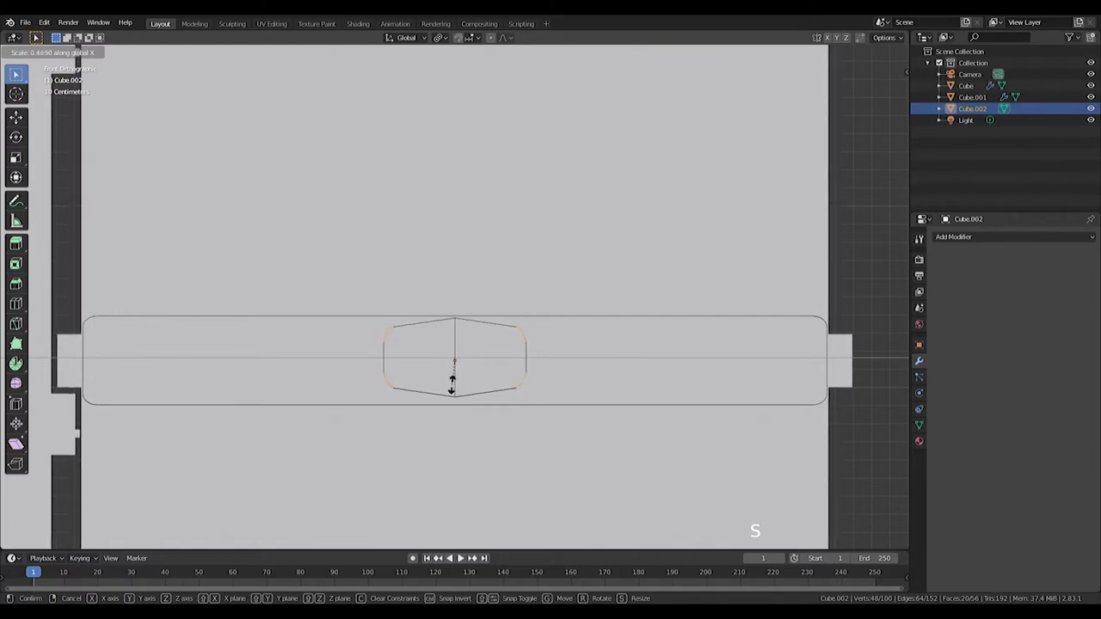
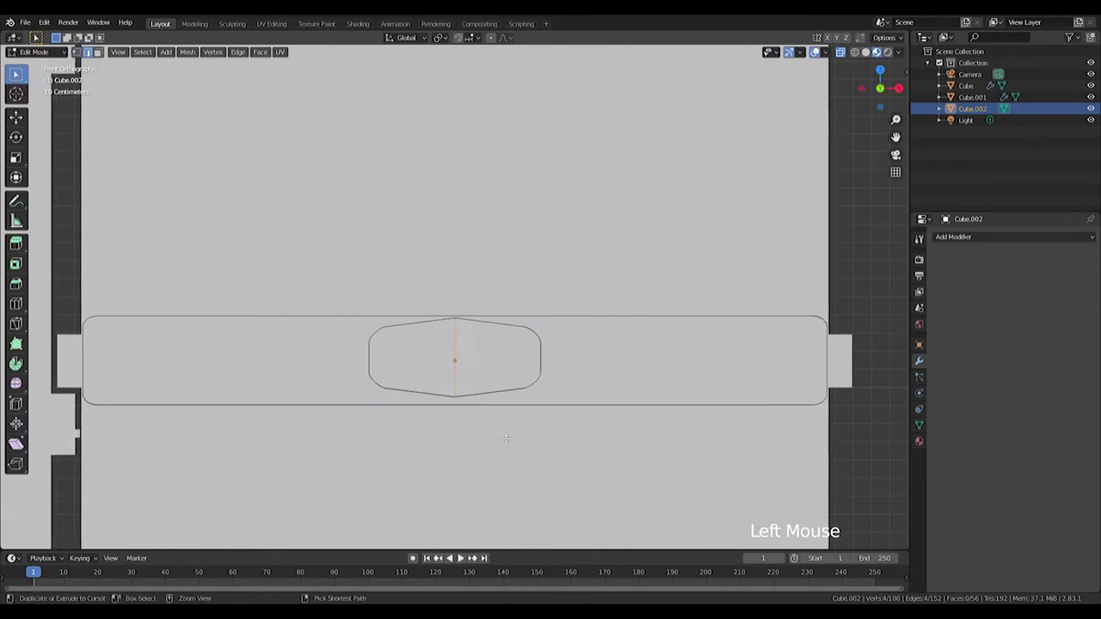
{"action": "key", "text": "ctrl+b"}
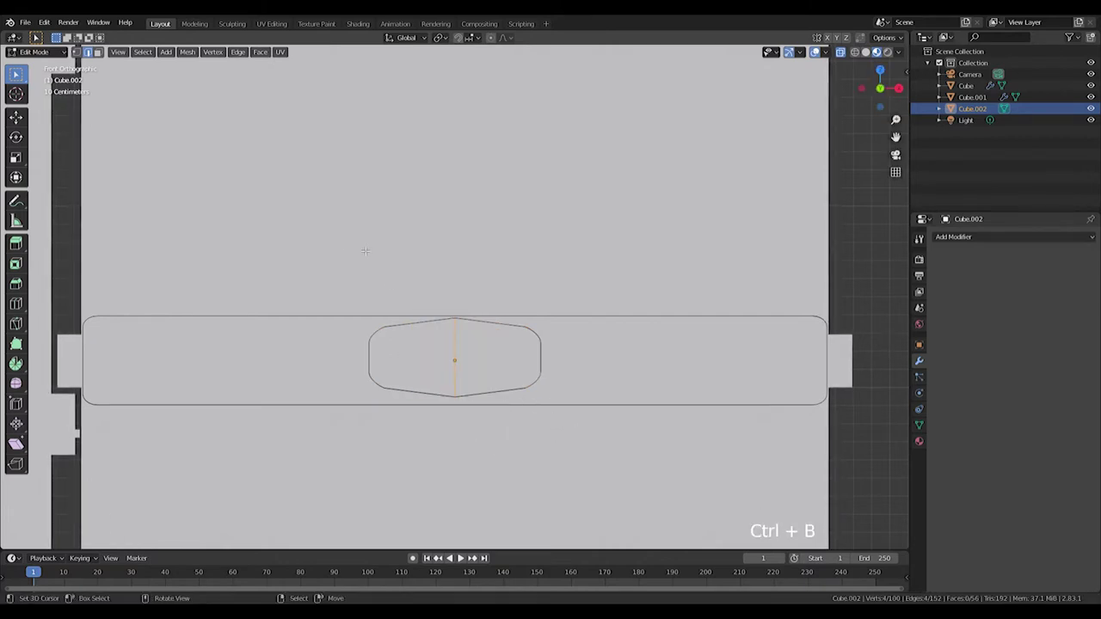
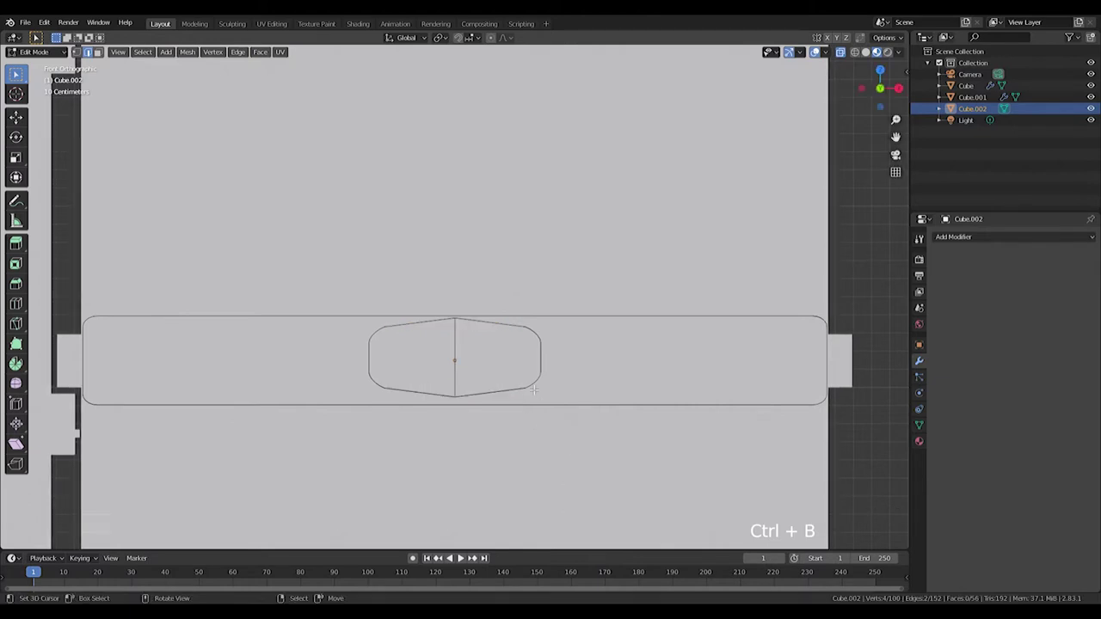
{"action": "key", "text": "s"}
{"action": "key", "text": "ctrl+b"}
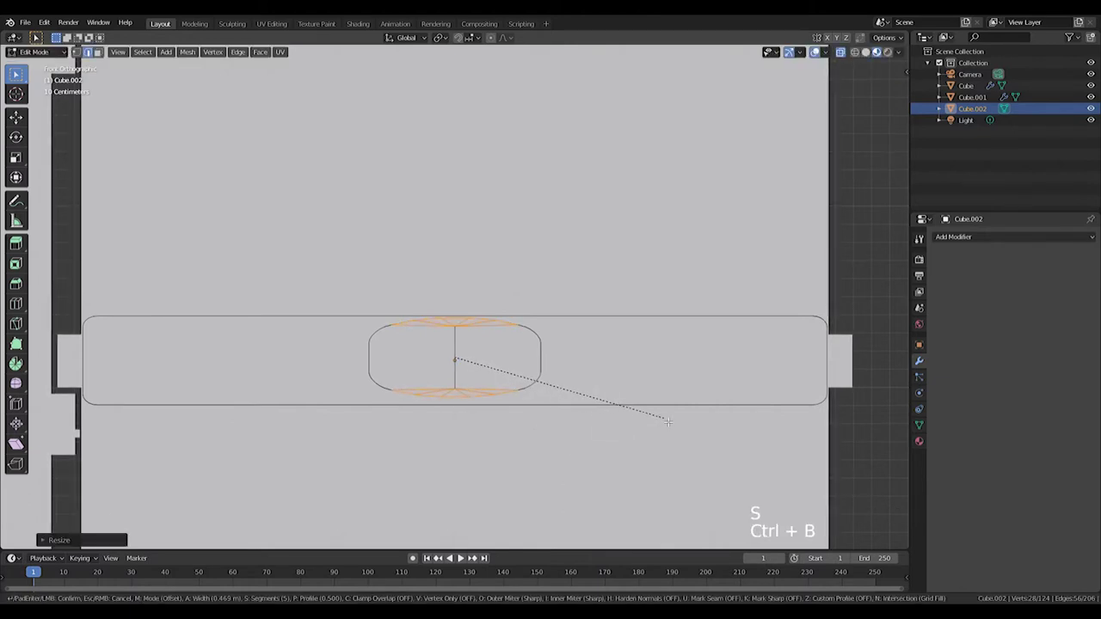
{"action": "key", "text": "Tab"}
From top view, flatten the oval thin front to back and move it onto the sign bar.
{"action": "middle_click", "coordinate": [655, 363]}
{"action": "scroll", "scroll_direction": "down", "scroll_amount": 3}
{"action": "middle_click", "coordinate": [435, 380]}
{"action": "key", "text": "KP_1"}
{"action": "key", "text": "KP_7"}
{"action": "key", "text": "Tab"}
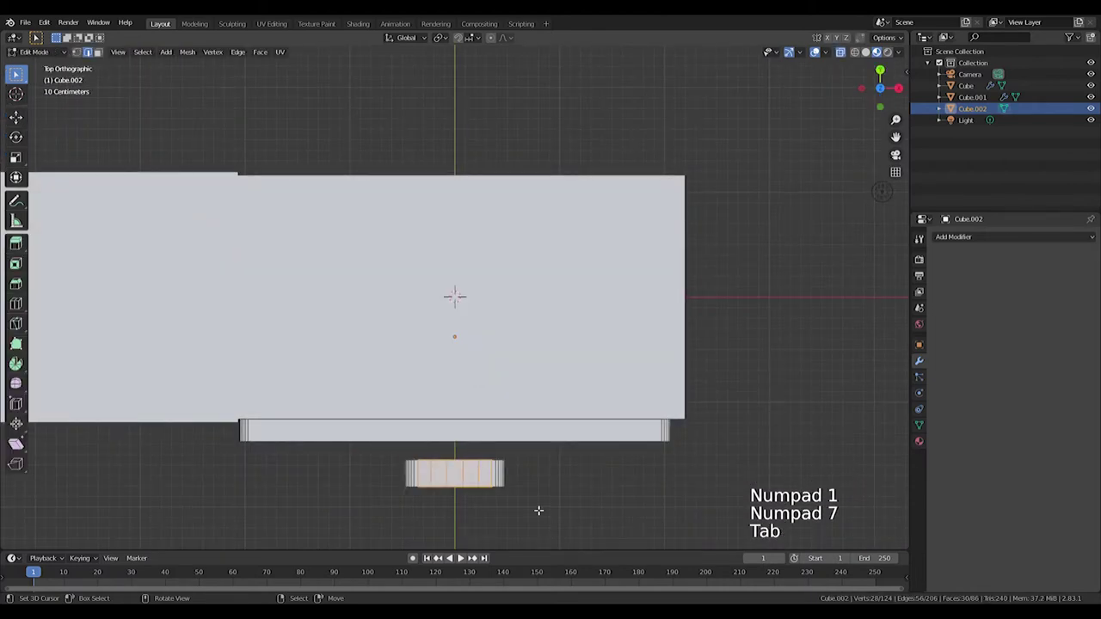
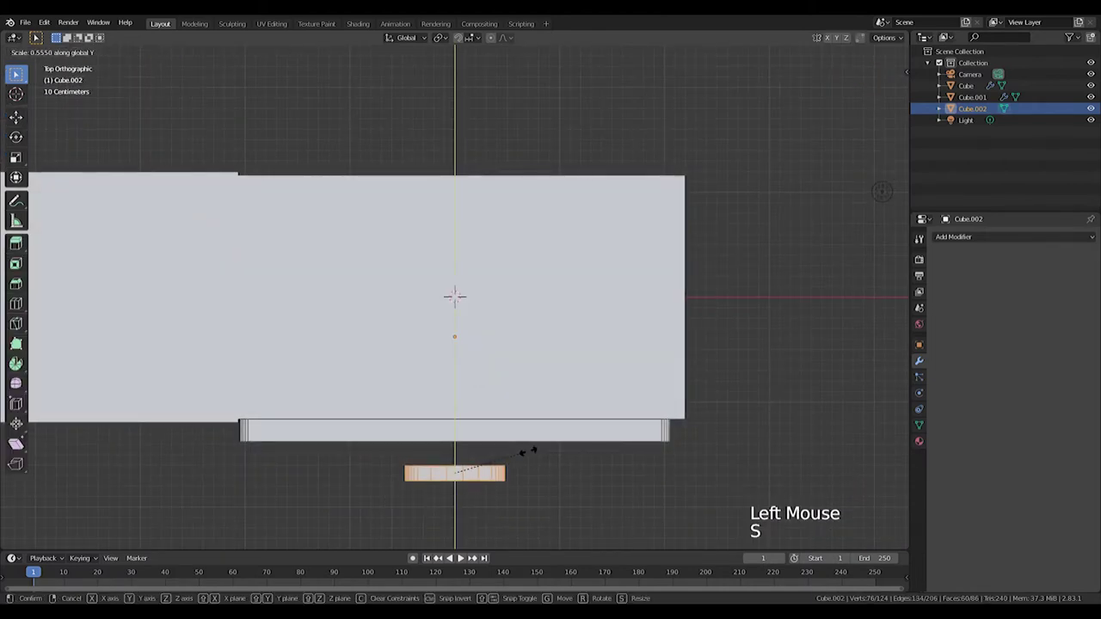
{"action": "key", "text": "g"}
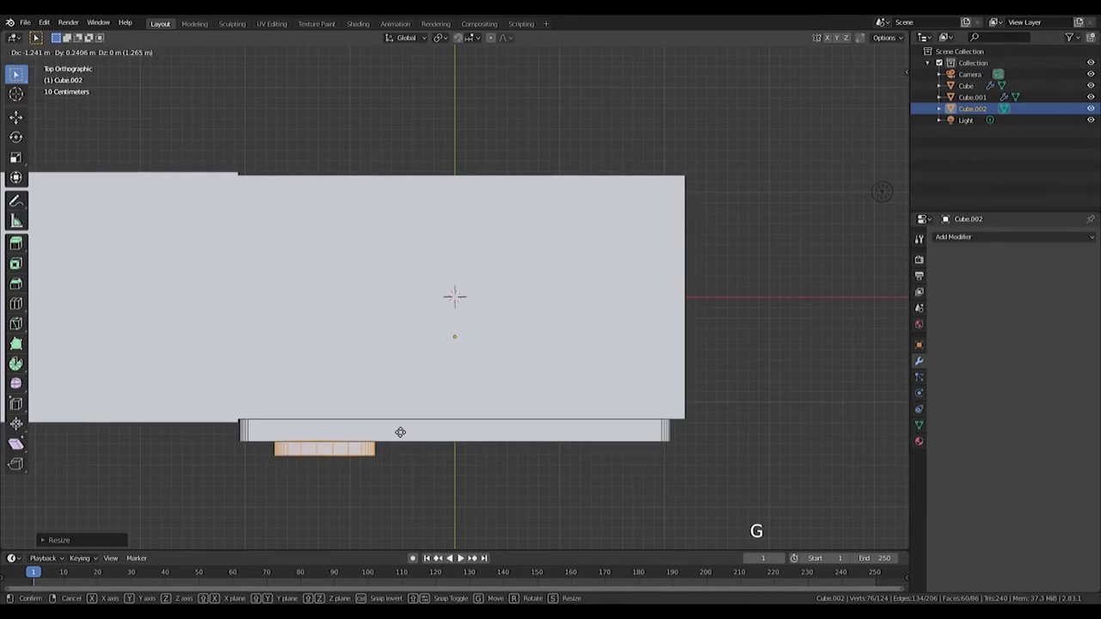
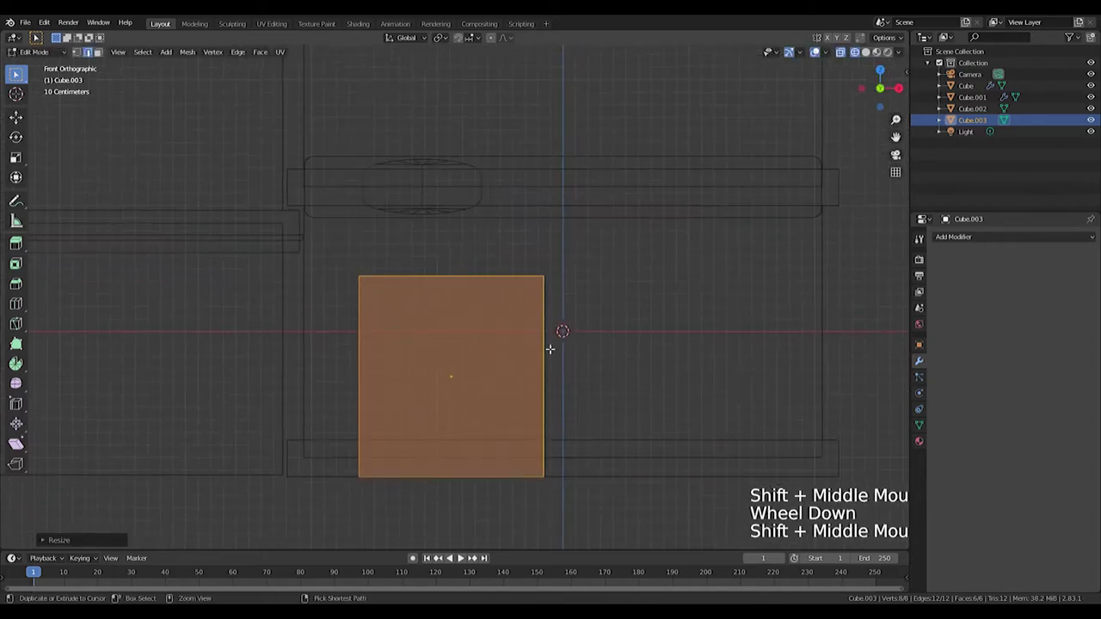
Loop-cut the new door block down the middle and make it thin front to back.
{"action": "key", "text": "ctrl+r"}
{"action": "scroll", "scroll_direction": "down", "scroll_amount": 3}
{"action": "middle_click", "coordinate": [597, 290]}
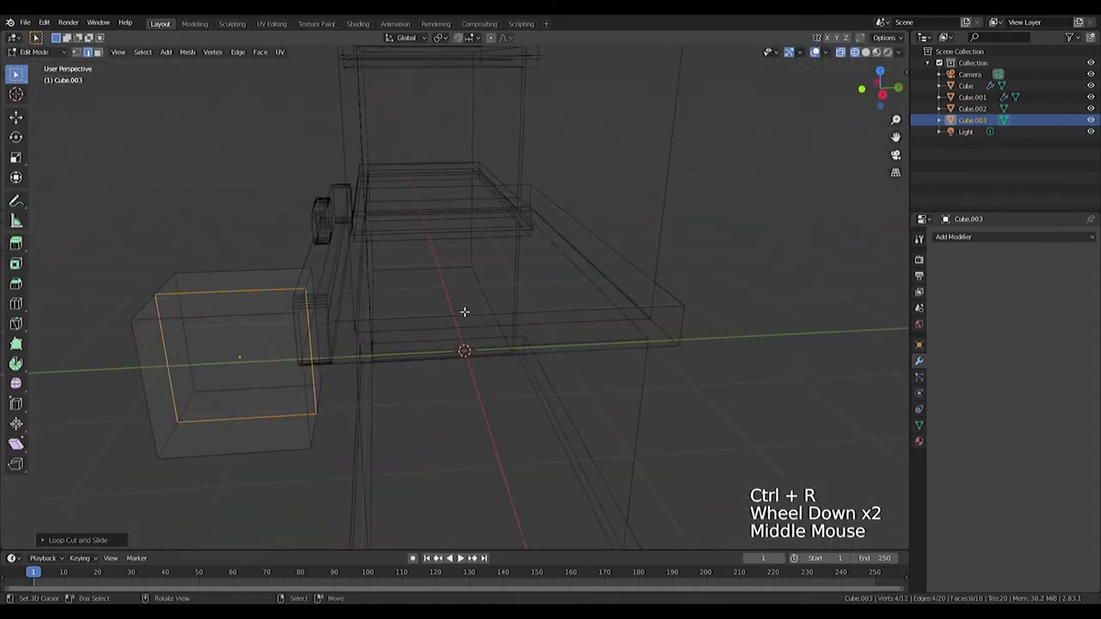
{"action": "key", "text": "Tab"}
{"action": "key", "text": "s"}
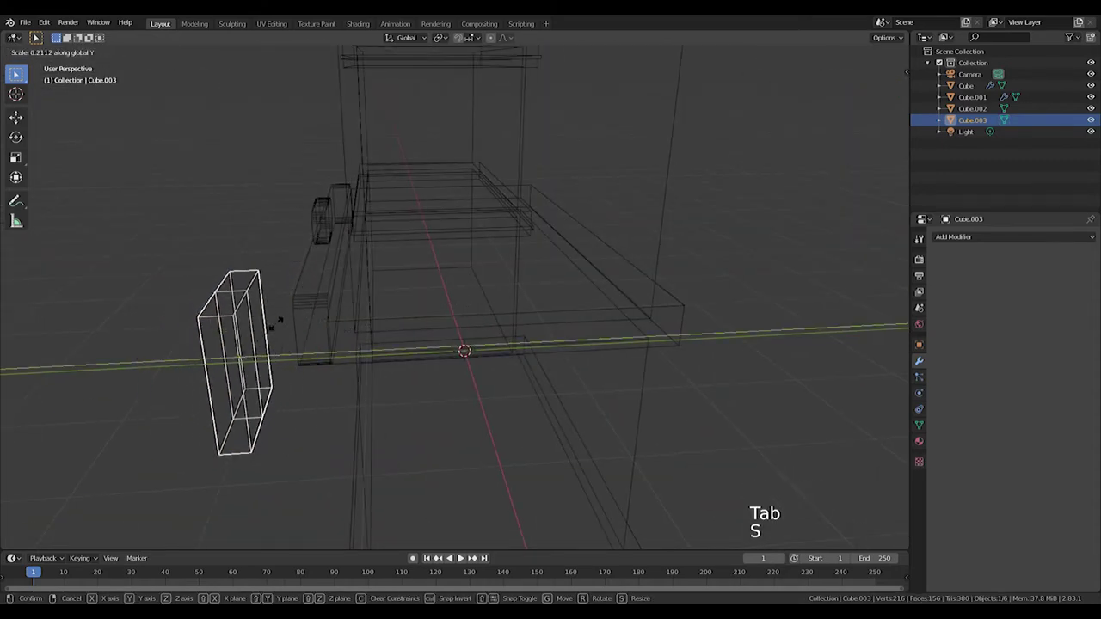
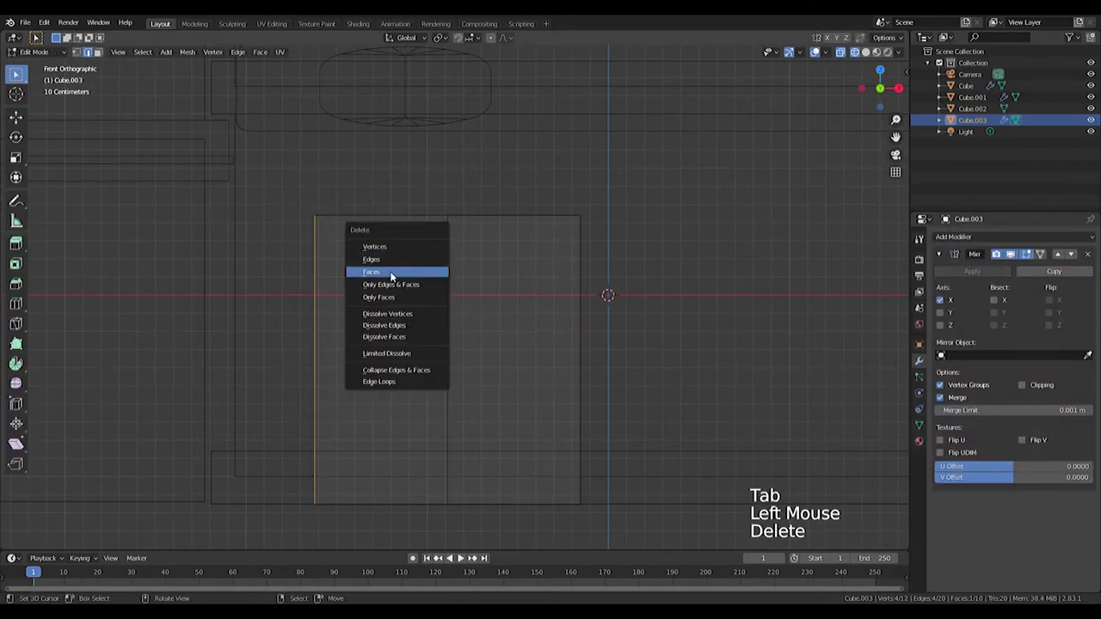
Delete one half's faces so the Mirror modifier fills it, and shift the centre edge sideways.
{"action": "key", "text": "ctrl+z"}
{"action": "key", "text": "Delete"}
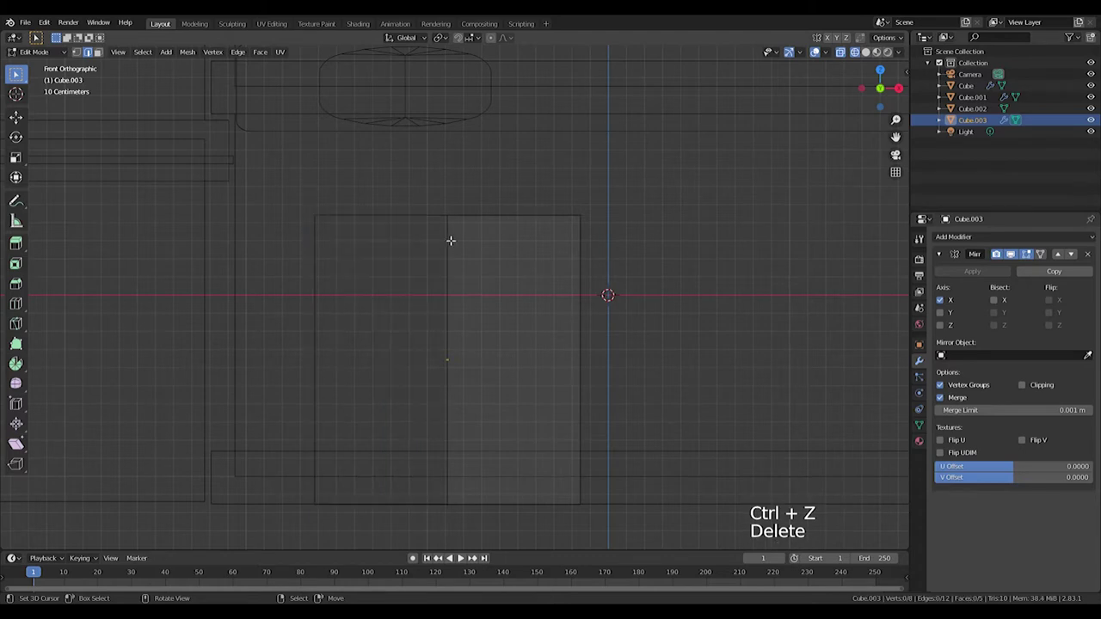
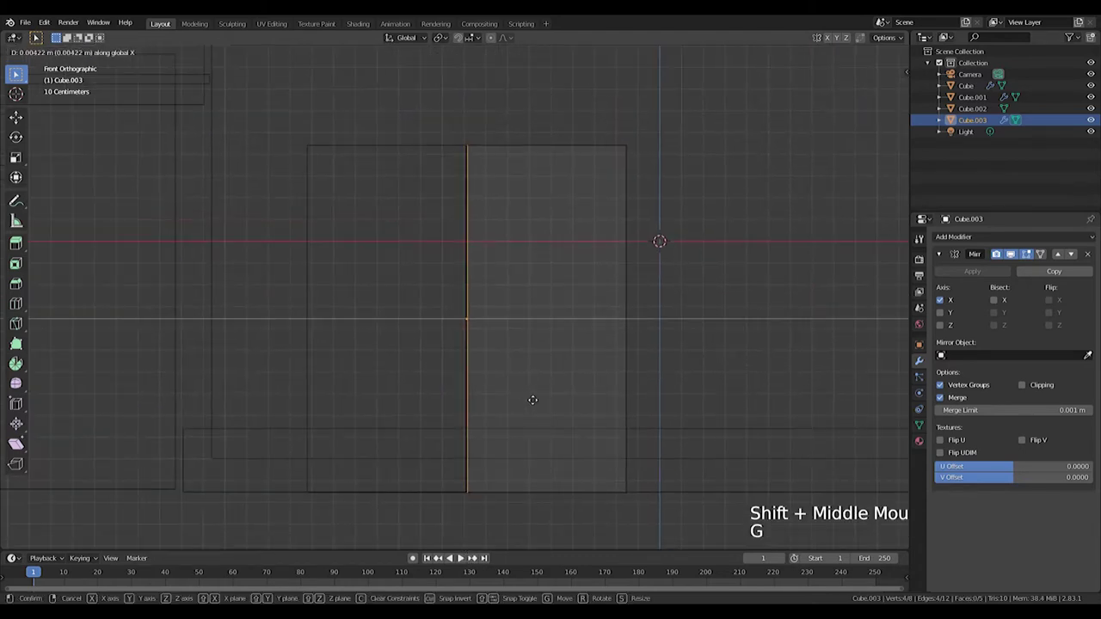
{"action": "scroll", "scroll_direction": "up", "scroll_amount": 3}
{"action": "key", "text": "g"}
Orbit and zoom to inspect the mirrored double doors.
{"action": "scroll", "scroll_direction": "down", "scroll_amount": 3}
{"action": "middle_click", "coordinate": [520, 294]}
{"action": "scroll", "scroll_direction": "down", "scroll_amount": 3}
{"action": "scroll", "scroll_direction": "up", "scroll_amount": 3}
{"action": "scroll", "scroll_direction": "down", "scroll_amount": 3}
{"action": "middle_click", "coordinate": [564, 317]}
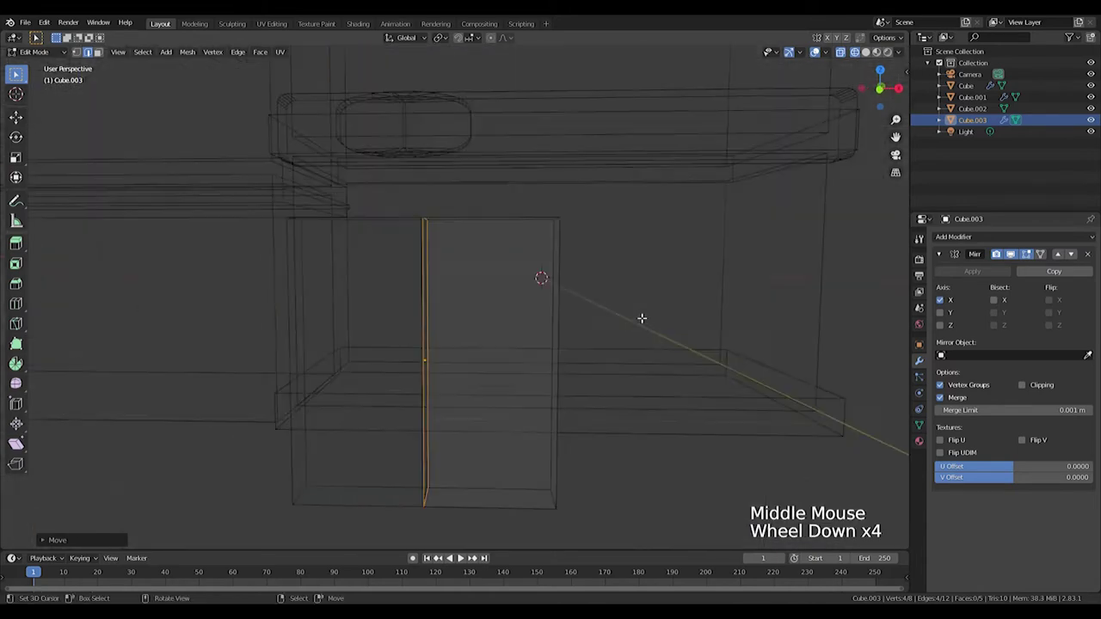
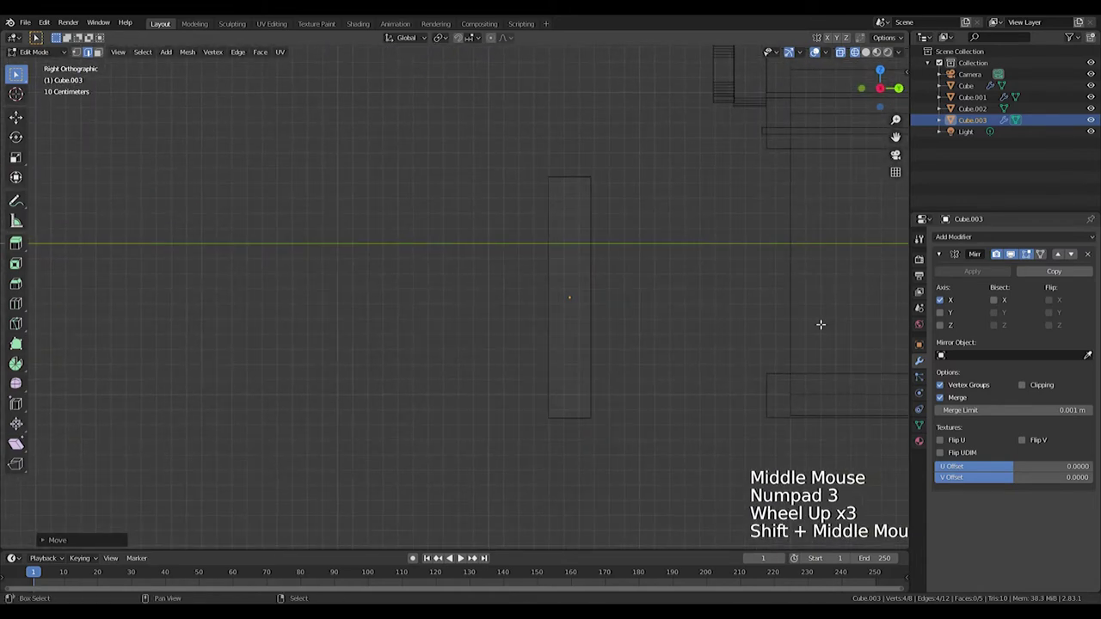
Add a small cylinder knob to the door mesh and slide it sideways.
{"action": "key", "text": "shift+a"}
{"action": "scroll", "scroll_direction": "down", "scroll_amount": 3}
{"action": "key", "text": "g"}
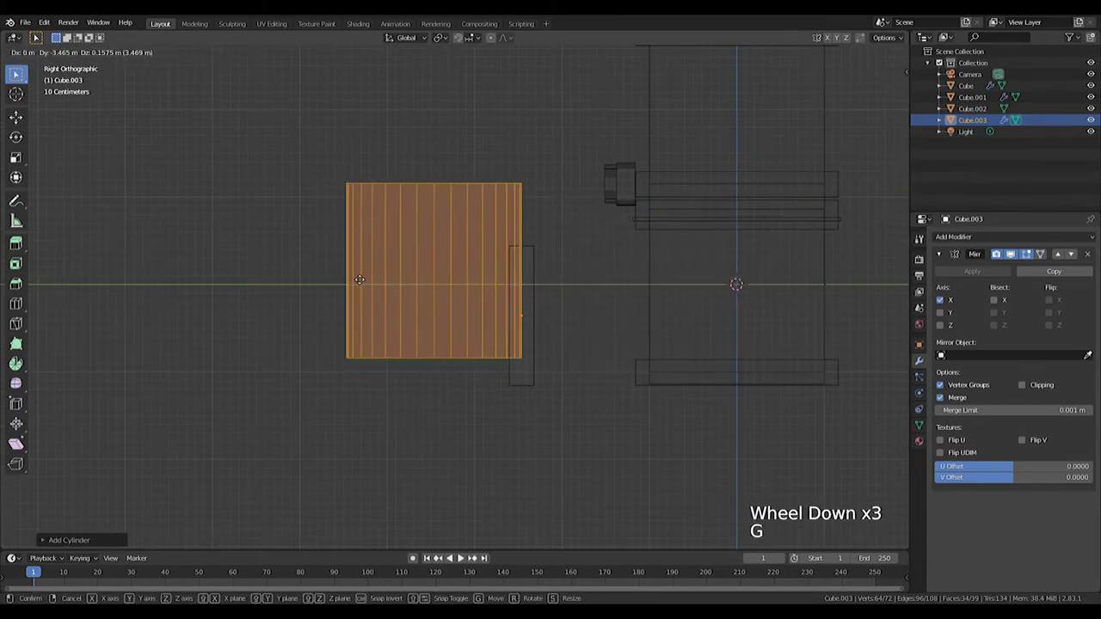
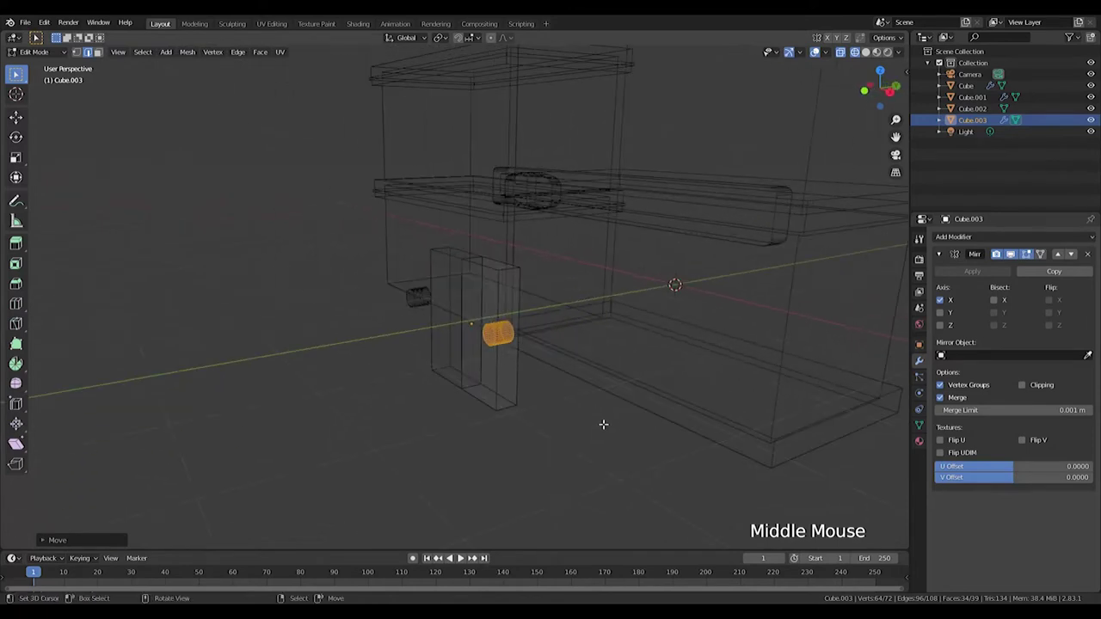
In front view, move the knob along X beside the door seam as separate copy Cube.004.
{"action": "middle_click", "coordinate": [566, 427]}
{"action": "key", "text": "f"}
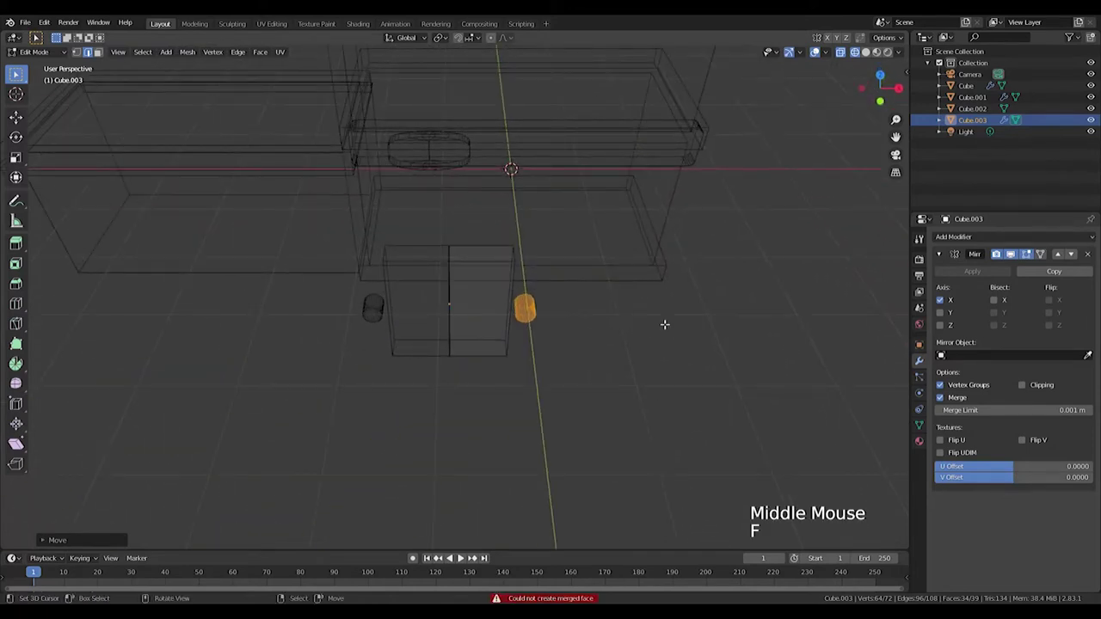
{"action": "key", "text": "g"}
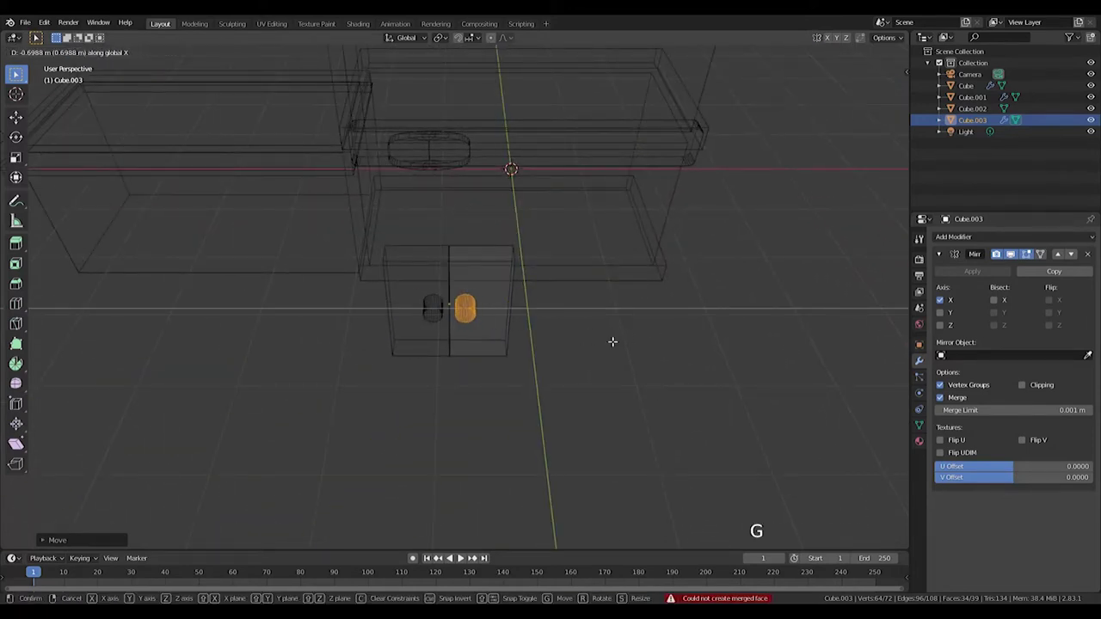
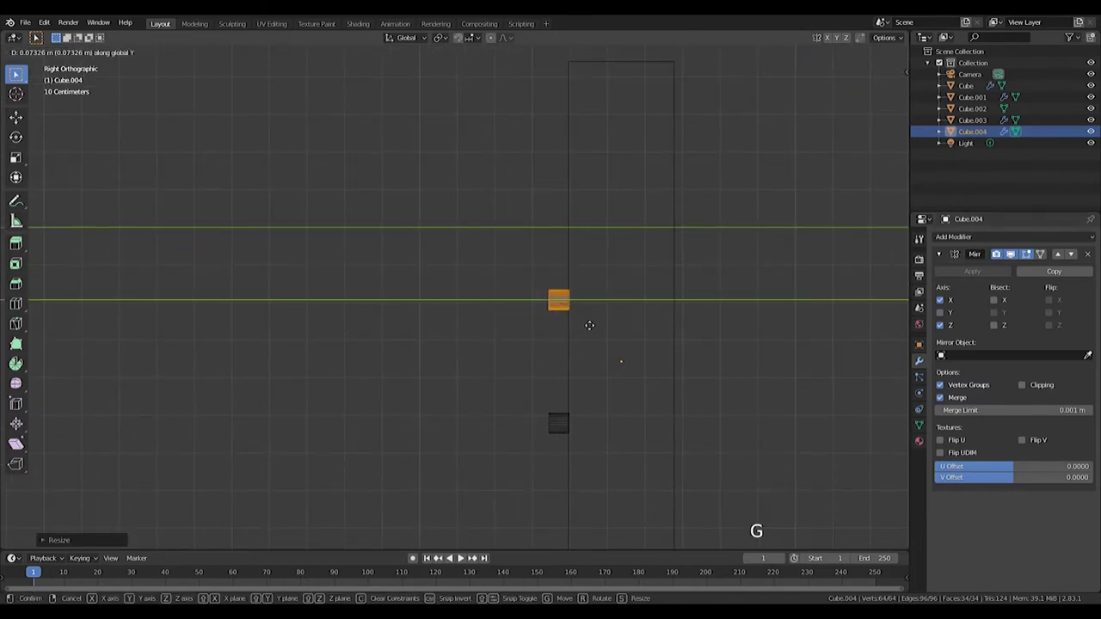
From the side view, move half the knob's vertices along its depth to flare the base.
{"action": "scroll", "scroll_direction": "up", "scroll_amount": 3}
{"action": "middle_click", "coordinate": [627, 272]}
{"action": "scroll", "scroll_direction": "down", "scroll_amount": 3}
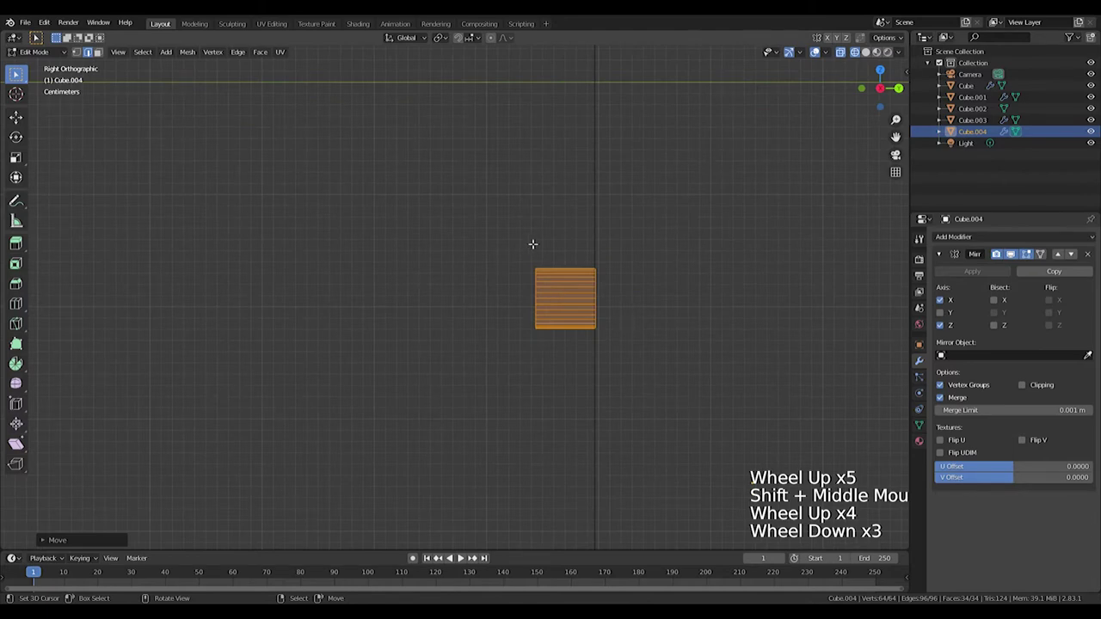
{"action": "scroll", "scroll_direction": "down", "scroll_amount": 3}
{"action": "key", "text": "g"}
{"action": "scroll", "scroll_direction": "up", "scroll_amount": 3}
{"action": "left_click", "coordinate": [573, 244]}
{"action": "key", "text": "g"}
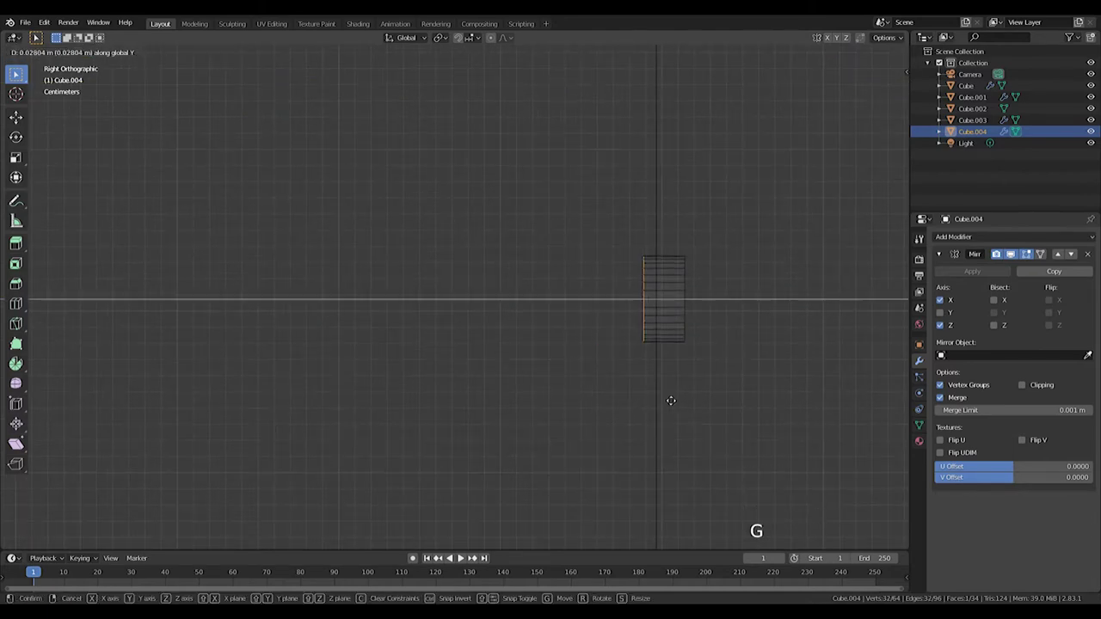
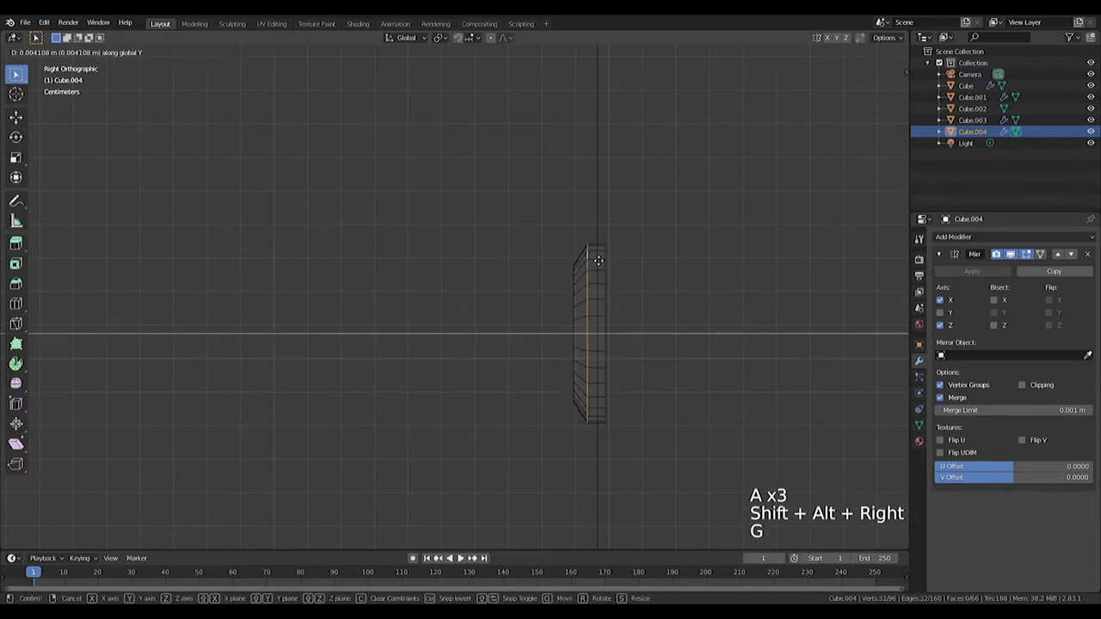
{"action": "key", "text": "s"}
Extrude the base's outer face, enlarge the new ring and add a loop cut across it.
{"action": "key", "text": "ctrl+b"}
{"action": "scroll", "scroll_direction": "up", "scroll_amount": 3}
{"action": "middle_click", "coordinate": [612, 257]}
{"action": "left_click", "coordinate": [610, 212]}
{"action": "key", "text": "e"}
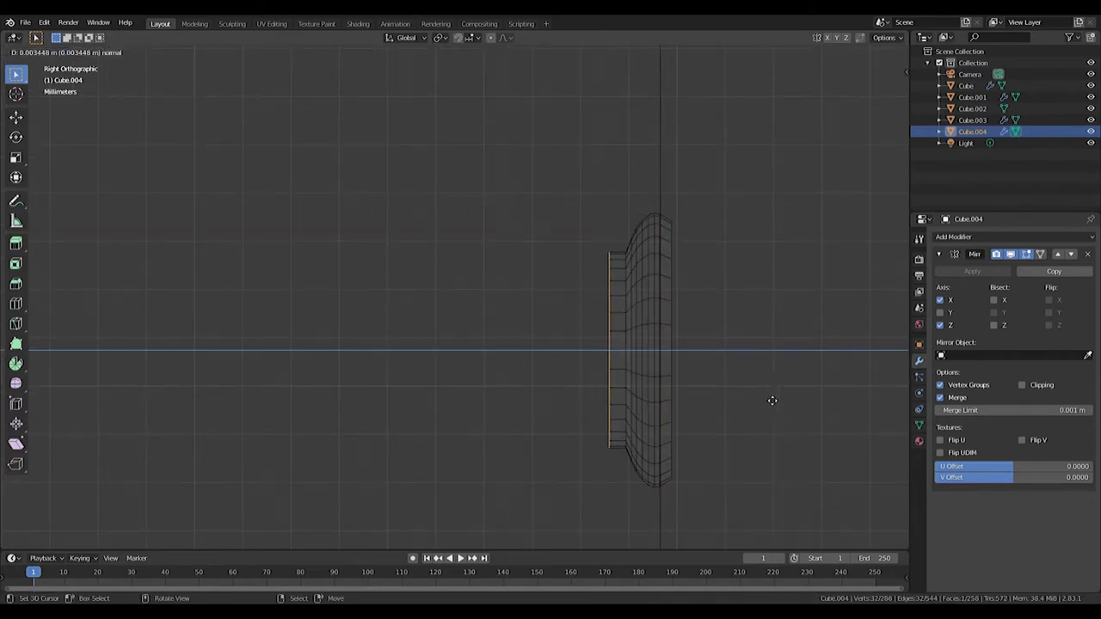
{"action": "key", "text": "ctrl+r"}
{"action": "key", "text": "s"}
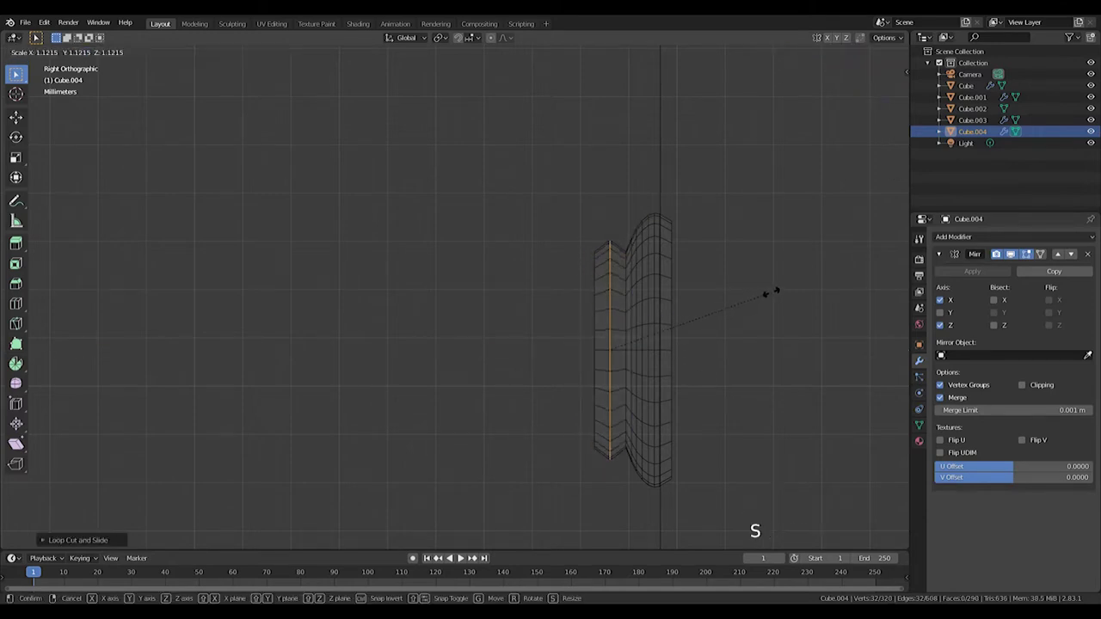
Bevel the base's edges round, then extrude a straight shaft out from it.
{"action": "key", "text": "ctrl+b"}
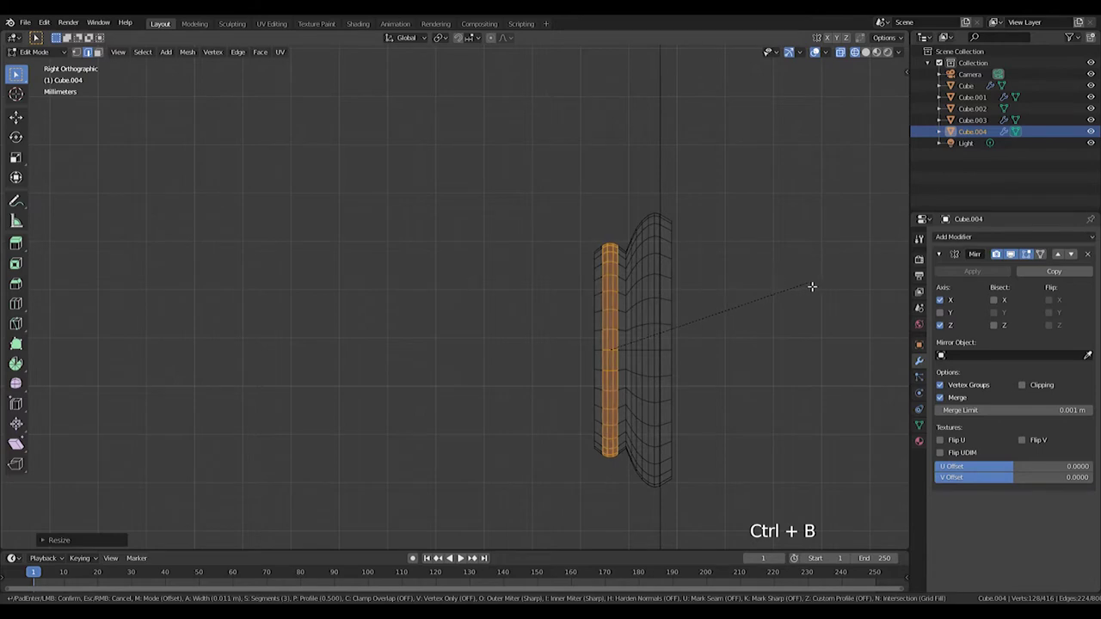
{"action": "left_click", "coordinate": [574, 233]}
{"action": "scroll", "scroll_direction": "down", "scroll_amount": 3}
{"action": "middle_click", "coordinate": [651, 303]}
{"action": "scroll", "scroll_direction": "down", "scroll_amount": 3}
{"action": "key", "text": "e"}
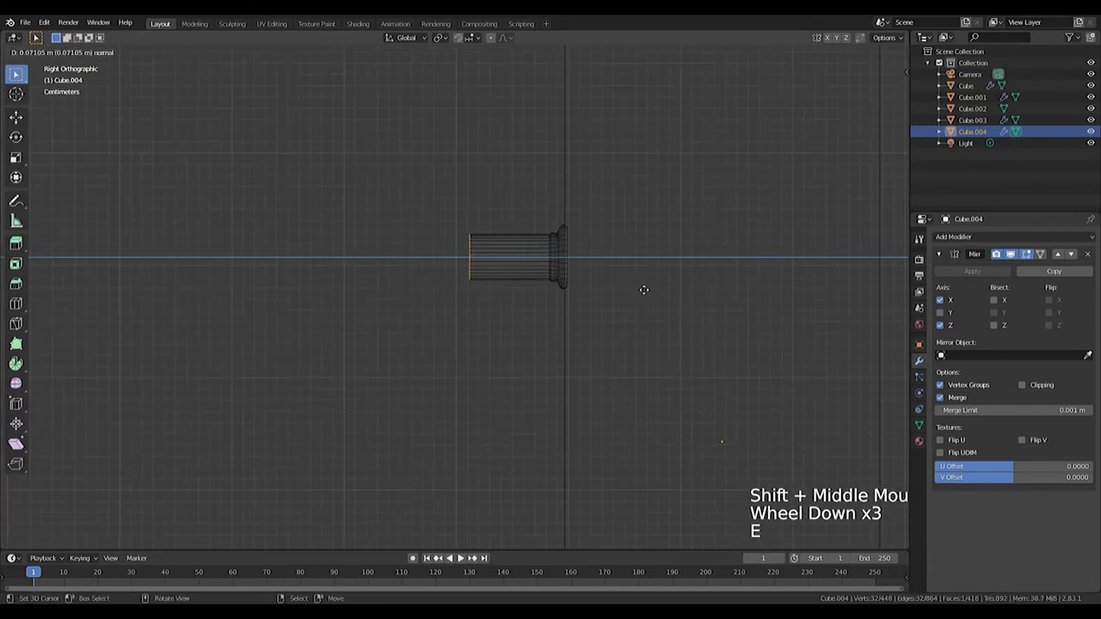
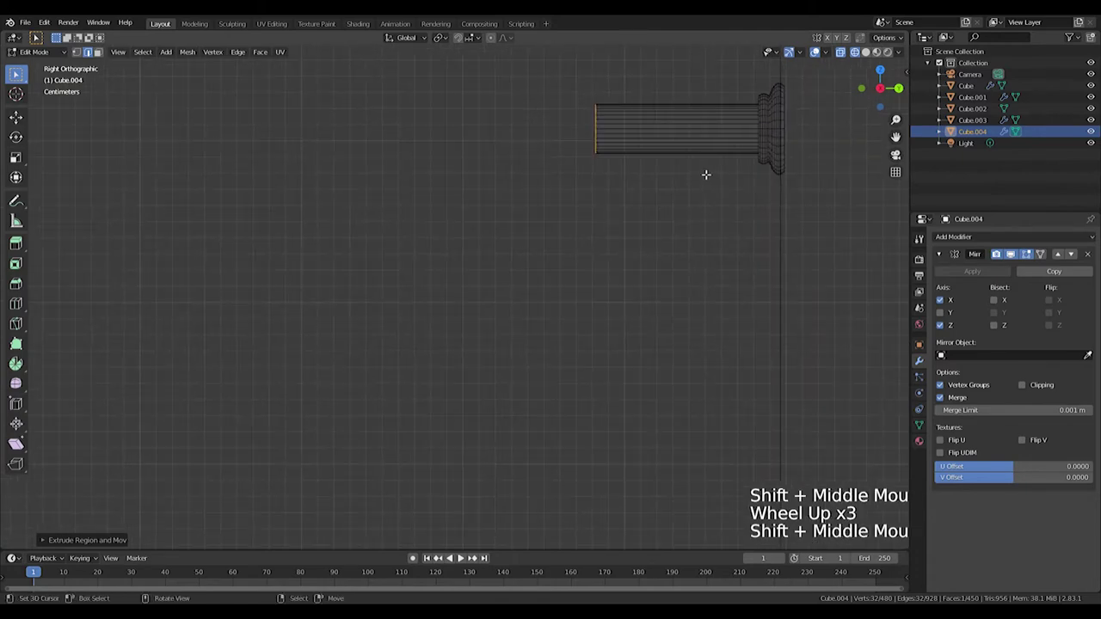
Extrude the handle shaft end further out, undoing an overly long extension.
{"action": "key", "text": "h"}
{"action": "key", "text": "ctrl+z"}
{"action": "key", "text": "g"}
{"action": "key", "text": "e"}
{"action": "key", "text": "e"}
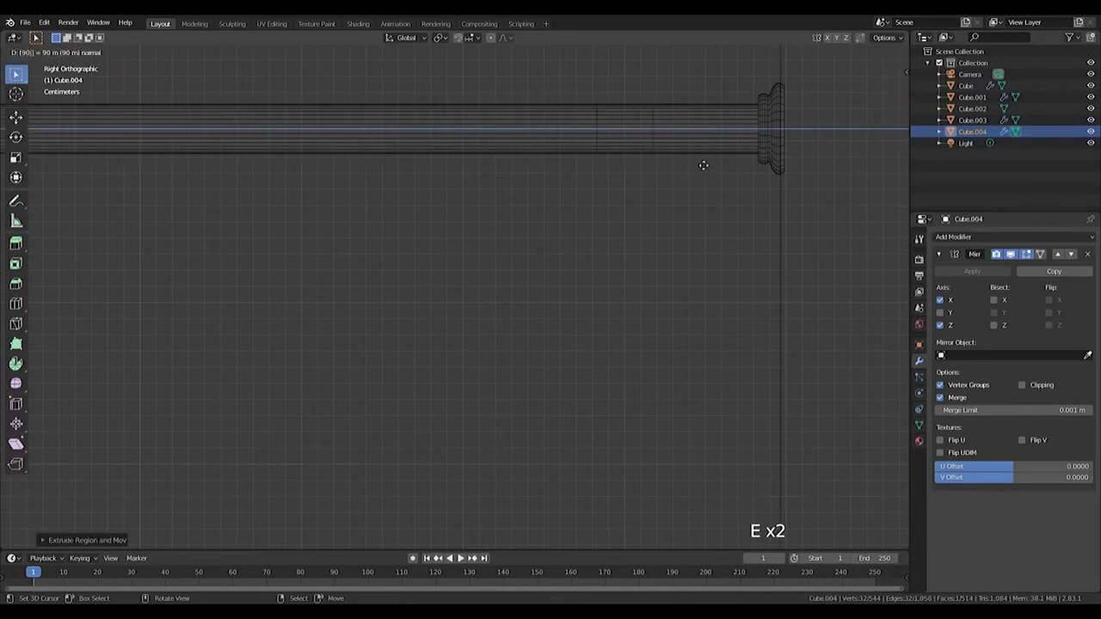
{"action": "key", "text": "r"}
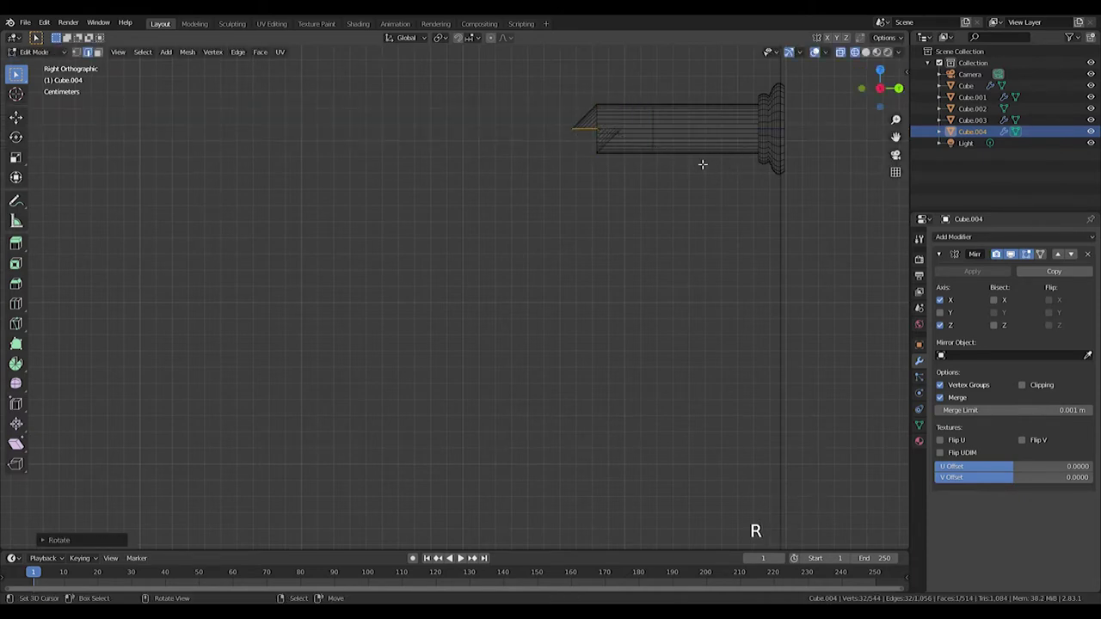
Tilt the shaft end on one axis and extrude it downward into a leg.
{"action": "key", "text": "g"}
{"action": "key", "text": "ctrl+z"}
{"action": "key", "text": "ctrl+z"}
{"action": "key", "text": "ctrl+z"}
{"action": "key", "text": "r"}
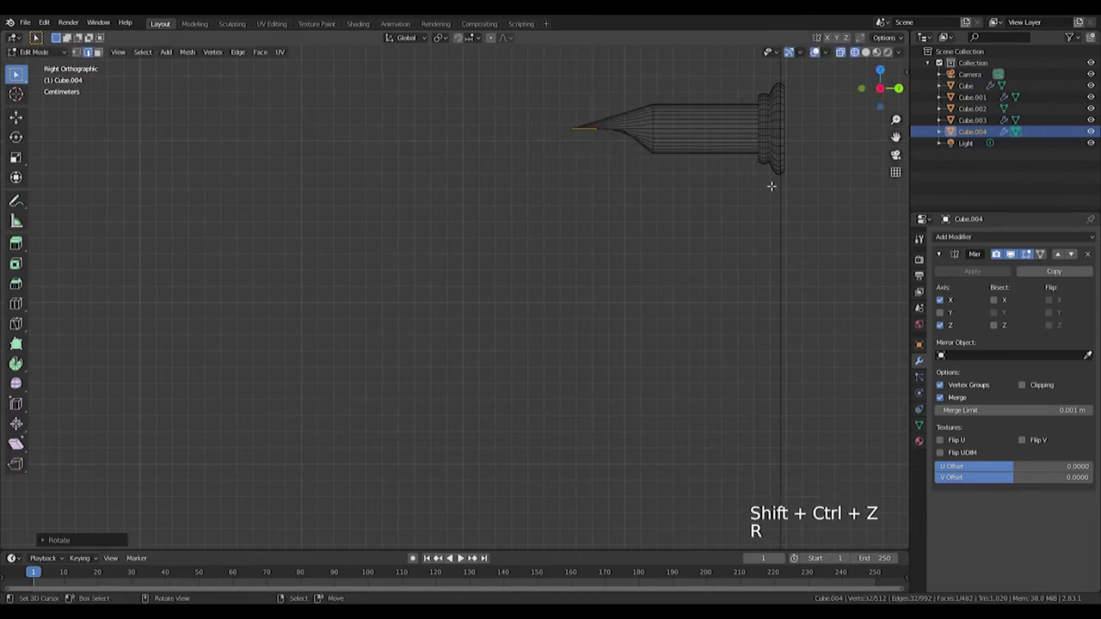
{"action": "key", "text": "e"}
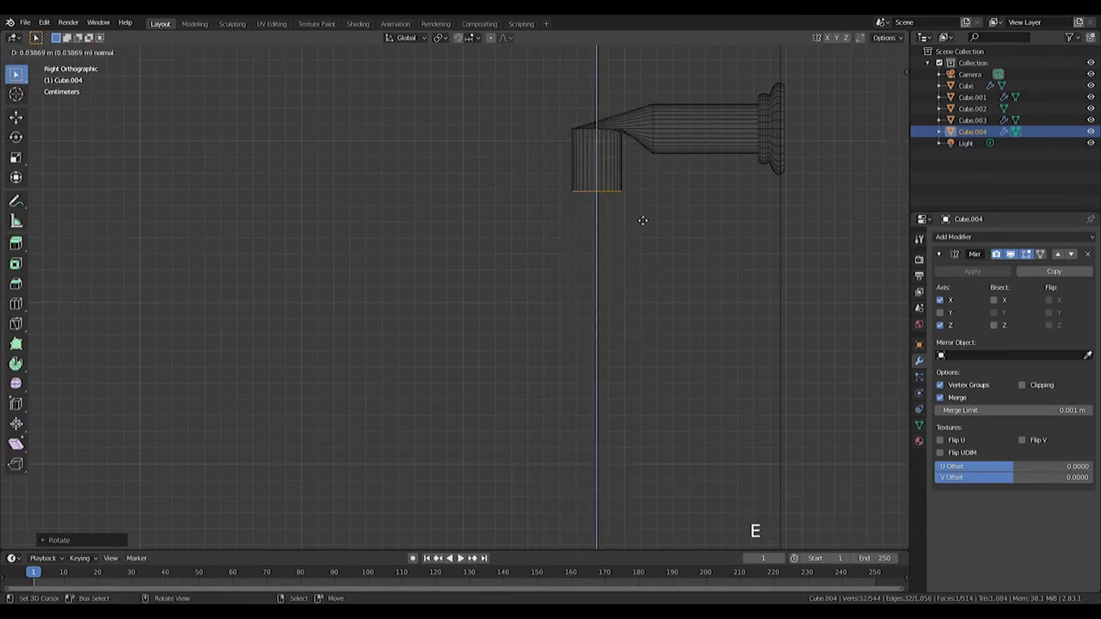
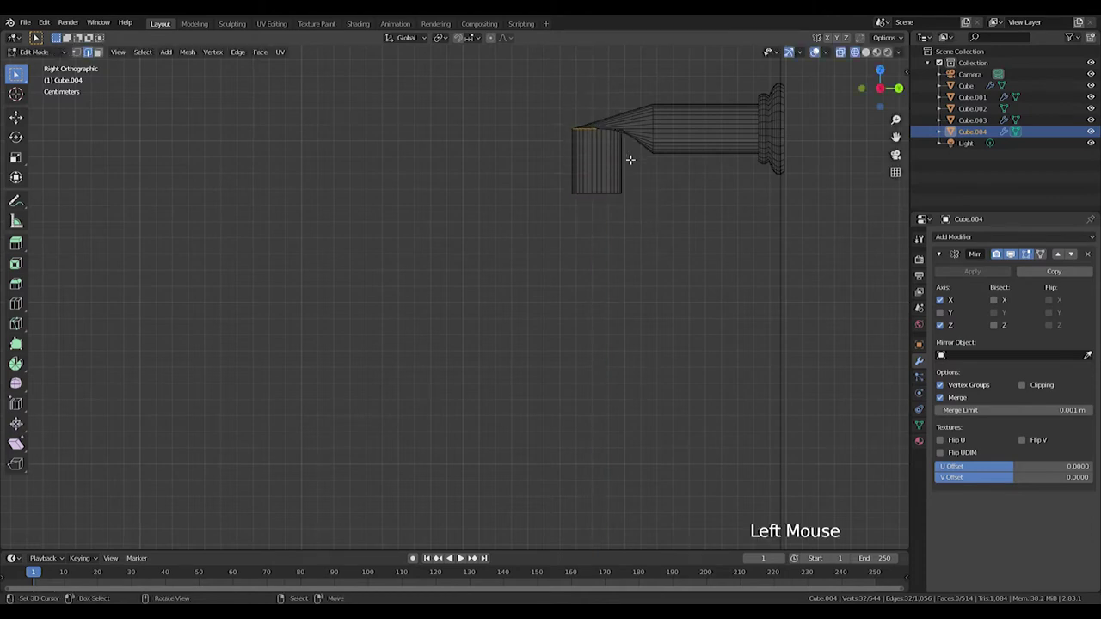
Scale the bend's corner edge along Y and Z to square the L-shaped corner.
{"action": "left_click", "coordinate": [559, 108]}
{"action": "key", "text": "r"}
{"action": "key", "text": "s"}
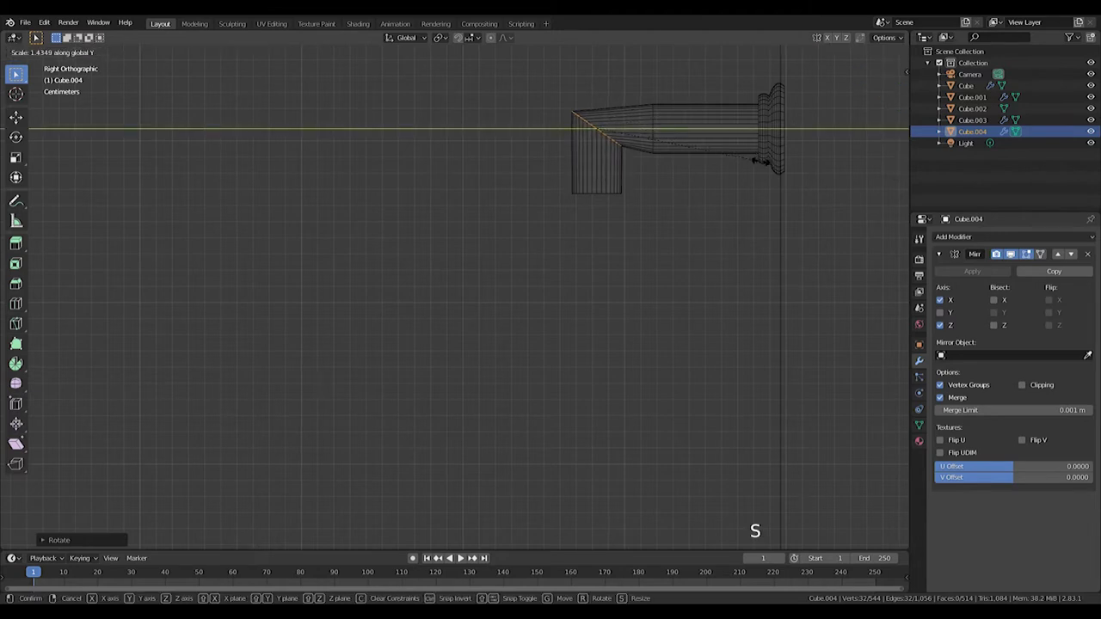
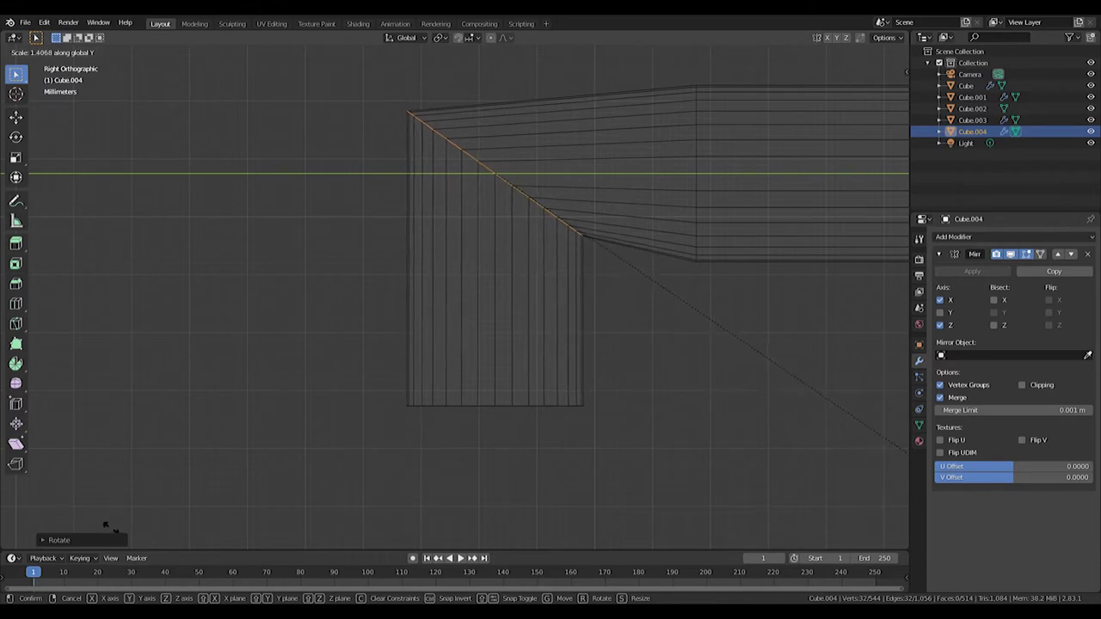
{"action": "key", "text": "g"}
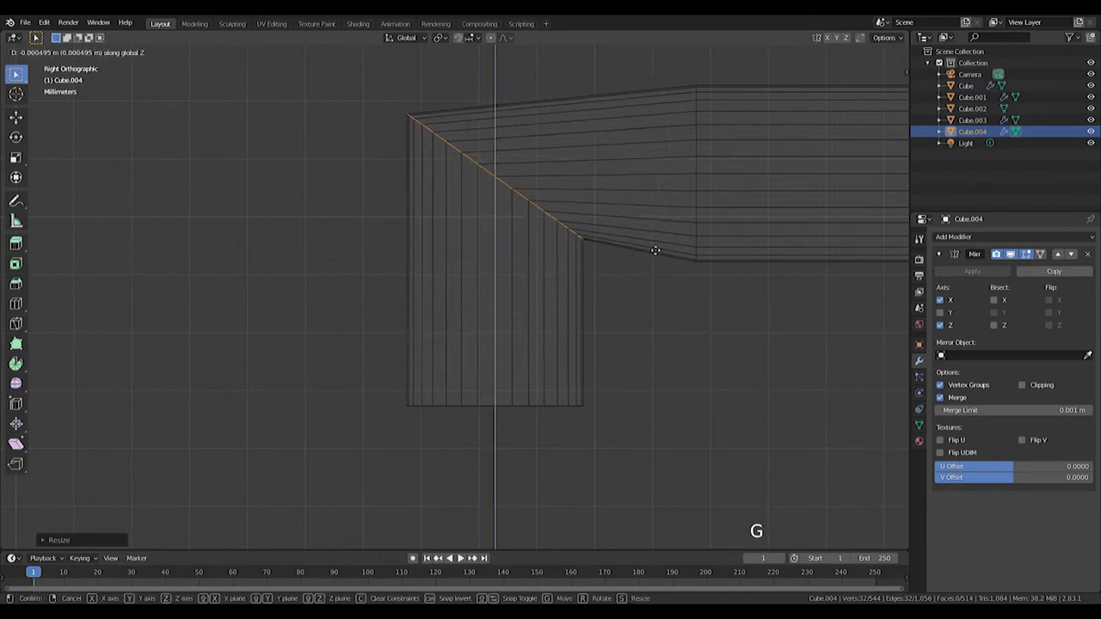
{"action": "key", "text": "s"}
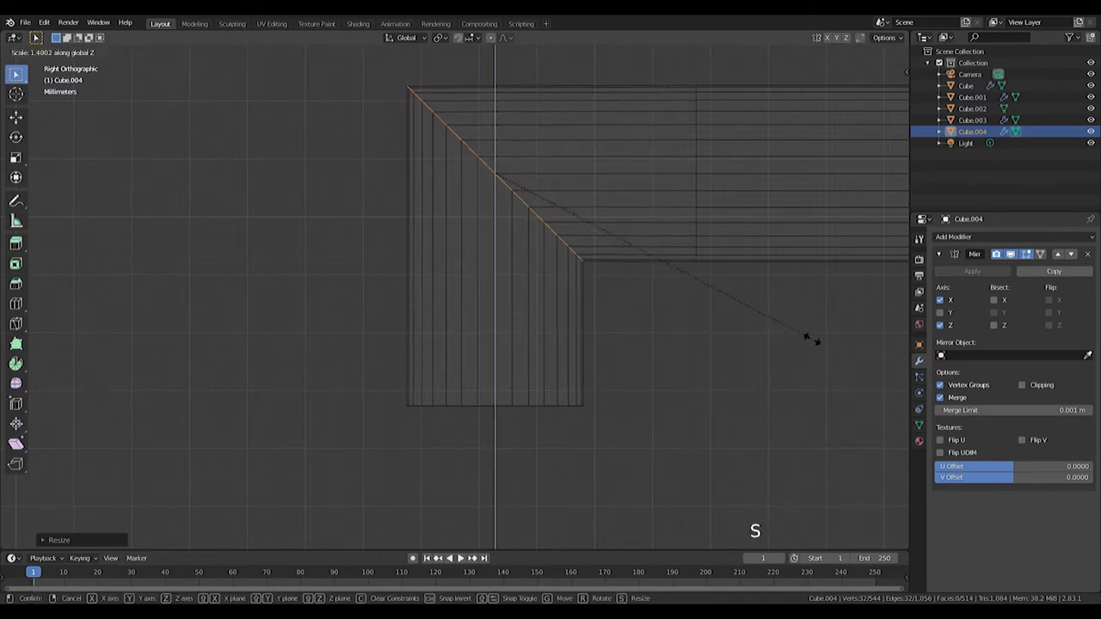
{"action": "key", "text": "ctrl+b"}
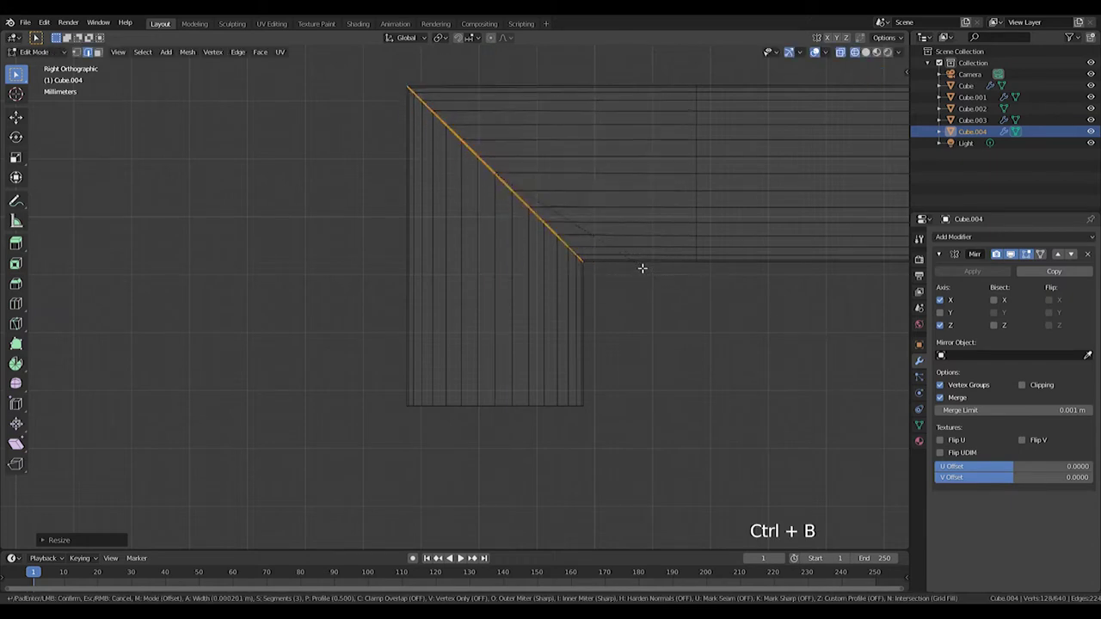
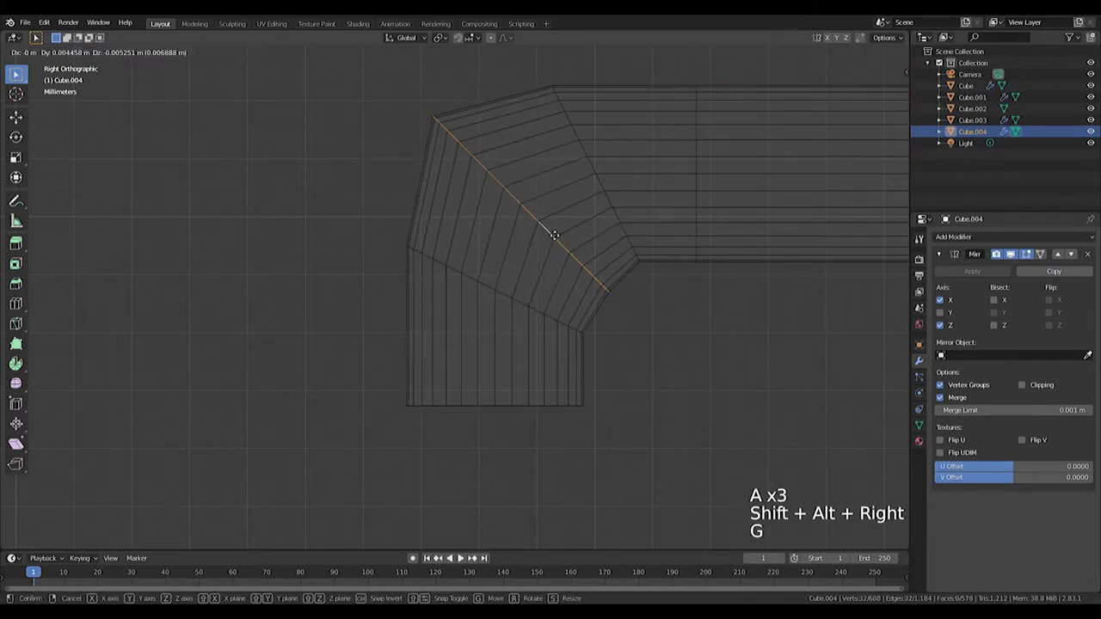
Finish the corner bevel with extra segments and select edges around the bend.
{"action": "key", "text": "ctrl+b"}
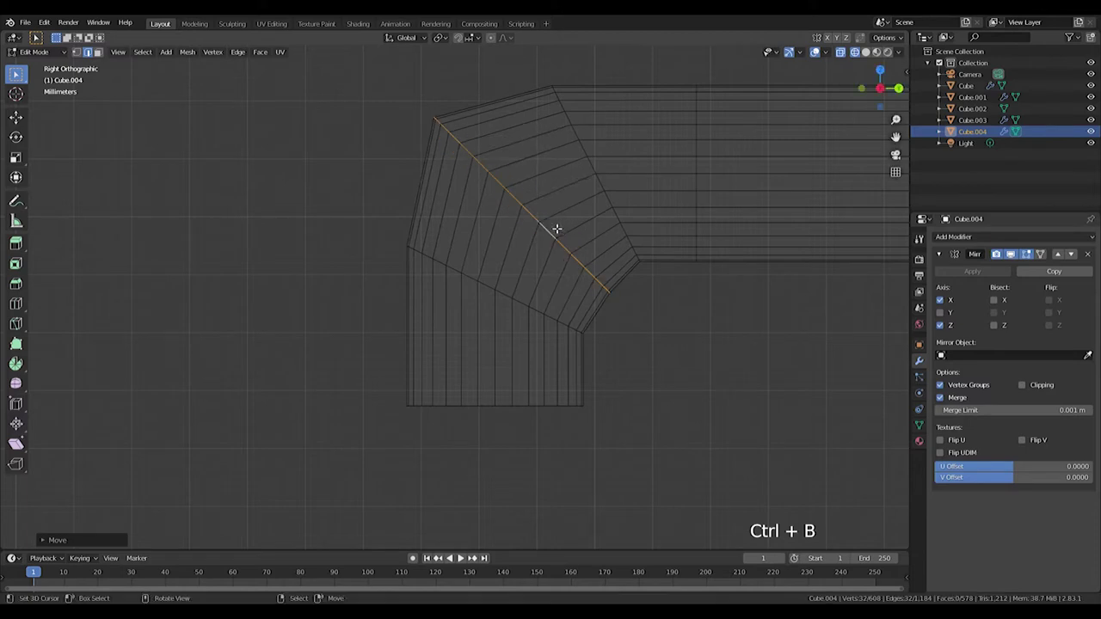
{"action": "key", "text": "ctrl+t"}
{"action": "key", "text": "ctrl+r"}
{"action": "key", "text": "ctrl+r"}
{"action": "key", "text": "a"}
{"action": "key", "text": "a"}
{"action": "key", "text": "shift+alt+Right"}
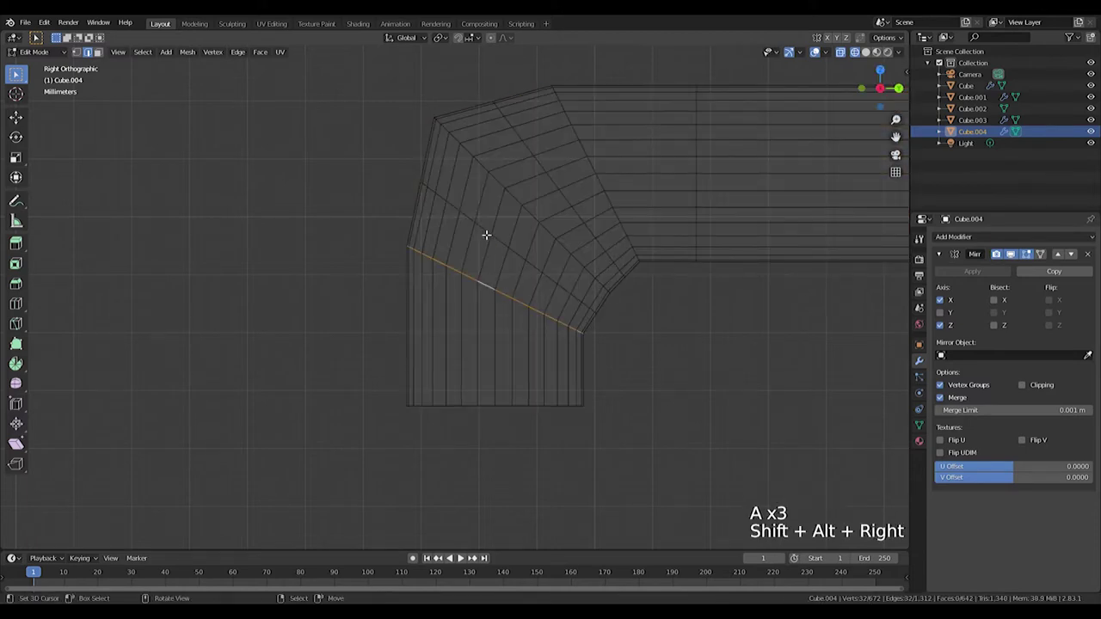
{"action": "key", "text": "a"}
{"action": "key", "text": "a"}
{"action": "key", "text": "shift+alt+Right"}
Move, scale and rotate the bend edges into a smooth rounded curve.
{"action": "key", "text": "g"}
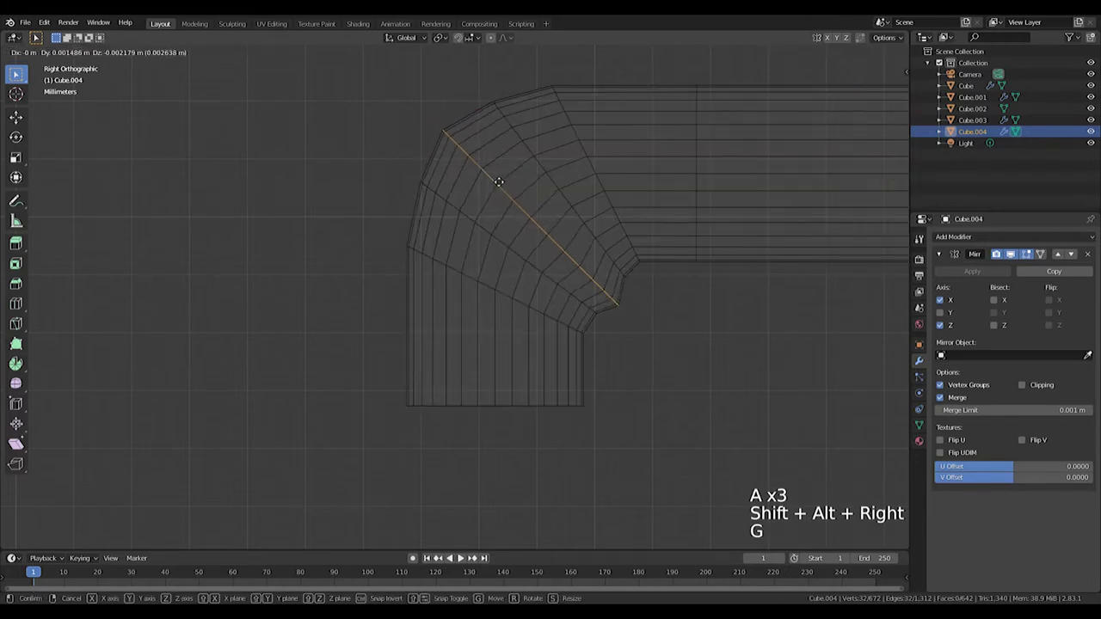
{"action": "key", "text": "s"}
{"action": "key", "text": "s"}
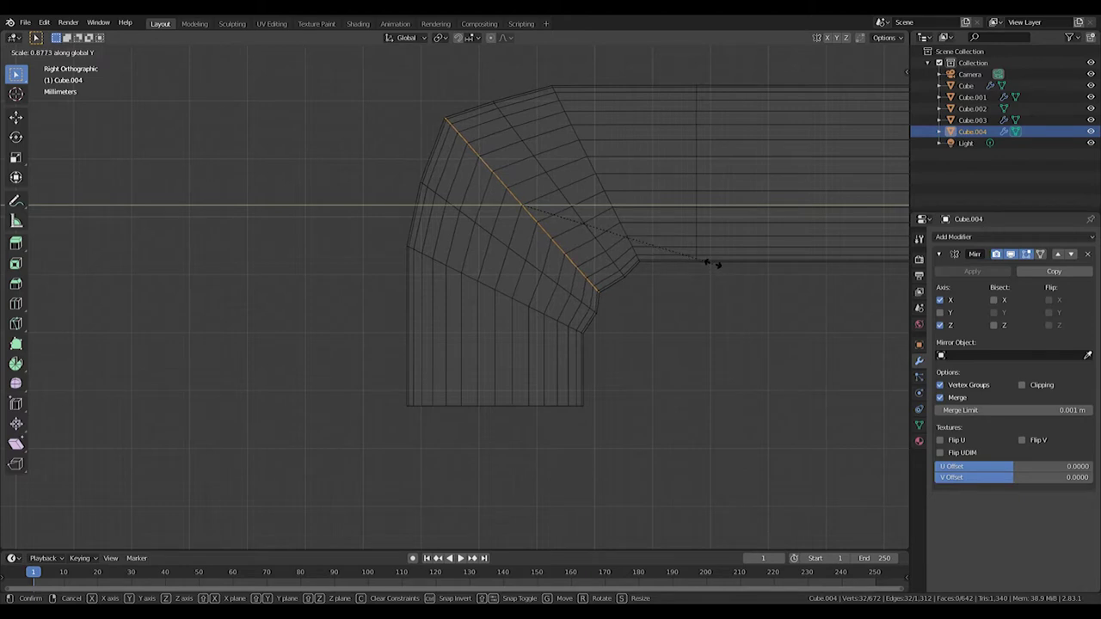
{"action": "key", "text": "g"}
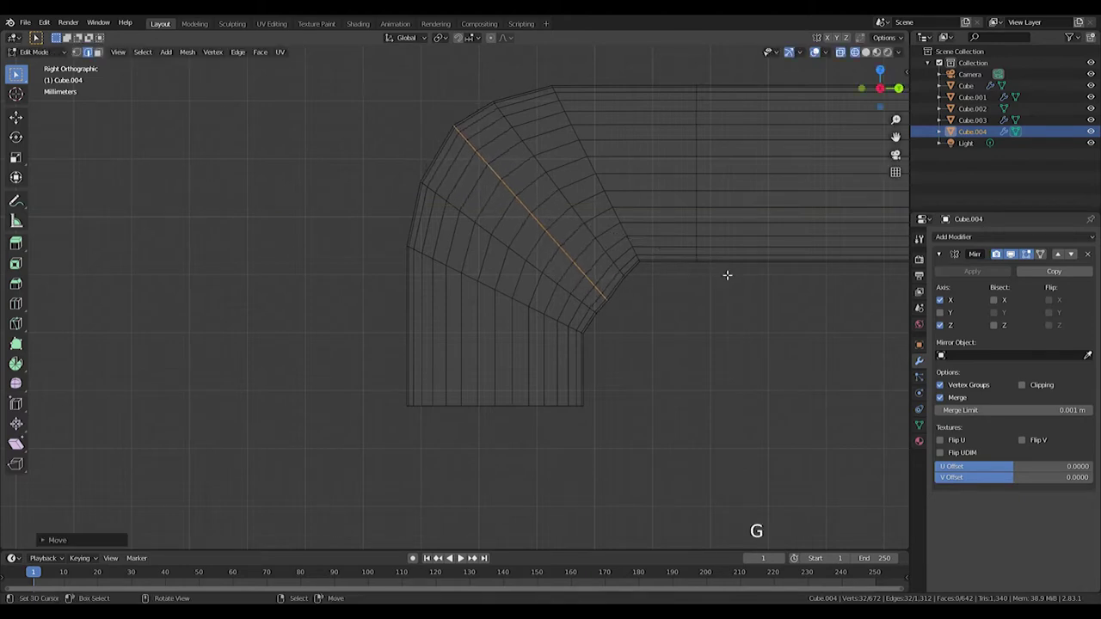
{"action": "key", "text": "s"}
{"action": "key", "text": "g"}
{"action": "key", "text": "r"}
{"action": "key", "text": "g"}
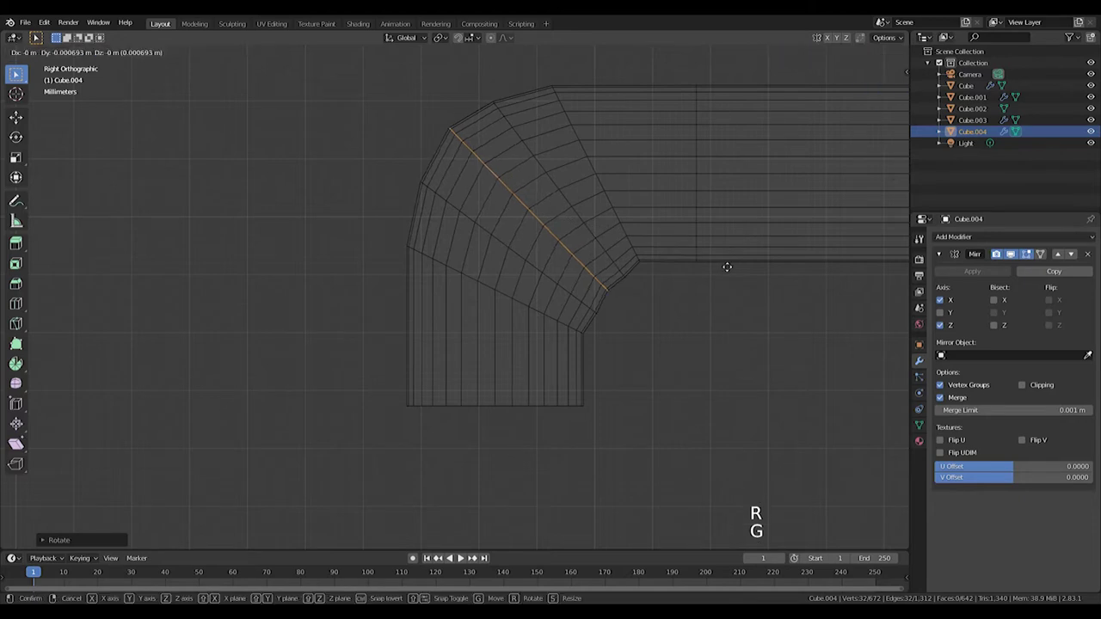
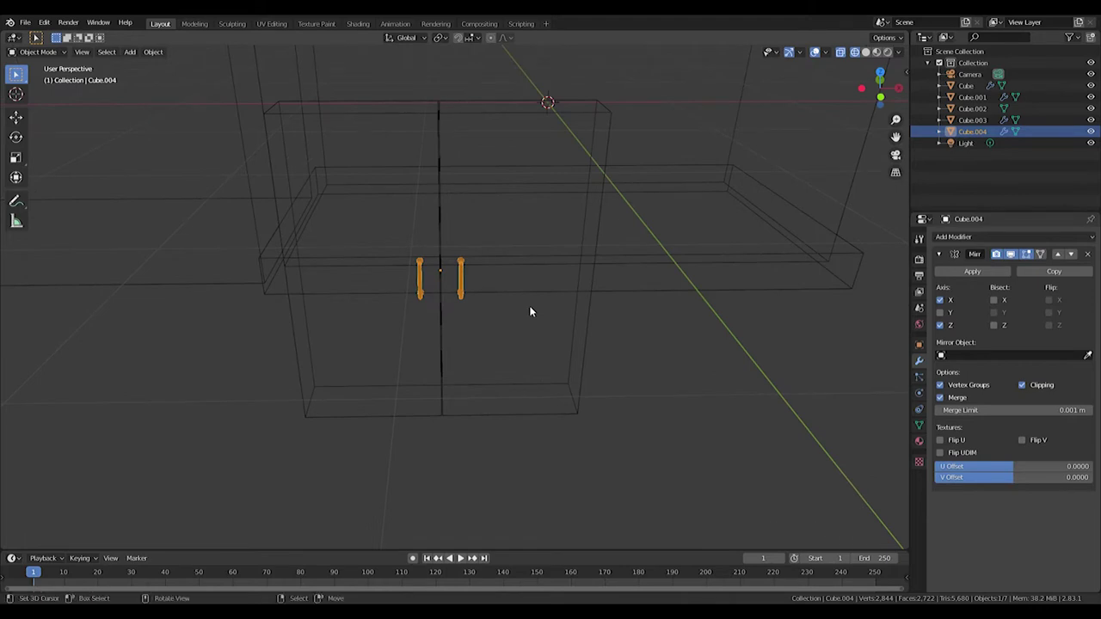
Select the door frame object and view the doors from the front orthographic view.
{"action": "middle_click", "coordinate": [534, 294]}
{"action": "key", "text": "KP_1"}
{"action": "scroll", "scroll_direction": "up", "scroll_amount": 3}
{"action": "scroll", "scroll_direction": "up", "scroll_amount": 3}
{"action": "middle_click", "coordinate": [589, 327]}
{"action": "middle_click", "coordinate": [513, 307]}
{"action": "right_click", "coordinate": [732, 310]}
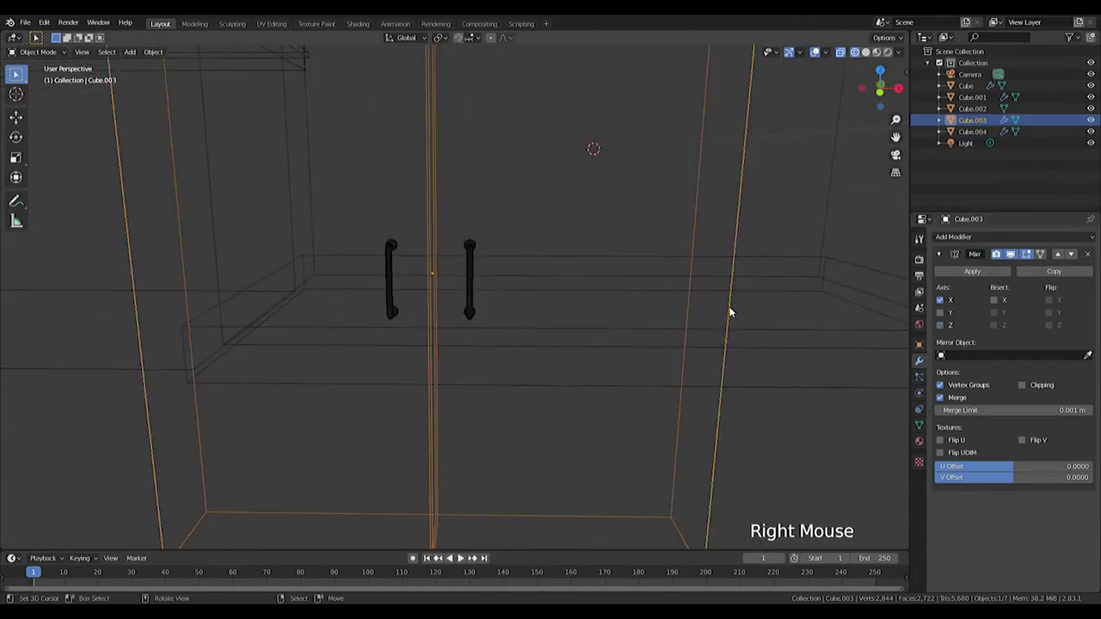
{"action": "middle_click", "coordinate": [504, 354]}
{"action": "key", "text": "KP_1"}
{"action": "scroll", "scroll_direction": "down", "scroll_amount": 3}
{"action": "middle_click", "coordinate": [521, 290]}
Snap the 3D cursor and bring up the Add Mesh list over the door.
{"action": "key", "text": "shift+a"}
{"action": "scroll", "scroll_direction": "down", "scroll_amount": 3}
{"action": "key", "text": "ctrl+z"}
{"action": "scroll", "scroll_direction": "up", "scroll_amount": 3}
{"action": "key", "text": "shift+s"}
{"action": "key", "text": "shift+a"}
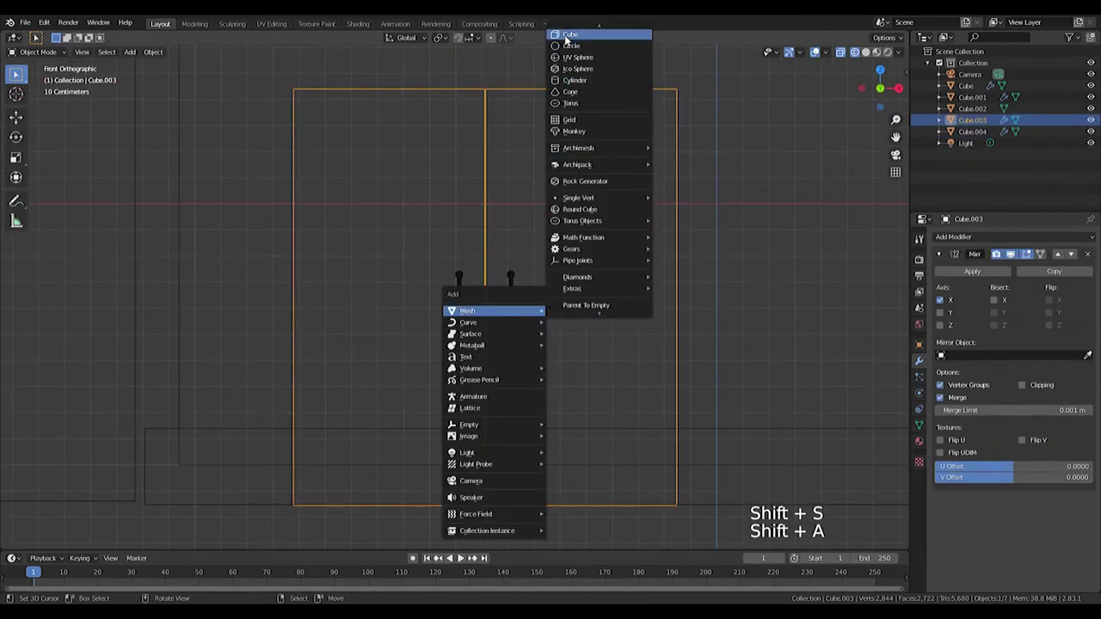
Add a cube inside the door mesh and scale it into a plate beside the handle.
{"action": "key", "text": "s"}
{"action": "key", "text": "g"}
{"action": "key", "text": "Delete"}
{"action": "right_click", "coordinate": [680, 338]}
{"action": "key", "text": "Tab"}
{"action": "key", "text": "shift+a"}
{"action": "key", "text": "s"}
{"action": "key", "text": "g"}
{"action": "key", "text": "s"}
{"action": "key", "text": "s"}
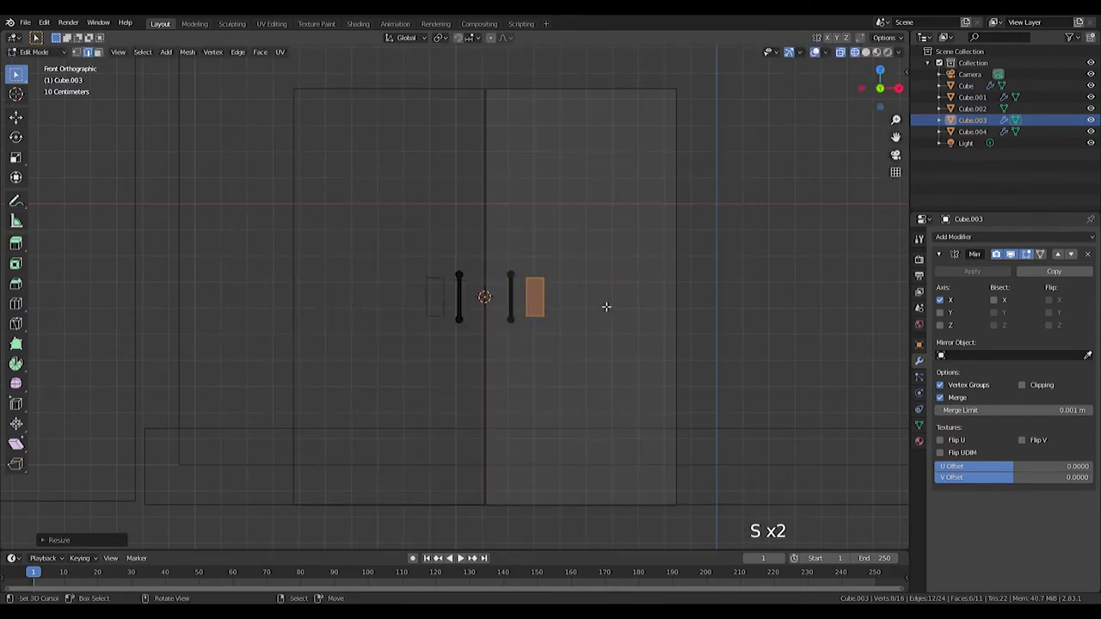
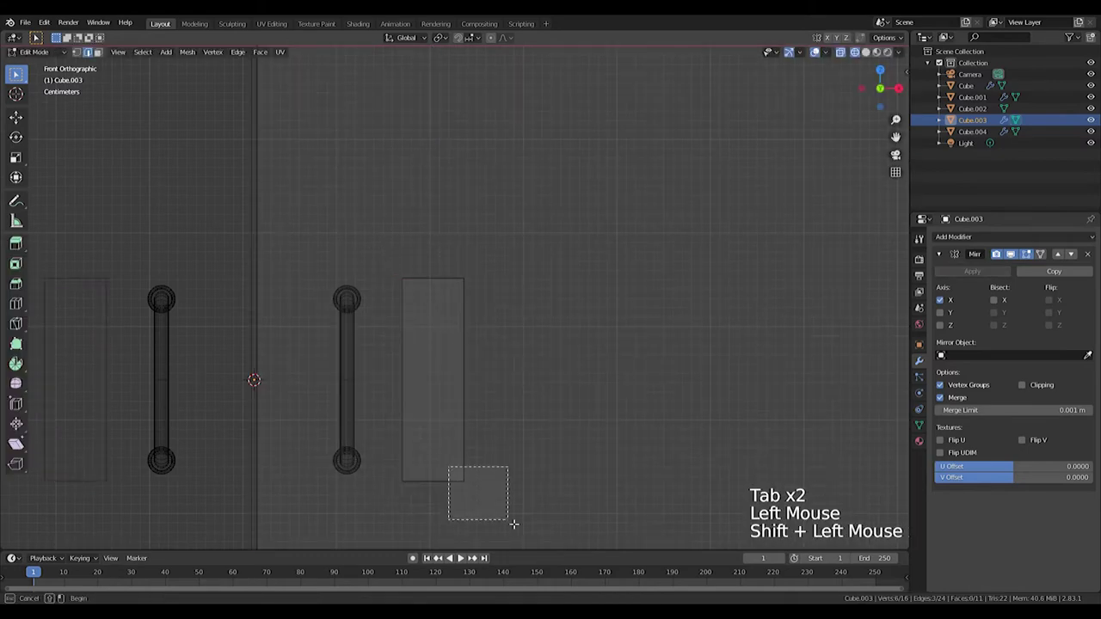
Bevel the plate's corners round, then flatten the whole plate front-to-back.
{"action": "key", "text": "ctrl+b"}
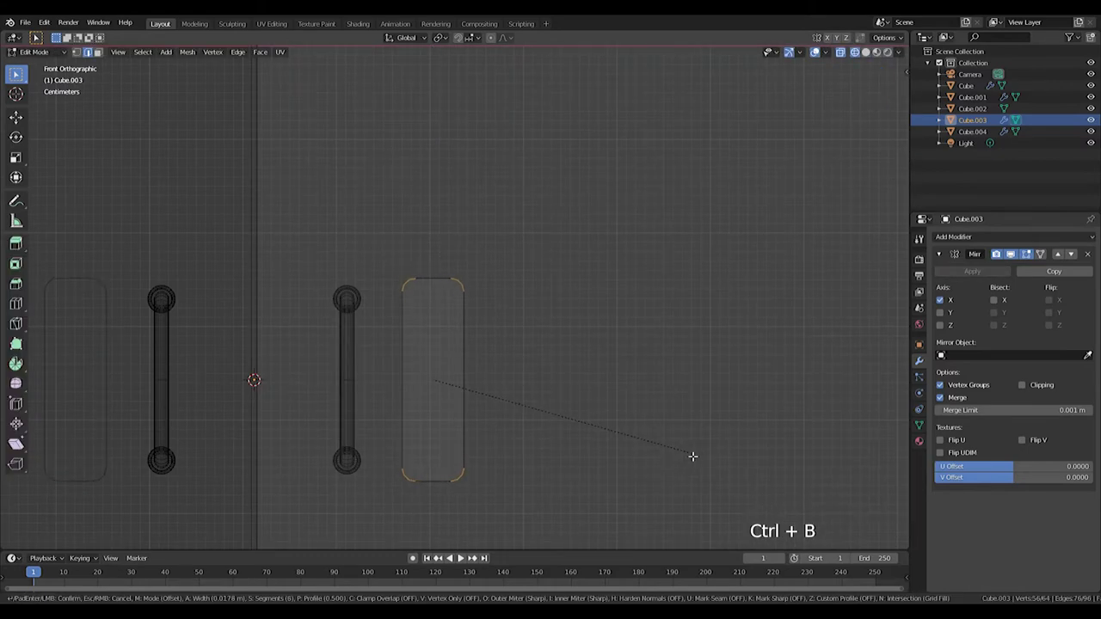
{"action": "middle_click", "coordinate": [646, 364]}
{"action": "scroll", "scroll_direction": "down", "scroll_amount": 3}
{"action": "key", "text": "a"}
{"action": "scroll", "scroll_direction": "down", "scroll_amount": 3}
{"action": "key", "text": "a"}
{"action": "key", "text": "l"}
{"action": "key", "text": "s"}
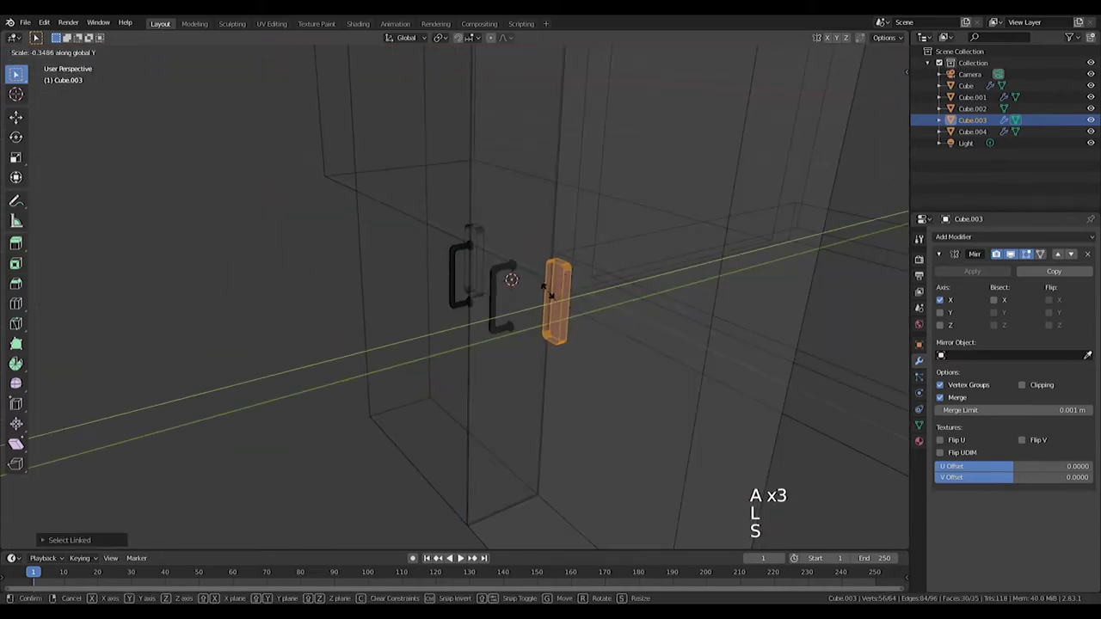
In side view, slide the thin plate back behind the door handle.
{"action": "key", "text": "KP_3"}
{"action": "key", "text": "s"}
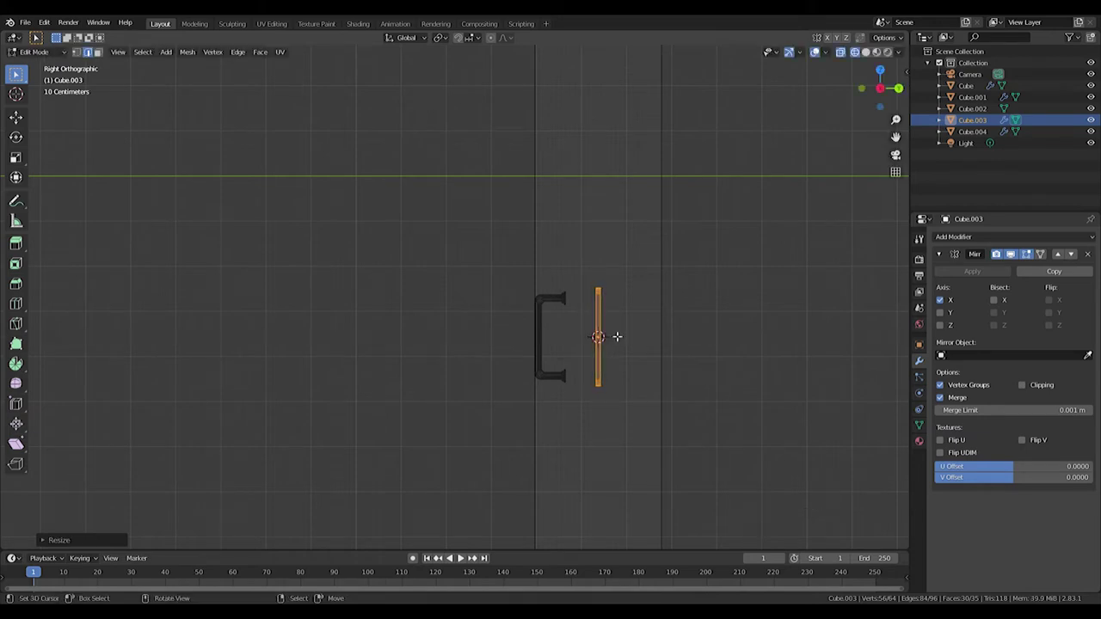
{"action": "key", "text": "g"}
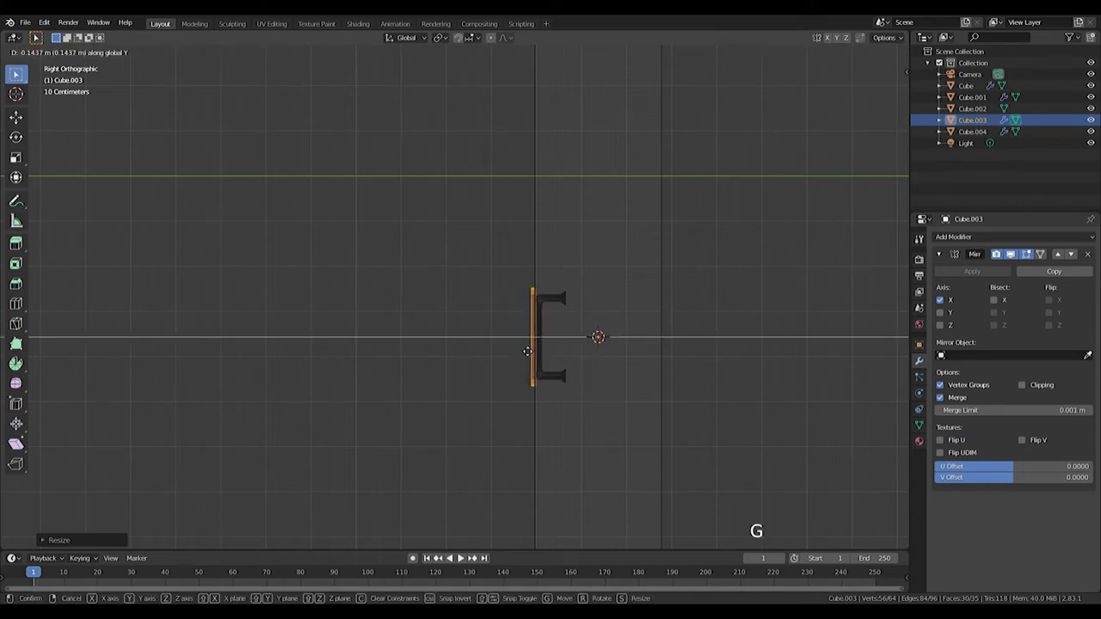
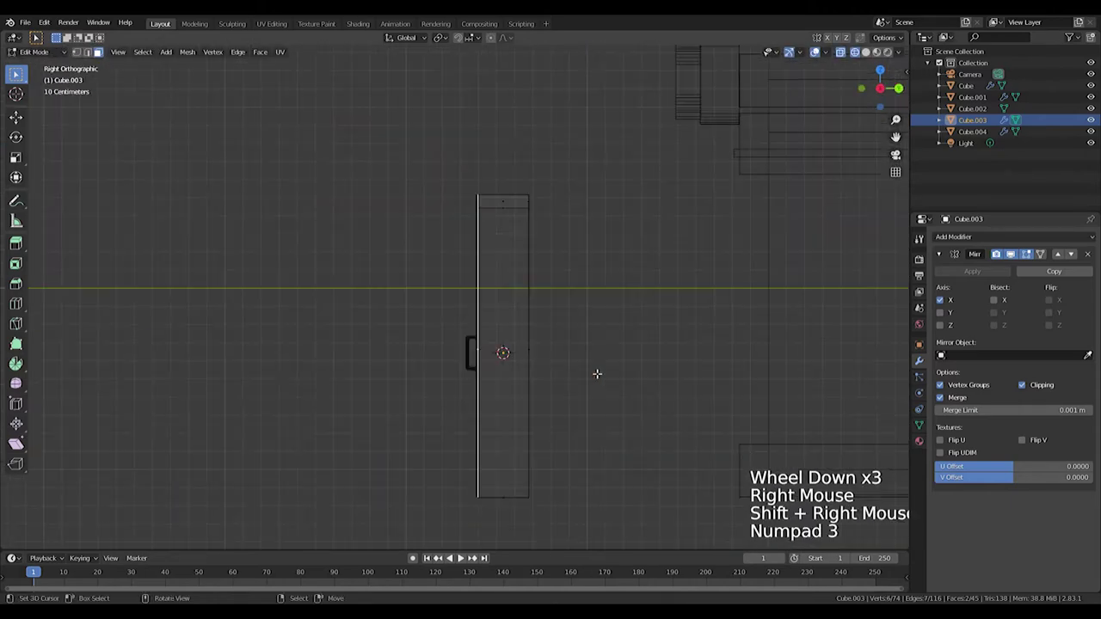
Extrude the door panel for thickness and move doors and handles into the facade opening.
{"action": "scroll", "scroll_direction": "up", "scroll_amount": 3}
{"action": "key", "text": "e"}
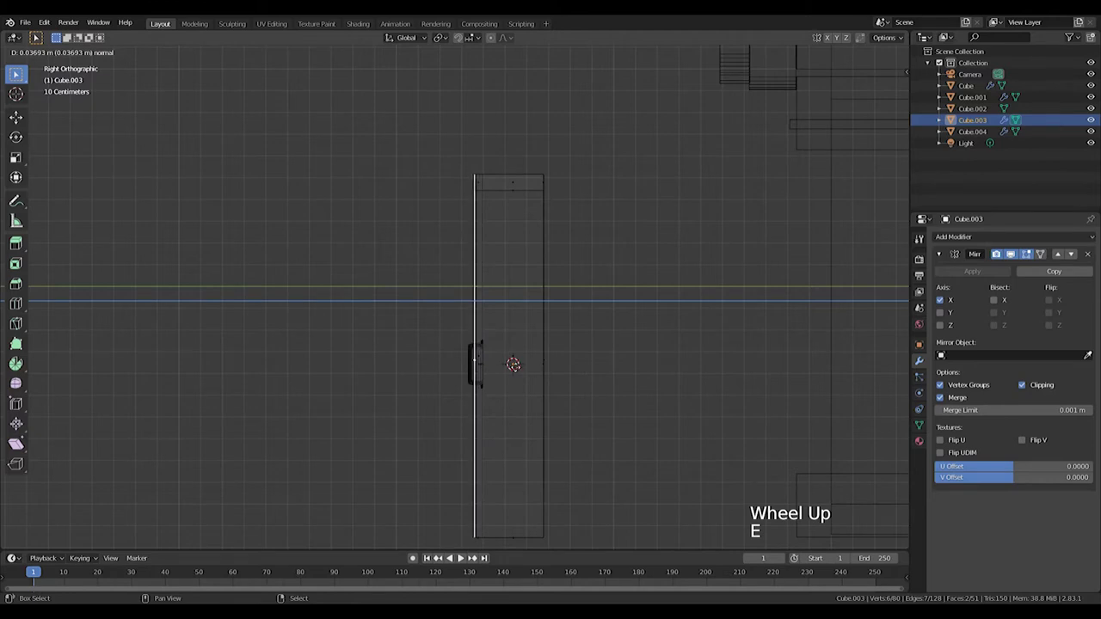
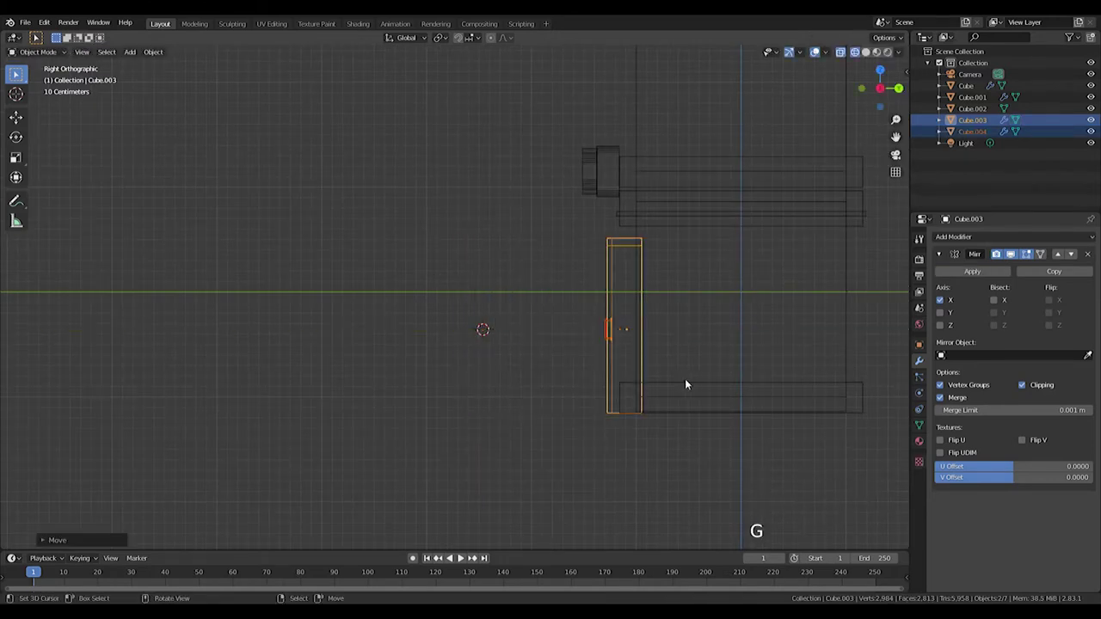
{"action": "key", "text": "g"}
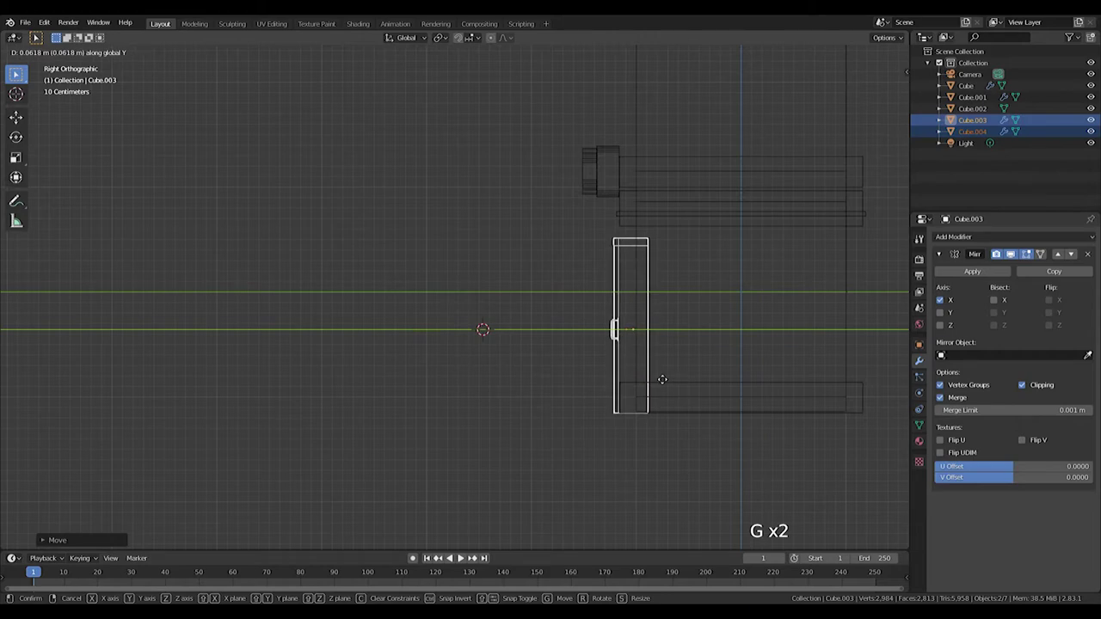
{"action": "key", "text": "z"}
{"action": "middle_click", "coordinate": [576, 378]}
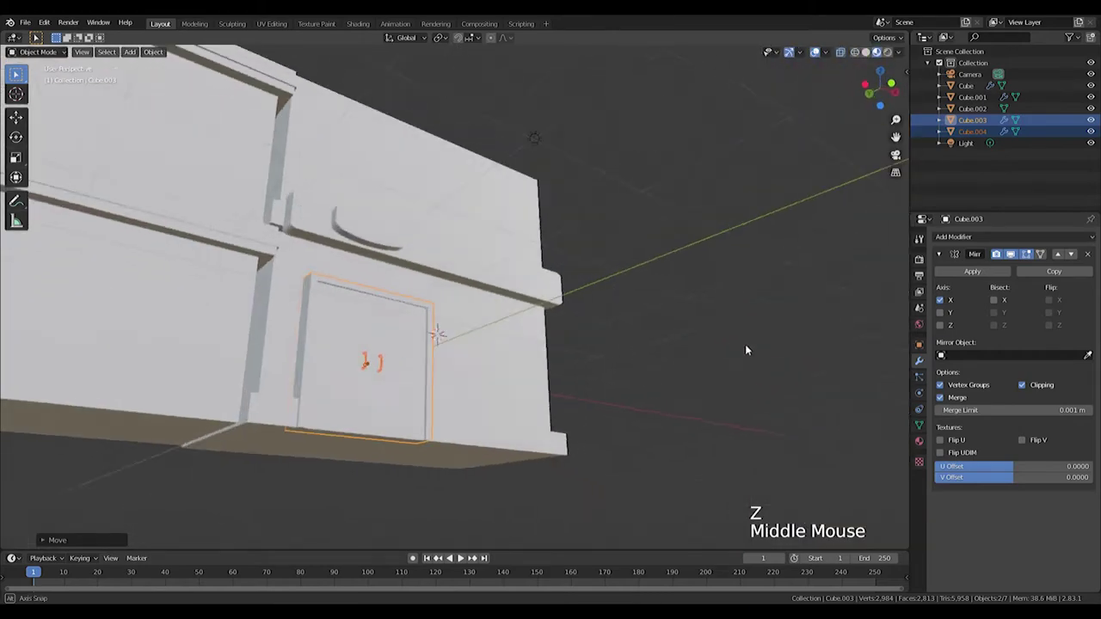
View the facade from the front and bring up the Add Mesh list.
{"action": "scroll", "scroll_direction": "down", "scroll_amount": 3}
{"action": "middle_click", "coordinate": [541, 343]}
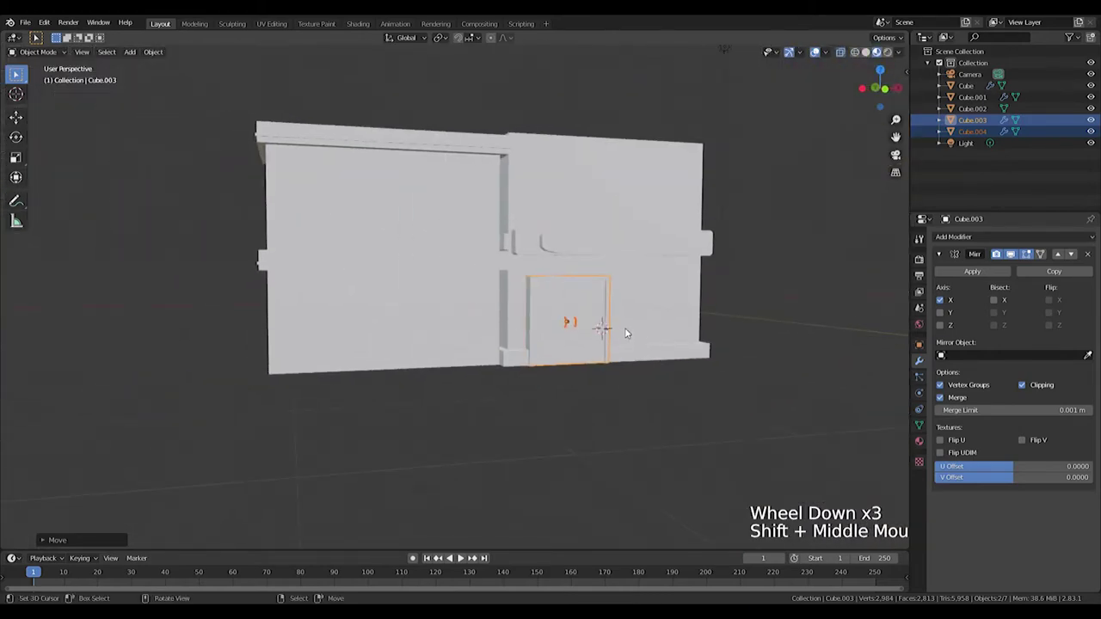
{"action": "middle_click", "coordinate": [534, 309]}
{"action": "key", "text": "KP_1"}
{"action": "middle_click", "coordinate": [499, 232]}
{"action": "key", "text": "z"}
{"action": "middle_click", "coordinate": [611, 273]}
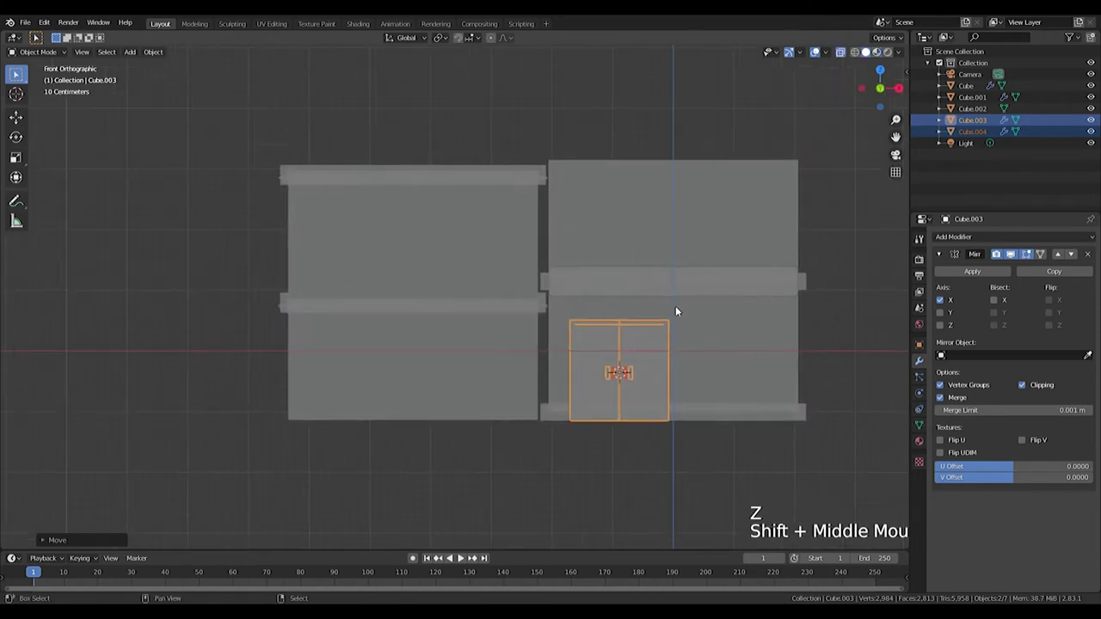
{"action": "key", "text": "shift+a"}
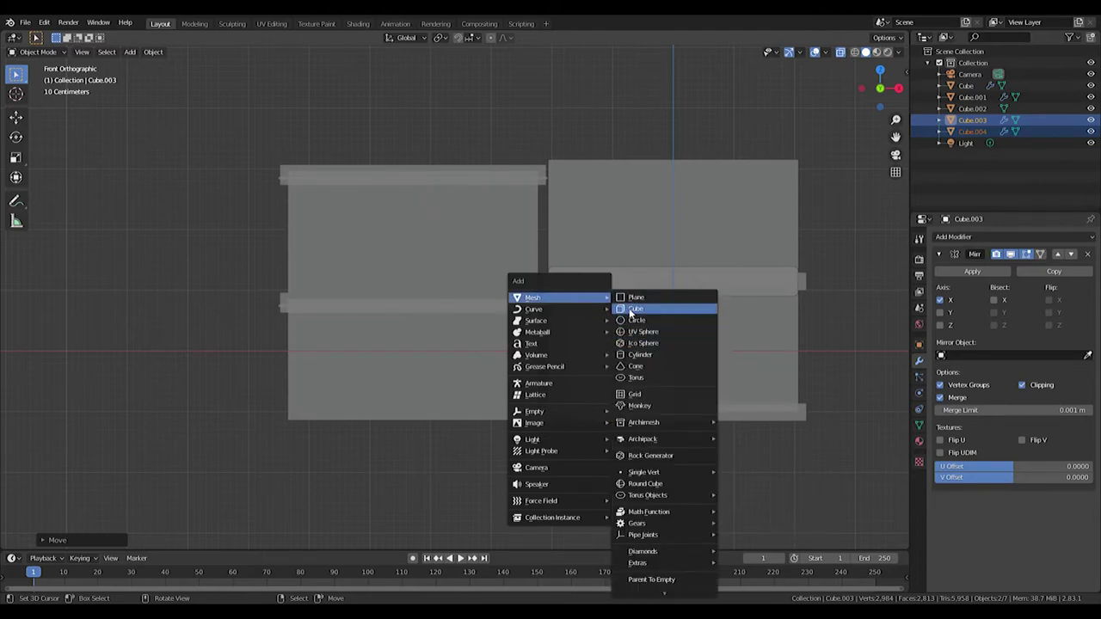
Move and scale a new cube into the left storefront opening as a panel.
{"action": "scroll", "scroll_direction": "up", "scroll_amount": 3}
{"action": "key", "text": "g"}
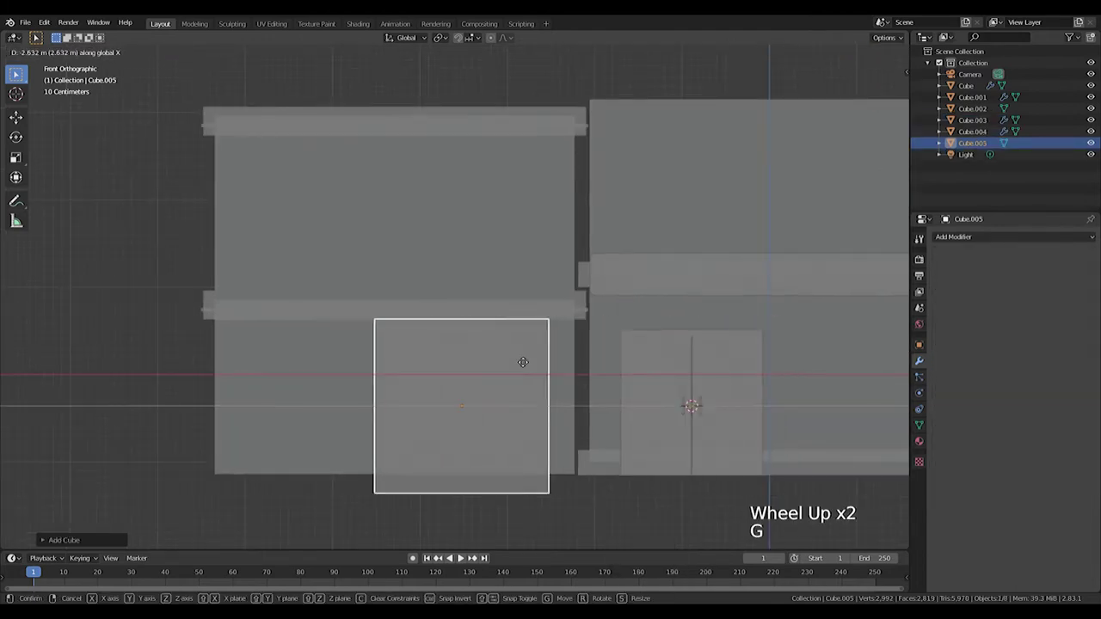
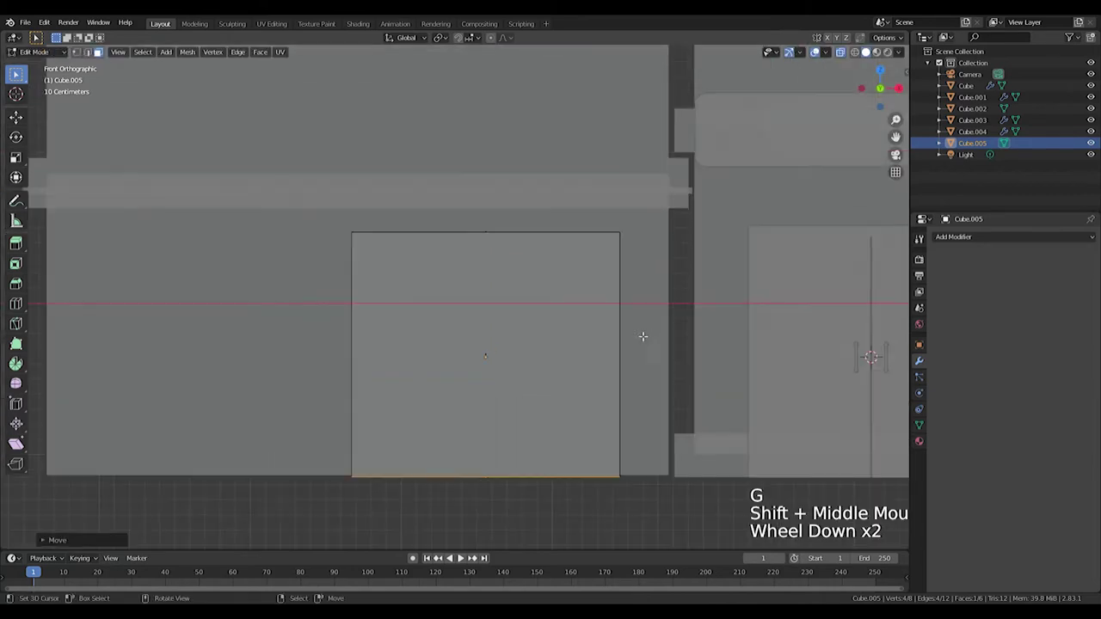
{"action": "key", "text": "Tab"}
{"action": "key", "text": "Tab"}
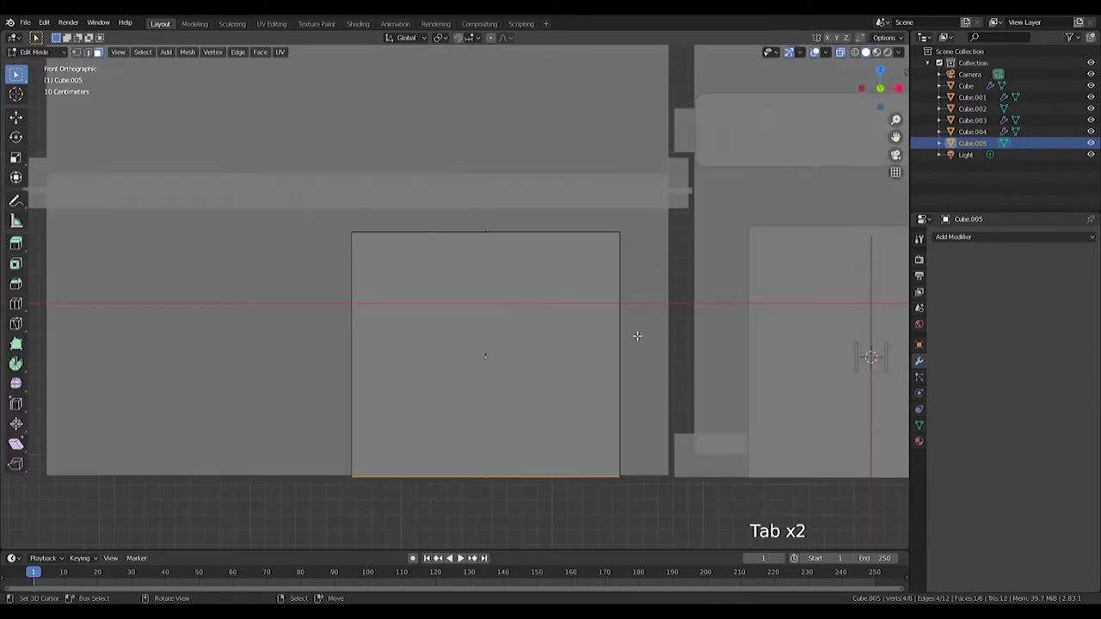
{"action": "key", "text": "ctrl+r"}
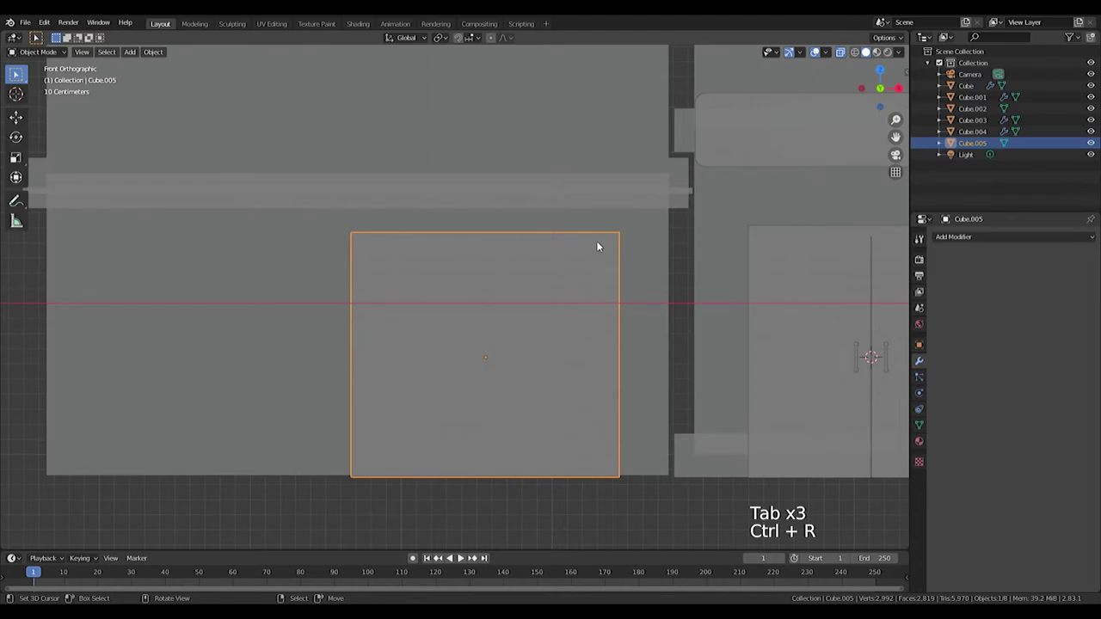
{"action": "key", "text": "Tab"}
Add loop cuts near the panel's sides and top edge to form an inset frame.
{"action": "key", "text": "ctrl+r"}
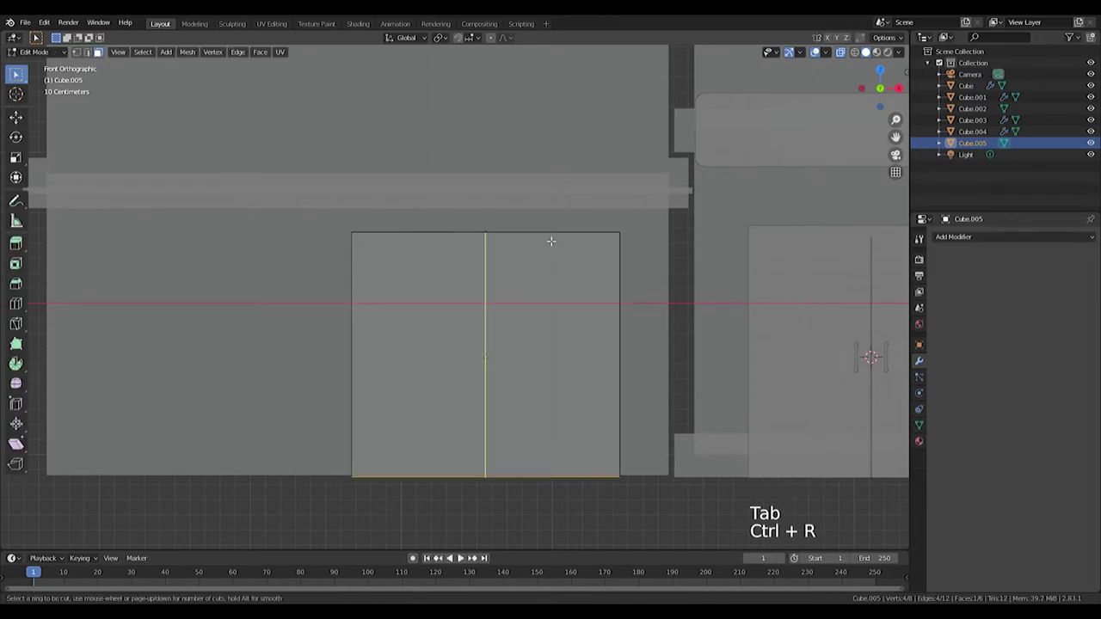
{"action": "key", "text": "s"}
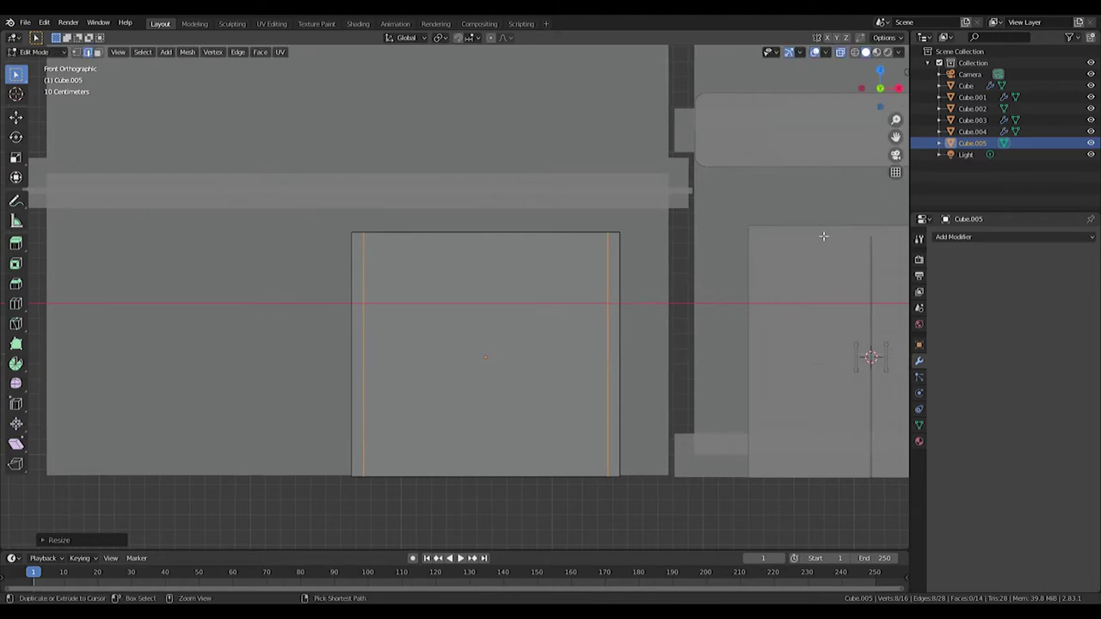
{"action": "key", "text": "ctrl+r"}
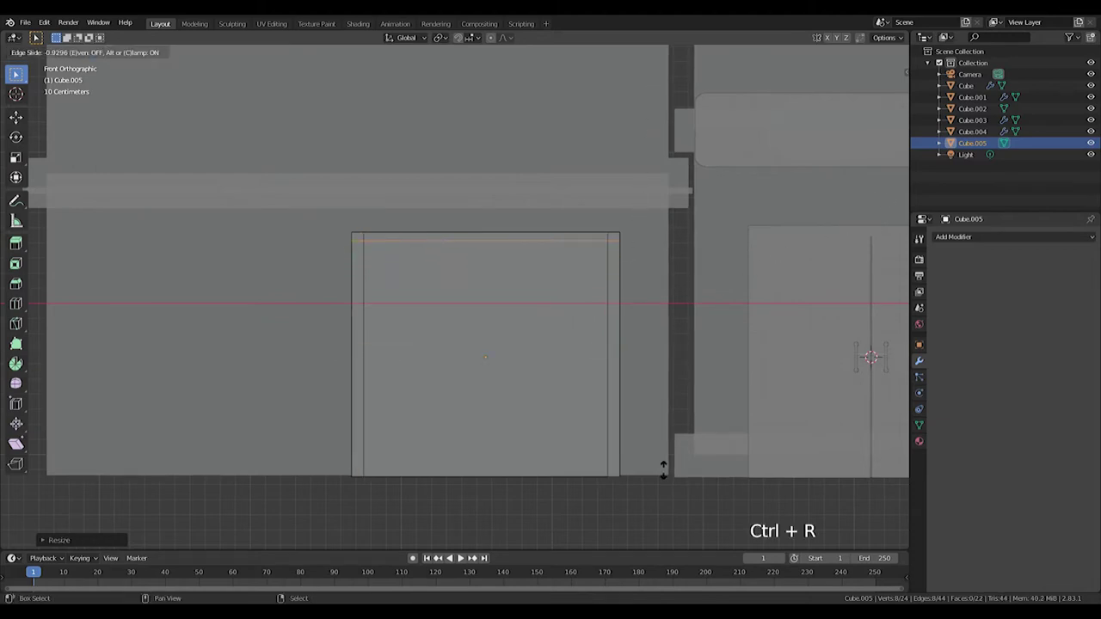
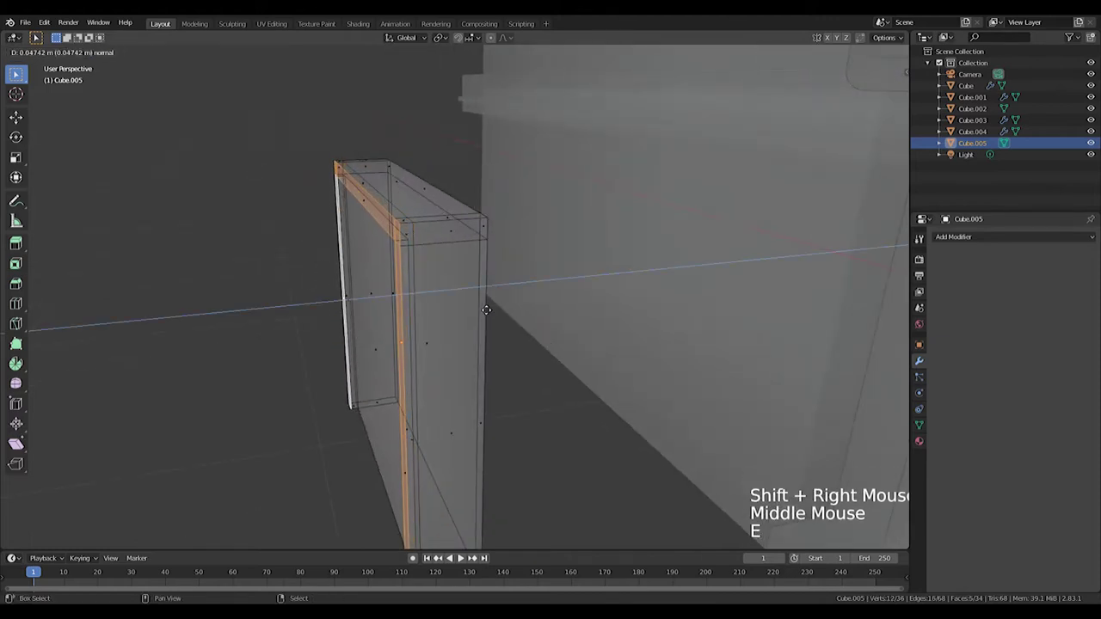
Split the panel into many horizontal strips and leave Edit Mode.
{"action": "middle_click", "coordinate": [438, 336]}
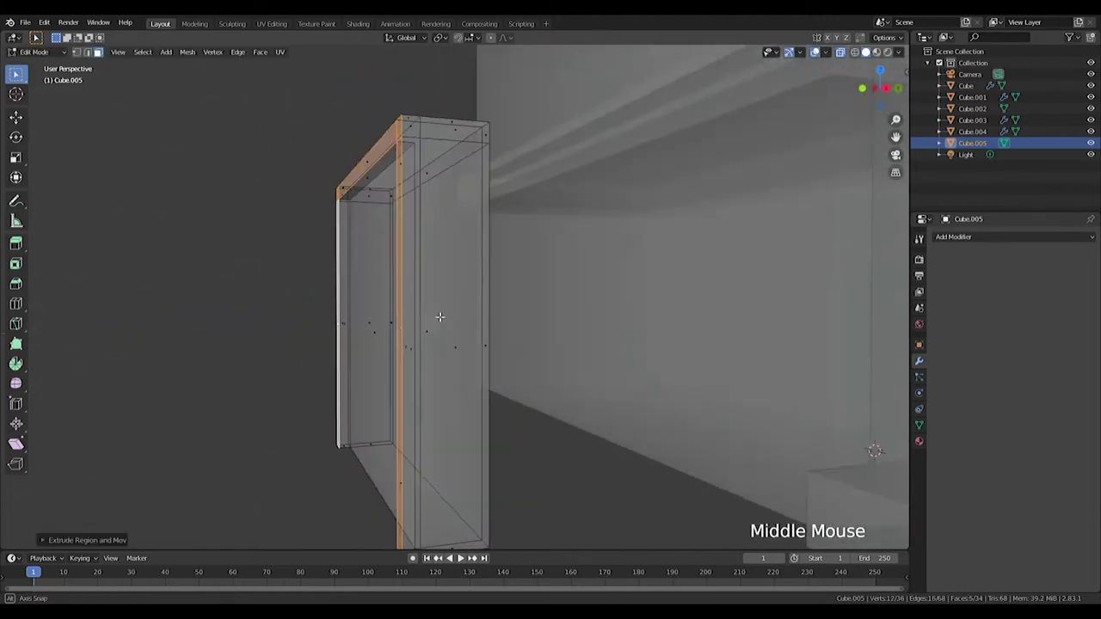
{"action": "key", "text": "ctrl+r"}
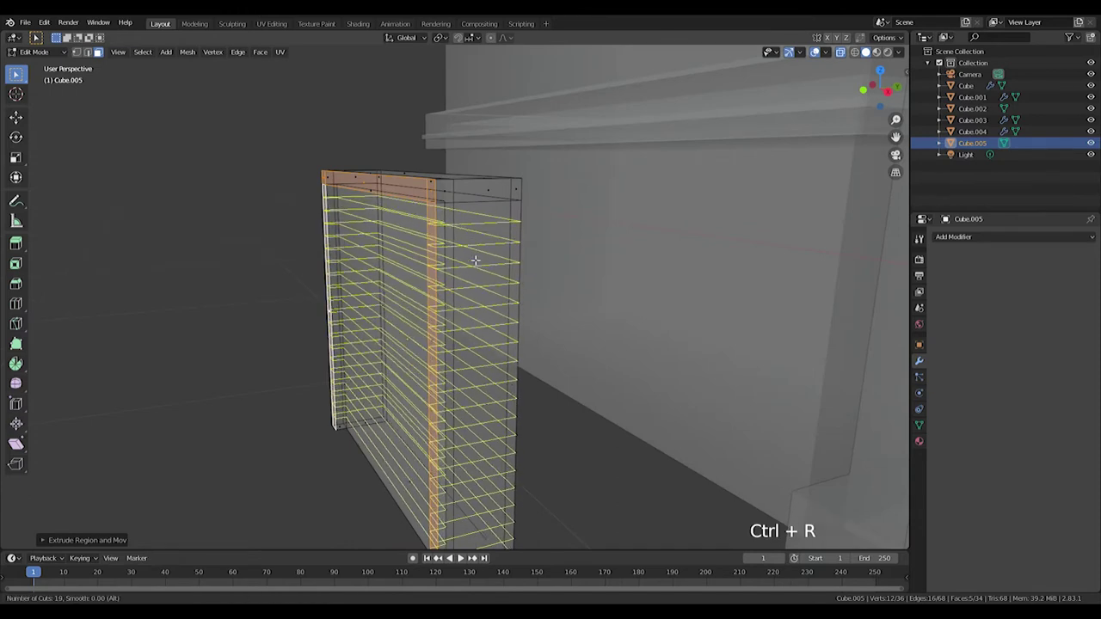
{"action": "key", "text": "KP_1"}
{"action": "middle_click", "coordinate": [622, 274]}
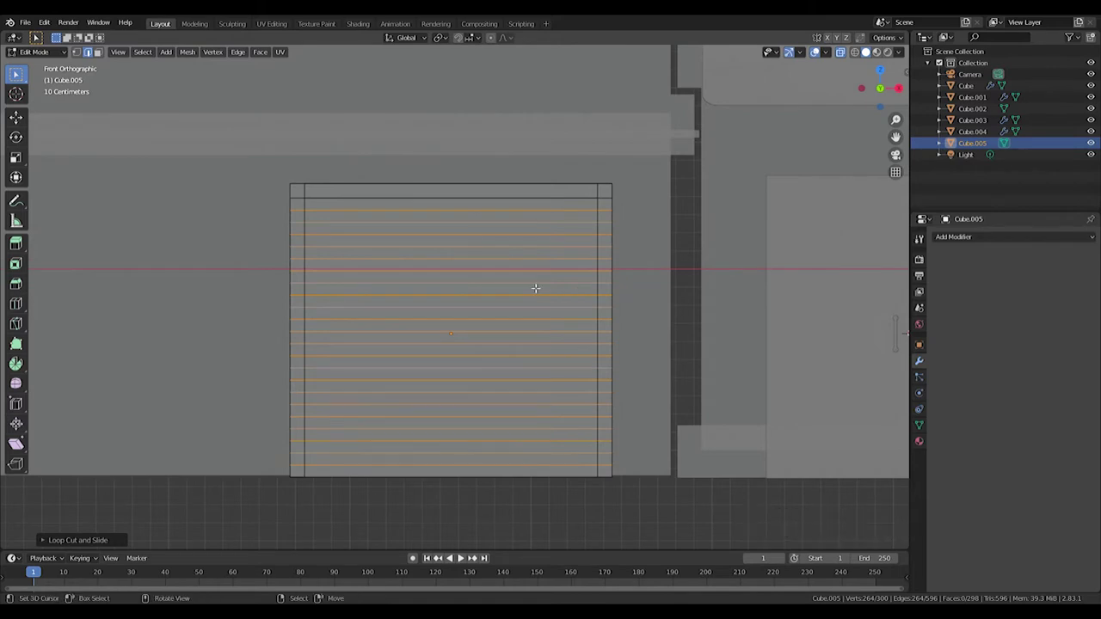
{"action": "key", "text": "ctrl+z"}
{"action": "middle_click", "coordinate": [519, 306]}
{"action": "key", "text": "Tab"}
{"action": "scroll", "scroll_direction": "down", "scroll_amount": 3}
{"action": "middle_click", "coordinate": [525, 297]}
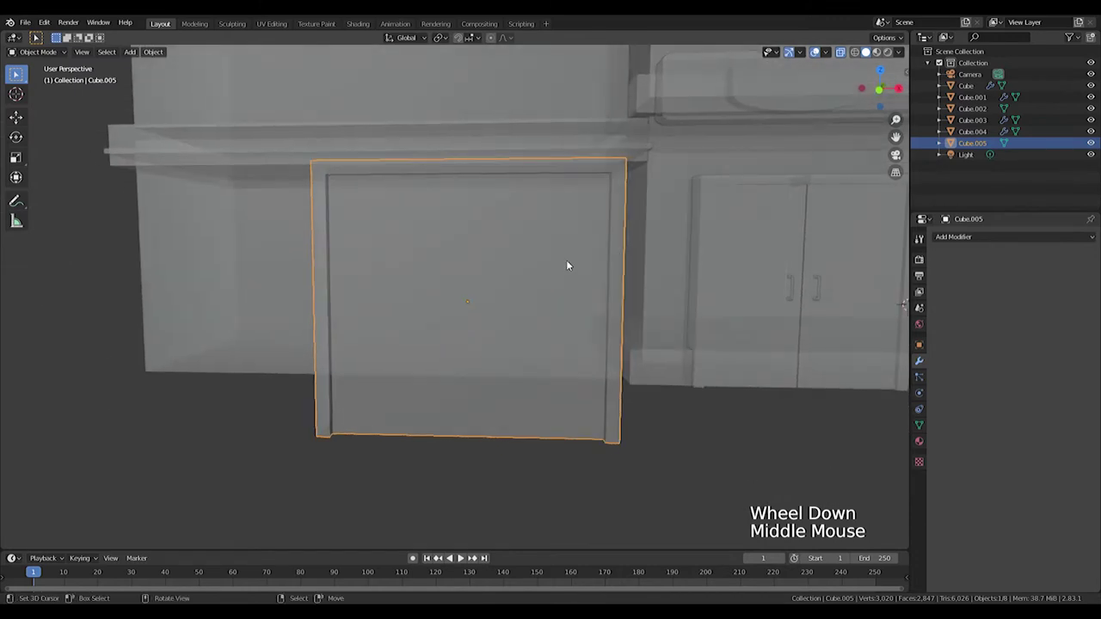
Snap the 3D cursor to the frame's centre and add a new cube there.
{"action": "key", "text": "KP_1"}
{"action": "scroll", "scroll_direction": "up", "scroll_amount": 3}
{"action": "middle_click", "coordinate": [590, 290]}
{"action": "key", "text": "shift+a"}
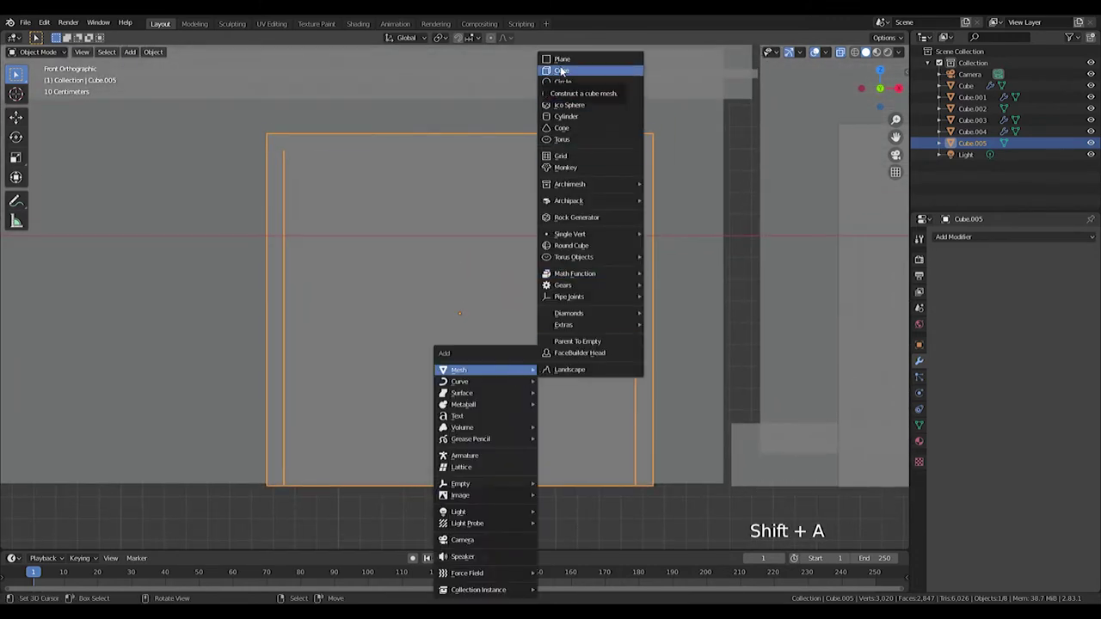
{"action": "scroll", "scroll_direction": "down", "scroll_amount": 3}
{"action": "key", "text": "ctrl+z"}
{"action": "key", "text": "shift+s"}
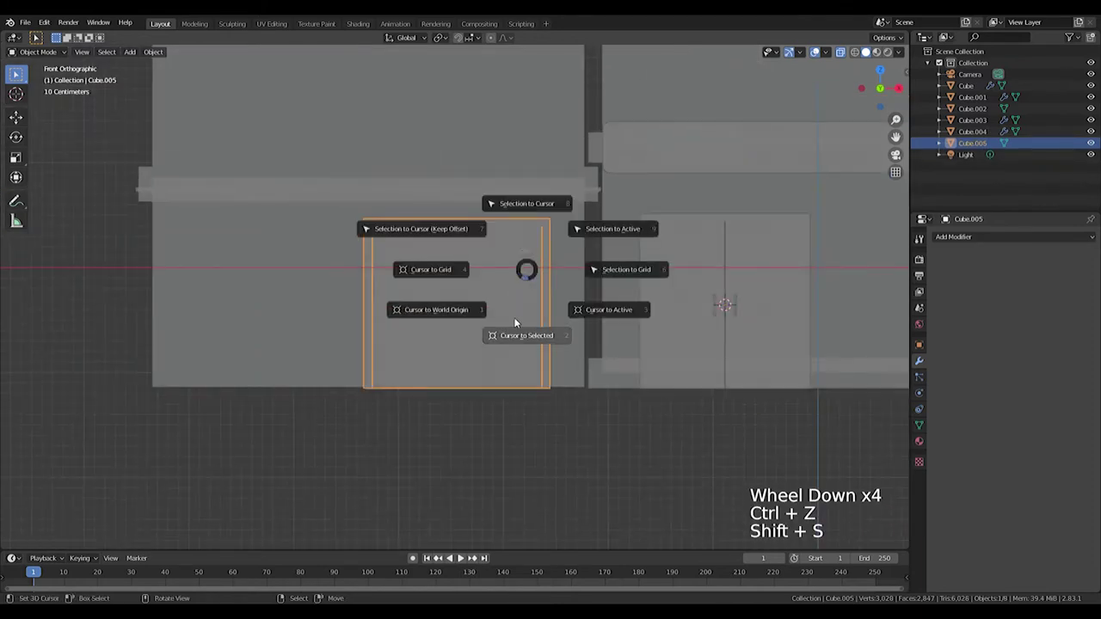
{"action": "scroll", "scroll_direction": "up", "scroll_amount": 3}
{"action": "key", "text": "shift+a"}
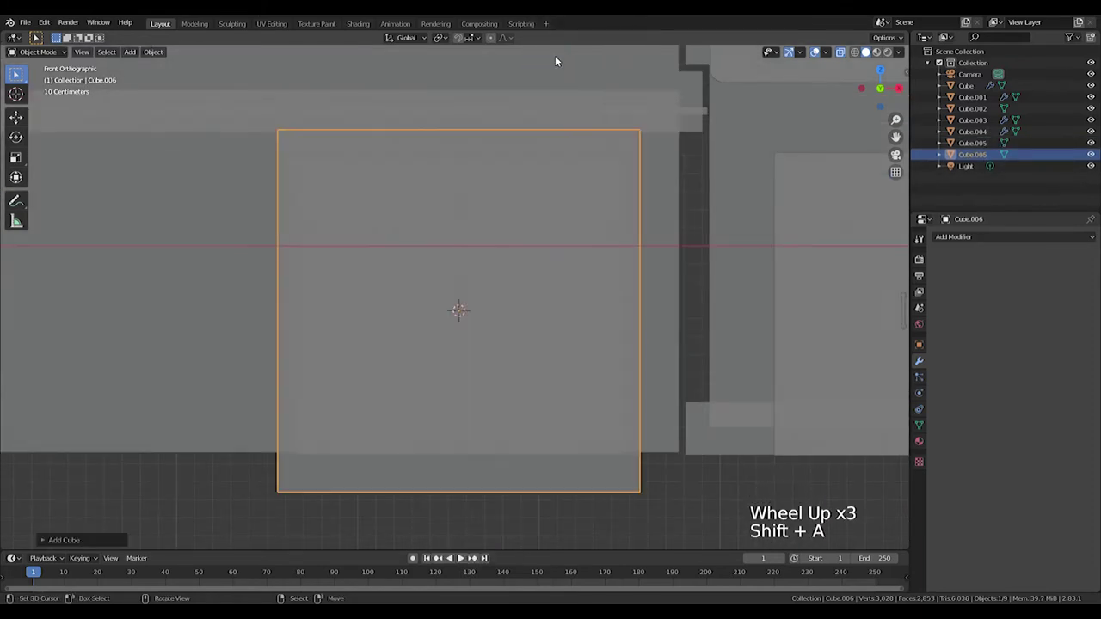
Scale the cube into a thin, narrow horizontal slat in front view.
{"action": "key", "text": "s"}
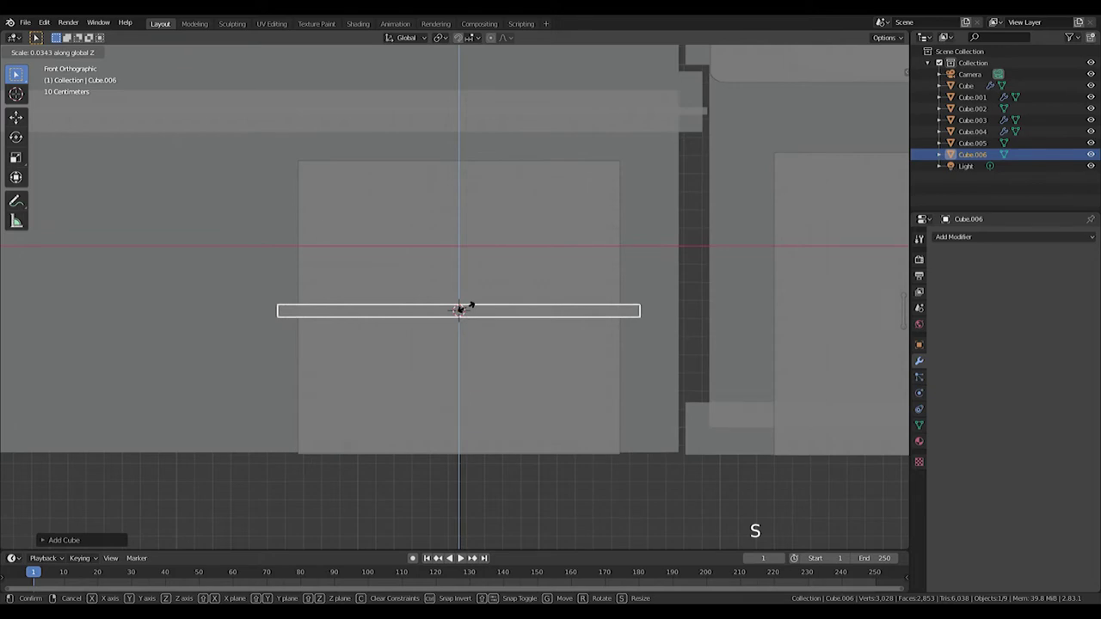
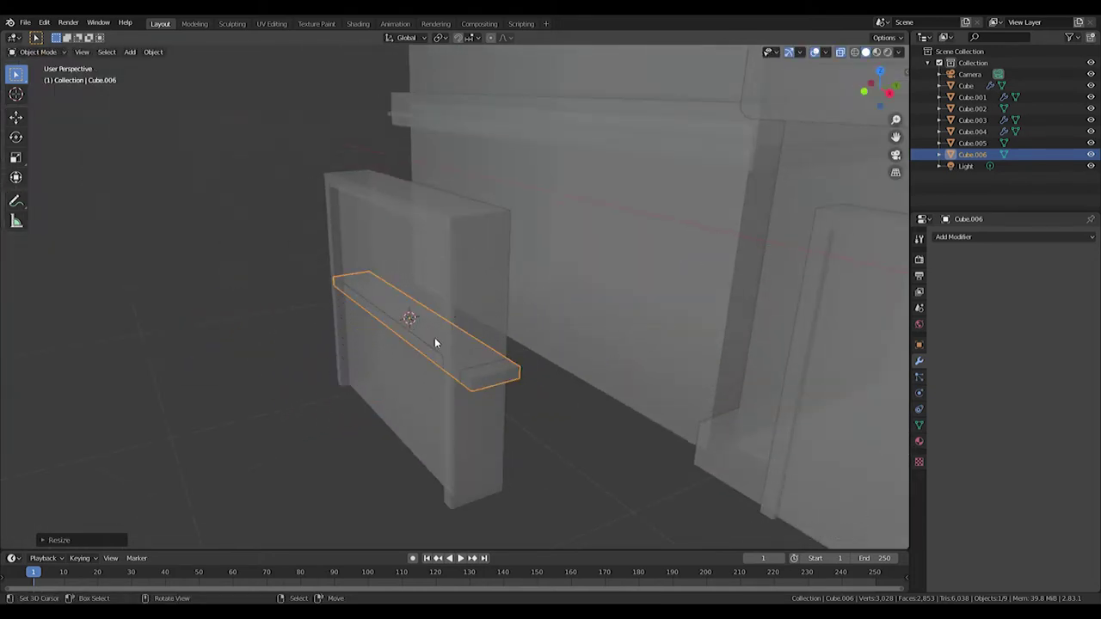
{"action": "key", "text": "KP_1"}
{"action": "key", "text": "s"}
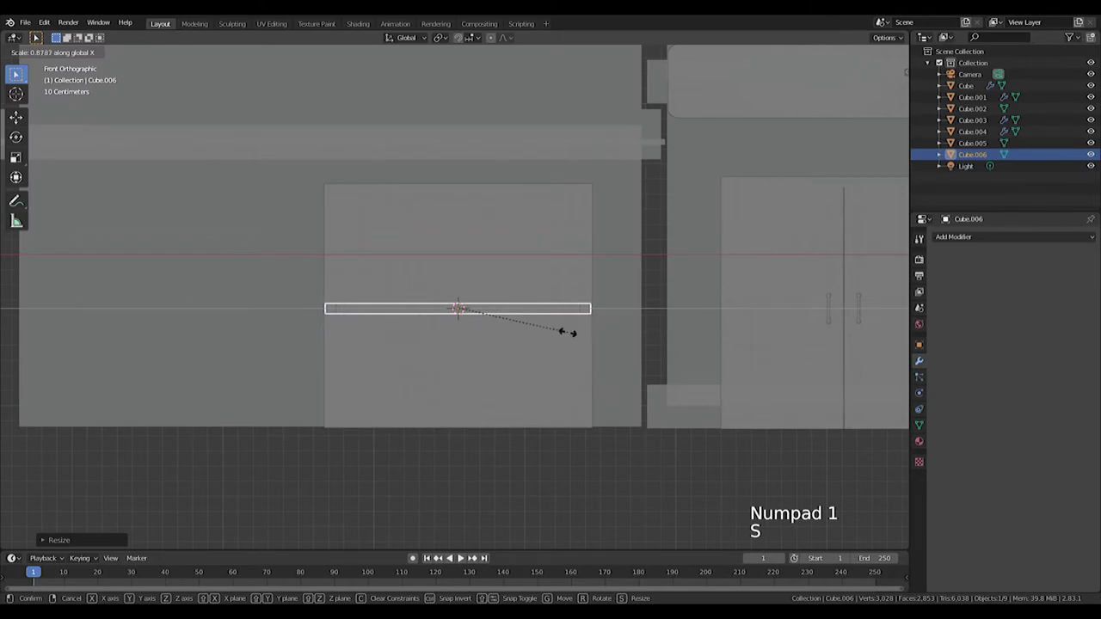
{"action": "key", "text": "s"}
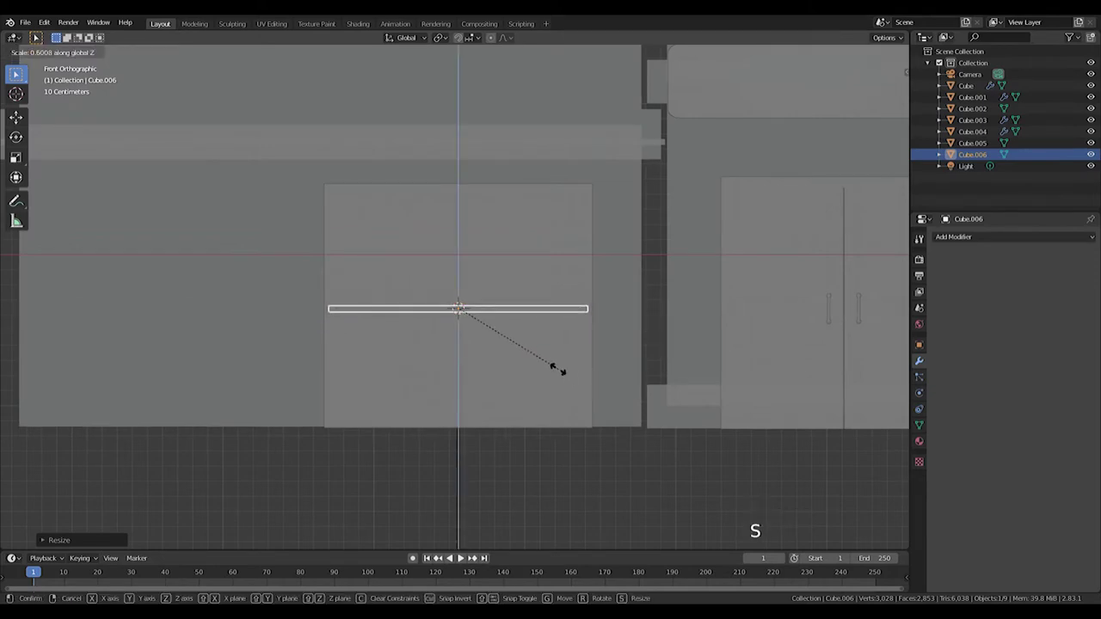
{"action": "middle_click", "coordinate": [711, 292]}
{"action": "scroll", "scroll_direction": "up", "scroll_amount": 3}
Loop cut the slat and array it into 29 horizontal shutter slats.
{"action": "key", "text": "g"}
{"action": "key", "text": "ctrl+r"}
{"action": "key", "text": "Tab"}
{"action": "key", "text": "ctrl+r"}
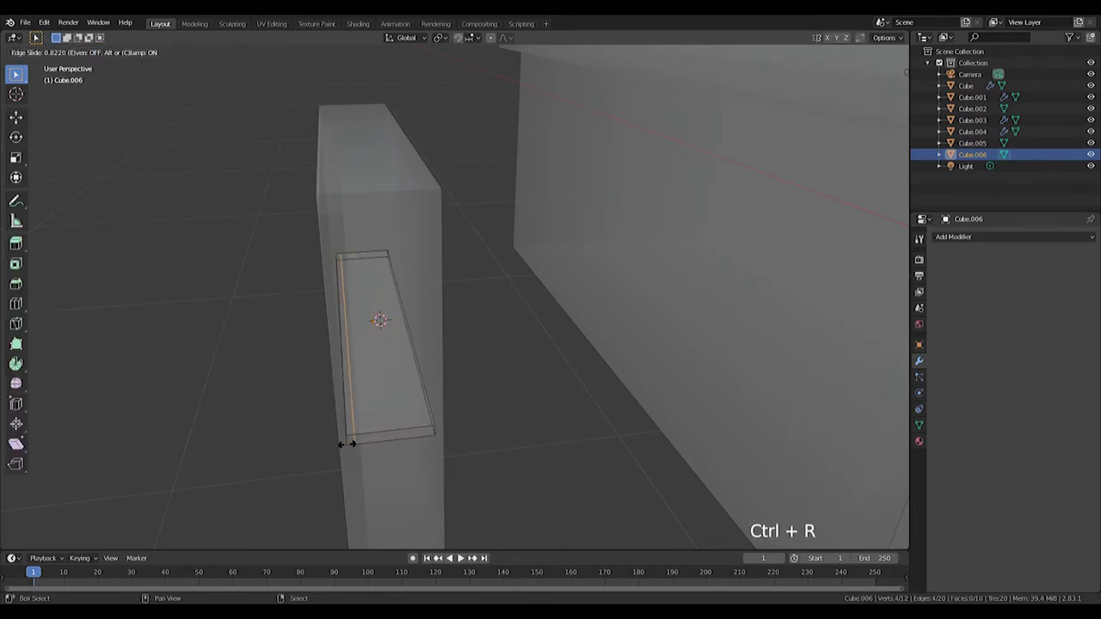
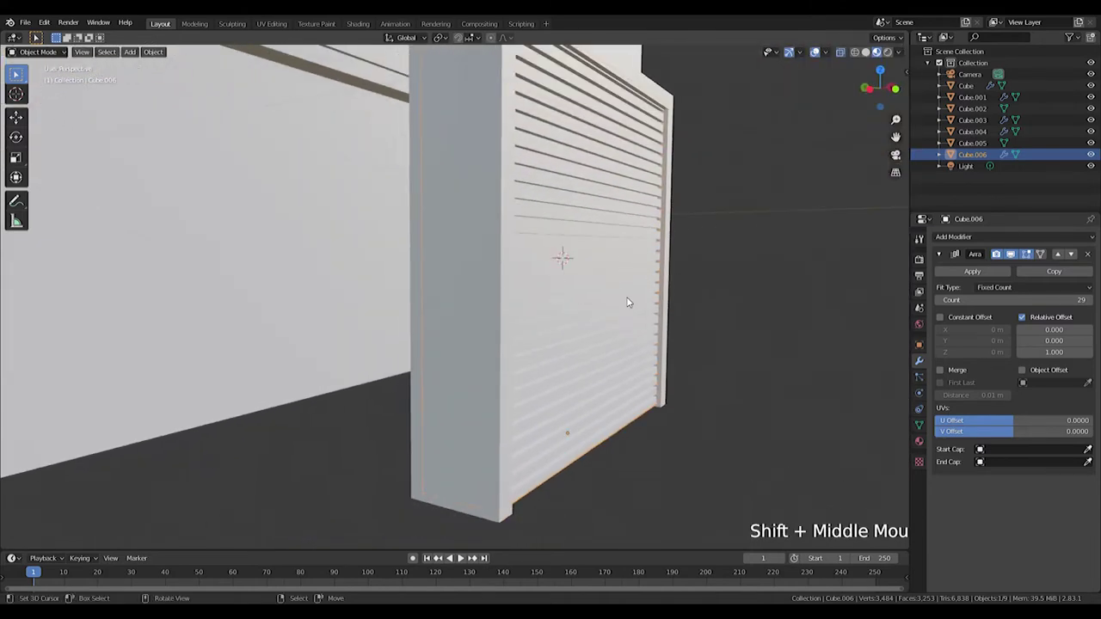
Move the shutter and its frame together back in depth into the left storefront opening.
{"action": "key", "text": "g"}
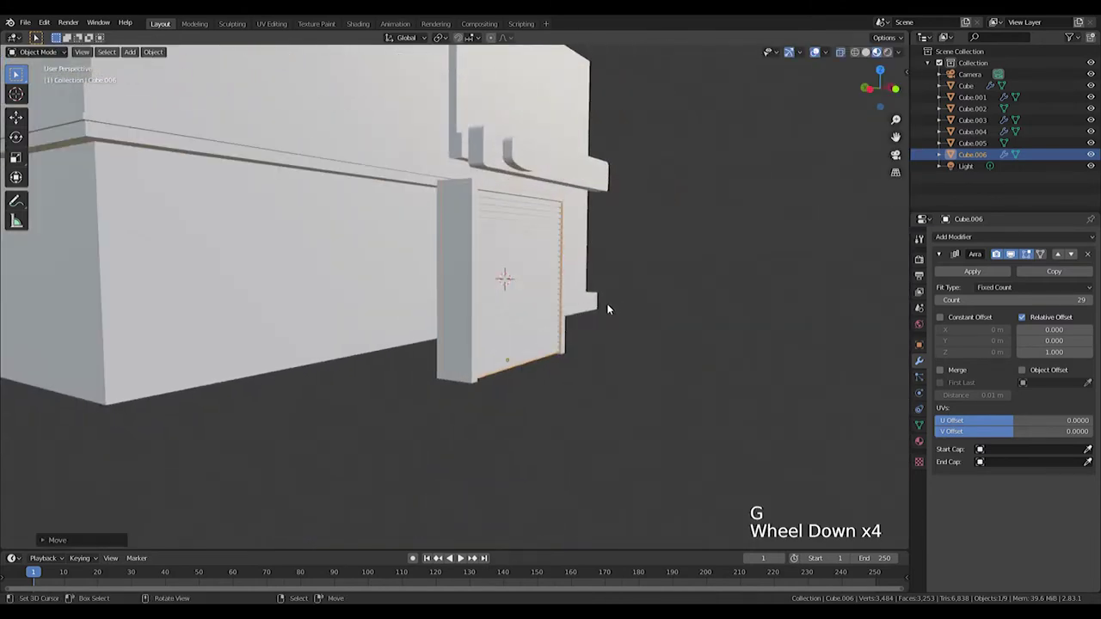
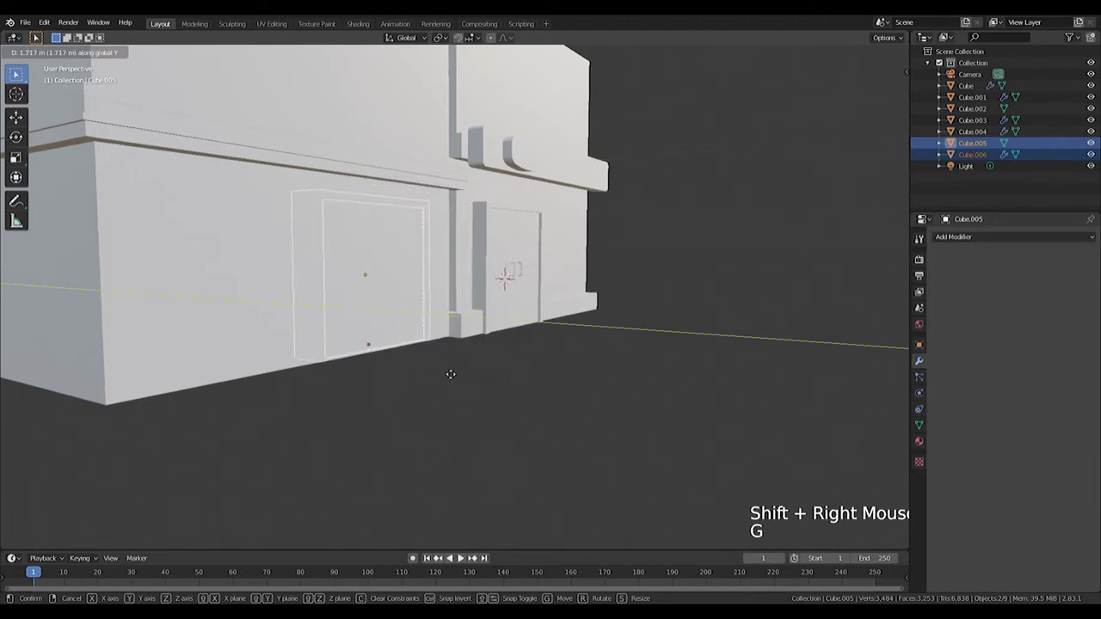
{"action": "key", "text": "KP_Decimal"}
{"action": "middle_click", "coordinate": [569, 321]}
{"action": "scroll", "scroll_direction": "up", "scroll_amount": 3}
{"action": "key", "text": "g"}
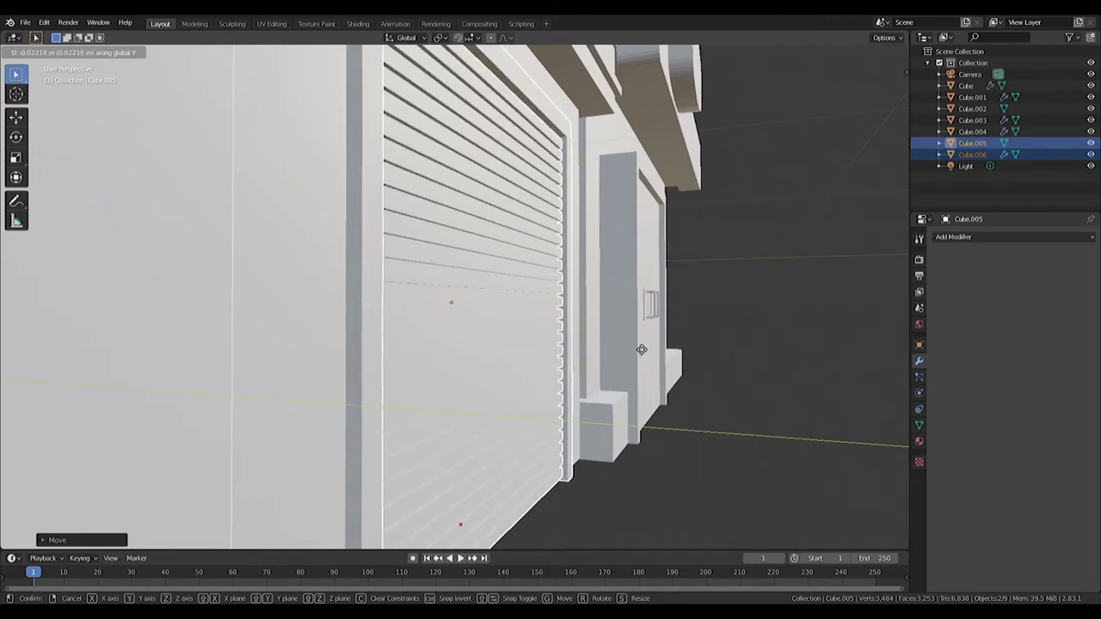
{"action": "key", "text": "g"}
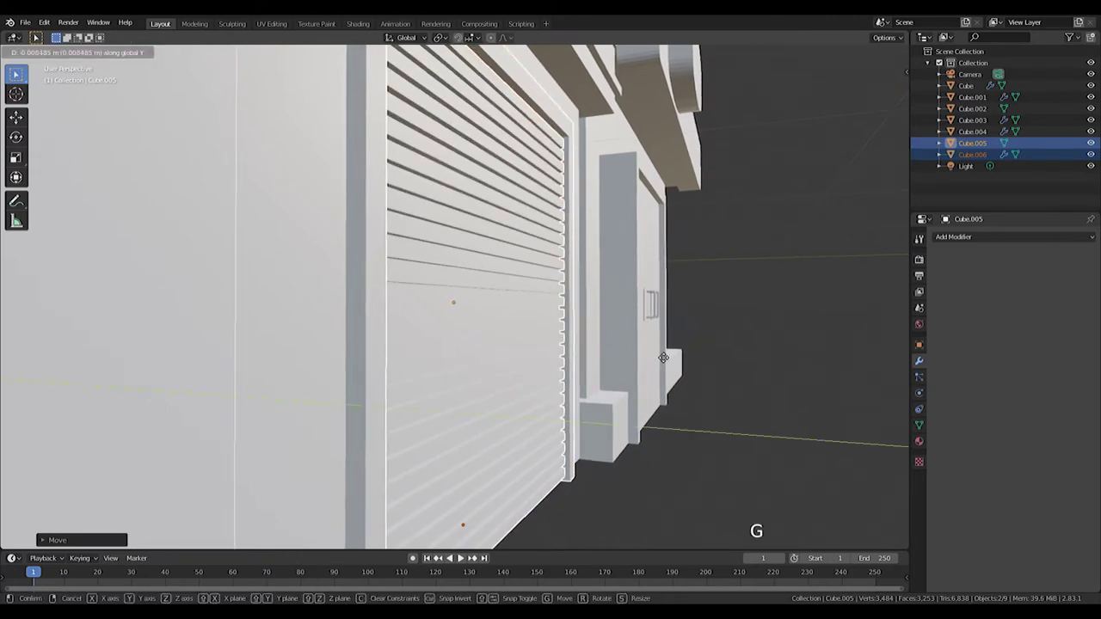
Check the building from the front and bring up the Add Mesh list again.
{"action": "scroll", "scroll_direction": "down", "scroll_amount": 3}
{"action": "middle_click", "coordinate": [691, 391]}
{"action": "middle_click", "coordinate": [544, 395]}
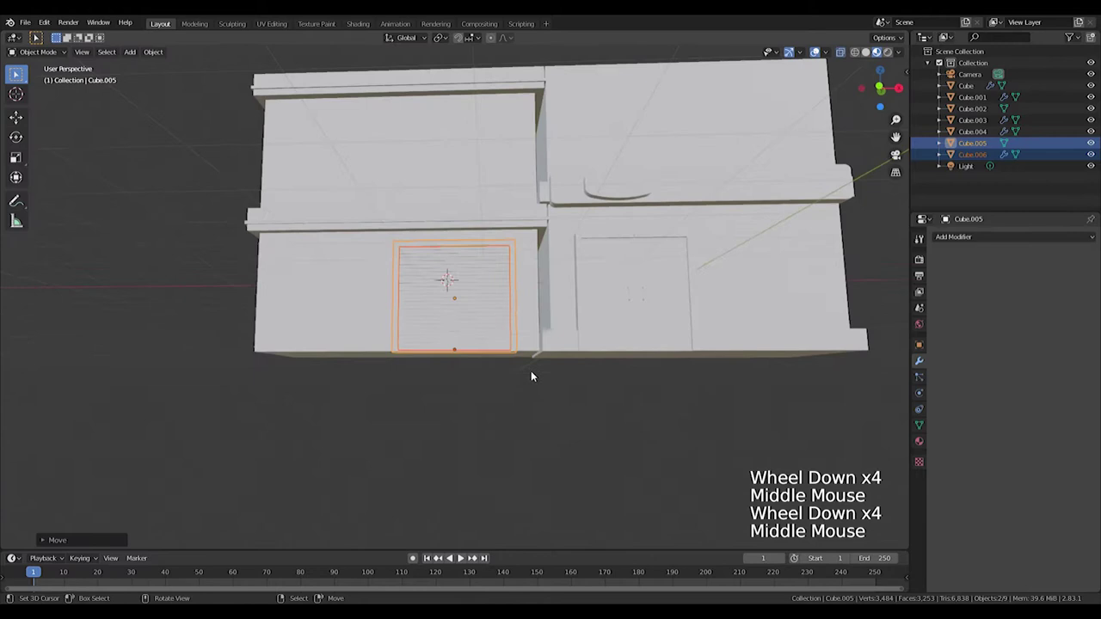
{"action": "key", "text": "KP_1"}
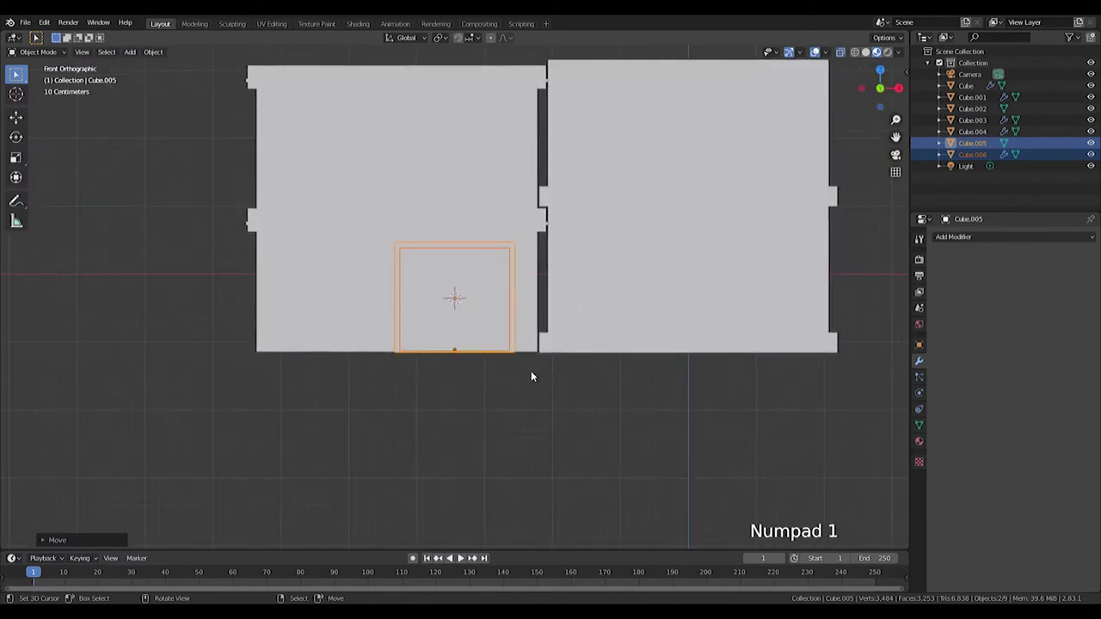
{"action": "middle_click", "coordinate": [527, 285]}
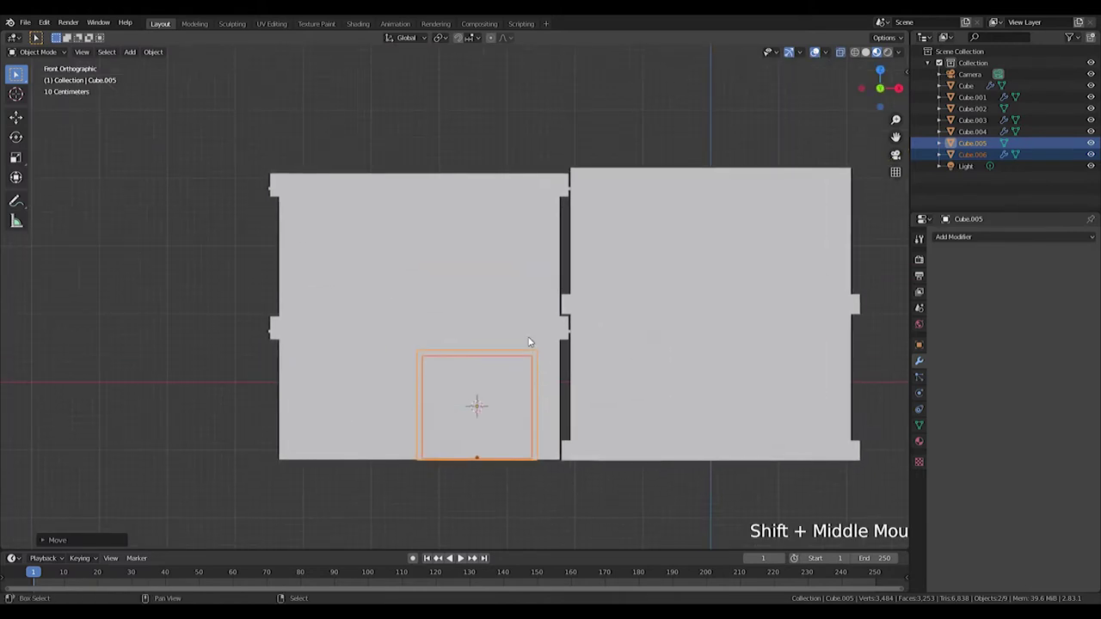
{"action": "key", "text": "shift+a"}
Add a new cube and size it to fit the upper floor of the left facade.
{"action": "scroll", "scroll_direction": "up", "scroll_amount": 3}
{"action": "scroll", "scroll_direction": "up", "scroll_amount": 3}
{"action": "middle_click", "coordinate": [577, 396]}
{"action": "key", "text": "z"}
{"action": "scroll", "scroll_direction": "up", "scroll_amount": 3}
{"action": "middle_click", "coordinate": [624, 377]}
{"action": "key", "text": "s"}
{"action": "key", "text": "s"}
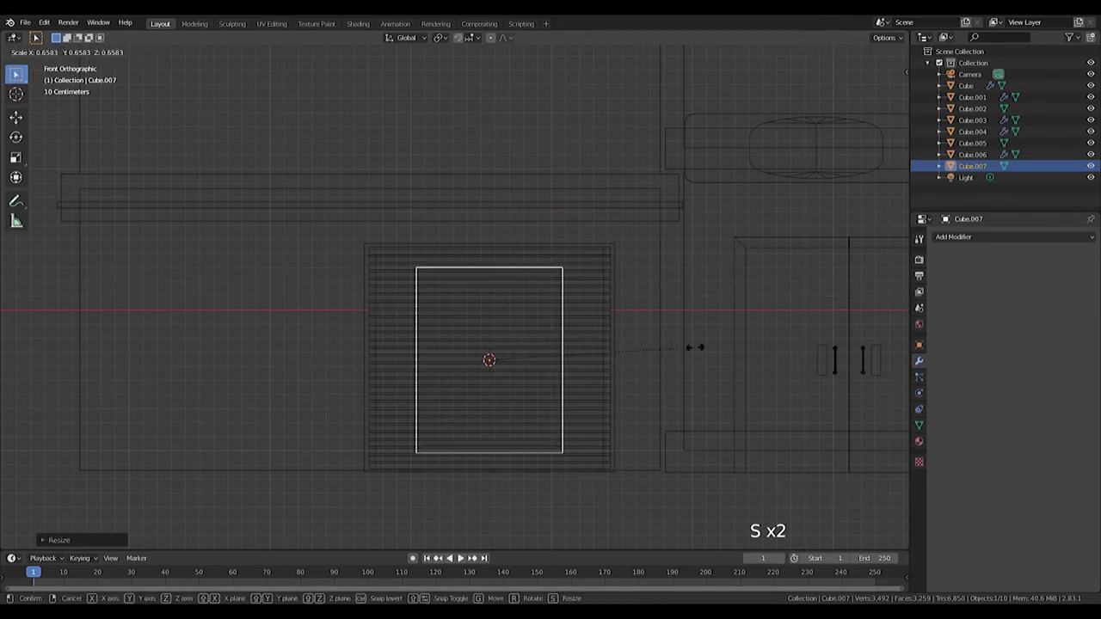
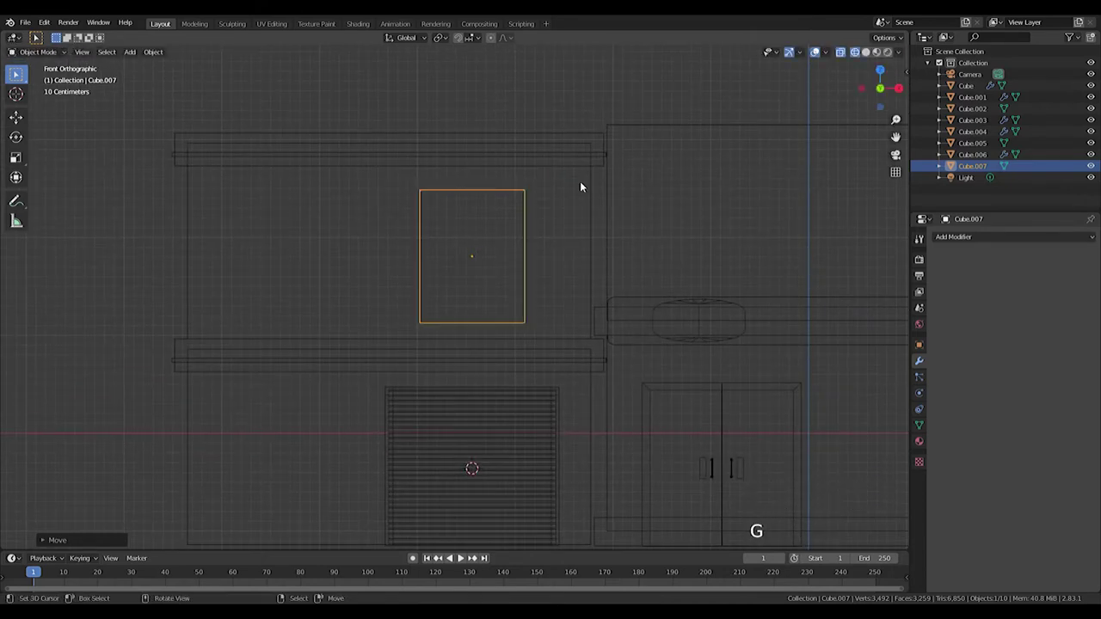
{"action": "key", "text": "s"}
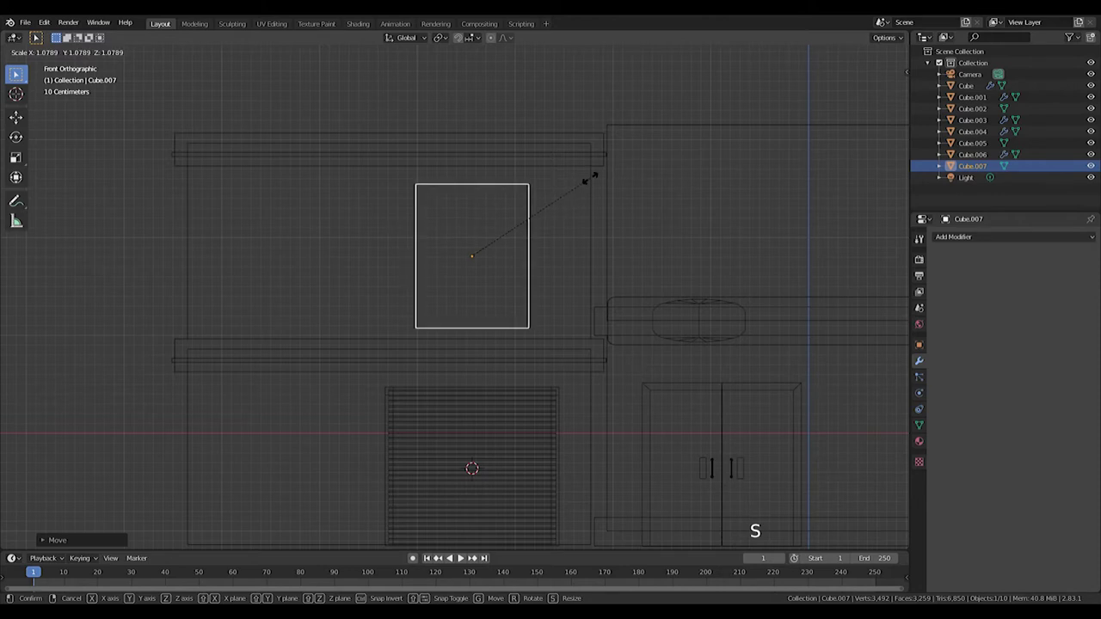
{"action": "scroll", "scroll_direction": "up", "scroll_amount": 3}
{"action": "middle_click", "coordinate": [596, 235]}
{"action": "scroll", "scroll_direction": "down", "scroll_amount": 3}
Loop-cut the cube near its centre and delete the left half of the mesh.
{"action": "key", "text": "Tab"}
{"action": "key", "text": "Tab"}
{"action": "key", "text": "s"}
{"action": "key", "text": "Tab"}
{"action": "scroll", "scroll_direction": "up", "scroll_amount": 3}
{"action": "key", "text": "ctrl+r"}
{"action": "key", "text": "s"}
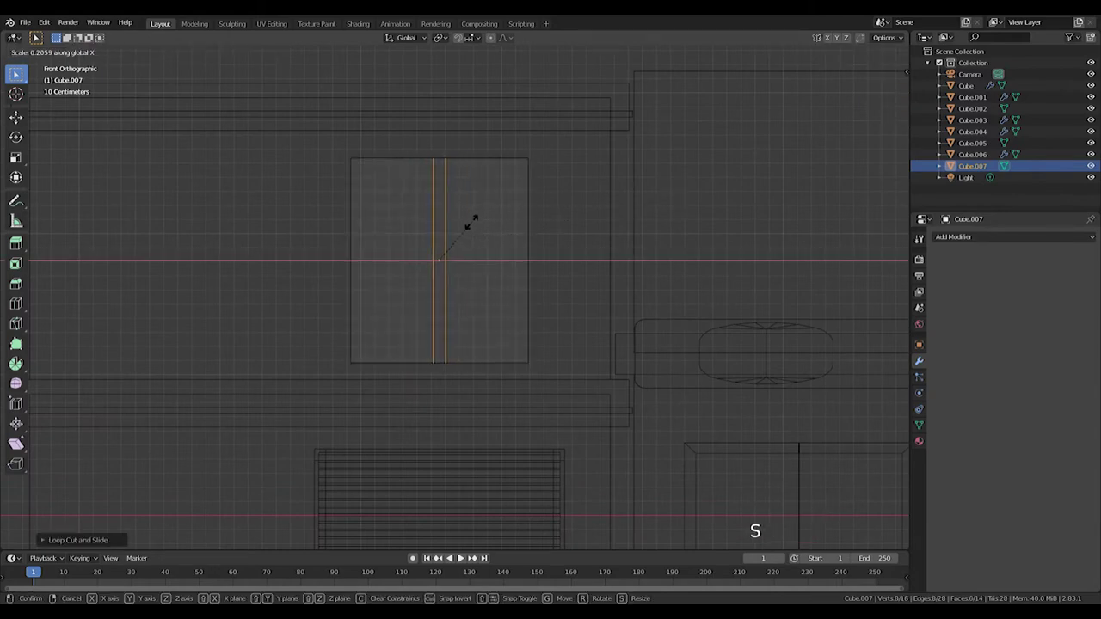
{"action": "key", "text": "ctrl+r"}
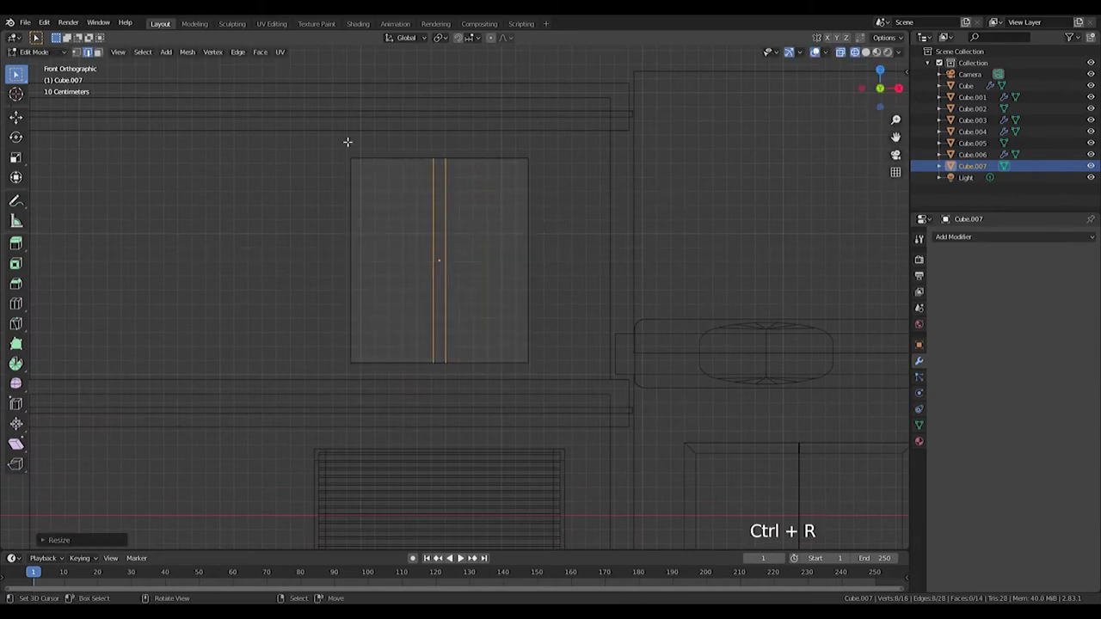
{"action": "key", "text": "ctrl+r"}
{"action": "left_click", "coordinate": [422, 280]}
{"action": "key", "text": "Delete"}
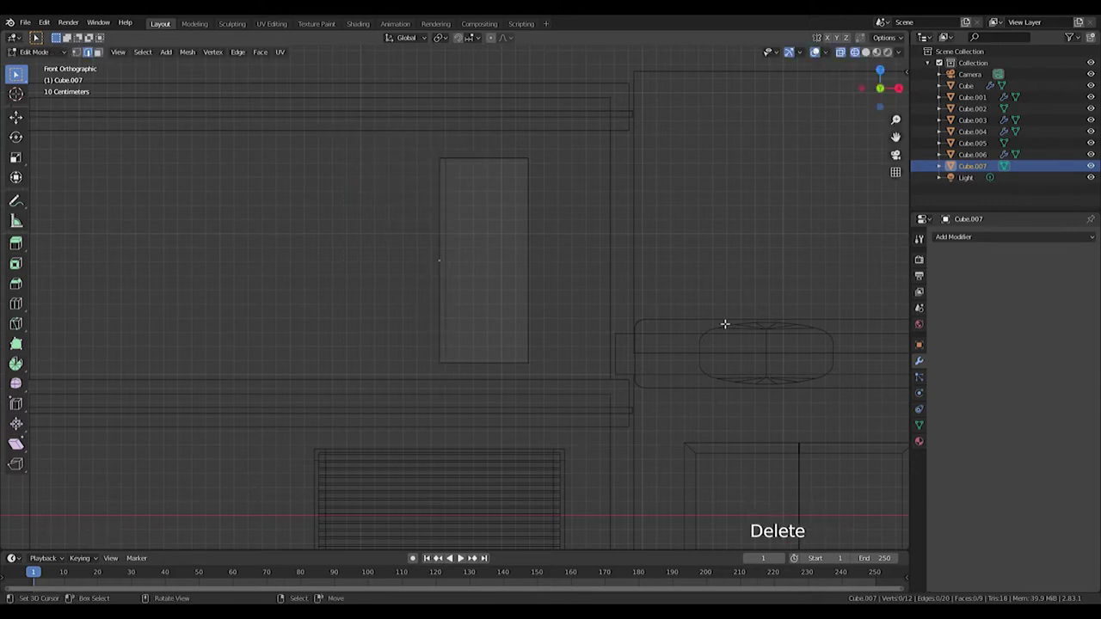
Mirror the half back to full width and add border edge loops spread toward the edges.
{"action": "left_click", "coordinate": [977, 244]}
{"action": "scroll", "scroll_direction": "up", "scroll_amount": 3}
{"action": "middle_click", "coordinate": [586, 214]}
{"action": "key", "text": "ctrl+r"}
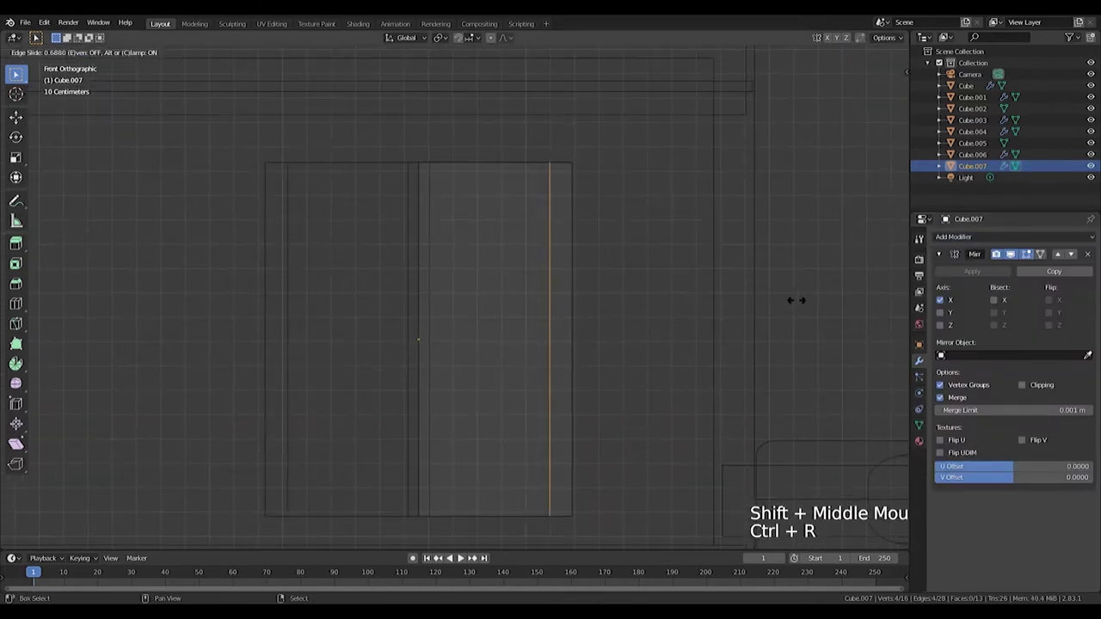
{"action": "key", "text": "ctrl+r"}
{"action": "key", "text": "z"}
{"action": "key", "text": "z"}
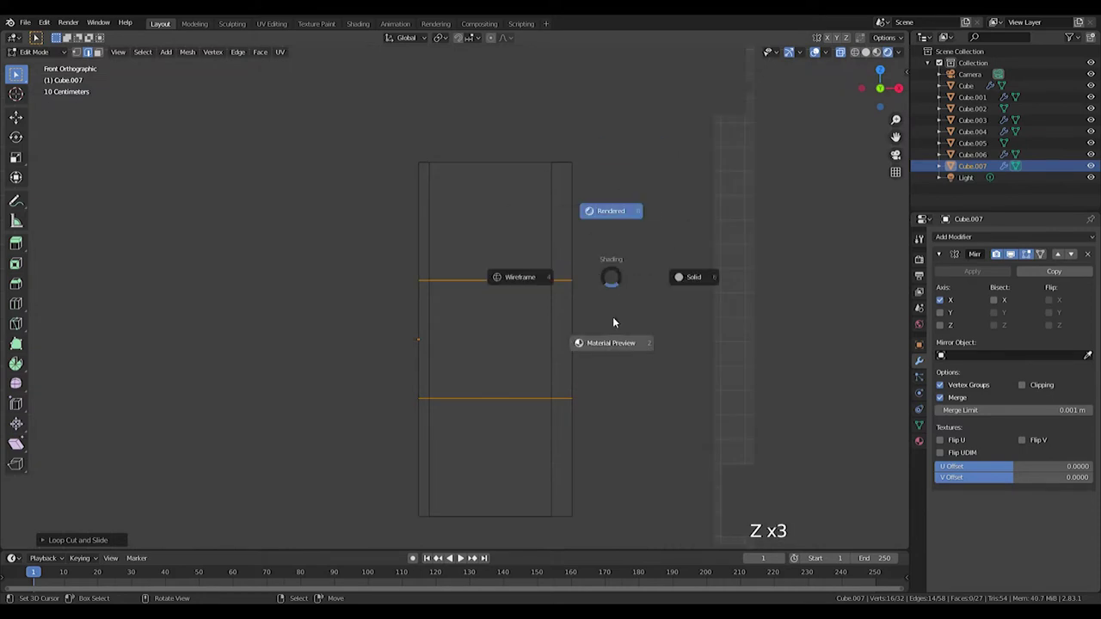
{"action": "key", "text": "s"}
{"action": "key", "text": "s"}
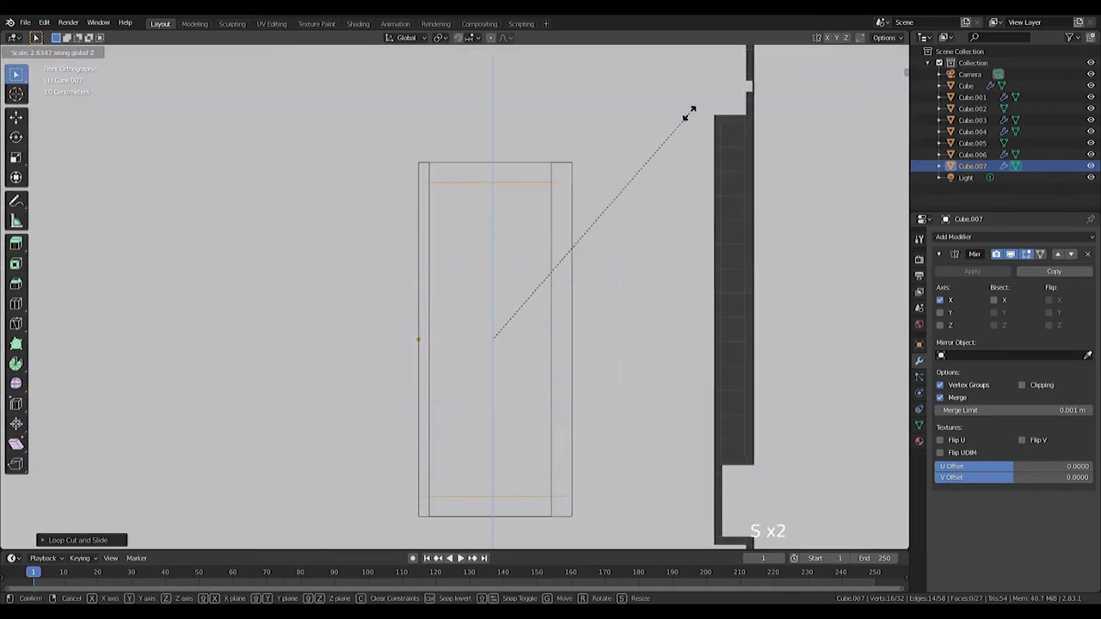
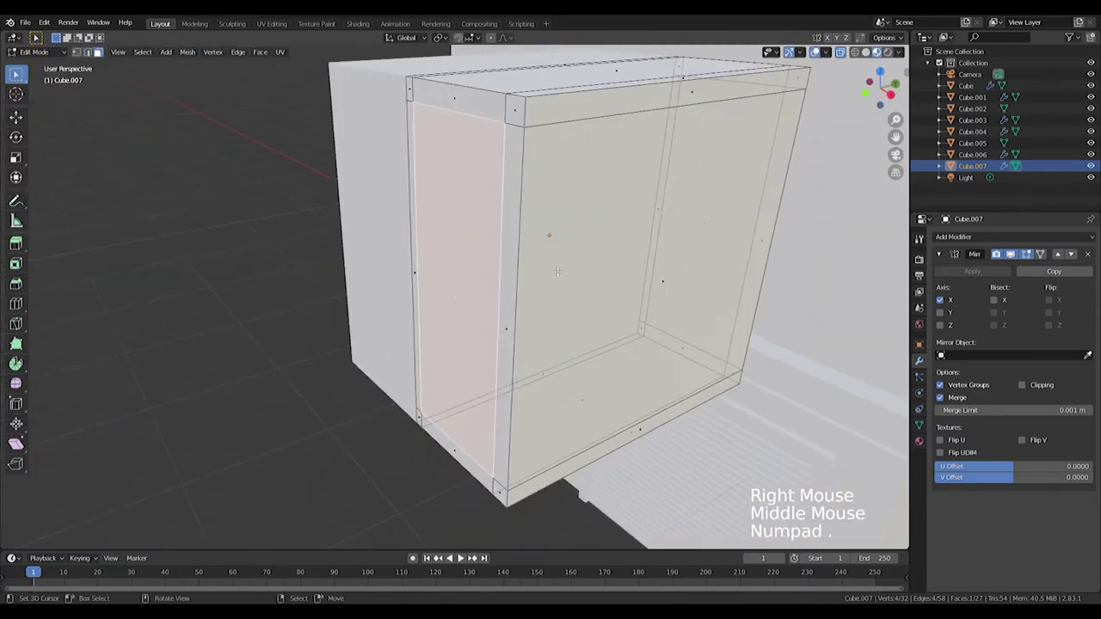
Flatten the frame in depth and recess the inner pane into it.
{"action": "key", "text": "Tab"}
{"action": "key", "text": "s"}
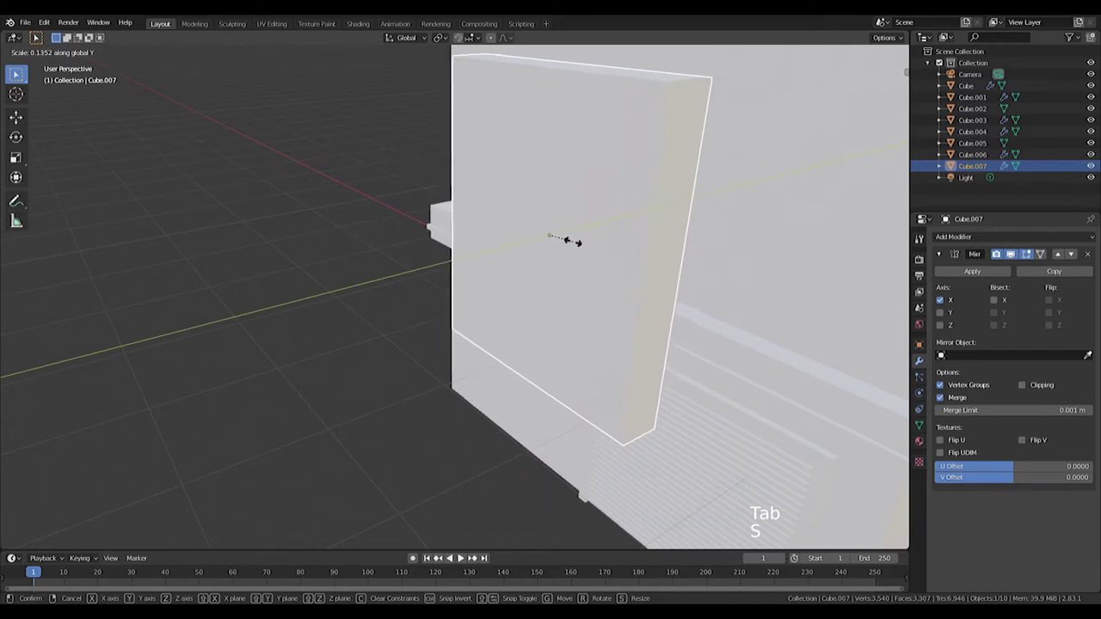
{"action": "key", "text": "Tab"}
{"action": "key", "text": "e"}
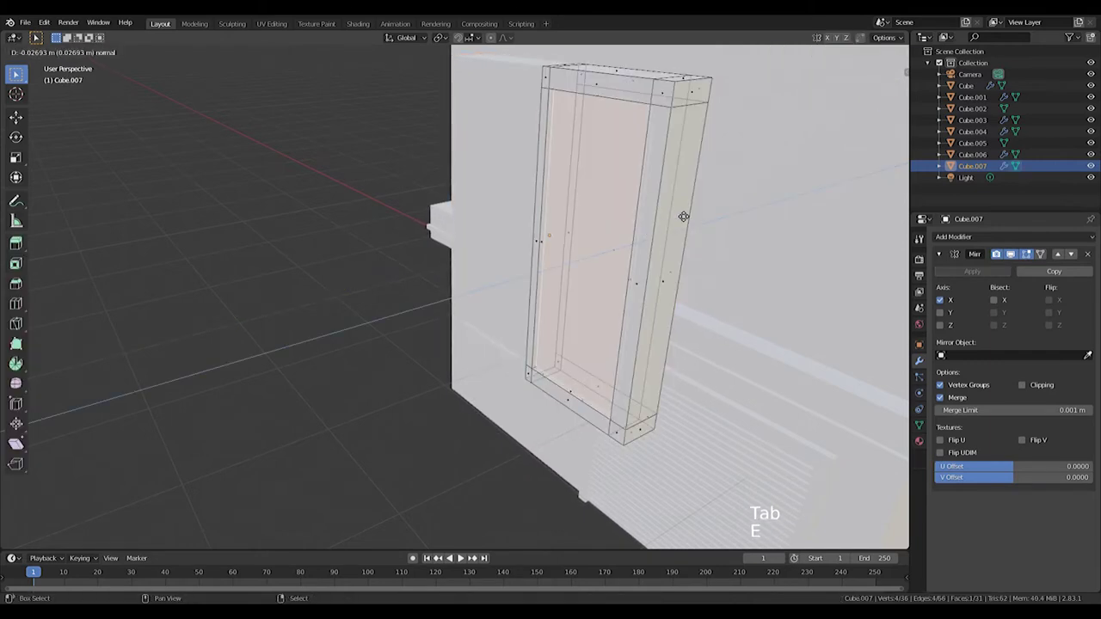
{"action": "key", "text": "KP_1"}
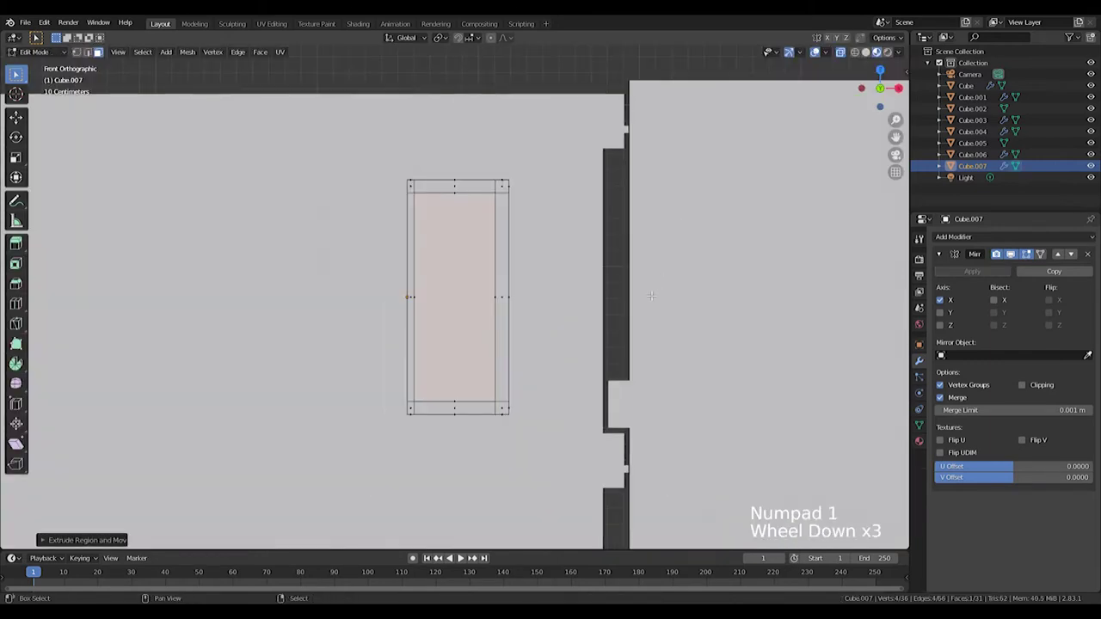
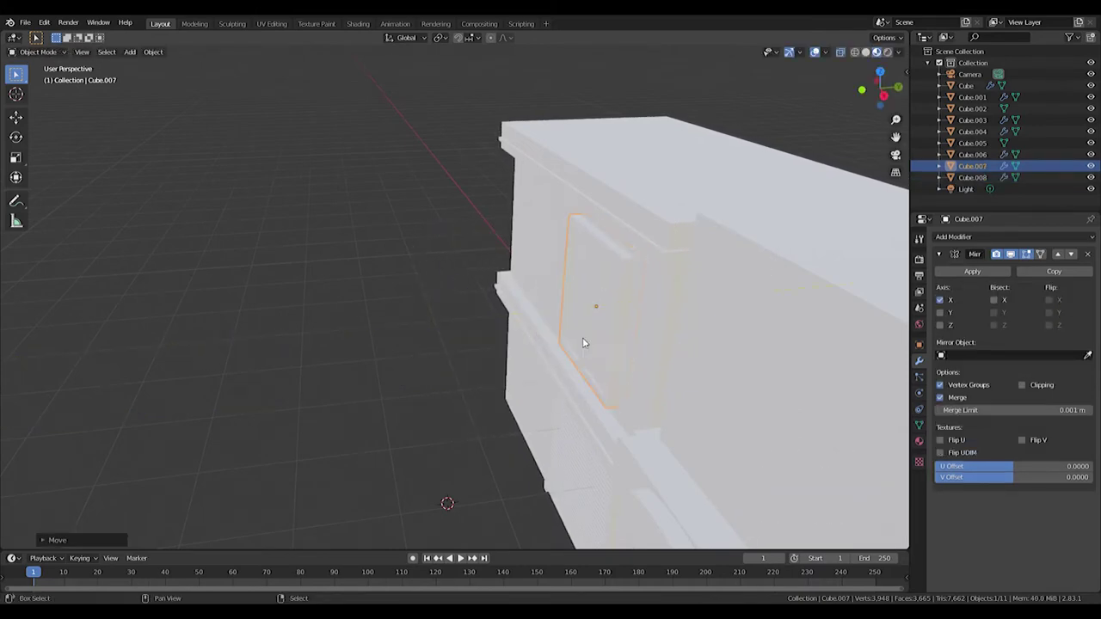
From the side view, nudge the louvre slat array back along Y so it sits inside the frame.
{"action": "key", "text": "z"}
{"action": "scroll", "scroll_direction": "up", "scroll_amount": 3}
{"action": "middle_click", "coordinate": [646, 366]}
{"action": "key", "text": "KP_3"}
{"action": "scroll", "scroll_direction": "up", "scroll_amount": 3}
{"action": "scroll", "scroll_direction": "down", "scroll_amount": 3}
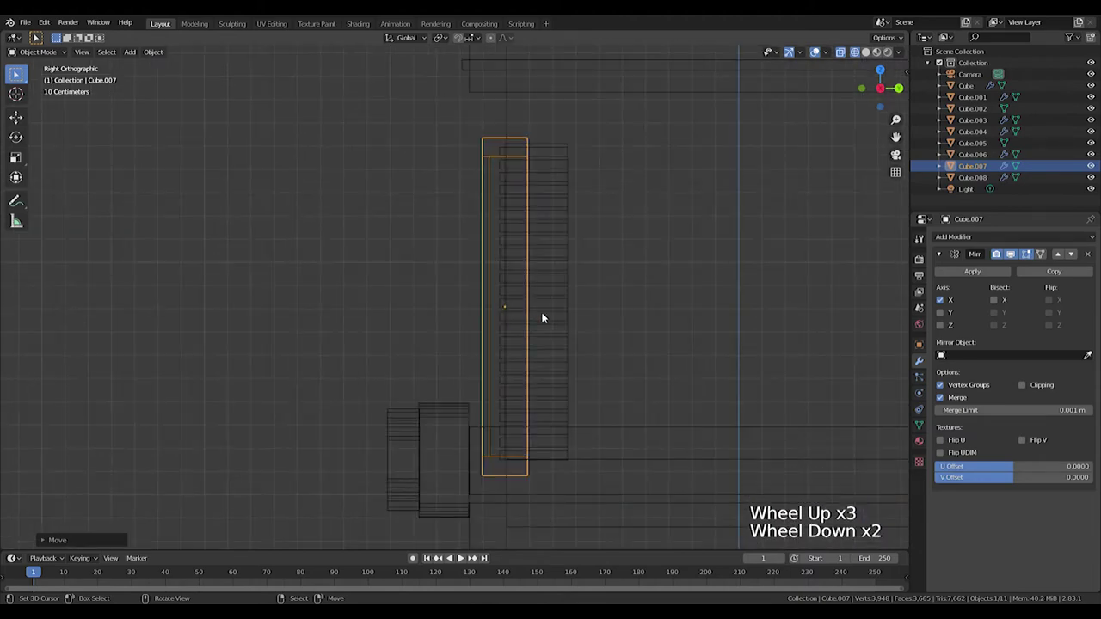
{"action": "right_click", "coordinate": [571, 303]}
{"action": "key", "text": "g"}
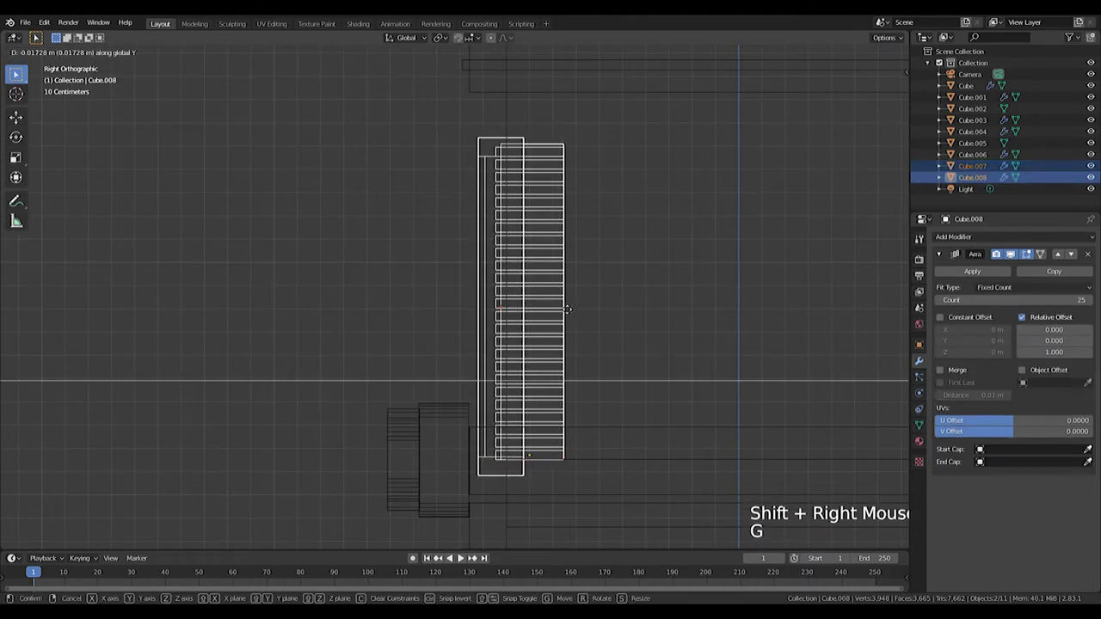
{"action": "right_click", "coordinate": [556, 275]}
{"action": "key", "text": "g"}
{"action": "key", "text": "KP_1"}
{"action": "scroll", "scroll_direction": "down", "scroll_amount": 3}
{"action": "scroll", "scroll_direction": "down", "scroll_amount": 3}
Reselect the window frame and check the shuttered window from the front.
{"action": "right_click", "coordinate": [482, 304]}
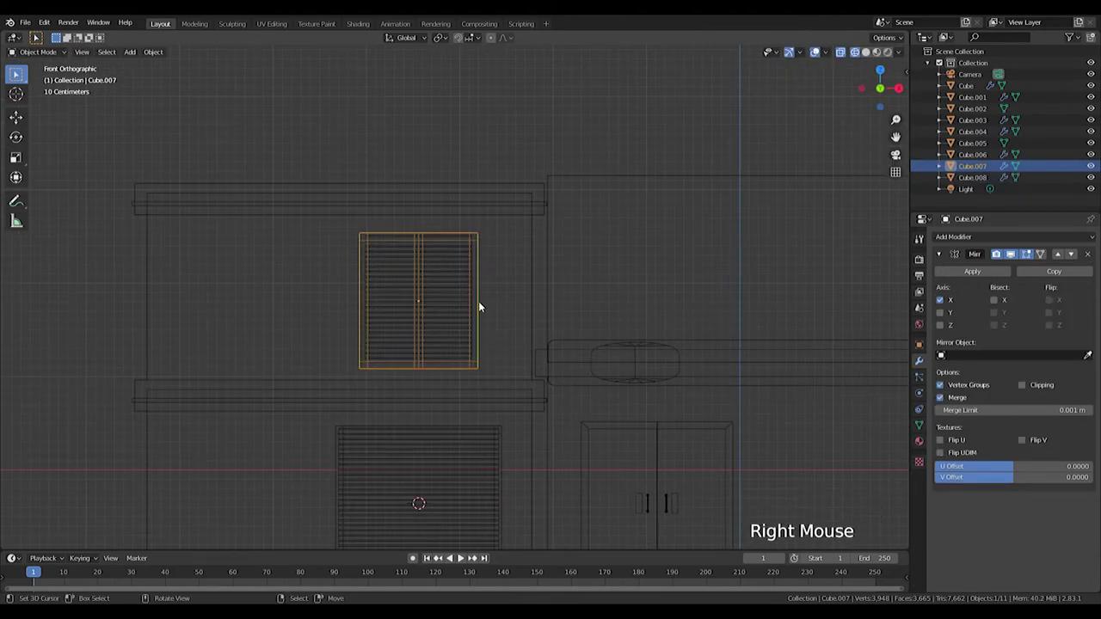
{"action": "key", "text": "Tab"}
{"action": "key", "text": "Tab"}
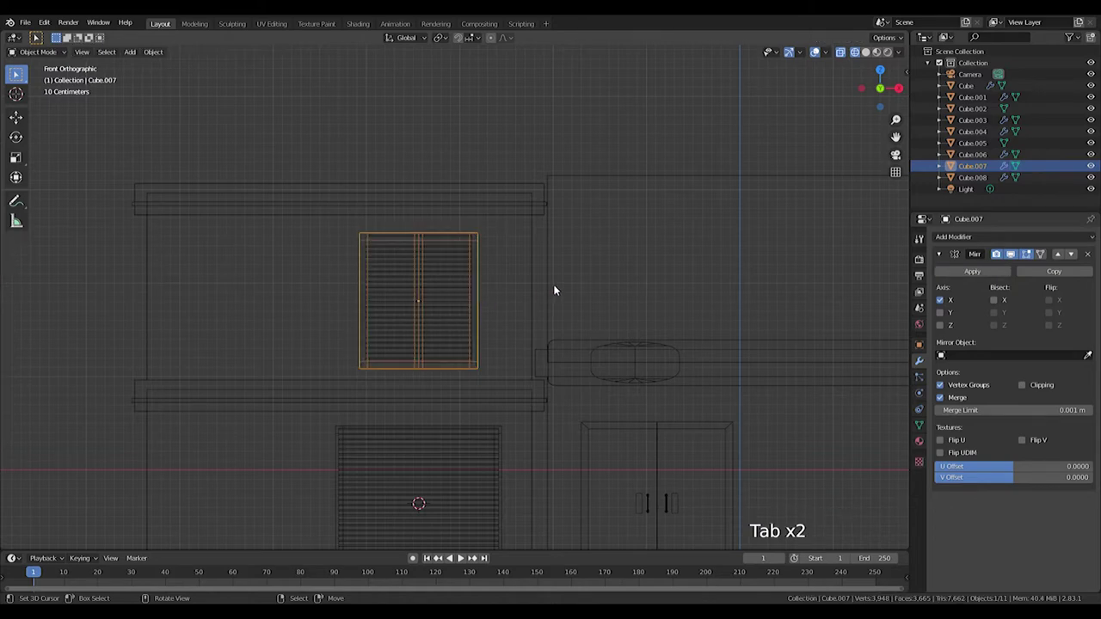
{"action": "key", "text": "shift+a"}
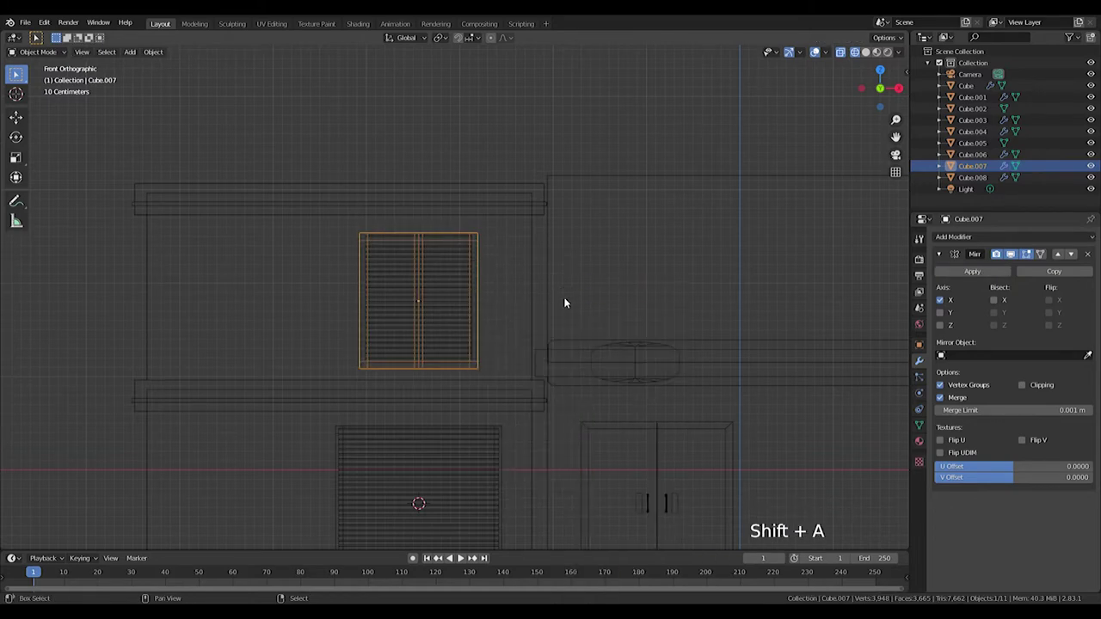
Add a new cube for another window and shrink it to about half size.
{"action": "scroll", "scroll_direction": "up", "scroll_amount": 3}
{"action": "scroll", "scroll_direction": "down", "scroll_amount": 3}
{"action": "key", "text": "shift+a"}
{"action": "key", "text": "g"}
{"action": "key", "text": "s"}
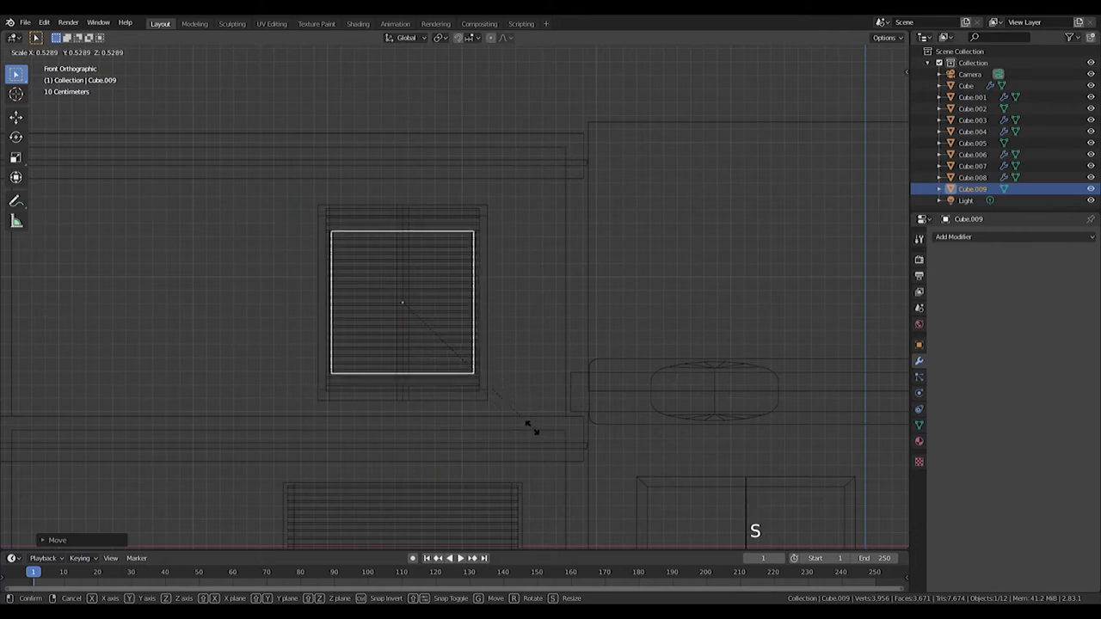
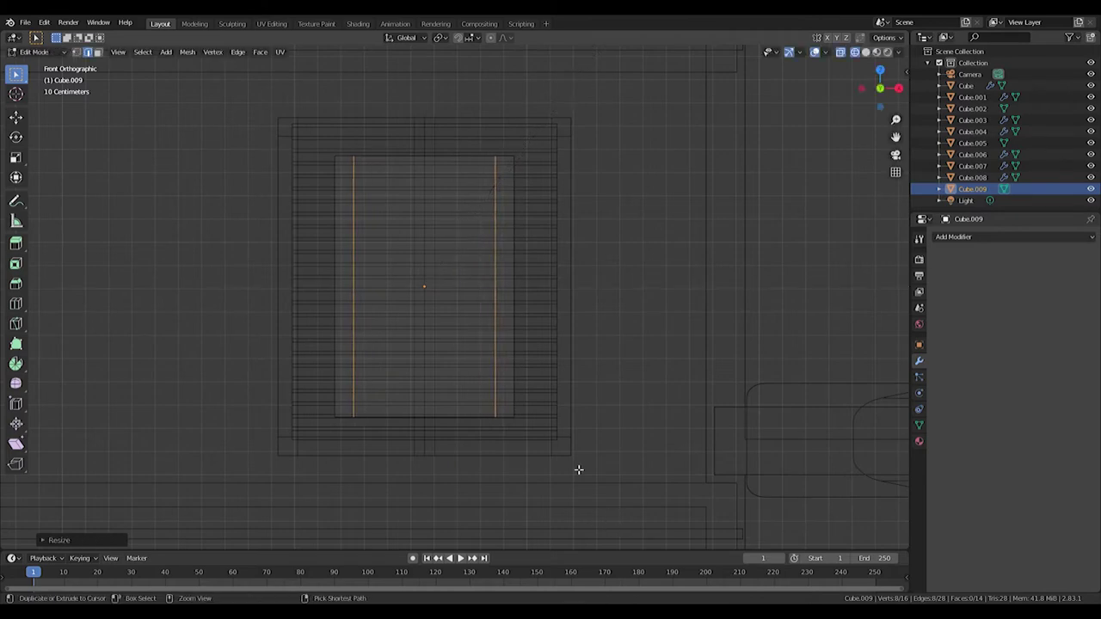
Add edge loops squeezed toward the middle, flatten the block in depth and move it onto the facade.
{"action": "key", "text": "ctrl+r"}
{"action": "key", "text": "s"}
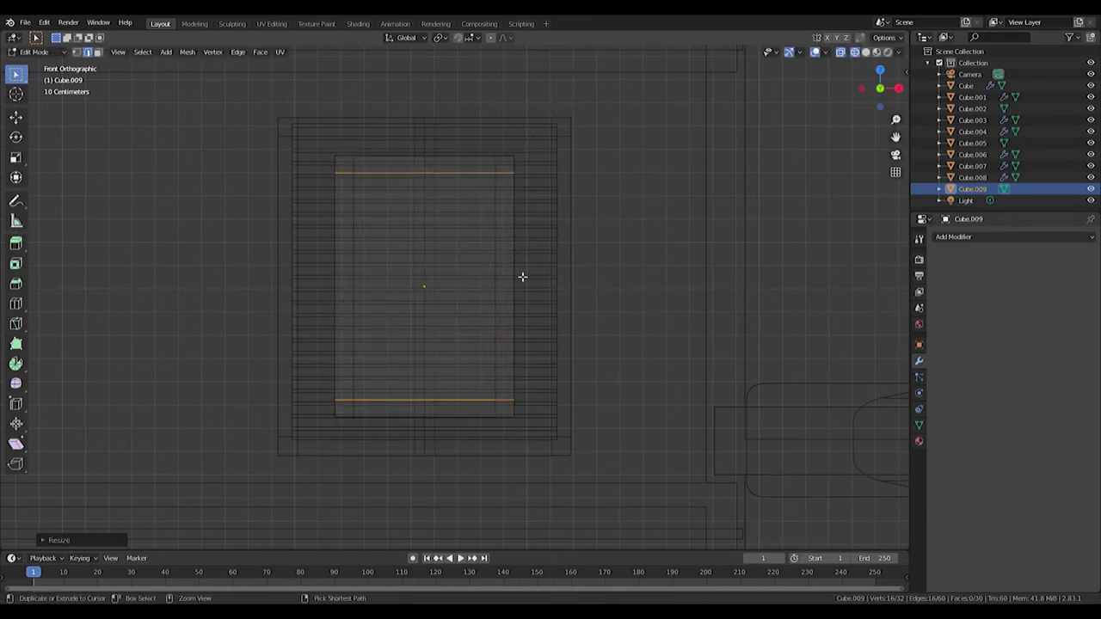
{"action": "key", "text": "ctrl+r"}
{"action": "key", "text": "s"}
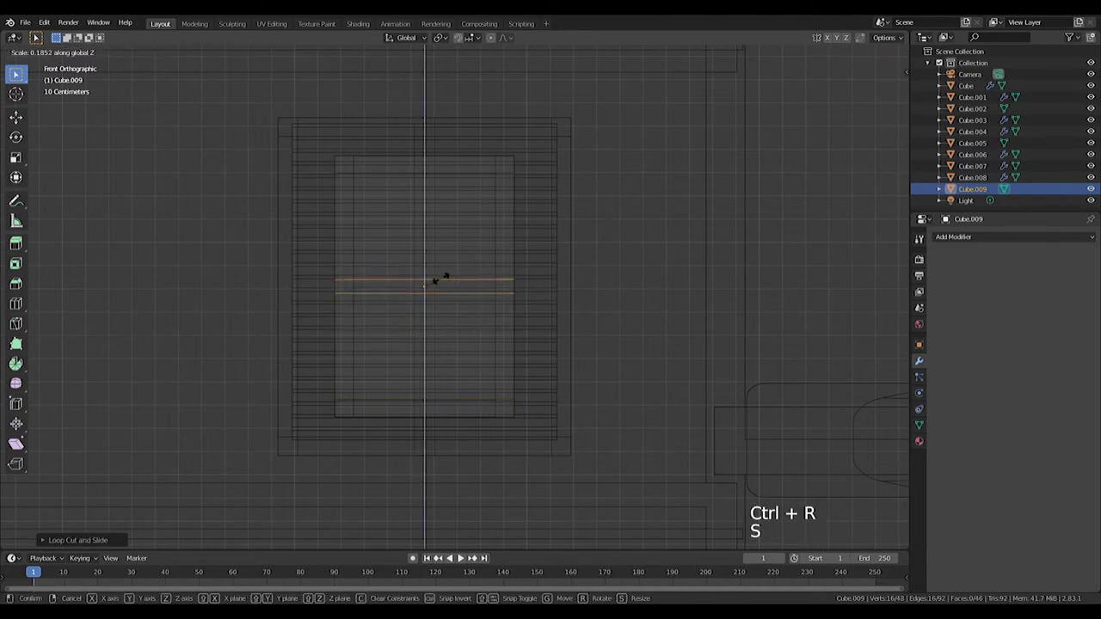
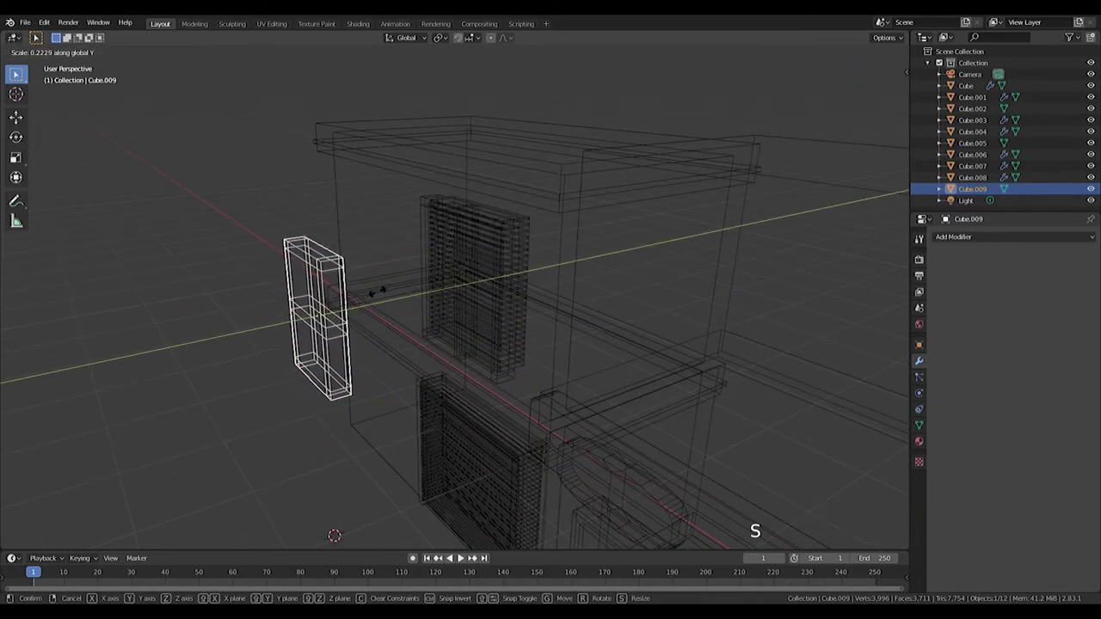
{"action": "key", "text": "KP_7"}
{"action": "key", "text": "g"}
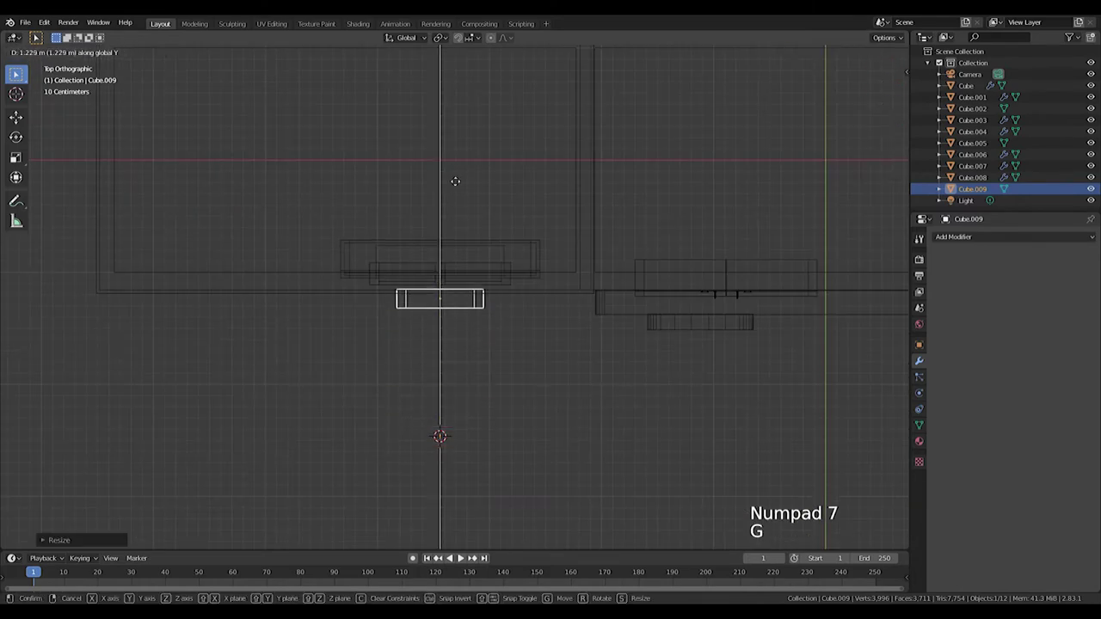
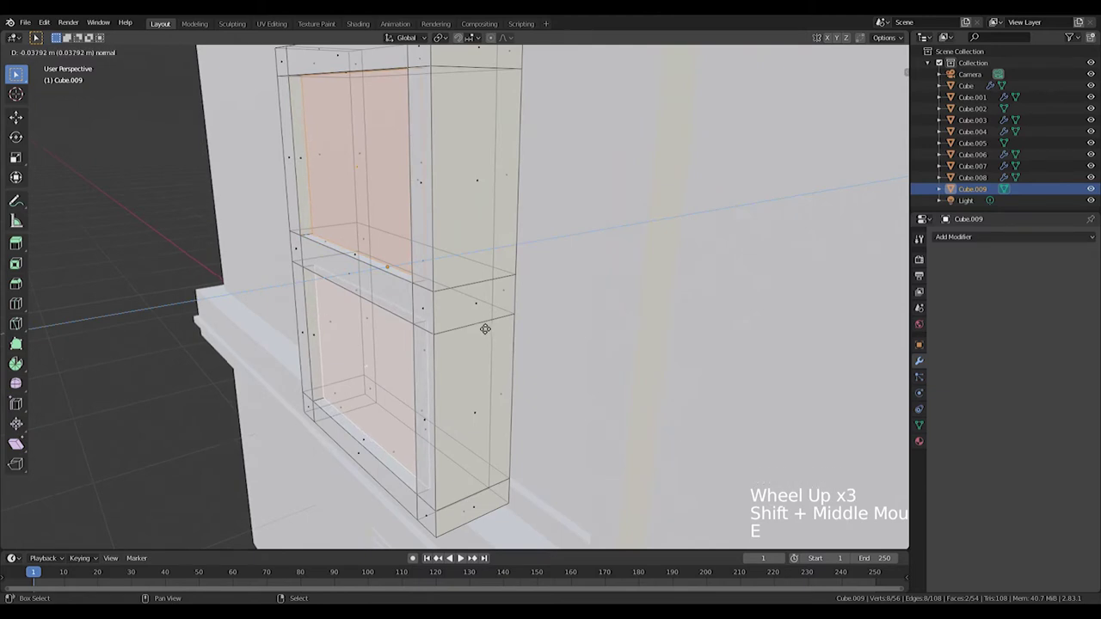
Recess the upper and lower pane faces into the new frame.
{"action": "scroll", "scroll_direction": "down", "scroll_amount": 3}
{"action": "key", "text": "KP_1"}
{"action": "key", "text": "Tab"}
Duplicate the slatted shutter, resize it to the new frame and set its Array count to 19.
{"action": "key", "text": "z"}
{"action": "right_click", "coordinate": [527, 308]}
{"action": "key", "text": "shift+d"}
{"action": "key", "text": "s"}
{"action": "scroll", "scroll_direction": "up", "scroll_amount": 3}
{"action": "key", "text": "g"}
{"action": "double_click", "coordinate": [945, 302]}
{"action": "double_click", "coordinate": [942, 302]}
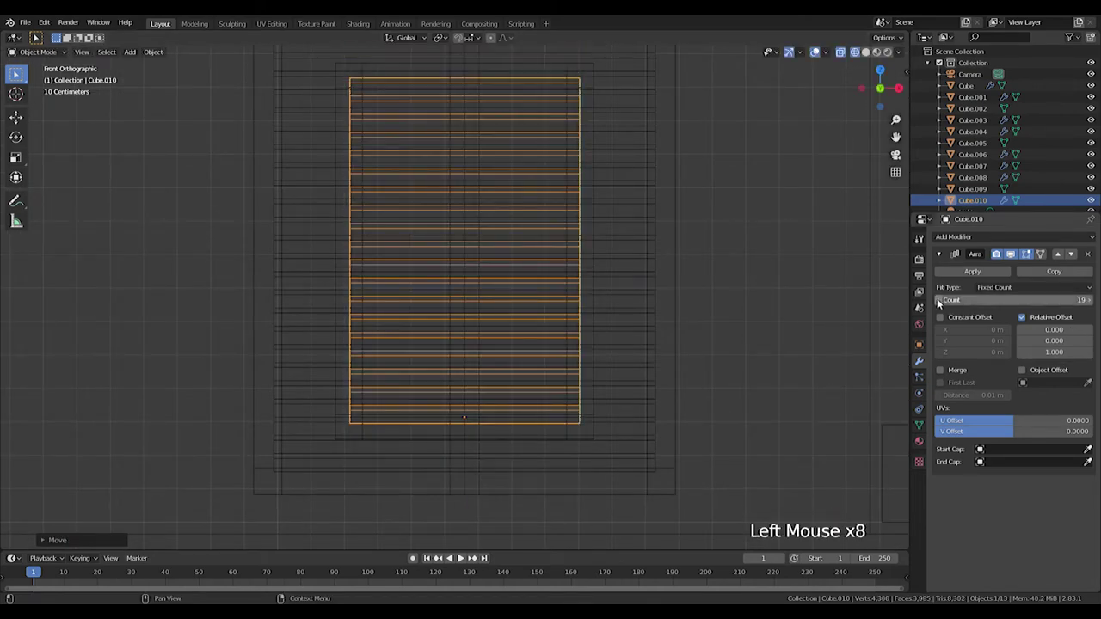
Undo stray selections and re-pick the frame and slats together, viewed from the front.
{"action": "scroll", "scroll_direction": "down", "scroll_amount": 3}
{"action": "right_click", "coordinate": [552, 176]}
{"action": "key", "text": "ctrl+z"}
{"action": "right_click", "coordinate": [555, 162]}
{"action": "key", "text": "ctrl+z"}
{"action": "right_click", "coordinate": [554, 145]}
{"action": "key", "text": "ctrl+z"}
{"action": "middle_click", "coordinate": [569, 145]}
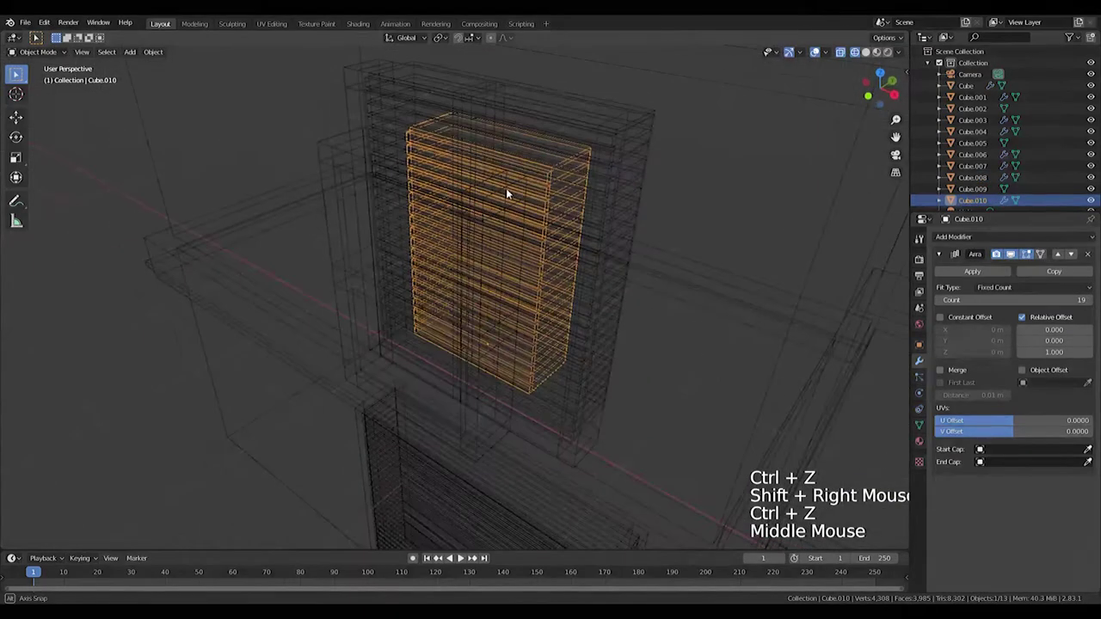
{"action": "right_click", "coordinate": [489, 199]}
{"action": "key", "text": "ctrl+z"}
{"action": "right_click", "coordinate": [327, 152]}
{"action": "key", "text": "Right"}
{"action": "key", "text": "KP_1"}
Move frame and slats to the upper right facade and push them back against the wall.
{"action": "scroll", "scroll_direction": "down", "scroll_amount": 3}
{"action": "middle_click", "coordinate": [525, 203]}
{"action": "key", "text": "g"}
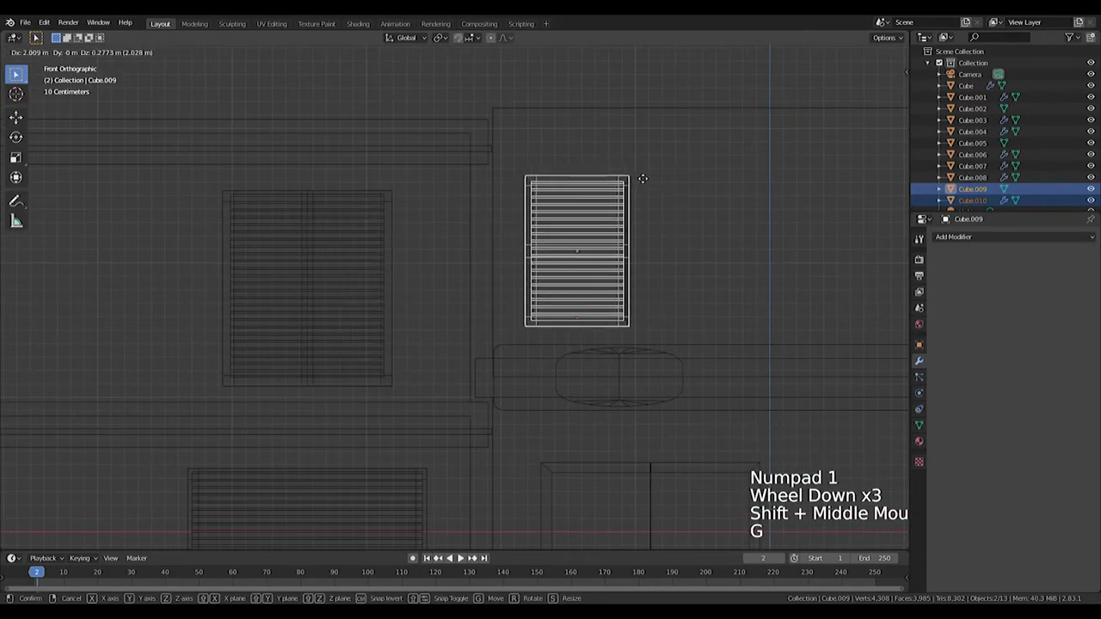
{"action": "right_click", "coordinate": [381, 284]}
{"action": "key", "text": "KP_3"}
{"action": "key", "text": "g"}
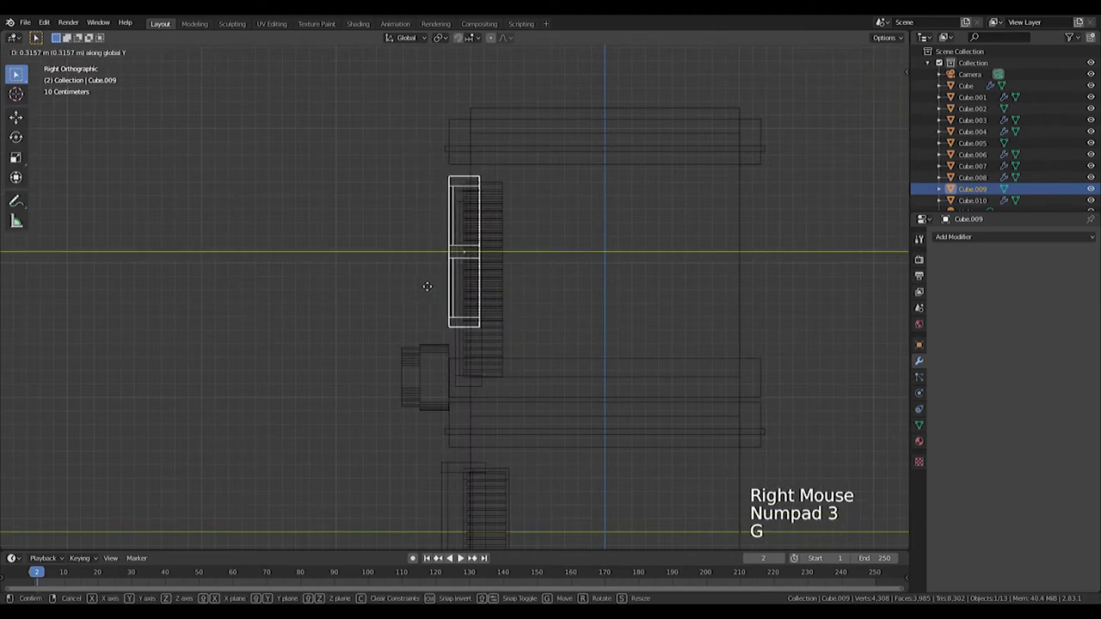
{"action": "key", "text": "z"}
{"action": "middle_click", "coordinate": [447, 328]}
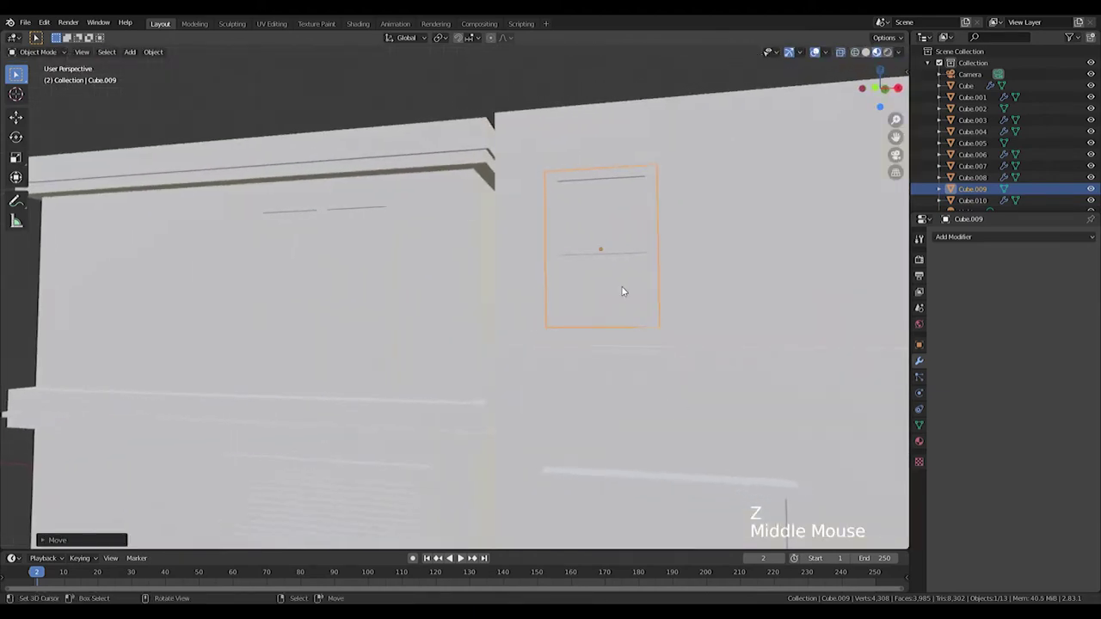
{"action": "key", "text": "z"}
{"action": "right_click", "coordinate": [589, 292]}
{"action": "key", "text": "KP_3"}
{"action": "key", "text": "KP_1"}
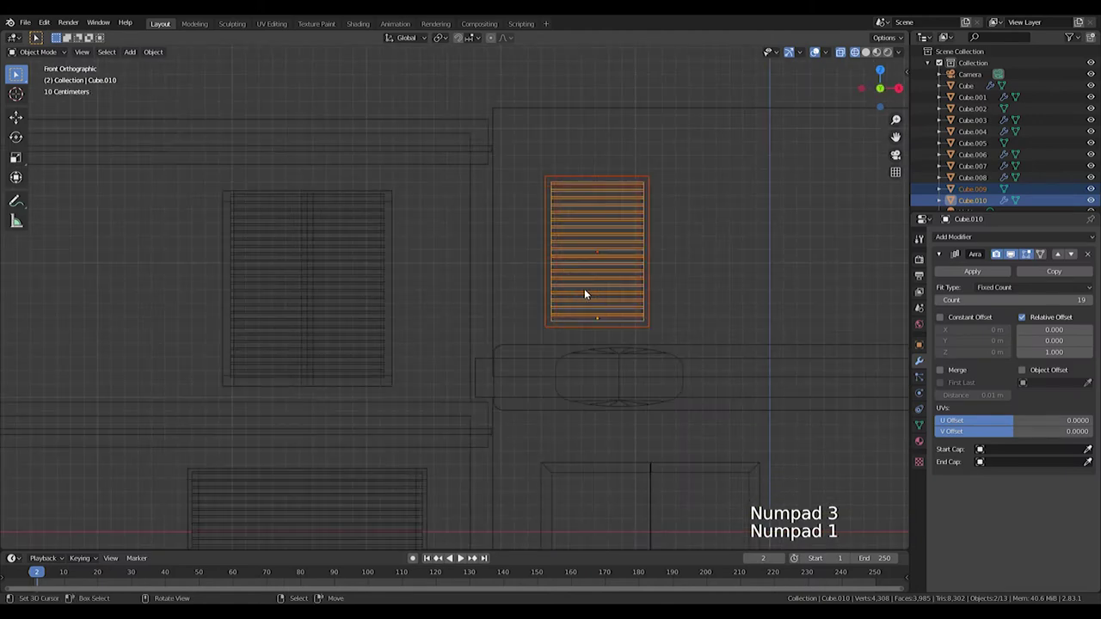
{"action": "left_click", "coordinate": [960, 238]}
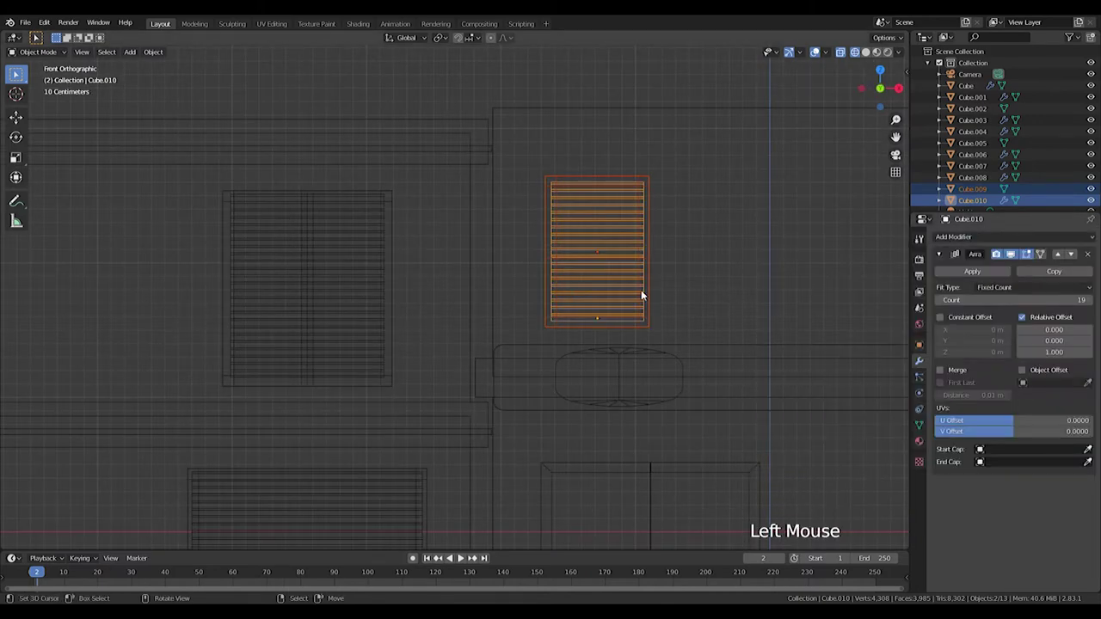
Duplicate the shuttered window and place the copy beside the first on the upper right facade.
{"action": "key", "text": "shift+d"}
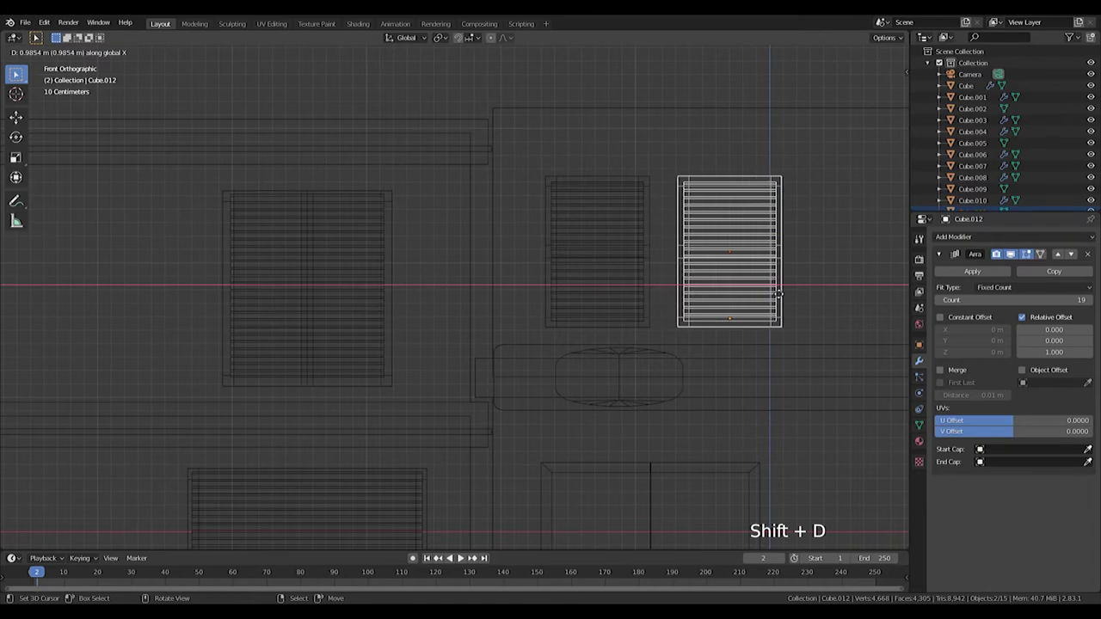
{"action": "scroll", "scroll_direction": "down", "scroll_amount": 3}
{"action": "scroll", "scroll_direction": "up", "scroll_amount": 3}
{"action": "middle_click", "coordinate": [574, 191]}
{"action": "scroll", "scroll_direction": "down", "scroll_amount": 3}
{"action": "middle_click", "coordinate": [658, 284]}
{"action": "scroll", "scroll_direction": "down", "scroll_amount": 3}
{"action": "left_click", "coordinate": [353, 164]}
Select the whole shop and reposition it, ending with the add-mesh list open.
{"action": "key", "text": "s"}
{"action": "key", "text": "KP_1"}
{"action": "scroll", "scroll_direction": "up", "scroll_amount": 3}
{"action": "key", "text": "g"}
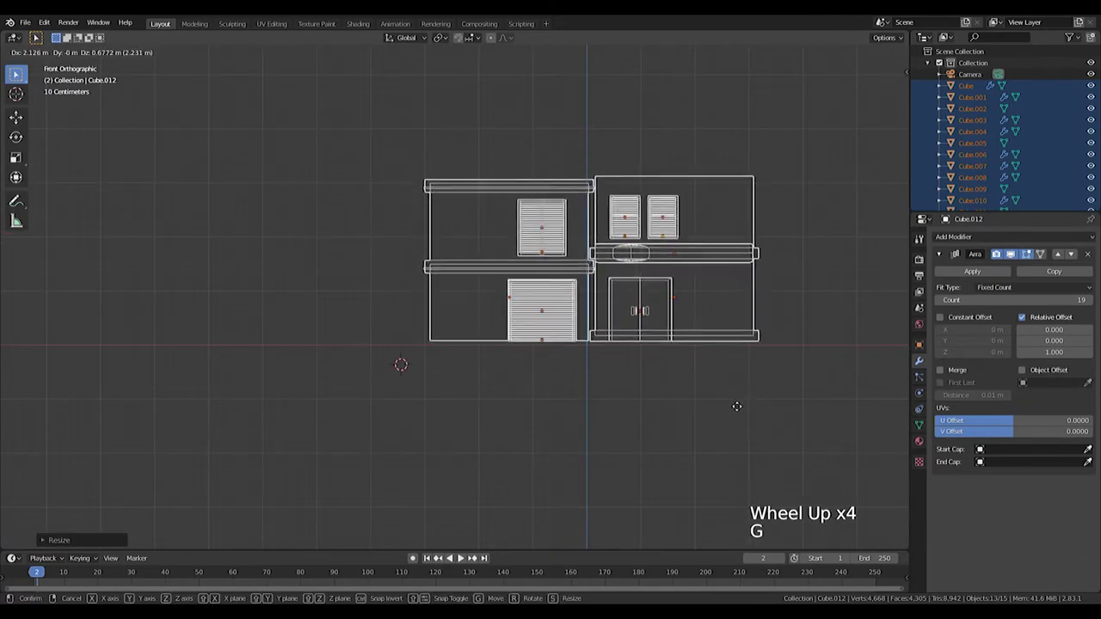
{"action": "middle_click", "coordinate": [695, 380]}
{"action": "scroll", "scroll_direction": "up", "scroll_amount": 3}
{"action": "middle_click", "coordinate": [580, 321]}
{"action": "key", "text": "shift+a"}
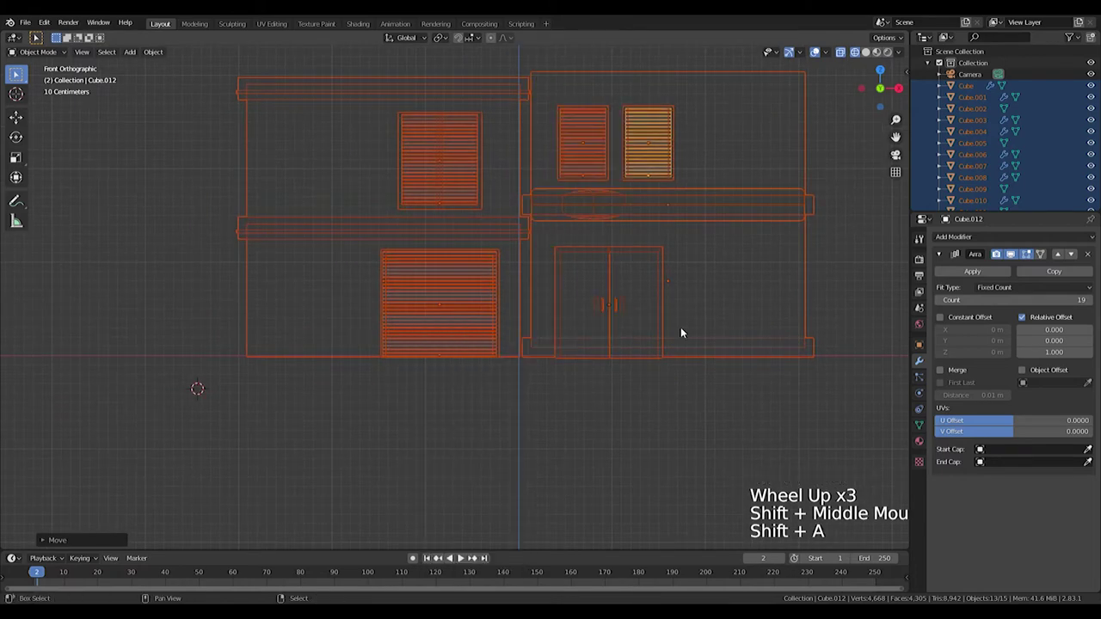
{"action": "key", "text": "shift+s"}
Add a cube stretched into a ground slab under the shop and extrude an edge up into a curb.
{"action": "key", "text": "shift+a"}
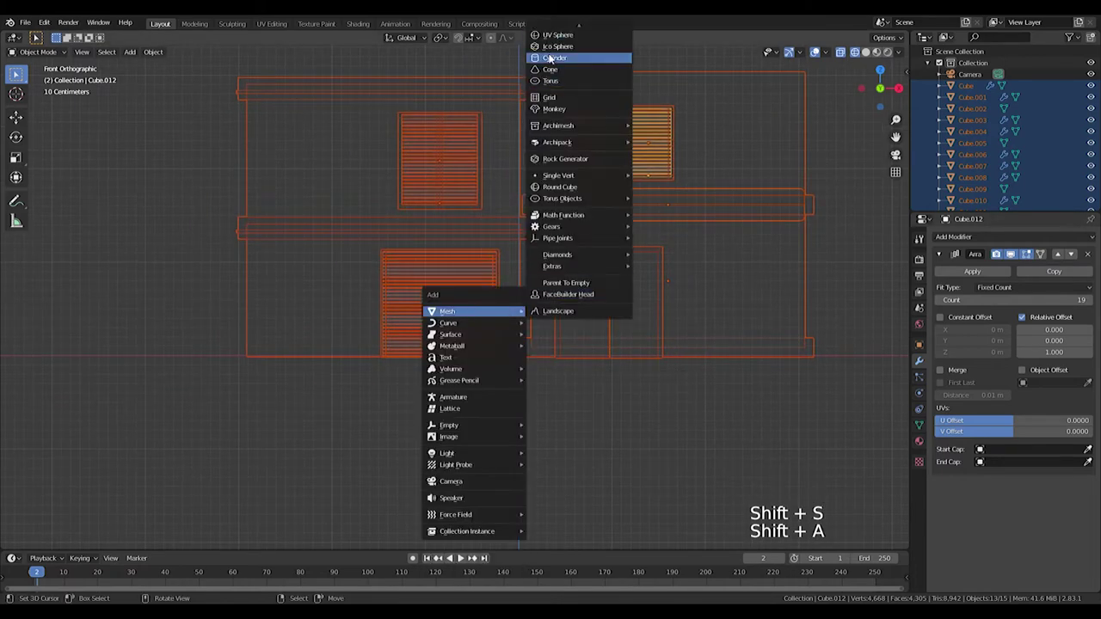
{"action": "key", "text": "s"}
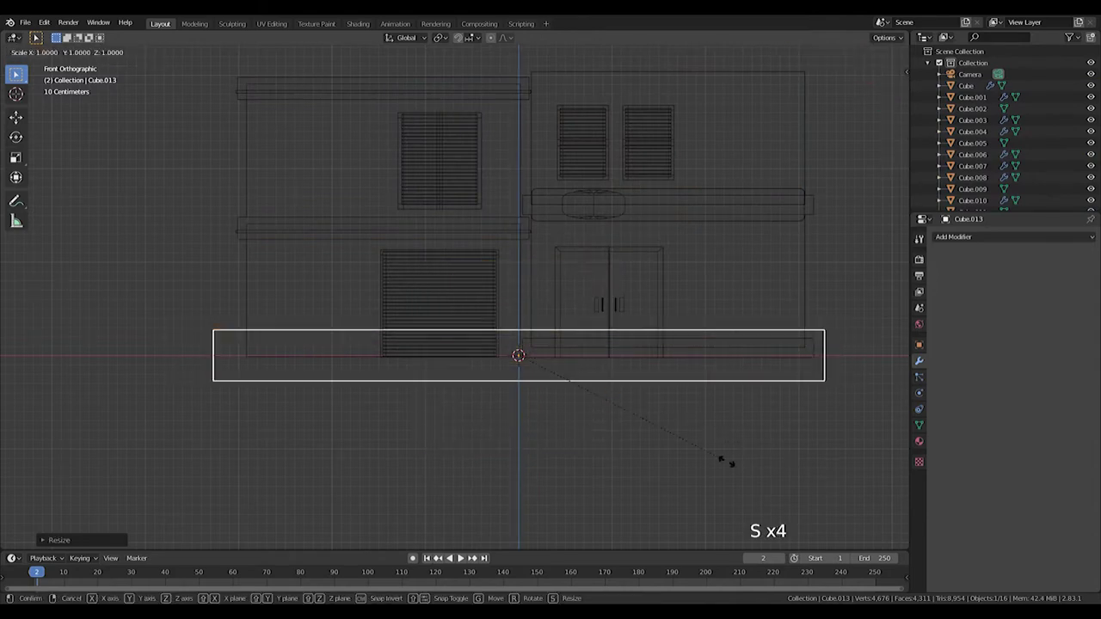
{"action": "key", "text": "KP_3"}
{"action": "key", "text": "Tab"}
{"action": "key", "text": "Tab"}
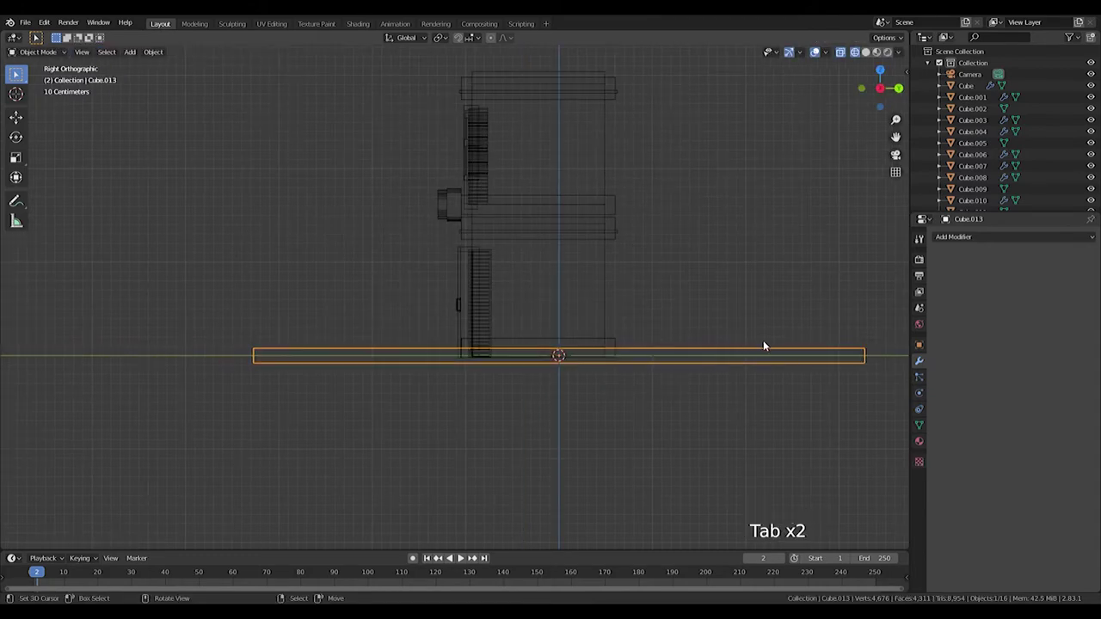
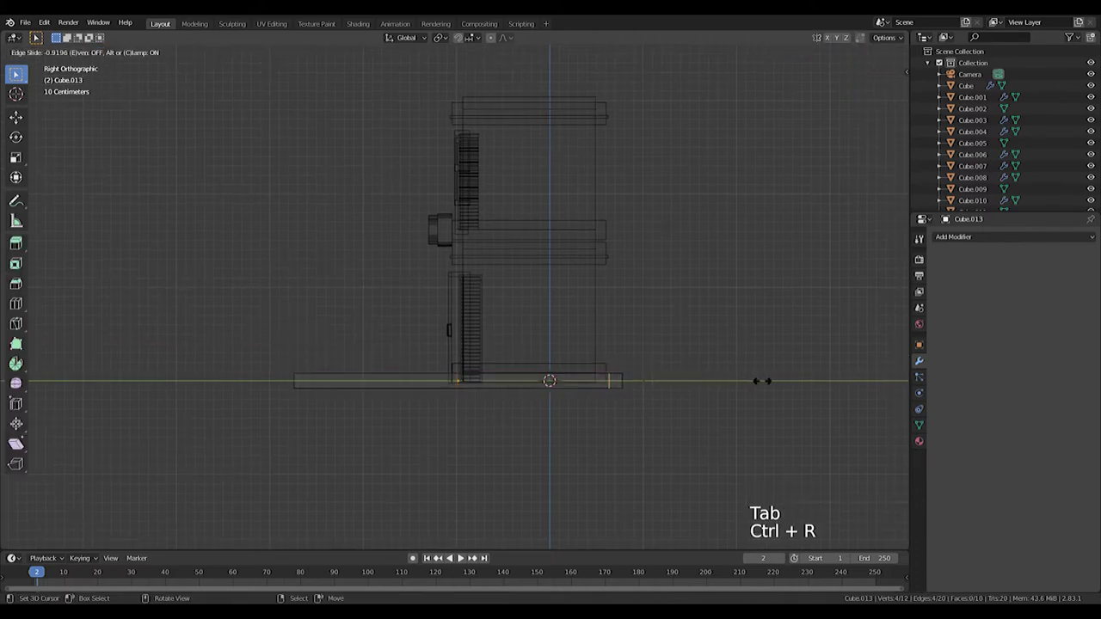
{"action": "left_click", "coordinate": [596, 349]}
{"action": "key", "text": "e"}
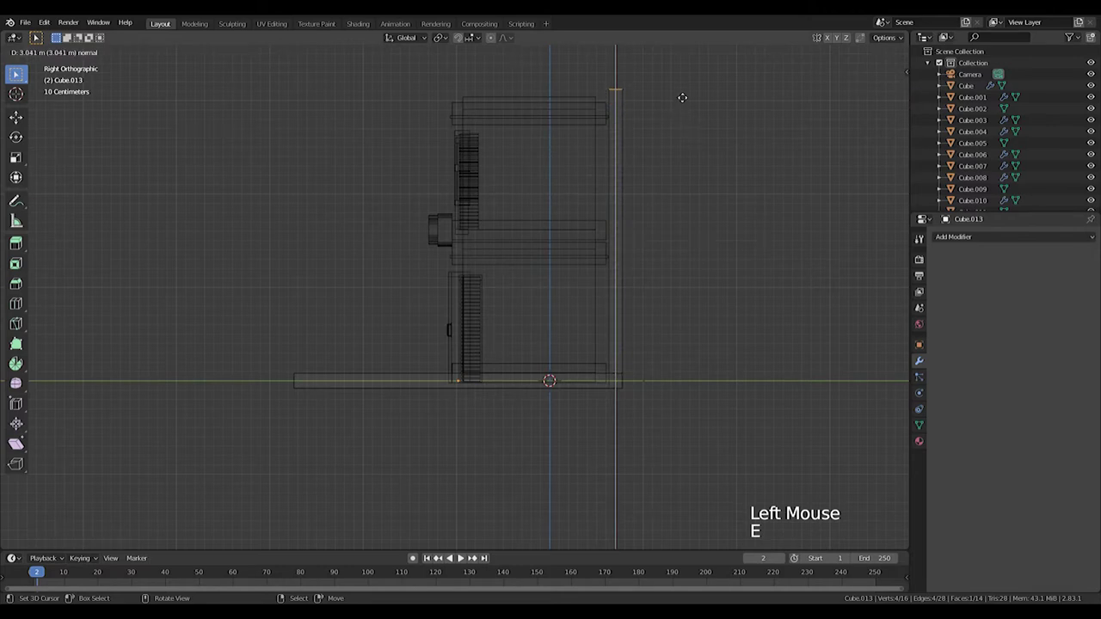
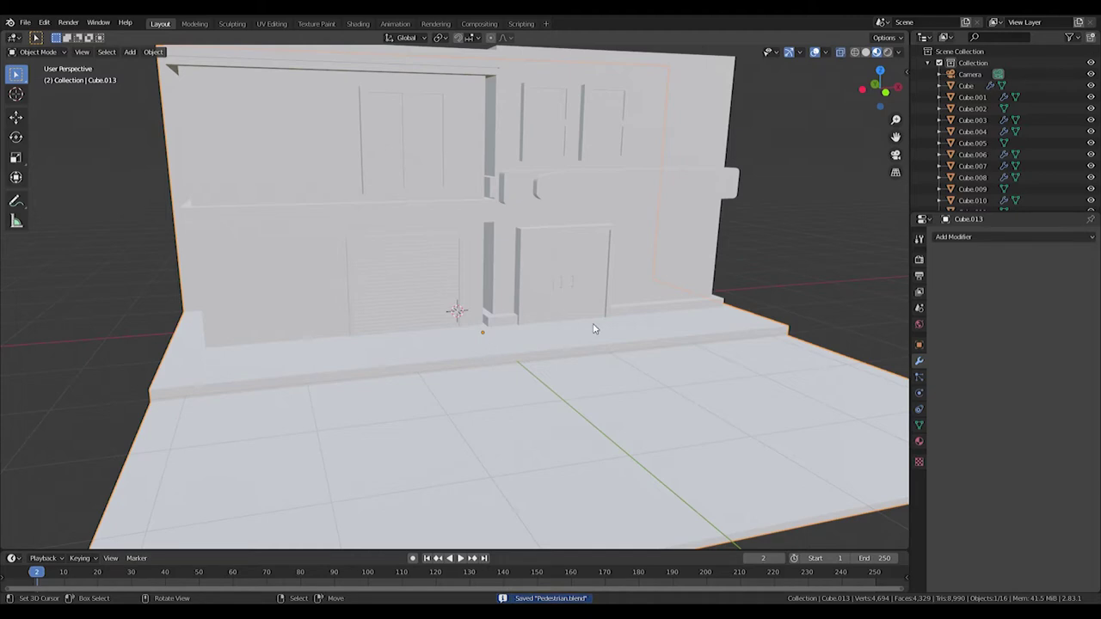
Lower the ground slab slightly along Z beneath the shop front.
{"action": "key", "text": "KP_1"}
{"action": "key", "text": "z"}
{"action": "key", "text": "shift+a"}
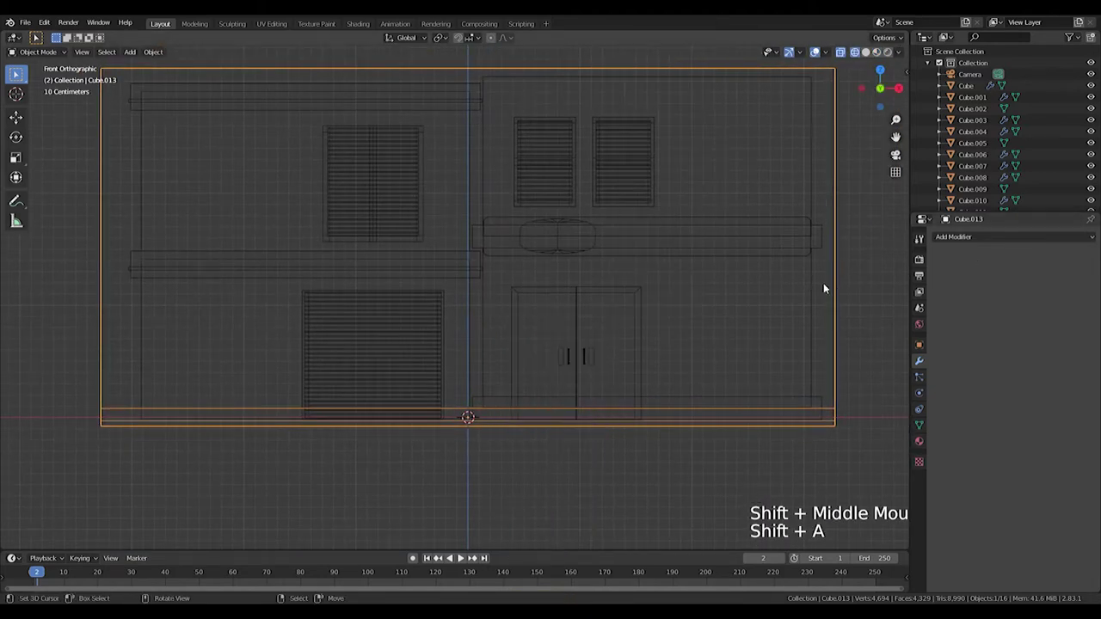
{"action": "key", "text": "g"}
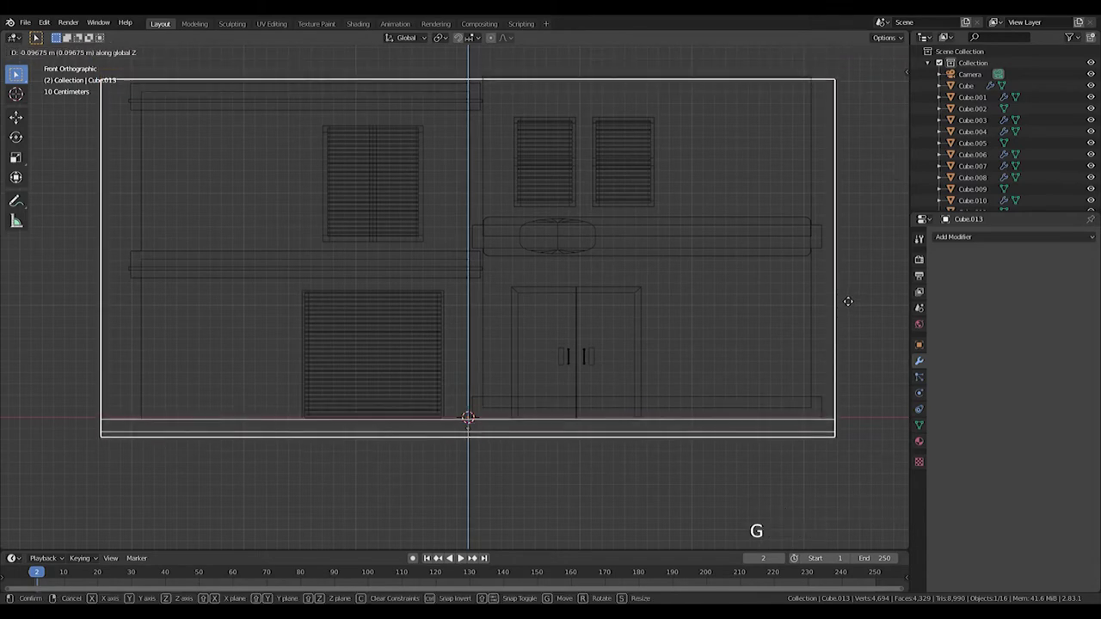
{"action": "key", "text": "shift+a"}
Add another cube and shrink it to a small block near the pavement.
{"action": "scroll", "scroll_direction": "up", "scroll_amount": 3}
{"action": "key", "text": "s"}
{"action": "key", "text": "s"}
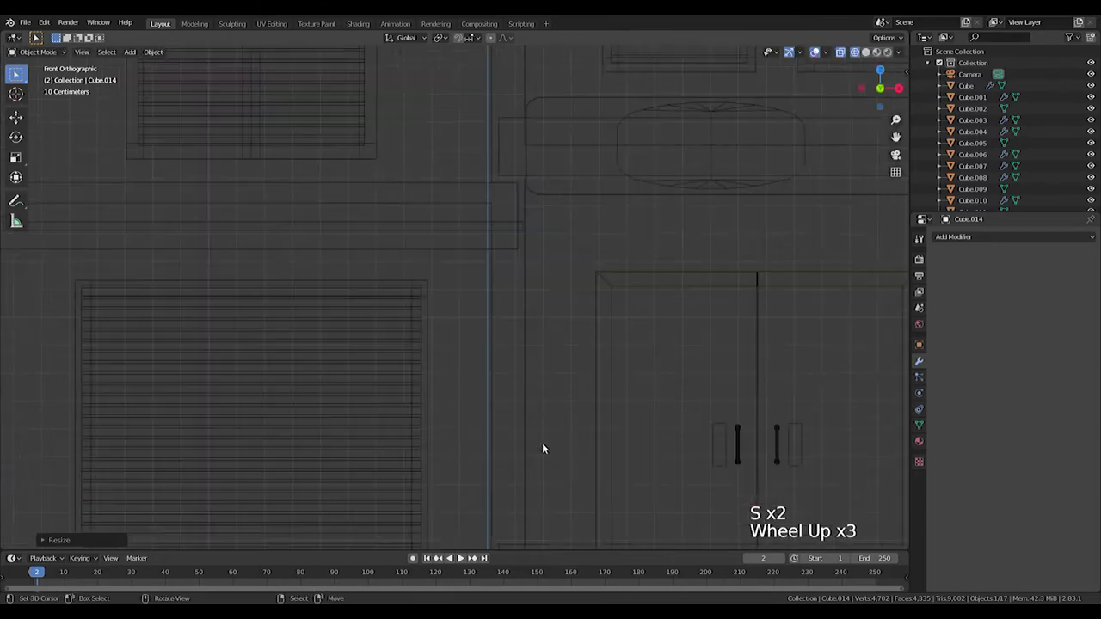
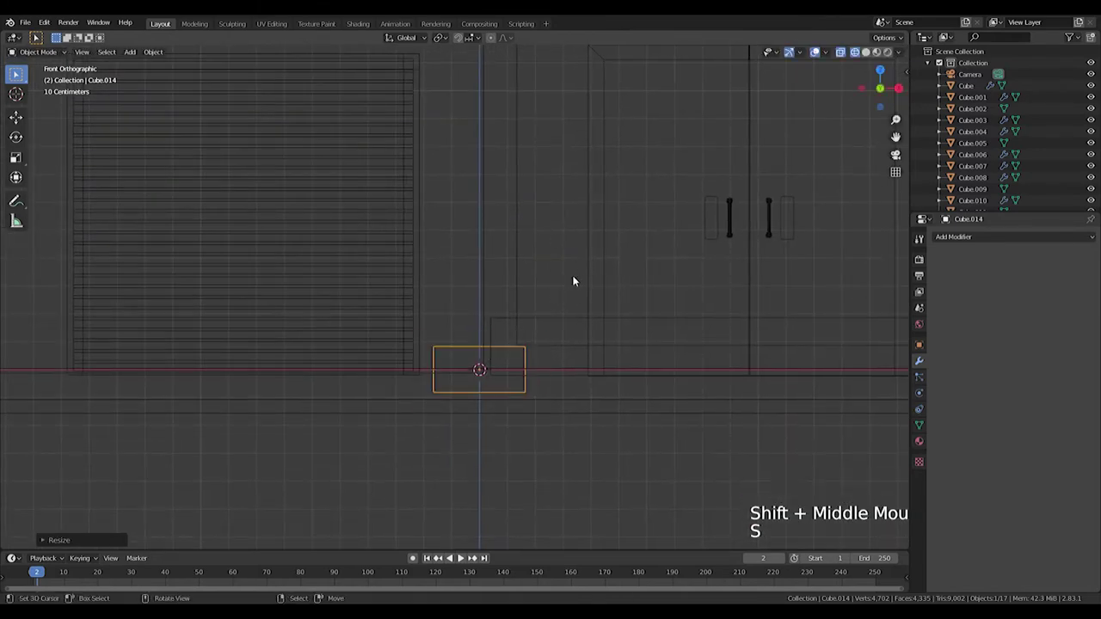
Add a Mirror modifier to the block and offset its geometry off-centre in Edit Mode.
{"action": "left_click", "coordinate": [956, 241]}
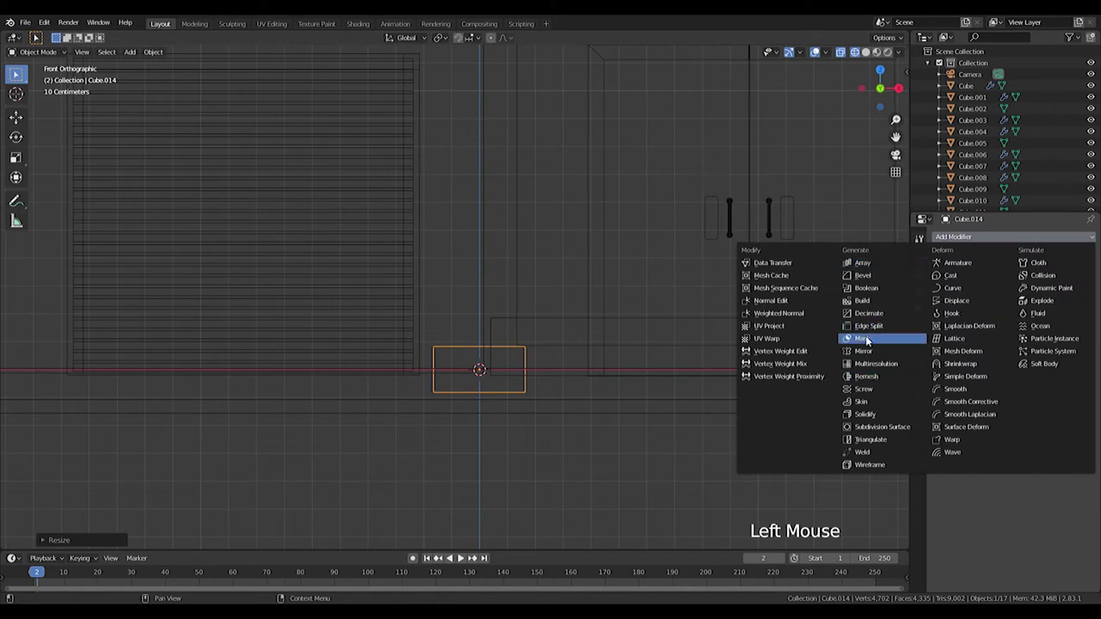
{"action": "key", "text": "Tab"}
{"action": "key", "text": "g"}
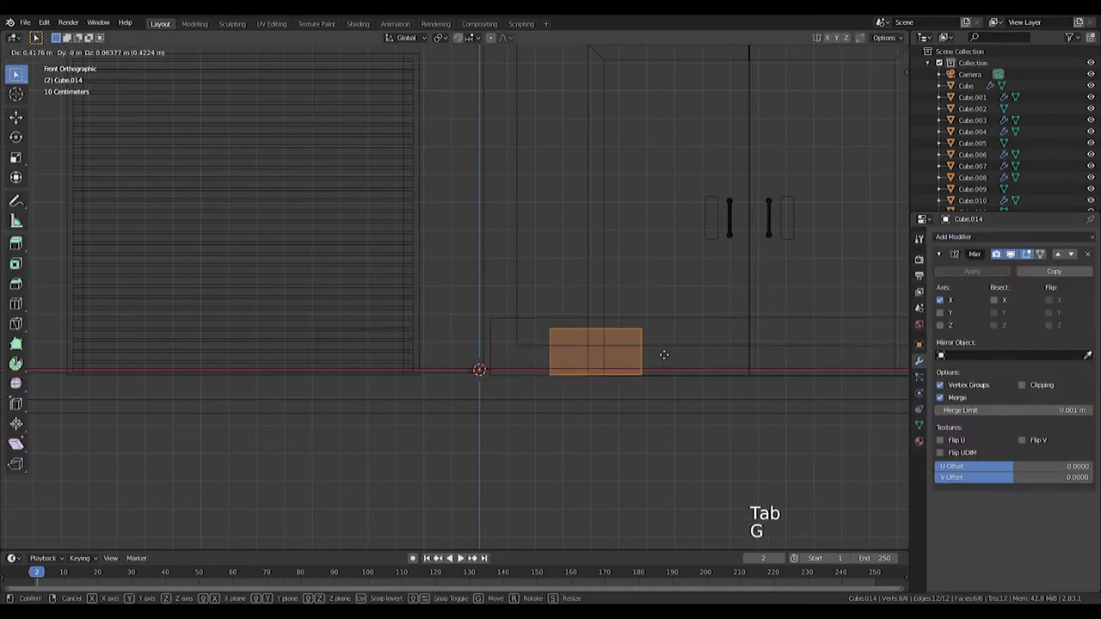
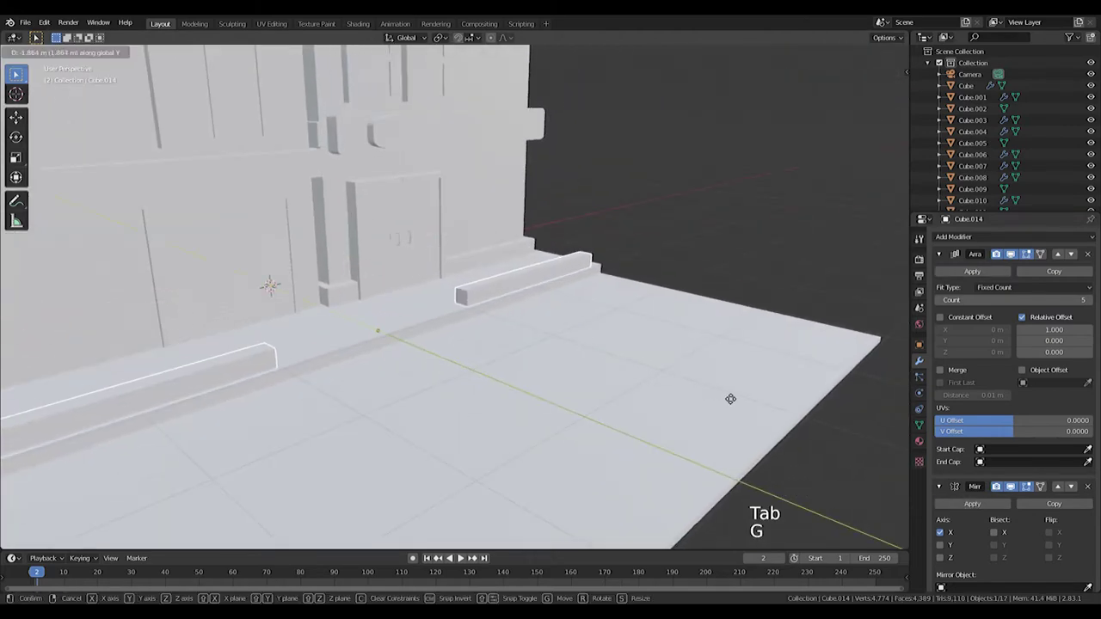
Array the block into five segments and slide the curb rows along Y into place from top view.
{"action": "key", "text": "KP_7"}
{"action": "key", "text": "z"}
{"action": "scroll", "scroll_direction": "up", "scroll_amount": 3}
{"action": "key", "text": "g"}
{"action": "scroll", "scroll_direction": "up", "scroll_amount": 3}
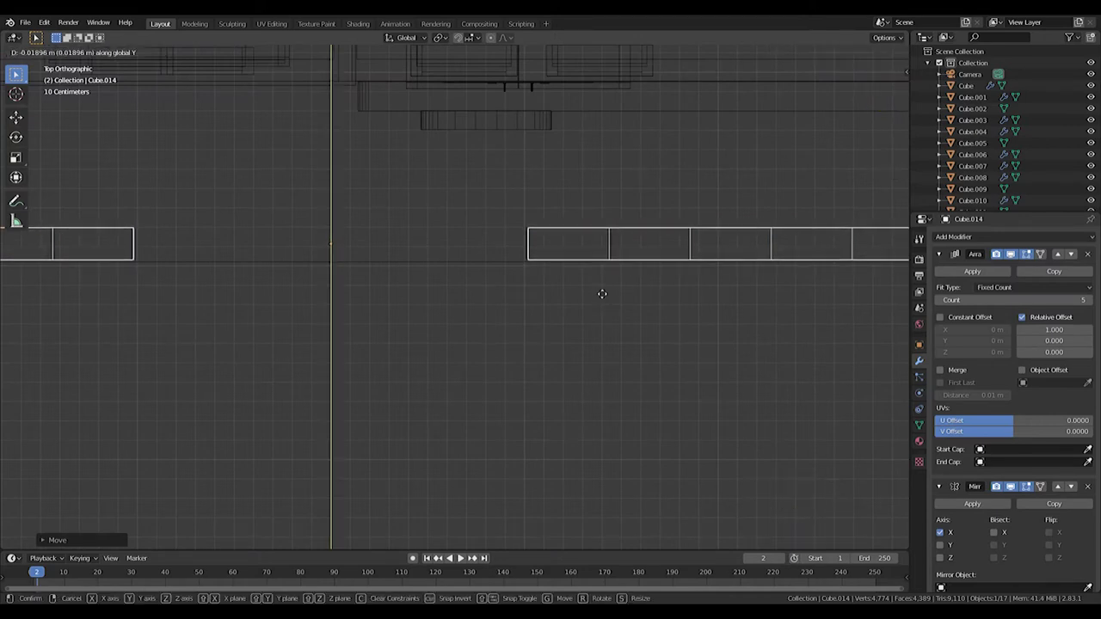
{"action": "scroll", "scroll_direction": "down", "scroll_amount": 3}
{"action": "key", "text": "s"}
{"action": "scroll", "scroll_direction": "down", "scroll_amount": 3}
{"action": "scroll", "scroll_direction": "up", "scroll_amount": 3}
{"action": "key", "text": "Tab"}
{"action": "key", "text": "Tab"}
{"action": "key", "text": "g"}
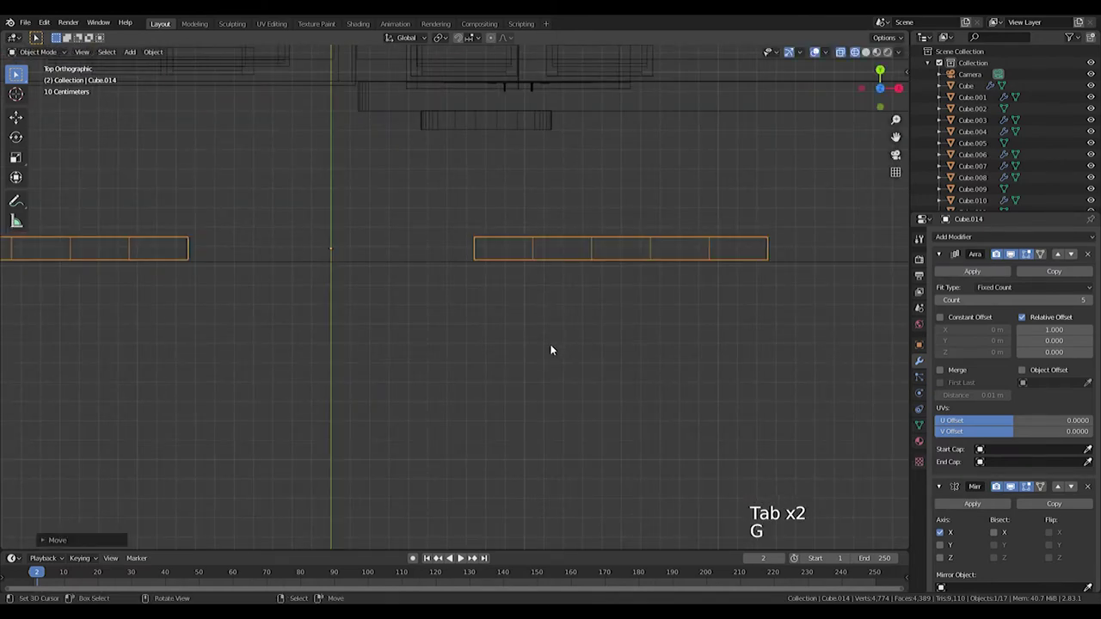
{"action": "key", "text": "Tab"}
{"action": "key", "text": "g"}
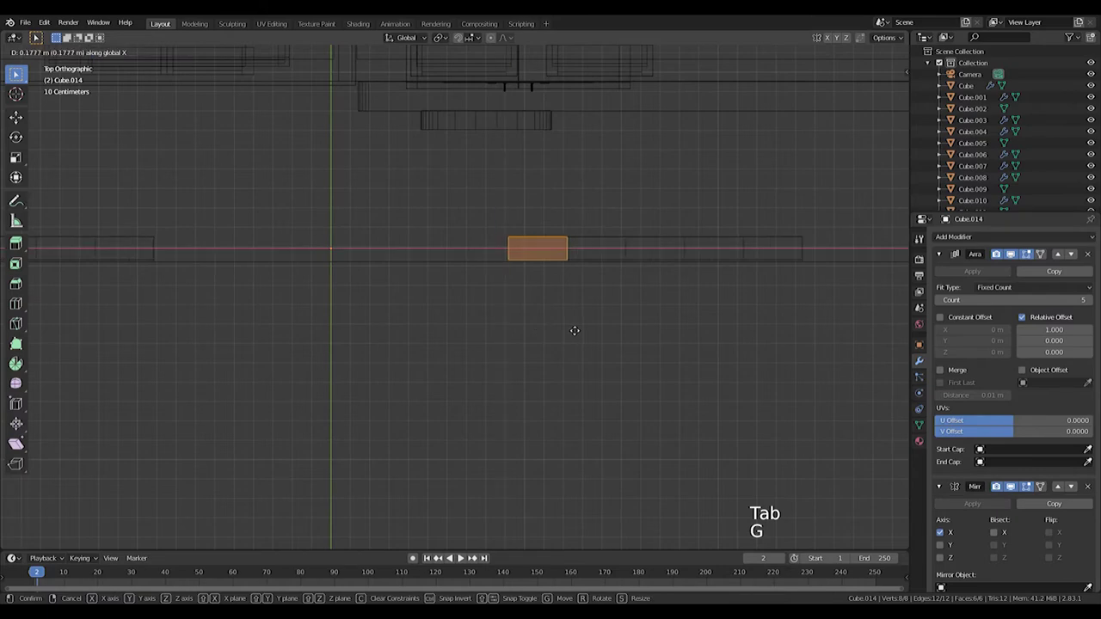
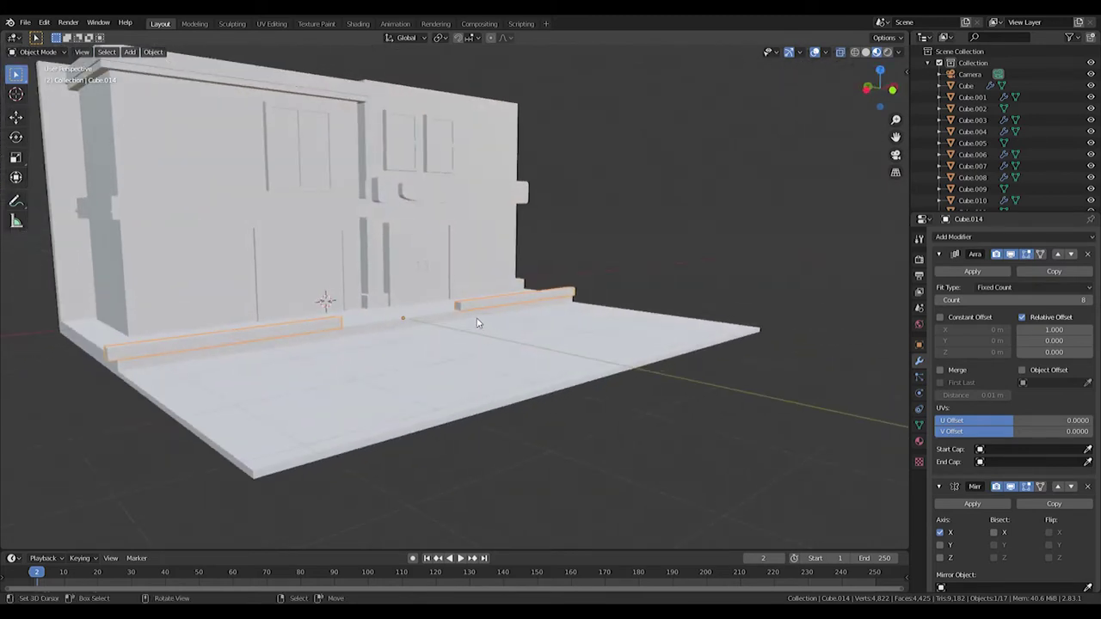
Add a cube and flatten and shrink it into a thin sign-board slab.
{"action": "key", "text": "KP_3"}
{"action": "middle_click", "coordinate": [573, 224]}
{"action": "key", "text": "shift+a"}
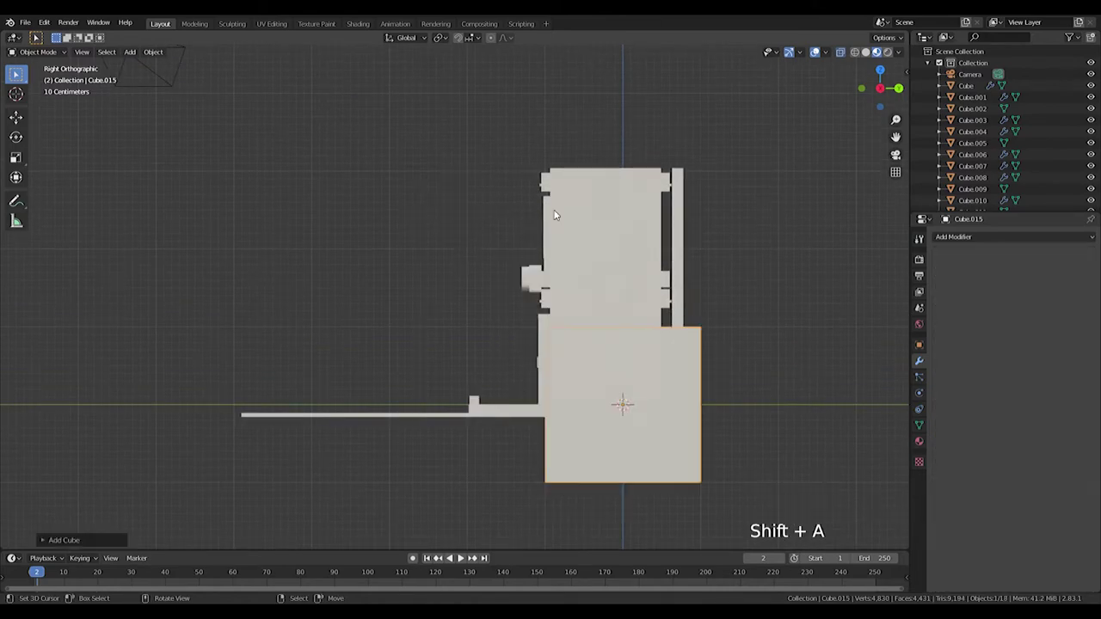
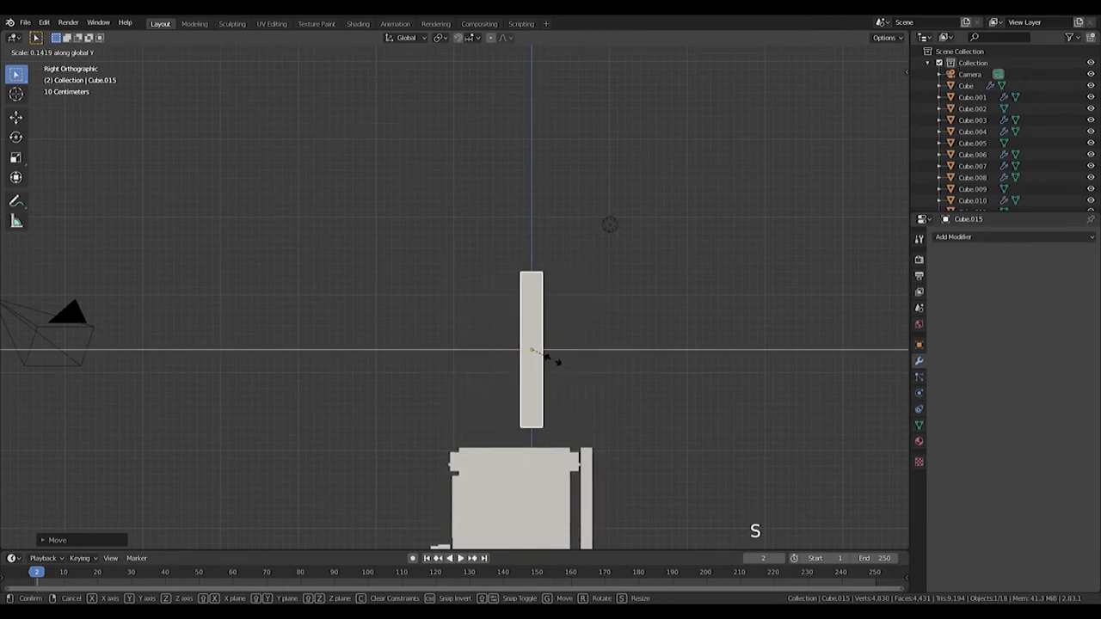
{"action": "key", "text": "KP_1"}
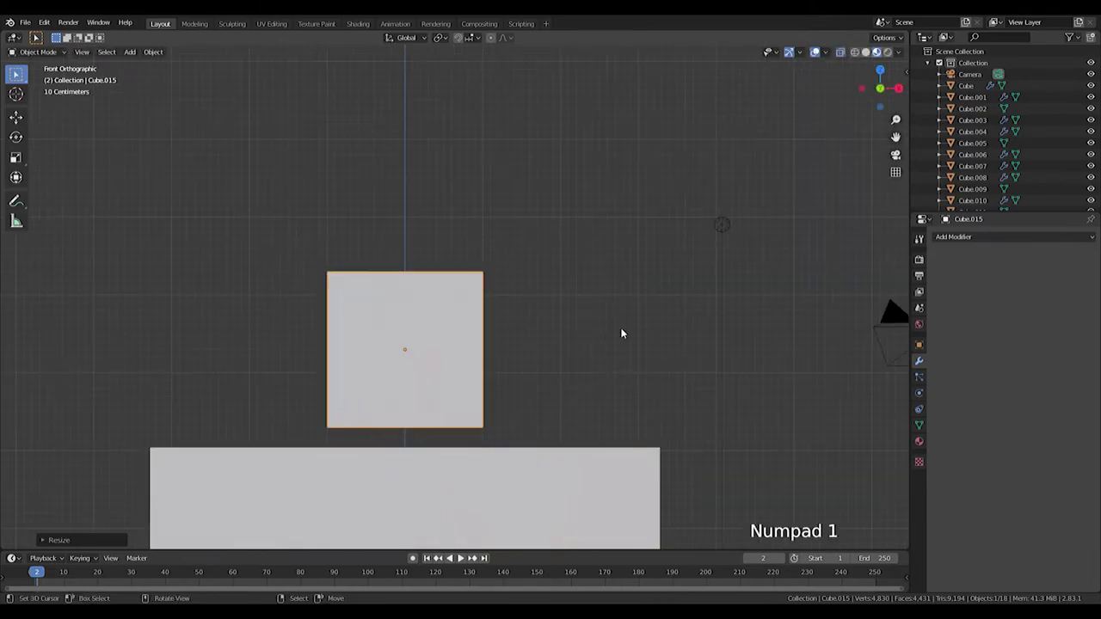
{"action": "key", "text": "s"}
{"action": "key", "text": "s"}
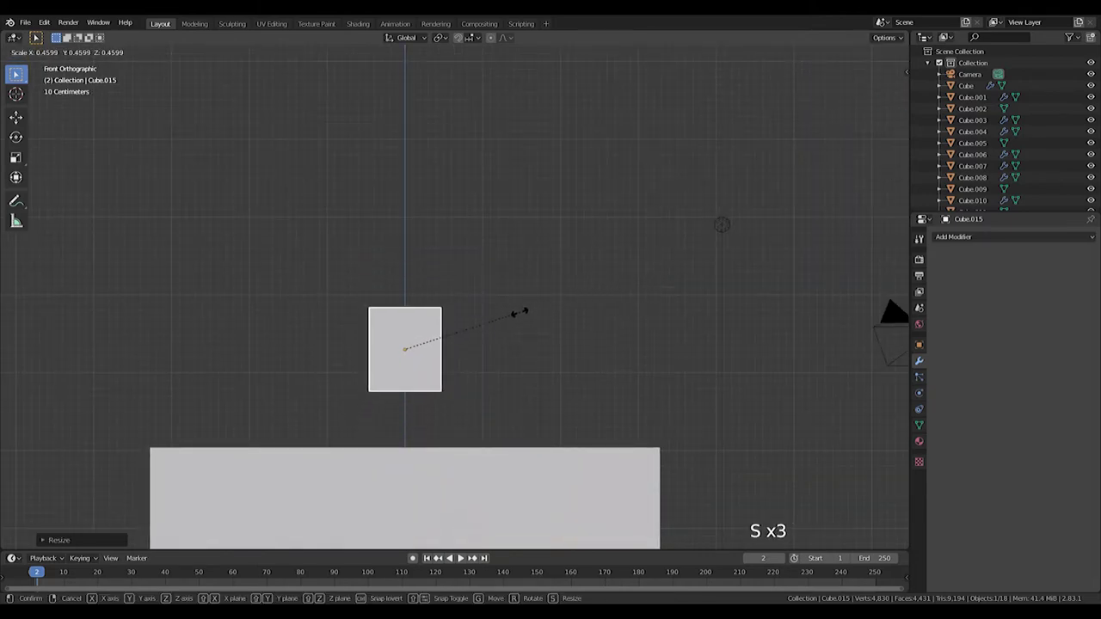
{"action": "key", "text": "s"}
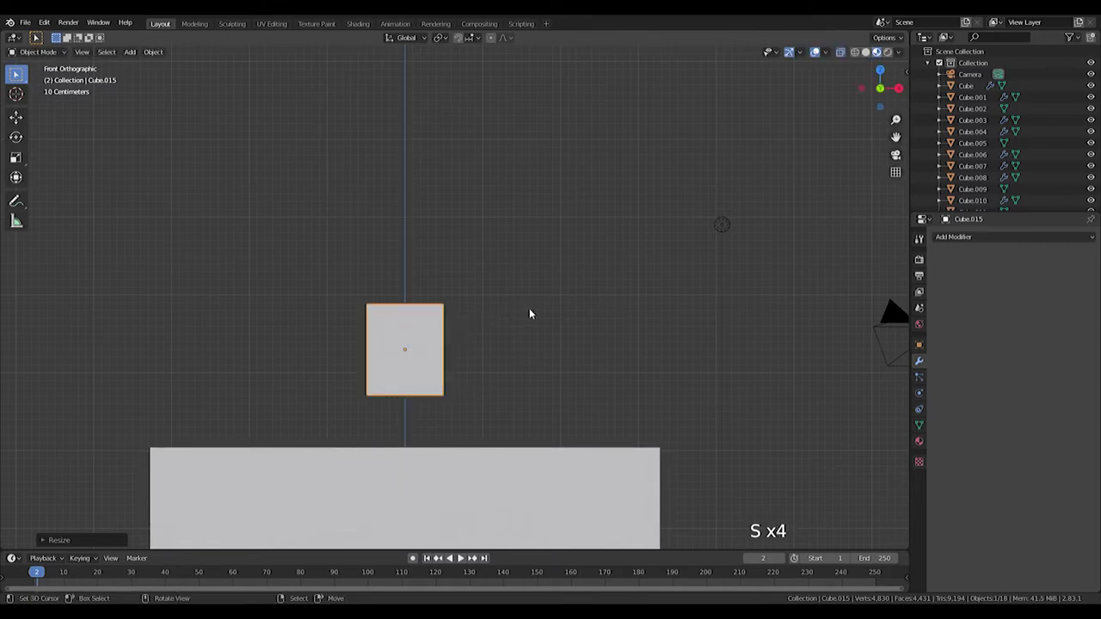
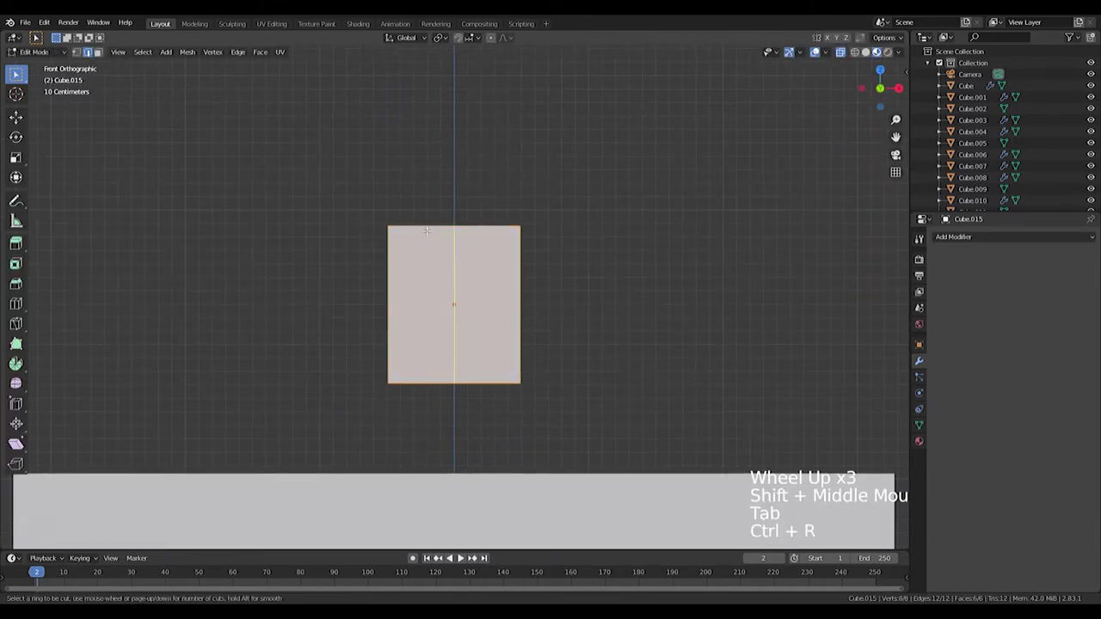
Add vertical and horizontal loop cuts near the slab's edges.
{"action": "key", "text": "ctrl+z"}
{"action": "key", "text": "ctrl+r"}
{"action": "key", "text": "s"}
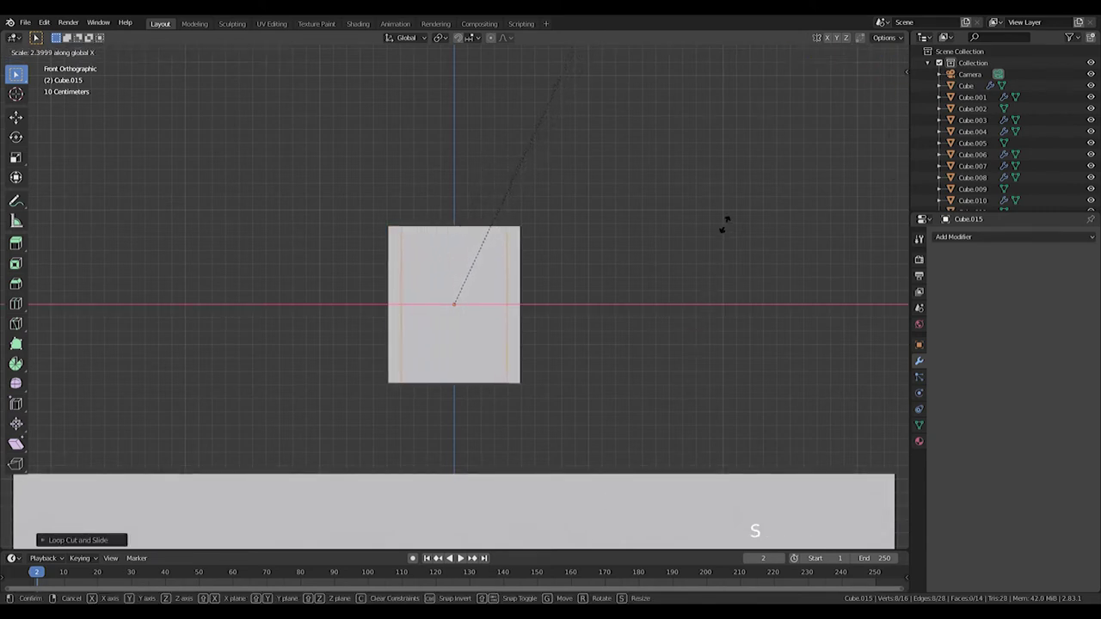
{"action": "key", "text": "ctrl+r"}
{"action": "key", "text": "s"}
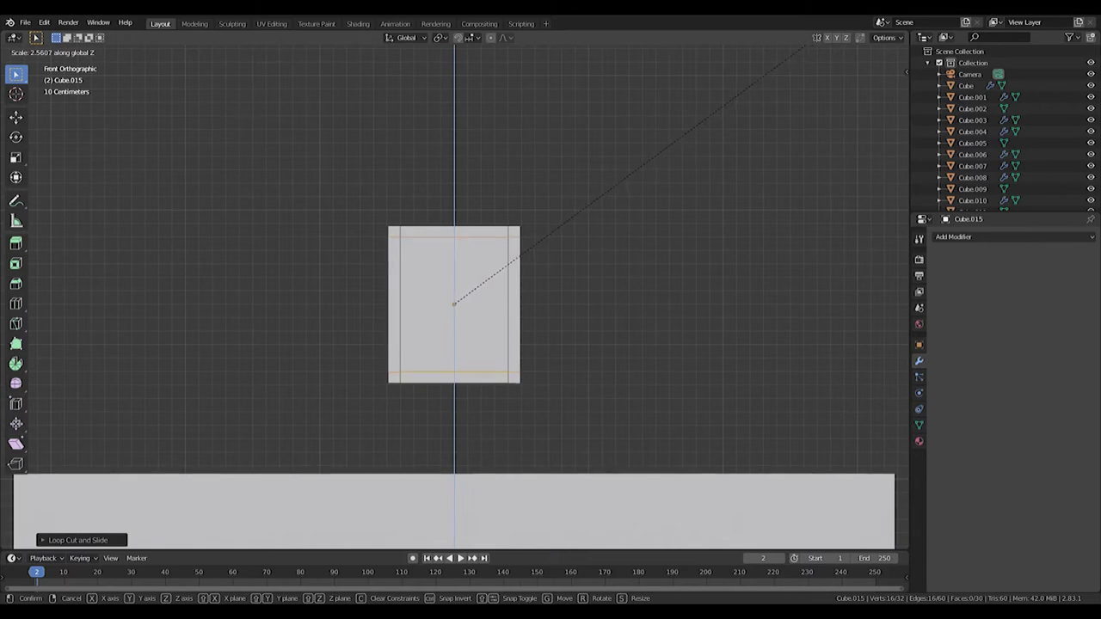
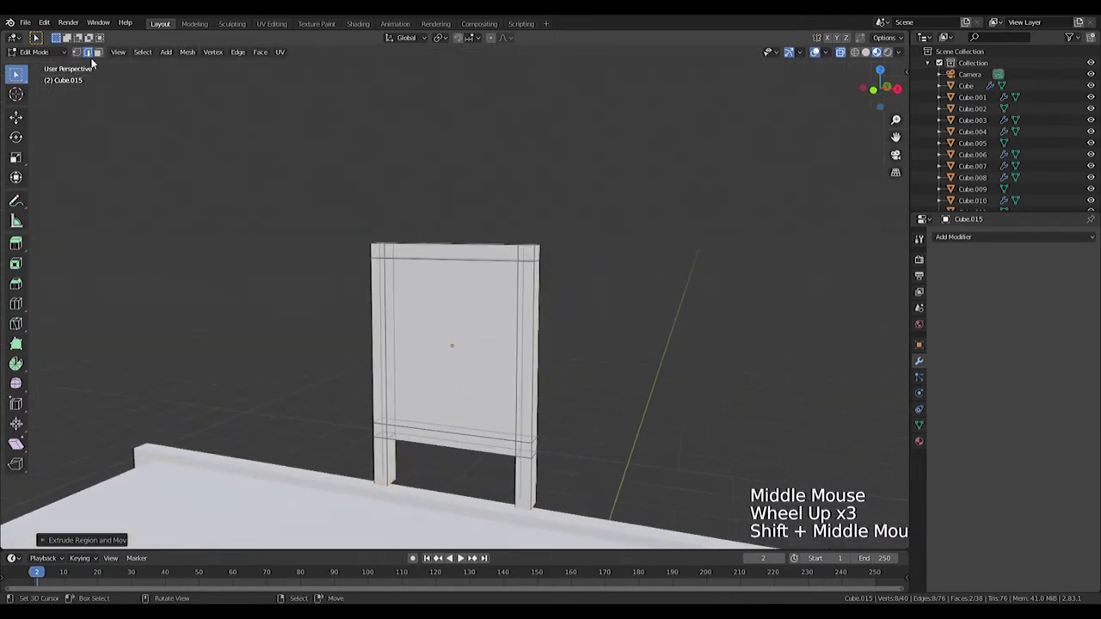
Extrude legs from the slab's corner faces.
{"action": "left_click", "coordinate": [99, 56]}
{"action": "right_click", "coordinate": [99, 51]}
{"action": "middle_click", "coordinate": [99, 51]}
{"action": "key", "text": "e"}
{"action": "key", "text": "Tab"}
{"action": "scroll", "scroll_direction": "down", "scroll_amount": 3}
{"action": "middle_click", "coordinate": [560, 395]}
{"action": "key", "text": "KP_3"}
Add a Mirror modifier and tilt the board about the 3D cursor into an A-frame.
{"action": "left_click", "coordinate": [984, 242]}
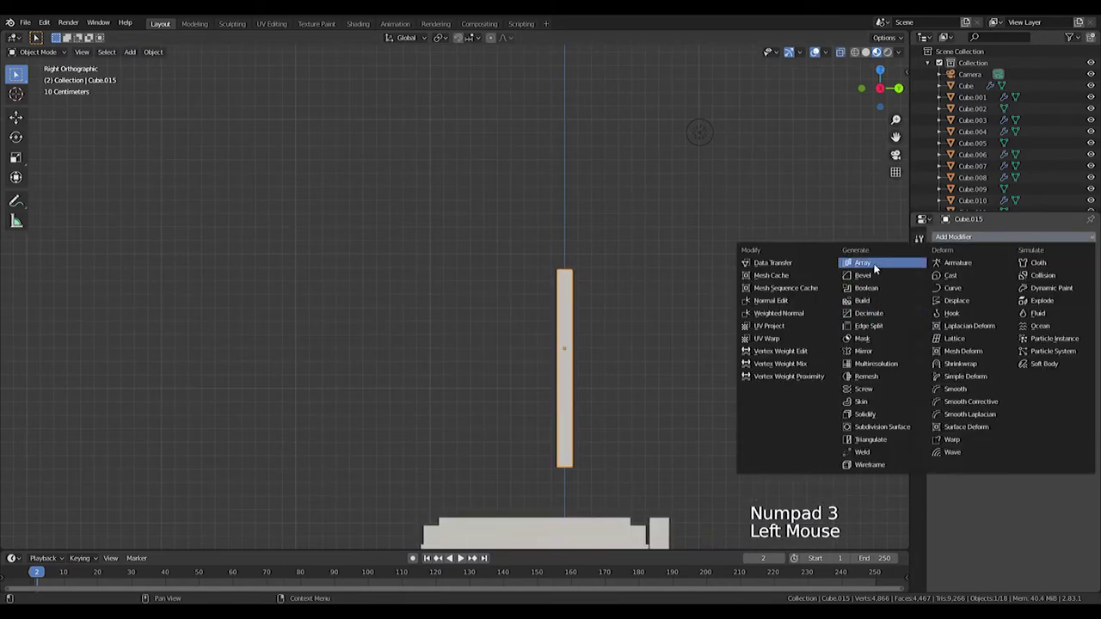
{"action": "key", "text": "ctrl+z"}
{"action": "left_click", "coordinate": [969, 240]}
{"action": "key", "text": "Tab"}
{"action": "key", "text": "a"}
{"action": "left_click", "coordinate": [550, 255]}
{"action": "key", "text": "shift+s"}
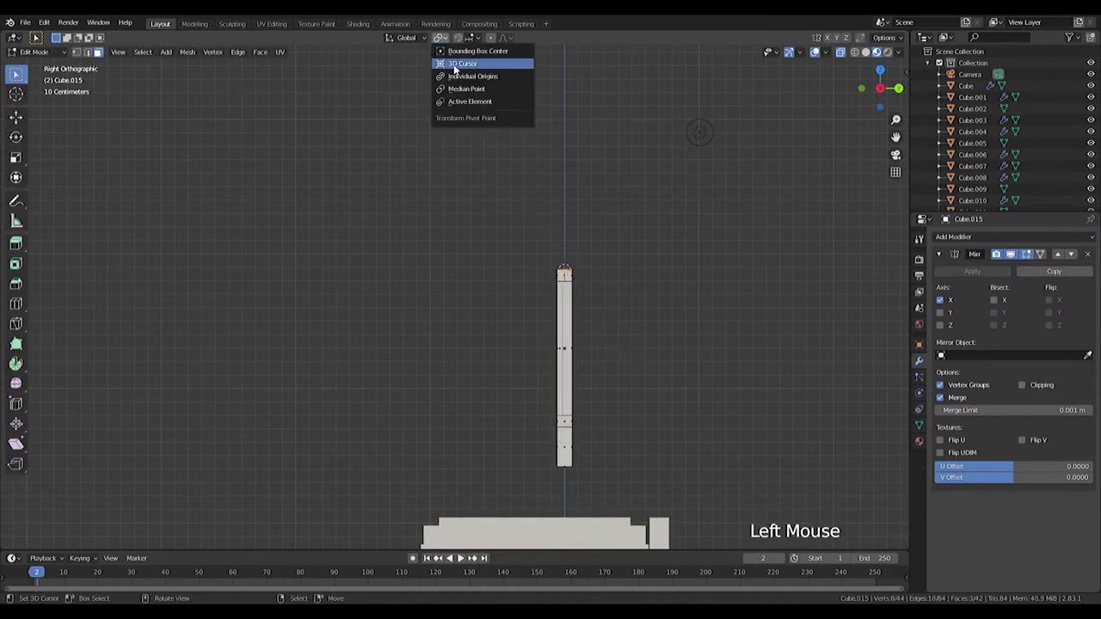
{"action": "key", "text": "a"}
{"action": "key", "text": "r"}
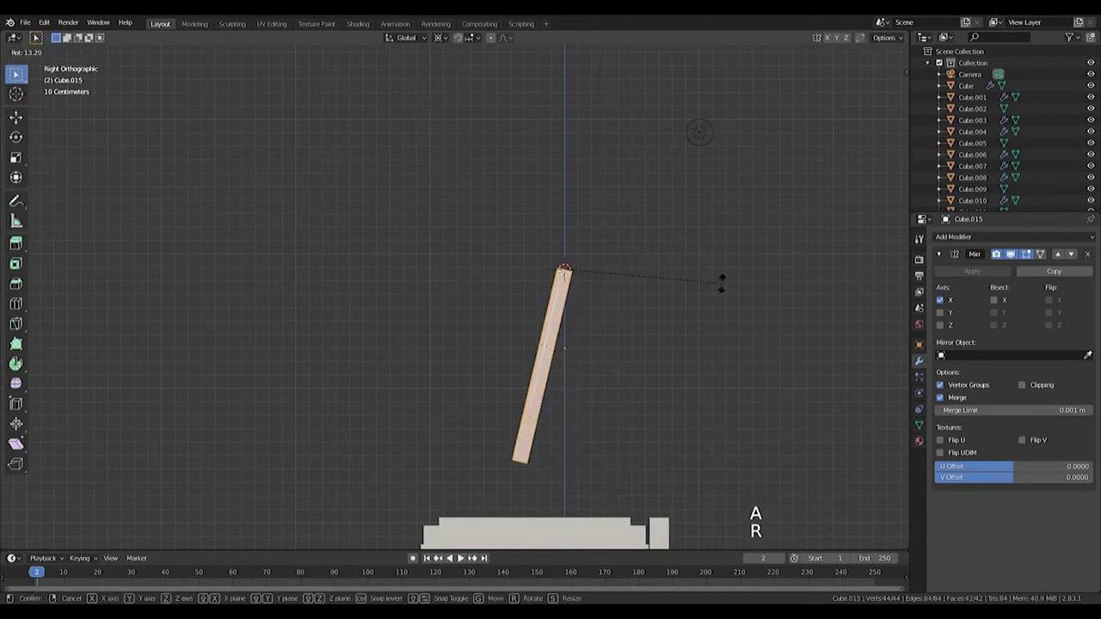
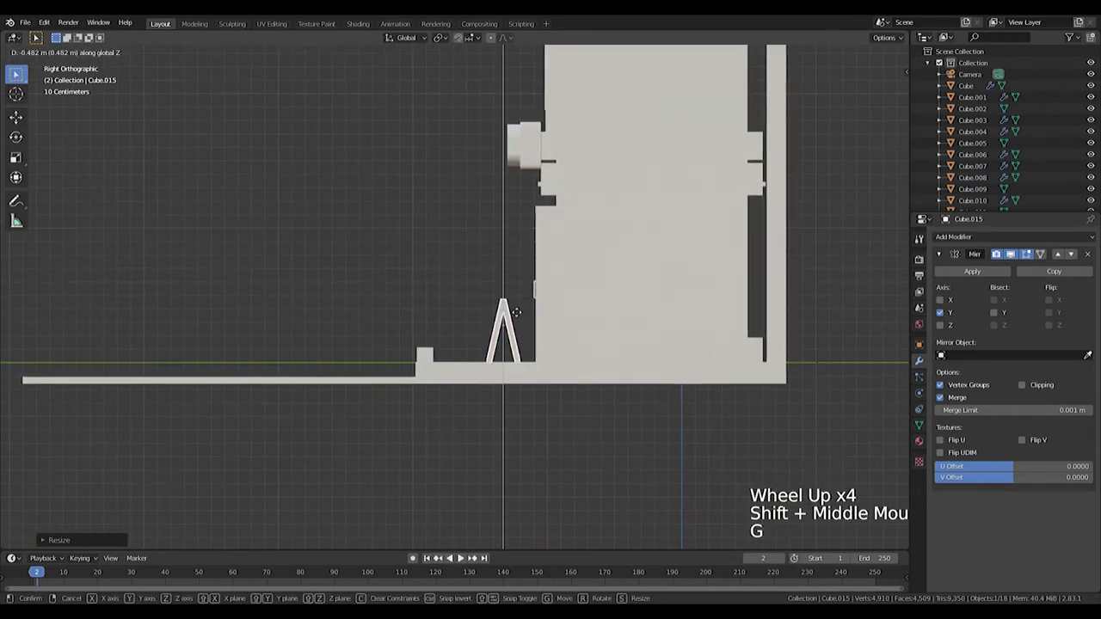
Lower the sign onto the pavement and move it in front of the shop.
{"action": "key", "text": "KP_7"}
{"action": "key", "text": "z"}
{"action": "key", "text": "z"}
{"action": "middle_click", "coordinate": [407, 308]}
{"action": "scroll", "scroll_direction": "up", "scroll_amount": 3}
{"action": "key", "text": "g"}
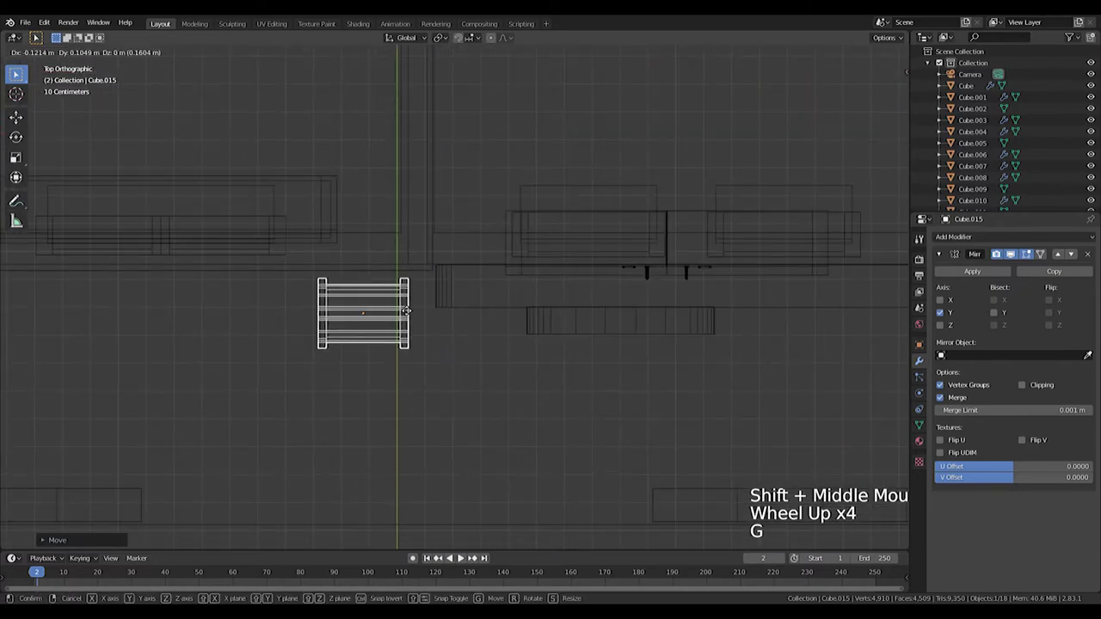
{"action": "key", "text": "r"}
{"action": "key", "text": "KP_0"}
{"action": "key", "text": "z"}
Rotate the sign about Z so it sits angled on the sidewalk.
{"action": "middle_click", "coordinate": [429, 326]}
{"action": "key", "text": "KP_1"}
{"action": "key", "text": "z"}
{"action": "key", "text": "z"}
{"action": "scroll", "scroll_direction": "up", "scroll_amount": 3}
{"action": "middle_click", "coordinate": [307, 325]}
{"action": "scroll", "scroll_direction": "down", "scroll_amount": 3}
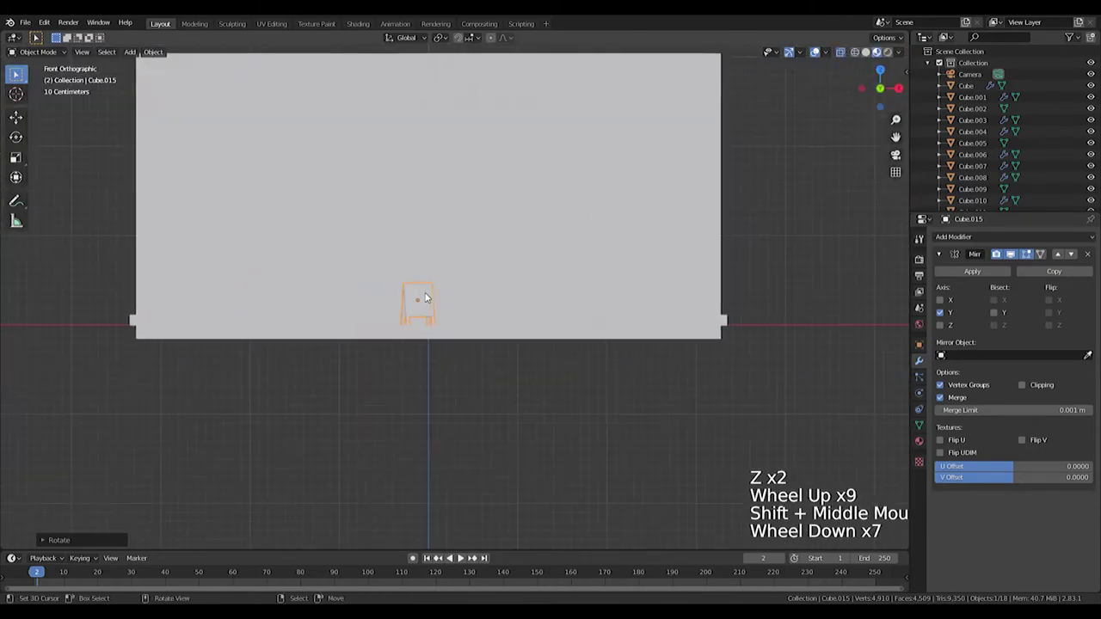
{"action": "scroll", "scroll_direction": "down", "scroll_amount": 3}
{"action": "key", "text": "z"}
{"action": "middle_click", "coordinate": [435, 293]}
{"action": "scroll", "scroll_direction": "down", "scroll_amount": 3}
{"action": "middle_click", "coordinate": [523, 339]}
{"action": "scroll", "scroll_direction": "up", "scroll_amount": 3}
{"action": "middle_click", "coordinate": [543, 210]}
{"action": "right_click", "coordinate": [623, 254]}
Duplicate the long bar from the signboard mesh and separate it into its own object.
{"action": "key", "text": "KP_1"}
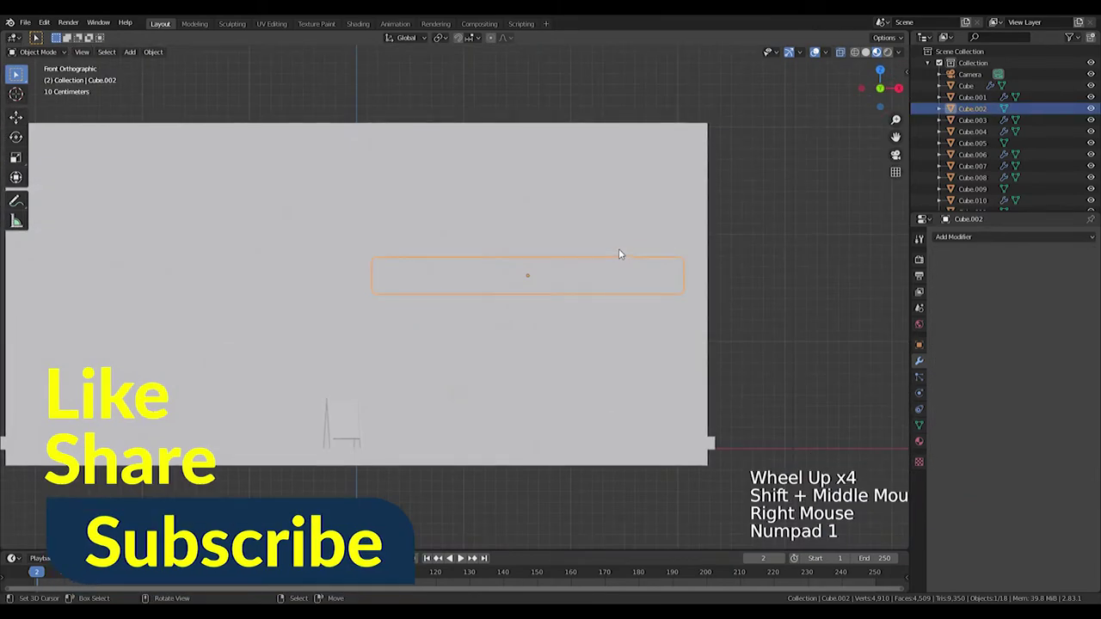
{"action": "key", "text": "KP_7"}
{"action": "key", "text": "Tab"}
{"action": "scroll", "scroll_direction": "up", "scroll_amount": 3}
{"action": "key", "text": "a"}
{"action": "key", "text": "a"}
{"action": "key", "text": "a"}
{"action": "key", "text": "a"}
{"action": "key", "text": "a"}
{"action": "key", "text": "l"}
{"action": "key", "text": "shift+d"}
{"action": "key", "text": "Tab"}
{"action": "key", "text": "Tab"}
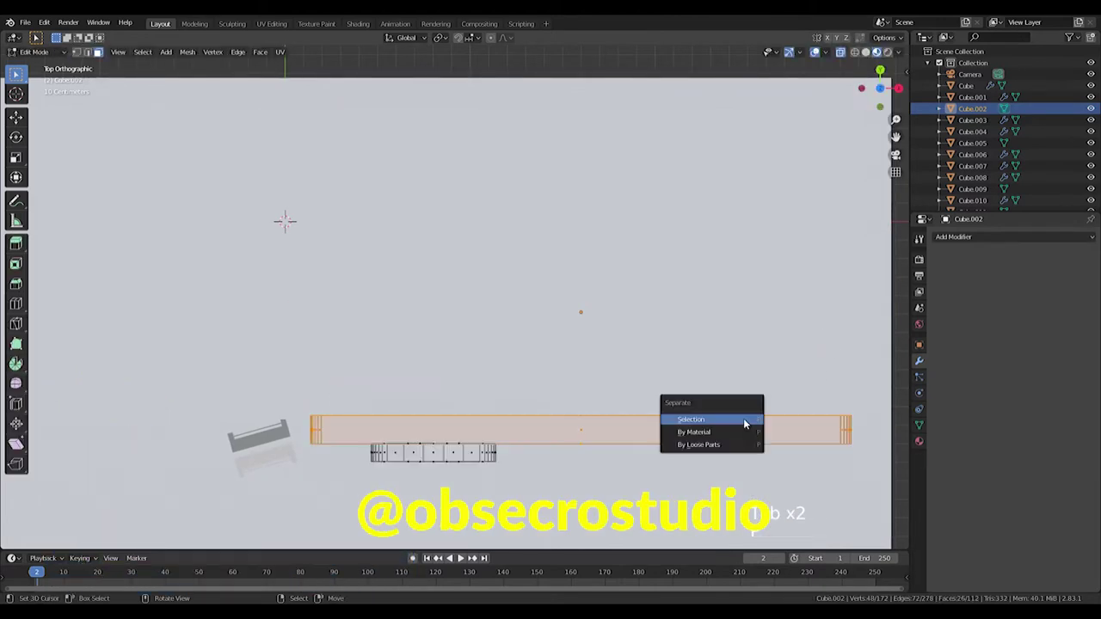
{"action": "key", "text": "Tab"}
{"action": "key", "text": "p"}
{"action": "right_click", "coordinate": [738, 436]}
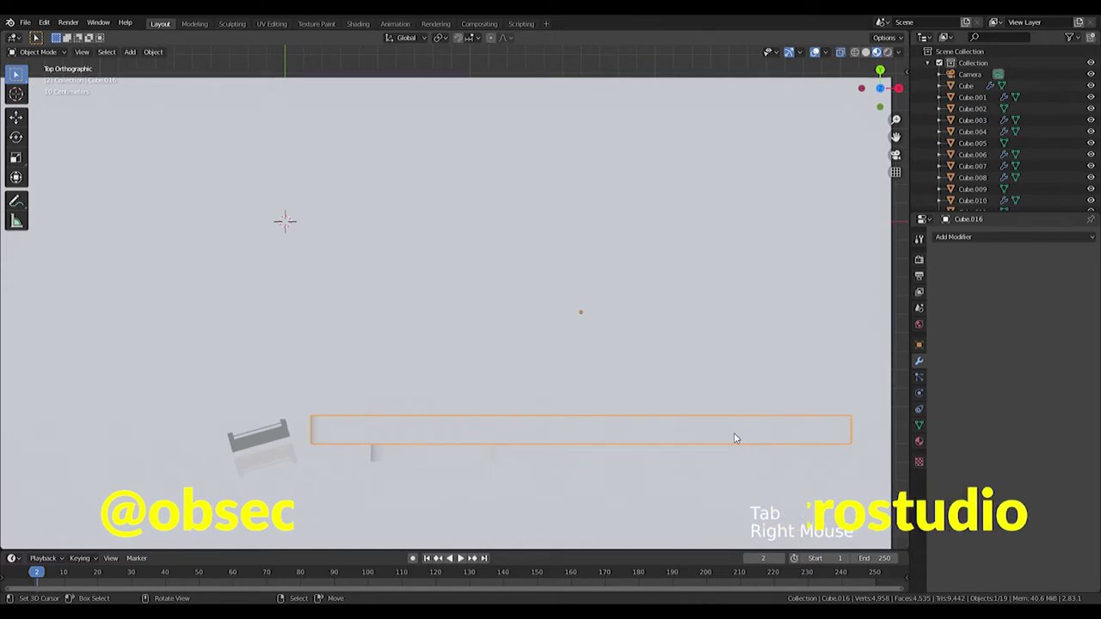
Snap the separated block's geometry onto the 3D cursor.
{"action": "key", "text": "Tab"}
{"action": "key", "text": "Tab"}
{"action": "key", "text": "a"}
{"action": "key", "text": "g"}
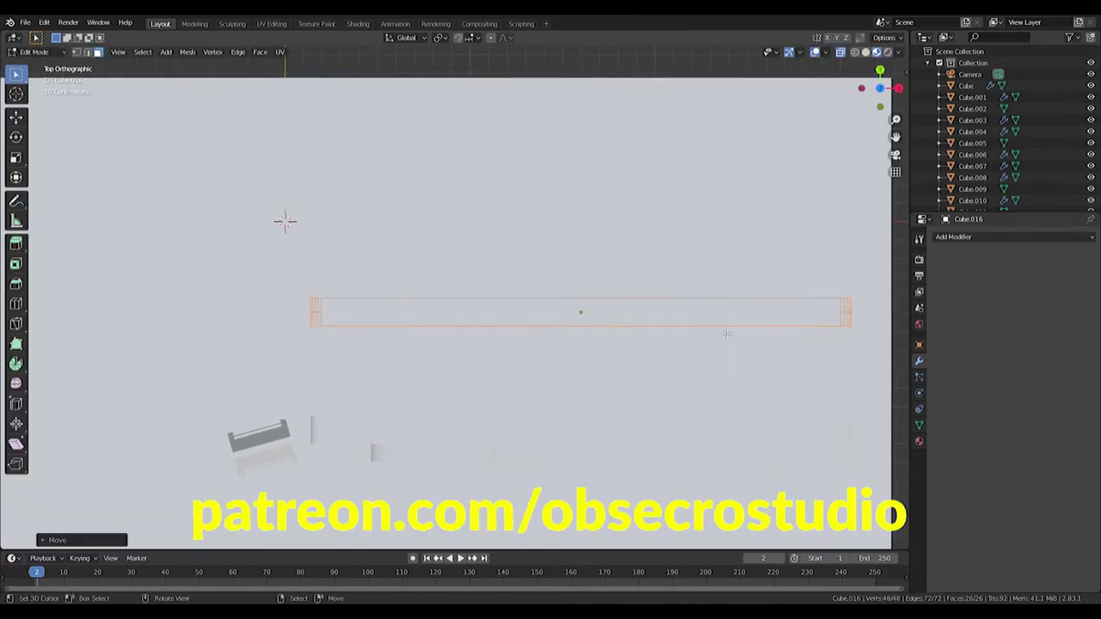
{"action": "key", "text": "Tab"}
{"action": "key", "text": "shift+s"}
{"action": "key", "text": "Tab"}
{"action": "key", "text": "ctrl+z"}
{"action": "key", "text": "ctrl+z"}
{"action": "key", "text": "Tab"}
{"action": "key", "text": "Tab"}
{"action": "key", "text": "shift+s"}
Scale the block along Y to flatten it into a small rectangle.
{"action": "key", "text": "Tab"}
{"action": "key", "text": "shift+s"}
{"action": "key", "text": "s"}
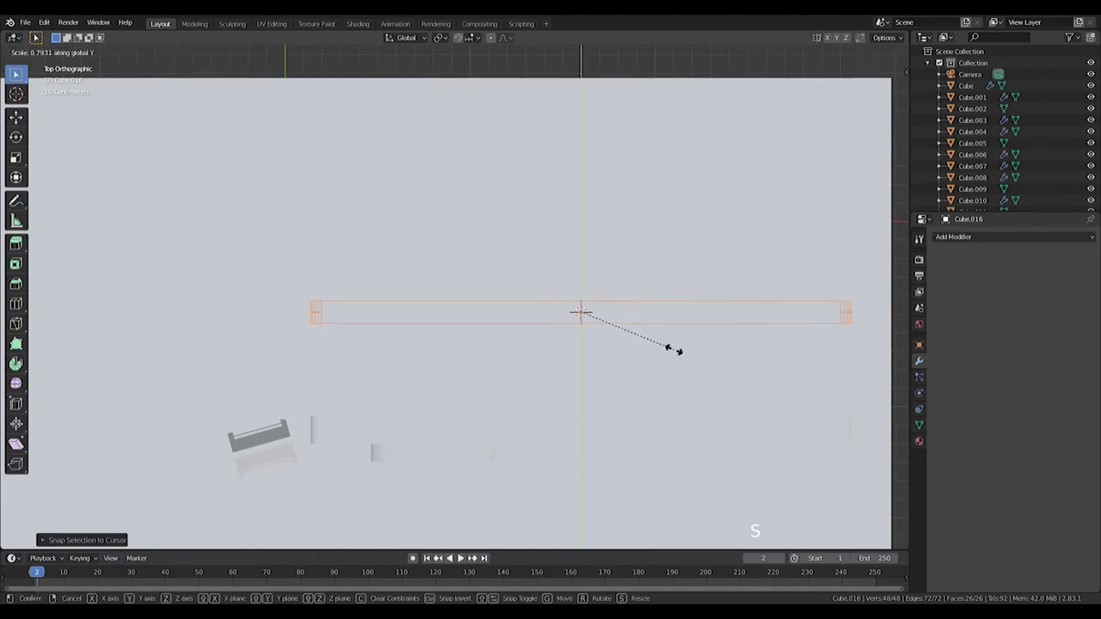
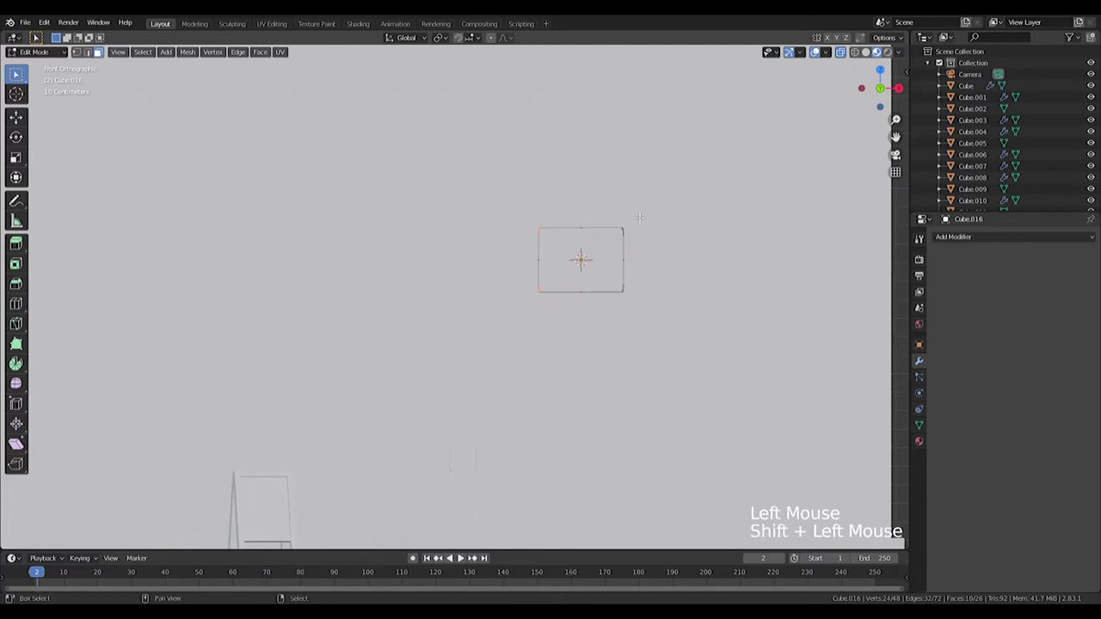
Scale the block along Y and X into a rounded sign panel.
{"action": "left_click", "coordinate": [445, 42]}
{"action": "key", "text": "s"}
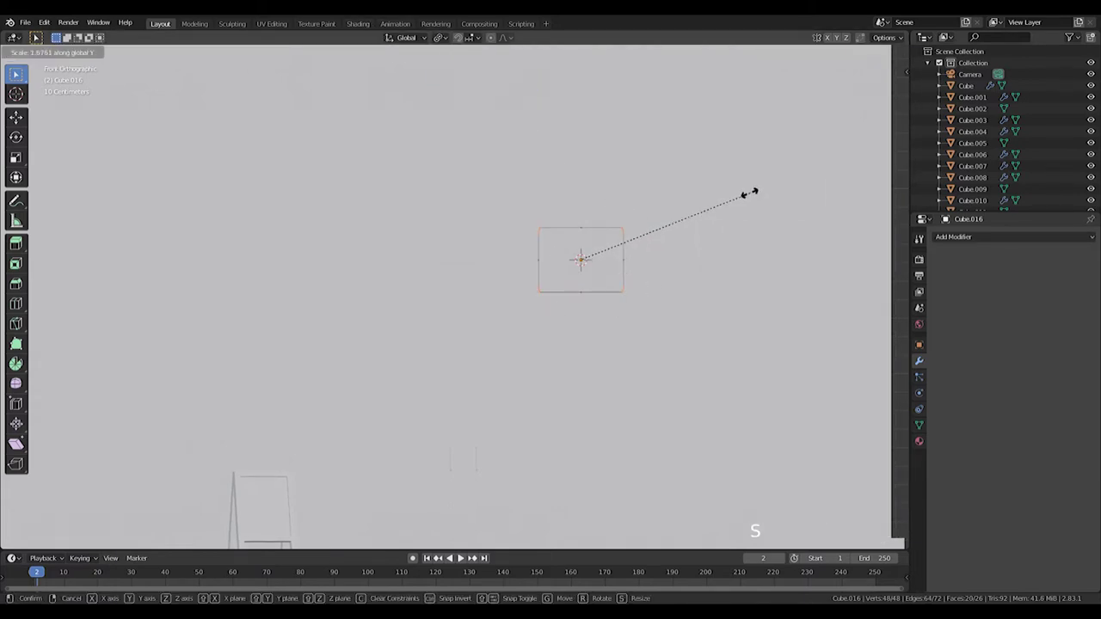
{"action": "key", "text": "s"}
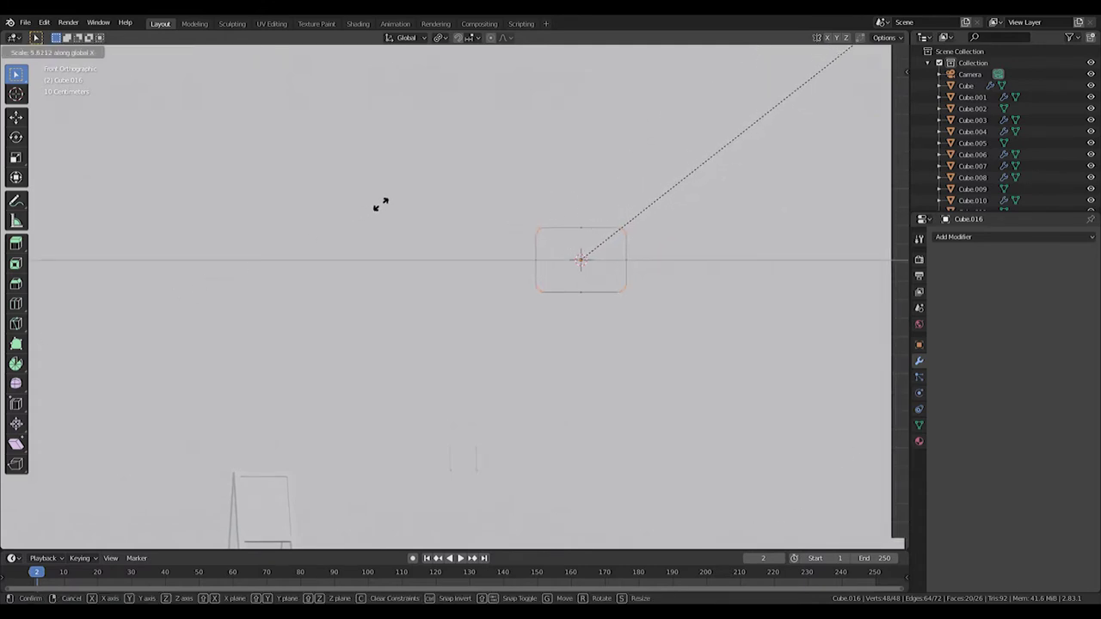
{"action": "key", "text": "Tab"}
{"action": "key", "text": "s"}
{"action": "middle_click", "coordinate": [661, 252]}
{"action": "key", "text": "g"}
{"action": "key", "text": "s"}
Turn the panel a quarter-turn in right view and move it along X onto the facade.
{"action": "key", "text": "KP_3"}
{"action": "key", "text": "r"}
{"action": "key", "text": "g"}
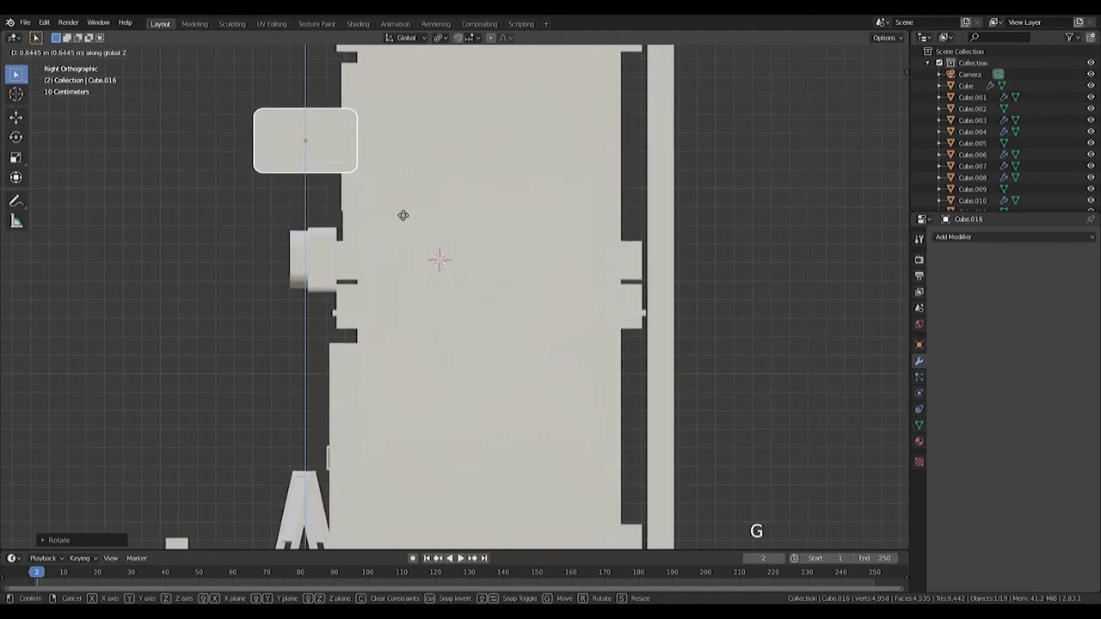
{"action": "middle_click", "coordinate": [347, 60]}
{"action": "scroll", "scroll_direction": "up", "scroll_amount": 3}
{"action": "middle_click", "coordinate": [409, 369]}
{"action": "middle_click", "coordinate": [482, 392]}
{"action": "scroll", "scroll_direction": "down", "scroll_amount": 3}
{"action": "middle_click", "coordinate": [488, 399]}
Slide the sign along the facade into its mounting position.
{"action": "key", "text": "g"}
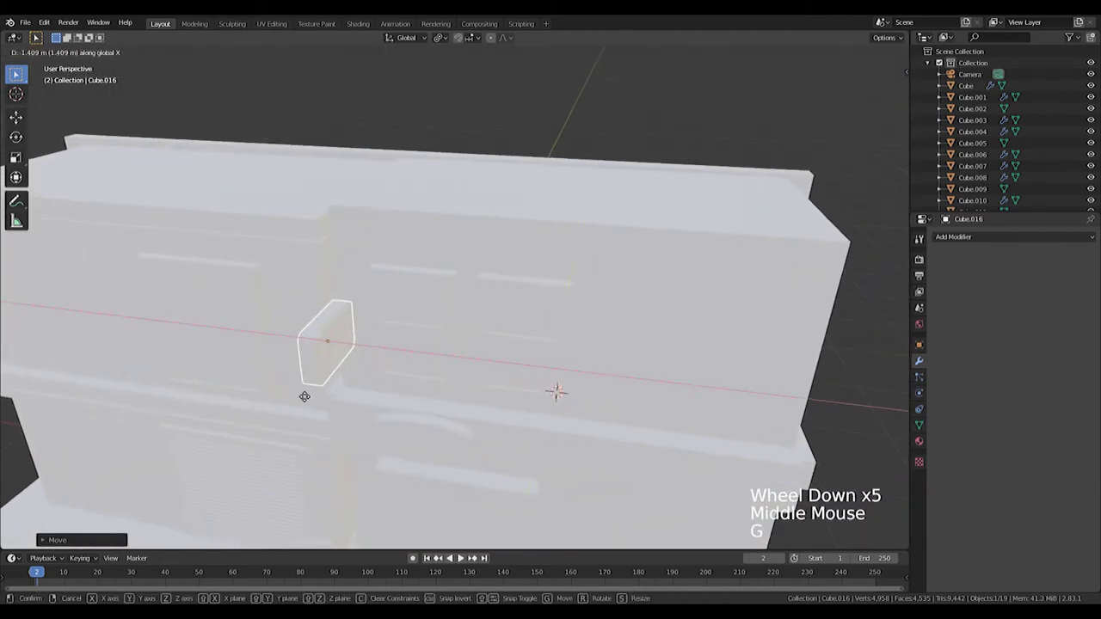
{"action": "middle_click", "coordinate": [333, 396]}
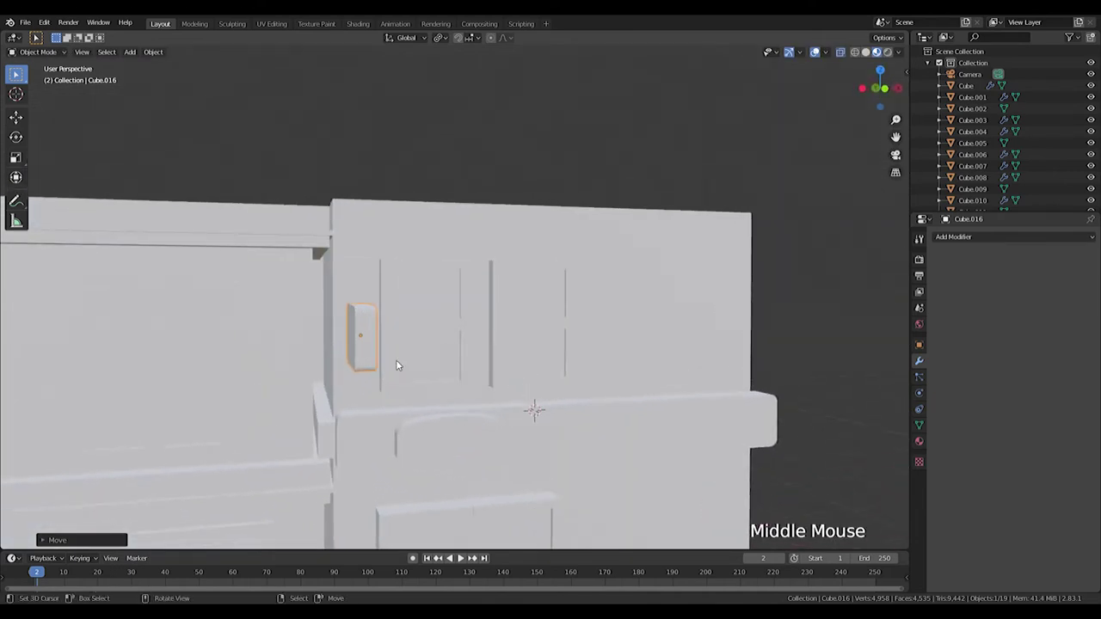
{"action": "key", "text": "KP_3"}
{"action": "key", "text": "KP_1"}
{"action": "key", "text": "z"}
{"action": "scroll", "scroll_direction": "up", "scroll_amount": 3}
{"action": "middle_click", "coordinate": [379, 345]}
{"action": "key", "text": "g"}
{"action": "key", "text": "g"}
{"action": "middle_click", "coordinate": [614, 316]}
{"action": "key", "text": "g"}
{"action": "key", "text": "KP_3"}
{"action": "scroll", "scroll_direction": "up", "scroll_amount": 3}
{"action": "key", "text": "g"}
Add a cube inside the sign mesh, shape it into a small bracket bar and duplicate it down to the wall edge.
{"action": "key", "text": "Tab"}
{"action": "key", "text": "shift+s"}
{"action": "key", "text": "shift+a"}
{"action": "key", "text": "r"}
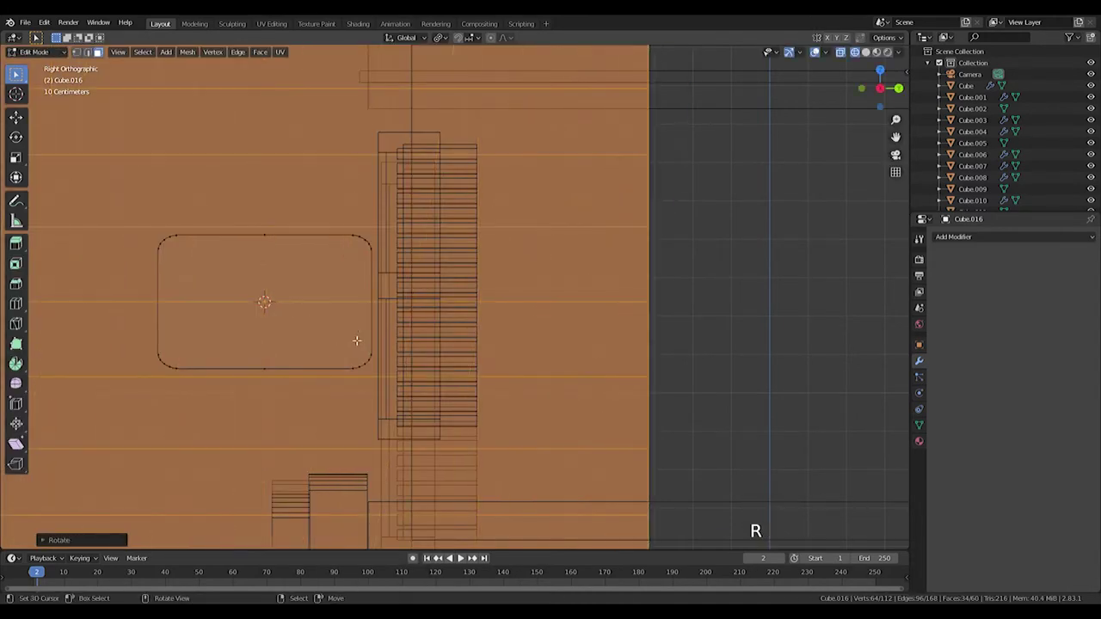
{"action": "key", "text": "s"}
{"action": "key", "text": "s"}
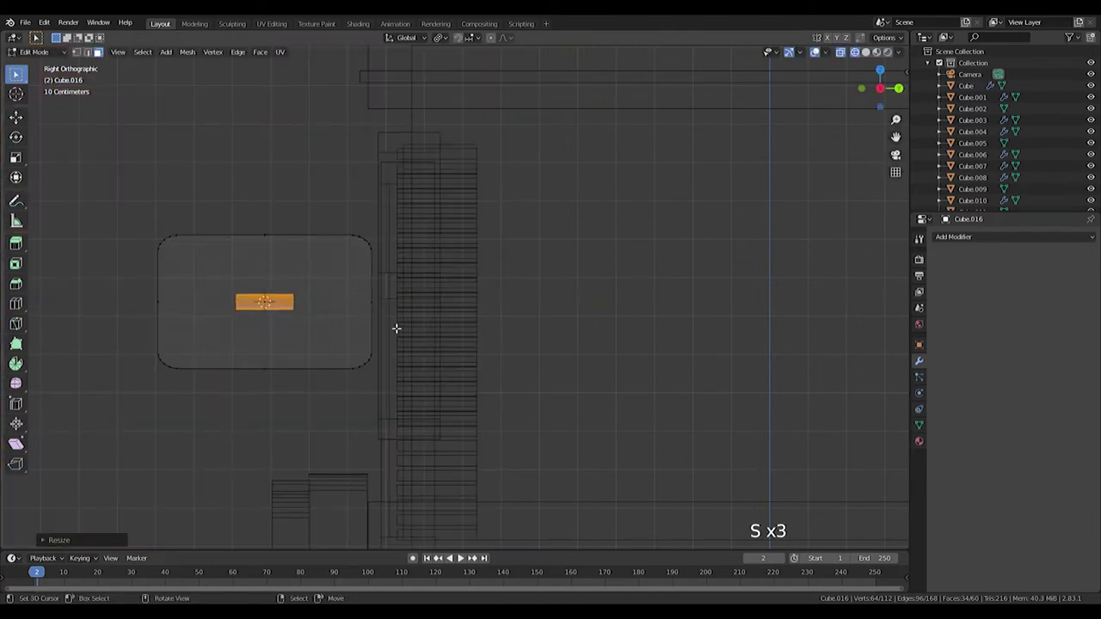
{"action": "key", "text": "g"}
{"action": "key", "text": "shift+d"}
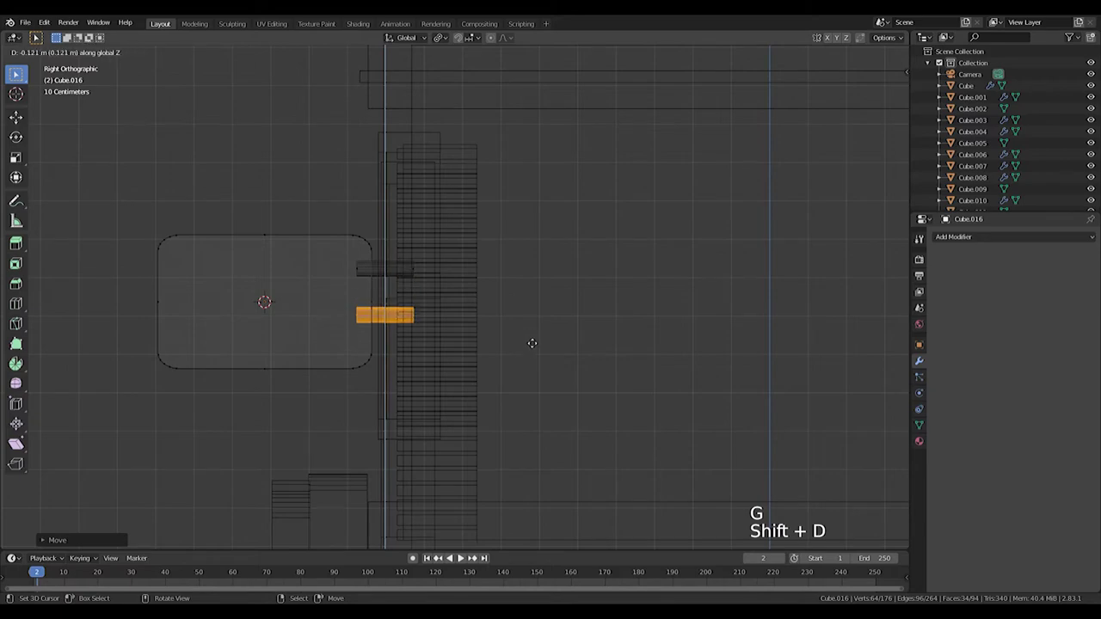
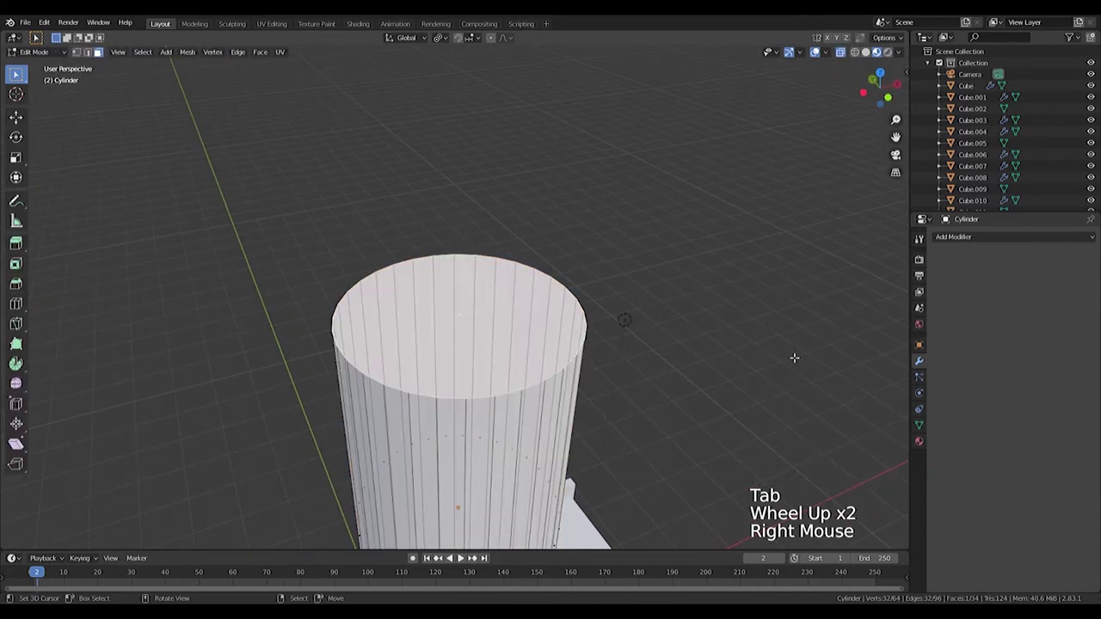
Inset the cylinder's top face, extrude it, shrink it inward and sink it down along Z.
{"action": "key", "text": "s"}
{"action": "key", "text": "s"}
{"action": "key", "text": "e"}
{"action": "key", "text": "g"}
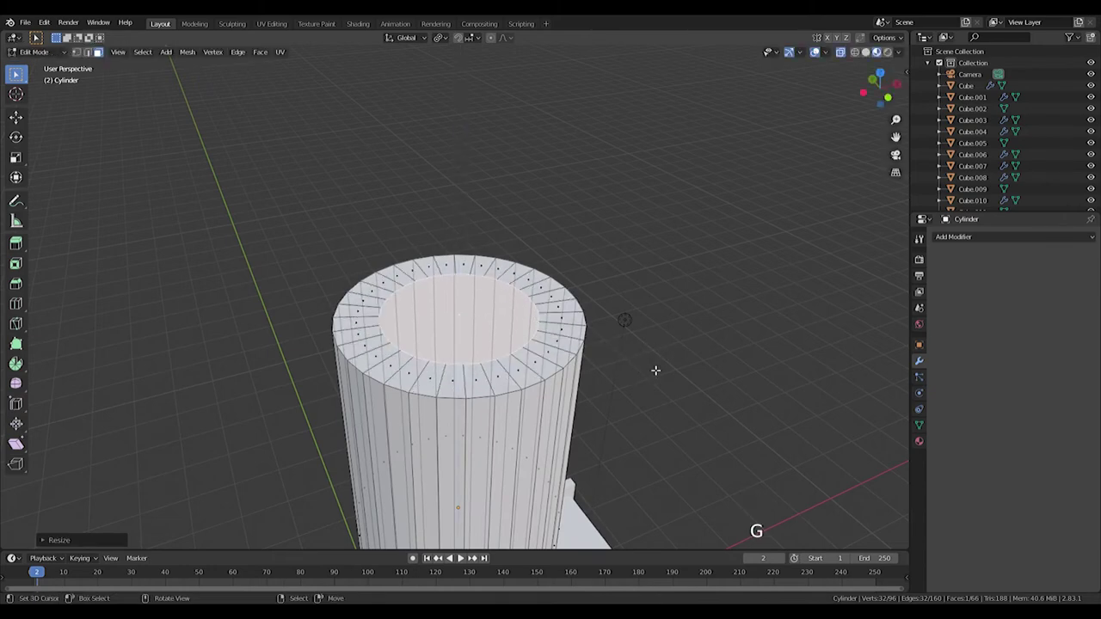
{"action": "key", "text": "s"}
{"action": "key", "text": "e"}
{"action": "key", "text": "s"}
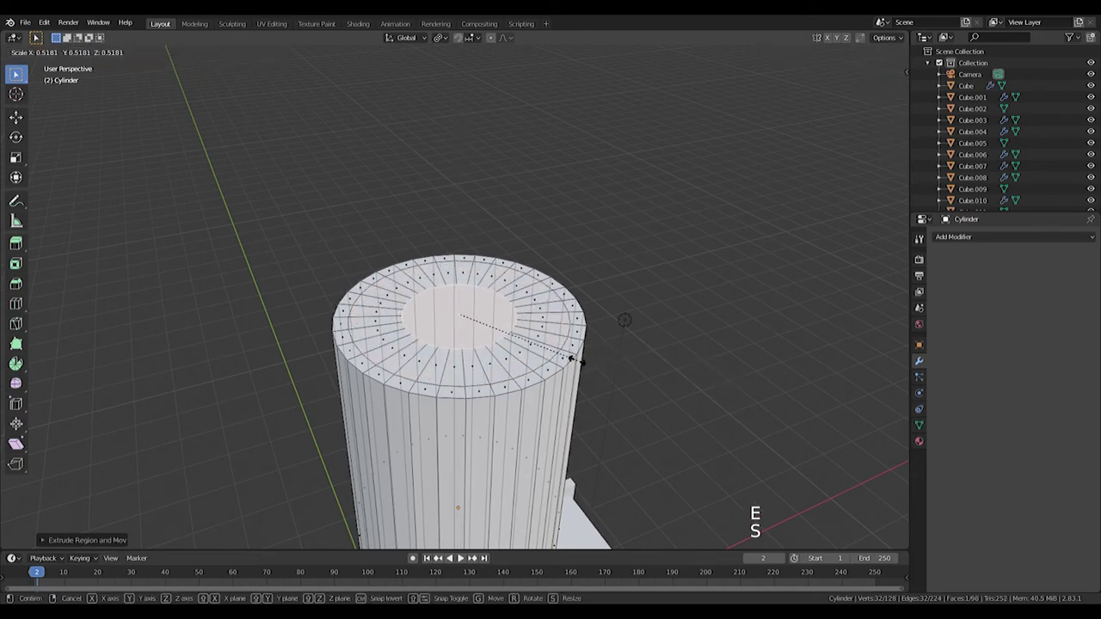
{"action": "key", "text": "g"}
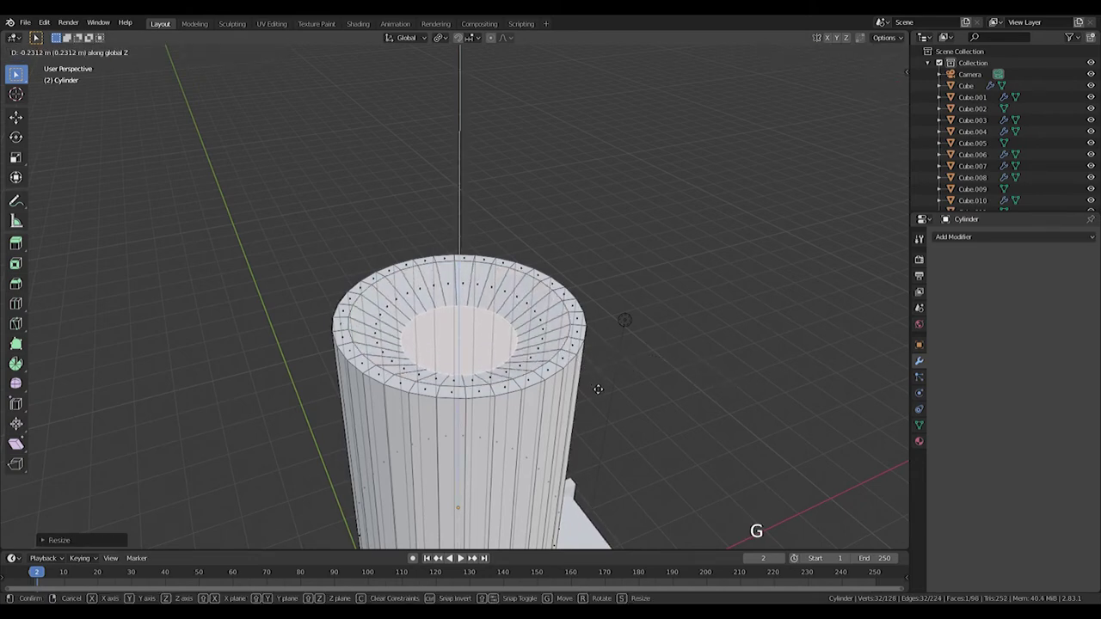
{"action": "key", "text": "e"}
{"action": "key", "text": "s"}
{"action": "key", "text": "e"}
From the front view, fine-tune the height of the recessed rim.
{"action": "key", "text": "KP_1"}
{"action": "scroll", "scroll_direction": "up", "scroll_amount": 3}
{"action": "key", "text": "g"}
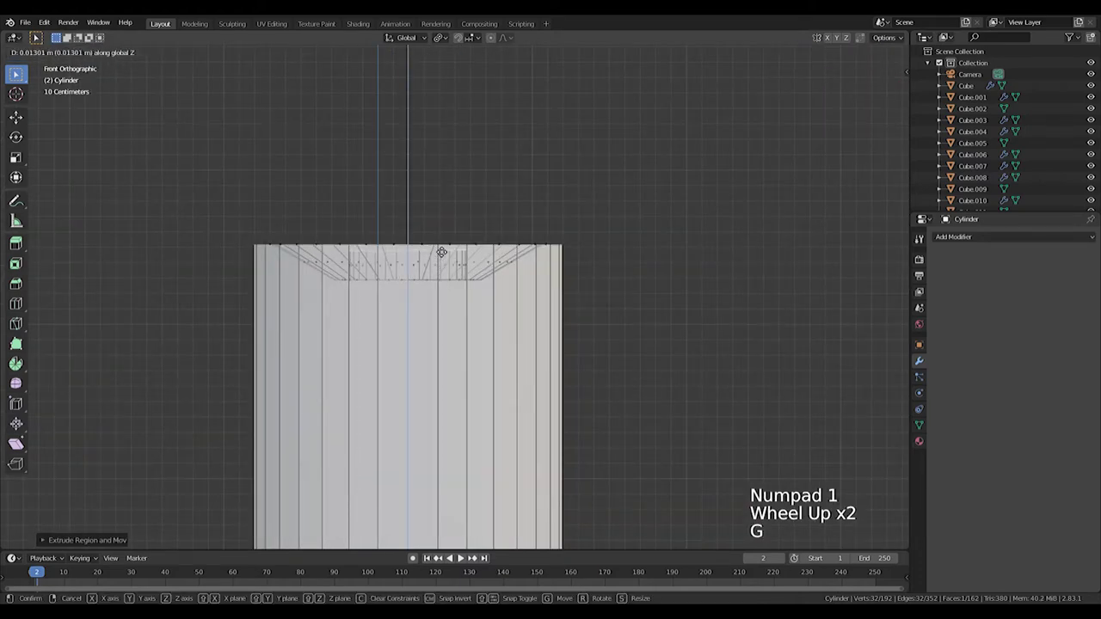
{"action": "key", "text": "g"}
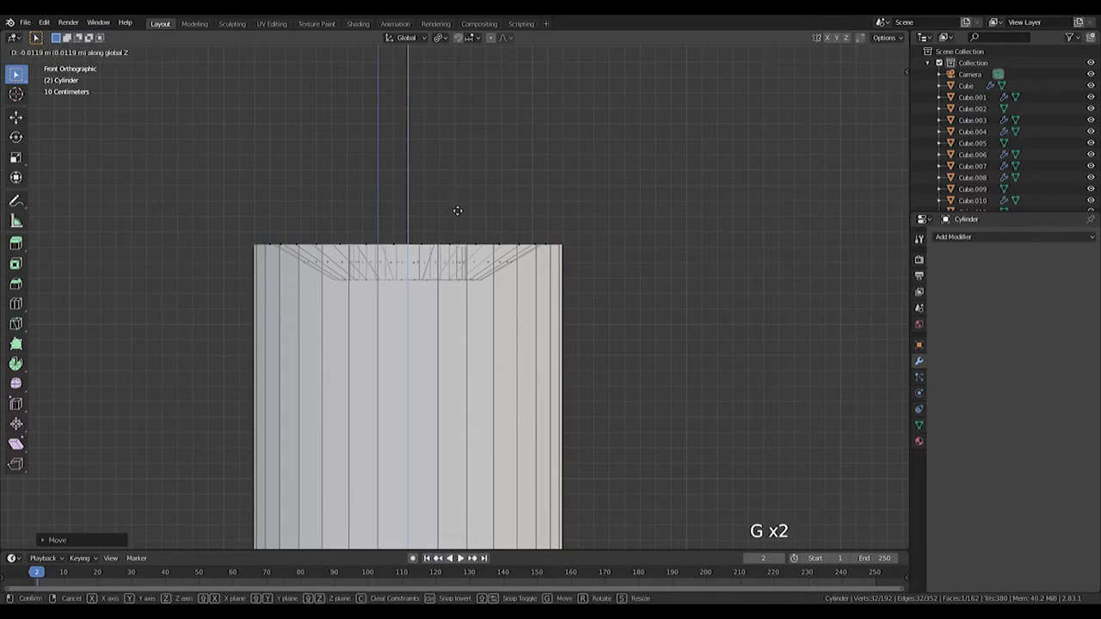
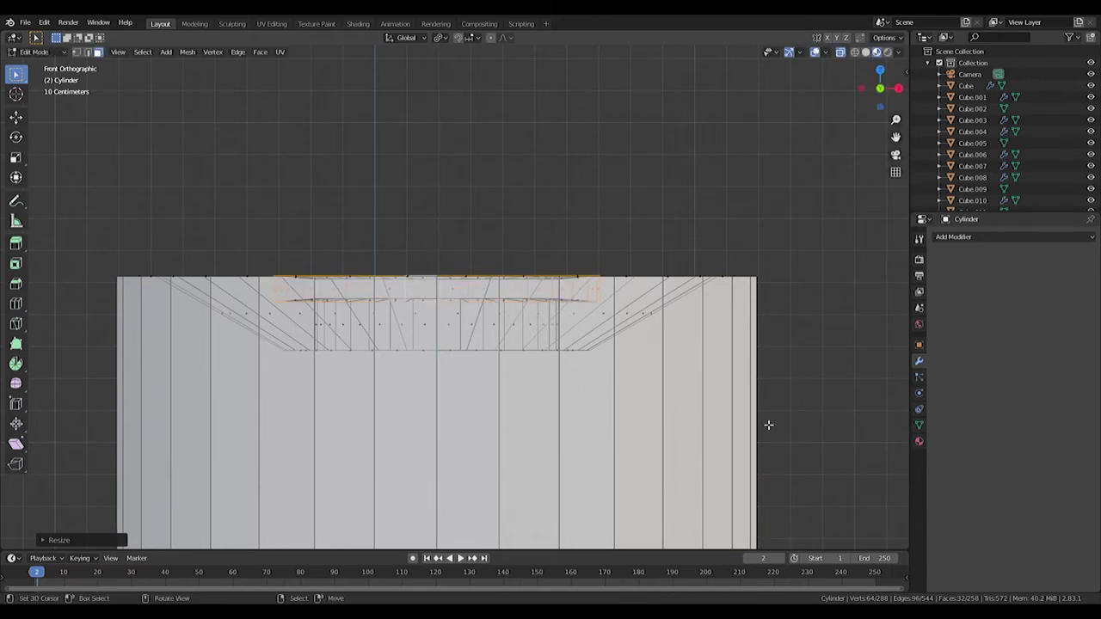
{"action": "key", "text": "s"}
{"action": "key", "text": "s"}
{"action": "scroll", "scroll_direction": "down", "scroll_amount": 3}
Leave Edit Mode and orbit around the finished container to check it.
{"action": "key", "text": "Tab"}
{"action": "middle_click", "coordinate": [564, 350]}
{"action": "middle_click", "coordinate": [595, 398]}
{"action": "middle_click", "coordinate": [534, 397]}
{"action": "scroll", "scroll_direction": "down", "scroll_amount": 3}
{"action": "middle_click", "coordinate": [524, 311]}
{"action": "key", "text": "KP_1"}
{"action": "key", "text": "shift+a"}
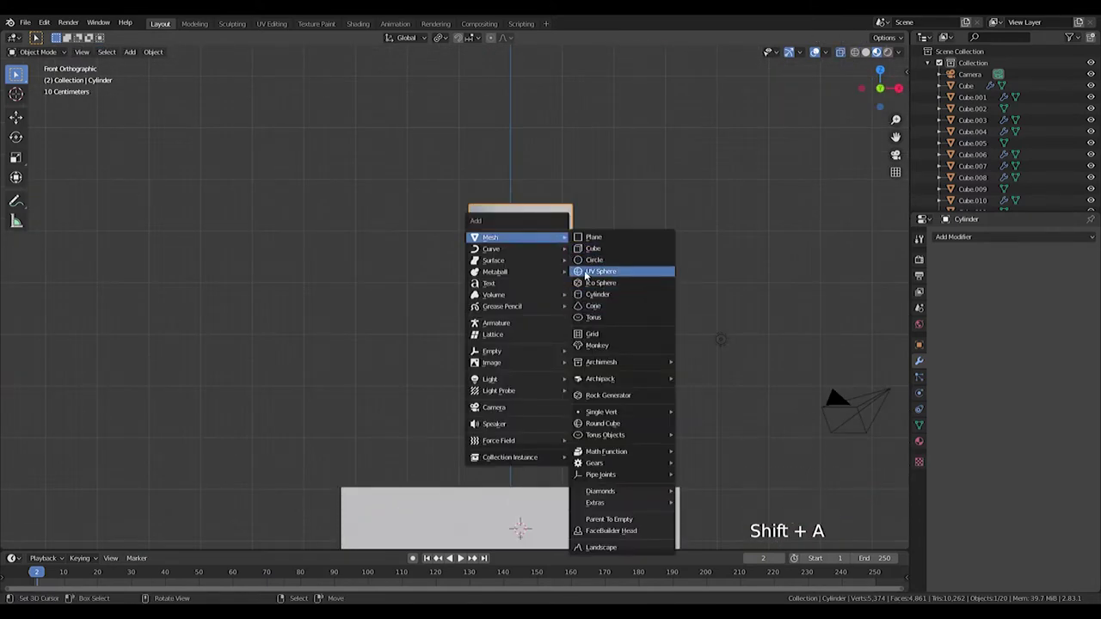
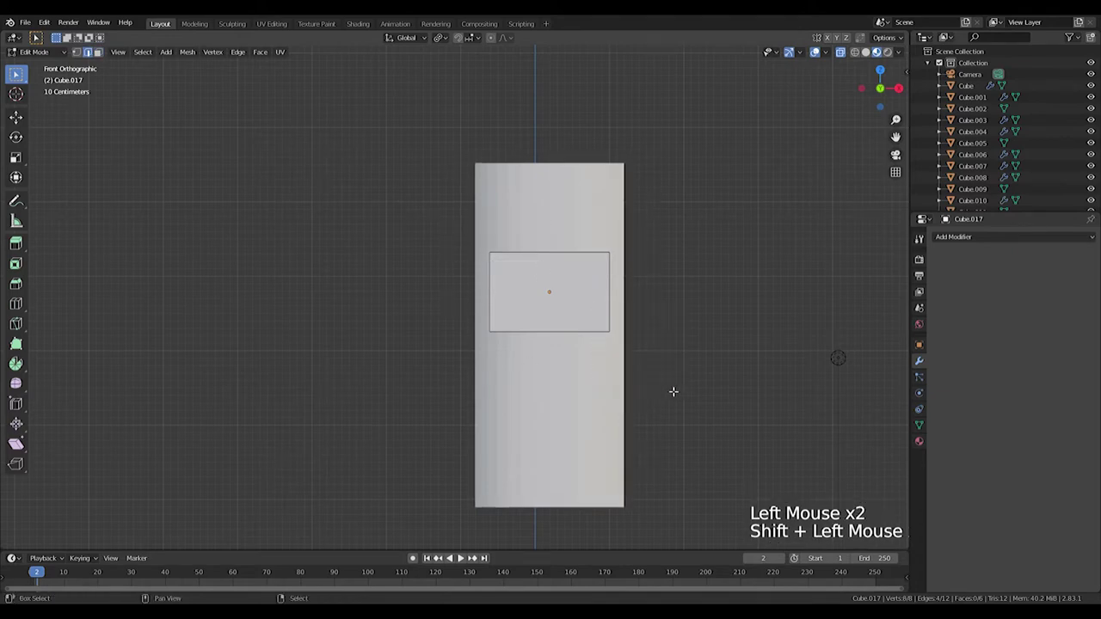
Bevel the cube's front face and use it as the Boolean Difference cutter (Cube.017) on the cylinder.
{"action": "key", "text": "ctrl+b"}
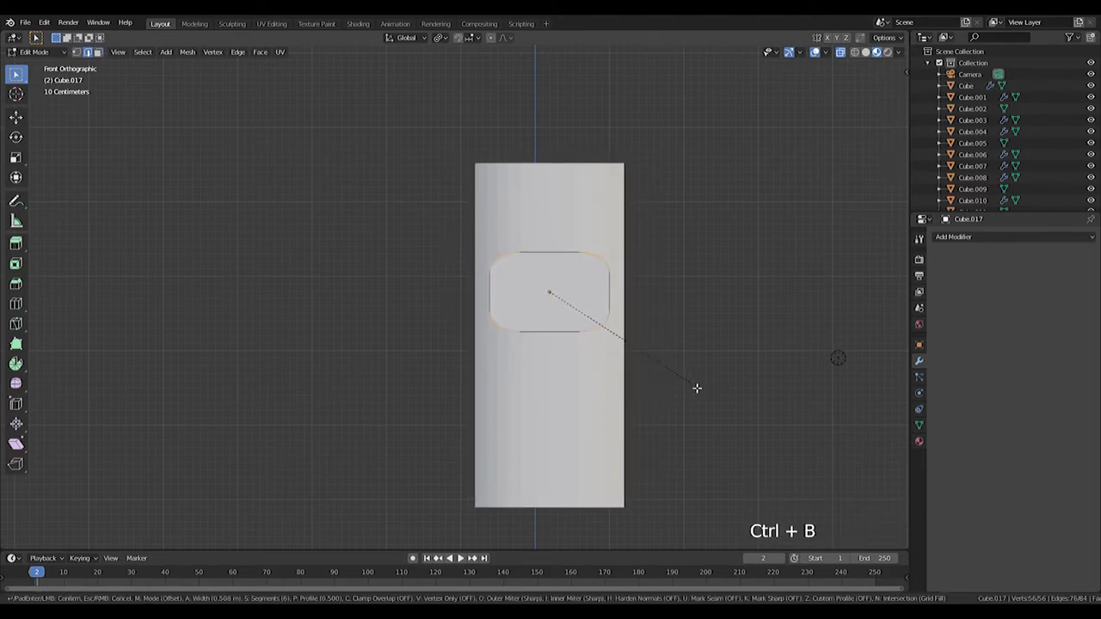
{"action": "middle_click", "coordinate": [611, 335]}
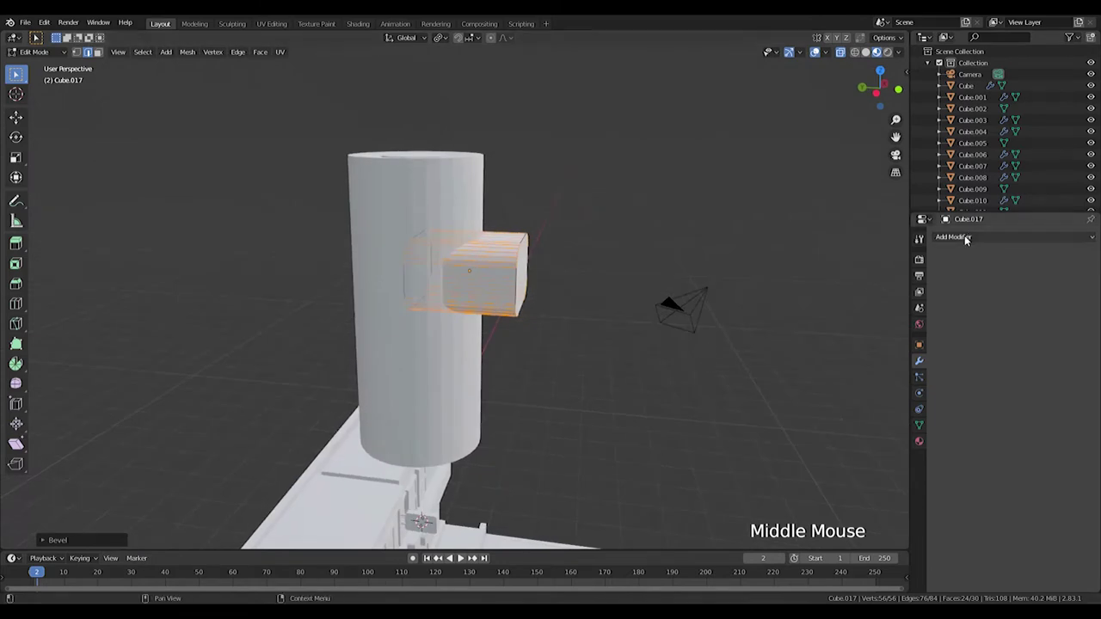
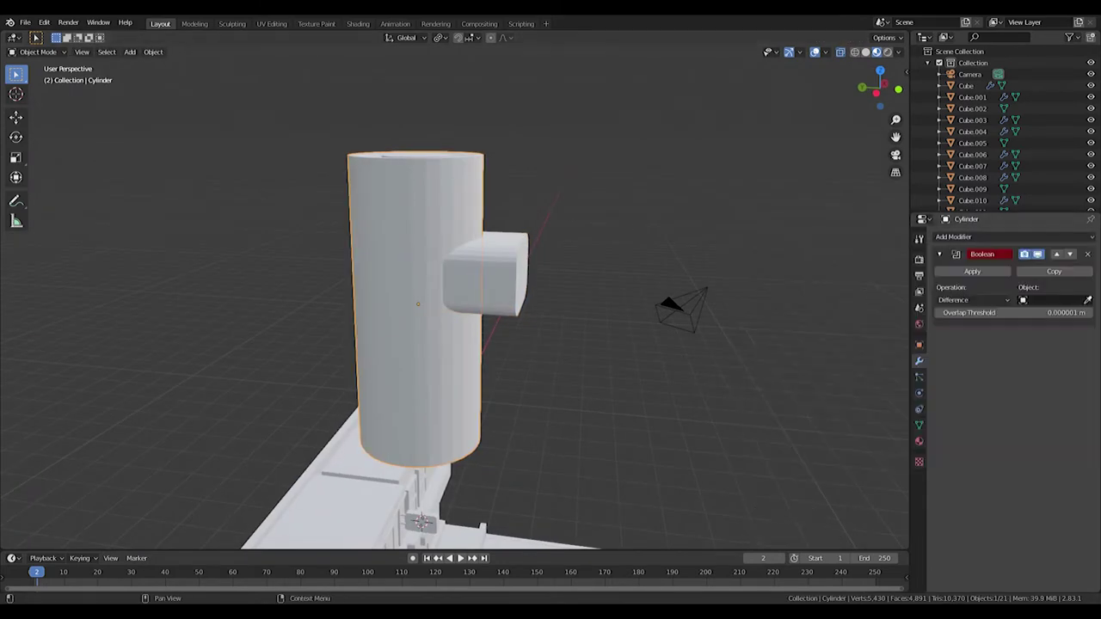
{"action": "left_click", "coordinate": [1096, 300]}
{"action": "middle_click", "coordinate": [582, 272]}
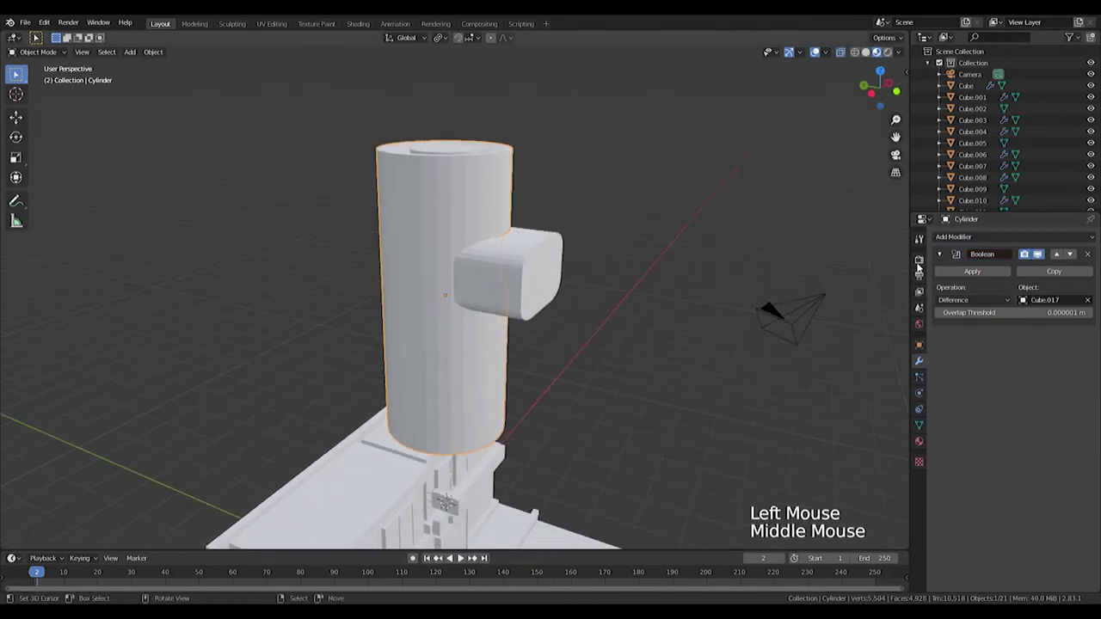
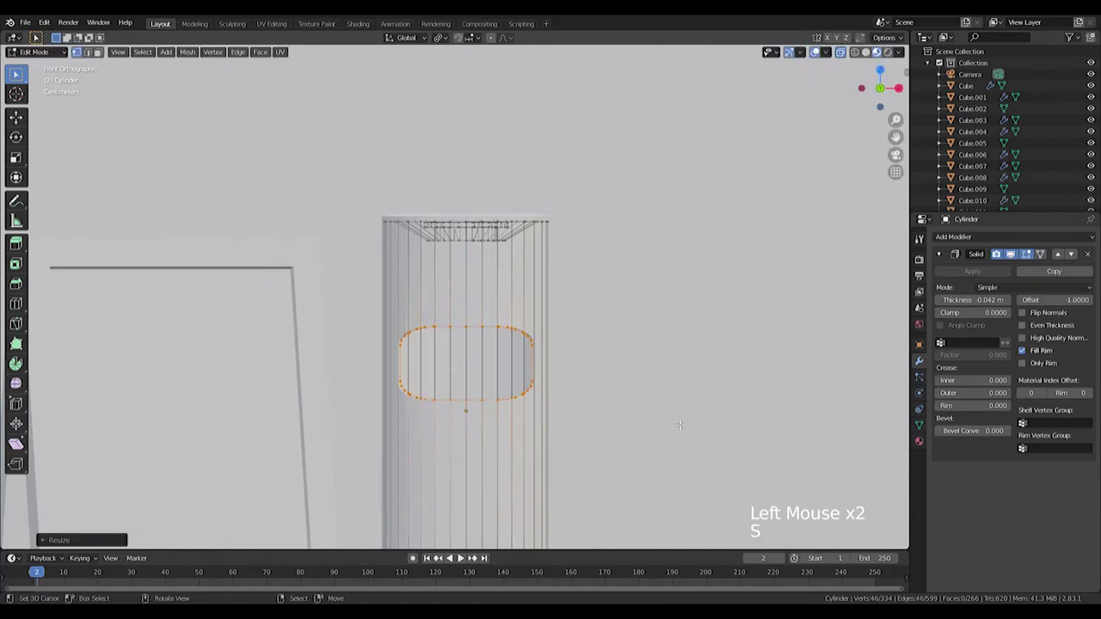
In Object Mode, rotate the container around Z and shrink it slightly.
{"action": "key", "text": "Tab"}
{"action": "scroll", "scroll_direction": "down", "scroll_amount": 3}
{"action": "key", "text": "r"}
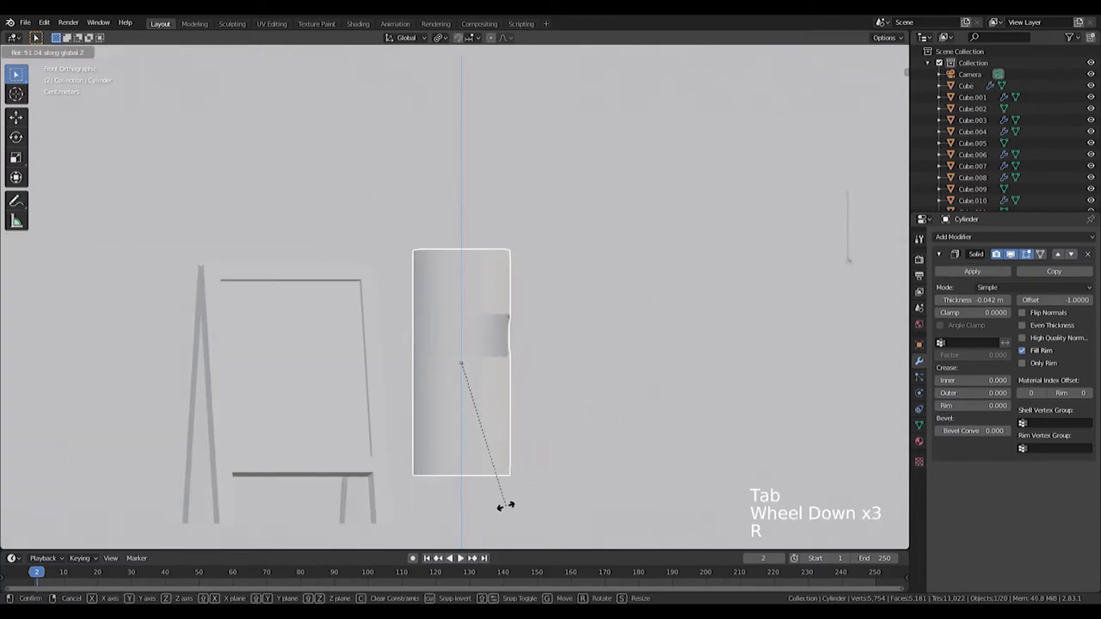
{"action": "key", "text": "g"}
{"action": "key", "text": "s"}
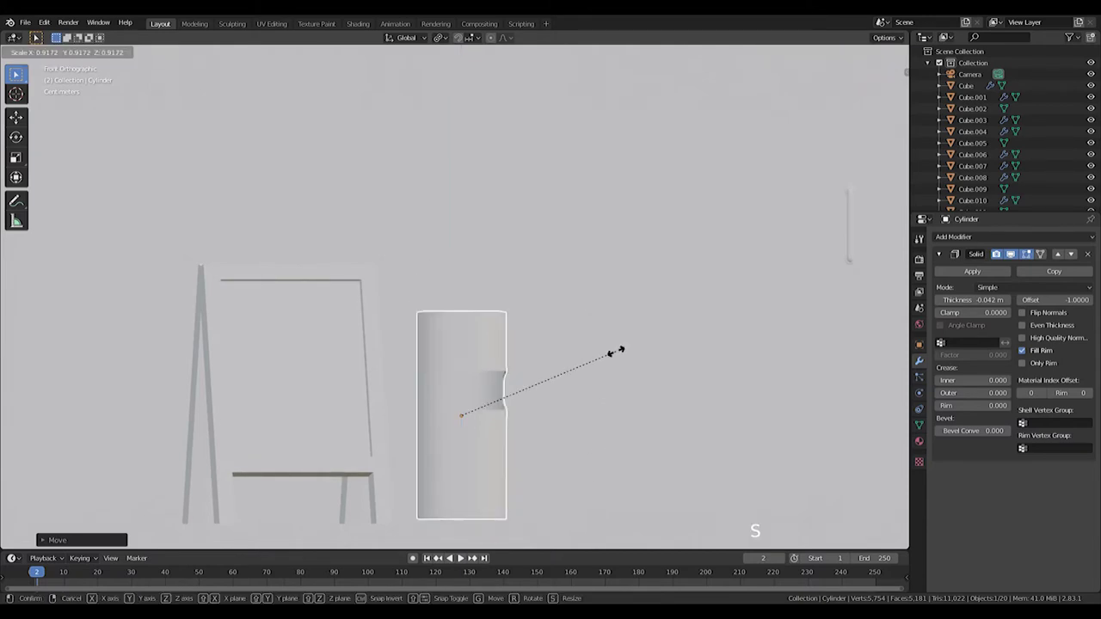
{"action": "key", "text": "z"}
{"action": "scroll", "scroll_direction": "down", "scroll_amount": 3}
{"action": "middle_click", "coordinate": [590, 417]}
{"action": "scroll", "scroll_direction": "down", "scroll_amount": 3}
{"action": "scroll", "scroll_direction": "up", "scroll_amount": 3}
Move the container along X onto the pavement beside the shop doors.
{"action": "key", "text": "g"}
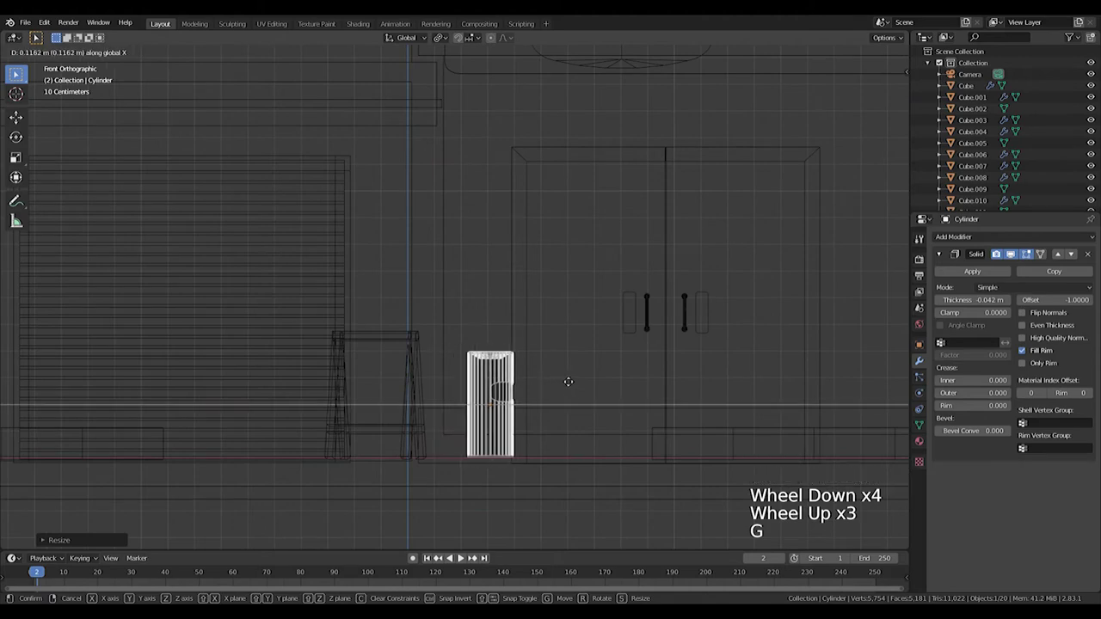
{"action": "scroll", "scroll_direction": "down", "scroll_amount": 3}
{"action": "key", "text": "z"}
{"action": "scroll", "scroll_direction": "down", "scroll_amount": 3}
{"action": "middle_click", "coordinate": [478, 325]}
{"action": "scroll", "scroll_direction": "up", "scroll_amount": 3}
{"action": "middle_click", "coordinate": [403, 346]}
{"action": "middle_click", "coordinate": [344, 346]}
{"action": "scroll", "scroll_direction": "up", "scroll_amount": 3}
{"action": "key", "text": "g"}
{"action": "scroll", "scroll_direction": "down", "scroll_amount": 3}
{"action": "middle_click", "coordinate": [413, 429]}
{"action": "scroll", "scroll_direction": "down", "scroll_amount": 3}
Save the scene as Pedestrian.blend and view the shop front head-on.
{"action": "key", "text": "ctrl+s"}
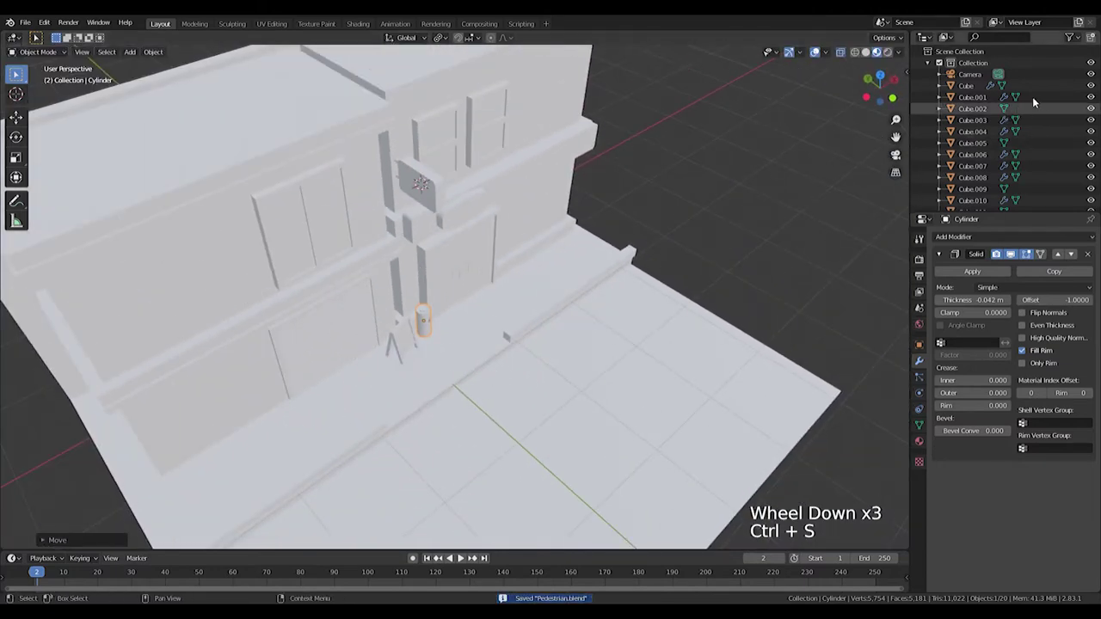
{"action": "key", "text": "KP_1"}
{"action": "scroll", "scroll_direction": "up", "scroll_amount": 3}
{"action": "key", "text": "z"}
{"action": "scroll", "scroll_direction": "up", "scroll_amount": 3}
{"action": "right_click", "coordinate": [536, 311]}
{"action": "key", "text": "shift+s"}
{"action": "scroll", "scroll_direction": "up", "scroll_amount": 3}
Add a plane, move it above the doors and scale it along X across the doorway.
{"action": "middle_click", "coordinate": [618, 271]}
{"action": "key", "text": "shift+a"}
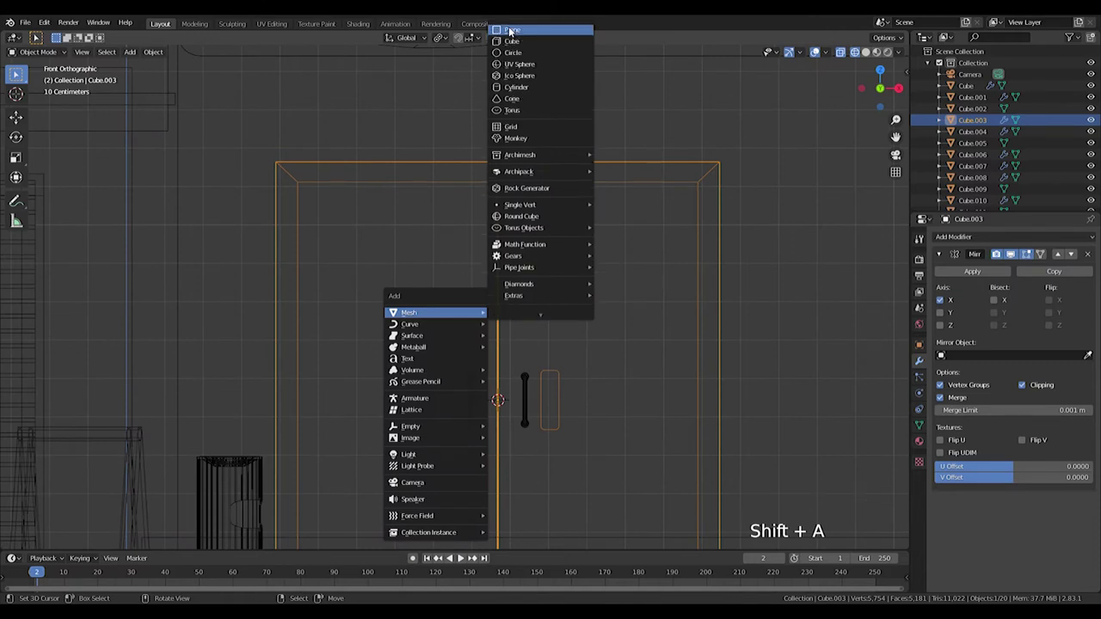
{"action": "key", "text": "g"}
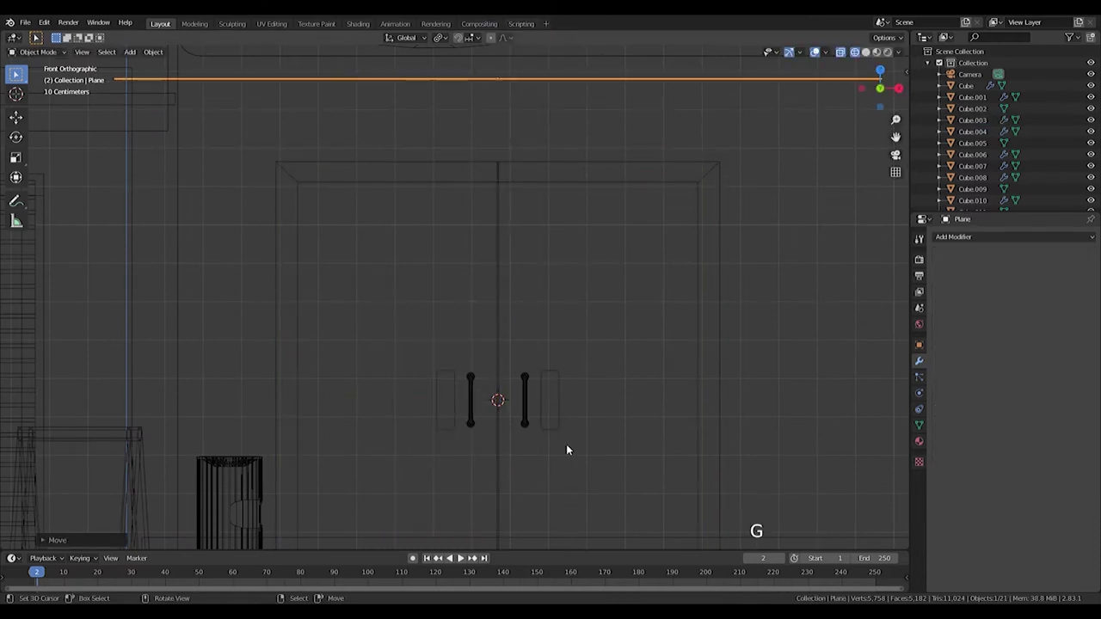
{"action": "key", "text": "s"}
{"action": "key", "text": "s"}
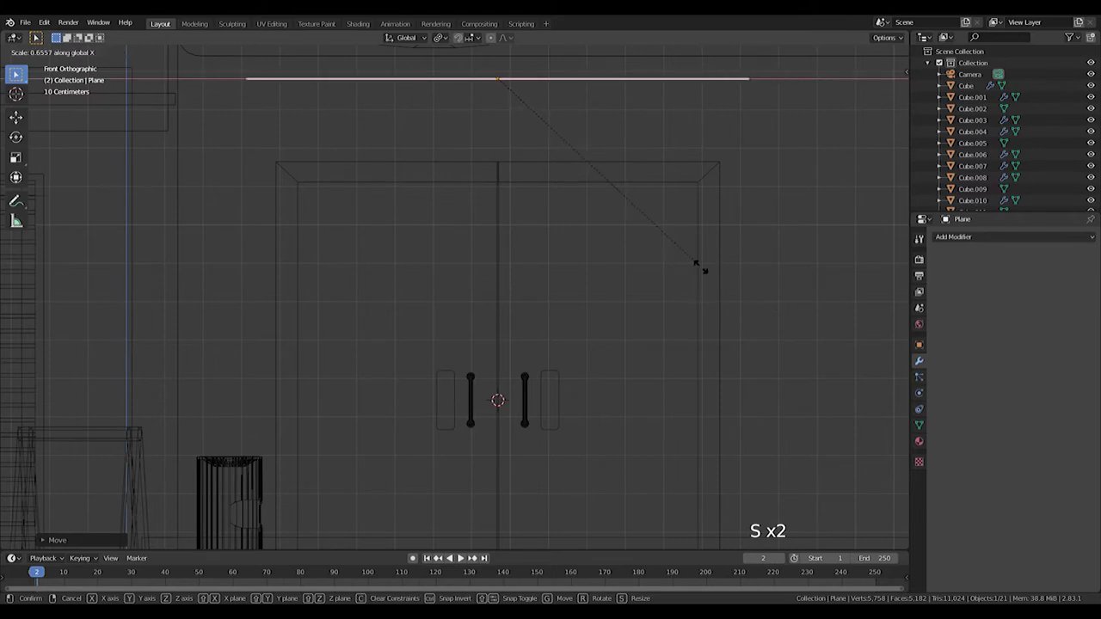
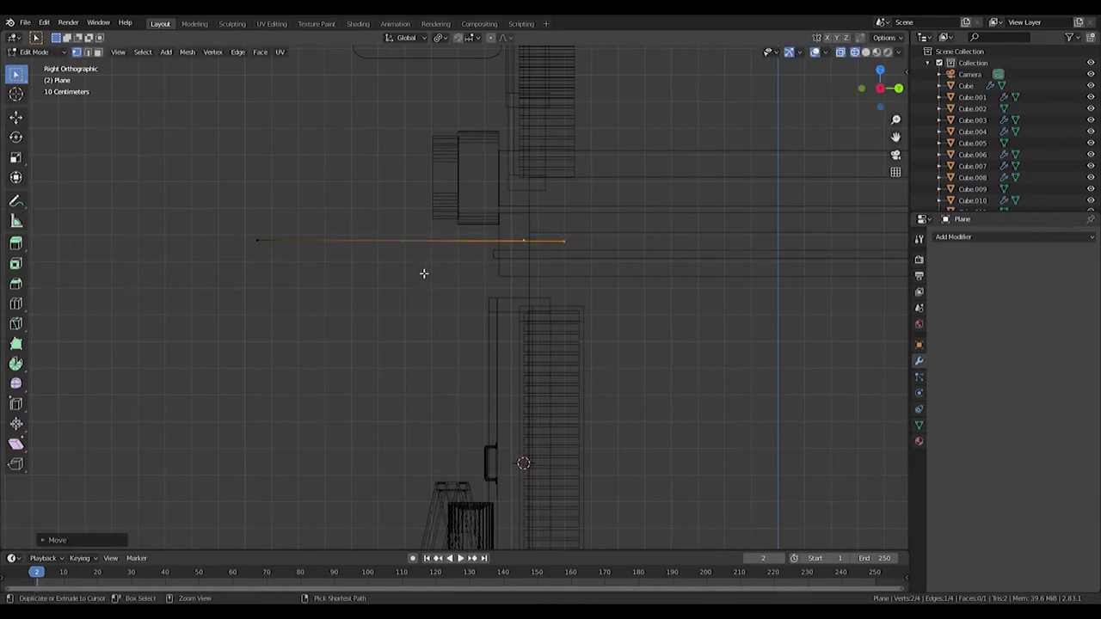
Loop-cut the plane's profile, raise the new edge and bevel it into a curved awning arc.
{"action": "key", "text": "ctrl+r"}
{"action": "key", "text": "g"}
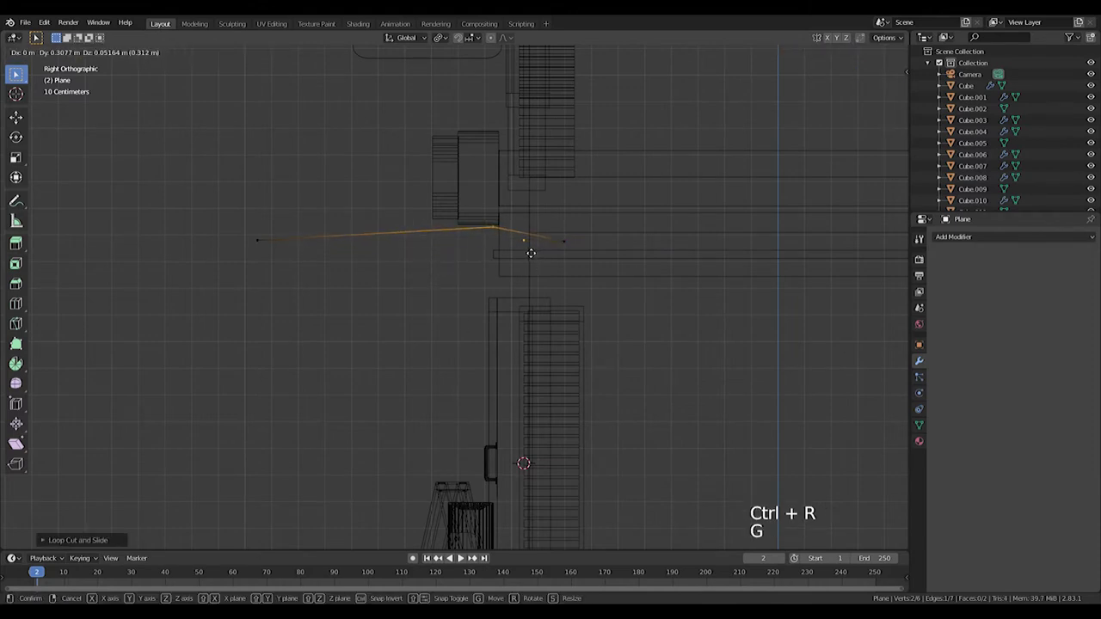
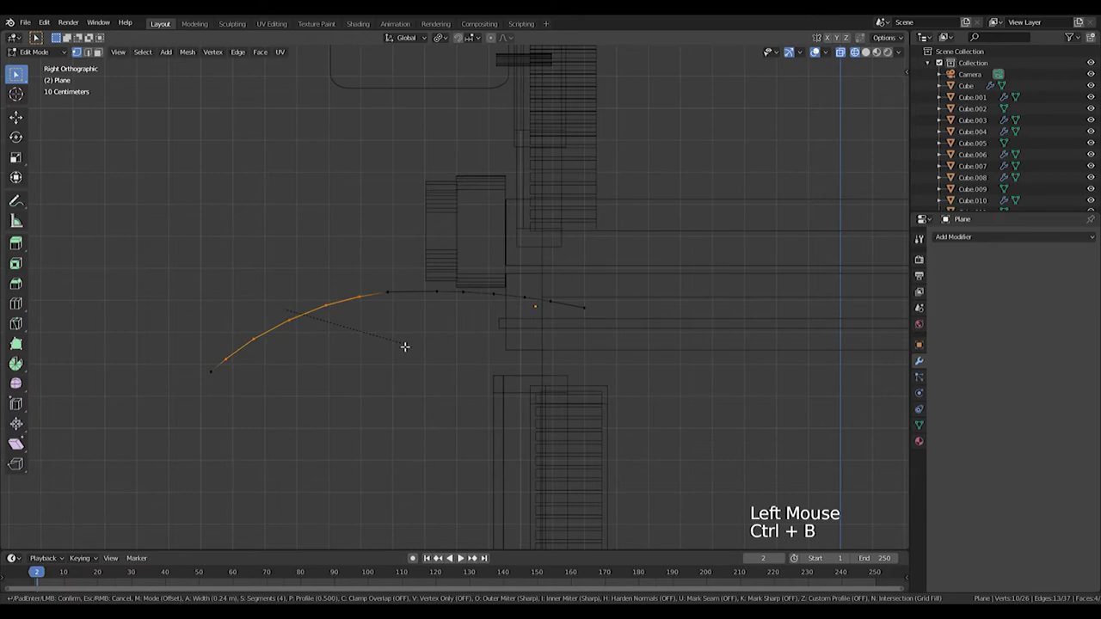
{"action": "key", "text": "Tab"}
{"action": "middle_click", "coordinate": [409, 339]}
{"action": "scroll", "scroll_direction": "down", "scroll_amount": 3}
Widen the awning plane and add eight vertical loop cuts across it.
{"action": "middle_click", "coordinate": [498, 366]}
{"action": "key", "text": "KP_1"}
{"action": "scroll", "scroll_direction": "up", "scroll_amount": 3}
{"action": "key", "text": "s"}
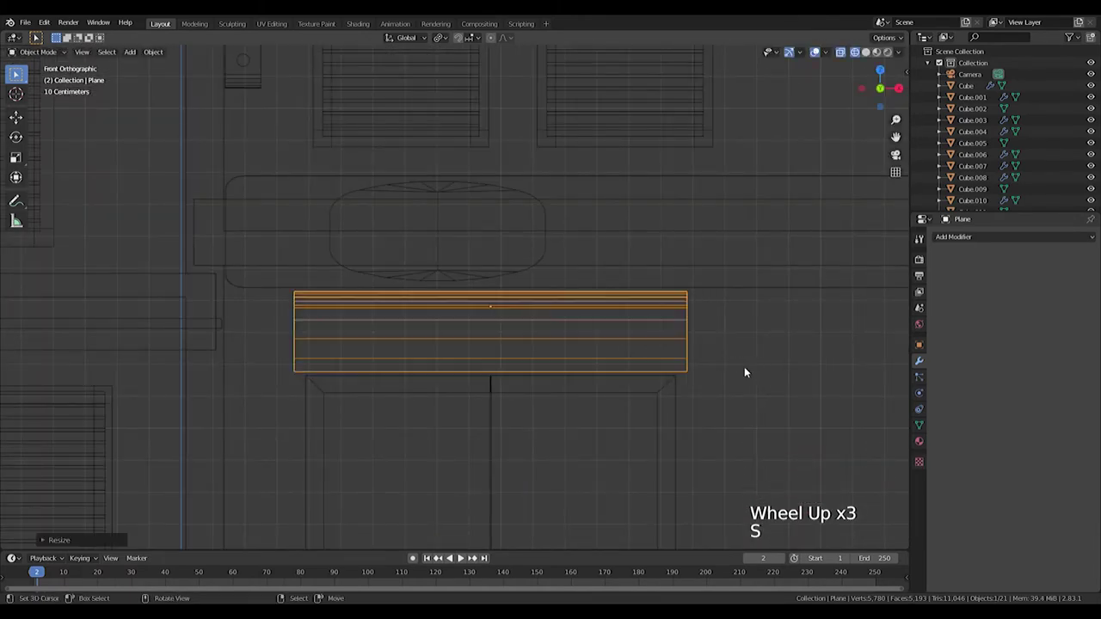
{"action": "key", "text": "ctrl+r"}
{"action": "key", "text": "Tab"}
{"action": "key", "text": "ctrl+r"}
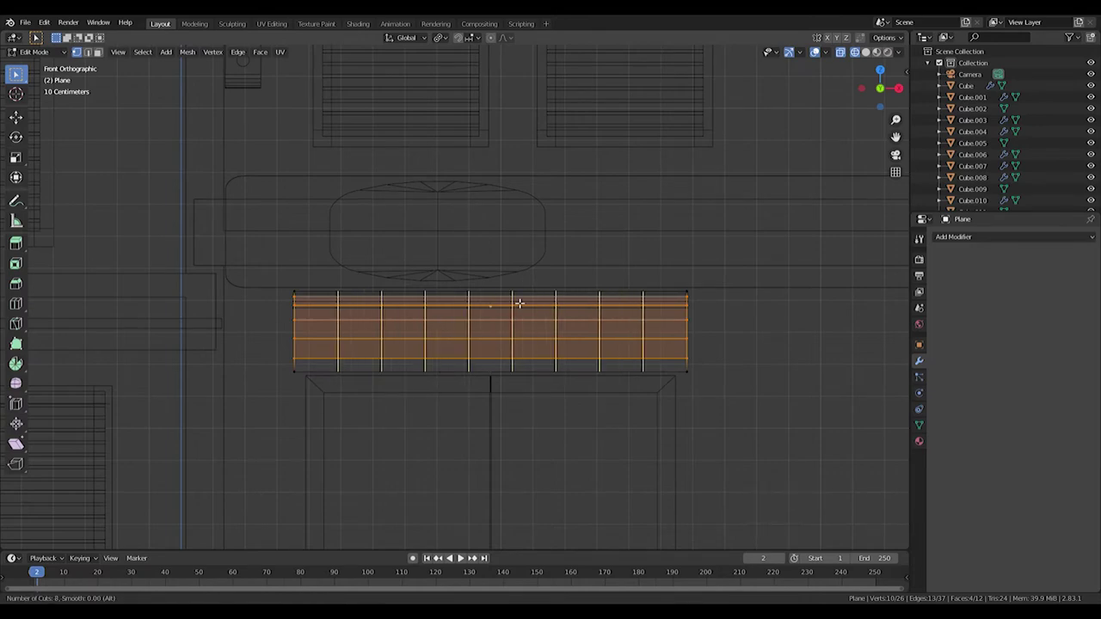
{"action": "left_click", "coordinate": [637, 365]}
Extrude the awning and select the lower border, then undo those edits.
{"action": "middle_click", "coordinate": [636, 388]}
{"action": "key", "text": "a"}
{"action": "key", "text": "KP_1"}
{"action": "key", "text": "e"}
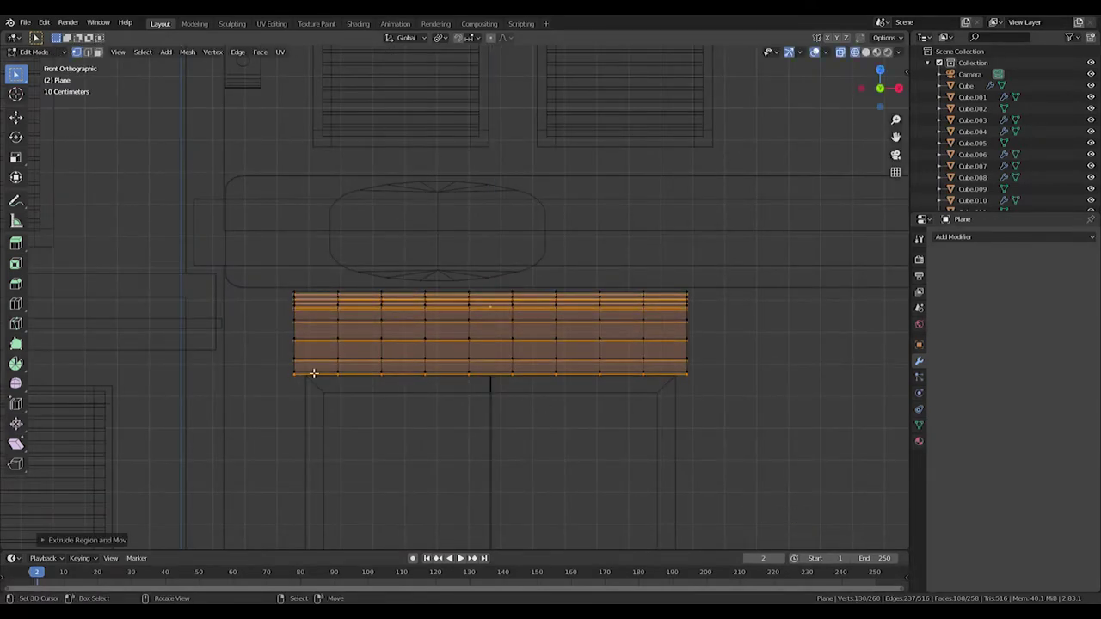
{"action": "left_click", "coordinate": [332, 366]}
{"action": "left_click", "coordinate": [427, 369]}
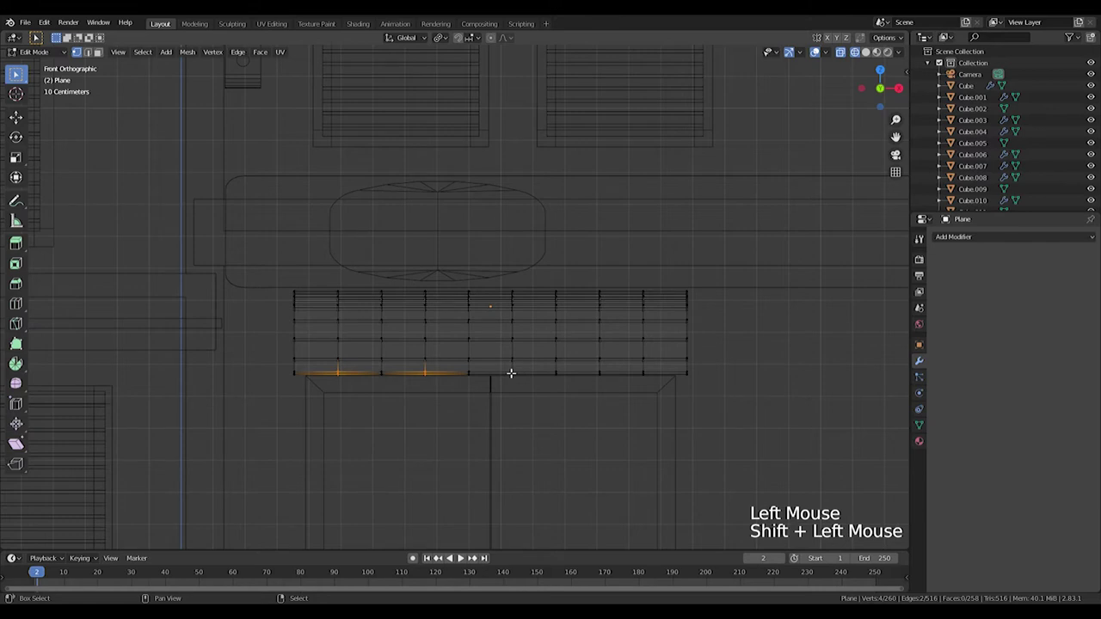
{"action": "key", "text": "ctrl+z"}
{"action": "key", "text": "ctrl+z"}
{"action": "key", "text": "ctrl+z"}
{"action": "key", "text": "ctrl+z"}
{"action": "key", "text": "ctrl+z"}
{"action": "key", "text": "ctrl+z"}
{"action": "key", "text": "ctrl+z"}
Re-add loop cuts across the awning and slide the vertical edge loops into position.
{"action": "key", "text": "ctrl+r"}
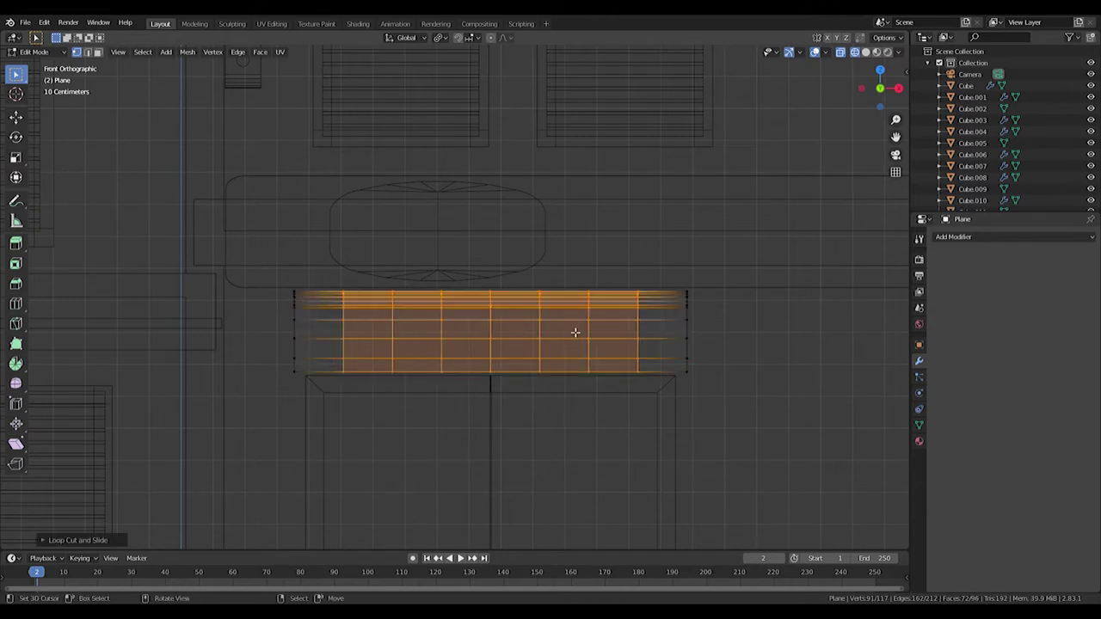
{"action": "key", "text": "ctrl+z"}
{"action": "key", "text": "ctrl+r"}
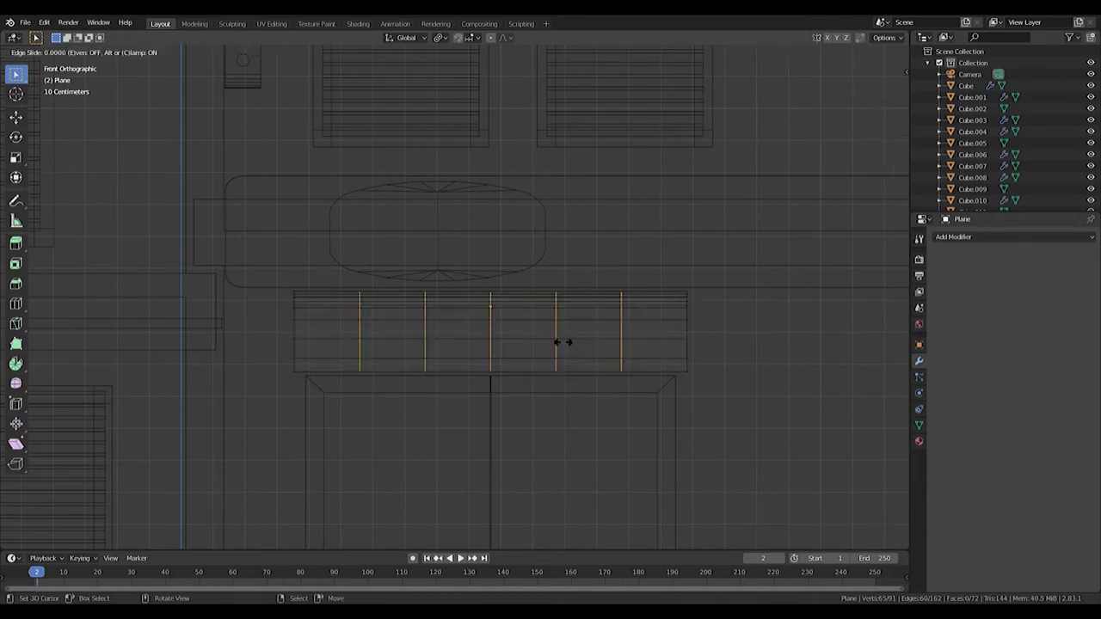
{"action": "key", "text": "ctrl+r"}
{"action": "key", "text": "ctrl+t"}
{"action": "left_click", "coordinate": [598, 343]}
{"action": "right_click", "coordinate": [597, 343]}
{"action": "key", "text": "ctrl+t"}
{"action": "key", "text": "ctrl+r"}
{"action": "key", "text": "ctrl+r"}
{"action": "key", "text": "ctrl+r"}
{"action": "key", "text": "ctrl+r"}
Select vertices along the awning's bottom edge and view it from the side.
{"action": "left_click", "coordinate": [325, 363]}
{"action": "left_click", "coordinate": [323, 364]}
{"action": "left_click", "coordinate": [392, 367]}
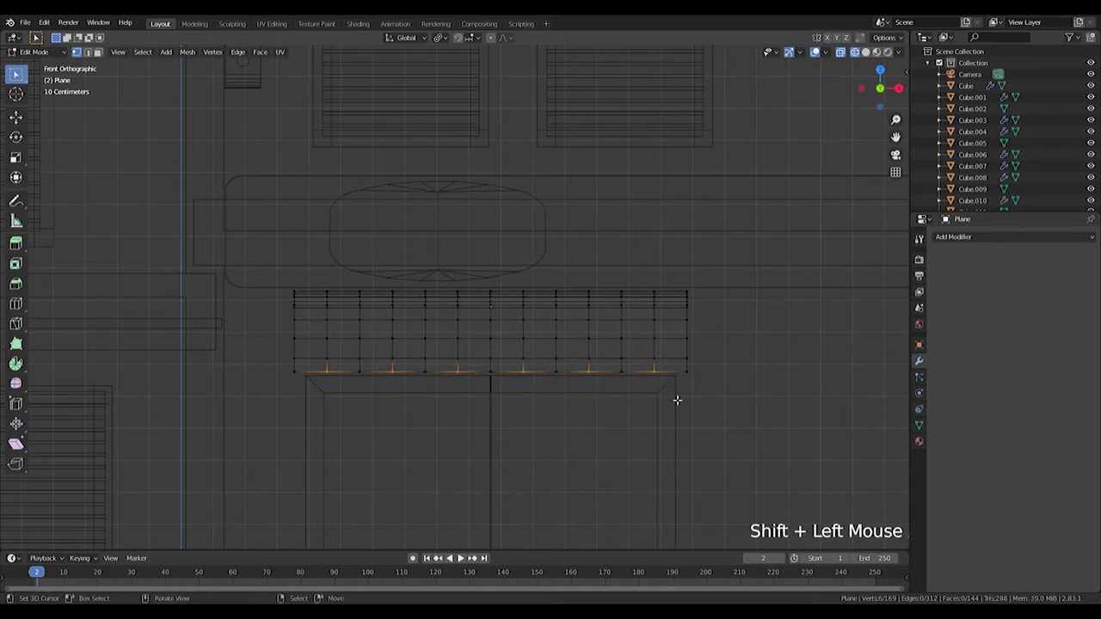
{"action": "key", "text": "KP_3"}
Lower the awning's front edge and extrude the curved surface to give it thickness.
{"action": "key", "text": "g"}
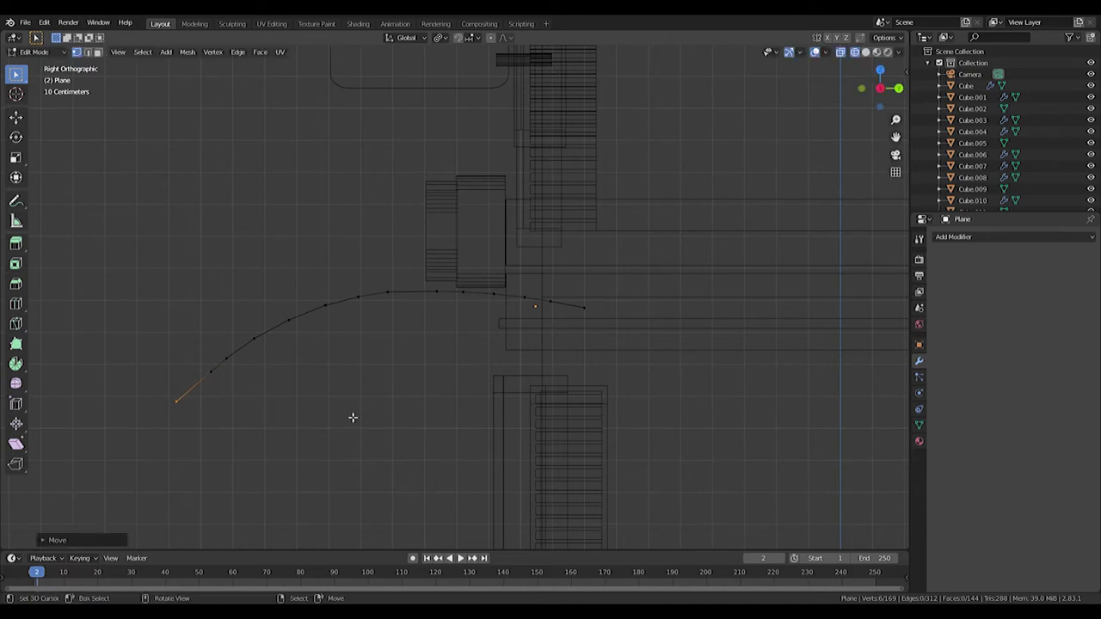
{"action": "key", "text": "a"}
{"action": "key", "text": "e"}
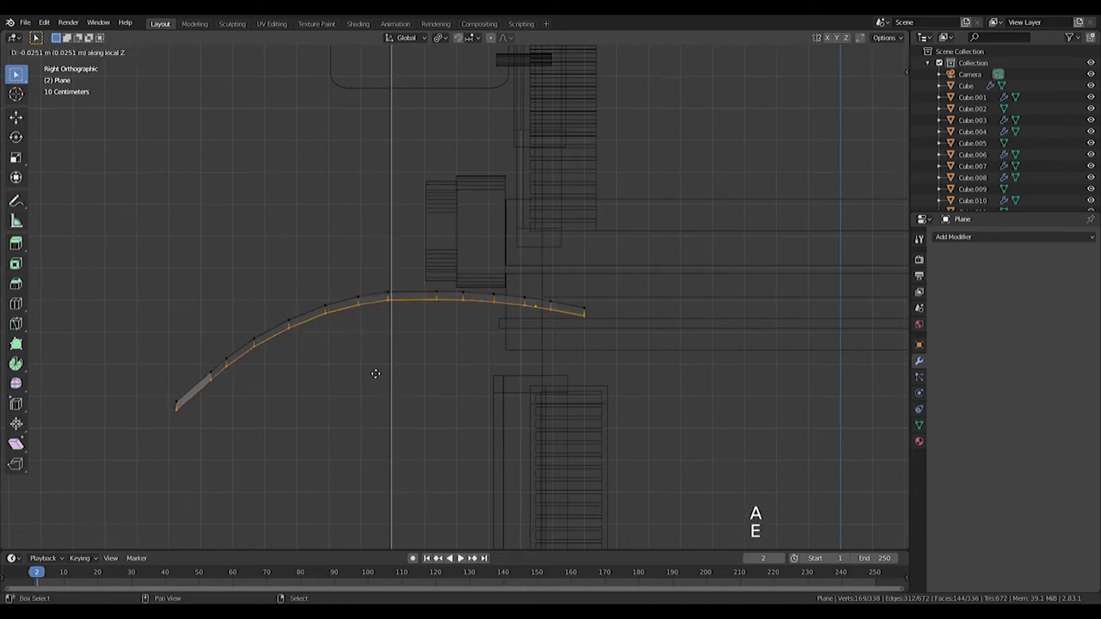
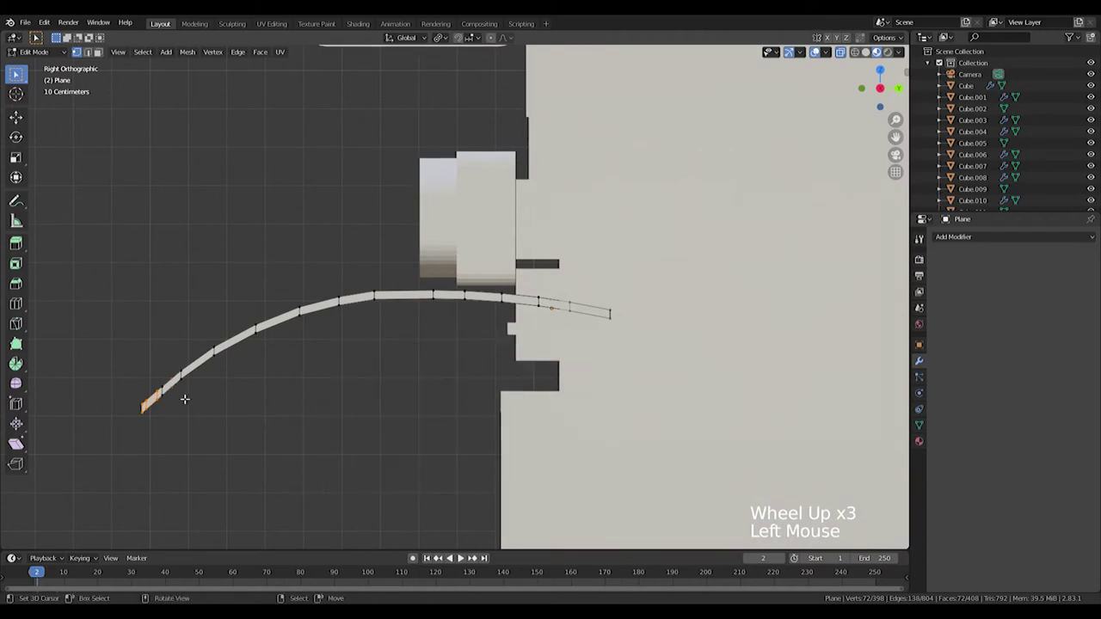
{"action": "key", "text": "KP_7"}
{"action": "scroll", "scroll_direction": "down", "scroll_amount": 3}
{"action": "key", "text": "a"}
{"action": "scroll", "scroll_direction": "down", "scroll_amount": 3}
Circle-select lower vertices and flatten and scale them into a scalloped edge.
{"action": "key", "text": "a"}
{"action": "key", "text": "c"}
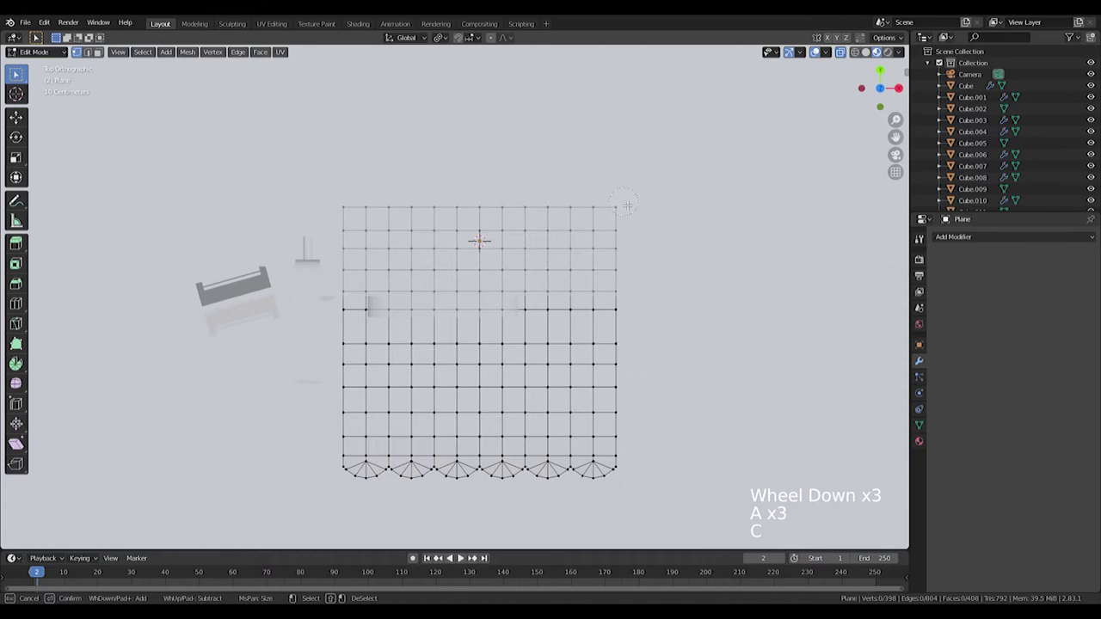
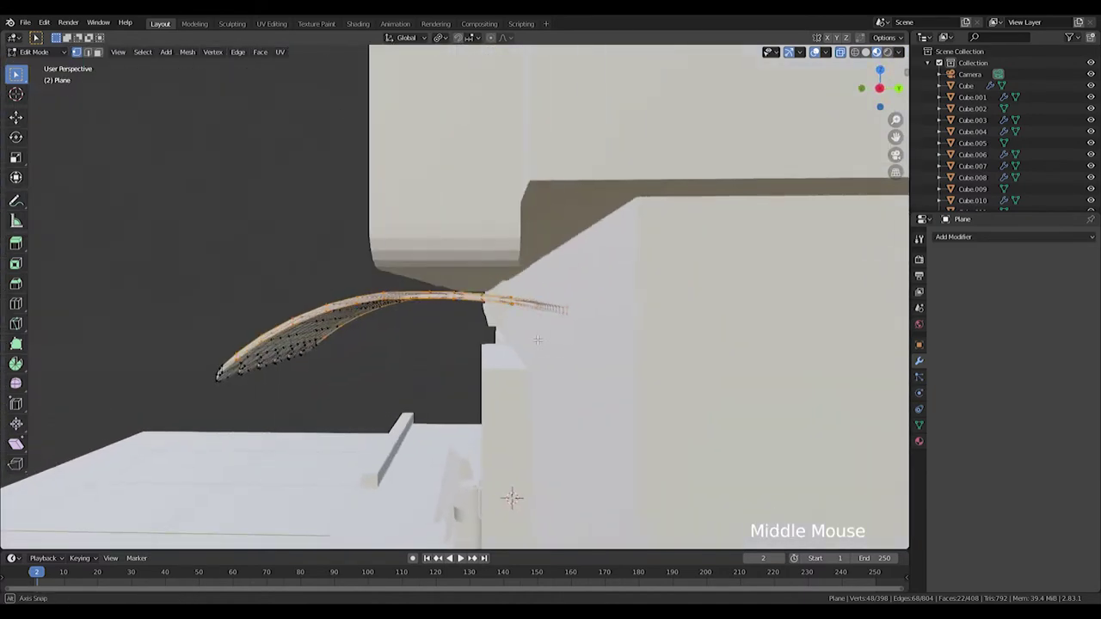
{"action": "key", "text": "KP_1"}
{"action": "key", "text": "KP_3"}
{"action": "key", "text": "z"}
{"action": "key", "text": "c"}
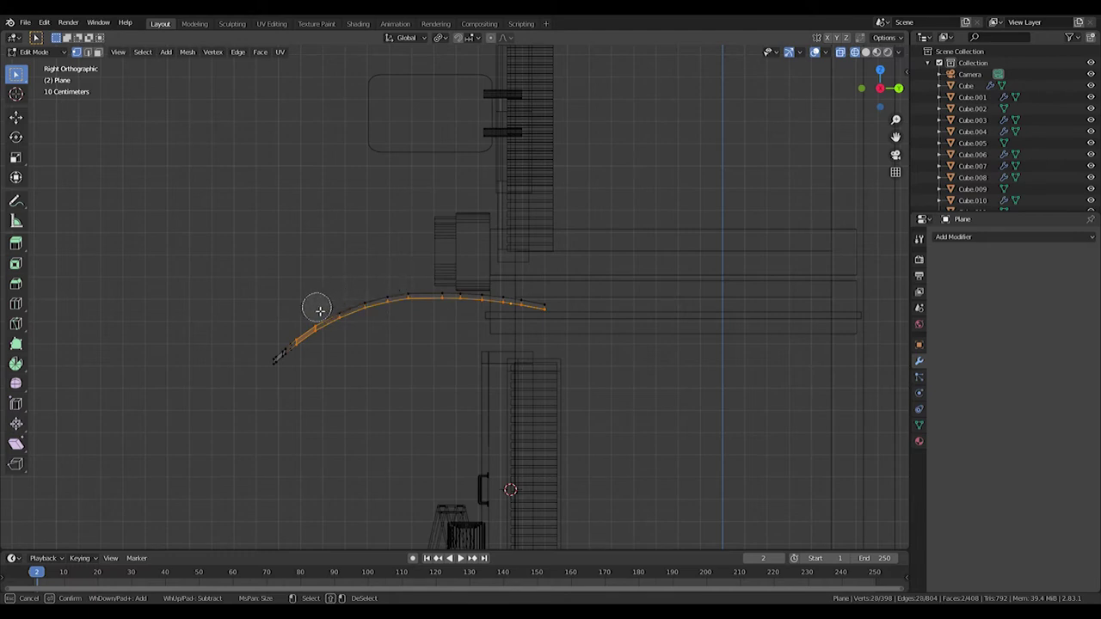
{"action": "scroll", "scroll_direction": "up", "scroll_amount": 3}
{"action": "key", "text": "e"}
{"action": "key", "text": "a"}
{"action": "key", "text": "z"}
{"action": "key", "text": "ctrl+z"}
{"action": "key", "text": "s"}
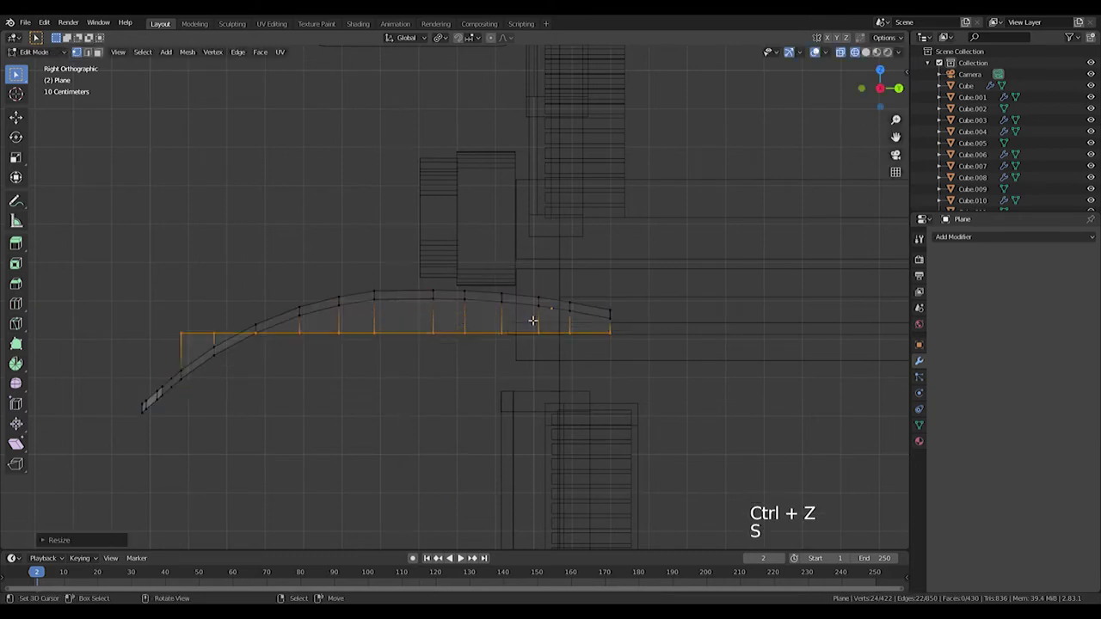
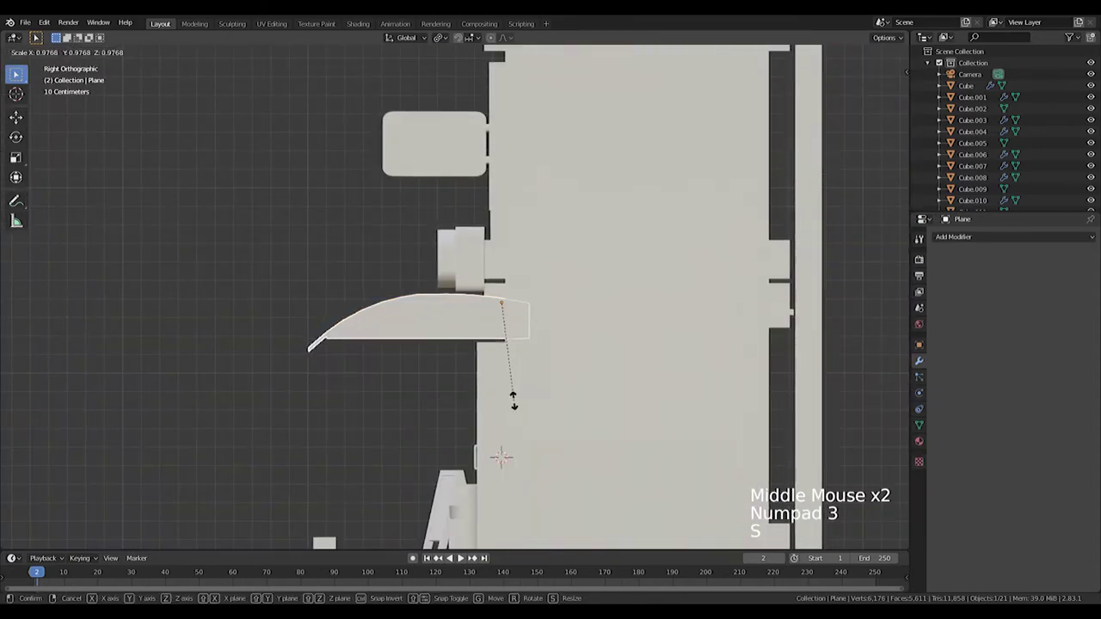
Scale the awning to sit over the shop door and add a new cube on the facade.
{"action": "scroll", "scroll_direction": "down", "scroll_amount": 3}
{"action": "middle_click", "coordinate": [424, 373]}
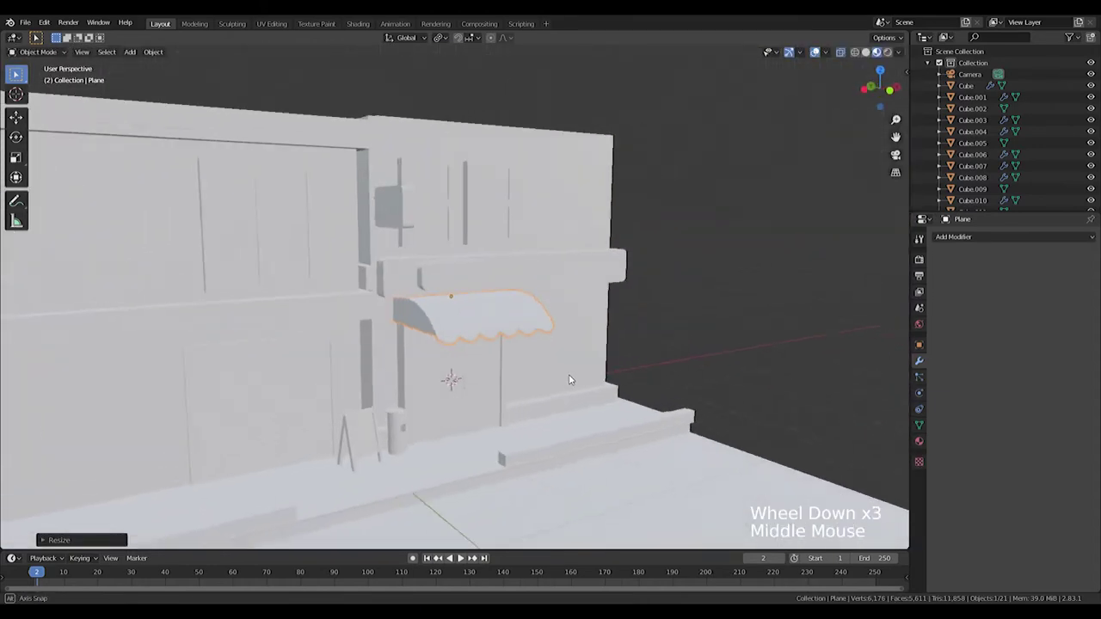
{"action": "middle_click", "coordinate": [552, 362]}
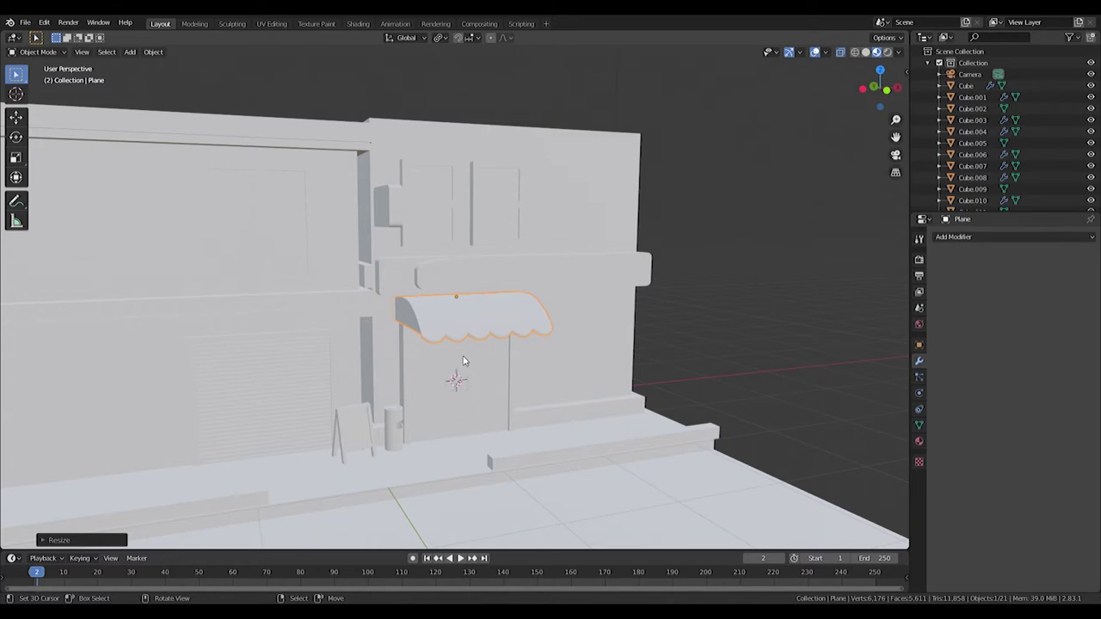
{"action": "key", "text": "KP_1"}
{"action": "middle_click", "coordinate": [363, 244]}
{"action": "scroll", "scroll_direction": "up", "scroll_amount": 3}
{"action": "key", "text": "shift+a"}
{"action": "scroll", "scroll_direction": "up", "scroll_amount": 3}
{"action": "scroll", "scroll_direction": "down", "scroll_amount": 3}
{"action": "key", "text": "z"}
{"action": "middle_click", "coordinate": [596, 350]}
Add a new cube, shrink it and place it on the facade as the sign box.
{"action": "key", "text": "g"}
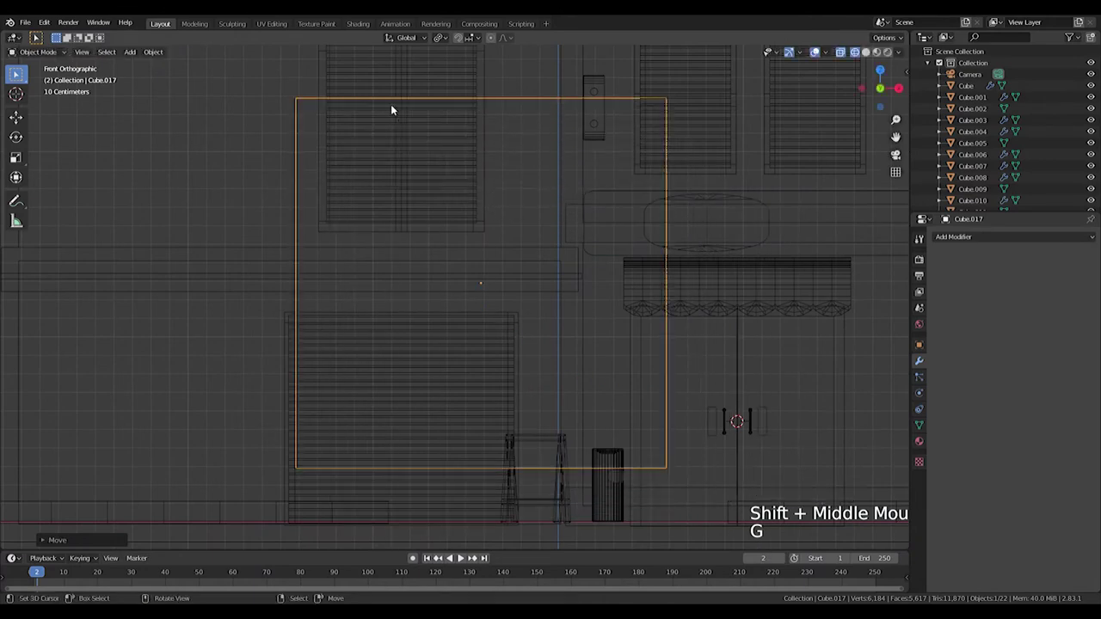
{"action": "key", "text": "s"}
{"action": "middle_click", "coordinate": [558, 277]}
{"action": "scroll", "scroll_direction": "up", "scroll_amount": 3}
{"action": "key", "text": "g"}
{"action": "key", "text": "s"}
{"action": "key", "text": "g"}
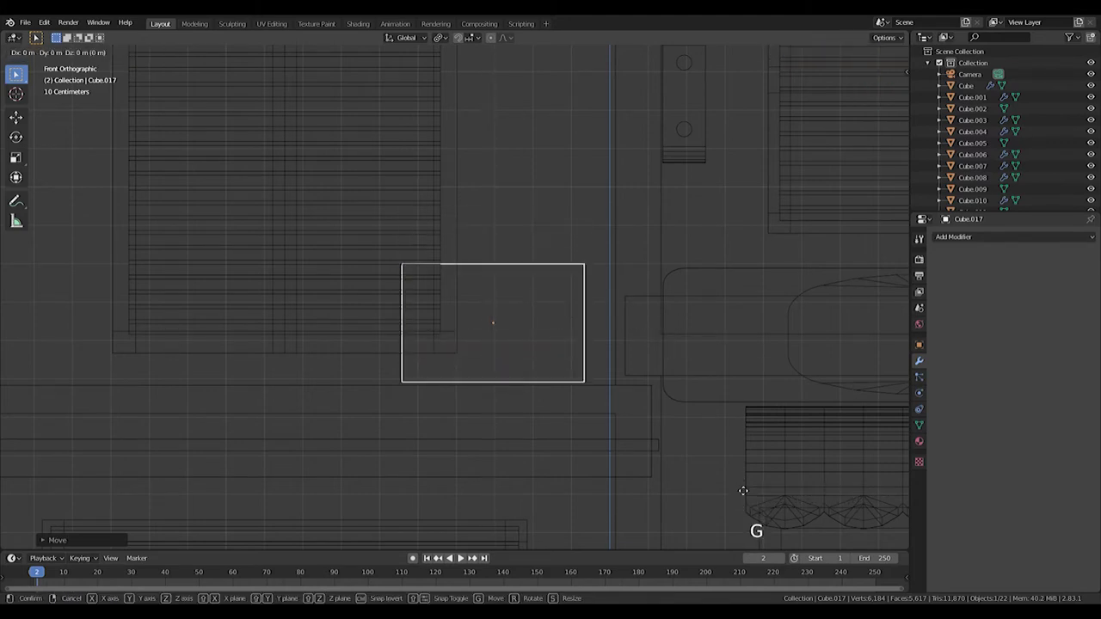
{"action": "key", "text": "s"}
{"action": "key", "text": "g"}
{"action": "scroll", "scroll_direction": "up", "scroll_amount": 3}
{"action": "middle_click", "coordinate": [677, 410]}
Cut a vertical loop and horizontal loops near top and bottom, resizing the new loops.
{"action": "key", "text": "ctrl+r"}
{"action": "key", "text": "Tab"}
{"action": "key", "text": "ctrl+r"}
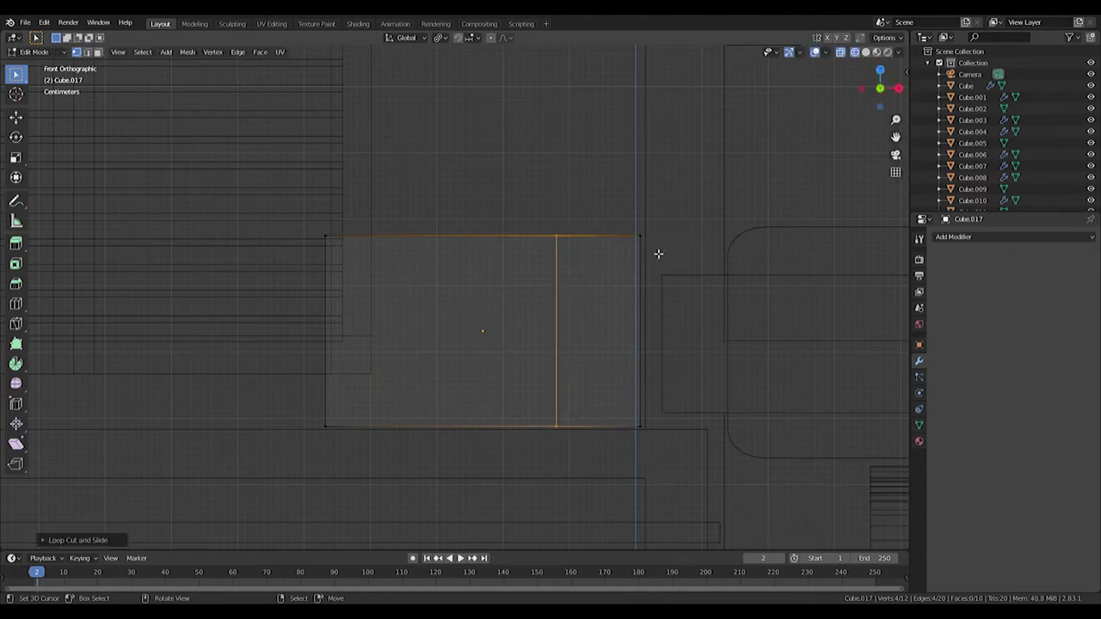
{"action": "key", "text": "ctrl+r"}
{"action": "key", "text": "z"}
{"action": "key", "text": "s"}
{"action": "left_click", "coordinate": [450, 90]}
{"action": "key", "text": "s"}
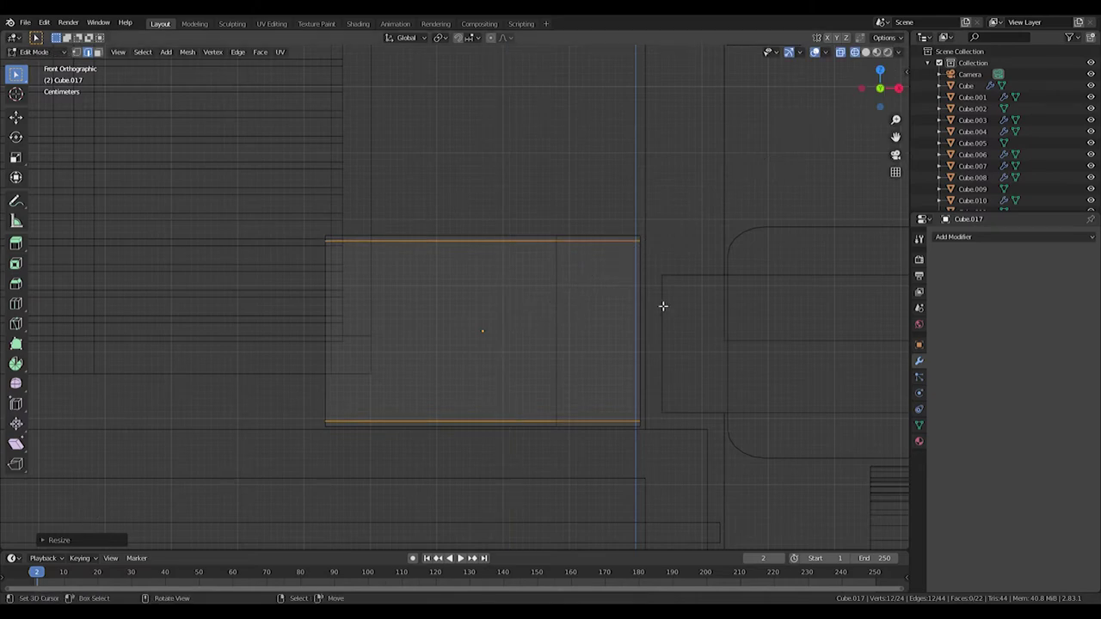
{"action": "middle_click", "coordinate": [654, 212]}
{"action": "key", "text": "KP_1"}
{"action": "key", "text": "Tab"}
{"action": "key", "text": "KP_7"}
Scale the box along its front-back depth into a thinner panel.
{"action": "middle_click", "coordinate": [598, 372]}
{"action": "key", "text": "s"}
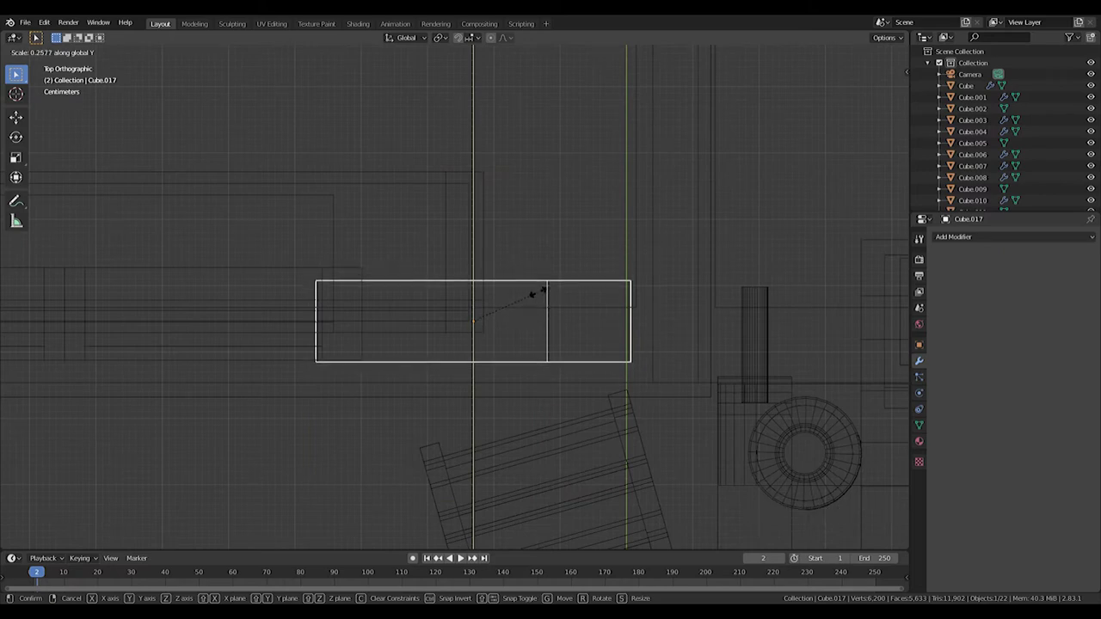
{"action": "key", "text": "g"}
{"action": "key", "text": "s"}
{"action": "key", "text": "f"}
{"action": "key", "text": "ctrl+z"}
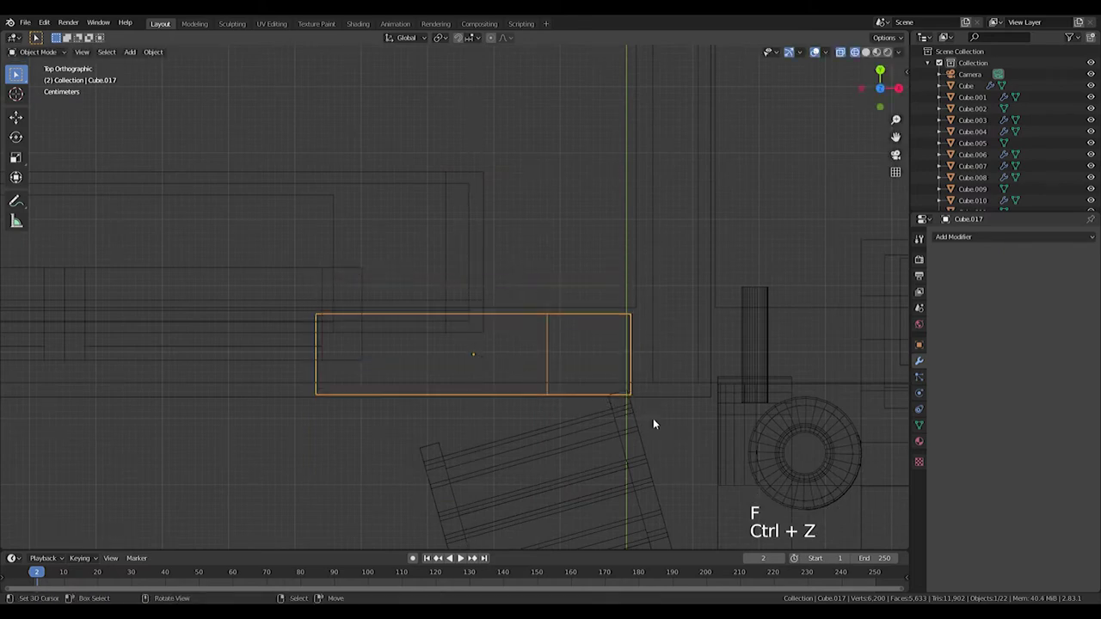
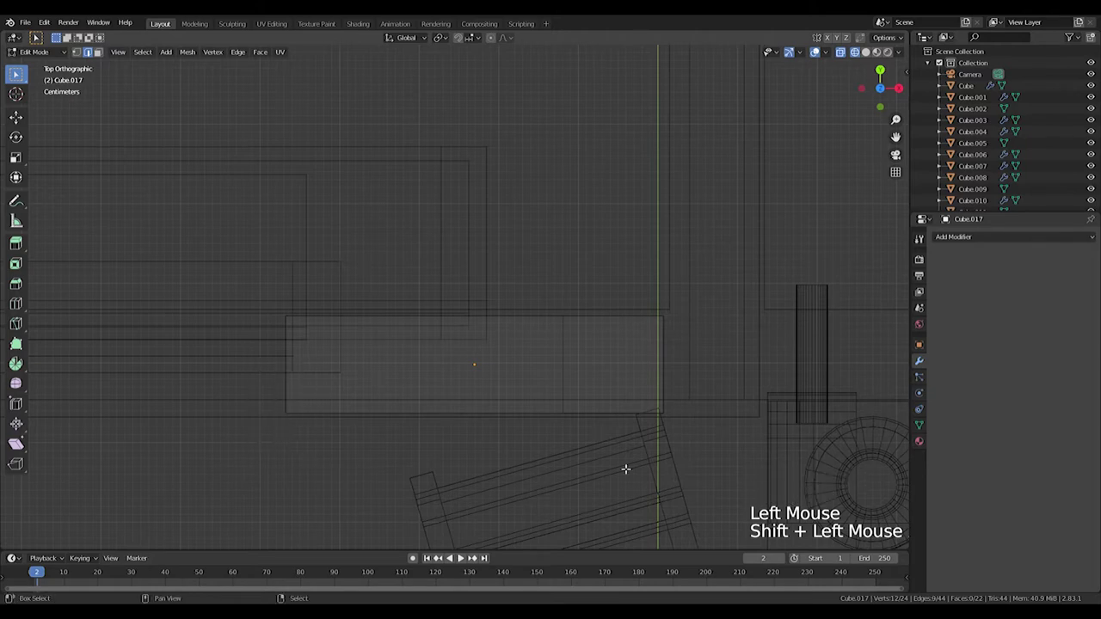
Bevel the box's vertical corner edges to round them off.
{"action": "key", "text": "KP_1"}
{"action": "key", "text": "ctrl+b"}
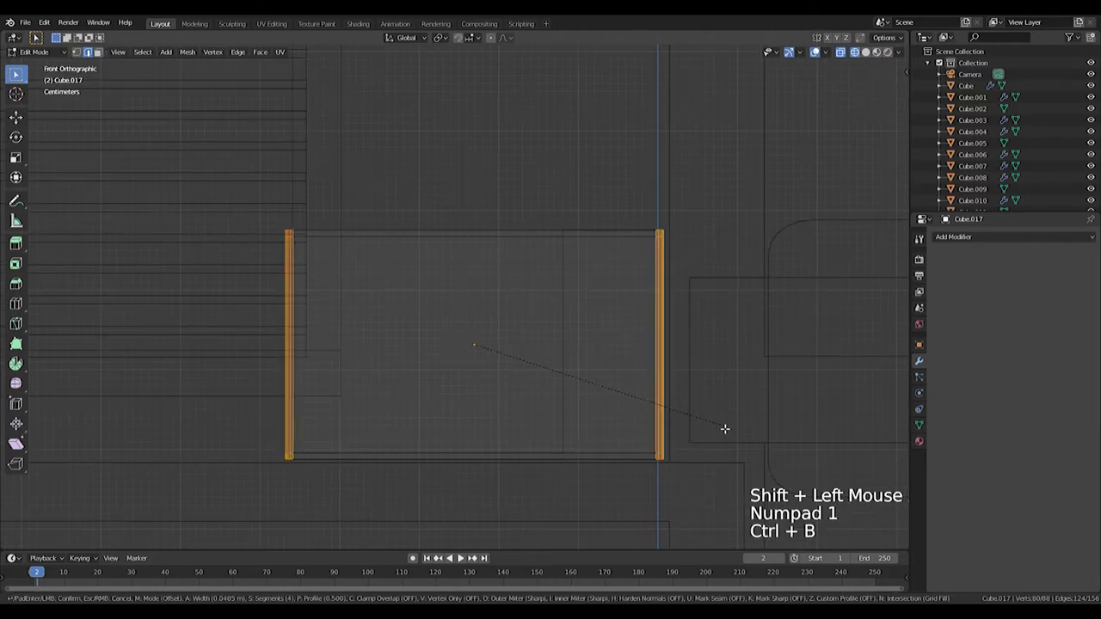
{"action": "key", "text": "Tab"}
{"action": "middle_click", "coordinate": [689, 324]}
{"action": "middle_click", "coordinate": [693, 366]}
{"action": "key", "text": "KP_1"}
{"action": "key", "text": "Tab"}
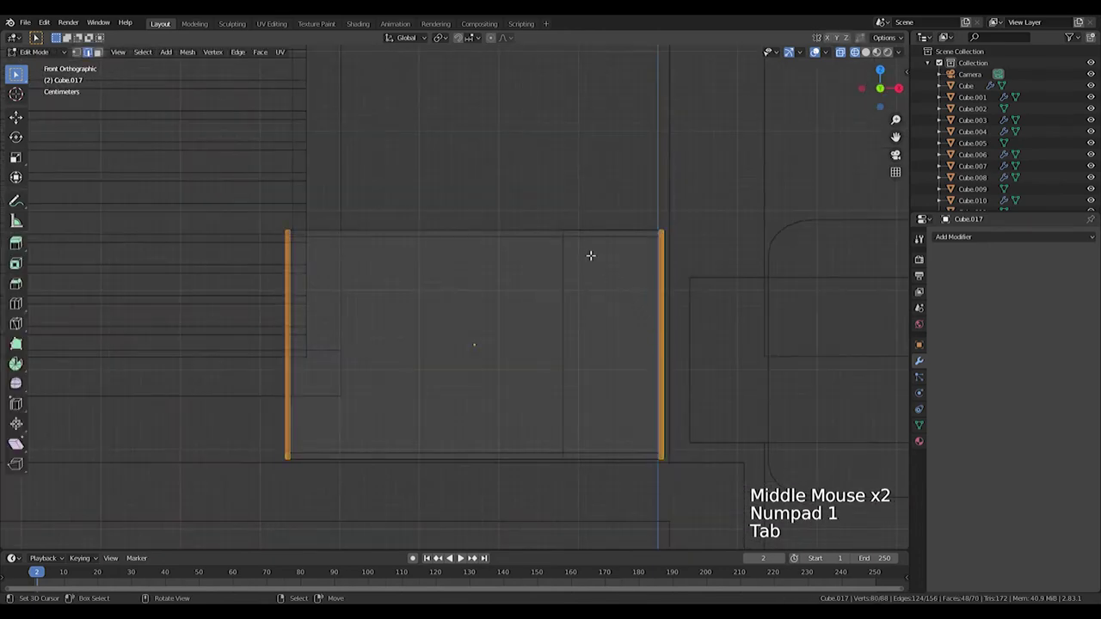
Extrude the frame's rectangular rim outward along its normals to give it depth.
{"action": "left_click", "coordinate": [102, 53]}
{"action": "right_click", "coordinate": [619, 343]}
{"action": "key", "text": "KP_7"}
{"action": "scroll", "scroll_direction": "up", "scroll_amount": 3}
{"action": "middle_click", "coordinate": [688, 409]}
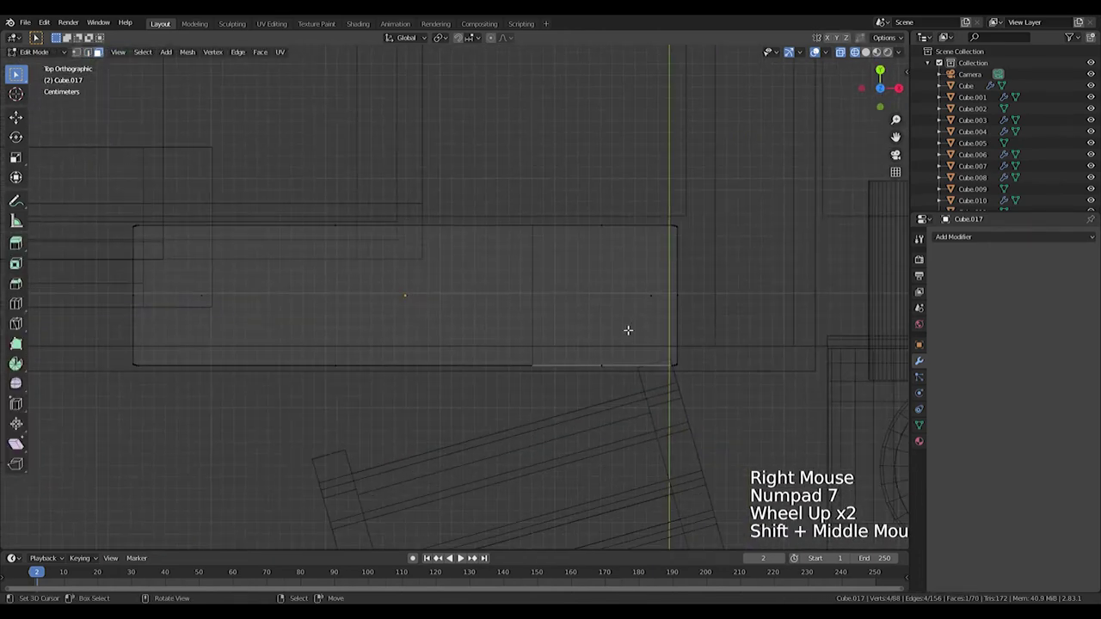
{"action": "key", "text": "e"}
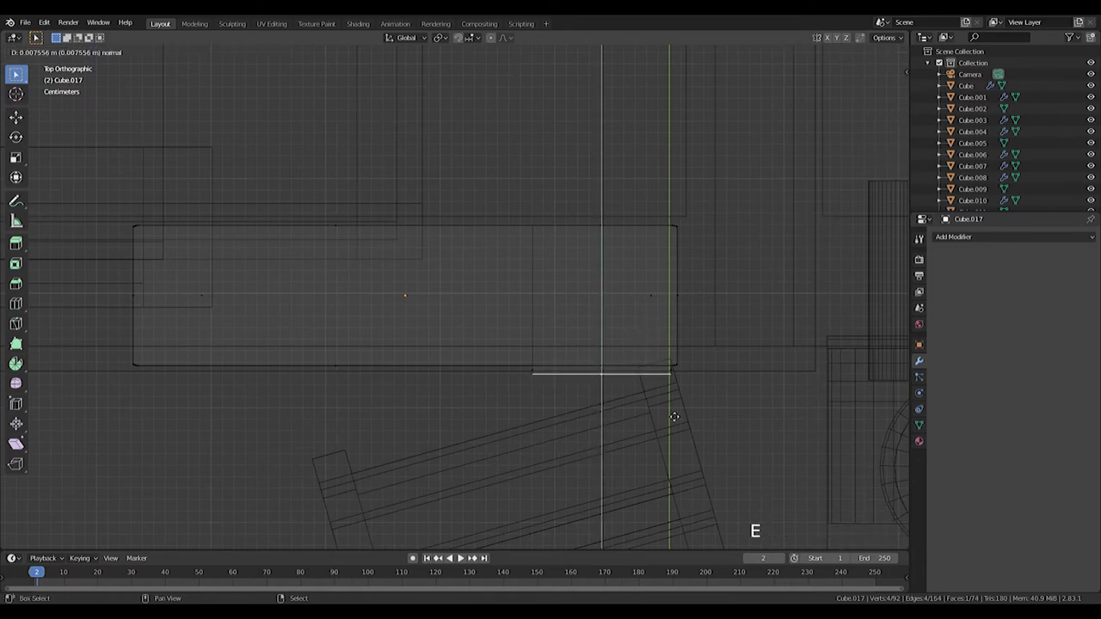
{"action": "scroll", "scroll_direction": "up", "scroll_amount": 3}
{"action": "middle_click", "coordinate": [647, 421]}
{"action": "scroll", "scroll_direction": "down", "scroll_amount": 3}
{"action": "key", "text": "ctrl+b"}
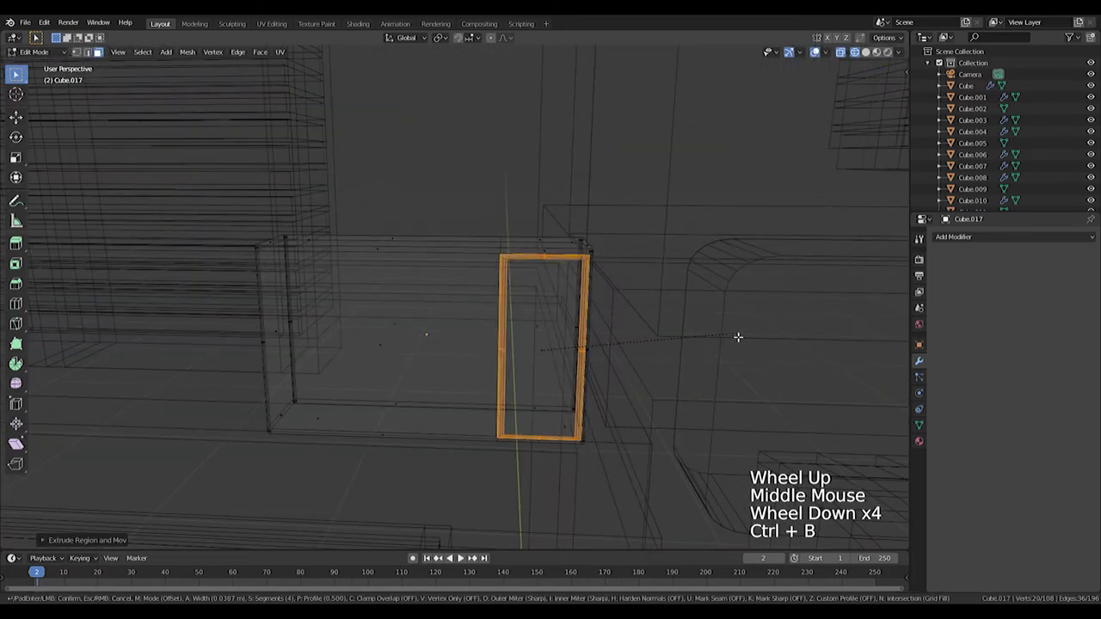
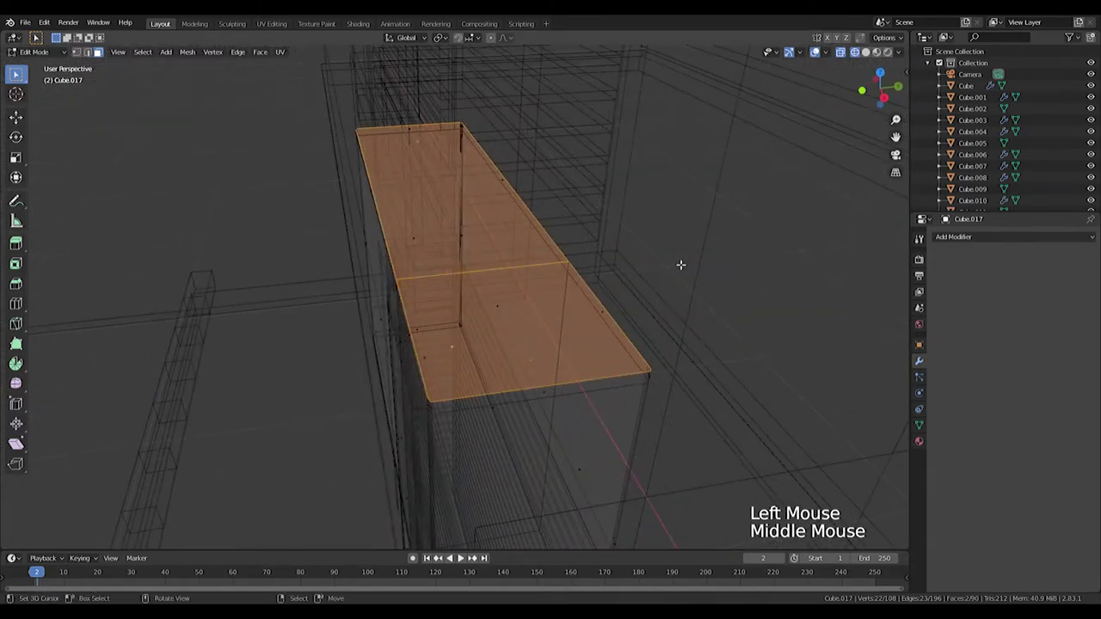
Extrude the top faces wider on X and add edge loops near both sides of the panel.
{"action": "key", "text": "e"}
{"action": "key", "text": "s"}
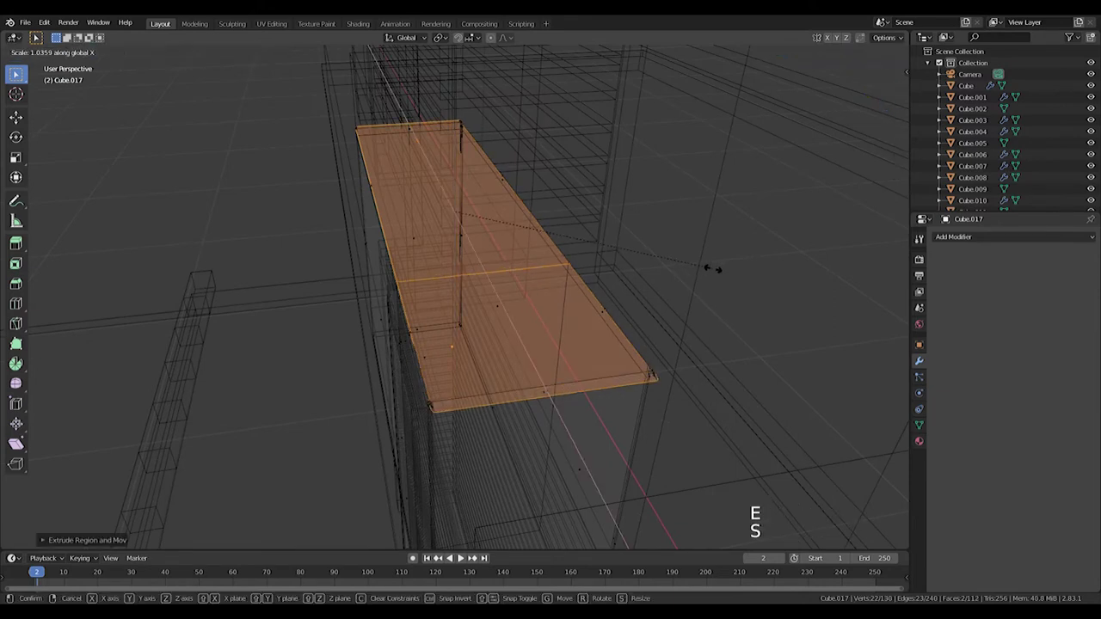
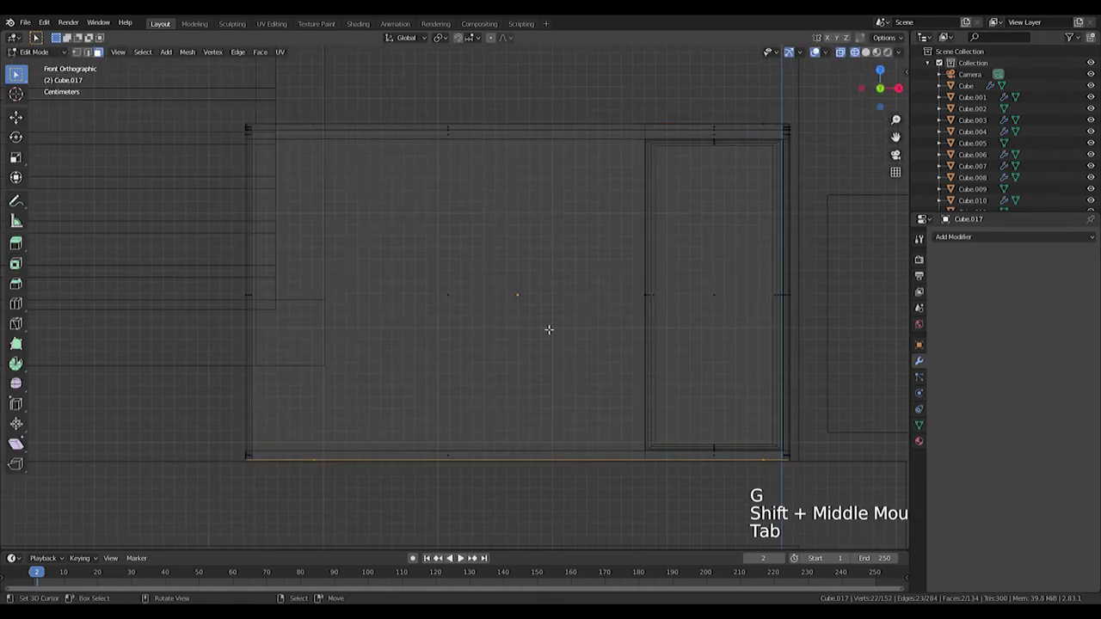
{"action": "key", "text": "ctrl+r"}
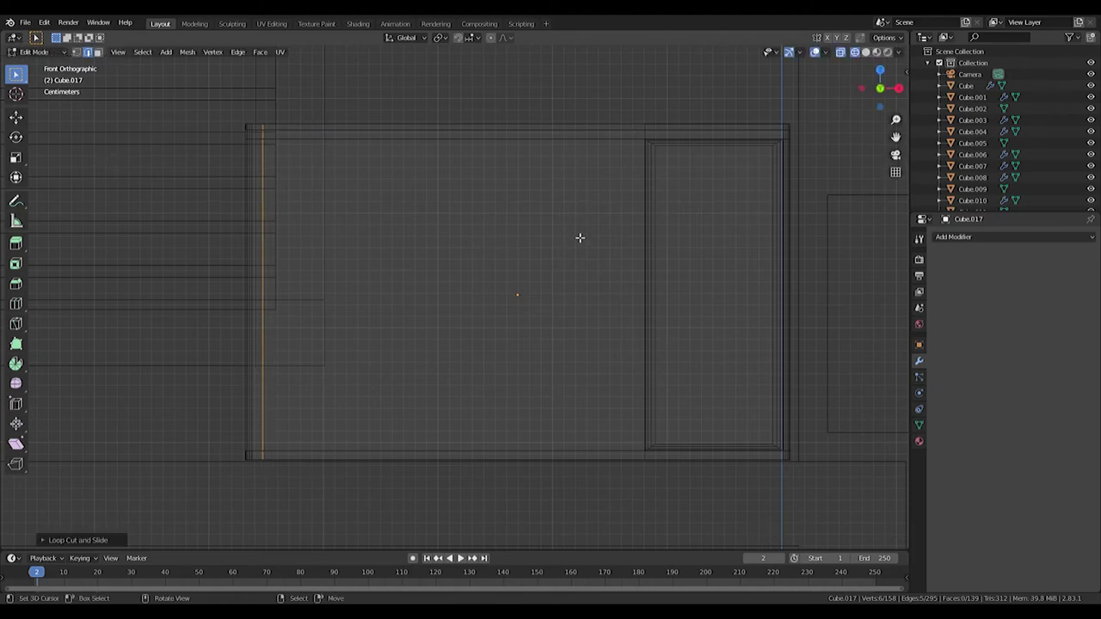
{"action": "key", "text": "ctrl+r"}
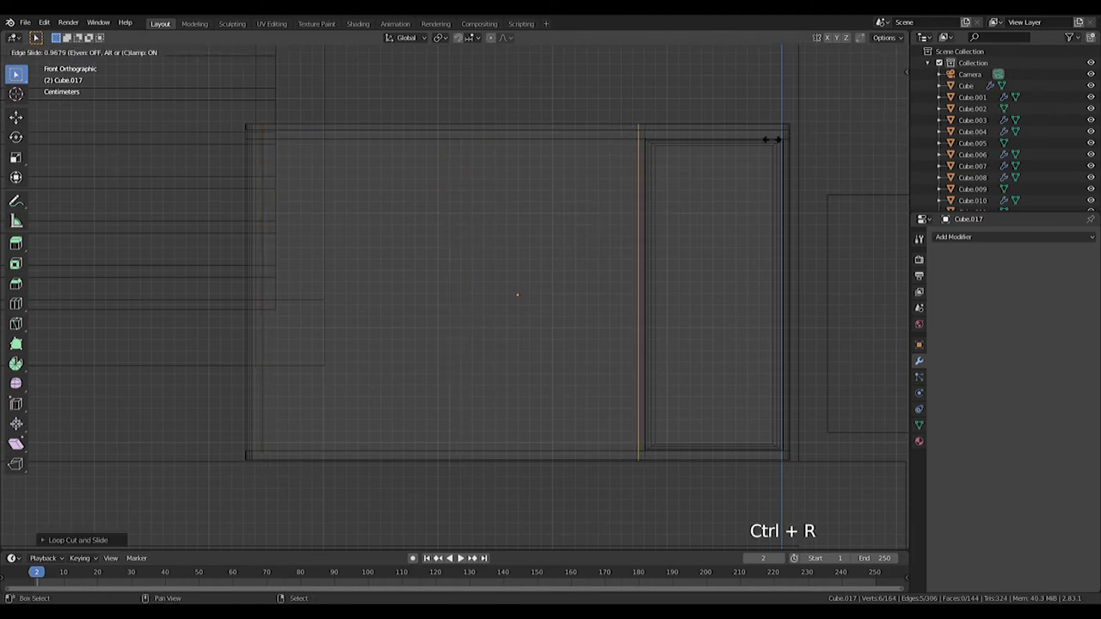
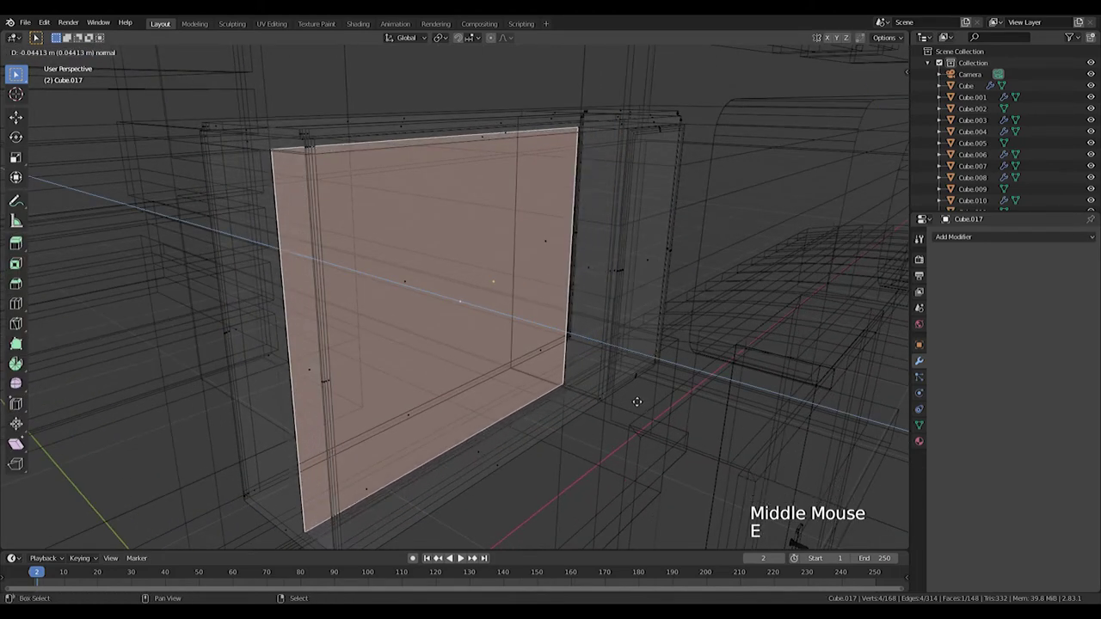
Push the front panel face back inside the frame along its normal.
{"action": "key", "text": "KP_1"}
{"action": "middle_click", "coordinate": [488, 273]}
{"action": "key", "text": "shift+a"}
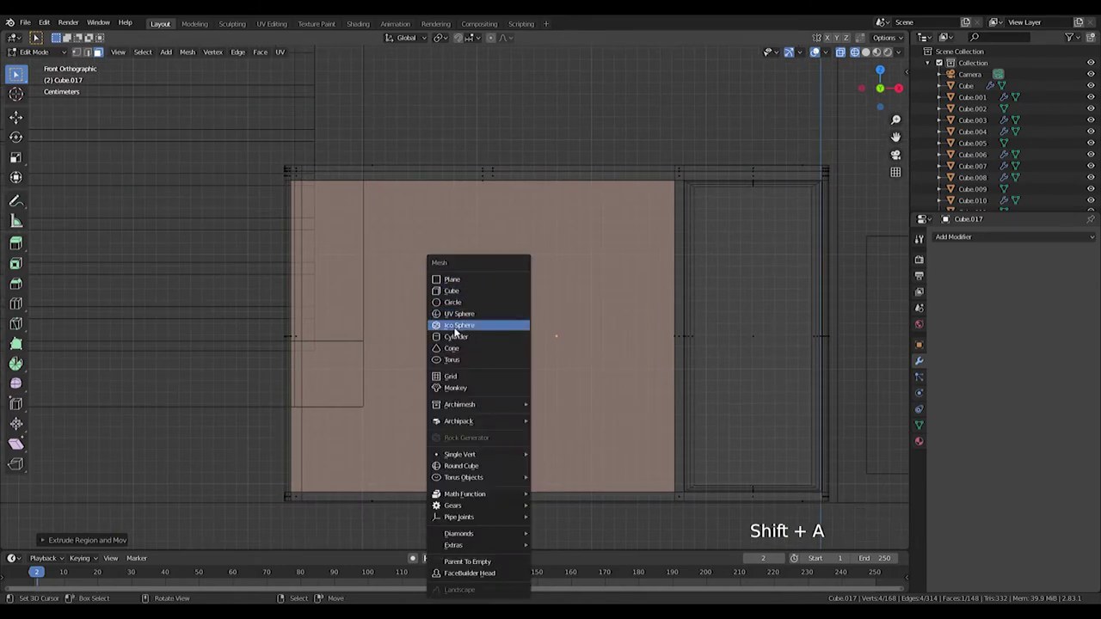
Add a new cylinder mesh to the scene via the Shift+A menu.
{"action": "right_click", "coordinate": [630, 304]}
{"action": "key", "text": "Tab"}
{"action": "key", "text": "shift+a"}
{"action": "key", "text": "ctrl+z"}
{"action": "key", "text": "shift+s"}
{"action": "key", "text": "shift+s"}
{"action": "key", "text": "shift+a"}
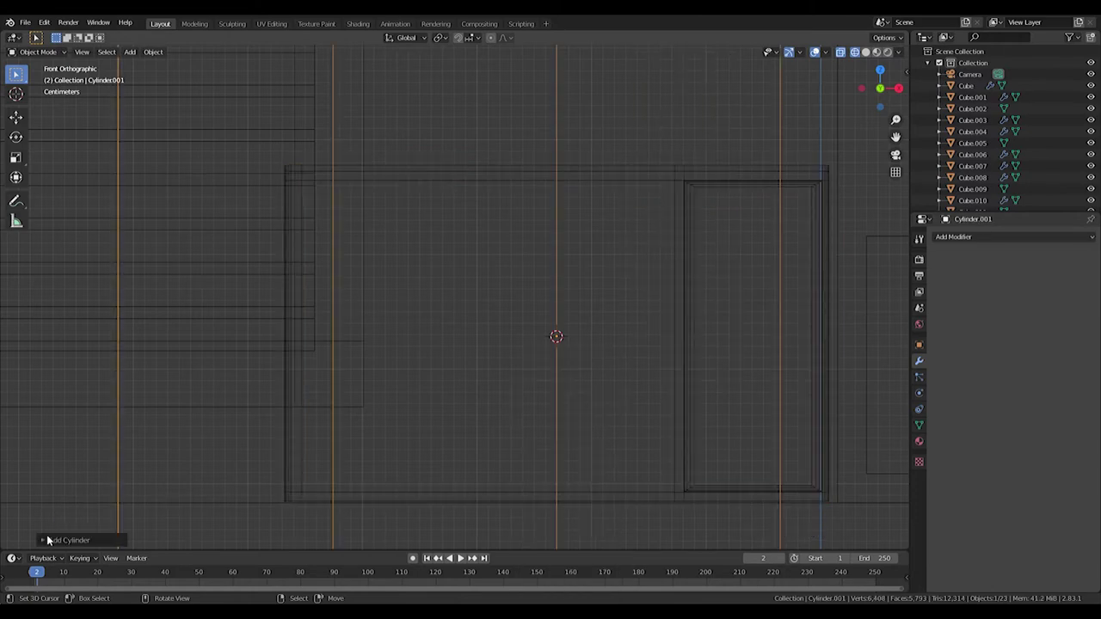
{"action": "left_click", "coordinate": [46, 538]}
{"action": "left_click", "coordinate": [47, 387]}
Rotate the cylinder 90° on X to face forward, enlarge it and slide it over the panel.
{"action": "key", "text": "s"}
{"action": "key", "text": "r"}
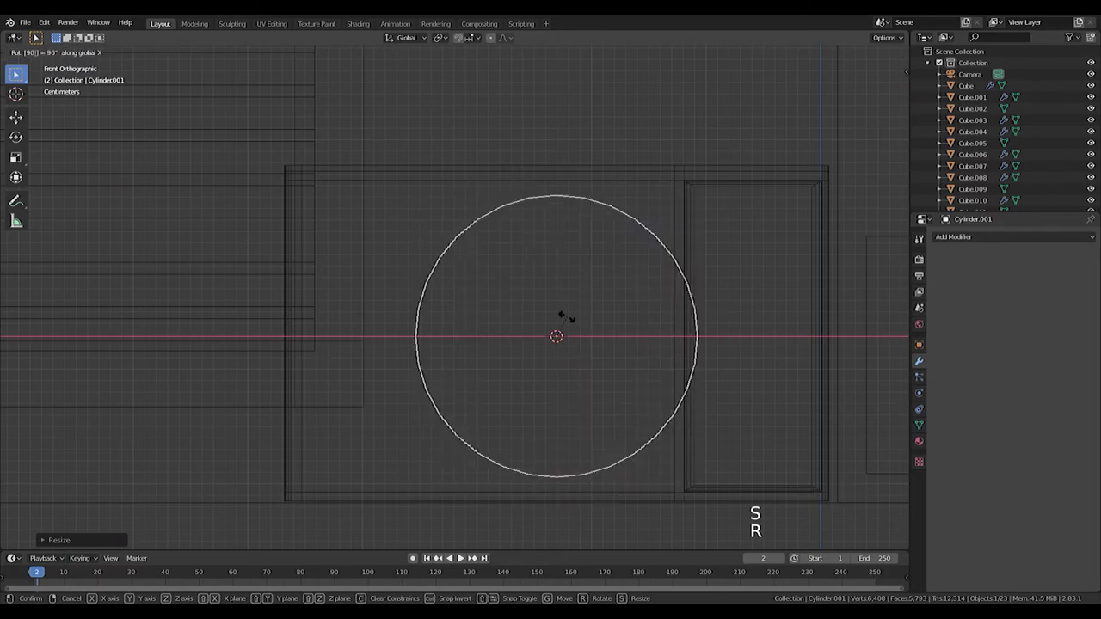
{"action": "key", "text": "s"}
{"action": "key", "text": "g"}
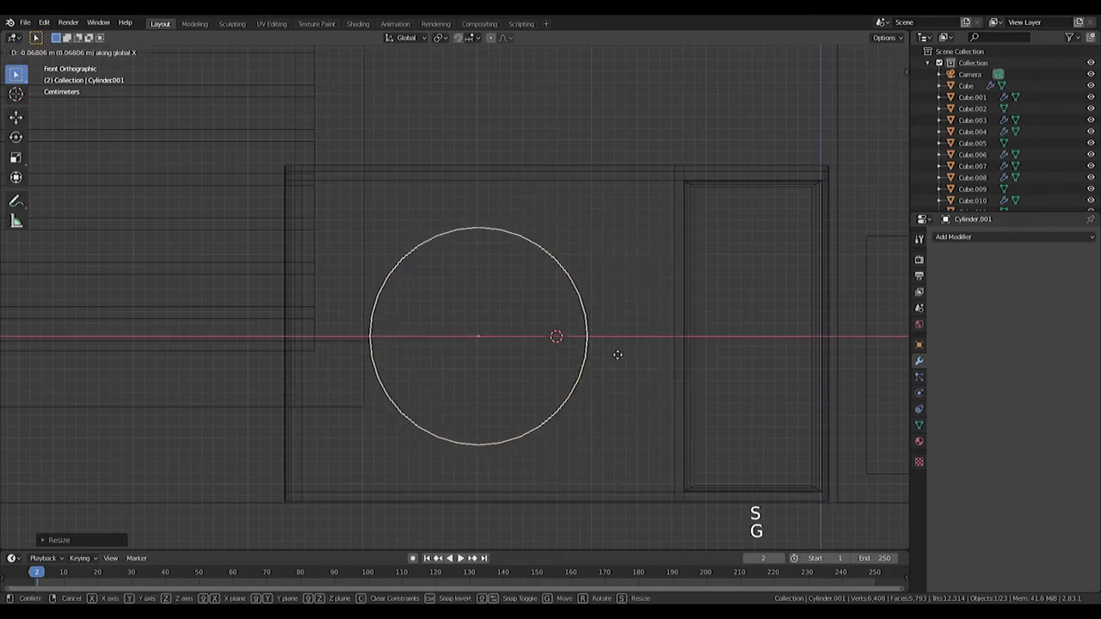
{"action": "key", "text": "s"}
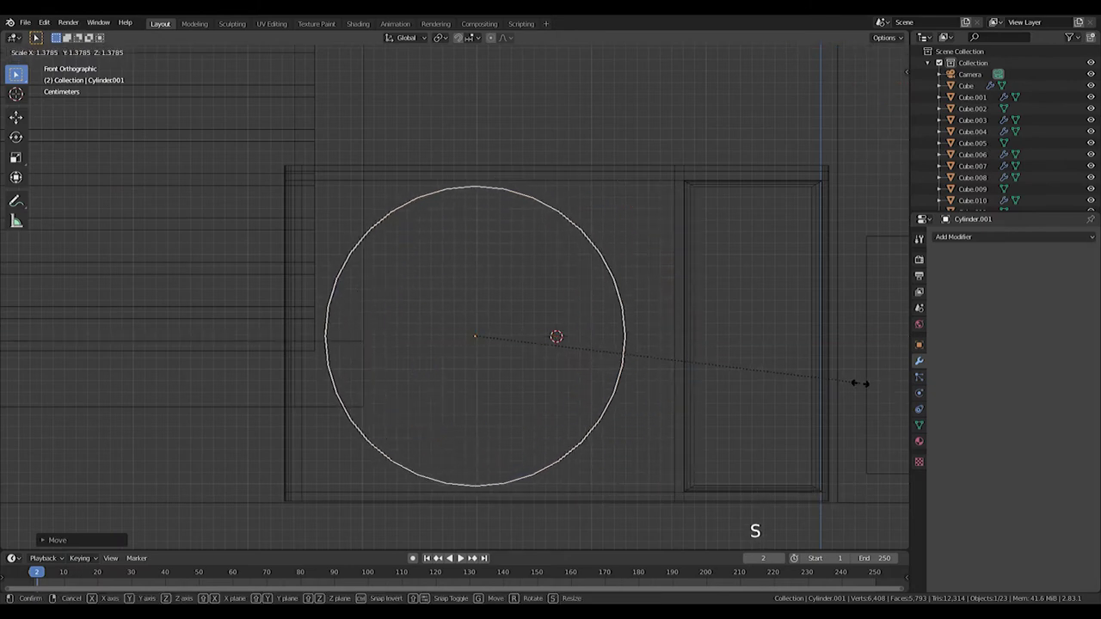
{"action": "key", "text": "g"}
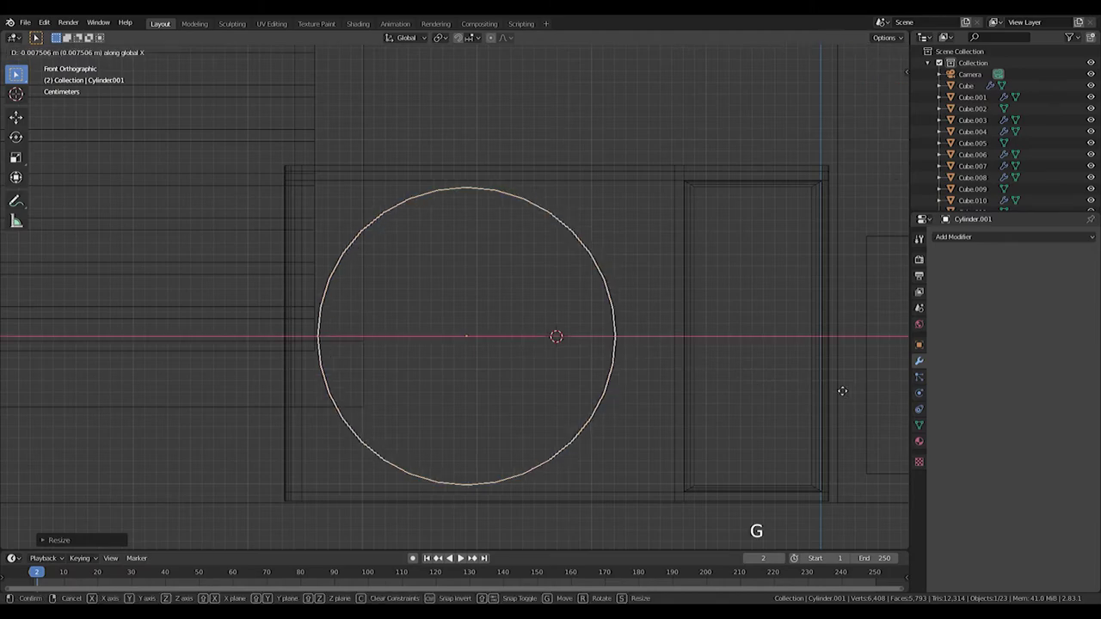
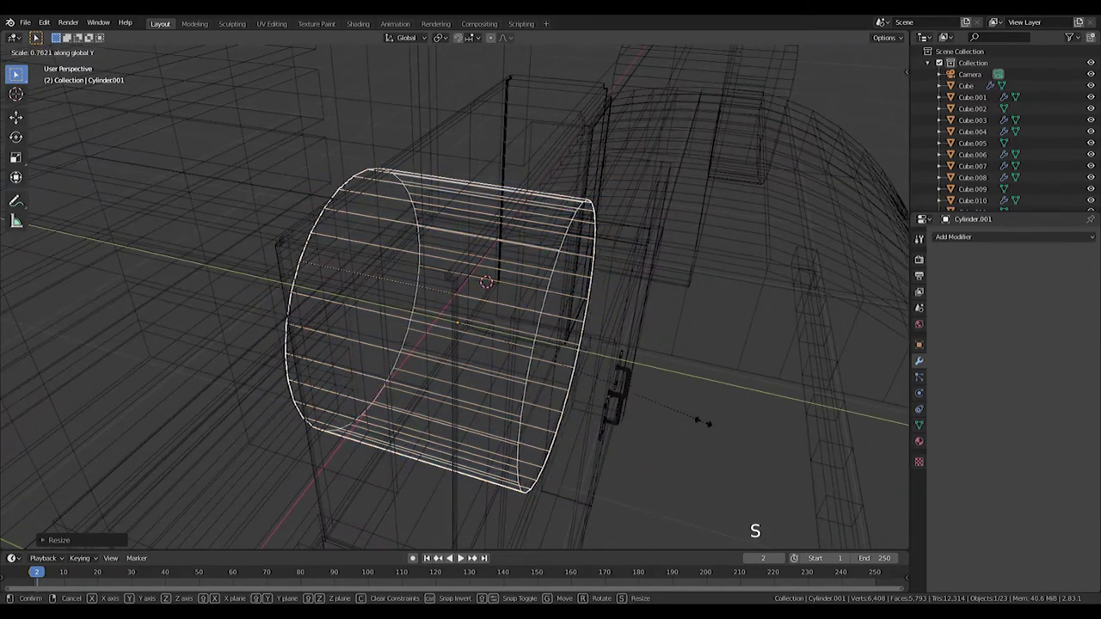
Thin the cylinder into a disc and move it on Y to cross the front panel.
{"action": "middle_click", "coordinate": [528, 393]}
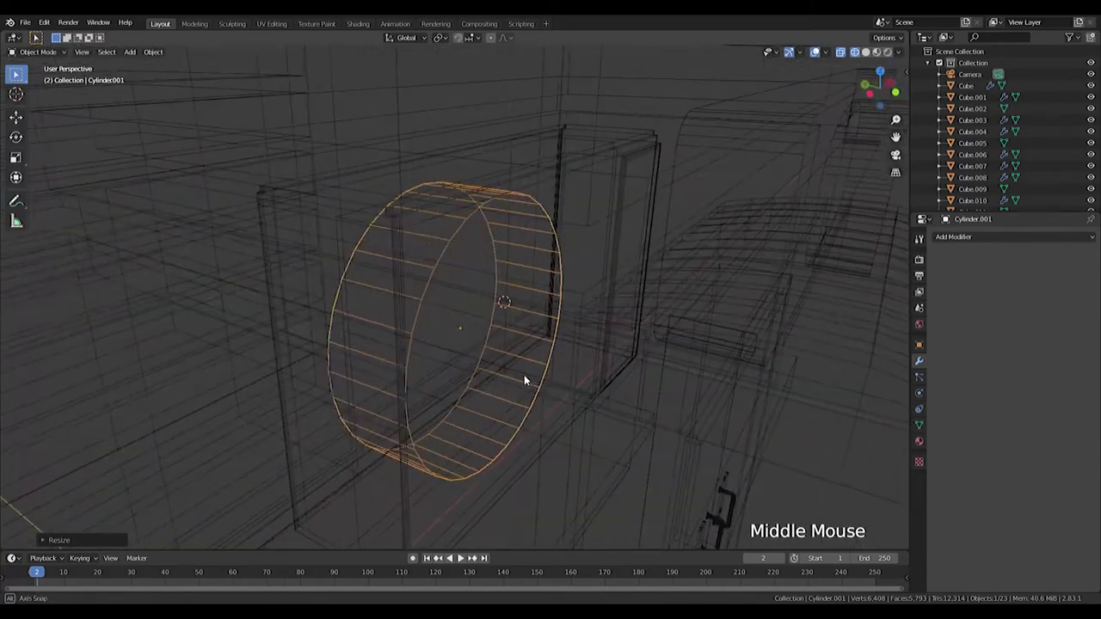
{"action": "middle_click", "coordinate": [544, 333]}
{"action": "right_click", "coordinate": [602, 221]}
{"action": "key", "text": "Tab"}
{"action": "right_click", "coordinate": [493, 326]}
{"action": "middle_click", "coordinate": [504, 327]}
{"action": "key", "text": "g"}
{"action": "key", "text": "Tab"}
{"action": "right_click", "coordinate": [436, 308]}
{"action": "key", "text": "g"}
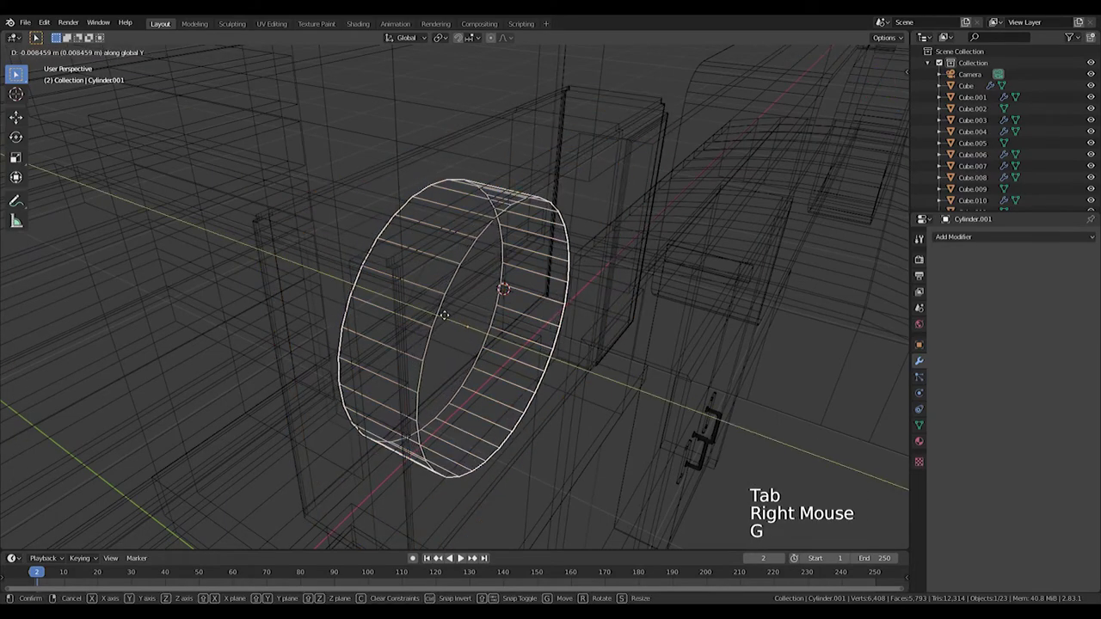
{"action": "middle_click", "coordinate": [456, 329]}
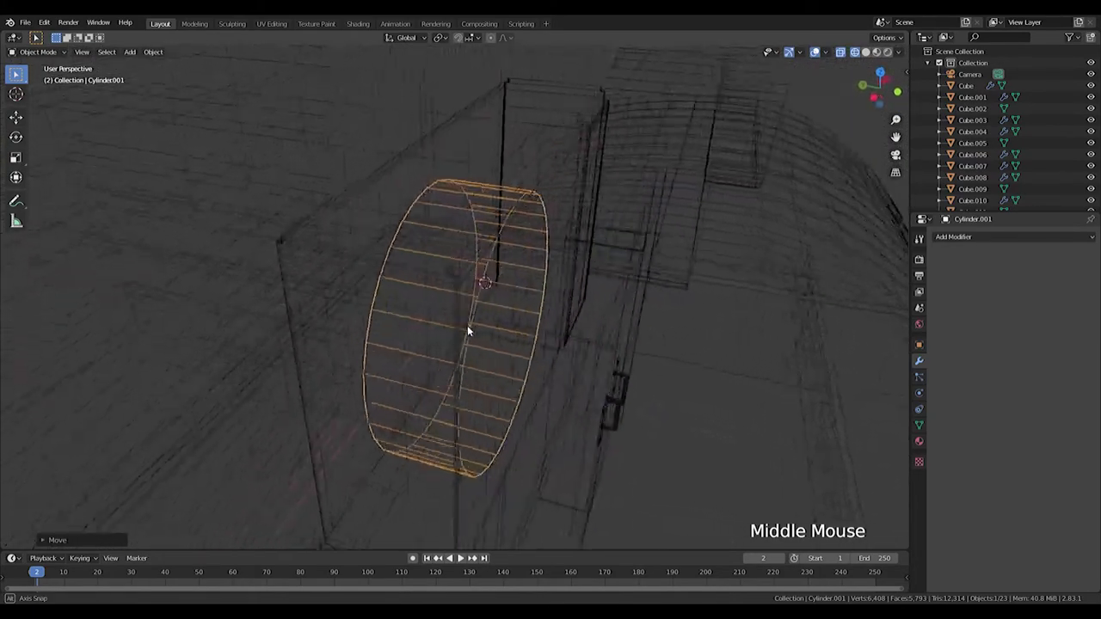
{"action": "right_click", "coordinate": [670, 238]}
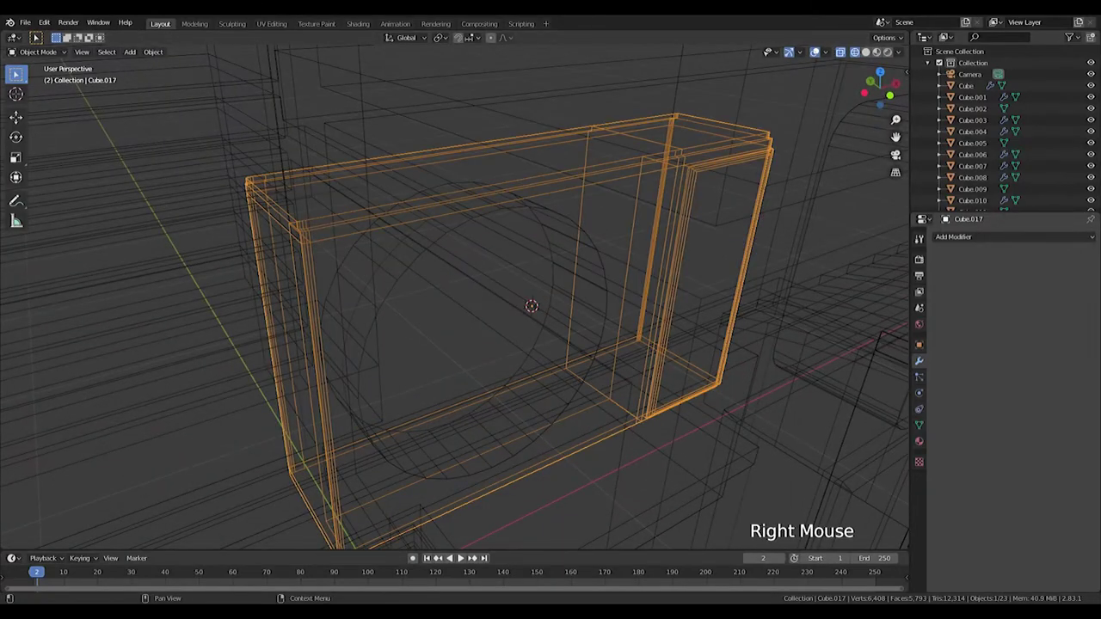
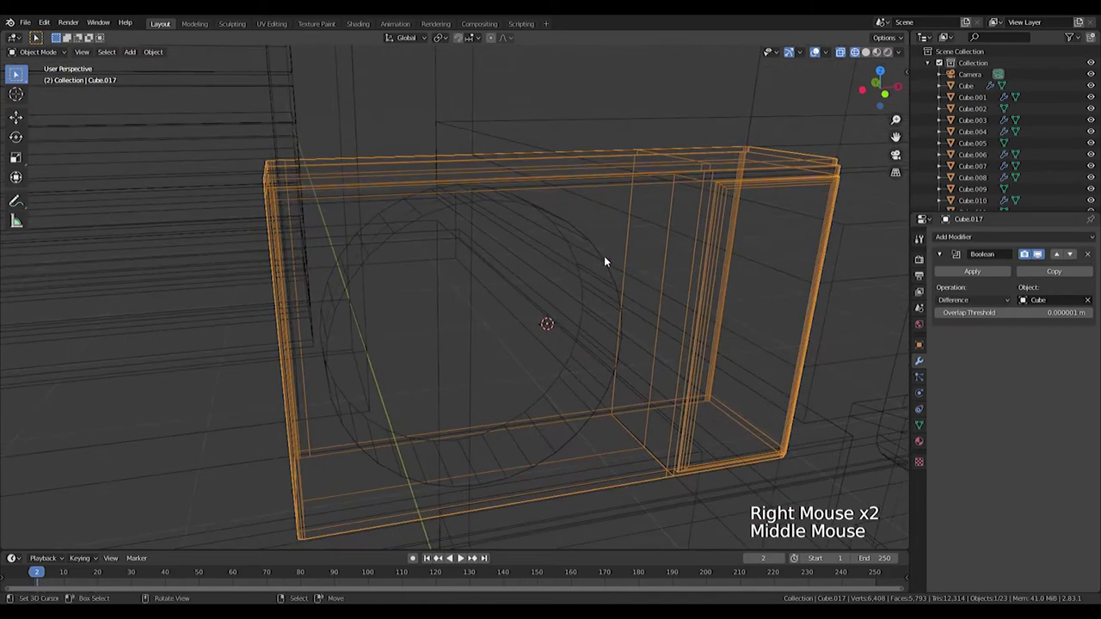
Give Cube.017 a Boolean Difference modifier with Cylinder.001 as the cutting object.
{"action": "middle_click", "coordinate": [620, 261]}
{"action": "key", "text": "z"}
{"action": "right_click", "coordinate": [607, 298]}
{"action": "key", "text": "h"}
{"action": "middle_click", "coordinate": [590, 324]}
{"action": "key", "text": "ctrl+z"}
{"action": "right_click", "coordinate": [635, 328]}
{"action": "left_click", "coordinate": [1090, 303]}
{"action": "left_click", "coordinate": [1090, 303]}
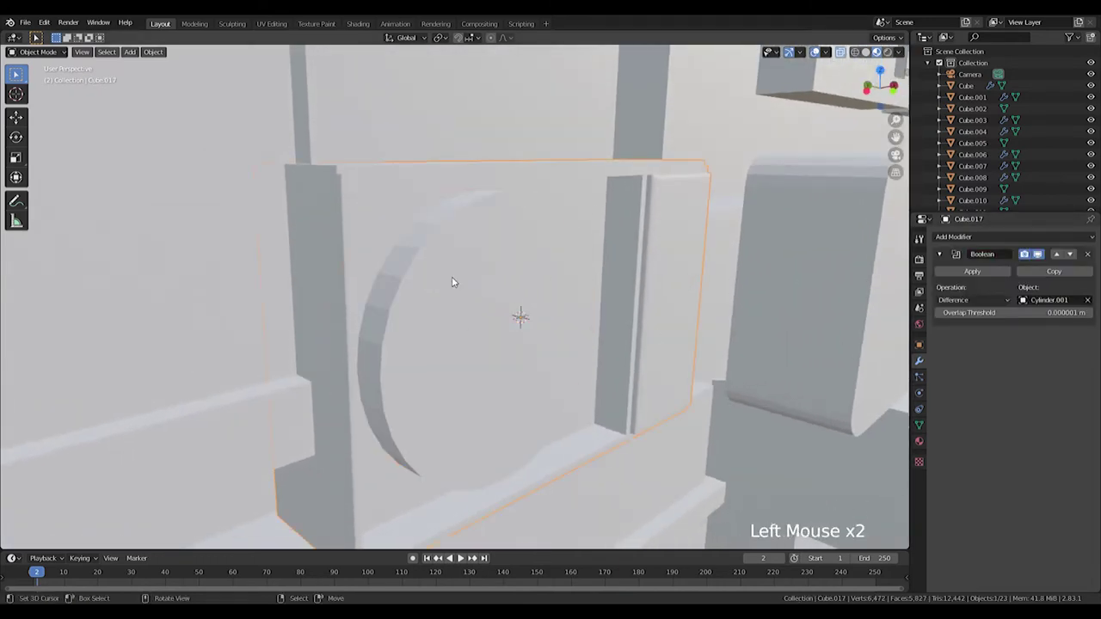
Inspect the round recess and reselect the cylinder for further editing.
{"action": "middle_click", "coordinate": [524, 289]}
{"action": "right_click", "coordinate": [506, 280]}
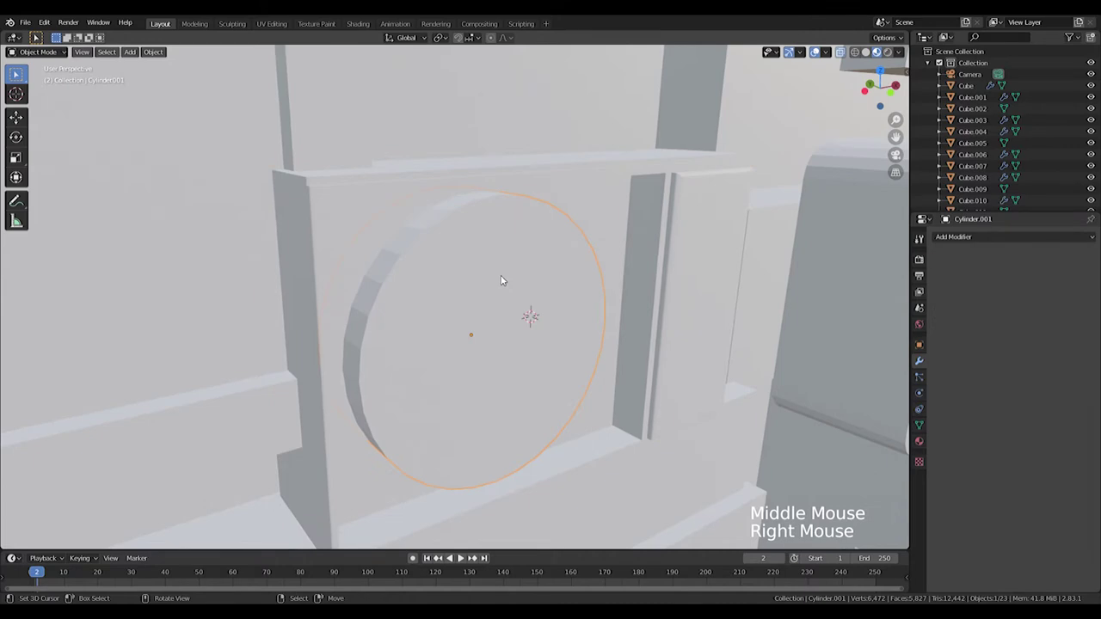
{"action": "key", "text": "h"}
{"action": "middle_click", "coordinate": [575, 299]}
{"action": "key", "text": "ctrl+z"}
{"action": "left_click", "coordinate": [980, 233]}
{"action": "right_click", "coordinate": [638, 236]}
{"action": "left_click", "coordinate": [993, 267]}
{"action": "left_click", "coordinate": [986, 277]}
{"action": "right_click", "coordinate": [509, 314]}
Shrink the cylinder into a thin rod and stretch it vertically on Z.
{"action": "key", "text": "KP_1"}
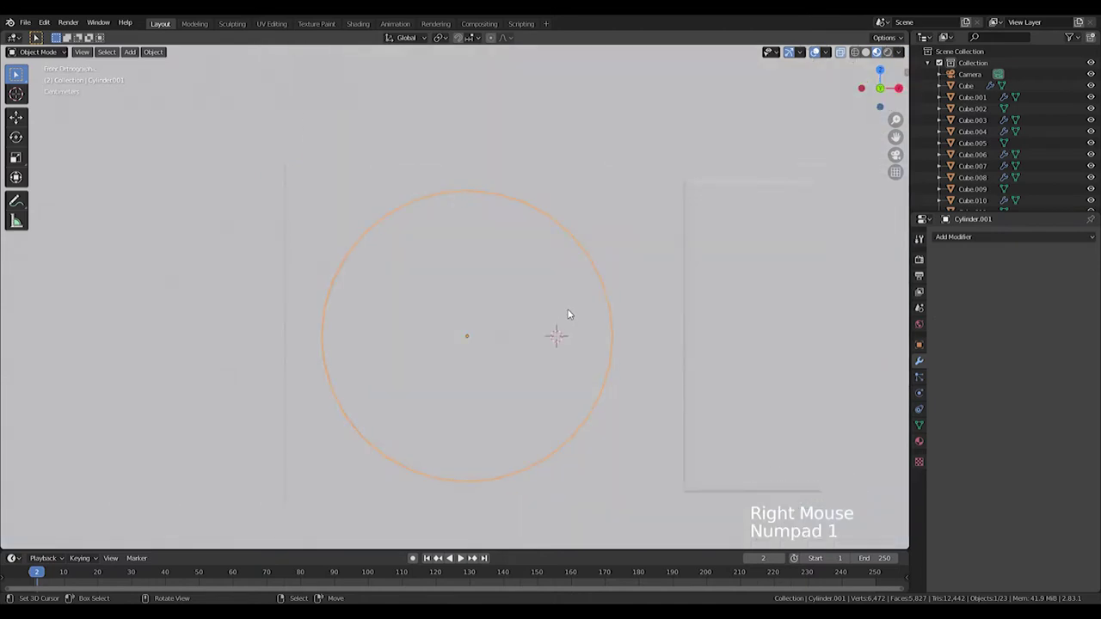
{"action": "key", "text": "Delete"}
{"action": "key", "text": "ctrl+z"}
{"action": "key", "text": "s"}
{"action": "key", "text": "r"}
{"action": "key", "text": "s"}
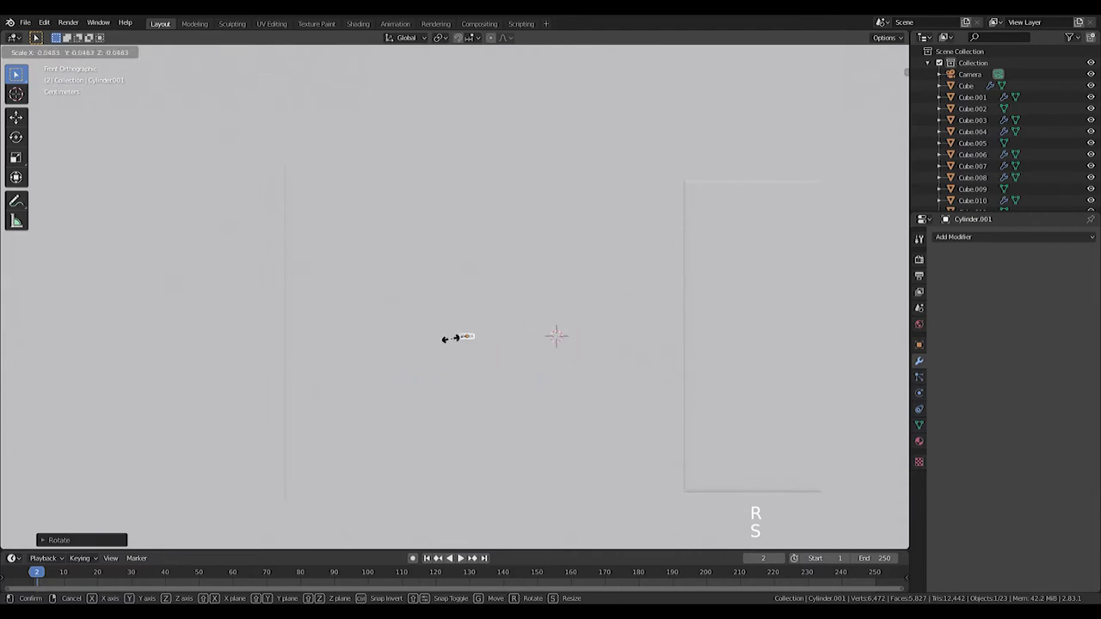
{"action": "key", "text": "s"}
{"action": "key", "text": "s"}
{"action": "key", "text": "s"}
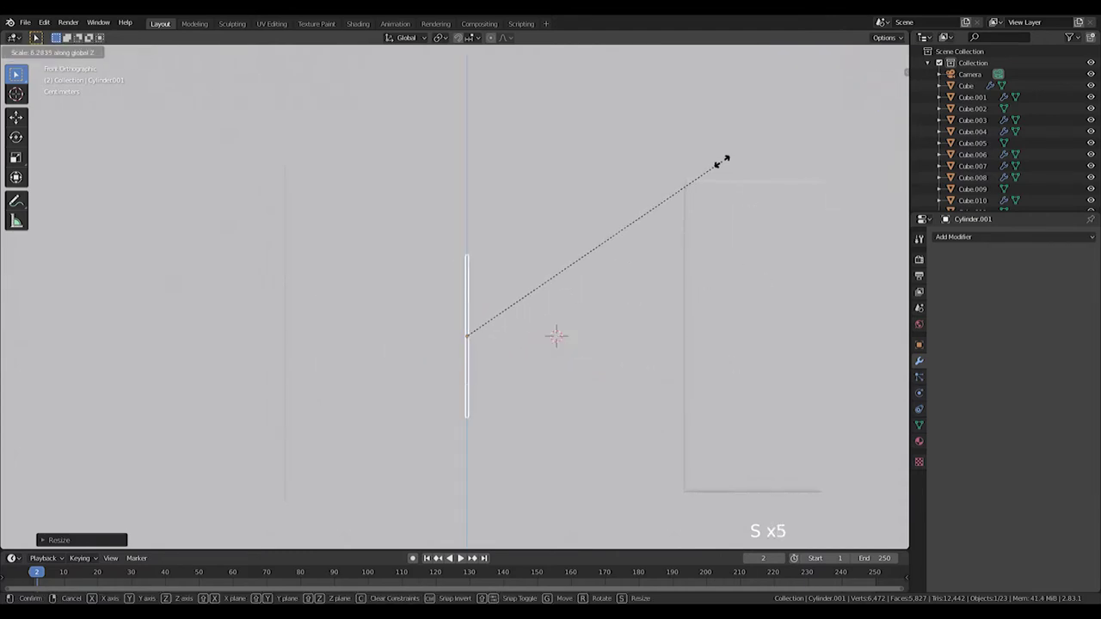
{"action": "key", "text": "z"}
Fit the rod's height to the opening and move it on X to the left edge.
{"action": "scroll", "scroll_direction": "up", "scroll_amount": 3}
{"action": "middle_click", "coordinate": [617, 273]}
{"action": "key", "text": "s"}
{"action": "key", "text": "s"}
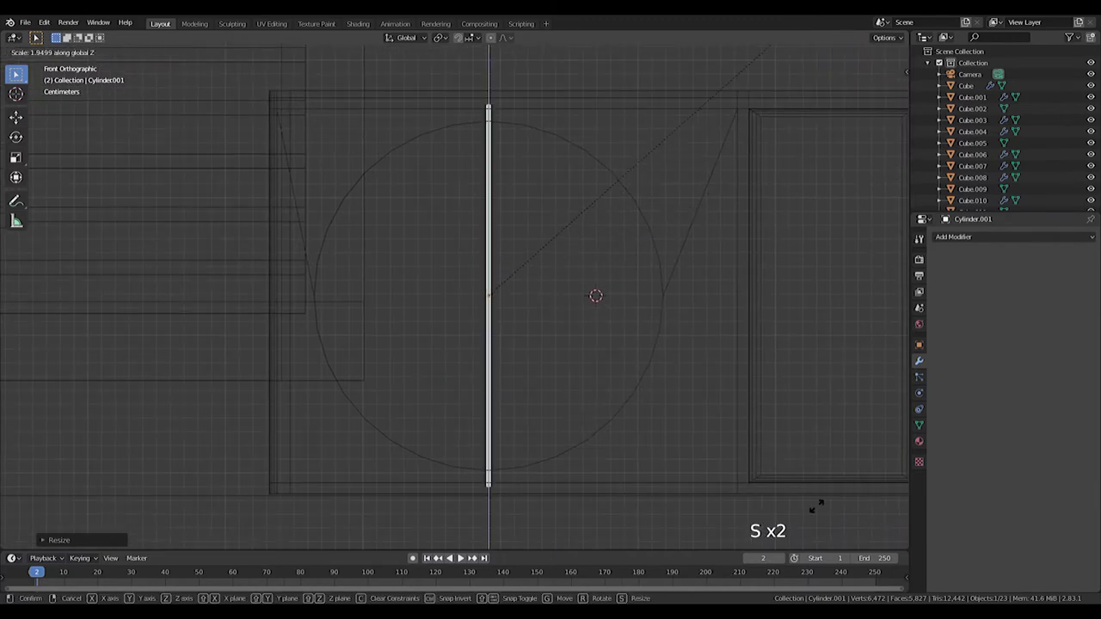
{"action": "key", "text": "g"}
{"action": "key", "text": "y"}
{"action": "key", "text": "x"}
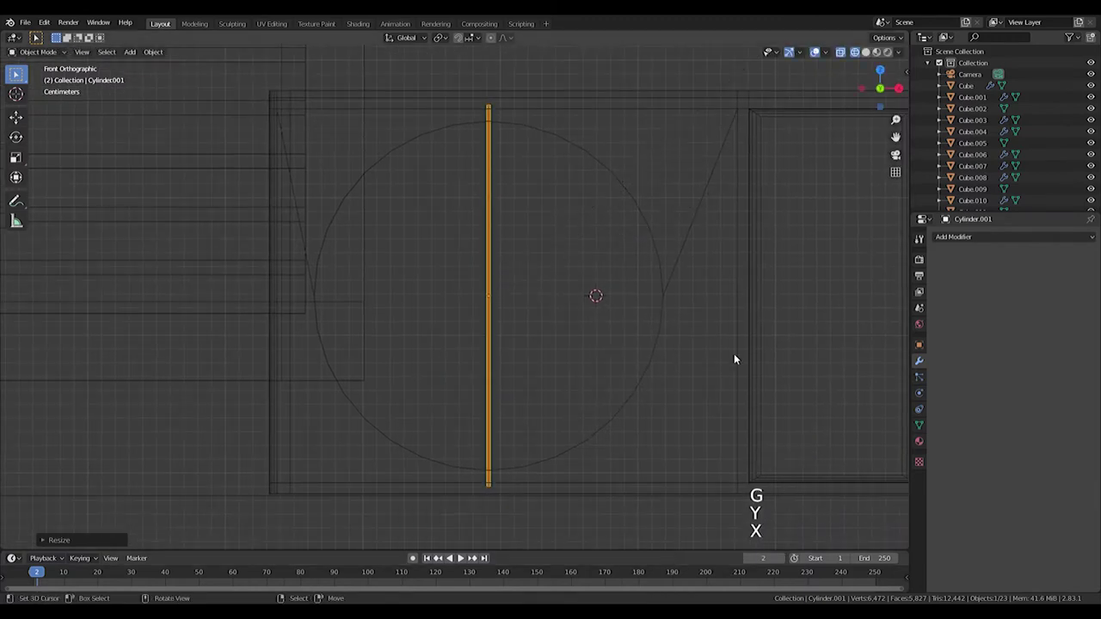
{"action": "key", "text": "g"}
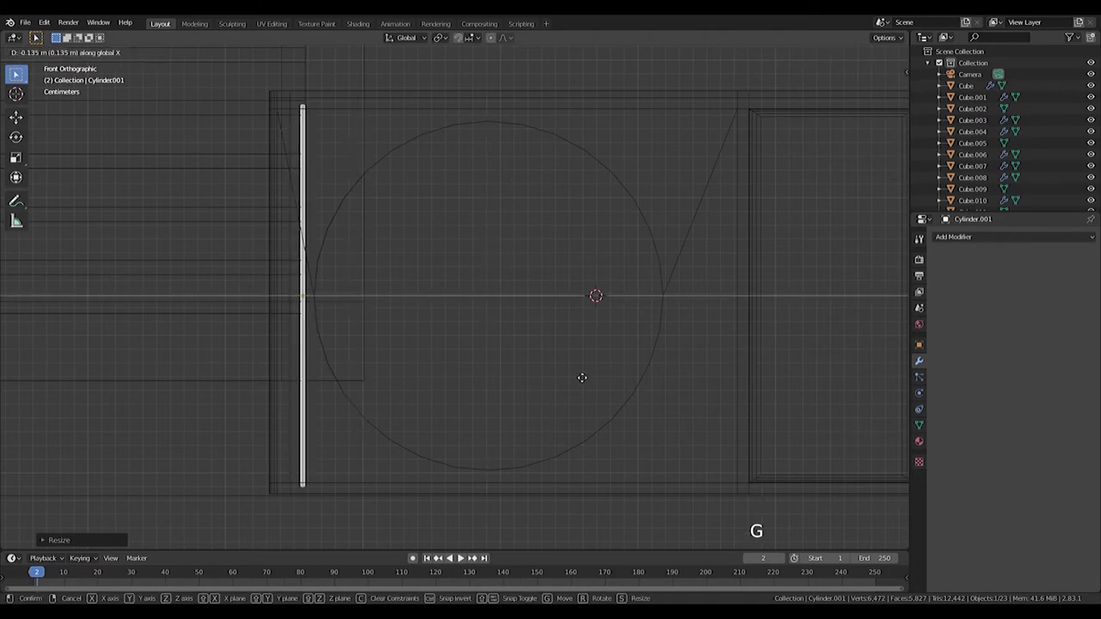
{"action": "key", "text": "s"}
{"action": "key", "text": "s"}
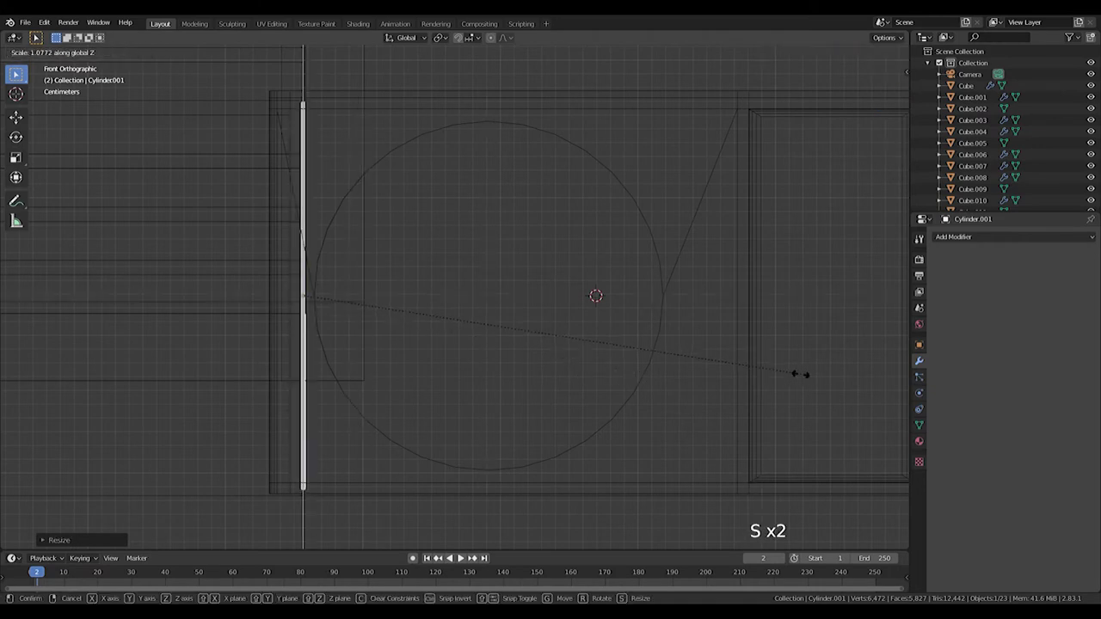
{"action": "left_click", "coordinate": [995, 241]}
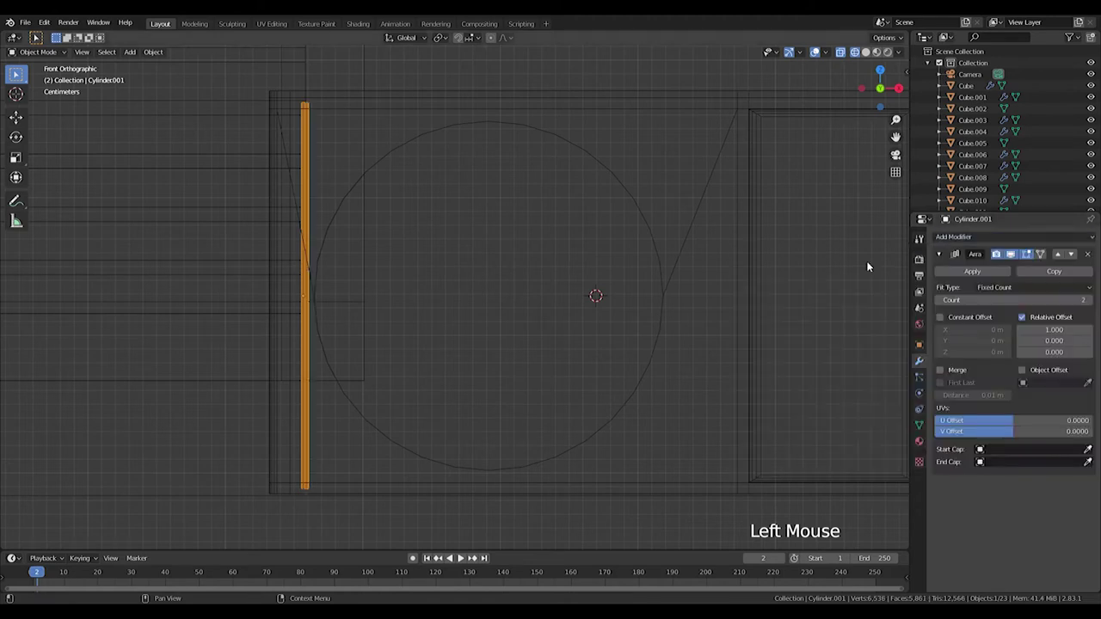
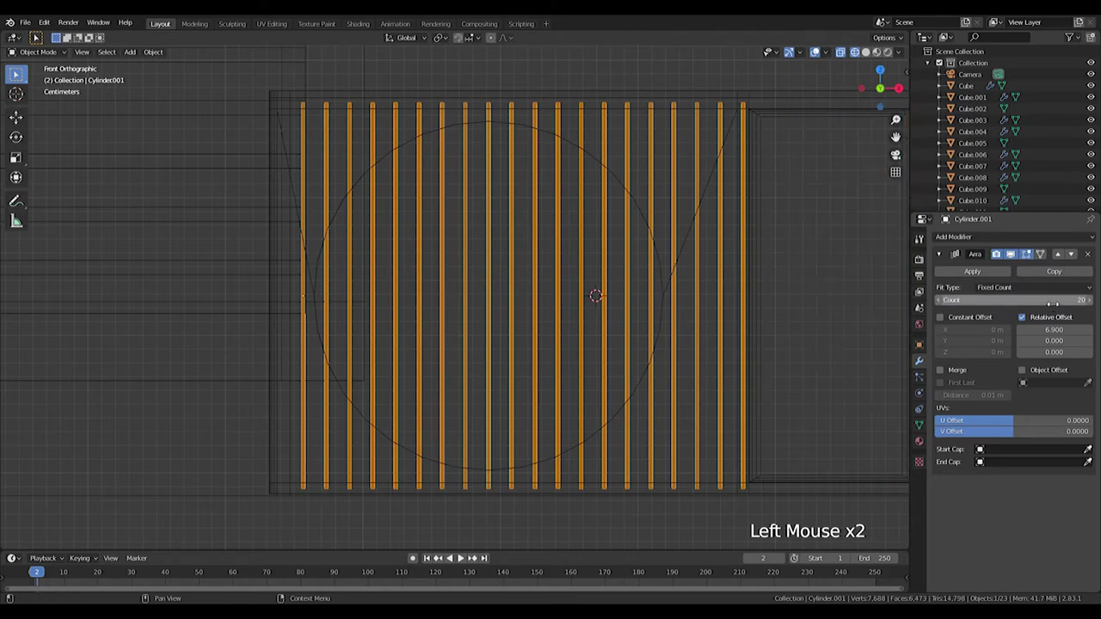
Add an Array modifier with Count 19 and offset 6.9 to form a row of bars.
{"action": "left_click", "coordinate": [942, 302]}
{"action": "key", "text": "f"}
{"action": "key", "text": "y"}
{"action": "key", "text": "x"}
{"action": "key", "text": "g"}
Move the row of bars back on Y into the window recess.
{"action": "middle_click", "coordinate": [688, 236]}
{"action": "key", "text": "g"}
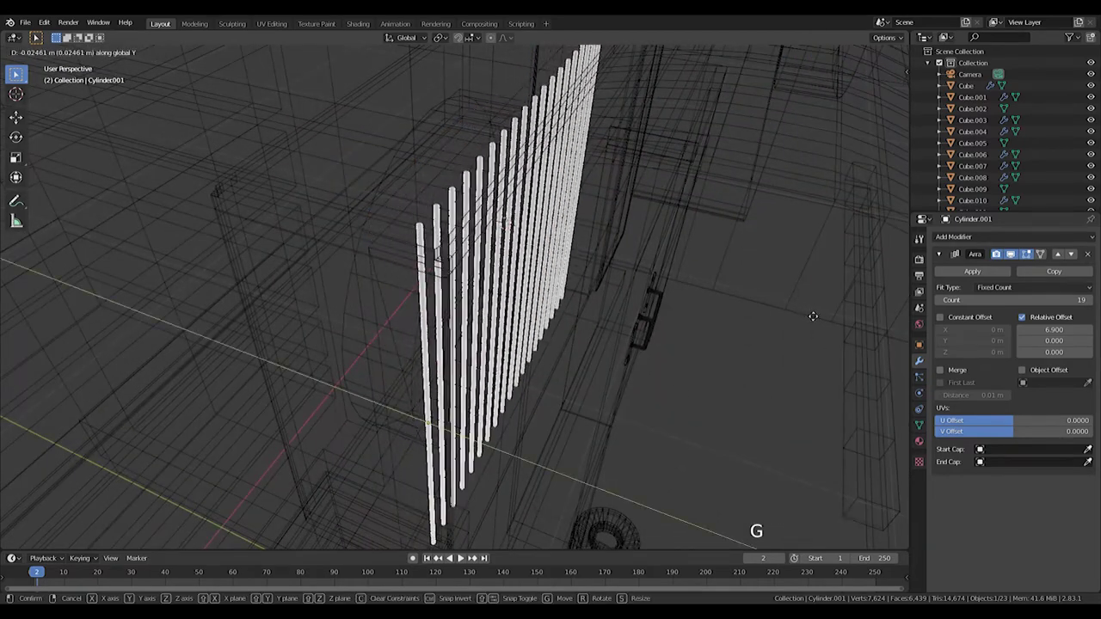
{"action": "key", "text": "z"}
{"action": "key", "text": "g"}
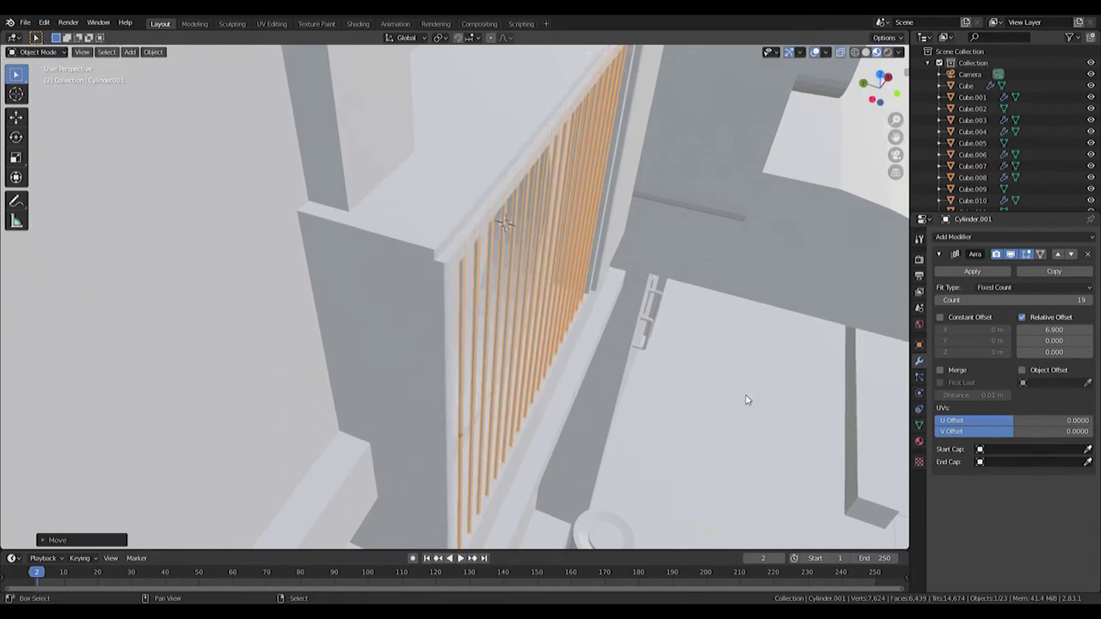
{"action": "key", "text": "KP_3"}
{"action": "key", "text": "KP_1"}
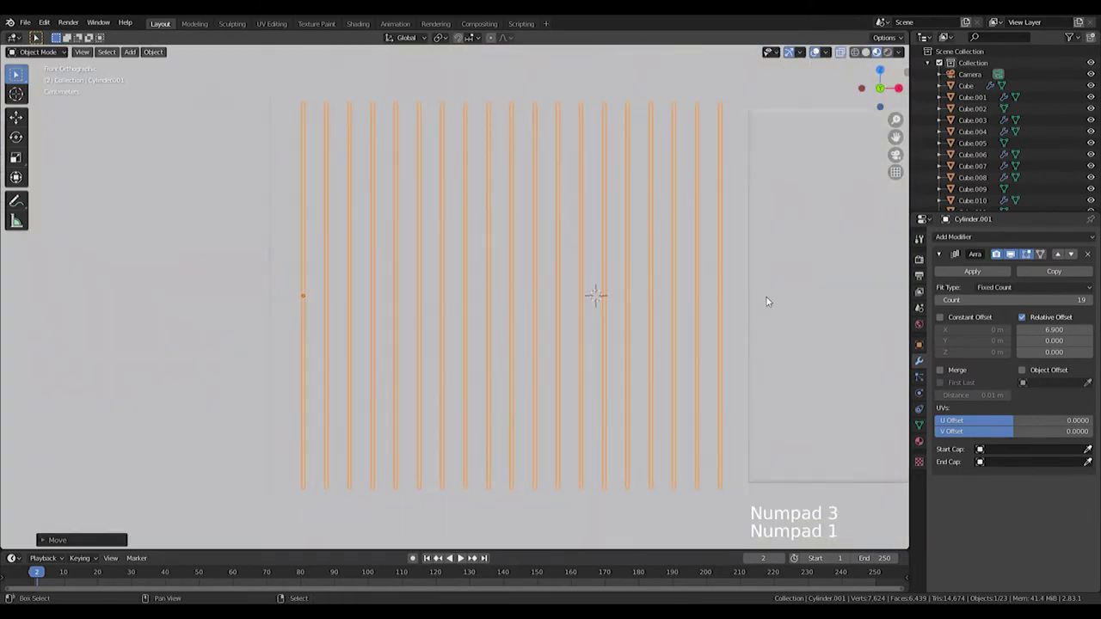
Duplicate the bars, rotate the copy 90° and widen it on X into horizontal grille bars.
{"action": "key", "text": "shift+d"}
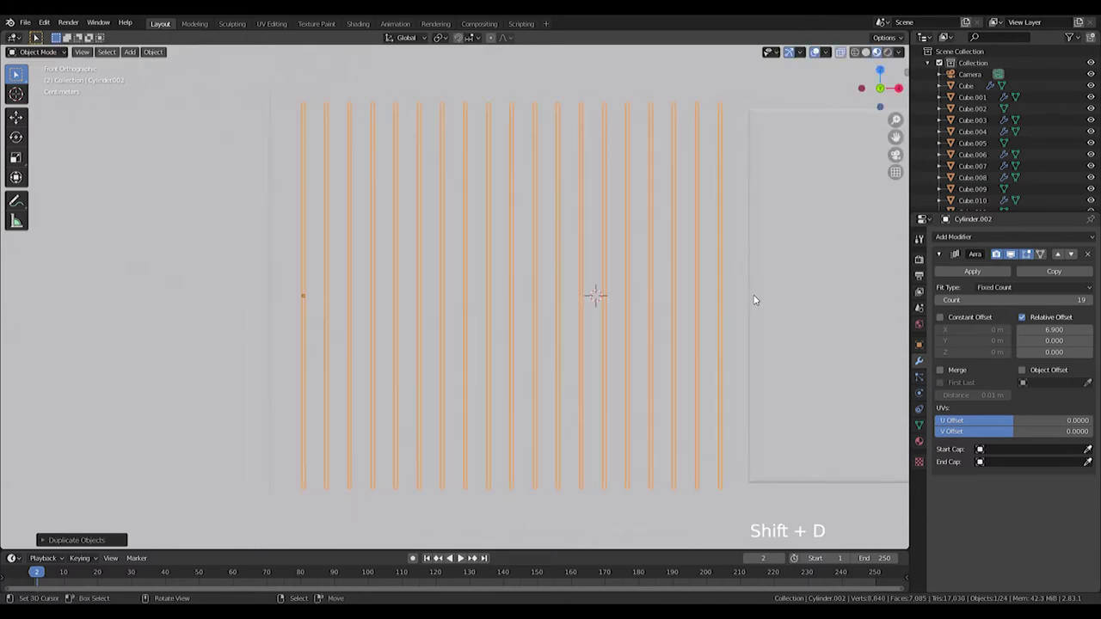
{"action": "key", "text": "r"}
{"action": "key", "text": "g"}
{"action": "key", "text": "s"}
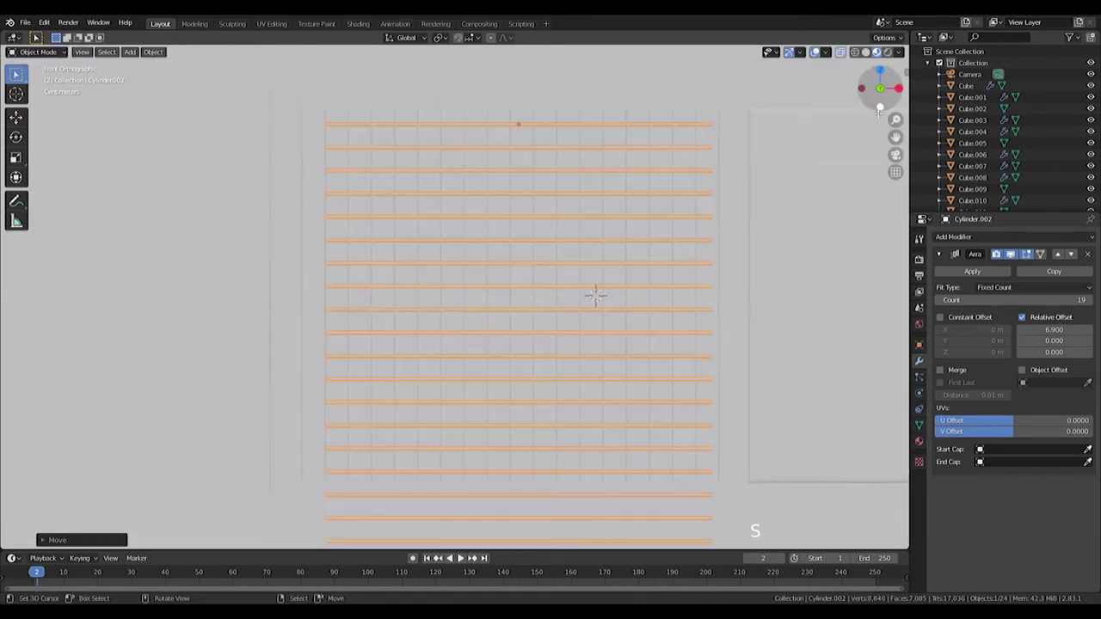
{"action": "key", "text": "s"}
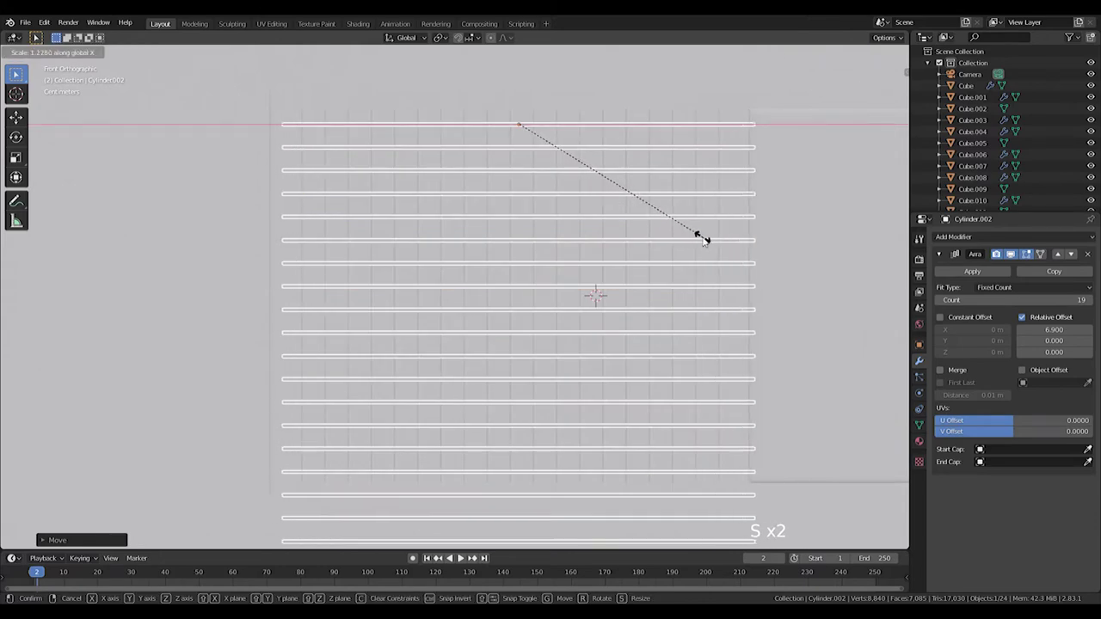
{"action": "middle_click", "coordinate": [615, 241]}
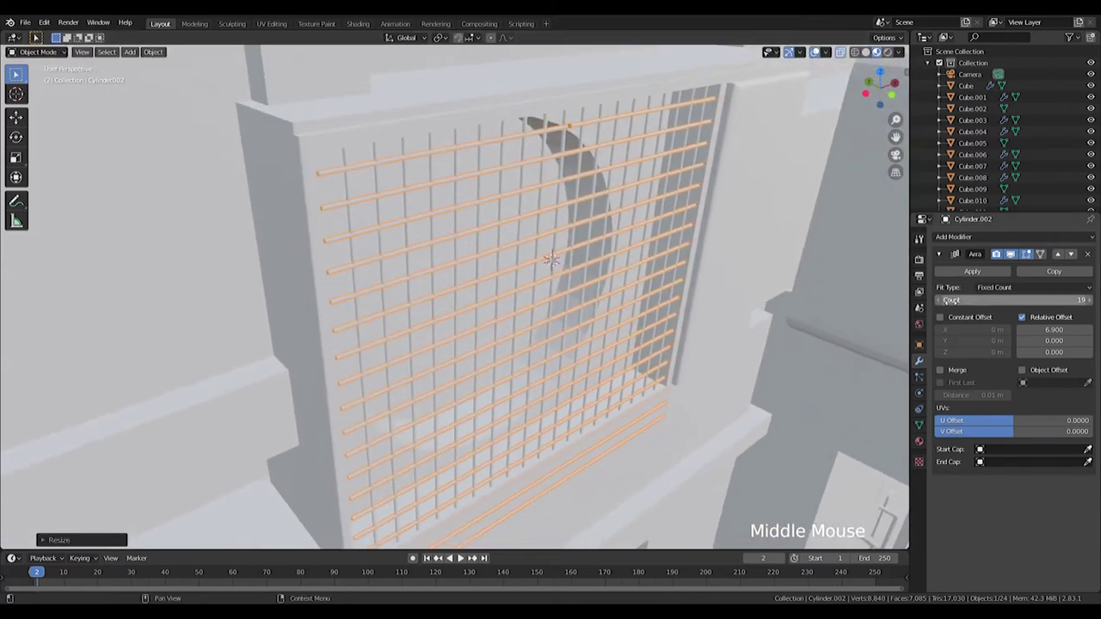
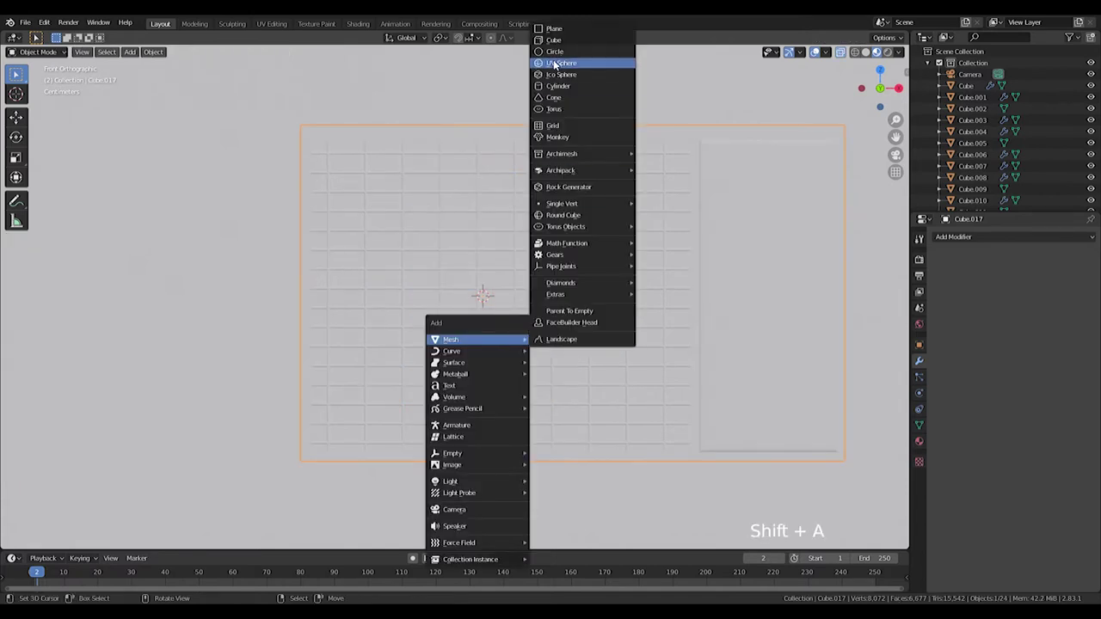
Add a plane behind the grille and taper it into a trapezoid blade outline.
{"action": "key", "text": "s"}
{"action": "key", "text": "z"}
{"action": "key", "text": "z"}
{"action": "key", "text": "Tab"}
{"action": "scroll", "scroll_direction": "up", "scroll_amount": 3}
{"action": "middle_click", "coordinate": [521, 329]}
{"action": "left_click", "coordinate": [424, 310]}
{"action": "key", "text": "g"}
{"action": "right_click", "coordinate": [438, 392]}
{"action": "key", "text": "g"}
{"action": "right_click", "coordinate": [432, 126]}
{"action": "key", "text": "s"}
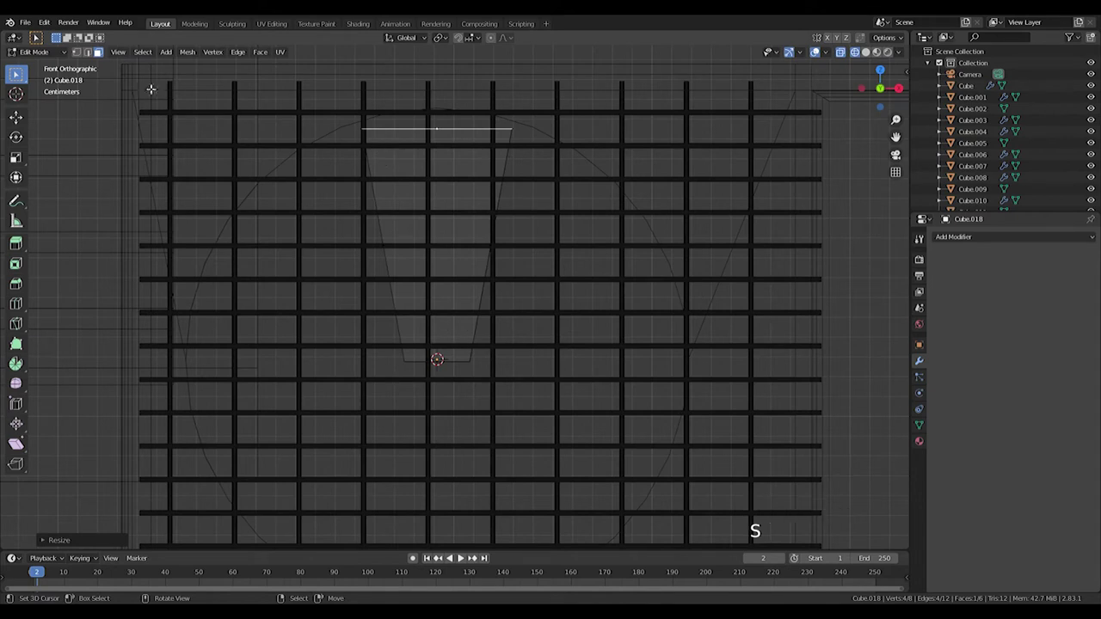
Try rounding the blade's bottom corners, undo it and adjust the edge placement instead.
{"action": "double_click", "coordinate": [80, 53]}
{"action": "left_click", "coordinate": [495, 109]}
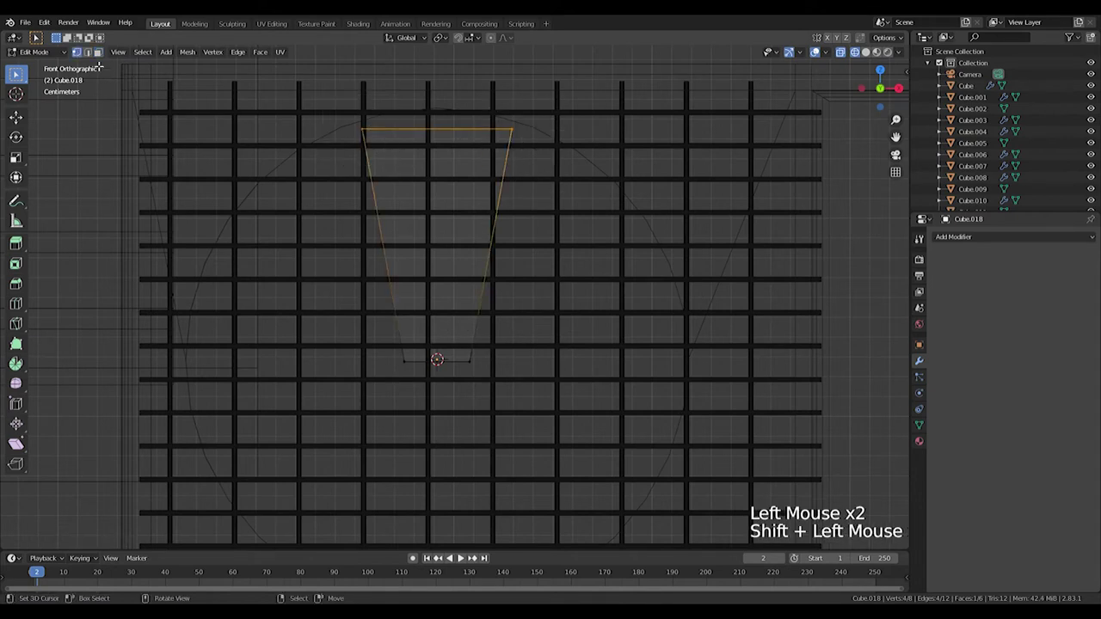
{"action": "double_click", "coordinate": [92, 55]}
{"action": "left_click", "coordinate": [354, 138]}
{"action": "left_click", "coordinate": [495, 108]}
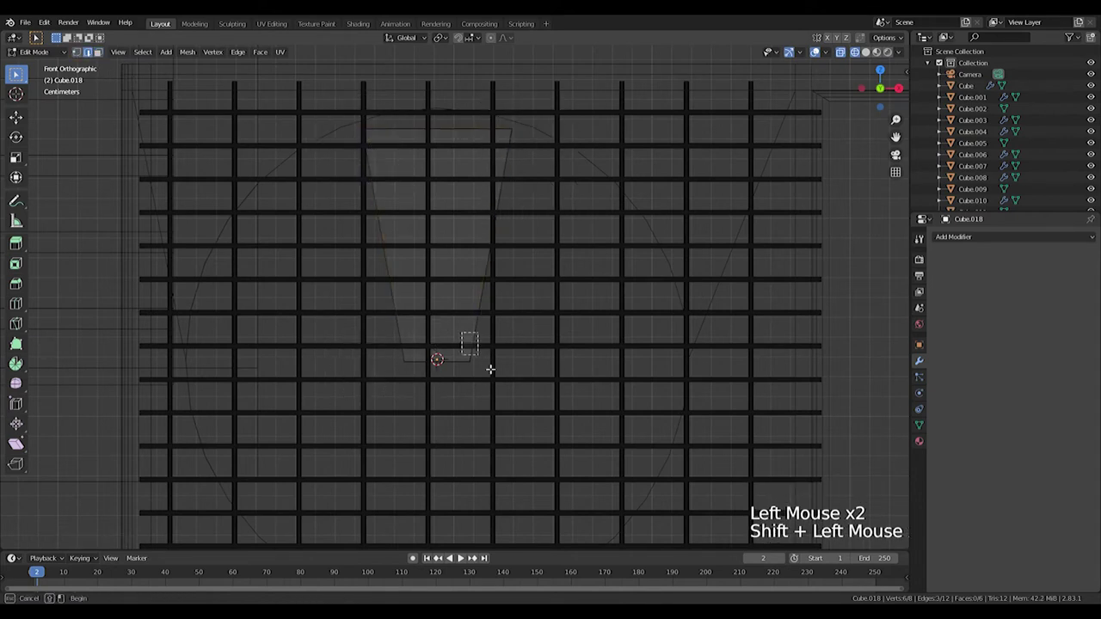
{"action": "key", "text": "ctrl+b"}
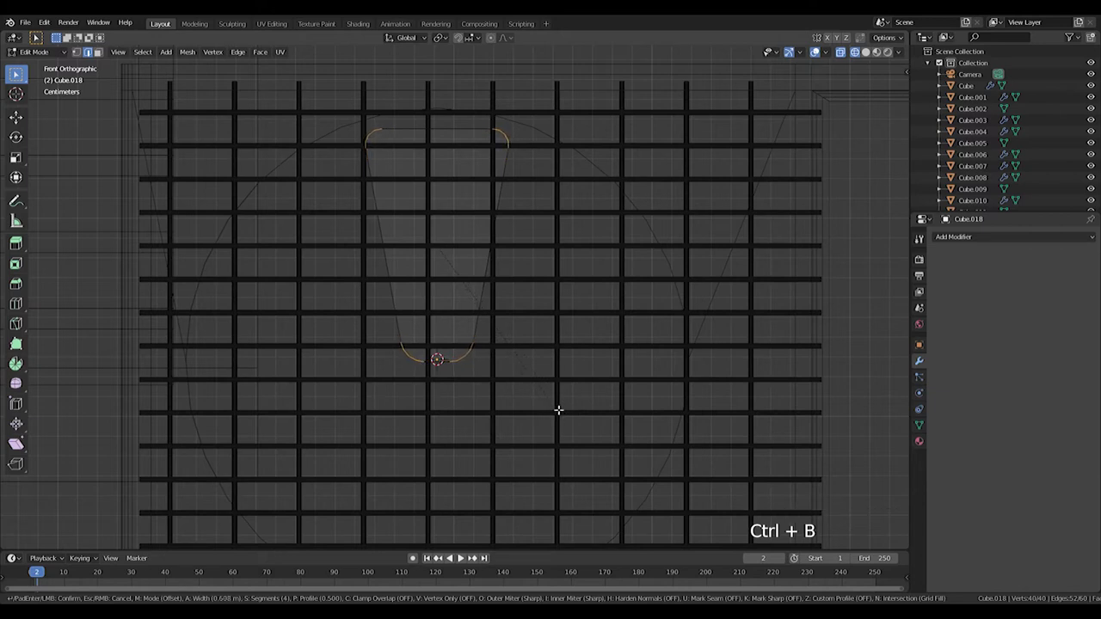
{"action": "key", "text": "ctrl+z"}
{"action": "key", "text": "ctrl+r"}
{"action": "left_click", "coordinate": [344, 102]}
{"action": "left_click", "coordinate": [506, 101]}
{"action": "key", "text": "g"}
Bevel the blade's corner vertices into rounded ends and pick the Spin tool.
{"action": "left_click", "coordinate": [388, 325]}
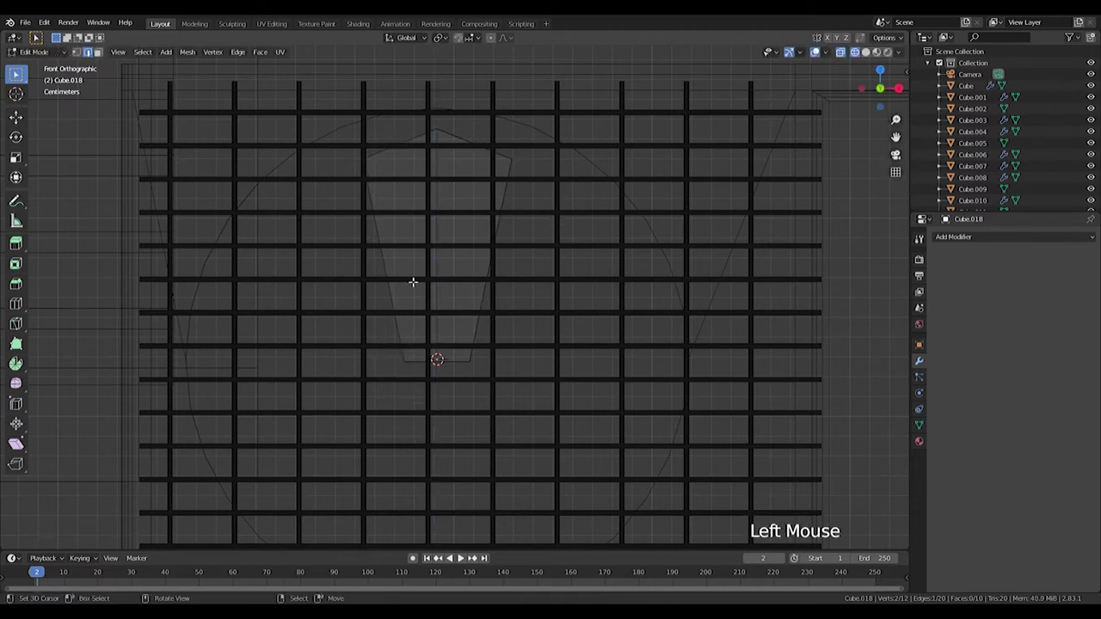
{"action": "left_click", "coordinate": [346, 145]}
{"action": "left_click", "coordinate": [375, 332]}
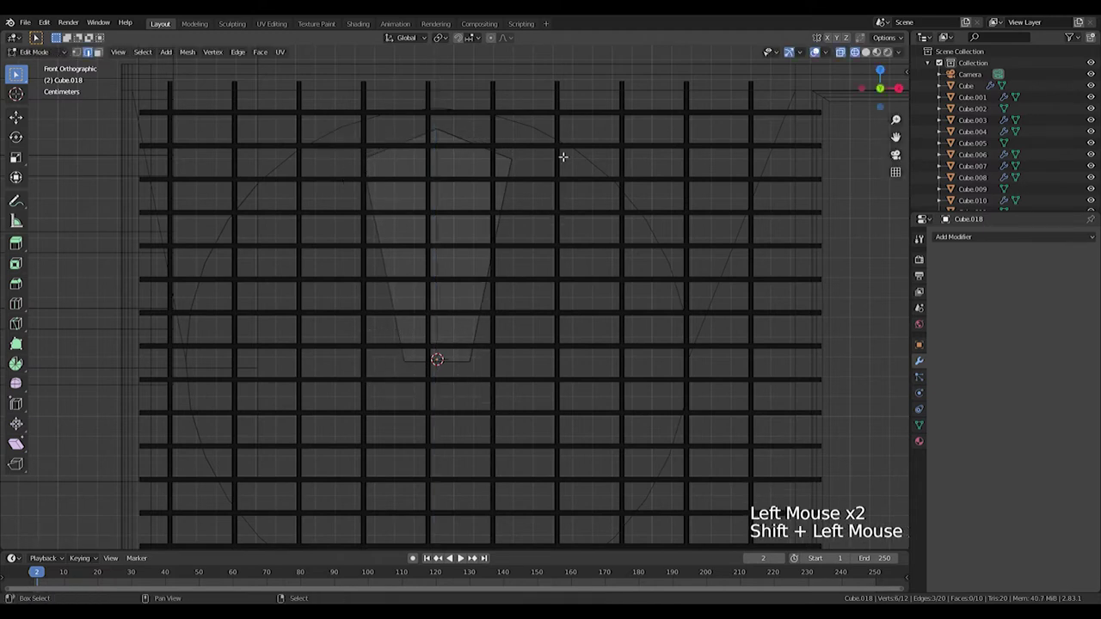
{"action": "key", "text": "ctrl+b"}
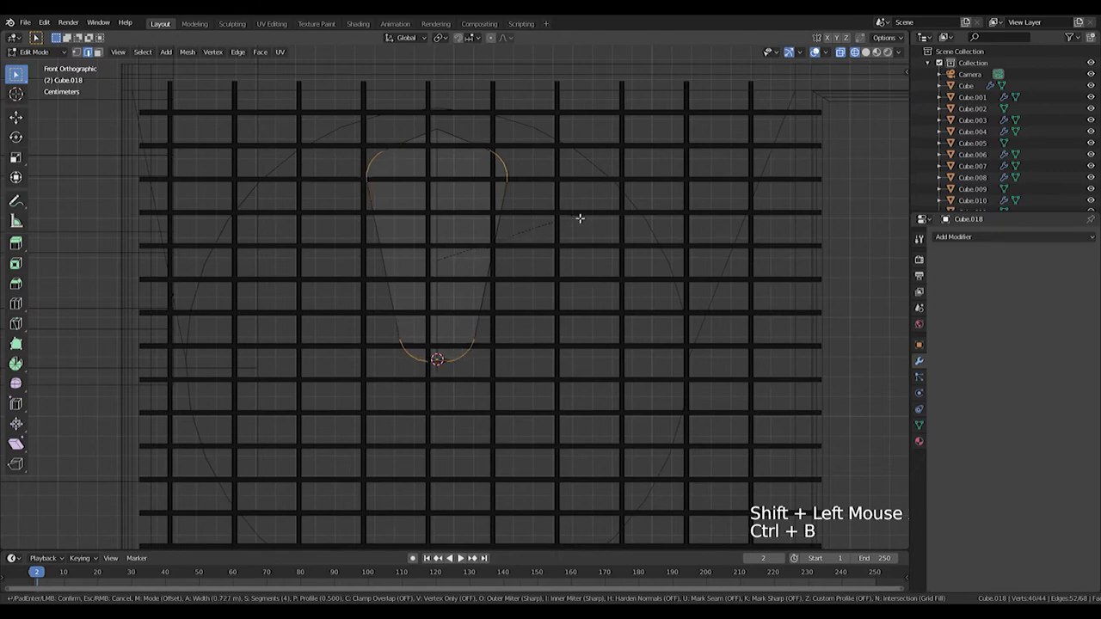
{"action": "left_click", "coordinate": [421, 112]}
{"action": "key", "text": "ctrl+b"}
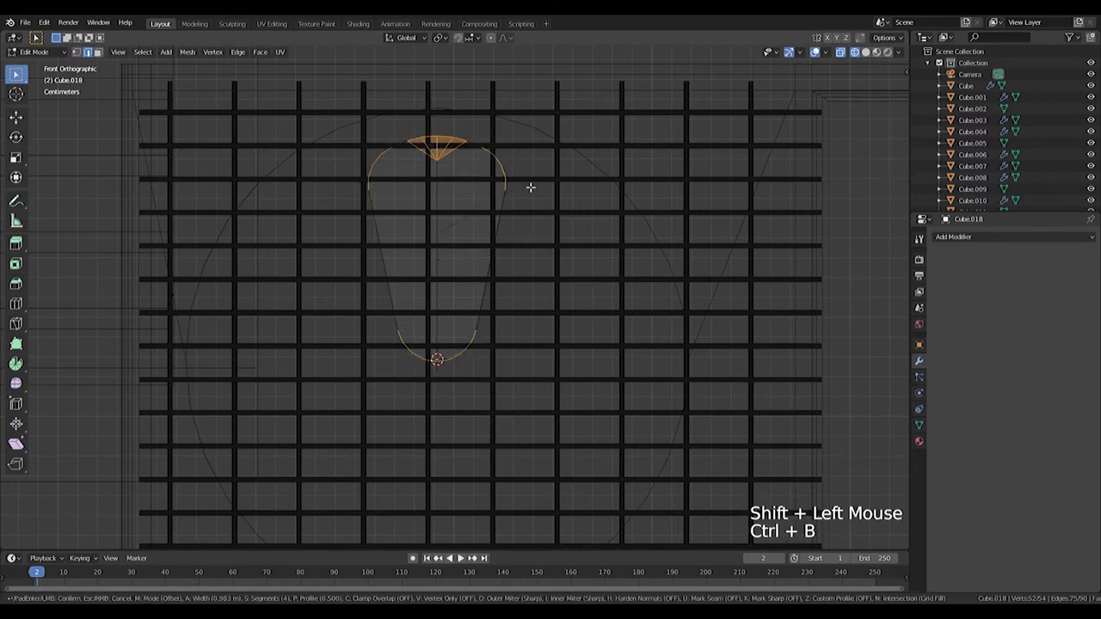
{"action": "key", "text": "Tab"}
{"action": "scroll", "scroll_direction": "down", "scroll_amount": 3}
{"action": "scroll", "scroll_direction": "up", "scroll_amount": 3}
{"action": "key", "text": "Tab"}
{"action": "scroll", "scroll_direction": "up", "scroll_amount": 3}
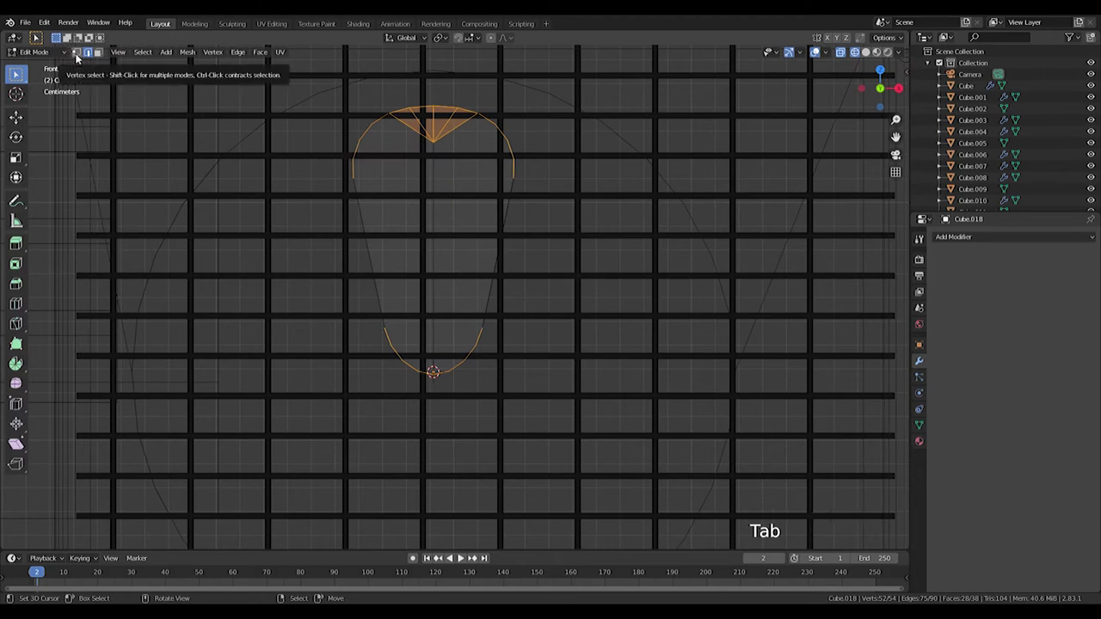
{"action": "left_click", "coordinate": [22, 364]}
{"action": "left_click", "coordinate": [18, 354]}
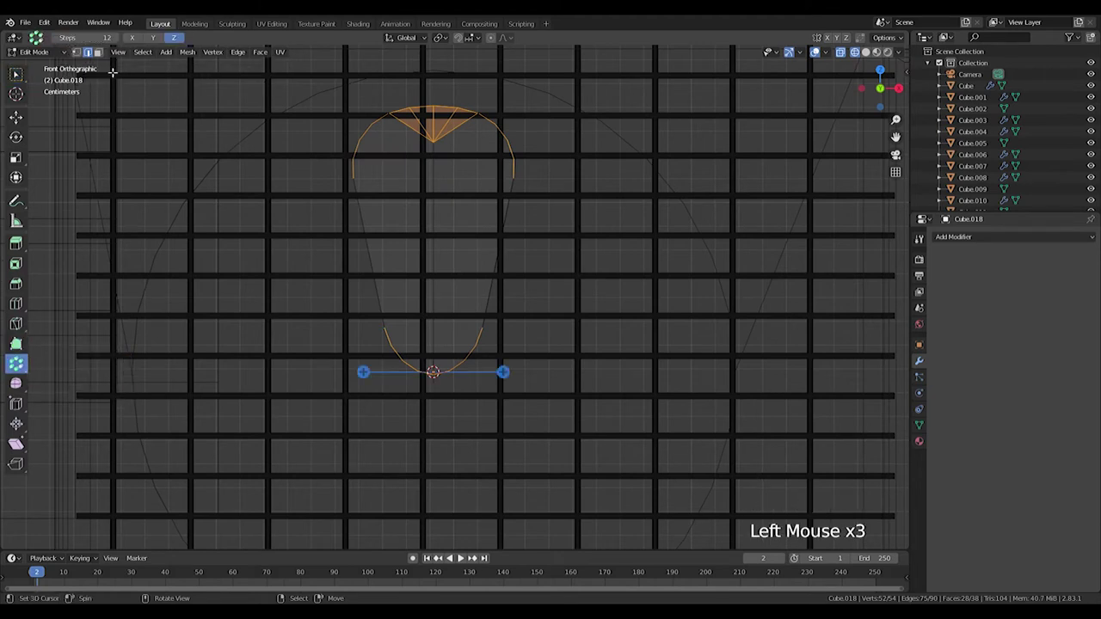
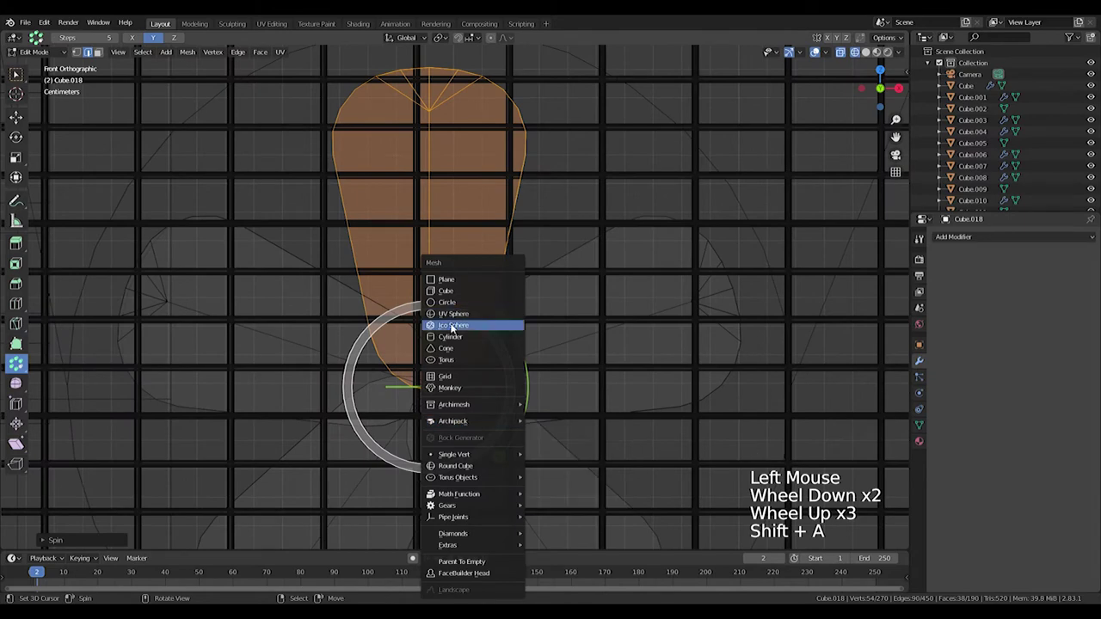
Add a UV sphere as the fan hub, scale it down and spin the blade into five copies around it.
{"action": "key", "text": "s"}
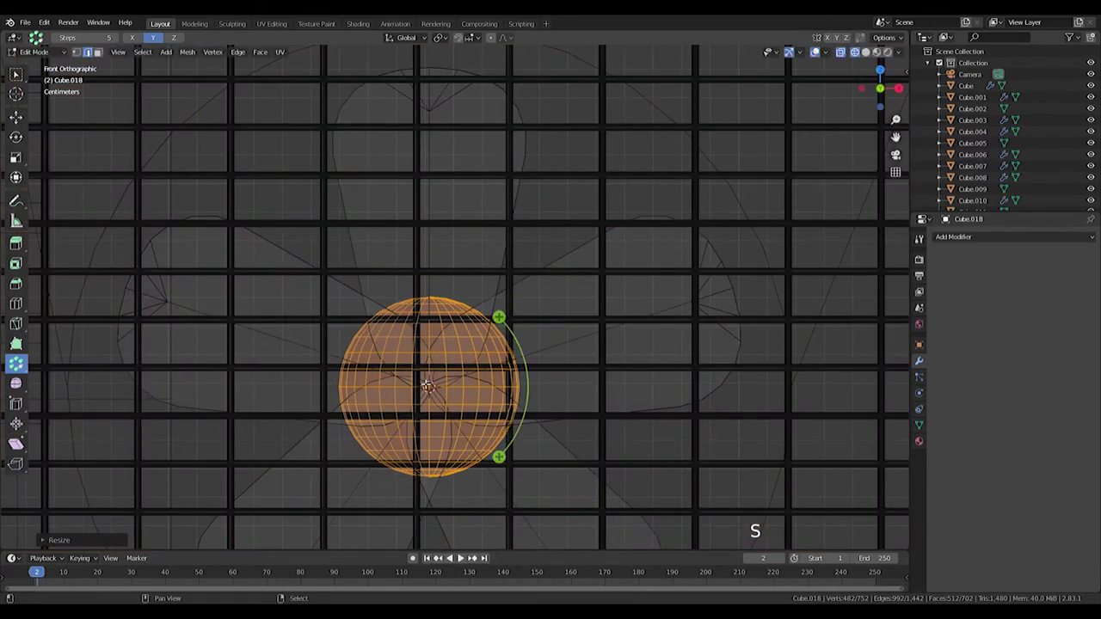
{"action": "key", "text": "s"}
{"action": "key", "text": "r"}
{"action": "scroll", "scroll_direction": "down", "scroll_amount": 3}
{"action": "key", "text": "a"}
{"action": "scroll", "scroll_direction": "down", "scroll_amount": 3}
{"action": "key", "text": "a"}
{"action": "key", "text": "l"}
{"action": "key", "text": "l"}
{"action": "key", "text": "l"}
{"action": "key", "text": "l"}
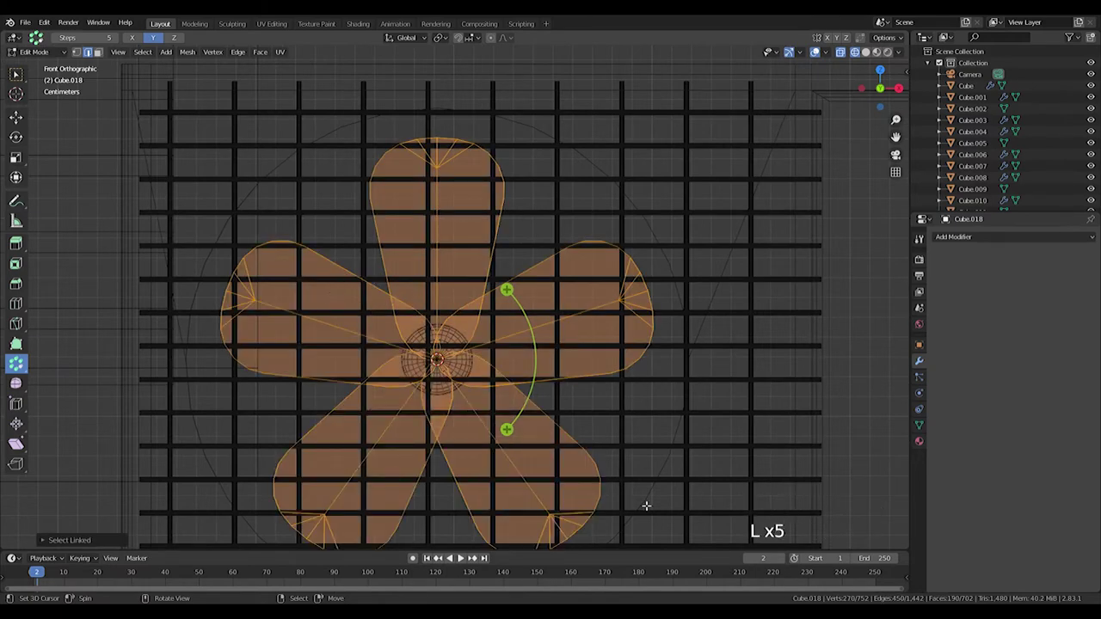
{"action": "key", "text": "r"}
{"action": "key", "text": "z"}
{"action": "scroll", "scroll_direction": "down", "scroll_amount": 3}
{"action": "key", "text": "Tab"}
{"action": "middle_click", "coordinate": [542, 388]}
{"action": "scroll", "scroll_direction": "up", "scroll_amount": 3}
Flatten the hub sphere front to back on Y and leave Edit Mode.
{"action": "key", "text": "Tab"}
{"action": "key", "text": "s"}
{"action": "key", "text": "s"}
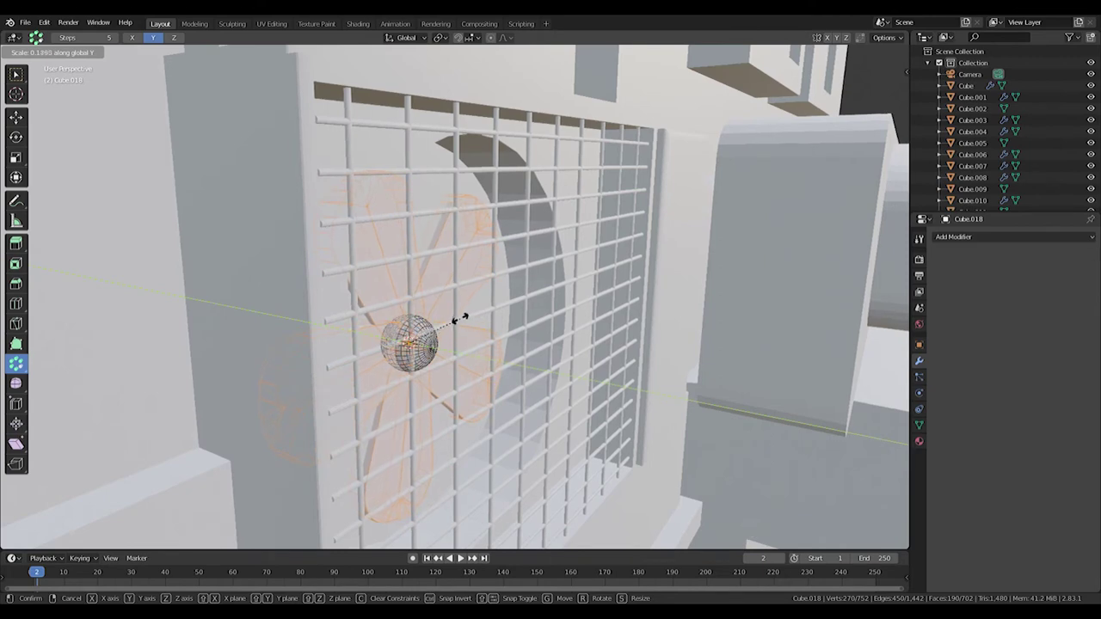
{"action": "key", "text": "Tab"}
{"action": "key", "text": "g"}
{"action": "scroll", "scroll_direction": "down", "scroll_amount": 3}
{"action": "scroll", "scroll_direction": "up", "scroll_amount": 3}
{"action": "key", "text": "Tab"}
{"action": "key", "text": "s"}
{"action": "key", "text": "Tab"}
Orbit around the finished five-bladed fan and return to front view to inspect it.
{"action": "middle_click", "coordinate": [604, 408]}
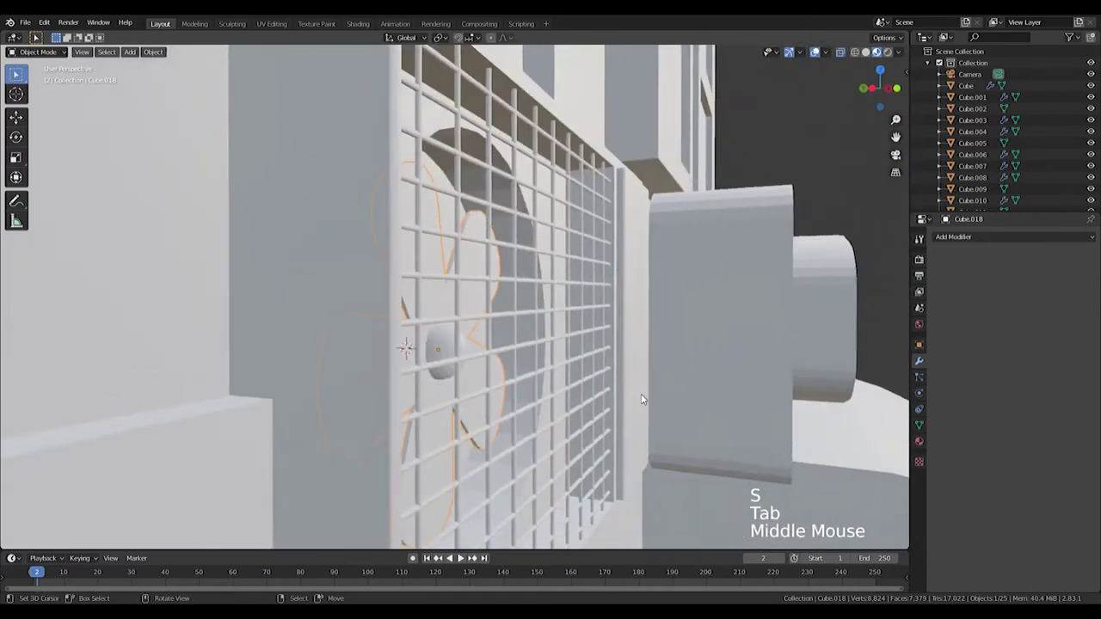
{"action": "middle_click", "coordinate": [656, 440]}
{"action": "scroll", "scroll_direction": "up", "scroll_amount": 3}
{"action": "right_click", "coordinate": [611, 423]}
{"action": "key", "text": "KP_1"}
{"action": "key", "text": "Tab"}
{"action": "scroll", "scroll_direction": "up", "scroll_amount": 3}
{"action": "scroll", "scroll_direction": "down", "scroll_amount": 3}
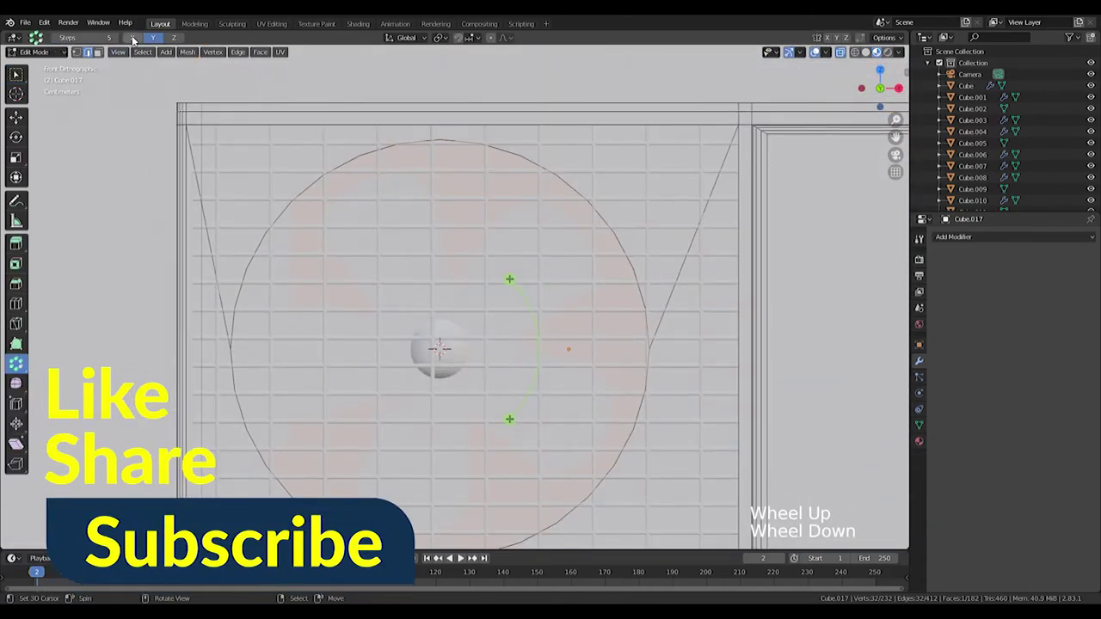
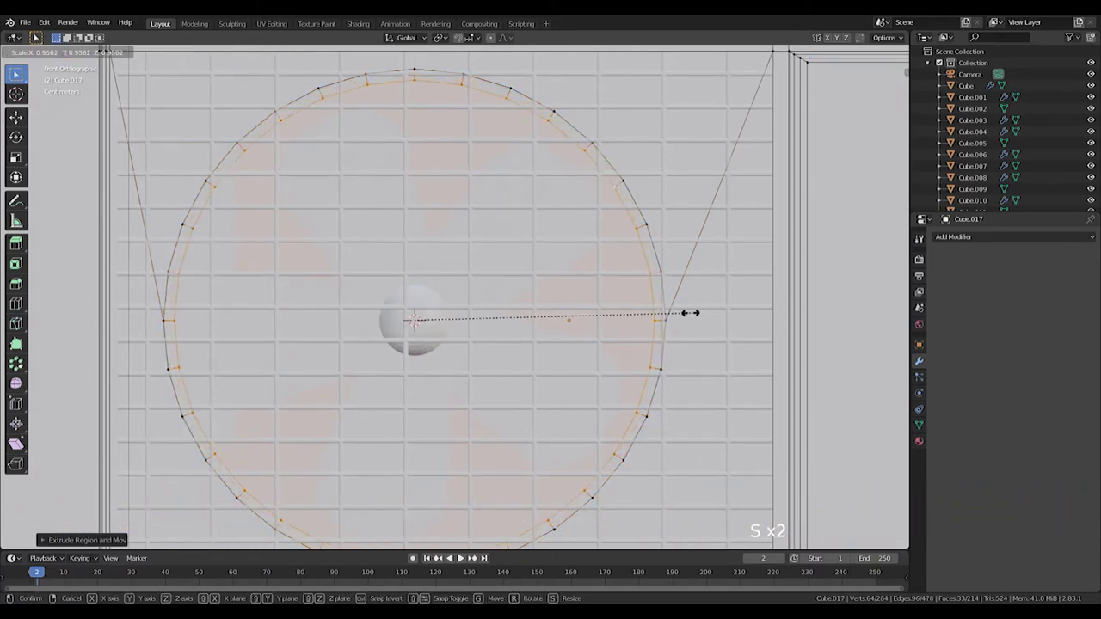
Scale the extruded outer ring inward along X to form the sign's rim.
{"action": "key", "text": "s"}
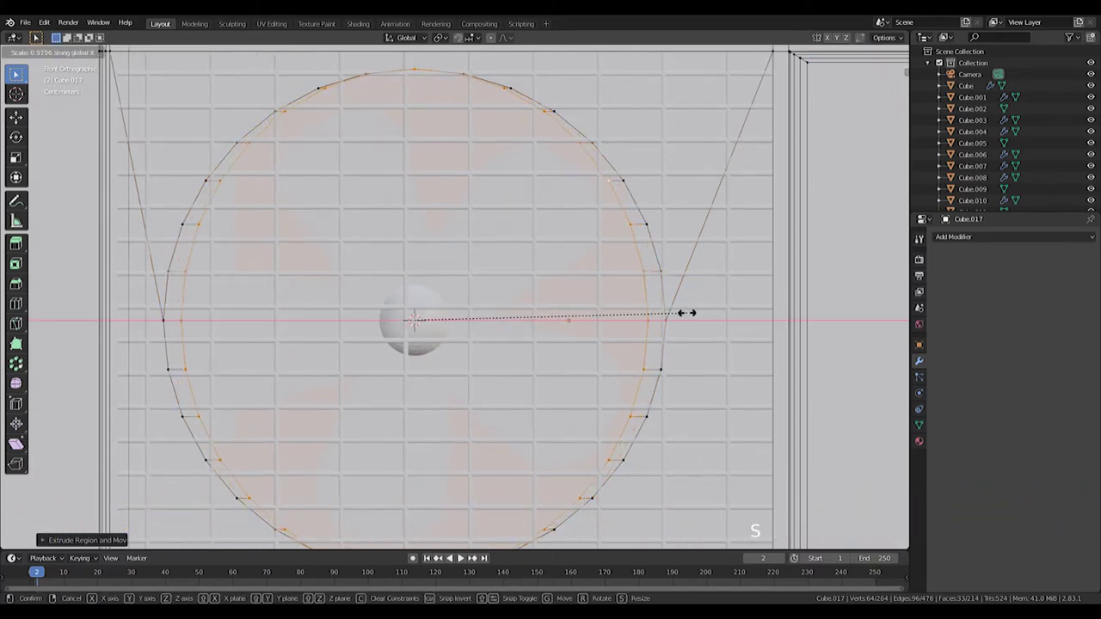
{"action": "key", "text": "s"}
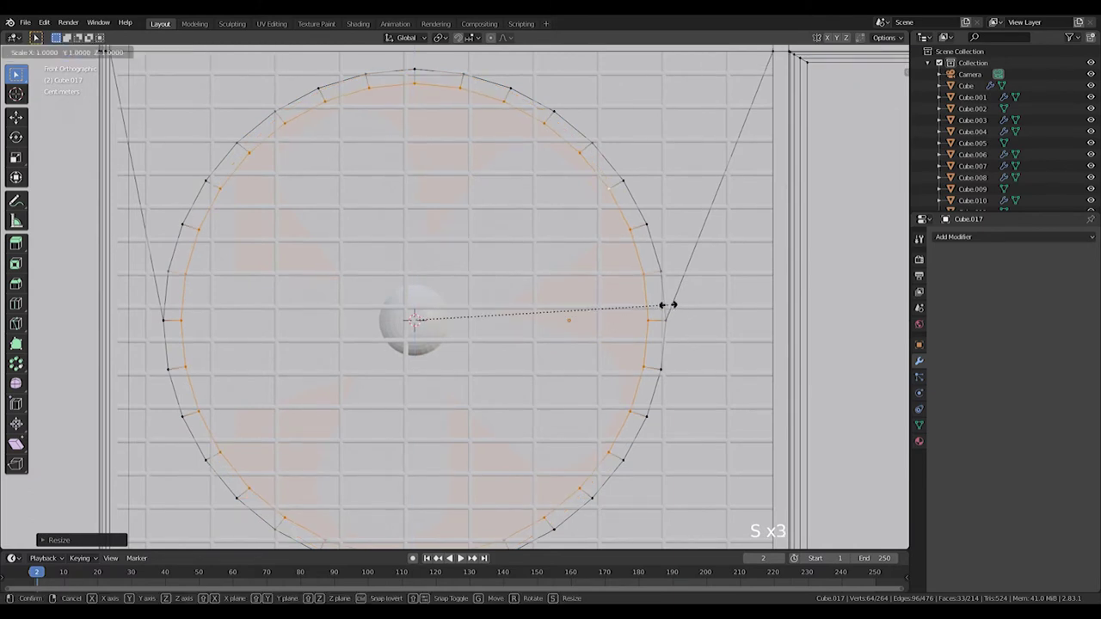
{"action": "key", "text": "s"}
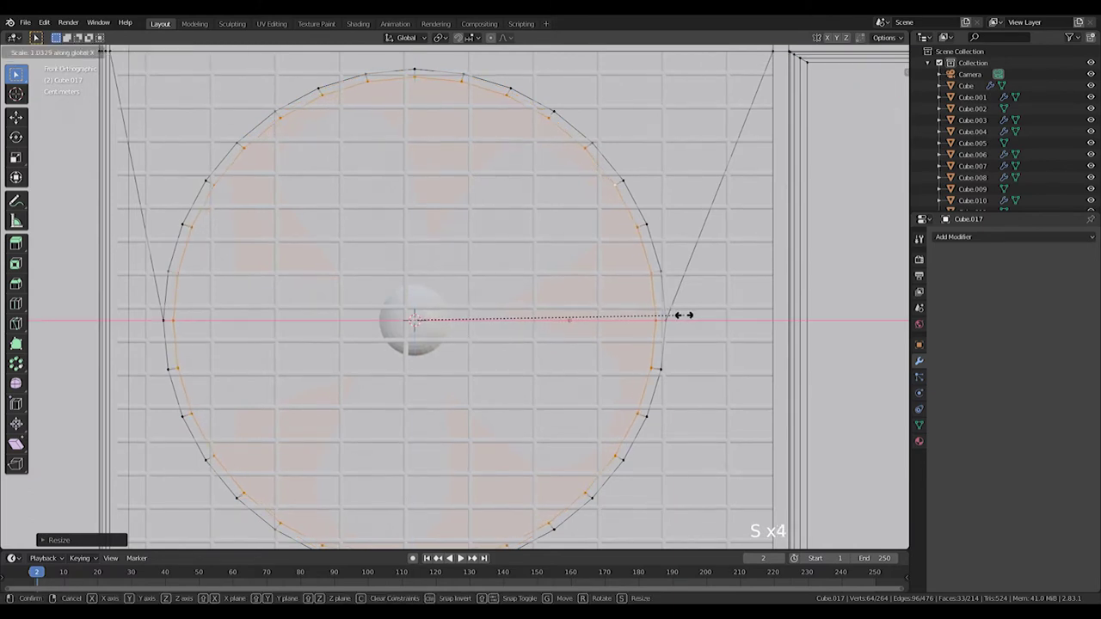
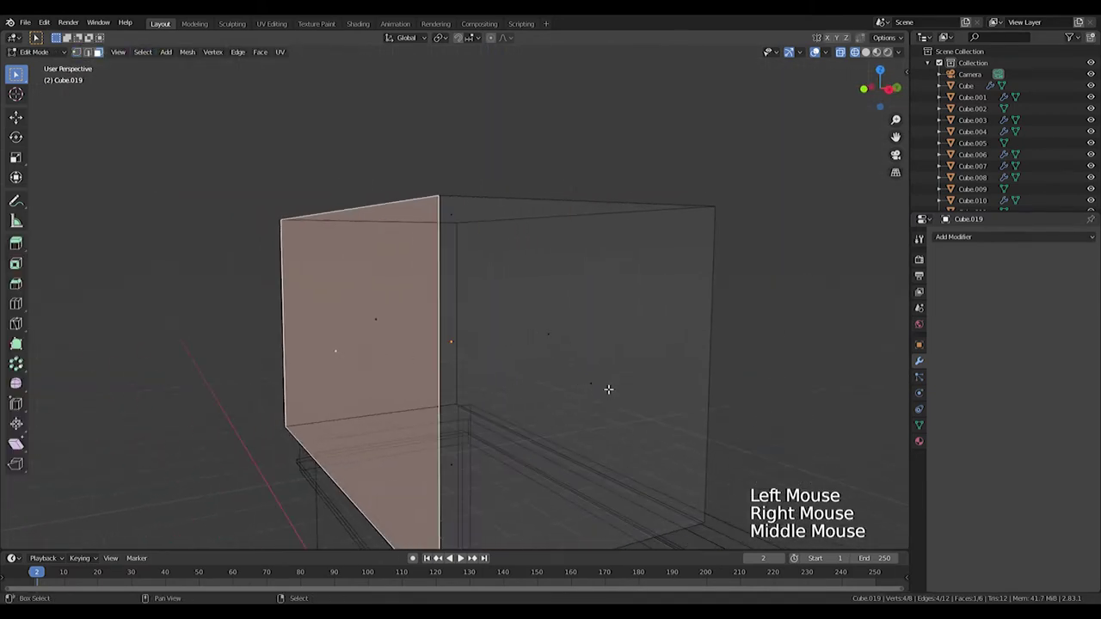
In front view, add loop cuts across the box and scale them out toward its sides, top and bottom.
{"action": "right_click", "coordinate": [602, 384]}
{"action": "middle_click", "coordinate": [726, 390]}
{"action": "middle_click", "coordinate": [567, 369]}
{"action": "key", "text": "KP_3"}
{"action": "key", "text": "KP_1"}
{"action": "key", "text": "ctrl+r"}
{"action": "key", "text": "s"}
{"action": "key", "text": "ctrl+r"}
{"action": "key", "text": "z"}
{"action": "key", "text": "s"}
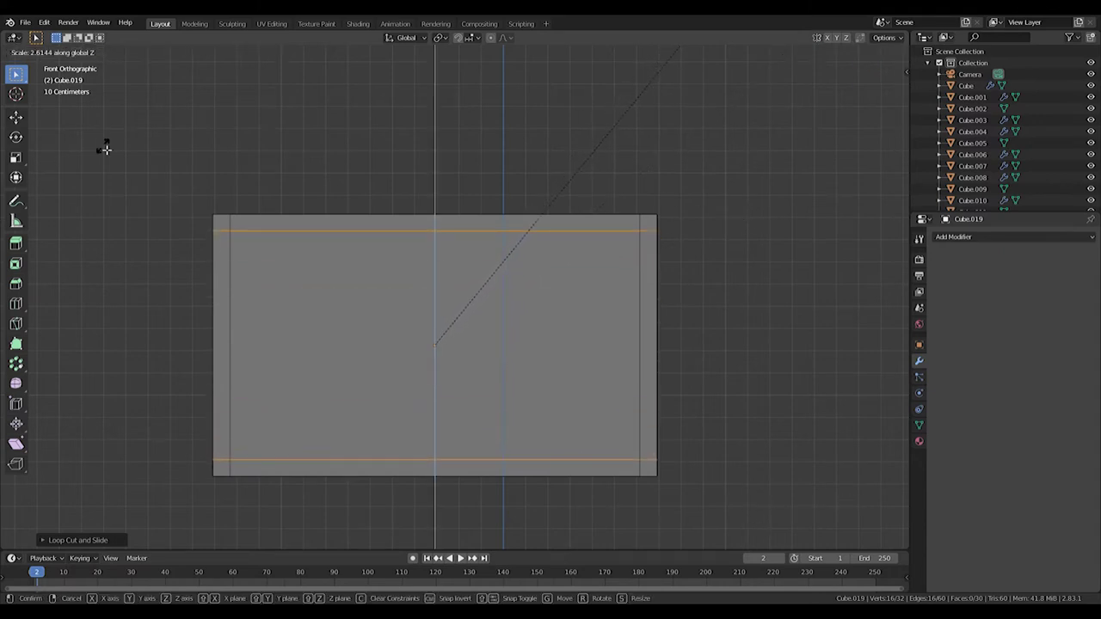
In side view, add loop cuts on the box's side and spread them toward the edges.
{"action": "key", "text": "KP_3"}
{"action": "key", "text": "ctrl+r"}
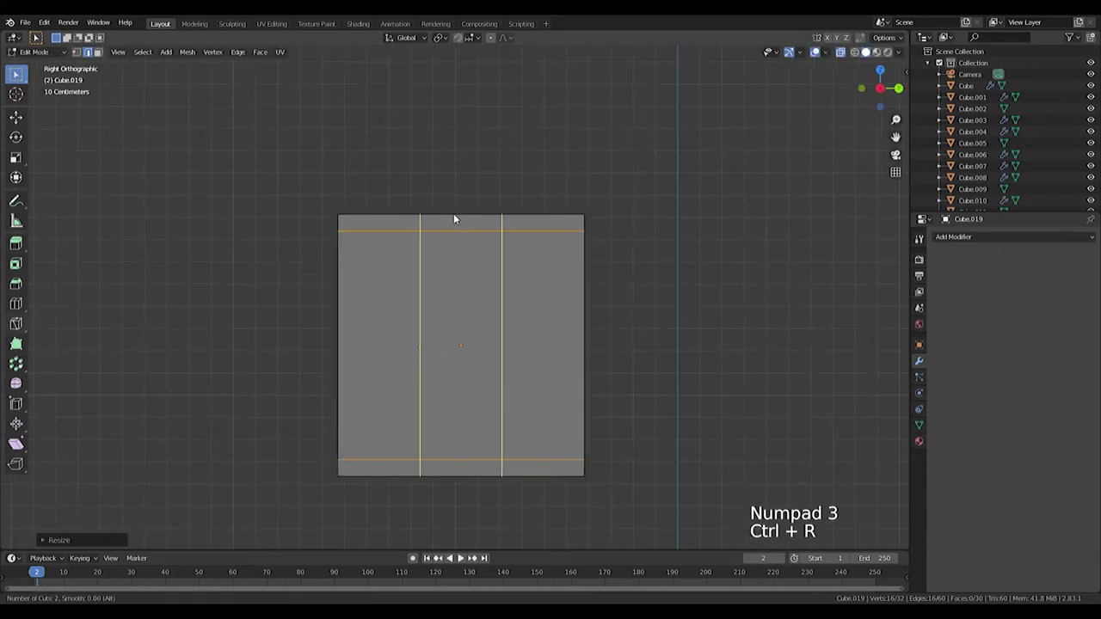
{"action": "key", "text": "s"}
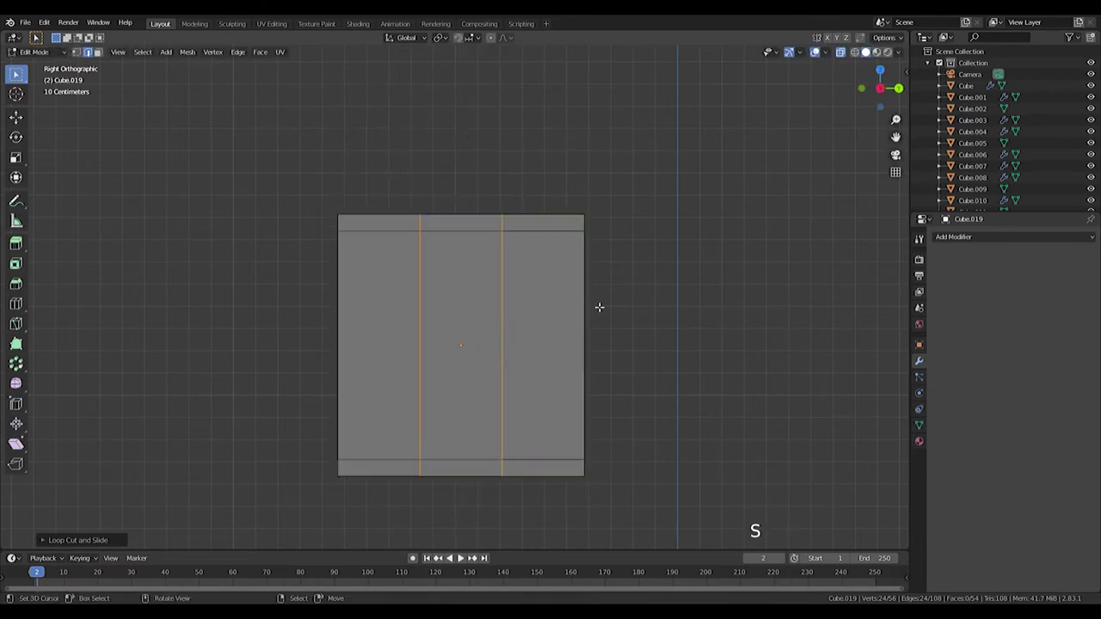
{"action": "key", "text": "s"}
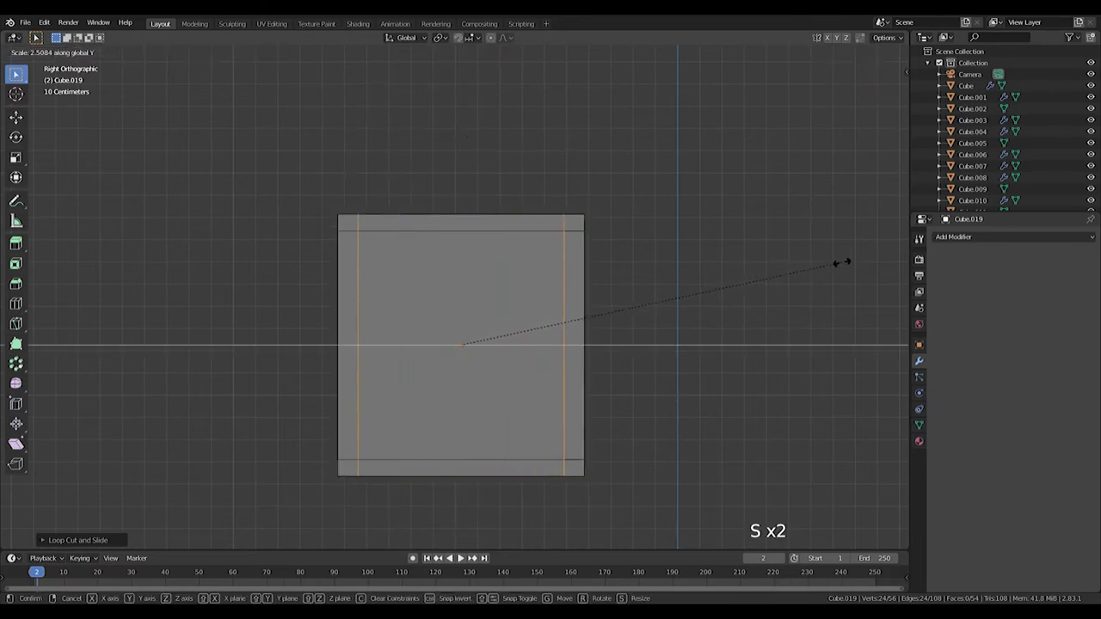
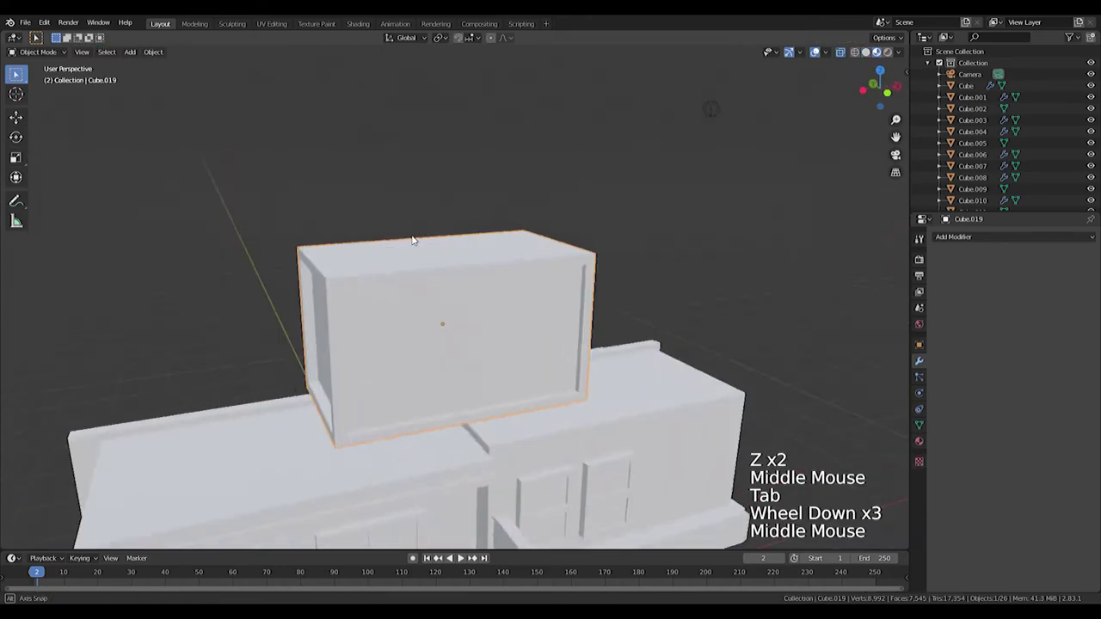
Slide the box's inner loop toward the rim, then add loop cuts across the tall block and spread them to its edges.
{"action": "key", "text": "KP_1"}
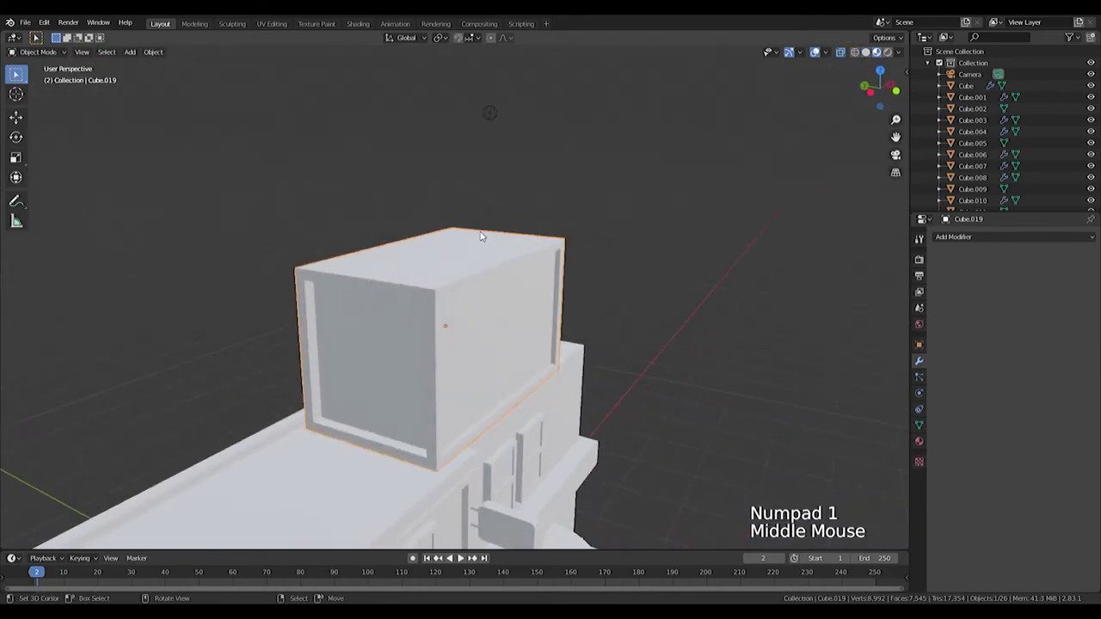
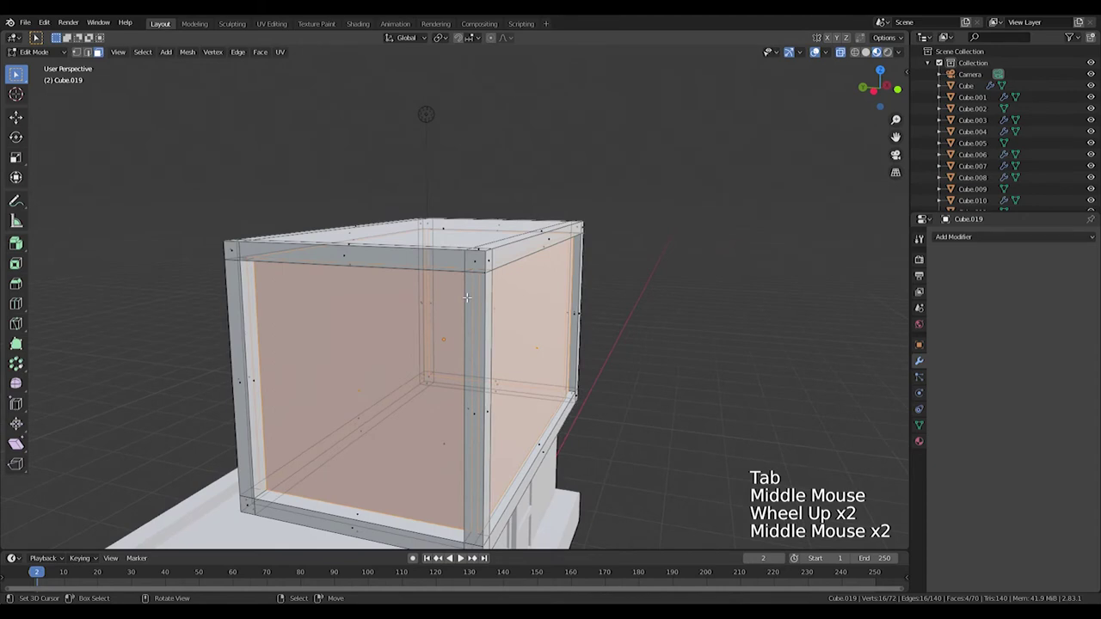
{"action": "key", "text": "ctrl+r"}
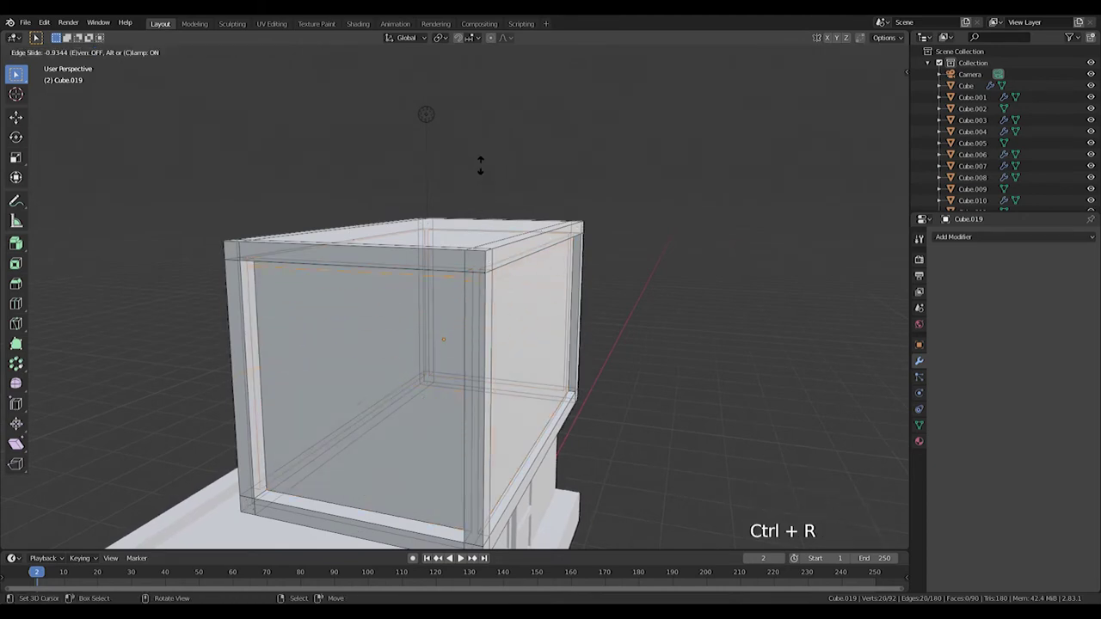
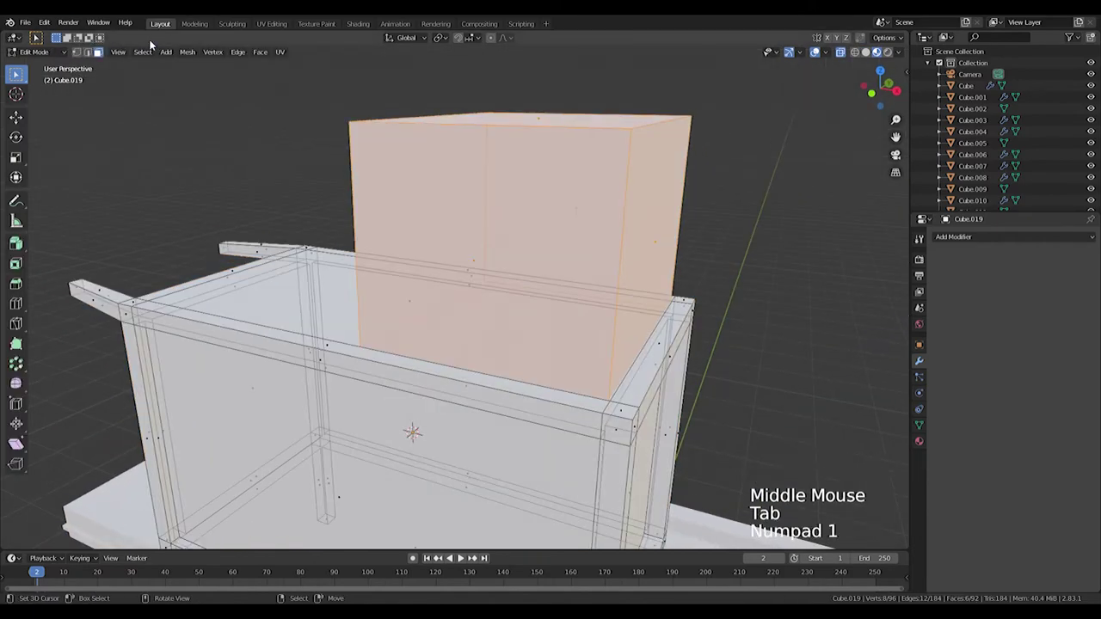
{"action": "key", "text": "KP_1"}
{"action": "key", "text": "ctrl+r"}
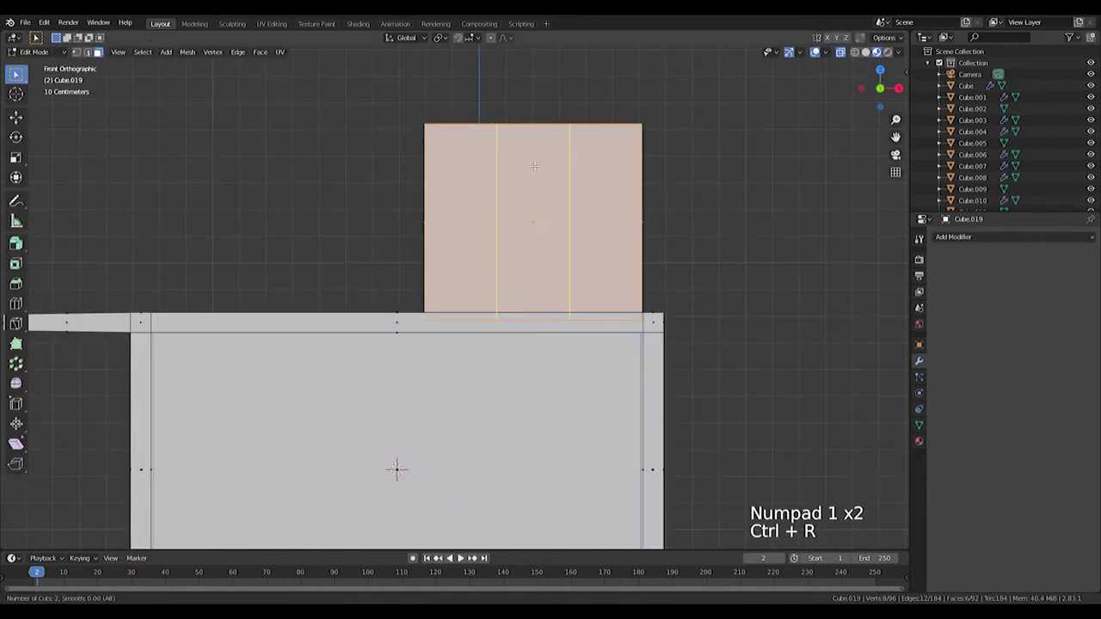
{"action": "key", "text": "s"}
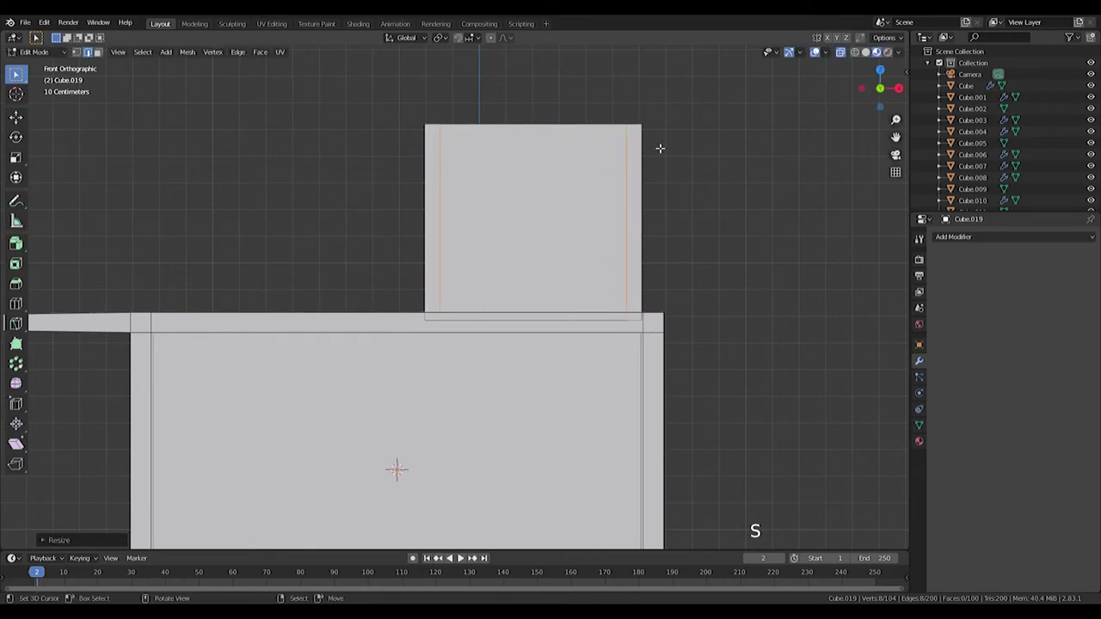
Slide a loop up near the block's top and push its side loops outward toward the edges.
{"action": "key", "text": "ctrl+r"}
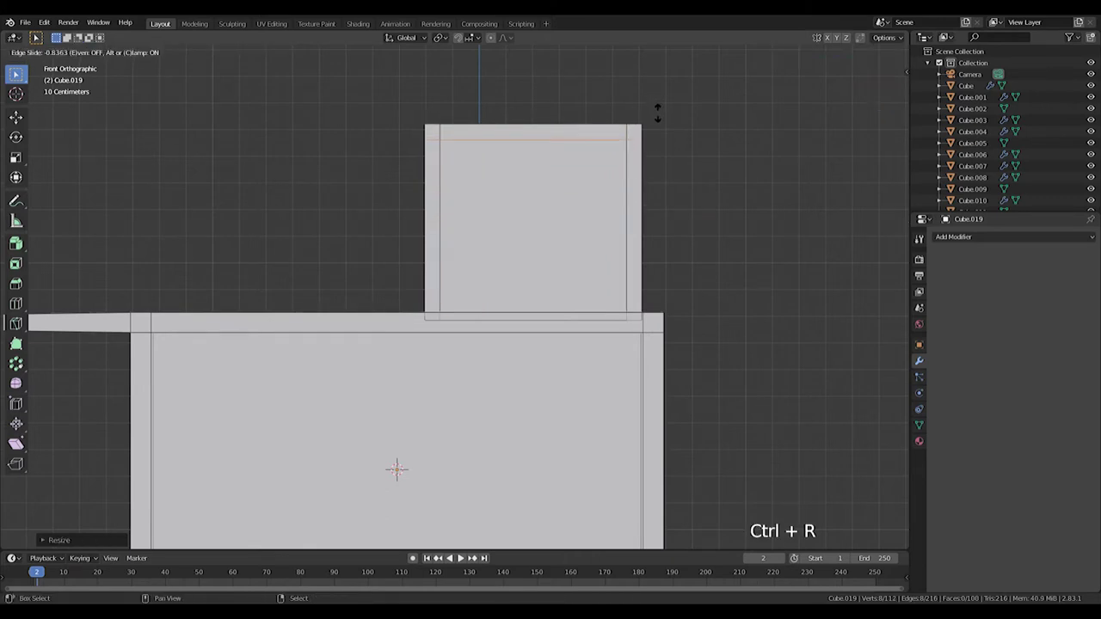
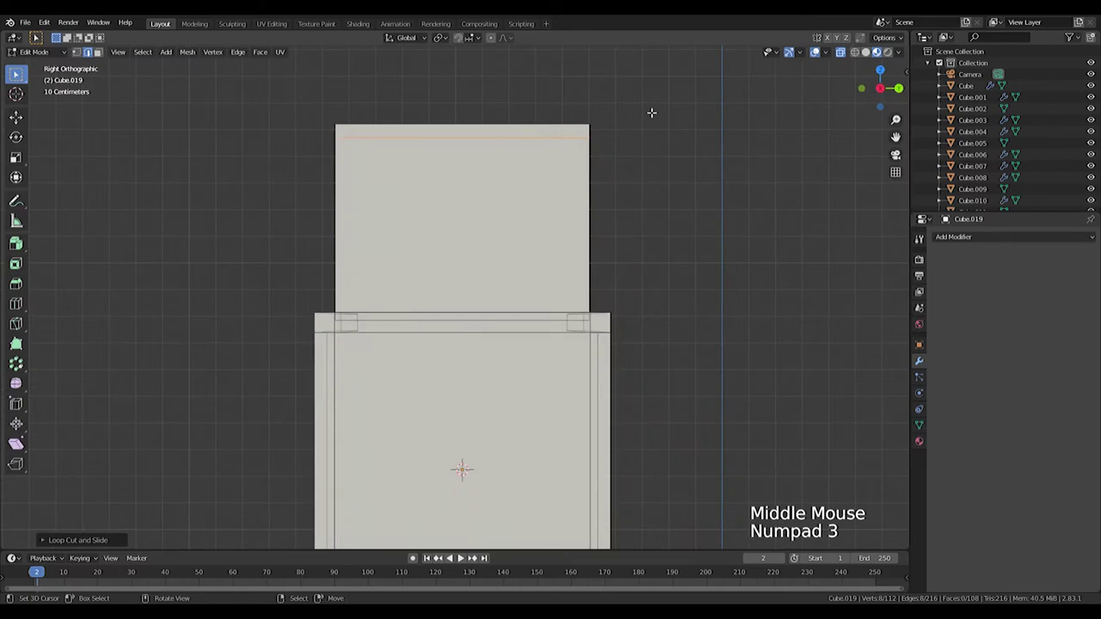
{"action": "key", "text": "ctrl+r"}
{"action": "key", "text": "s"}
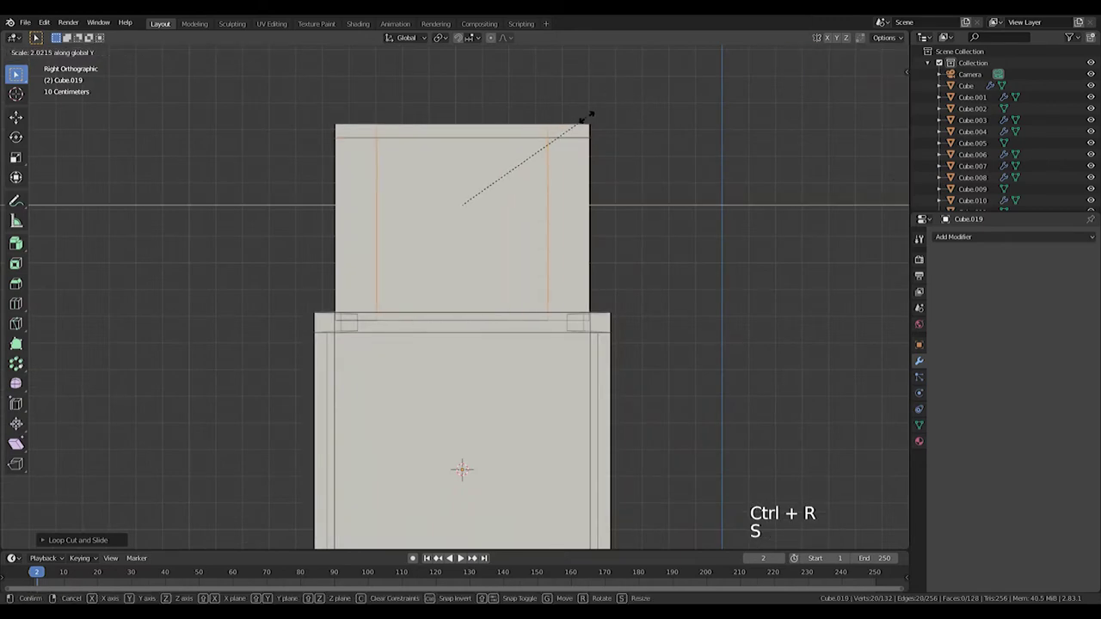
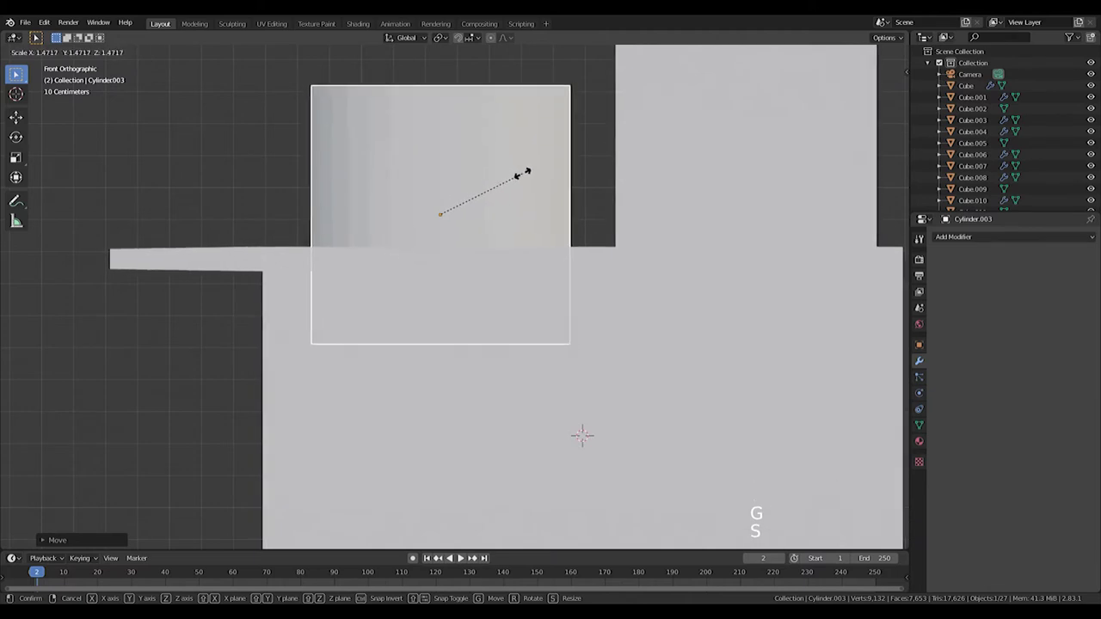
Extrude the cylinder's top upward and add edge loops around it.
{"action": "middle_click", "coordinate": [510, 173]}
{"action": "scroll", "scroll_direction": "down", "scroll_amount": 3}
{"action": "scroll", "scroll_direction": "down", "scroll_amount": 3}
{"action": "scroll", "scroll_direction": "down", "scroll_amount": 3}
{"action": "scroll", "scroll_direction": "up", "scroll_amount": 3}
{"action": "middle_click", "coordinate": [513, 259]}
{"action": "key", "text": "Tab"}
{"action": "left_click", "coordinate": [229, 89]}
{"action": "key", "text": "g"}
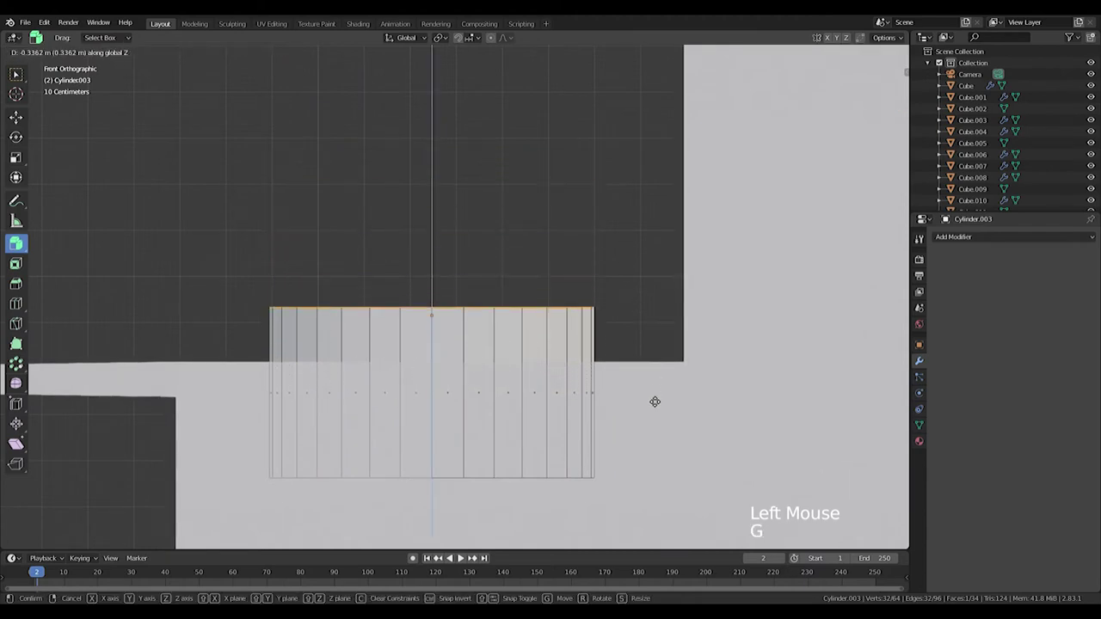
{"action": "key", "text": "ctrl+r"}
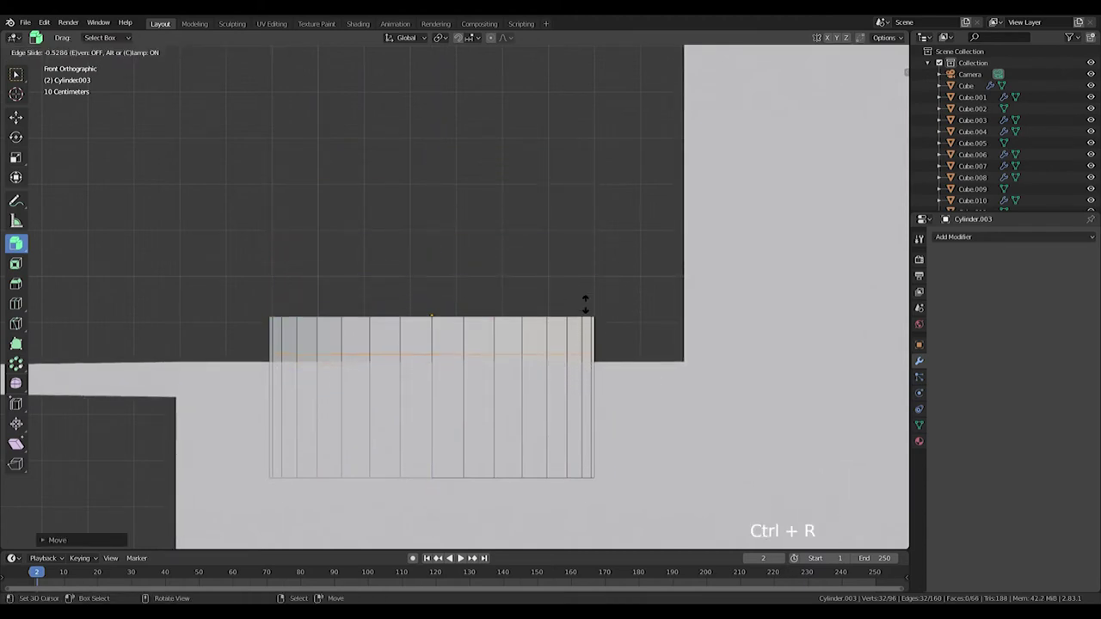
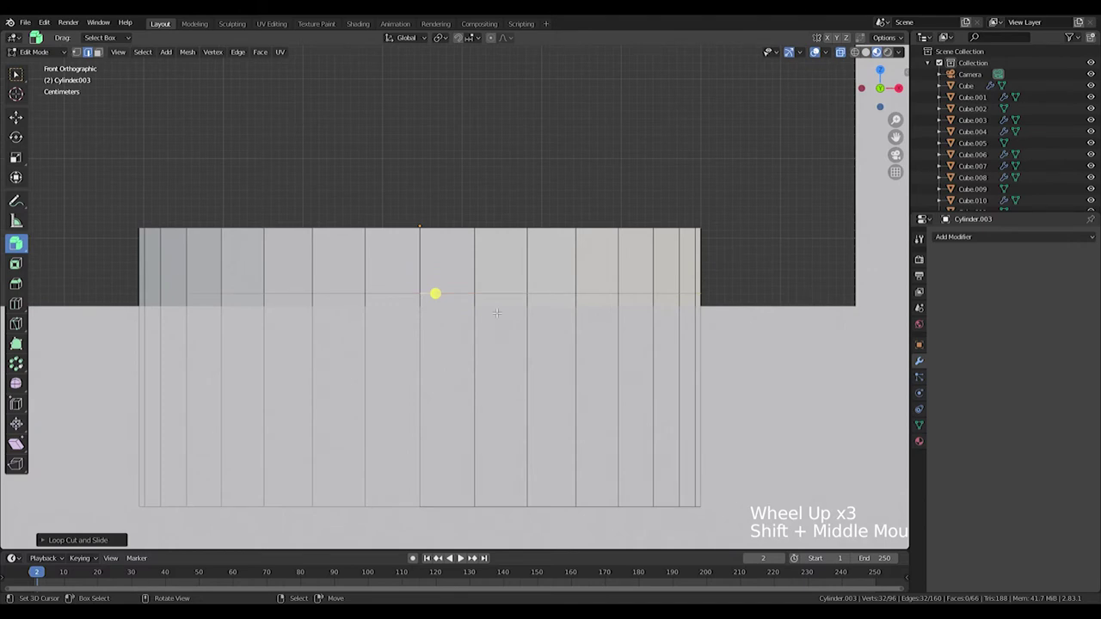
{"action": "key", "text": "g"}
{"action": "key", "text": "ctrl+r"}
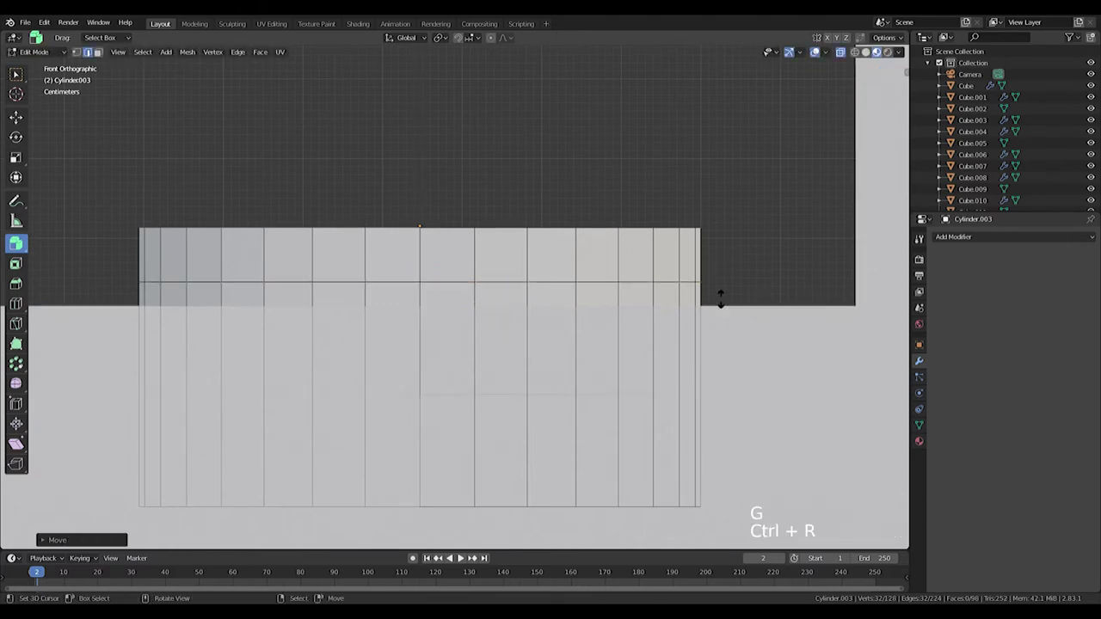
Bevel the ring edge into a rounded band and scale the top inward into a dome cap.
{"action": "key", "text": "ctrl+r"}
{"action": "key", "text": "s"}
{"action": "key", "text": "ctrl+b"}
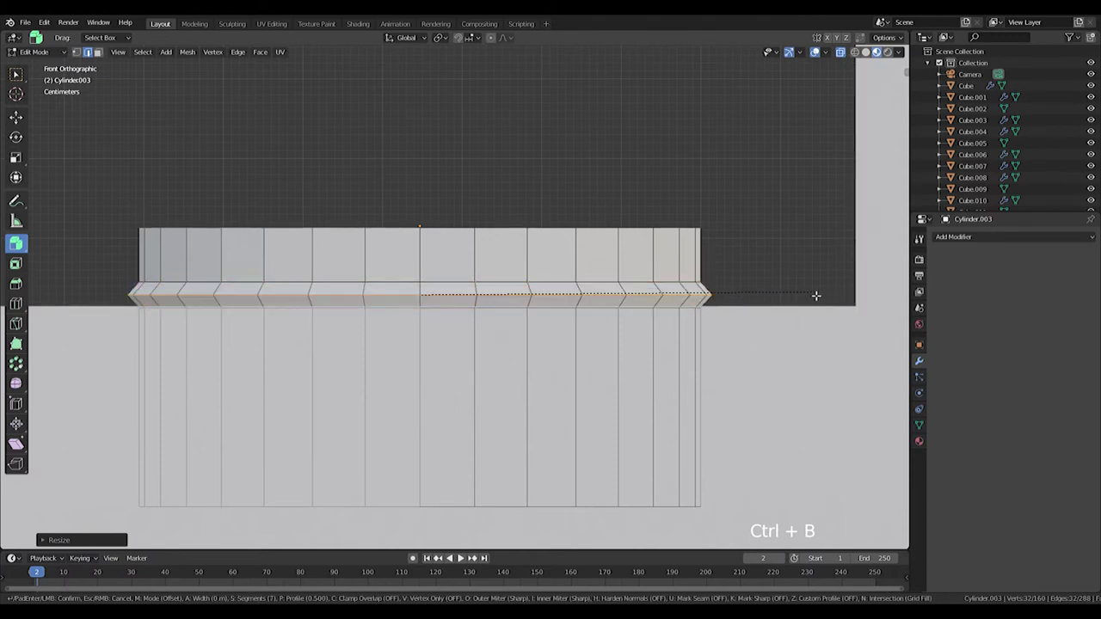
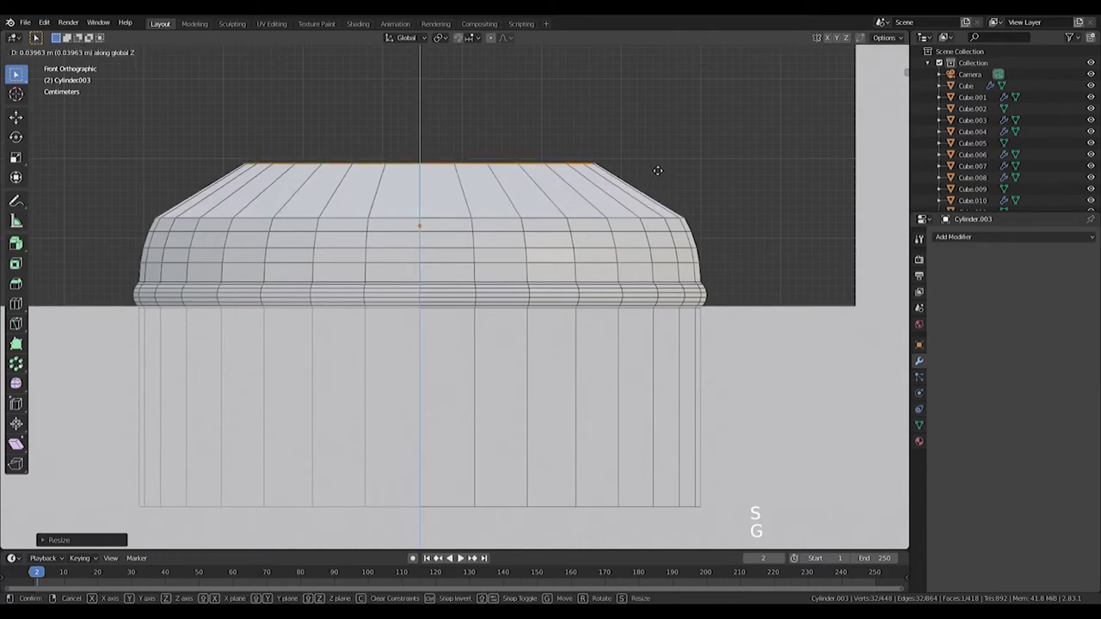
{"action": "key", "text": "ctrl+b"}
{"action": "key", "text": "Tab"}
{"action": "scroll", "scroll_direction": "down", "scroll_amount": 3}
{"action": "scroll", "scroll_direction": "up", "scroll_amount": 3}
Inspect the finished cap, leave Edit Mode and bring up the Add Mesh list.
{"action": "middle_click", "coordinate": [660, 238]}
{"action": "scroll", "scroll_direction": "down", "scroll_amount": 3}
{"action": "middle_click", "coordinate": [508, 244]}
{"action": "scroll", "scroll_direction": "up", "scroll_amount": 3}
{"action": "middle_click", "coordinate": [472, 346]}
{"action": "key", "text": "Tab"}
{"action": "key", "text": "Tab"}
{"action": "key", "text": "shift+a"}
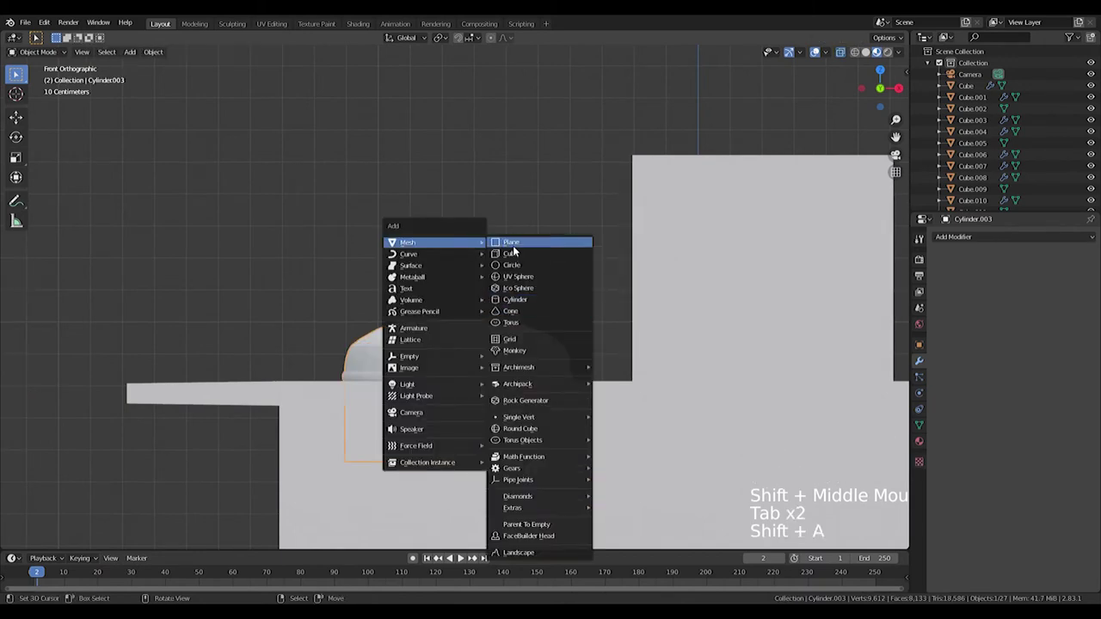
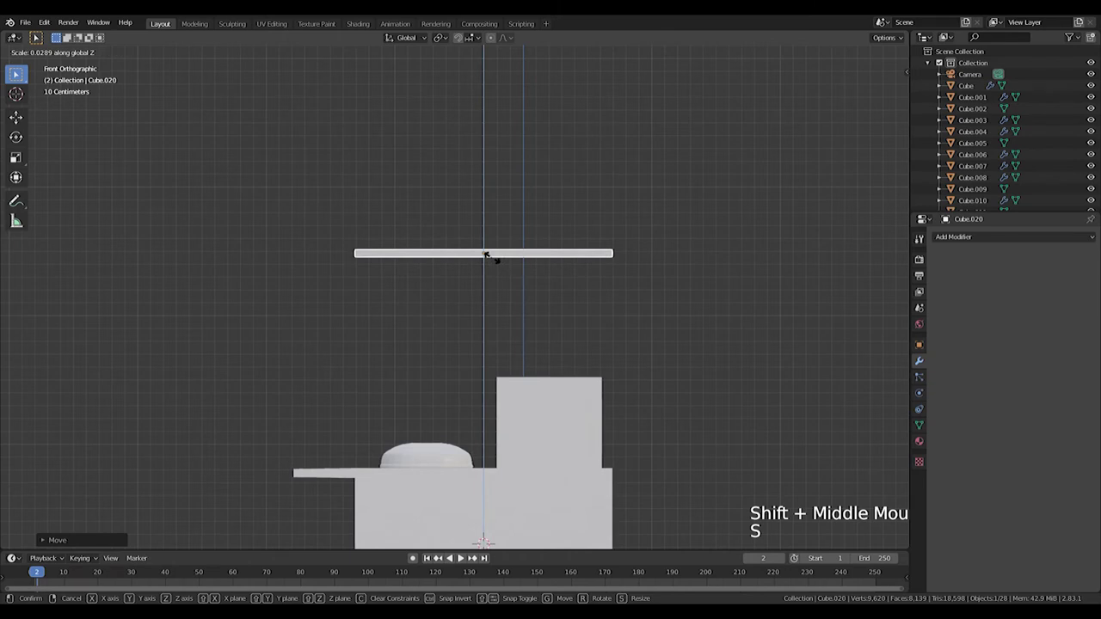
Delete the flattened cube, add a plane above the shop, resize it and enter Edit Mode in front view.
{"action": "key", "text": "Delete"}
{"action": "key", "text": "shift+a"}
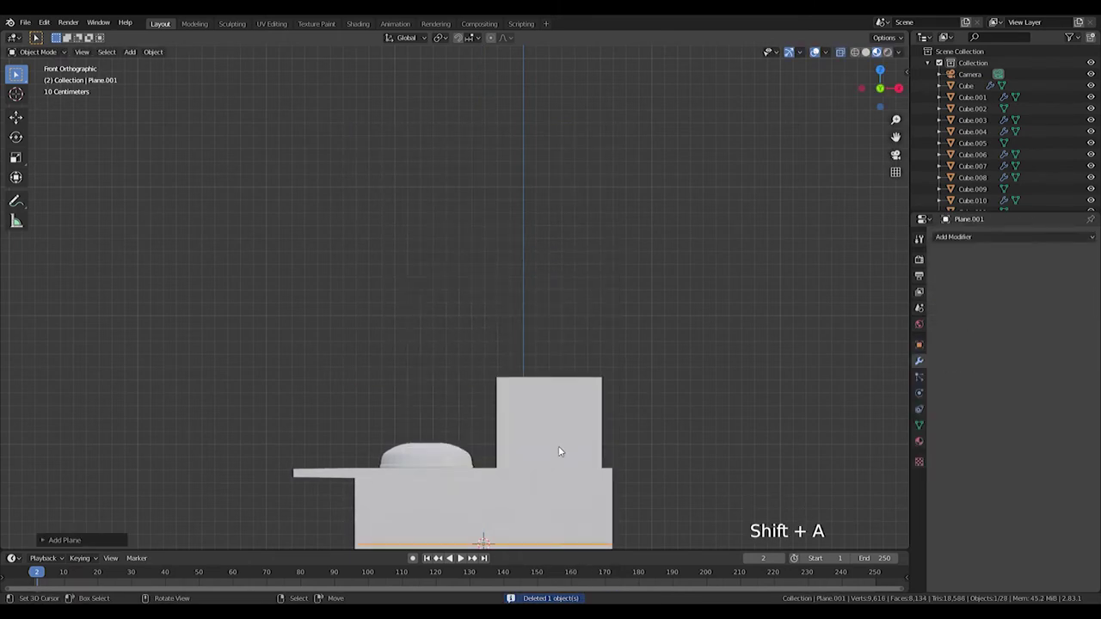
{"action": "key", "text": "g"}
{"action": "middle_click", "coordinate": [595, 218]}
{"action": "key", "text": "s"}
{"action": "key", "text": "KP_1"}
{"action": "key", "text": "Tab"}
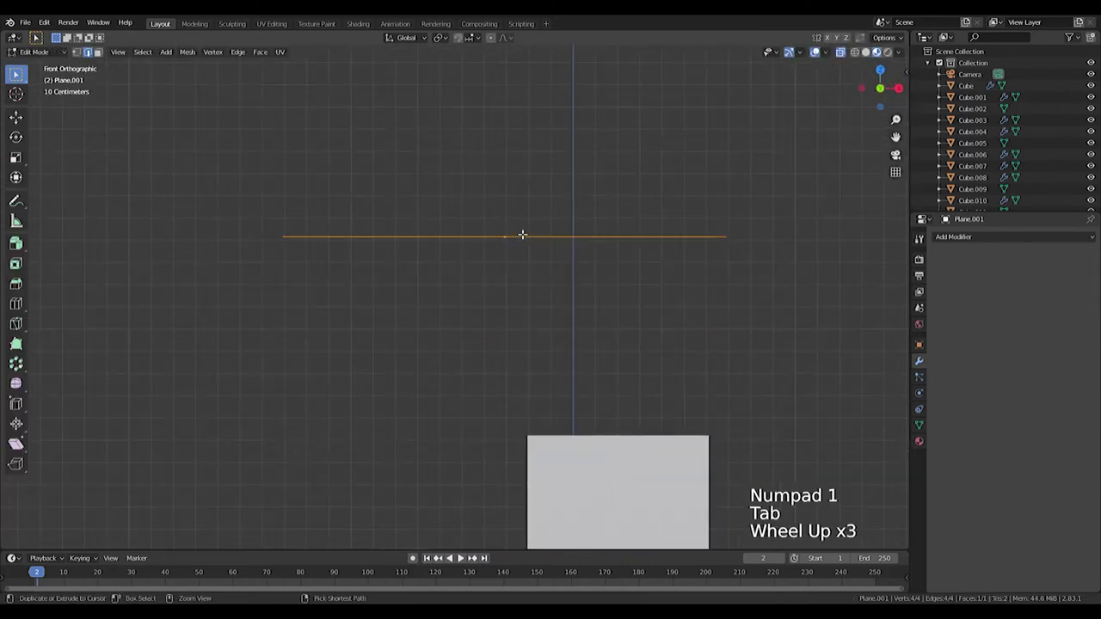
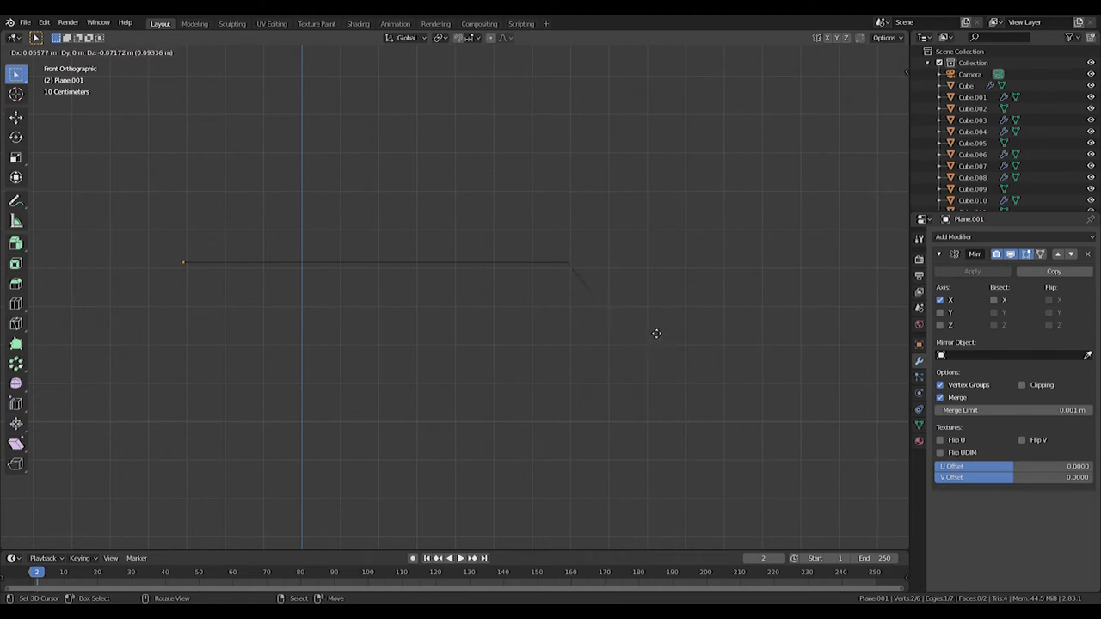
Extrude the profile flat, down and outward, round its lower corner, then bring up the modifier list.
{"action": "key", "text": "e"}
{"action": "key", "text": "e"}
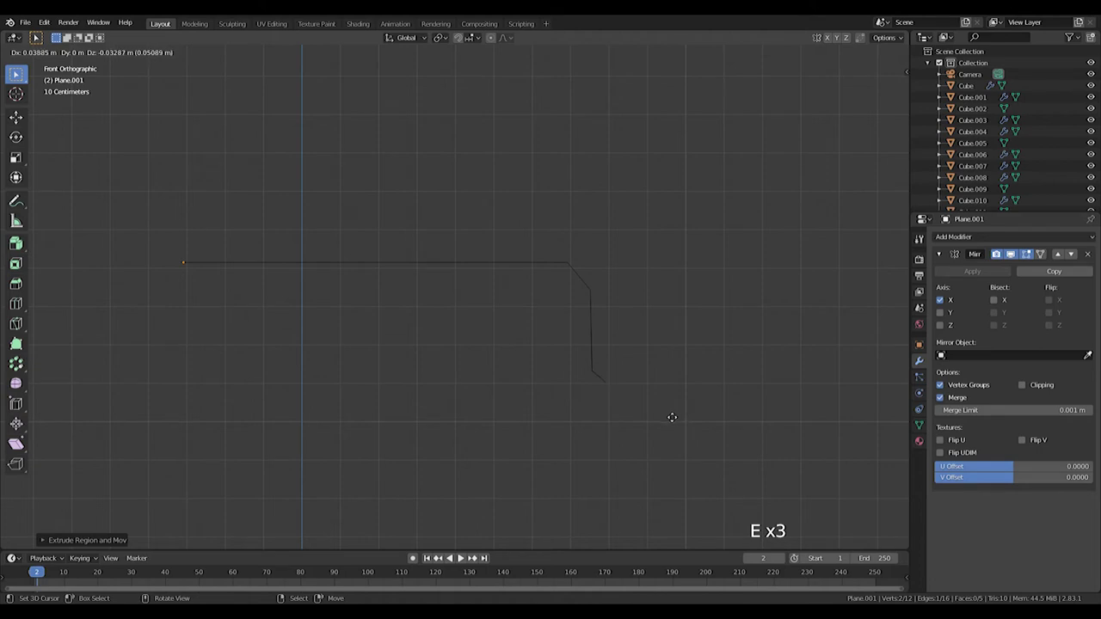
{"action": "key", "text": "e"}
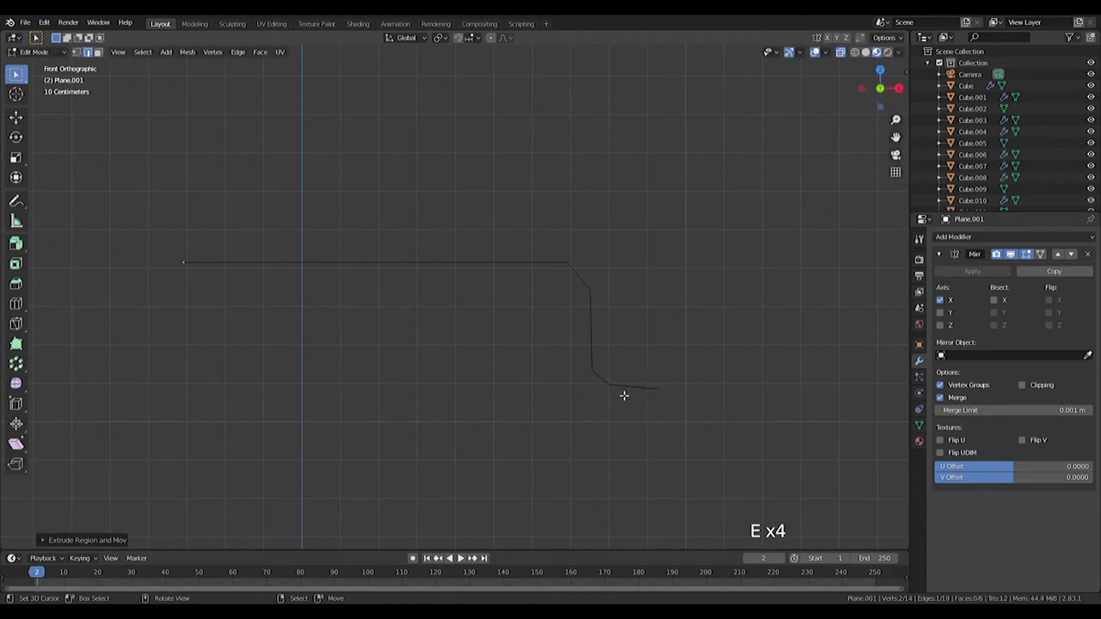
{"action": "left_click", "coordinate": [591, 397]}
{"action": "key", "text": "ctrl+b"}
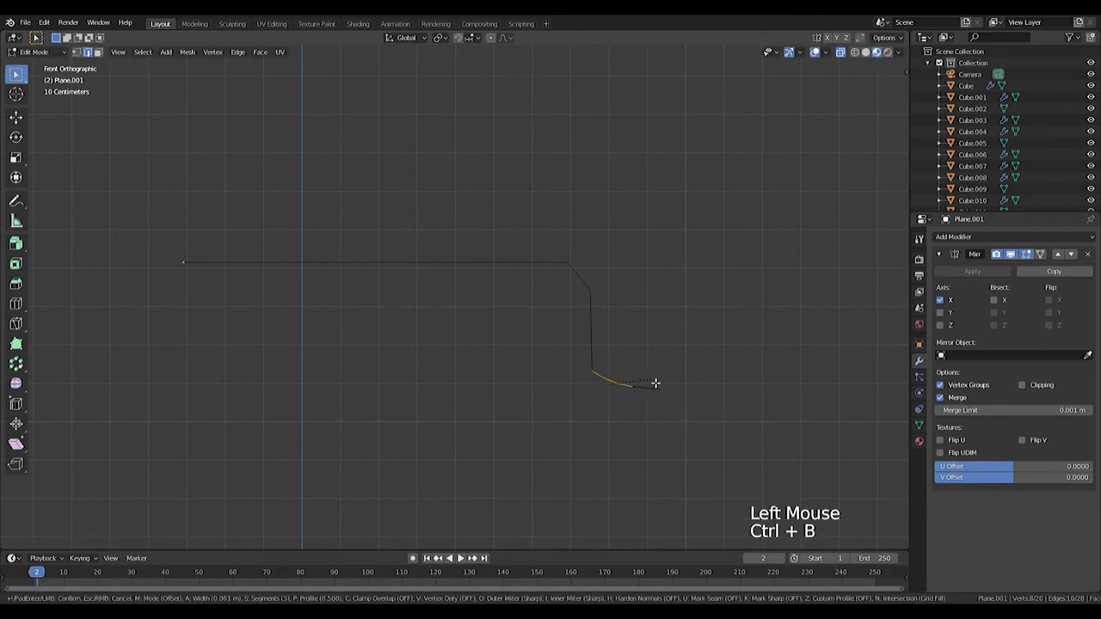
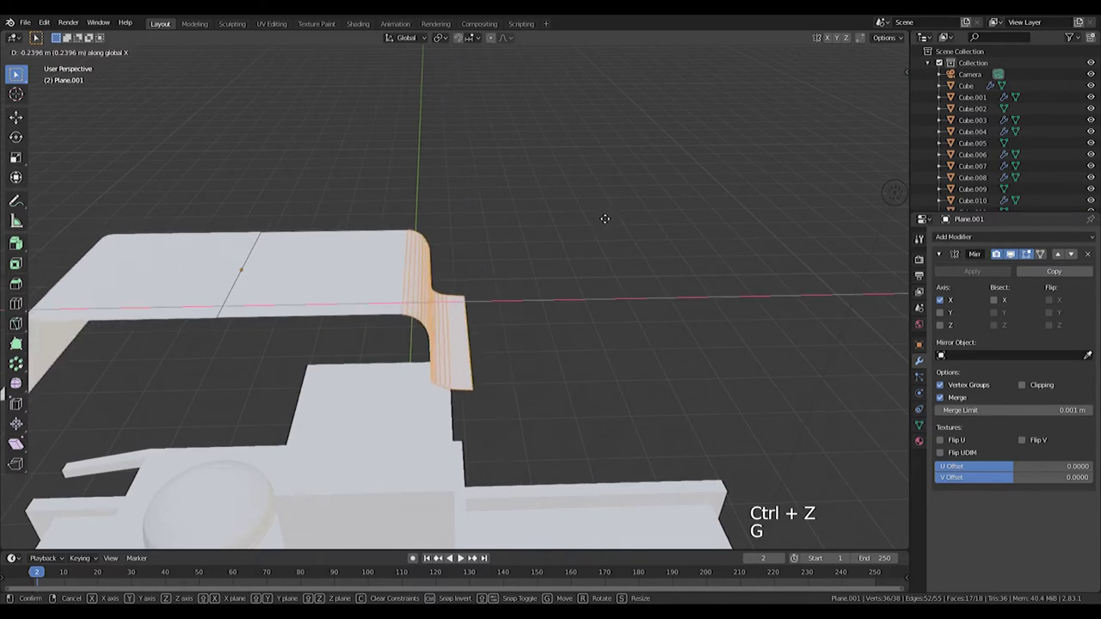
{"action": "left_click", "coordinate": [967, 240]}
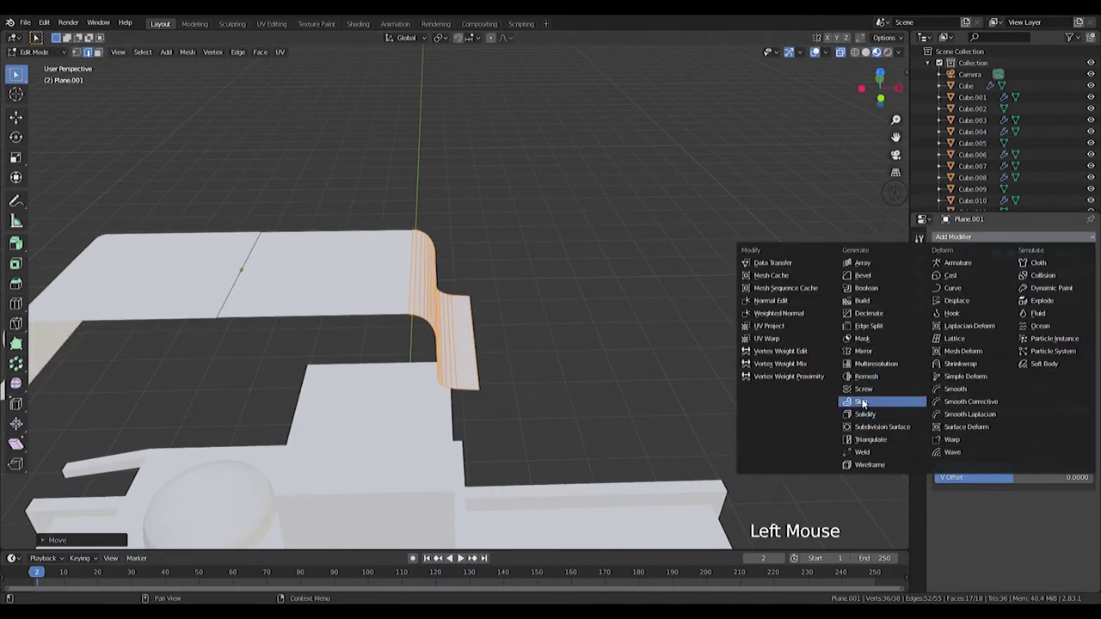
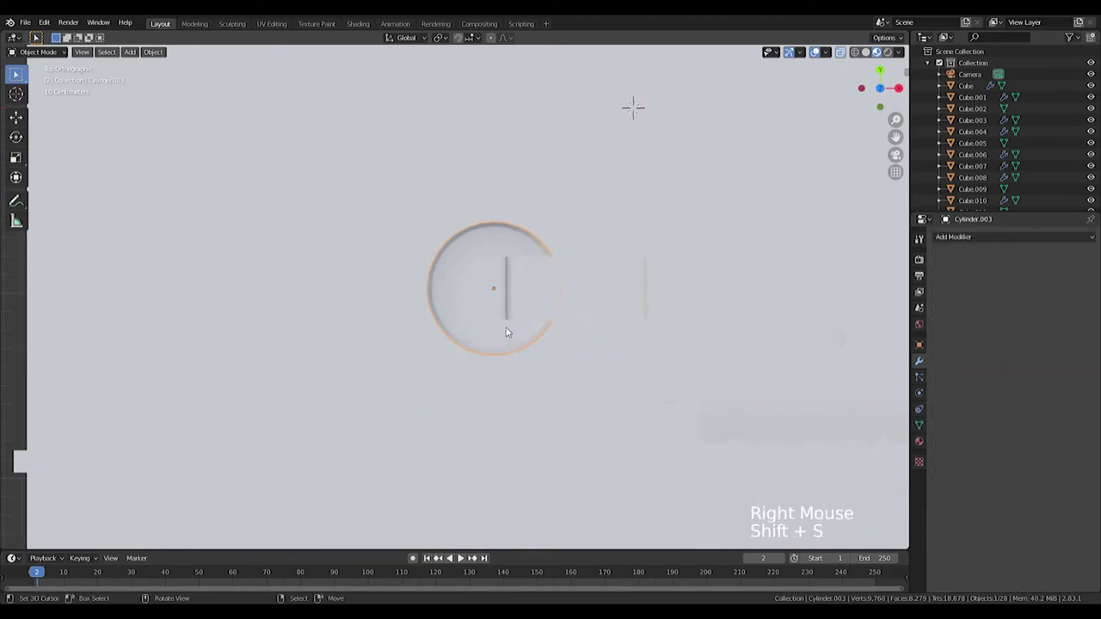
Resize the bent bracket Plane.001 along its height so it sits as a handle atop the dome.
{"action": "key", "text": "shift+s"}
{"action": "right_click", "coordinate": [548, 305]}
{"action": "key", "text": "shift+s"}
{"action": "key", "text": "s"}
{"action": "middle_click", "coordinate": [426, 395]}
{"action": "scroll", "scroll_direction": "up", "scroll_amount": 3}
{"action": "middle_click", "coordinate": [533, 523]}
{"action": "key", "text": "g"}
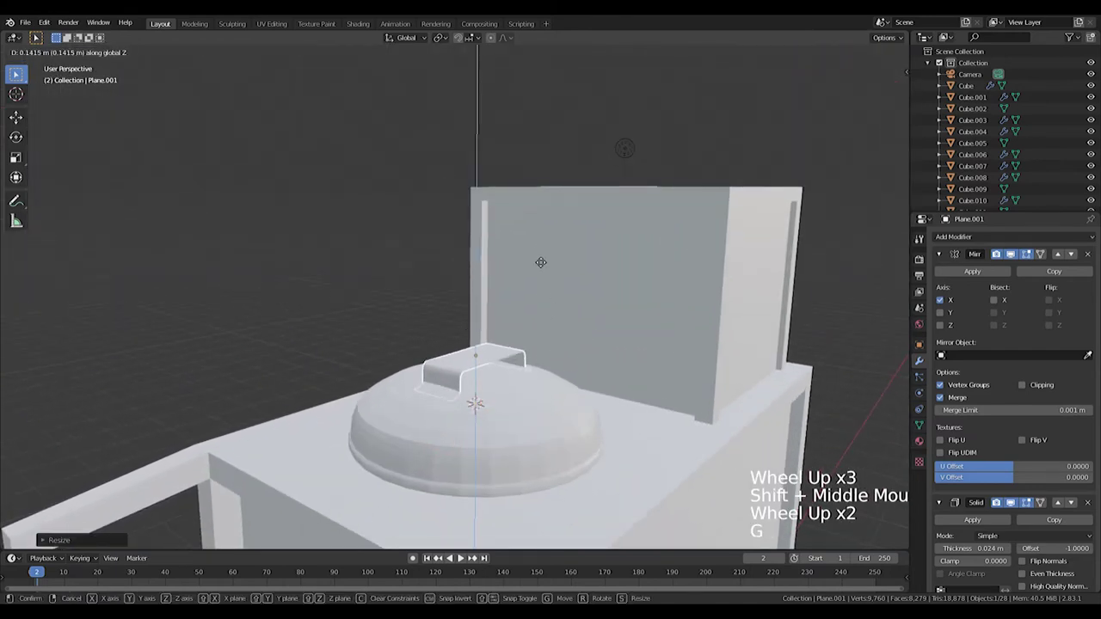
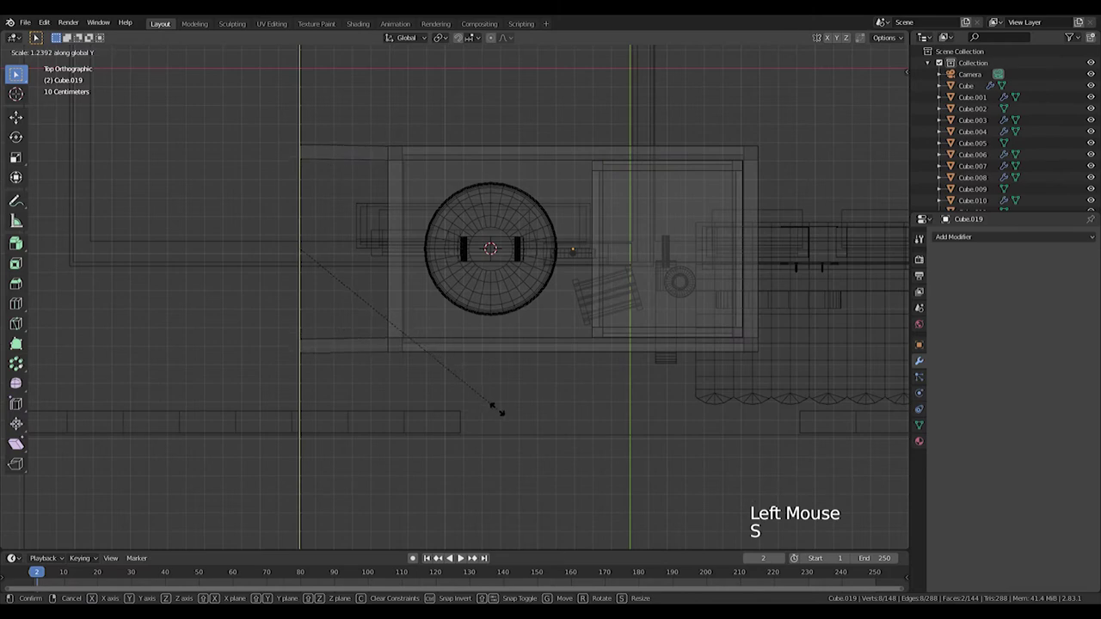
Scale the small block Cube.019 along Y beneath the bracket in top view.
{"action": "key", "text": "Tab"}
{"action": "middle_click", "coordinate": [333, 398]}
{"action": "scroll", "scroll_direction": "down", "scroll_amount": 3}
{"action": "middle_click", "coordinate": [637, 387]}
{"action": "middle_click", "coordinate": [541, 369]}
{"action": "scroll", "scroll_direction": "up", "scroll_amount": 3}
{"action": "key", "text": "shift+a"}
{"action": "key", "text": "shift+s"}
{"action": "key", "text": "shift+a"}
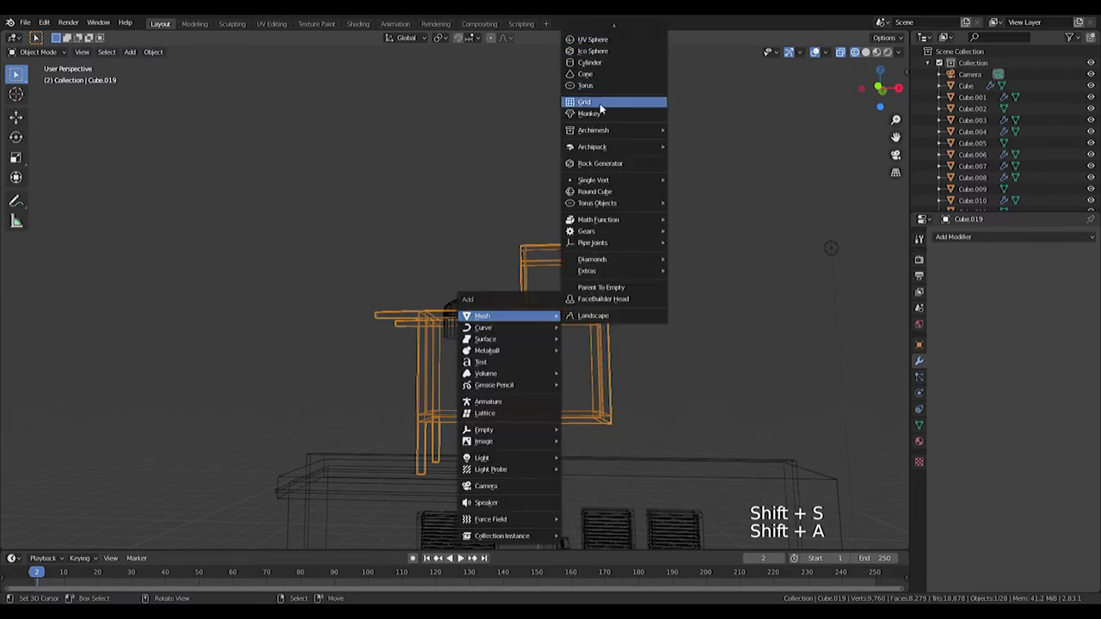
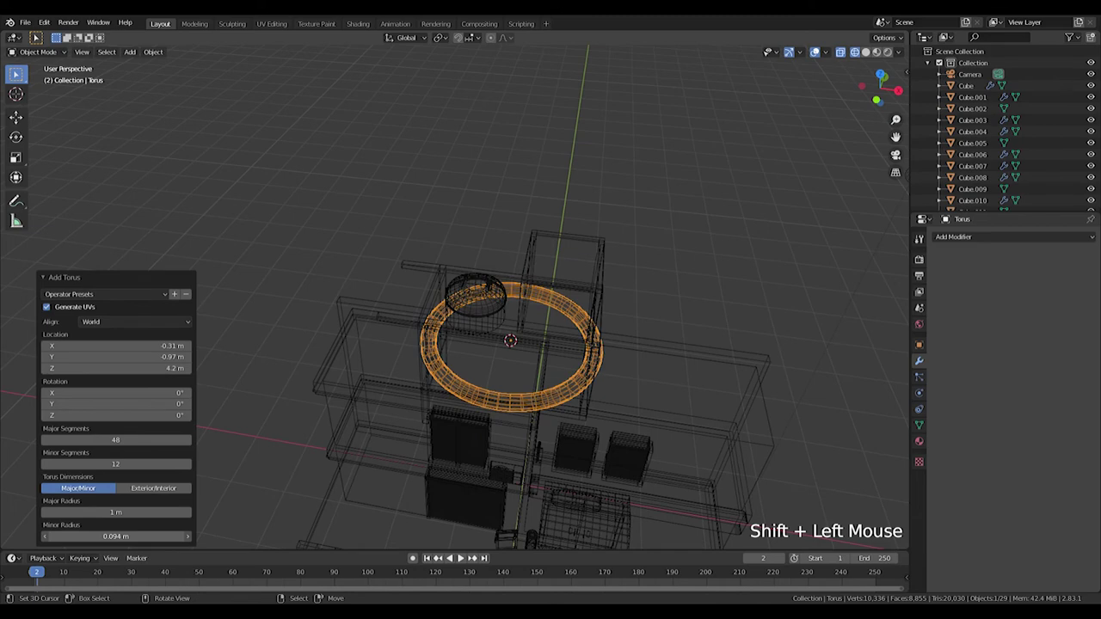
Add a torus, rotate it 90° on X to stand upright, shrink it and move it onto the counter.
{"action": "left_click", "coordinate": [51, 280]}
{"action": "key", "text": "KP_1"}
{"action": "key", "text": "r"}
{"action": "key", "text": "s"}
{"action": "key", "text": "g"}
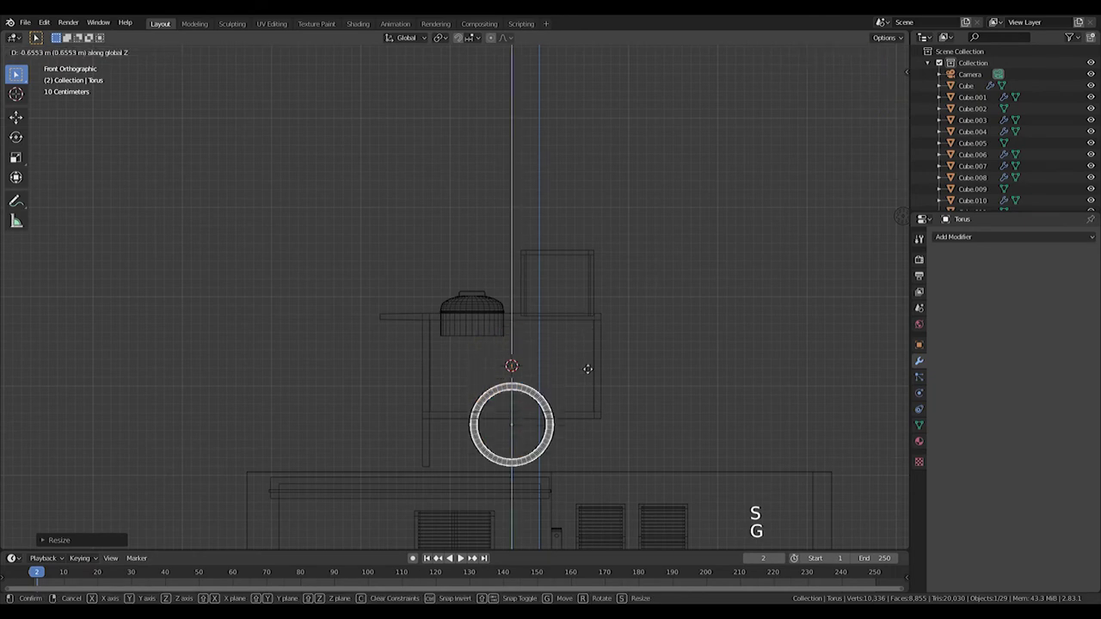
{"action": "middle_click", "coordinate": [629, 393]}
{"action": "scroll", "scroll_direction": "down", "scroll_amount": 3}
{"action": "key", "text": "KP_3"}
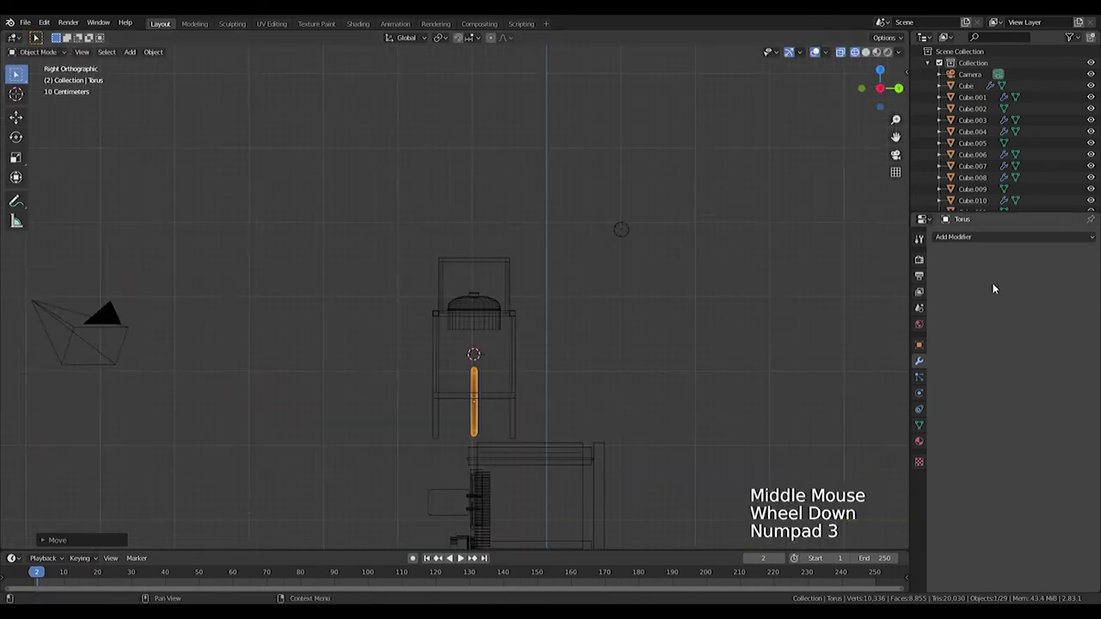
Add a Mirror modifier so the ring becomes a matching pair and slide it sideways into place.
{"action": "left_click", "coordinate": [970, 238]}
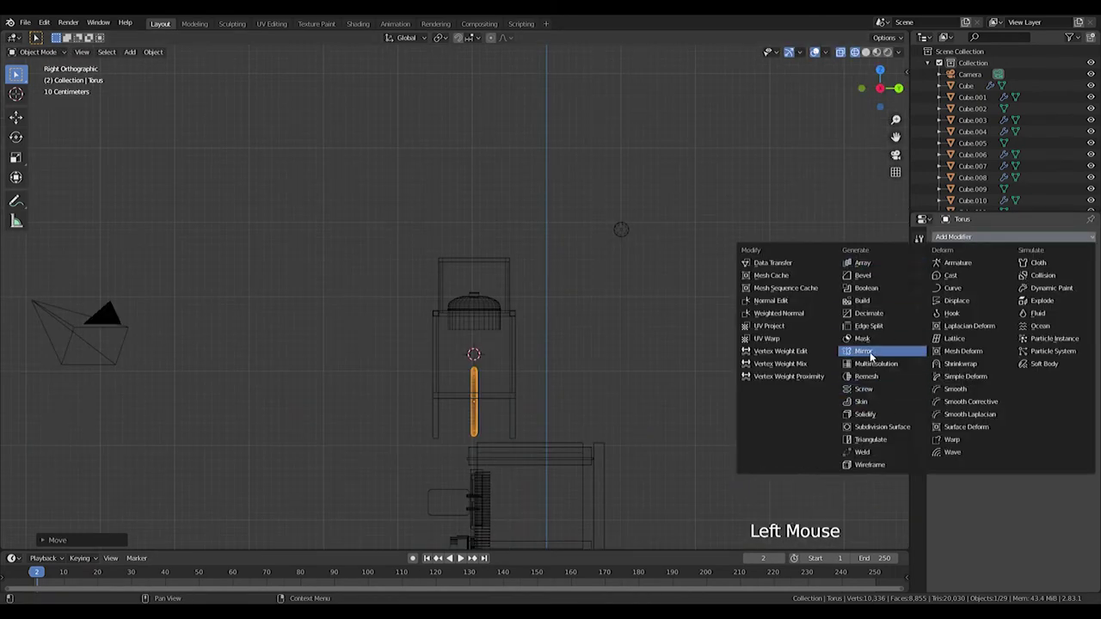
{"action": "scroll", "scroll_direction": "up", "scroll_amount": 3}
{"action": "middle_click", "coordinate": [17, 73]}
{"action": "key", "text": "g"}
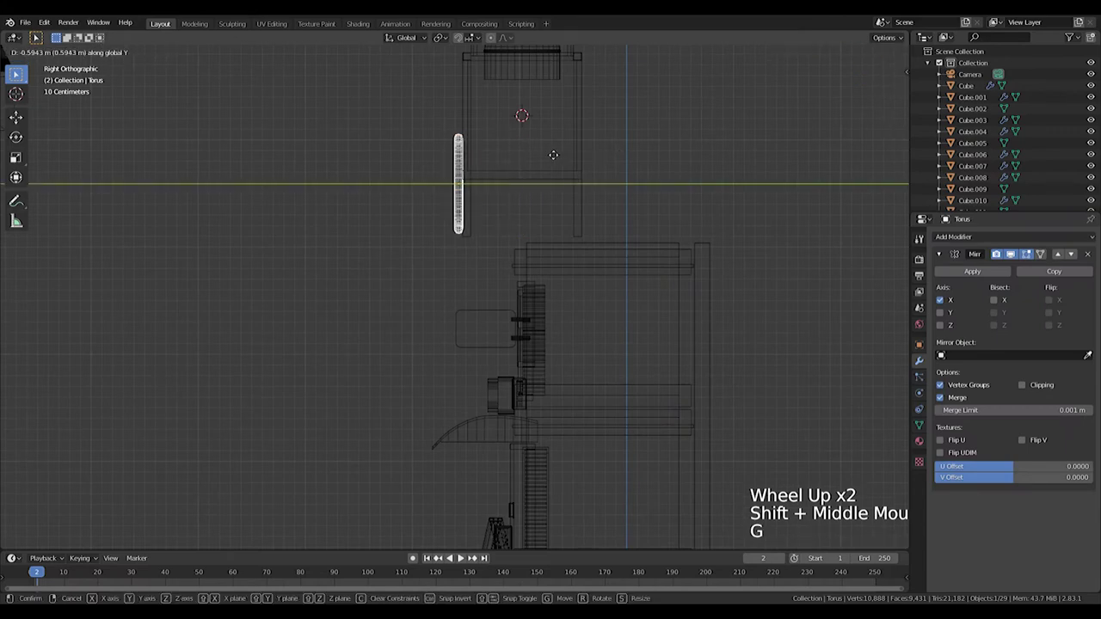
{"action": "middle_click", "coordinate": [17, 73]}
{"action": "scroll", "scroll_direction": "up", "scroll_amount": 3}
{"action": "middle_click", "coordinate": [17, 74]}
{"action": "key", "text": "ctrl+z"}
{"action": "key", "text": "Tab"}
{"action": "key", "text": "g"}
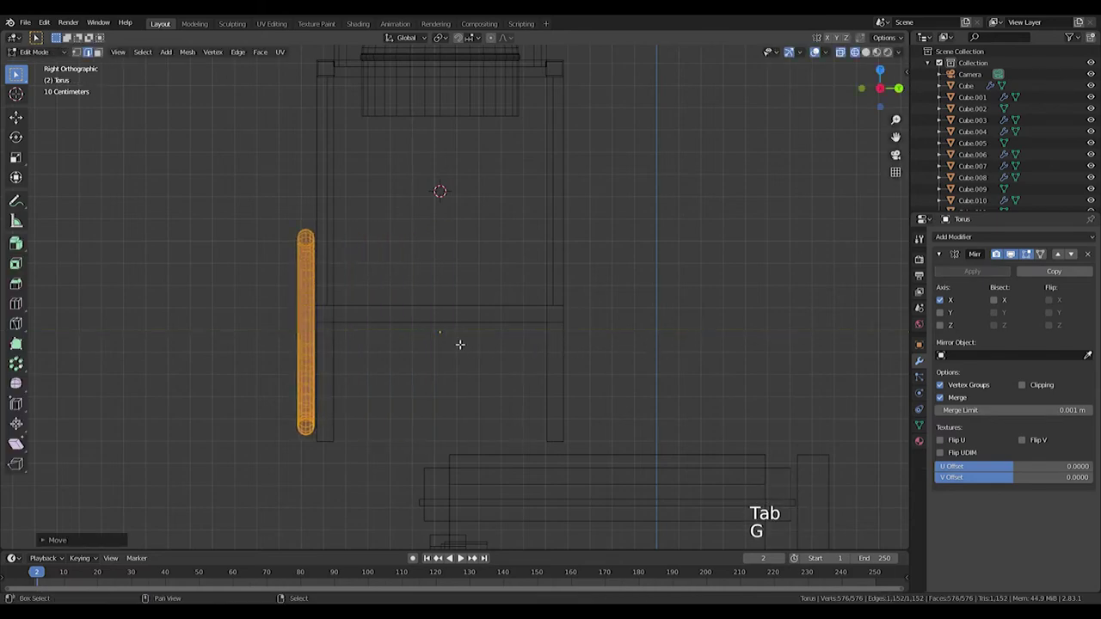
{"action": "left_click", "coordinate": [942, 314]}
{"action": "left_click", "coordinate": [943, 304]}
{"action": "double_click", "coordinate": [943, 317]}
In Edit Mode select loops of the ring from the front, extrude and resize the selected section to thin it.
{"action": "middle_click", "coordinate": [16, 73]}
{"action": "middle_click", "coordinate": [17, 73]}
{"action": "middle_click", "coordinate": [18, 73]}
{"action": "scroll", "scroll_direction": "up", "scroll_amount": 3}
{"action": "key", "text": "KP_1"}
{"action": "middle_click", "coordinate": [17, 73]}
{"action": "left_click", "coordinate": [16, 73]}
{"action": "scroll", "scroll_direction": "up", "scroll_amount": 3}
{"action": "middle_click", "coordinate": [16, 73]}
{"action": "key", "text": "a"}
{"action": "middle_click", "coordinate": [17, 73]}
{"action": "key", "text": "KP_1"}
{"action": "middle_click", "coordinate": [16, 73]}
{"action": "right_click", "coordinate": [17, 73]}
{"action": "middle_click", "coordinate": [16, 73]}
{"action": "right_click", "coordinate": [18, 73]}
{"action": "middle_click", "coordinate": [17, 74]}
{"action": "key", "text": "KP_1"}
{"action": "middle_click", "coordinate": [16, 73]}
{"action": "key", "text": "e"}
{"action": "key", "text": "s"}
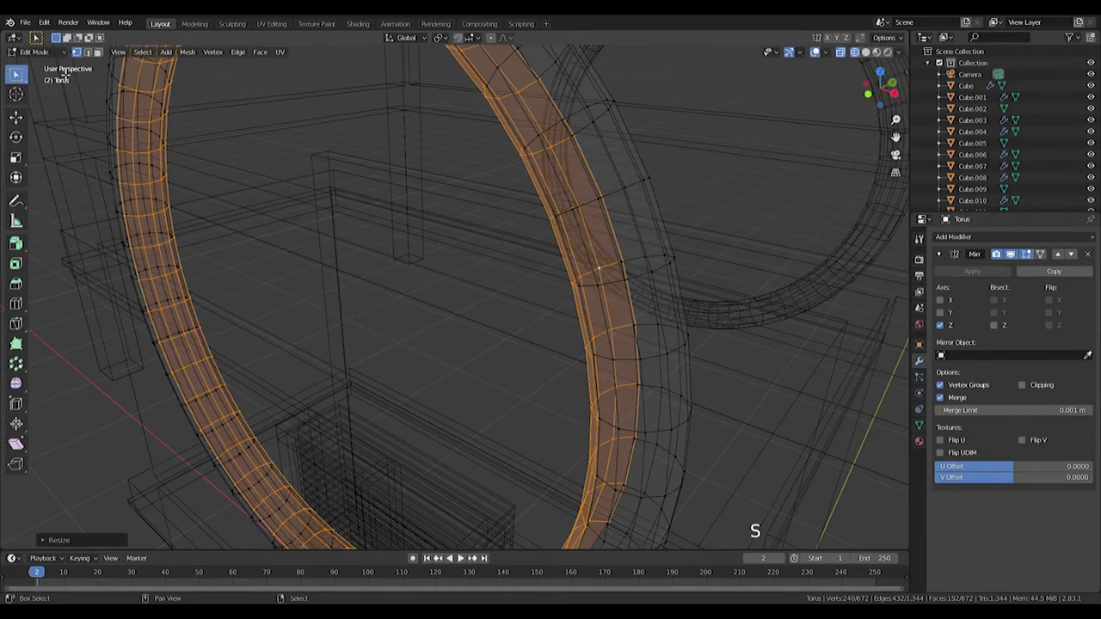
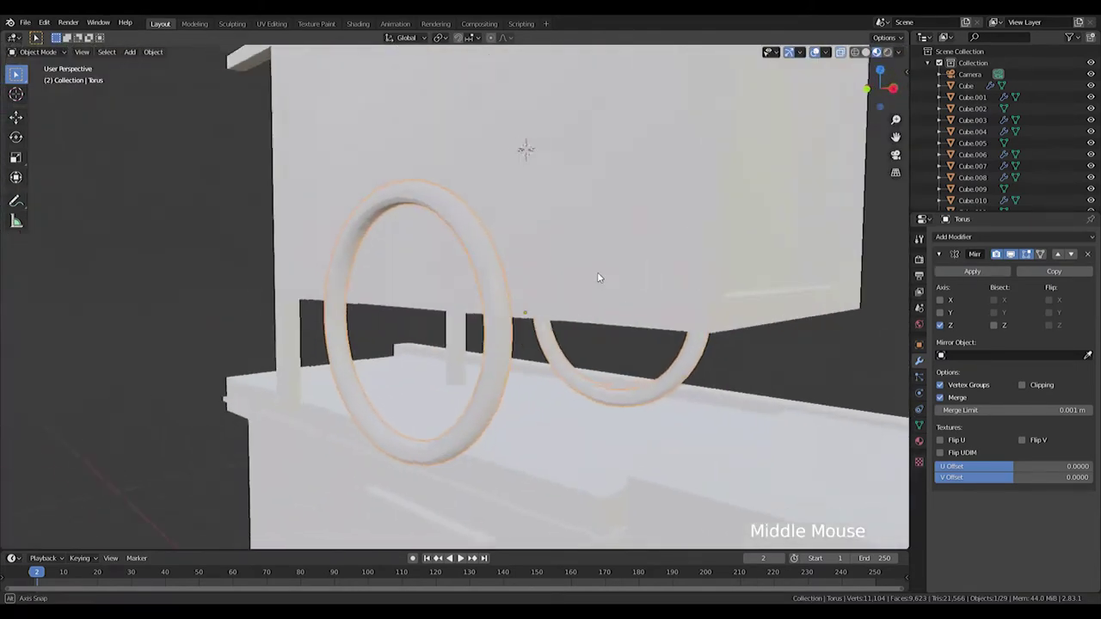
Check the ring pair from the front and leave Edit Mode ready to add the next mesh.
{"action": "key", "text": "KP_1"}
{"action": "scroll", "scroll_direction": "up", "scroll_amount": 3}
{"action": "scroll", "scroll_direction": "down", "scroll_amount": 3}
{"action": "key", "text": "shift+a"}
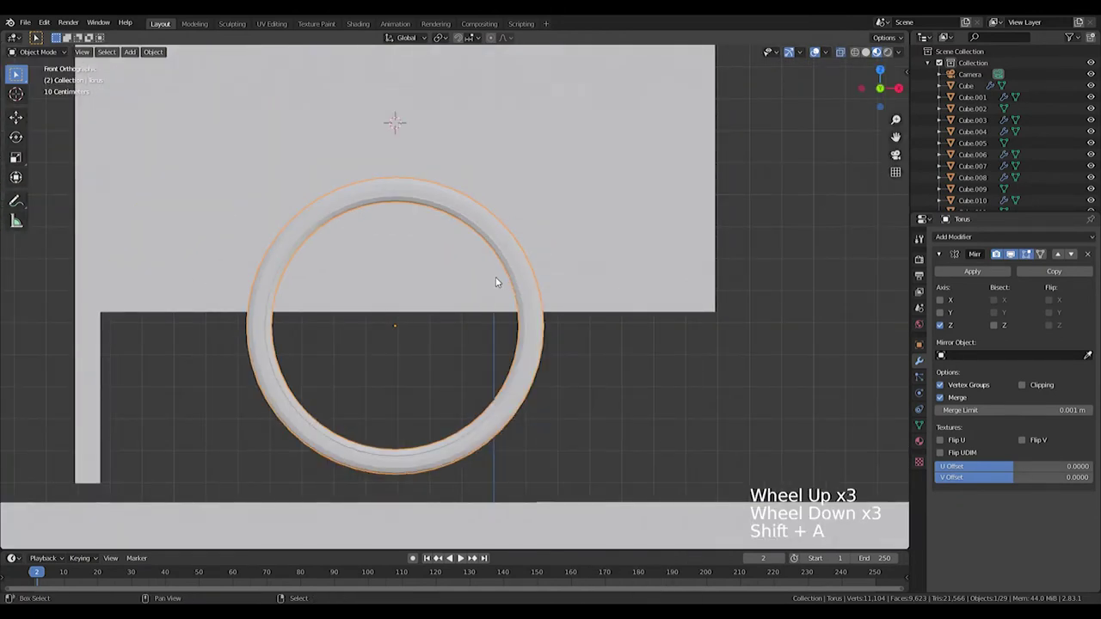
{"action": "key", "text": "shift+a"}
{"action": "key", "text": "shift+s"}
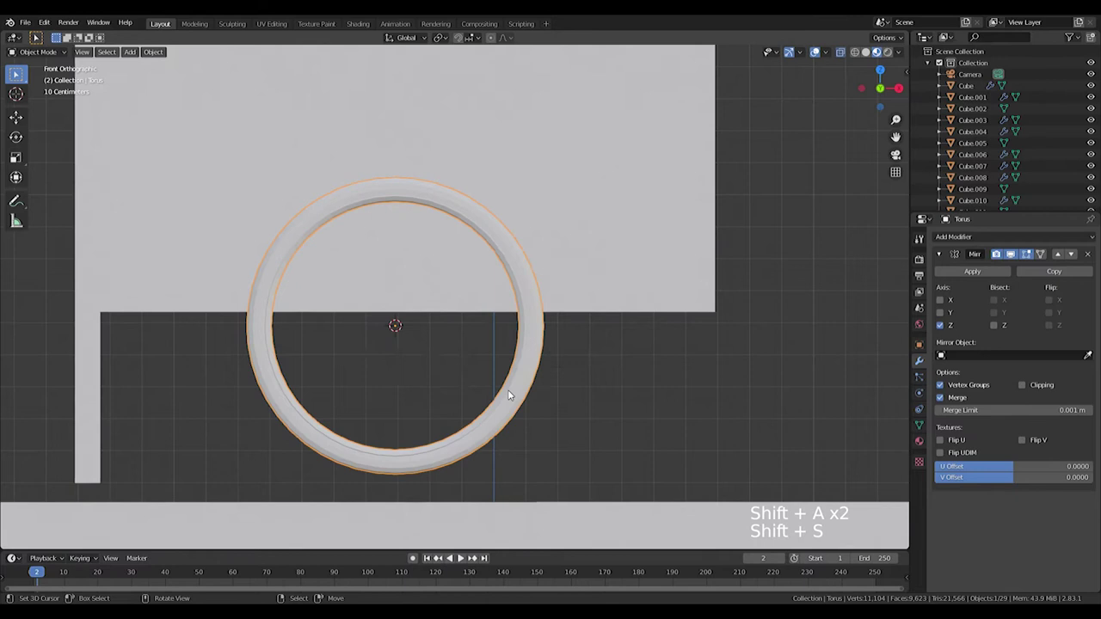
{"action": "key", "text": "Tab"}
{"action": "key", "text": "Tab"}
{"action": "key", "text": "shift+a"}
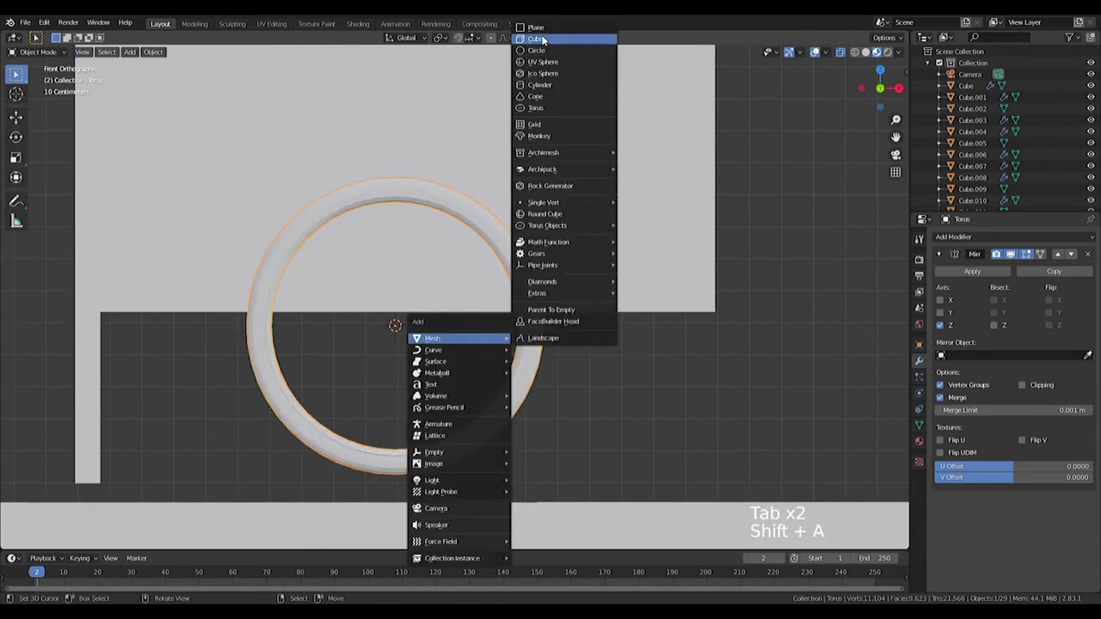
Rotate and shrink the new Cylinder.004 into a wheel hub seen from the side.
{"action": "key", "text": "KP_3"}
{"action": "key", "text": "r"}
{"action": "key", "text": "s"}
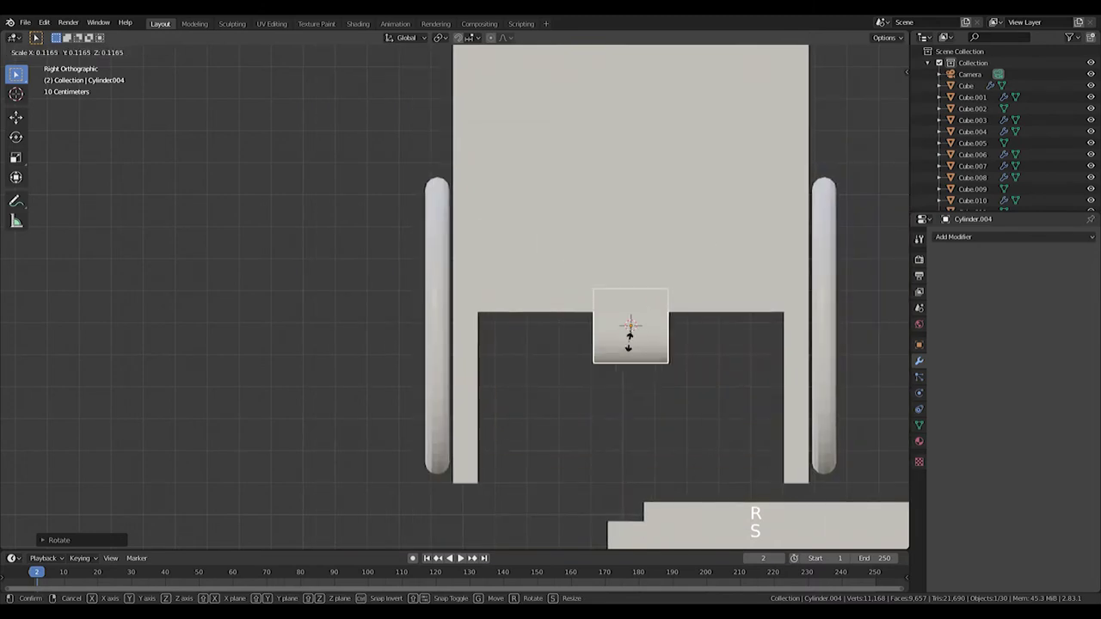
{"action": "key", "text": "s"}
{"action": "scroll", "scroll_direction": "up", "scroll_amount": 3}
{"action": "middle_click", "coordinate": [689, 335]}
{"action": "key", "text": "Tab"}
Add an edge loop, bevel the cylinder's edges with extra segments, delete one half and mirror it.
{"action": "key", "text": "ctrl+t"}
{"action": "key", "text": "ctrl+z"}
{"action": "key", "text": "ctrl+r"}
{"action": "key", "text": "s"}
{"action": "key", "text": "ctrl+b"}
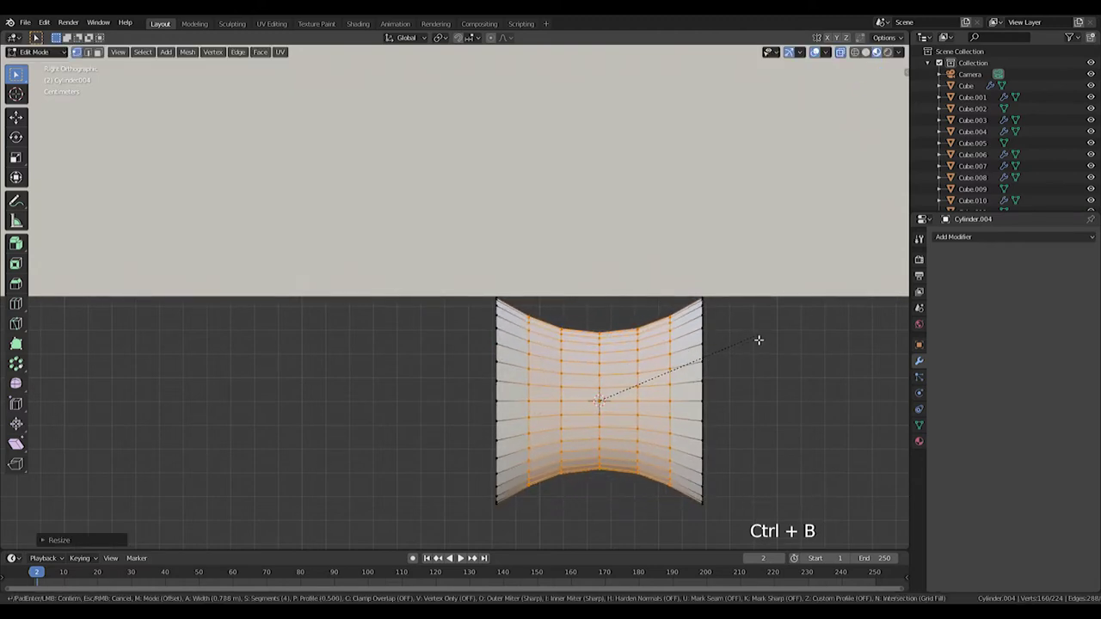
{"action": "key", "text": "ctrl+z"}
{"action": "key", "text": "ctrl+t"}
{"action": "key", "text": "ctrl+r"}
{"action": "key", "text": "ctrl+b"}
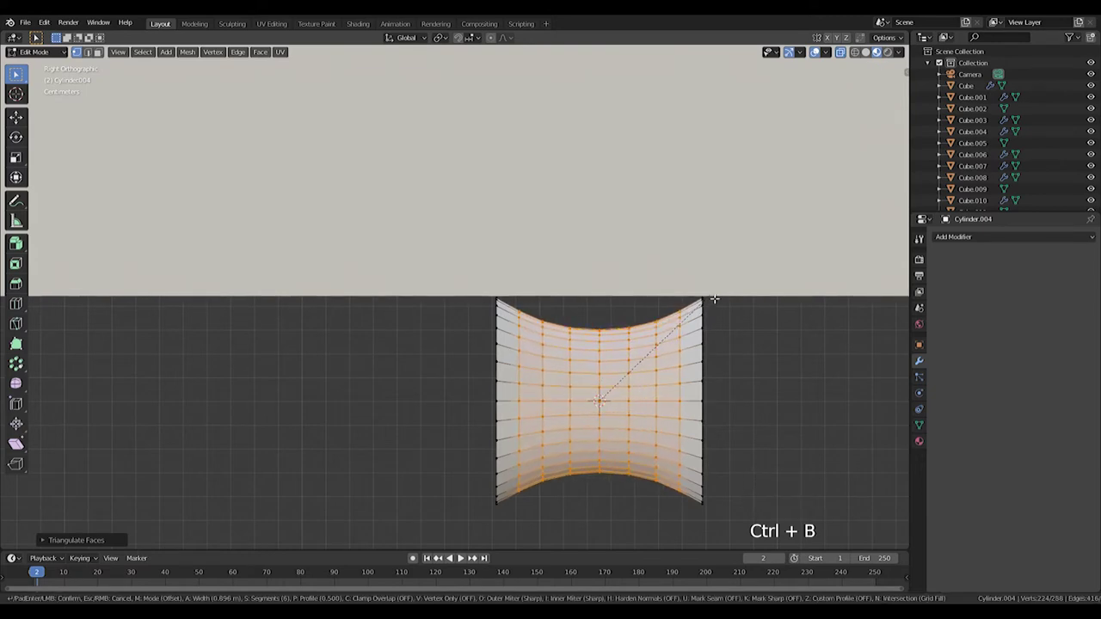
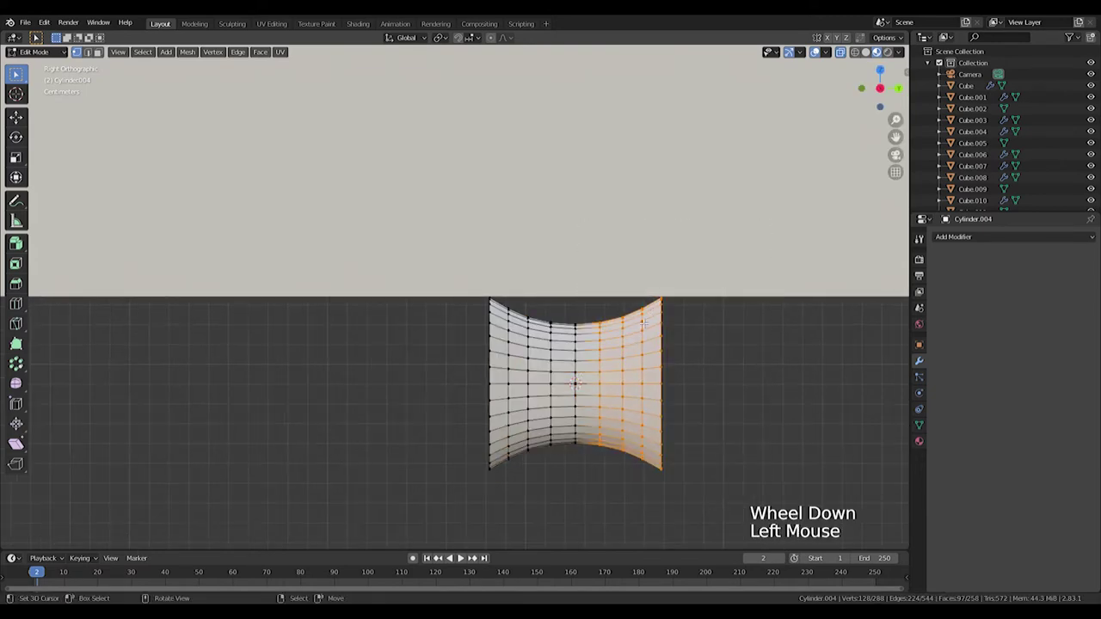
{"action": "key", "text": "Delete"}
{"action": "left_click", "coordinate": [968, 238]}
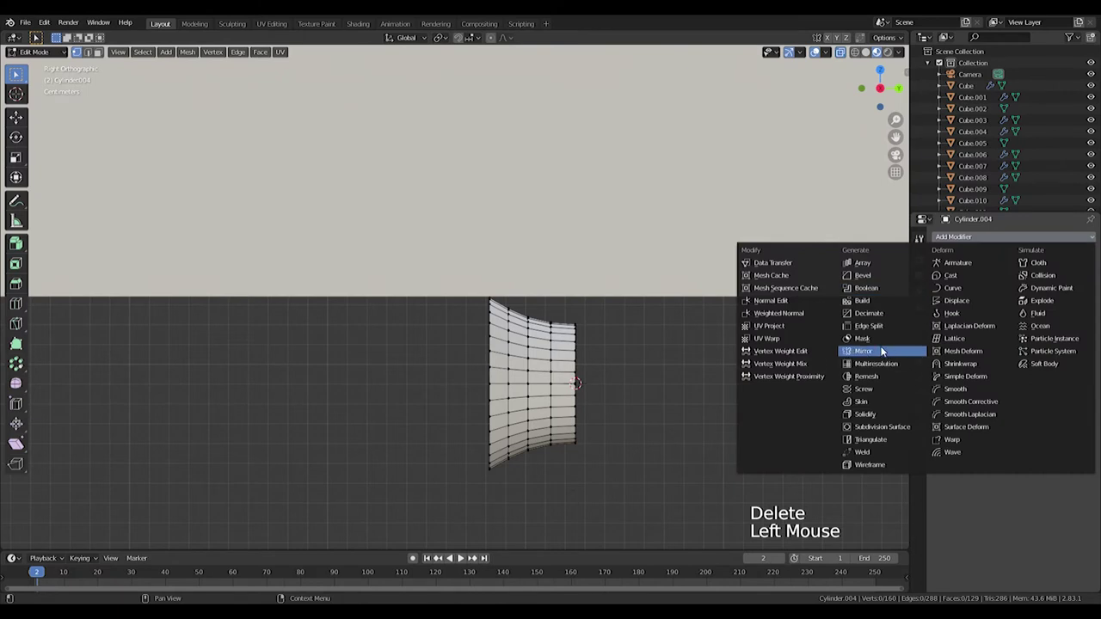
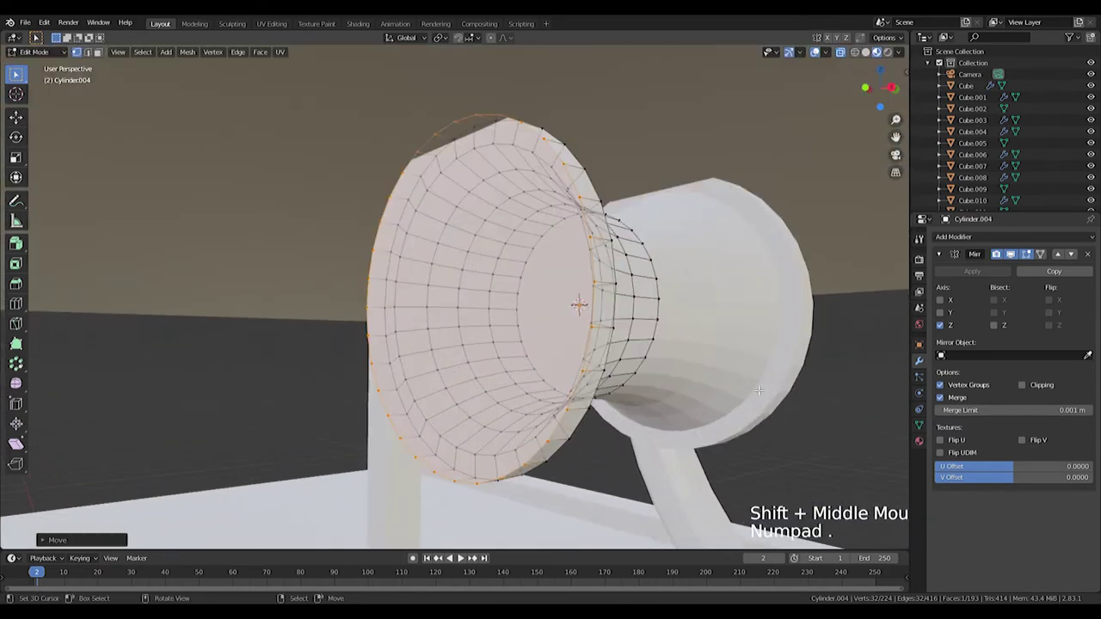
Extrude the hub faces into a flared outer lip, then extrude and push the centre inward along Y as a recess.
{"action": "key", "text": "w"}
{"action": "key", "text": "e"}
{"action": "key", "text": "s"}
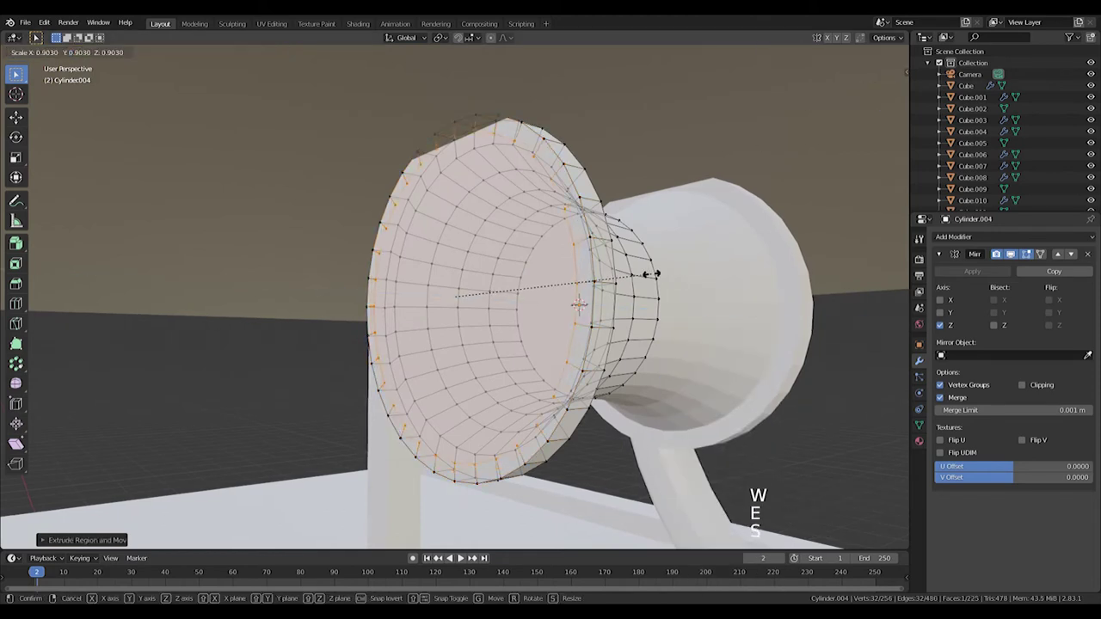
{"action": "key", "text": "e"}
{"action": "key", "text": "s"}
{"action": "key", "text": "g"}
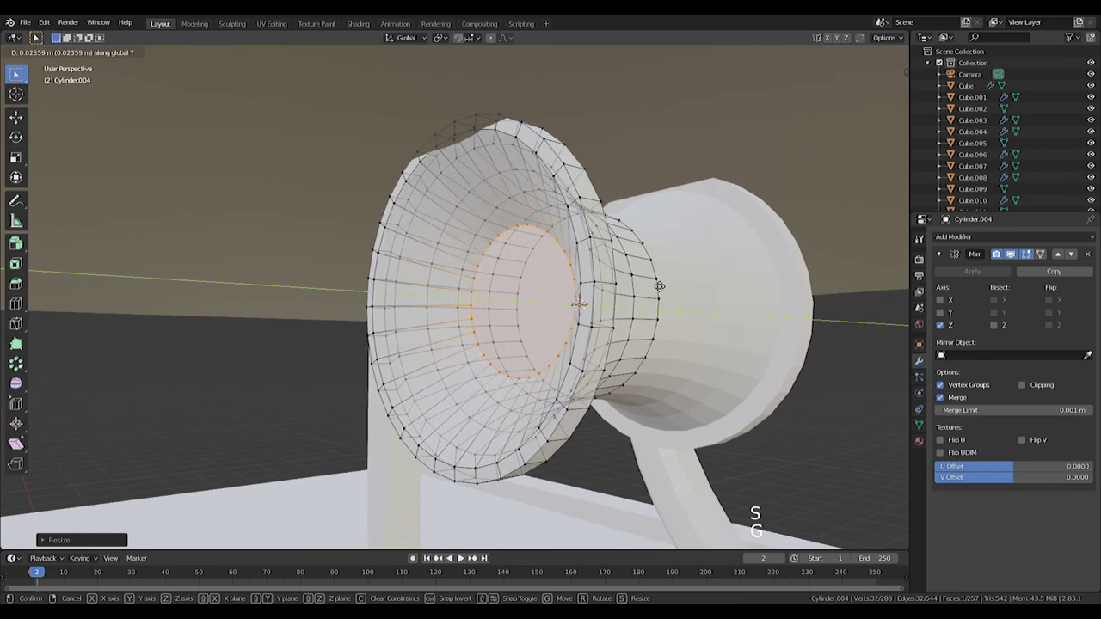
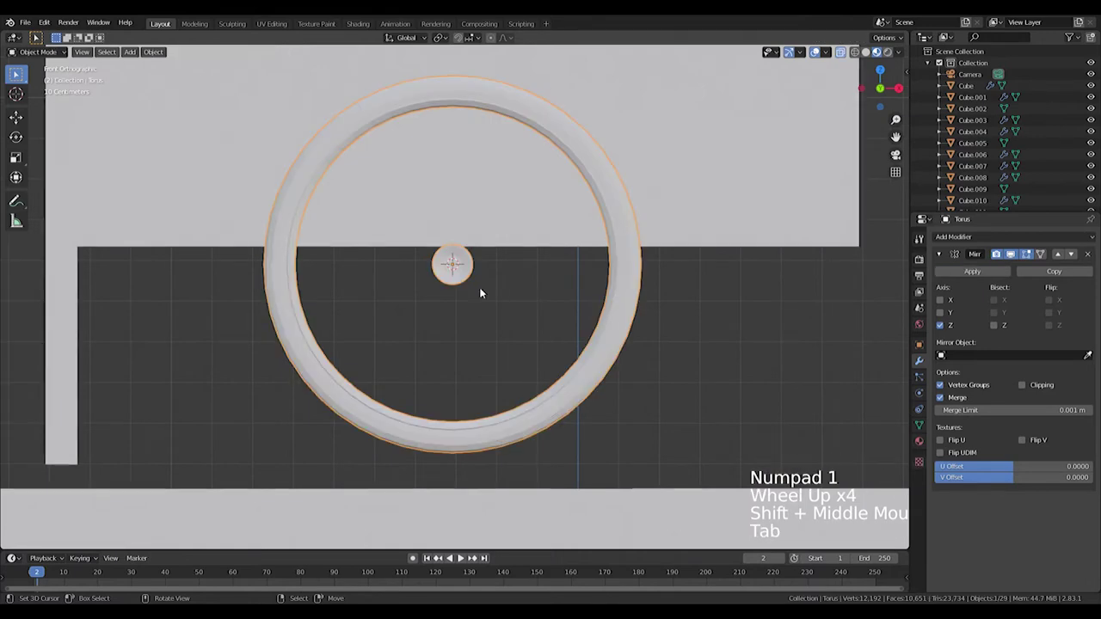
Add a cylinder at the hub and shrink it, viewing the wheel from the front.
{"action": "middle_click", "coordinate": [478, 289]}
{"action": "key", "text": "shift+a"}
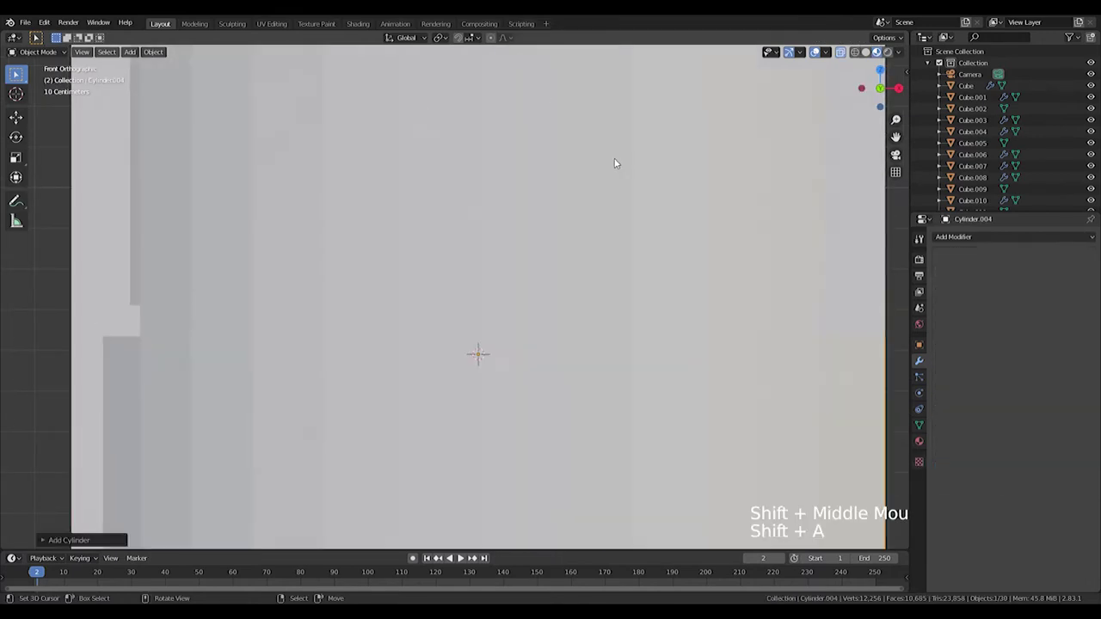
{"action": "key", "text": "s"}
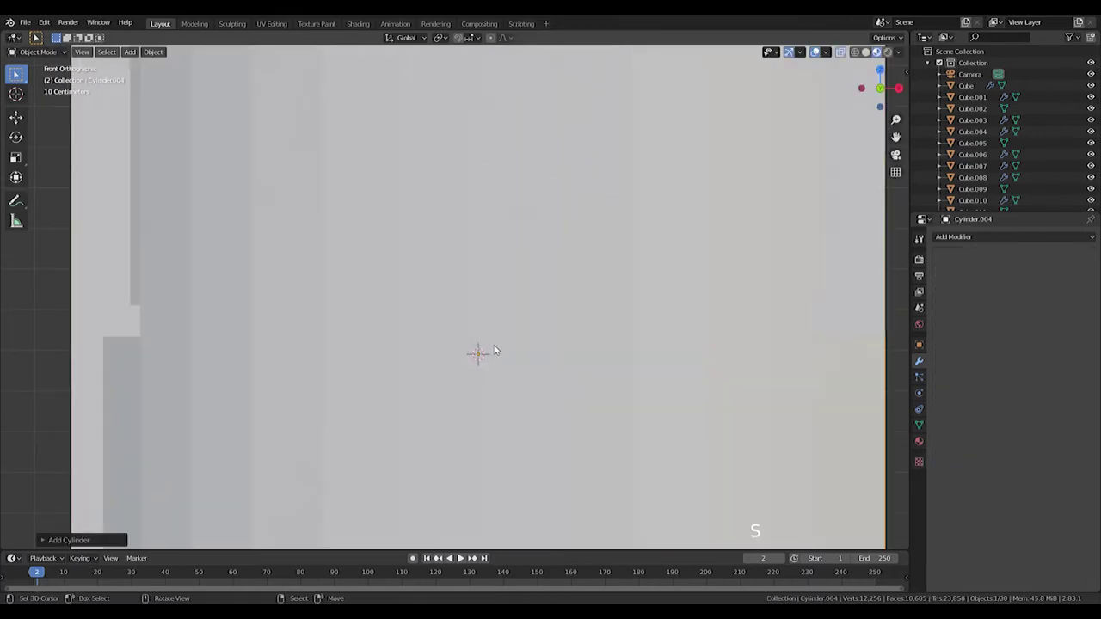
{"action": "middle_click", "coordinate": [548, 367]}
{"action": "key", "text": "ctrl+z"}
{"action": "right_click", "coordinate": [466, 377]}
{"action": "key", "text": "Tab"}
{"action": "key", "text": "shift+s"}
{"action": "key", "text": "KP_1"}
{"action": "key", "text": "Tab"}
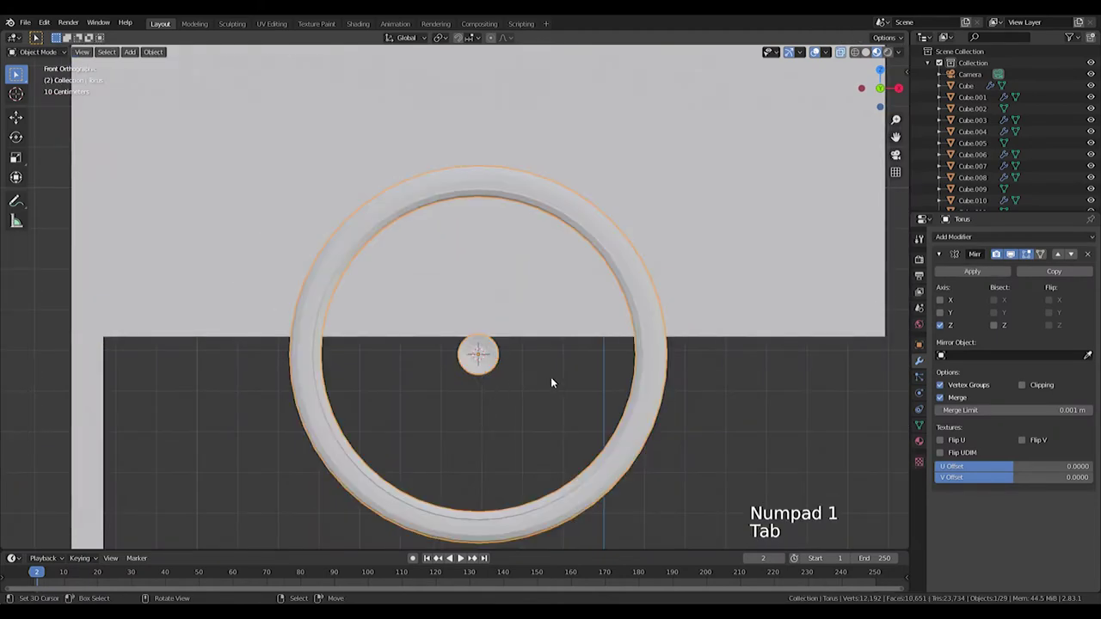
{"action": "middle_click", "coordinate": [573, 392]}
Scale the cylinder into a thin rod and stretch it from the hub up to the rim as a spoke.
{"action": "key", "text": "KP_1"}
{"action": "key", "text": "Tab"}
{"action": "key", "text": "Tab"}
{"action": "key", "text": "shift+a"}
{"action": "key", "text": "s"}
{"action": "scroll", "scroll_direction": "up", "scroll_amount": 3}
{"action": "key", "text": "s"}
{"action": "key", "text": "s"}
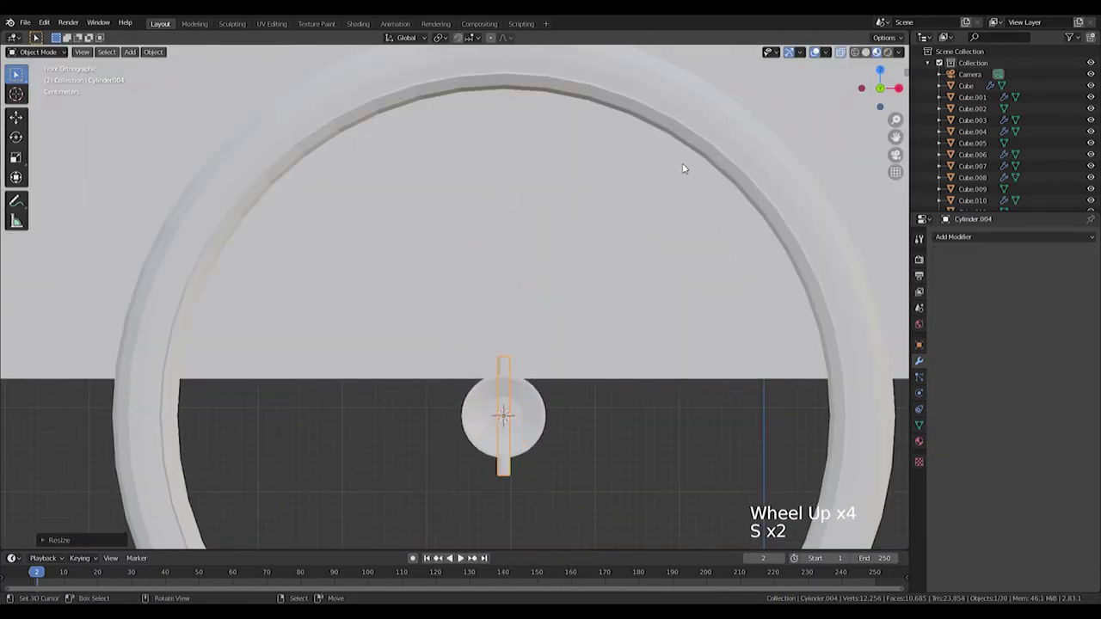
{"action": "key", "text": "g"}
{"action": "key", "text": "s"}
{"action": "key", "text": "s"}
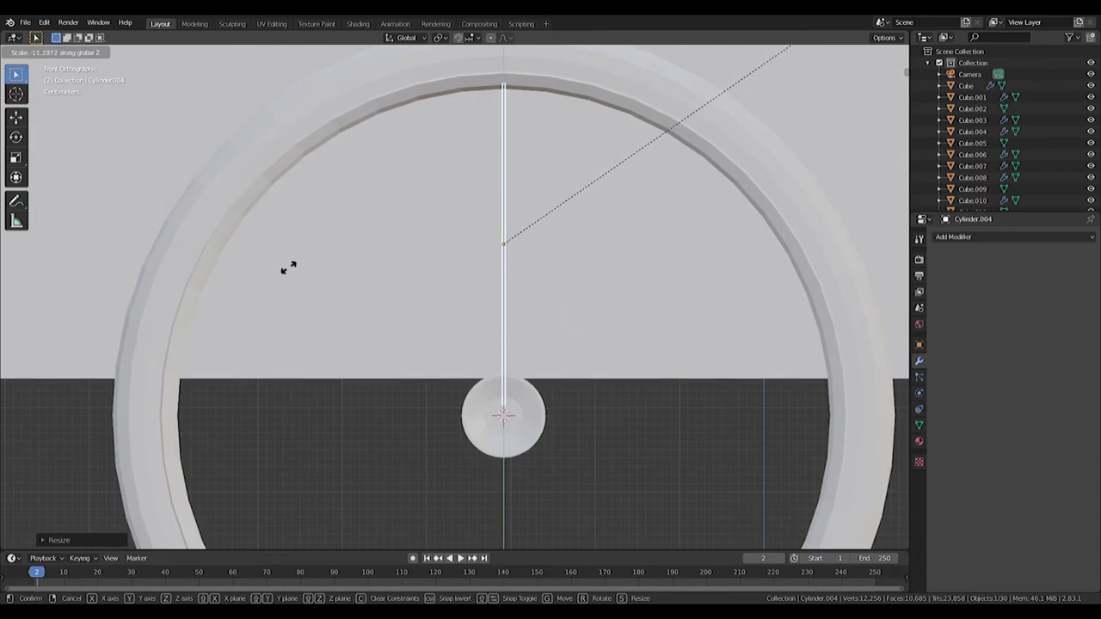
{"action": "middle_click", "coordinate": [637, 376]}
{"action": "middle_click", "coordinate": [629, 424]}
{"action": "scroll", "scroll_direction": "down", "scroll_amount": 3}
{"action": "key", "text": "KP_1"}
Spin the spoke into 24 radiating spokes around the hub and join them into the wheel with Ctrl+J.
{"action": "scroll", "scroll_direction": "up", "scroll_amount": 3}
{"action": "middle_click", "coordinate": [555, 272]}
{"action": "key", "text": "Tab"}
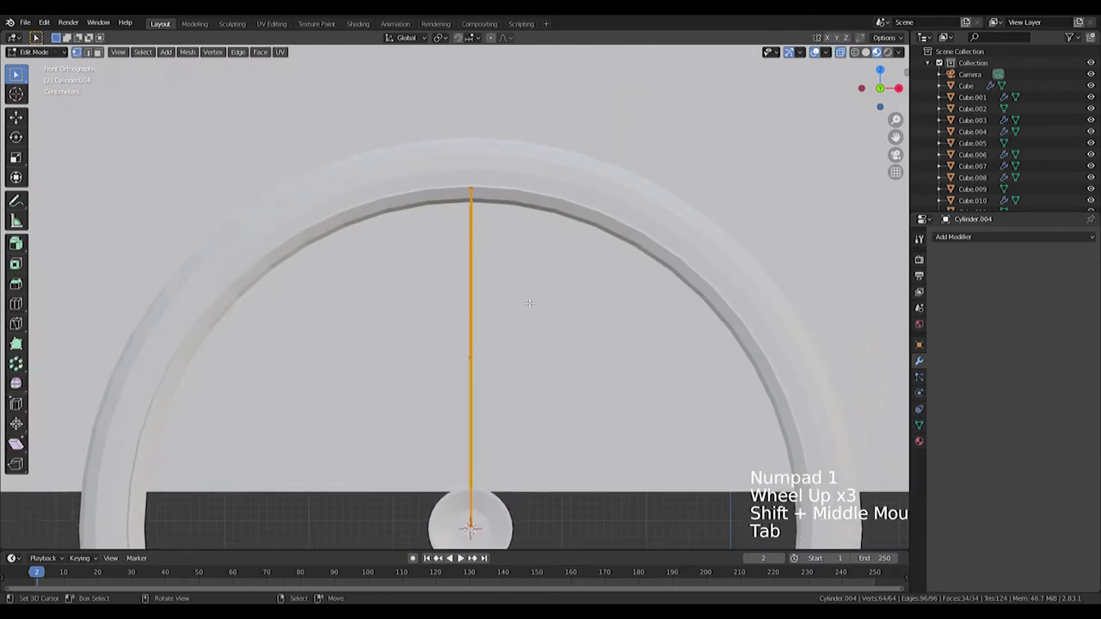
{"action": "scroll", "scroll_direction": "down", "scroll_amount": 3}
{"action": "scroll", "scroll_direction": "up", "scroll_amount": 3}
{"action": "key", "text": "shift+a"}
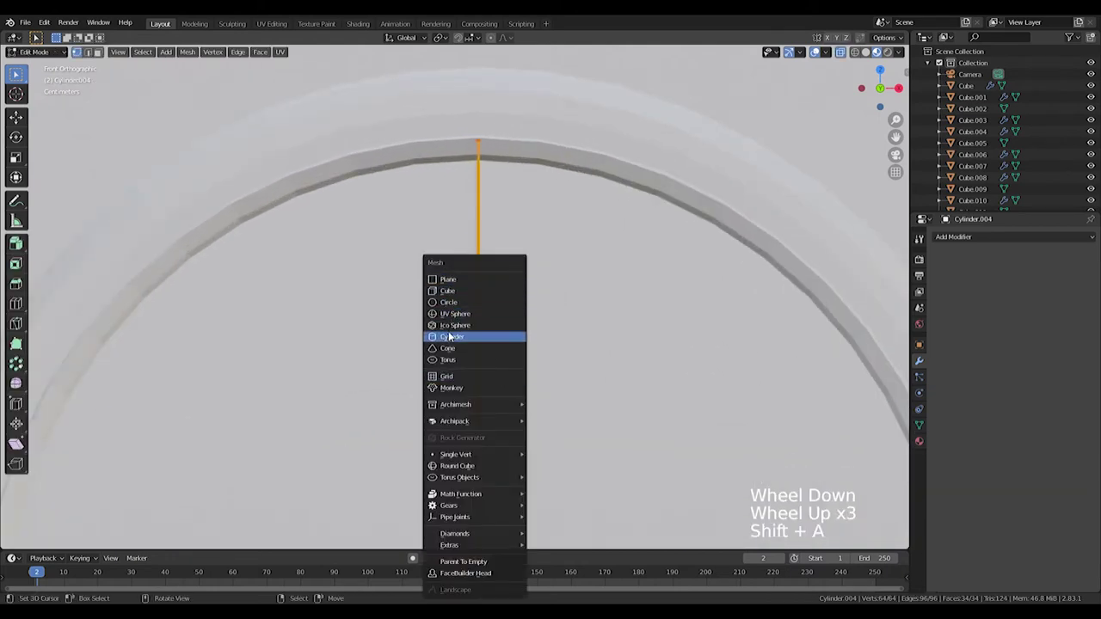
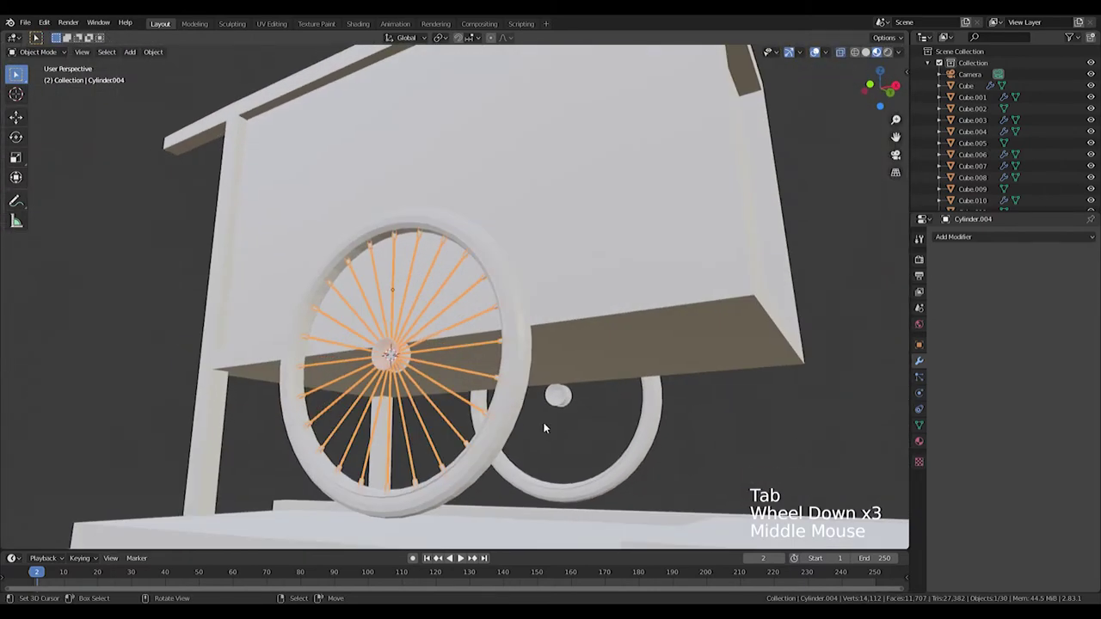
{"action": "right_click", "coordinate": [509, 409]}
{"action": "key", "text": "ctrl+j"}
{"action": "middle_click", "coordinate": [749, 450]}
{"action": "scroll", "scroll_direction": "down", "scroll_amount": 3}
{"action": "middle_click", "coordinate": [478, 389]}
{"action": "middle_click", "coordinate": [462, 257]}
{"action": "right_click", "coordinate": [479, 278]}
Add an arrows empty to the scene as a controller for the cart.
{"action": "key", "text": "shift+s"}
{"action": "key", "text": "shift+a"}
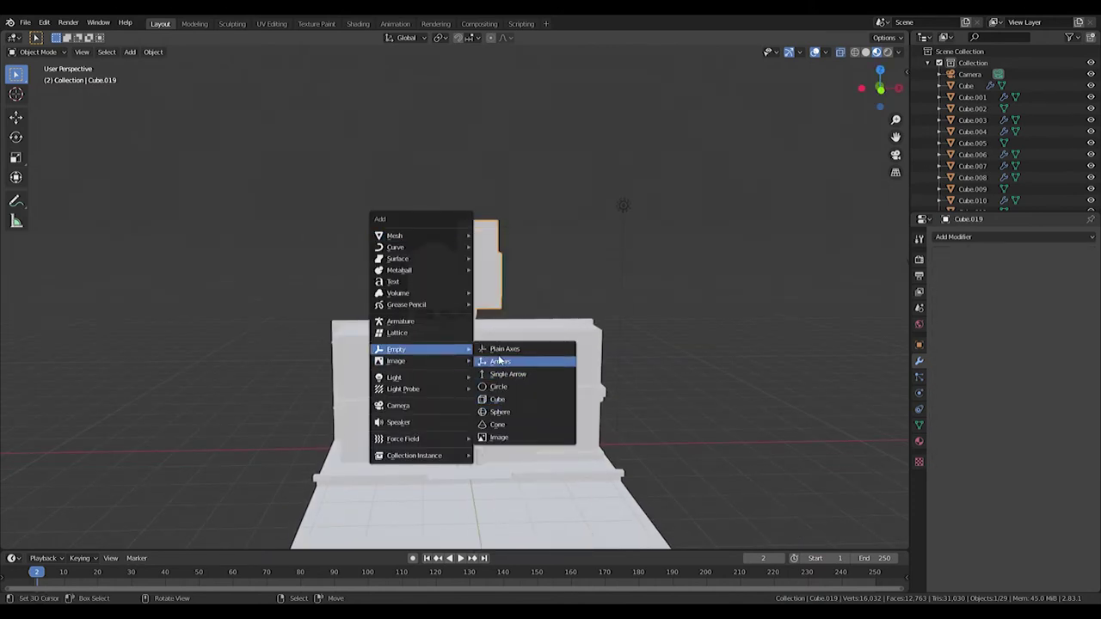
{"action": "key", "text": "s"}
{"action": "key", "text": "KP_1"}
{"action": "left_click", "coordinate": [383, 222]}
Parent the cart parts to the empty and move it onto the sidewalk near the cart wheel.
{"action": "right_click", "coordinate": [551, 281]}
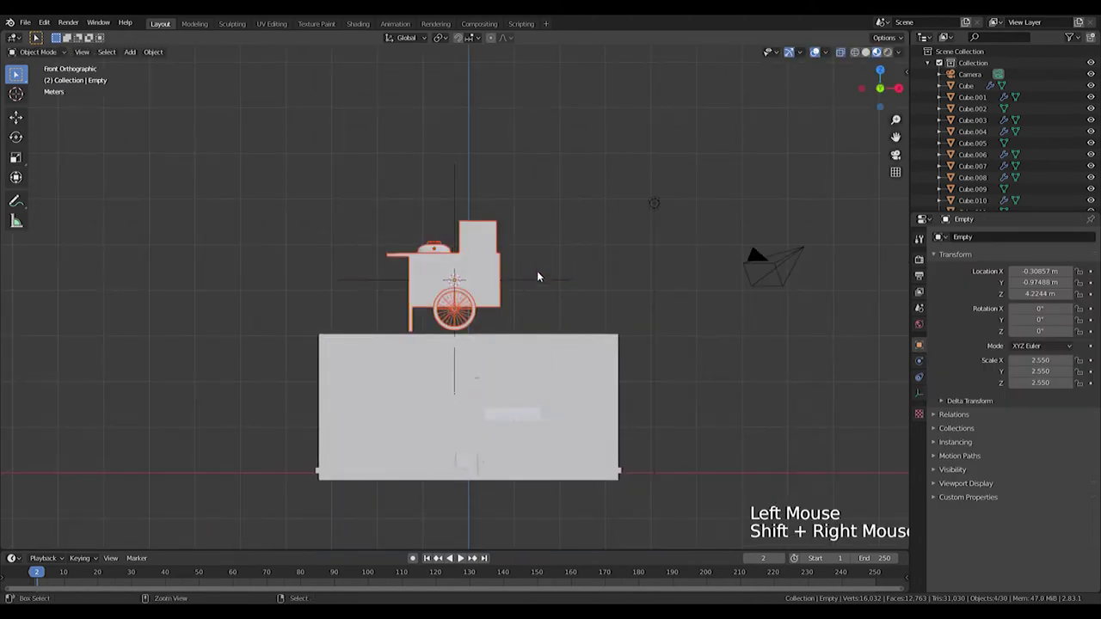
{"action": "key", "text": "ctrl+p"}
{"action": "right_click", "coordinate": [522, 285]}
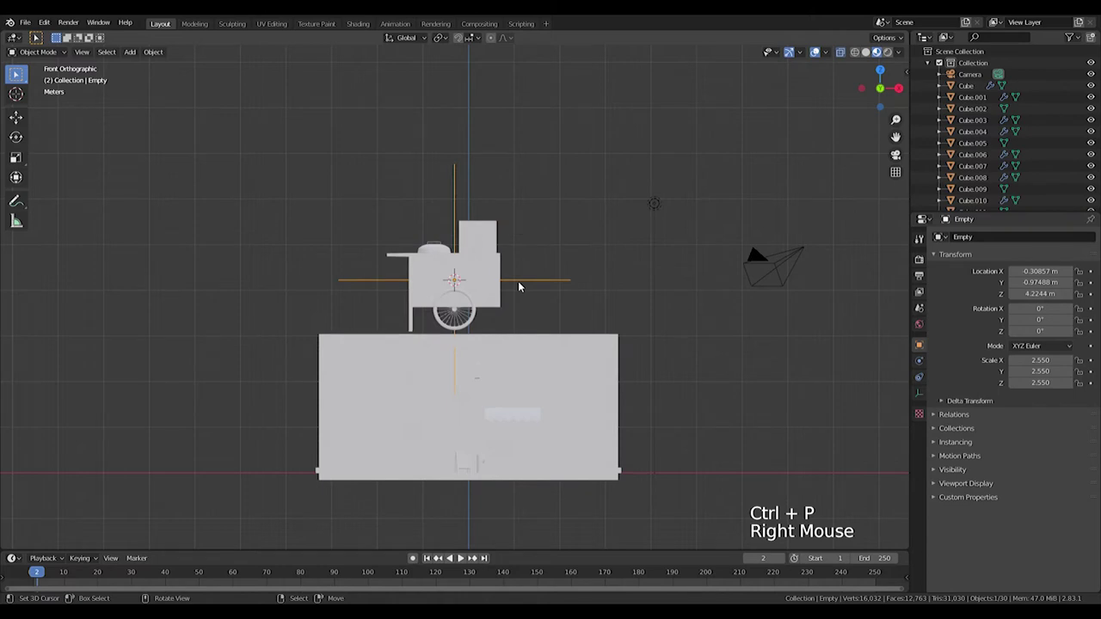
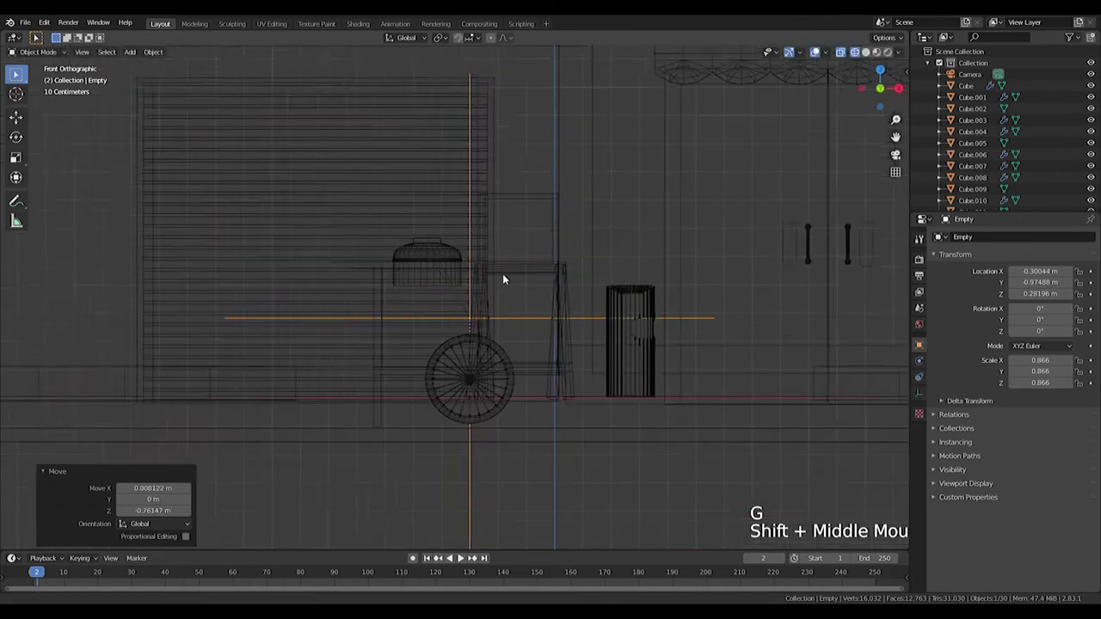
{"action": "key", "text": "g"}
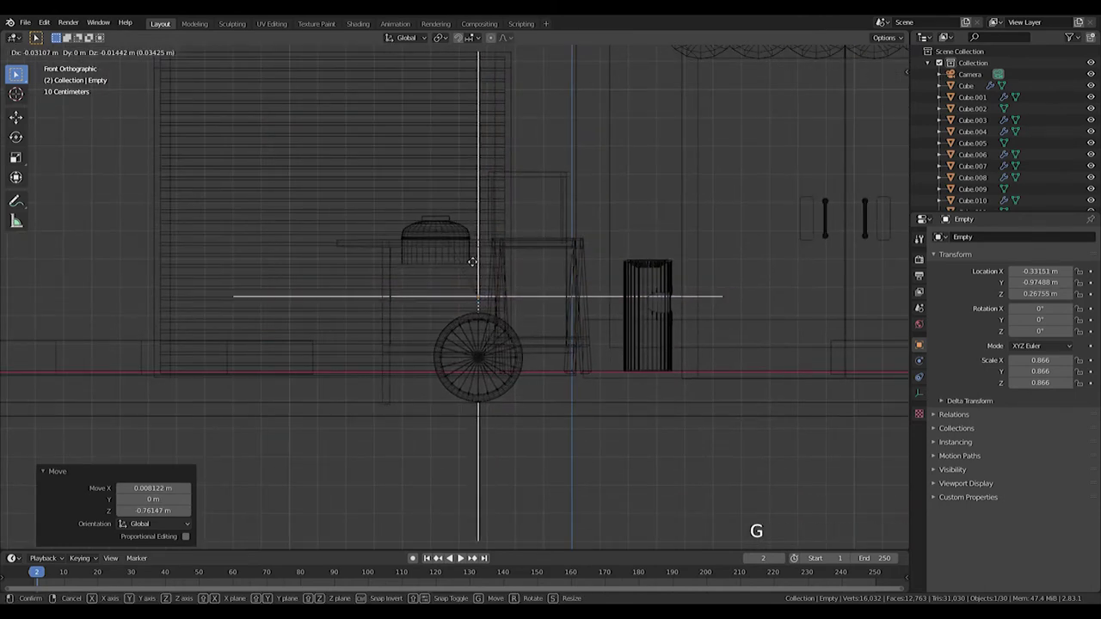
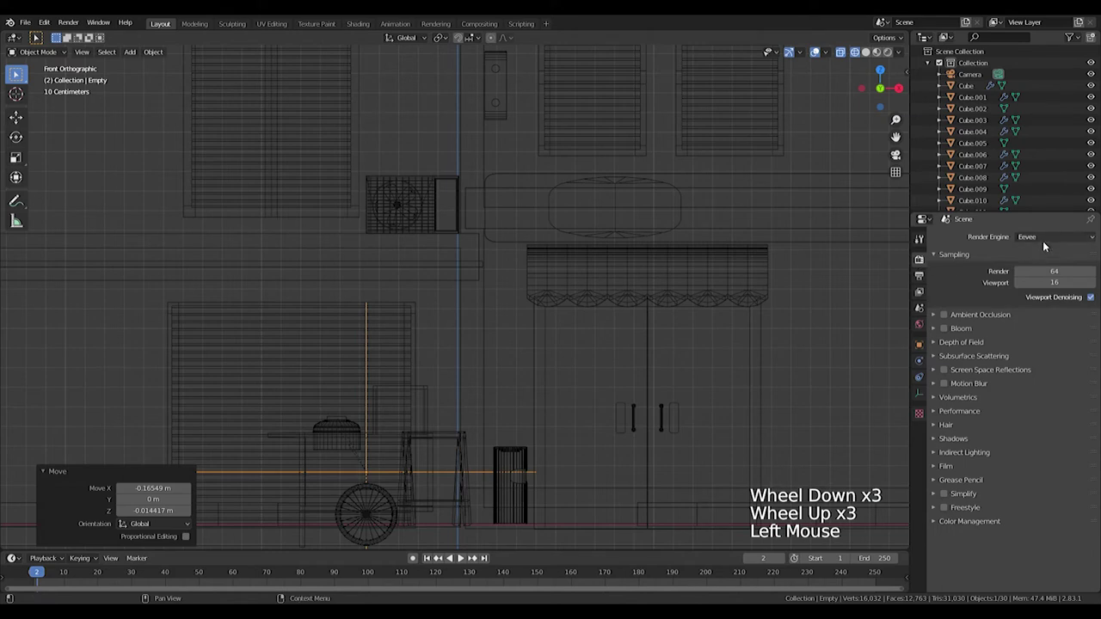
Switch the render engine to Cycles on GPU Compute and review the world background settings.
{"action": "left_click", "coordinate": [1043, 241]}
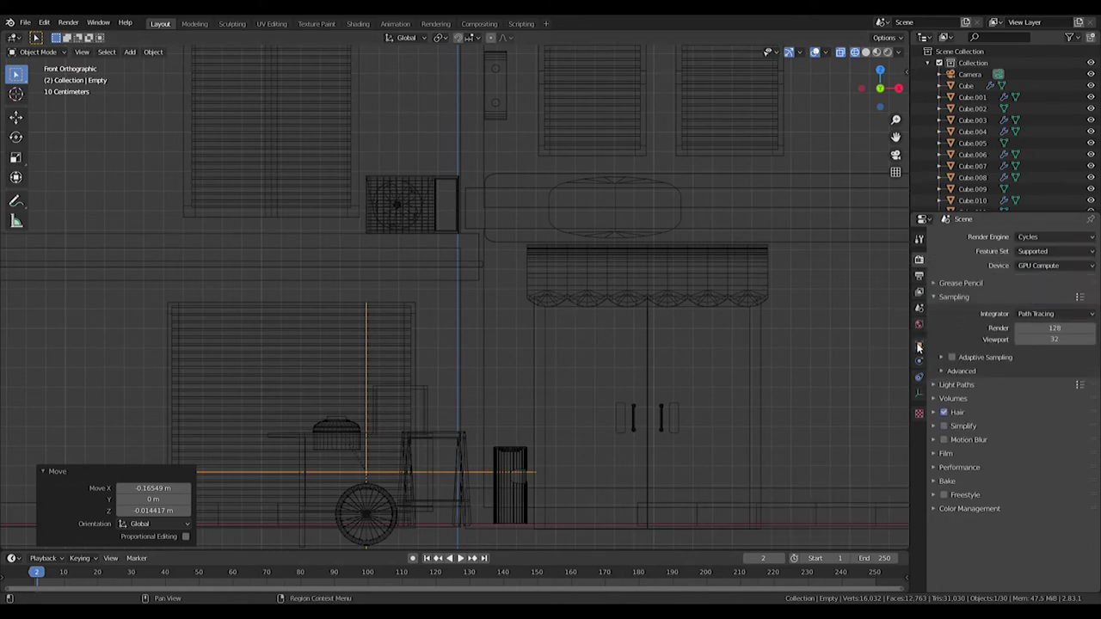
{"action": "left_click", "coordinate": [921, 331]}
{"action": "left_click", "coordinate": [1094, 310]}
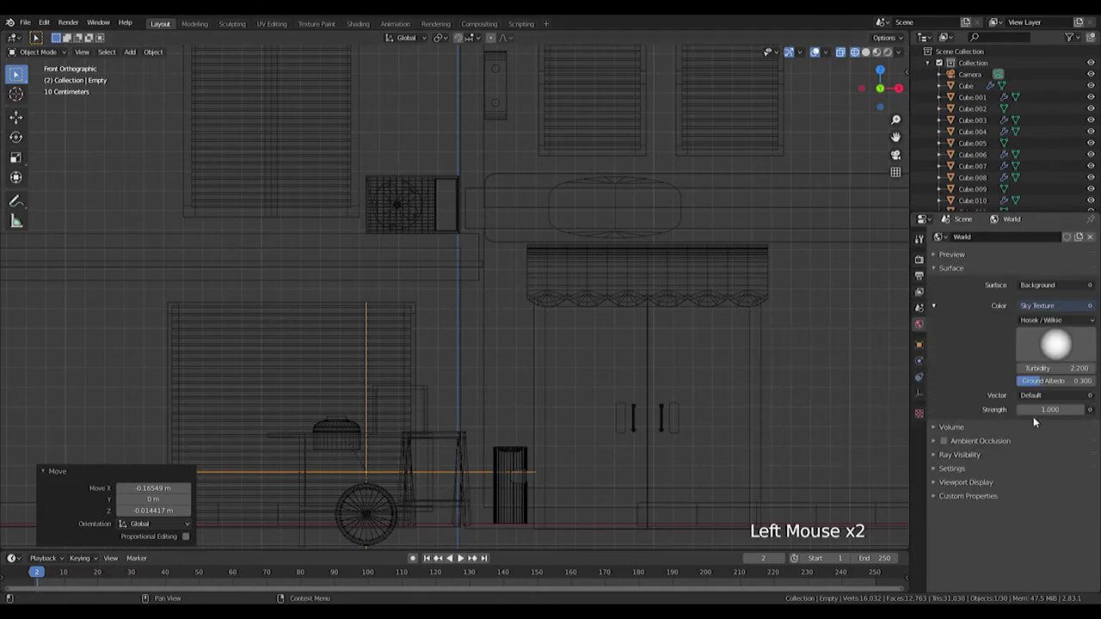
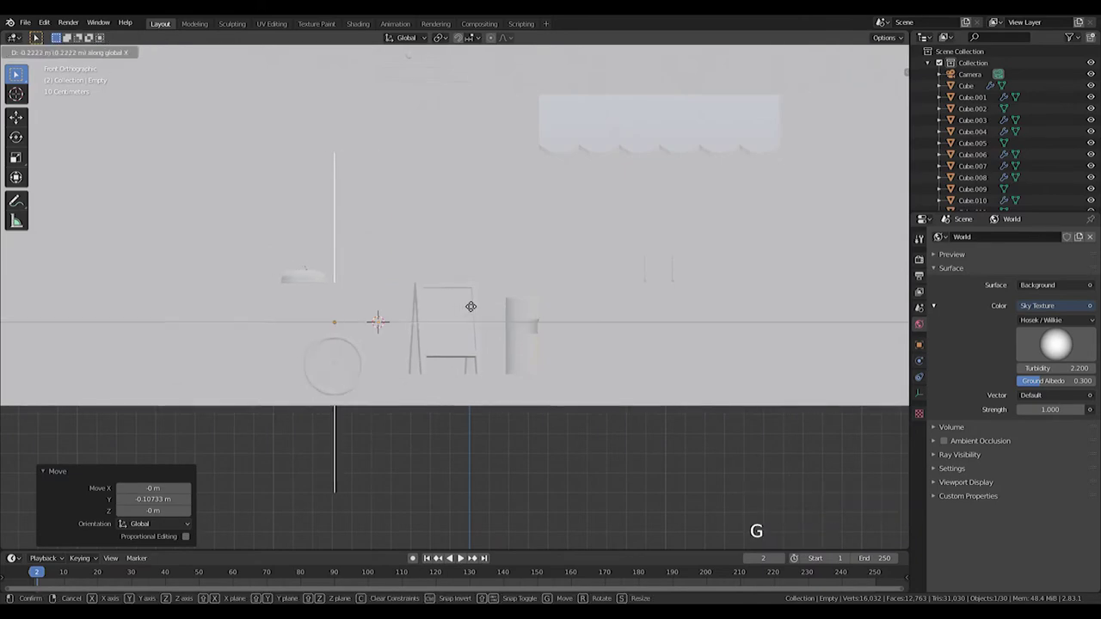
Add a cube near the doors and flatten it into a low base block.
{"action": "key", "text": "z"}
{"action": "middle_click", "coordinate": [554, 174]}
{"action": "scroll", "scroll_direction": "down", "scroll_amount": 3}
{"action": "key", "text": "shift+a"}
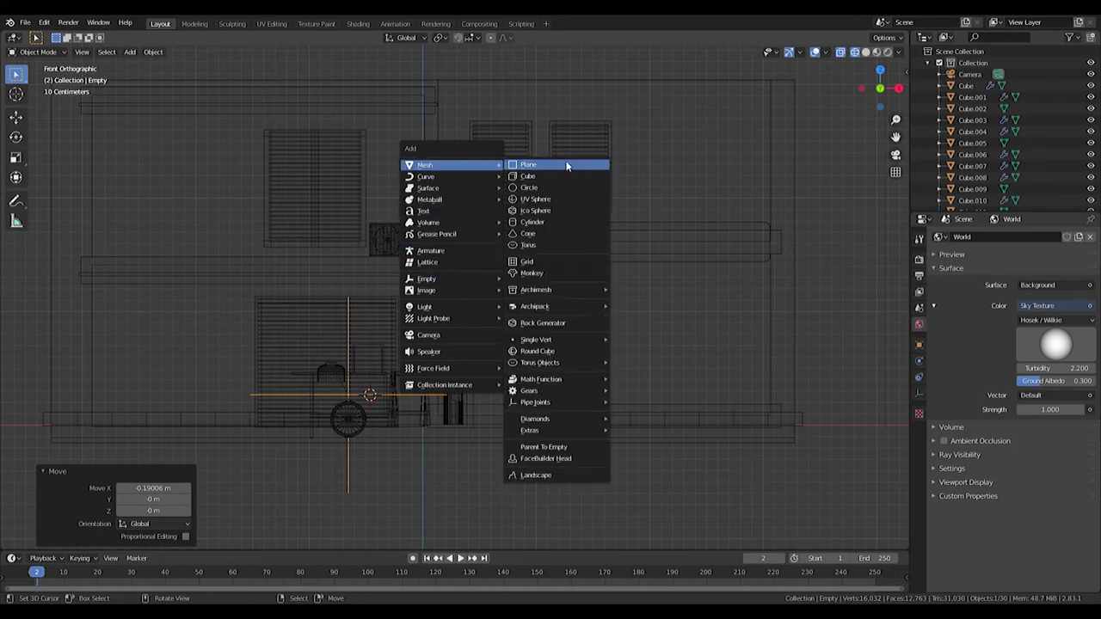
{"action": "scroll", "scroll_direction": "down", "scroll_amount": 3}
{"action": "scroll", "scroll_direction": "up", "scroll_amount": 3}
{"action": "key", "text": "s"}
{"action": "key", "text": "ctrl+z"}
{"action": "key", "text": "ctrl+shift+z"}
{"action": "key", "text": "g"}
{"action": "middle_click", "coordinate": [726, 460]}
{"action": "key", "text": "g"}
{"action": "key", "text": "s"}
{"action": "key", "text": "s"}
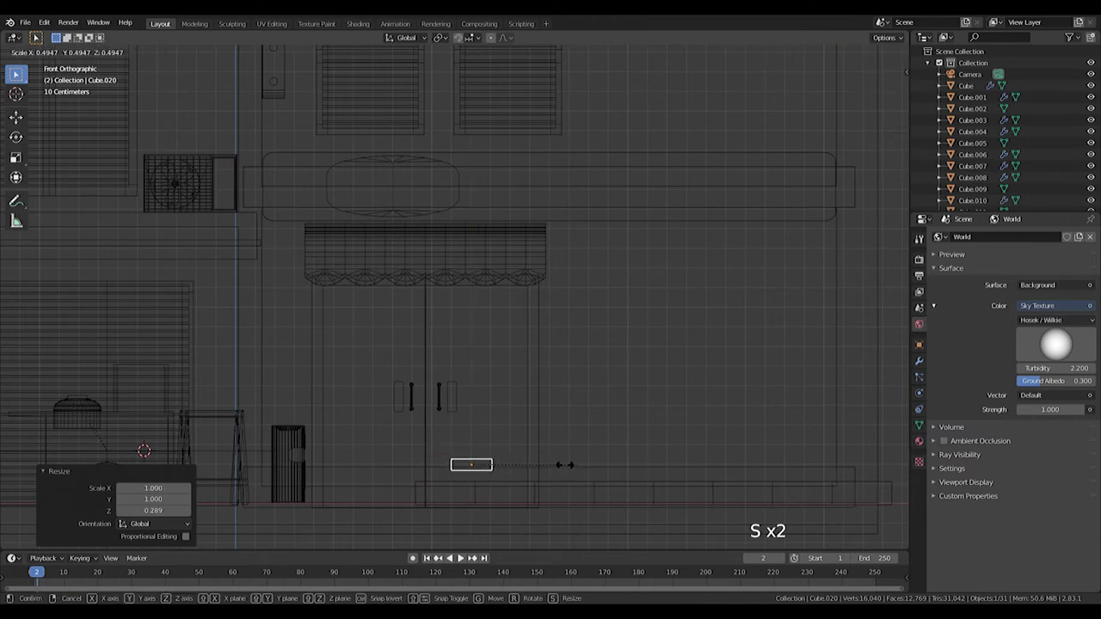
{"action": "key", "text": "s"}
{"action": "key", "text": "g"}
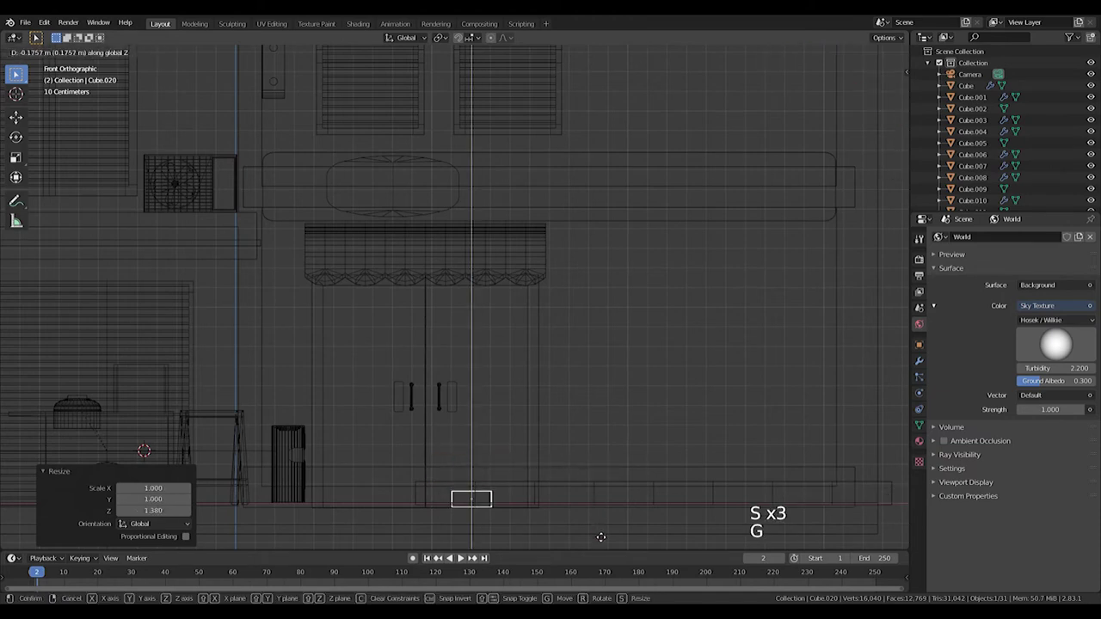
{"action": "key", "text": "shift+s"}
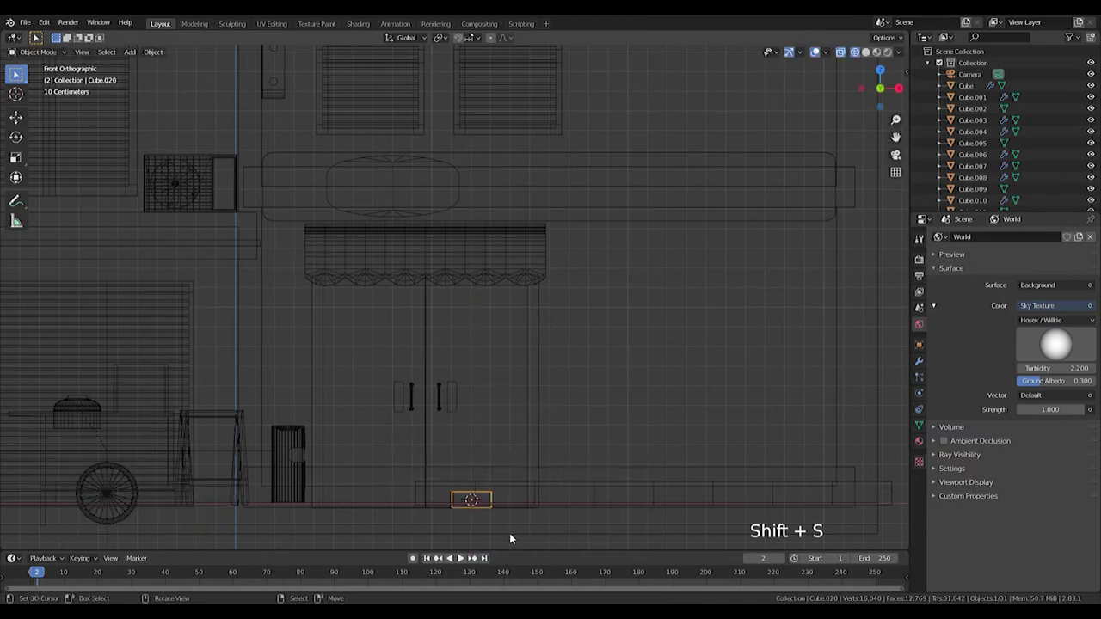
Add a cylinder, shrink it and stretch it upward into a tall thin pole before the doors.
{"action": "key", "text": "shift+a"}
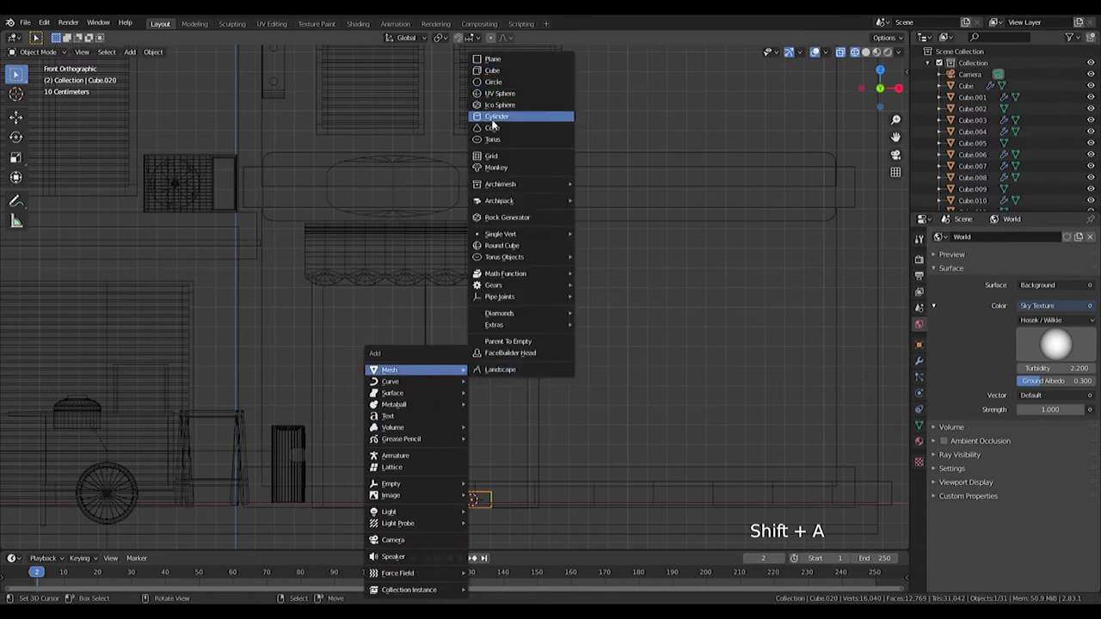
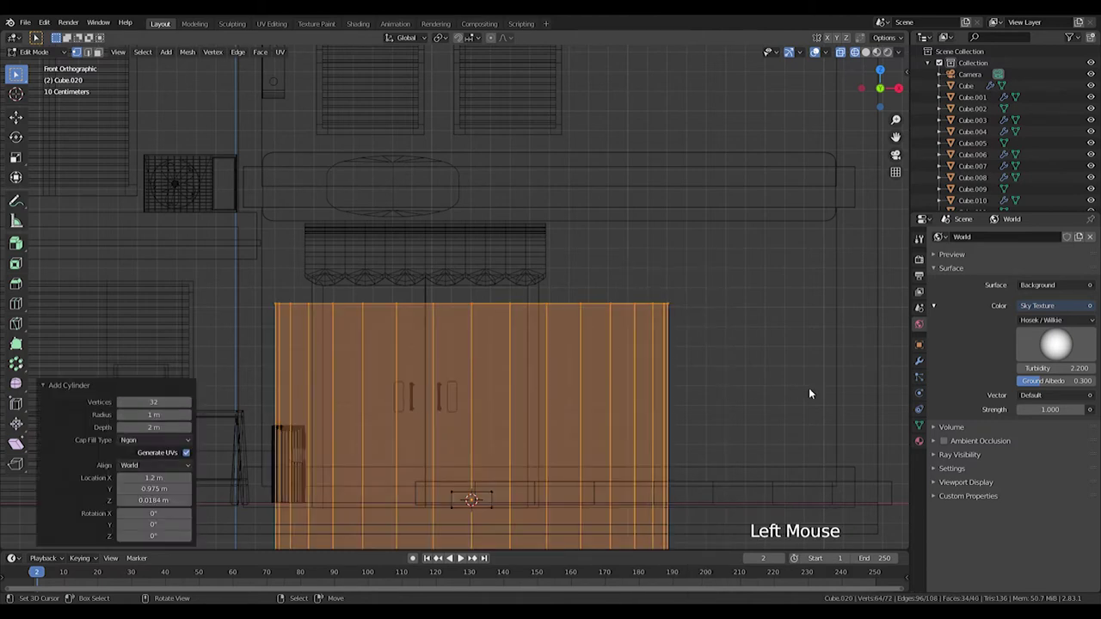
{"action": "key", "text": "s"}
{"action": "key", "text": "s"}
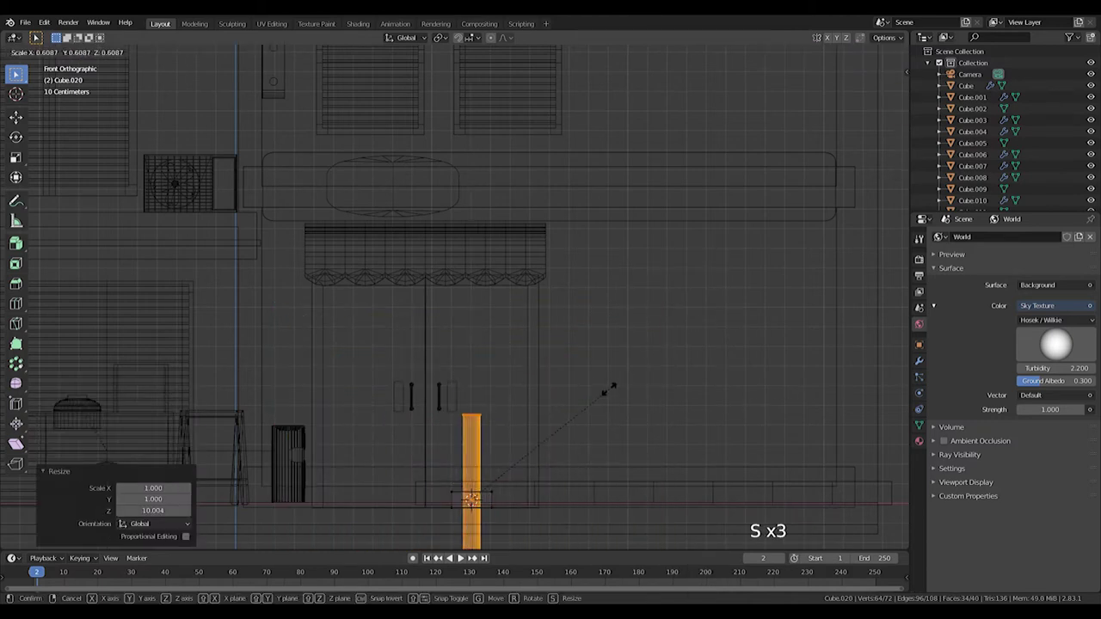
{"action": "key", "text": "s"}
{"action": "key", "text": "g"}
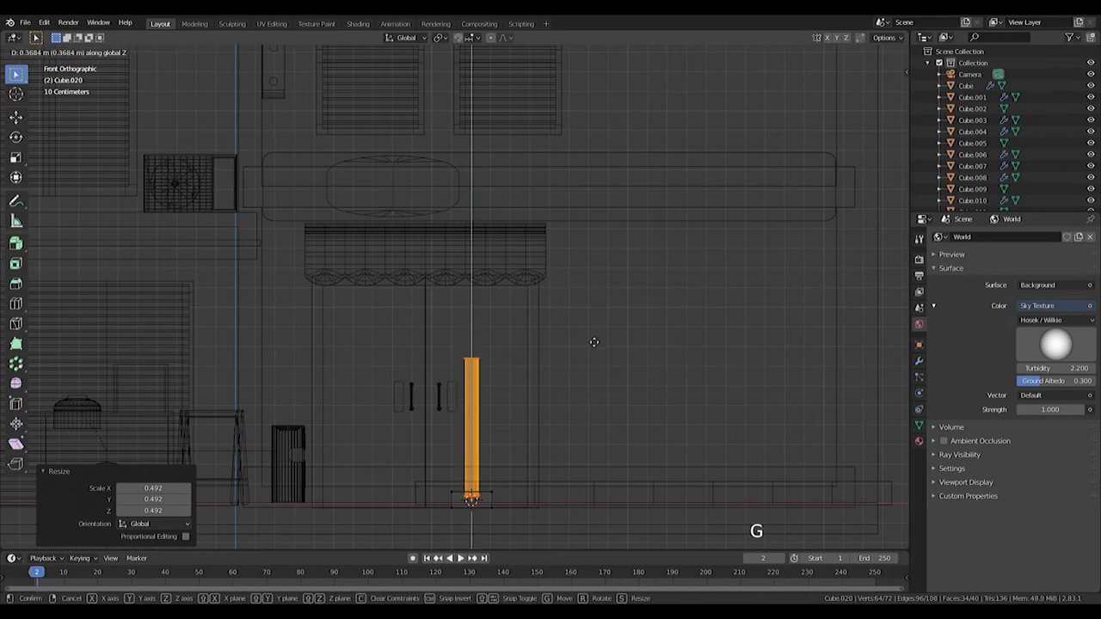
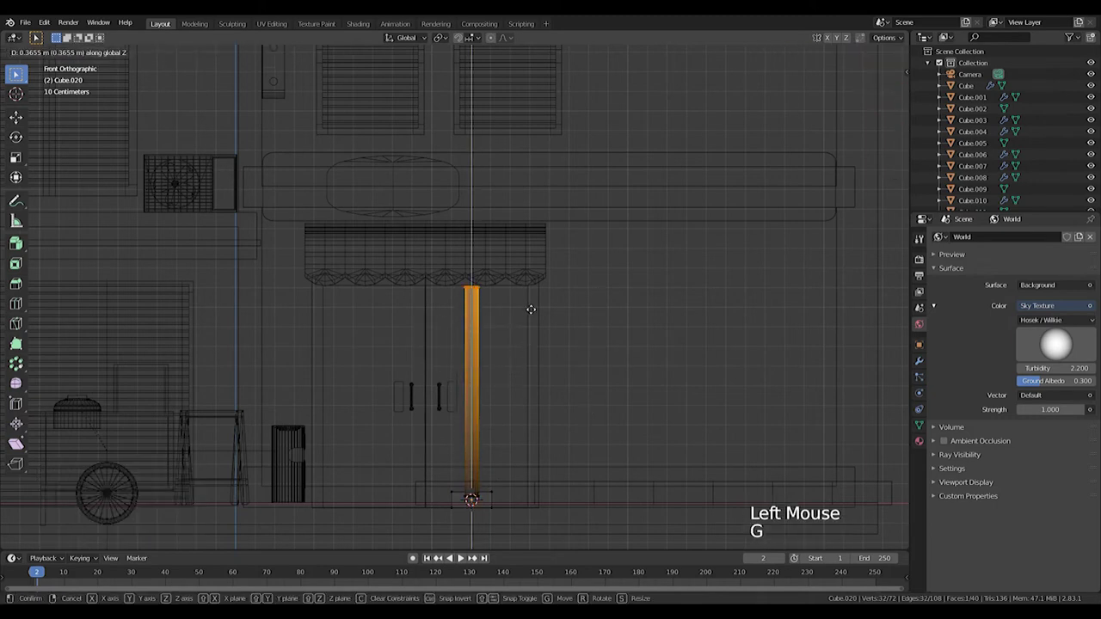
{"action": "scroll", "scroll_direction": "up", "scroll_amount": 3}
{"action": "scroll", "scroll_direction": "down", "scroll_amount": 3}
{"action": "scroll", "scroll_direction": "up", "scroll_amount": 3}
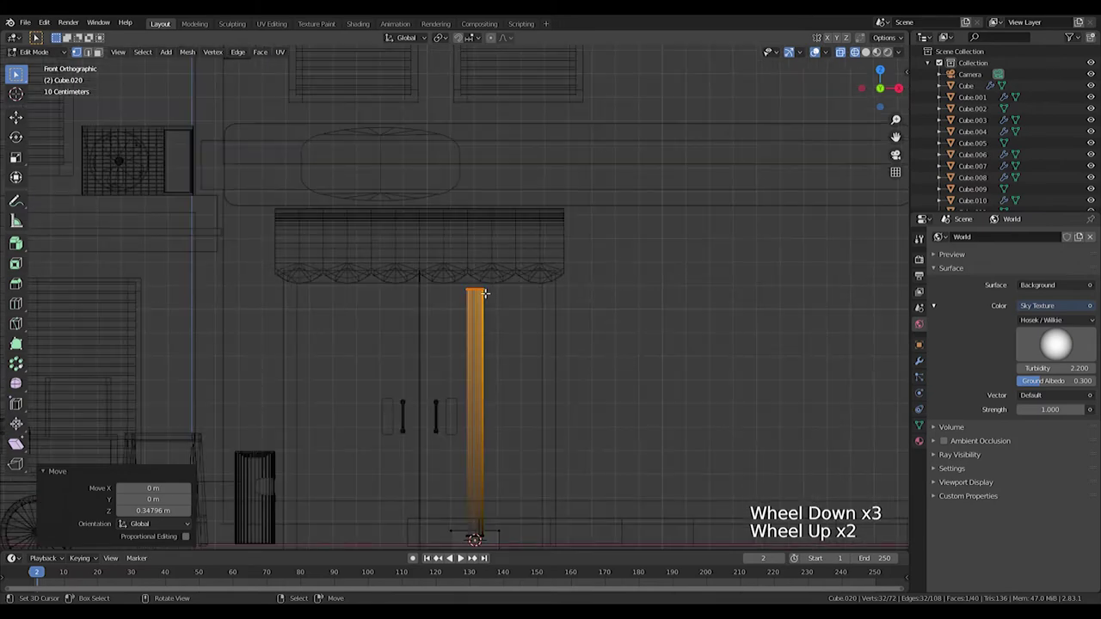
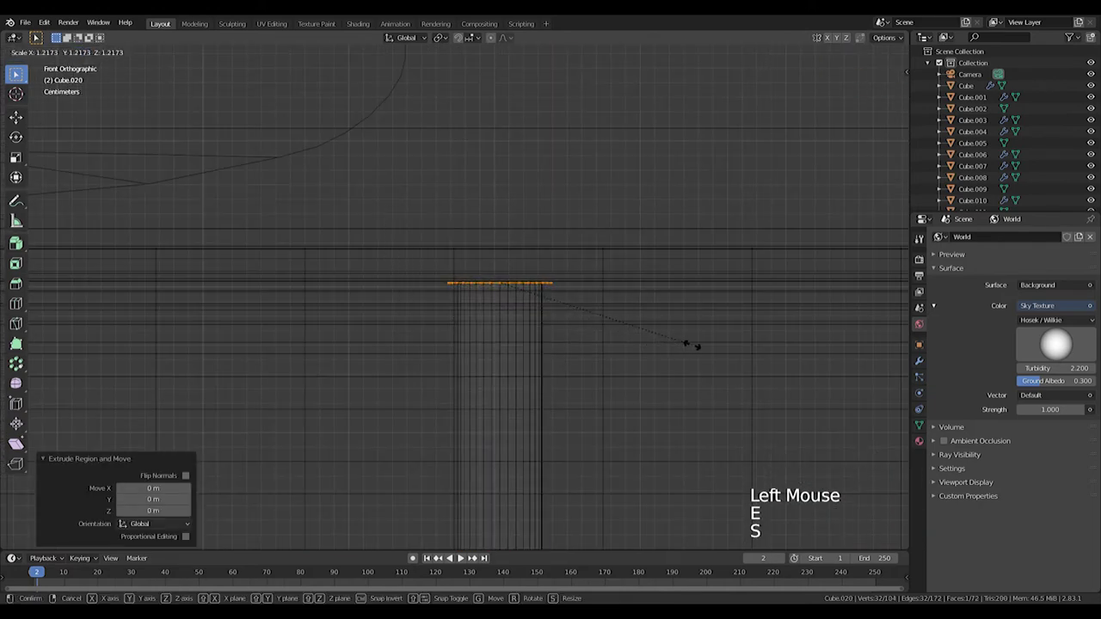
Extrude and widen the pole's top face into a slightly flared cap, then adjust its position.
{"action": "key", "text": "e"}
{"action": "key", "text": "Tab"}
{"action": "scroll", "scroll_direction": "down", "scroll_amount": 3}
{"action": "middle_click", "coordinate": [589, 387]}
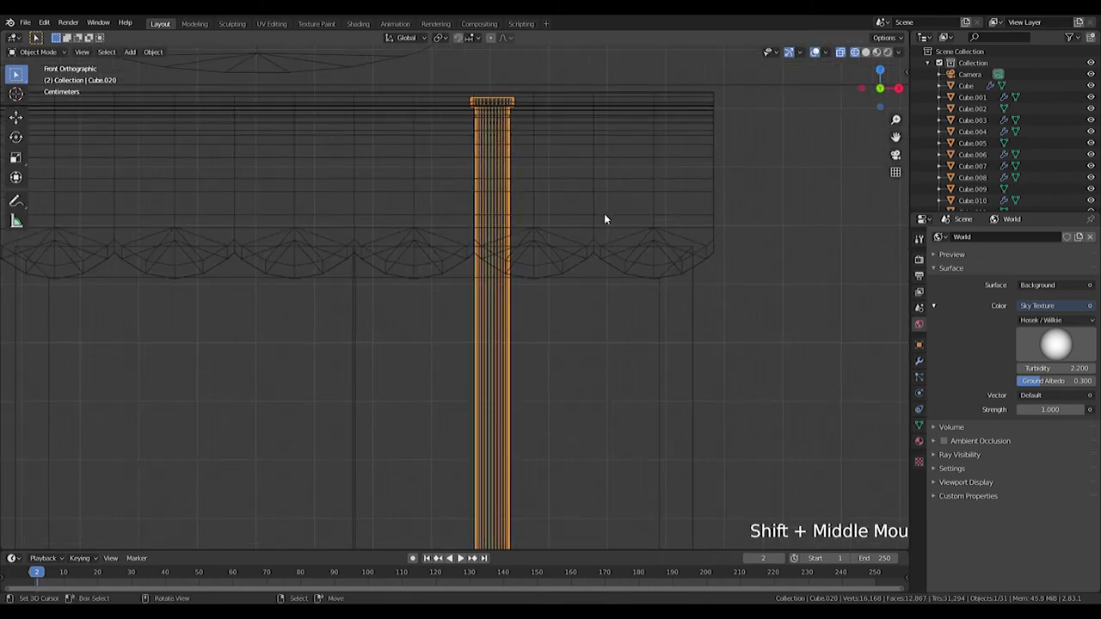
{"action": "key", "text": "Tab"}
{"action": "scroll", "scroll_direction": "down", "scroll_amount": 3}
{"action": "middle_click", "coordinate": [541, 284]}
{"action": "key", "text": "Tab"}
{"action": "key", "text": "g"}
{"action": "key", "text": "shift+s"}
{"action": "middle_click", "coordinate": [551, 436]}
{"action": "key", "text": "KP_1"}
{"action": "scroll", "scroll_direction": "up", "scroll_amount": 3}
{"action": "key", "text": "shift+a"}
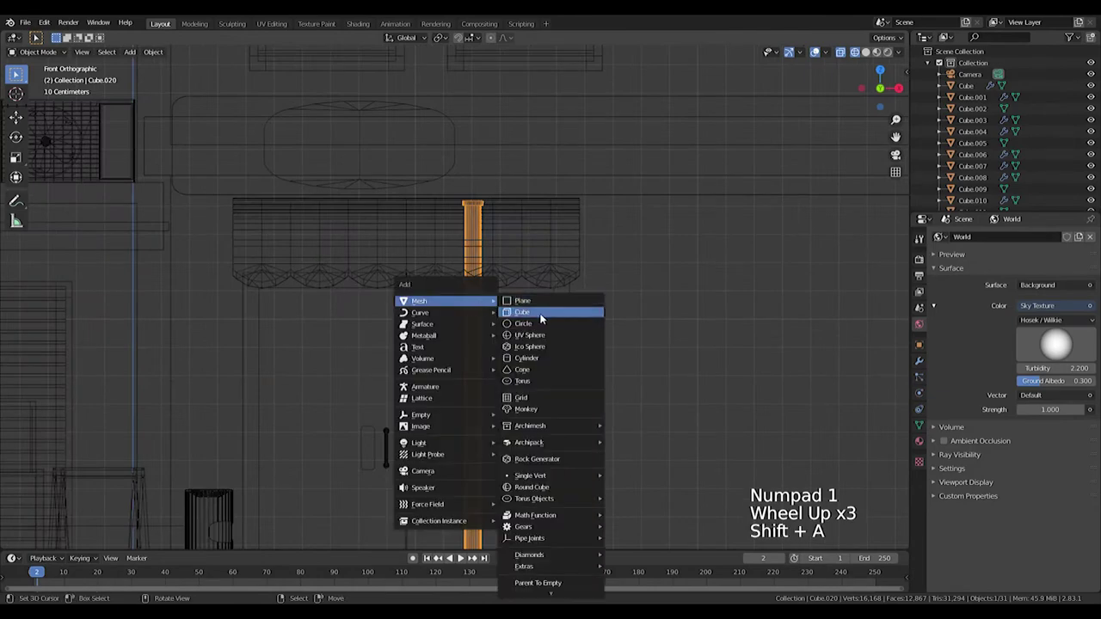
Add a cube, shrink it and stretch it into a tall housing around the pole's upper part.
{"action": "key", "text": "shift+a"}
{"action": "scroll", "scroll_direction": "down", "scroll_amount": 3}
{"action": "key", "text": "s"}
{"action": "key", "text": "s"}
{"action": "key", "text": "s"}
{"action": "key", "text": "s"}
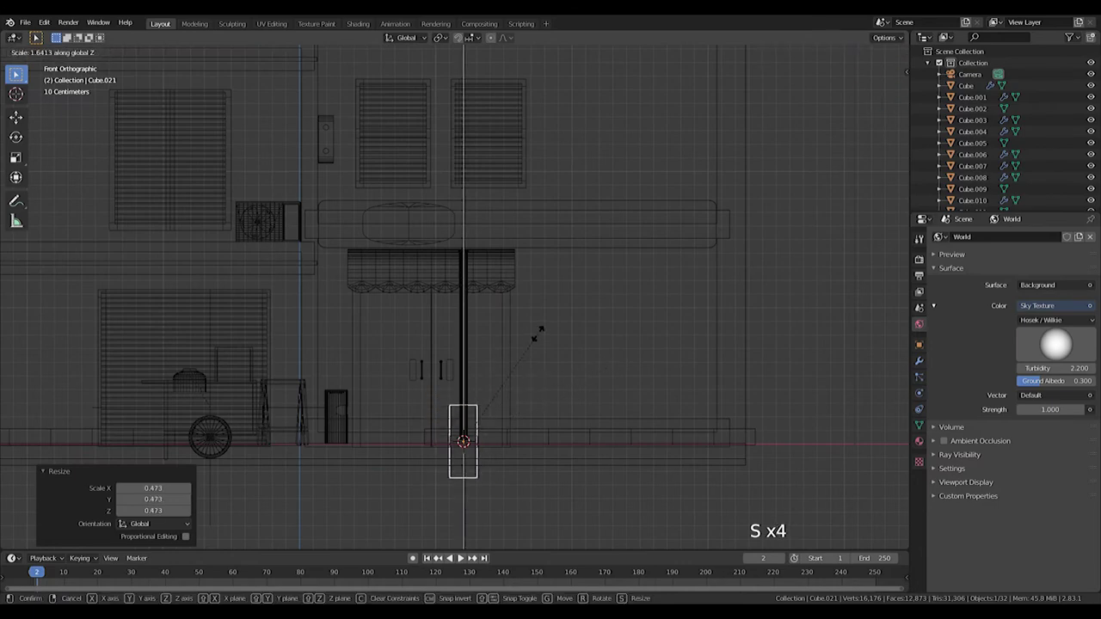
{"action": "key", "text": "g"}
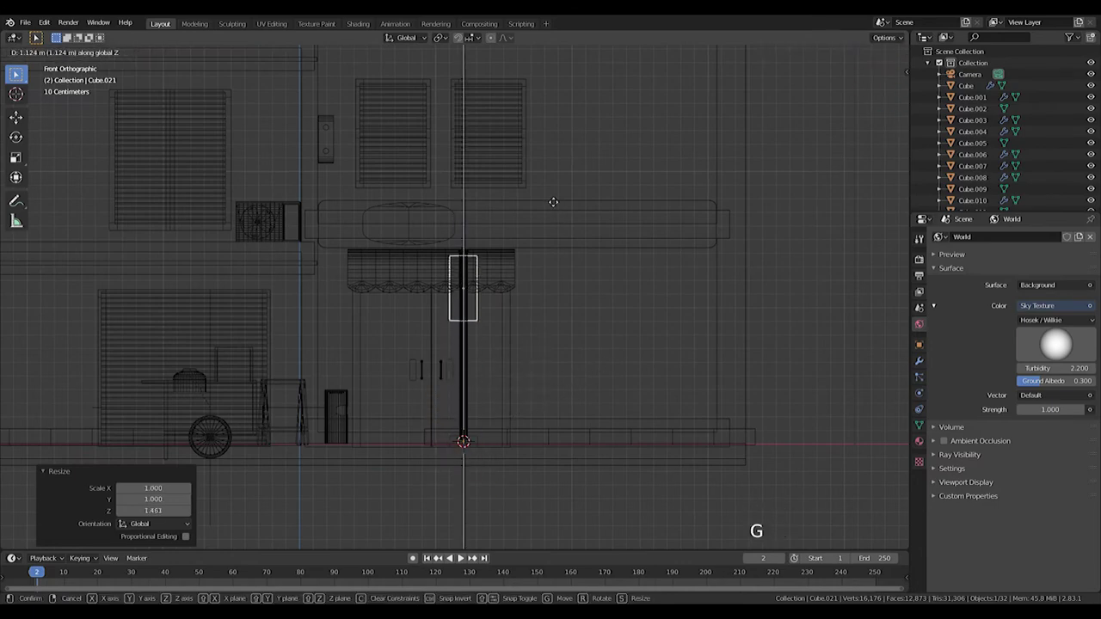
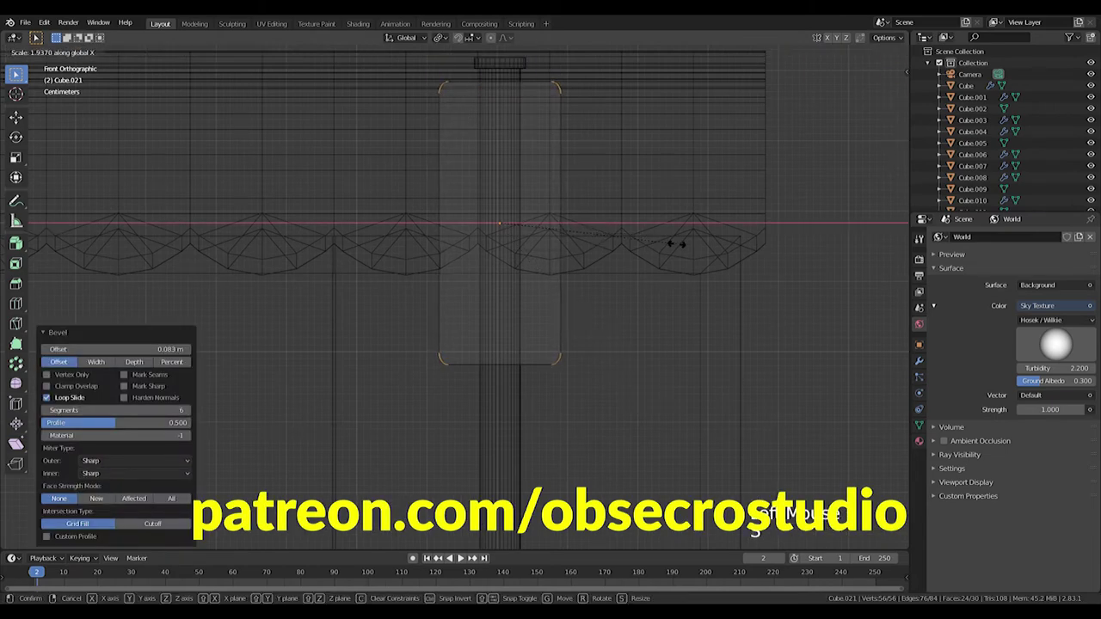
Bevel the housing's edges into rounded corners and finish editing.
{"action": "key", "text": "Tab"}
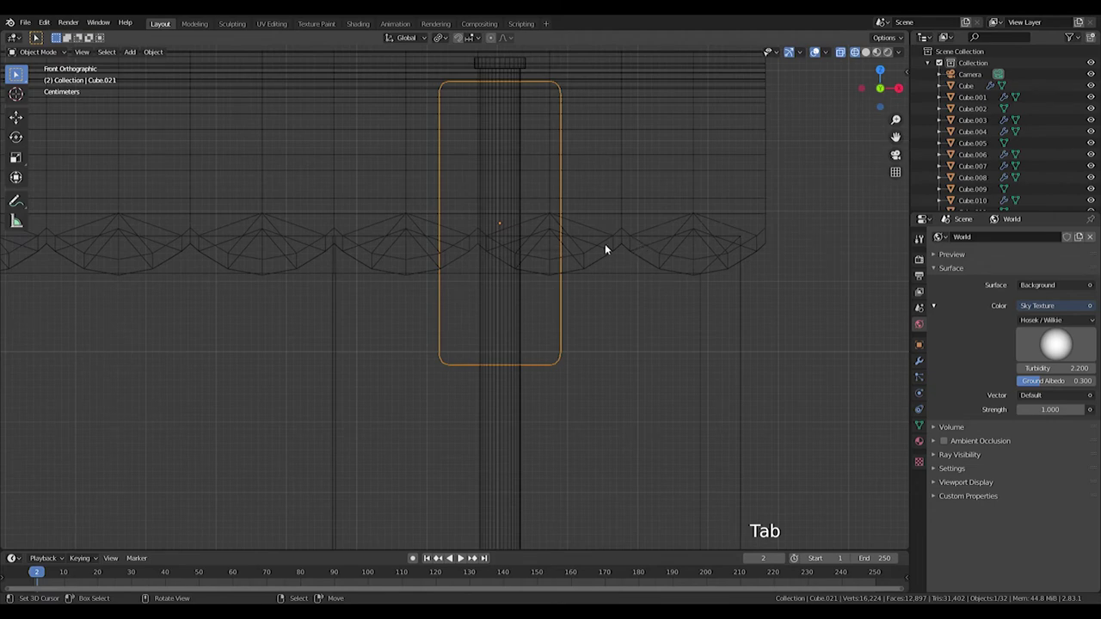
{"action": "right_click", "coordinate": [513, 413]}
Loop-cut the pole partway up and extrude the new ring outward into a collar.
{"action": "key", "text": "Tab"}
{"action": "middle_click", "coordinate": [506, 437]}
{"action": "key", "text": "ctrl+r"}
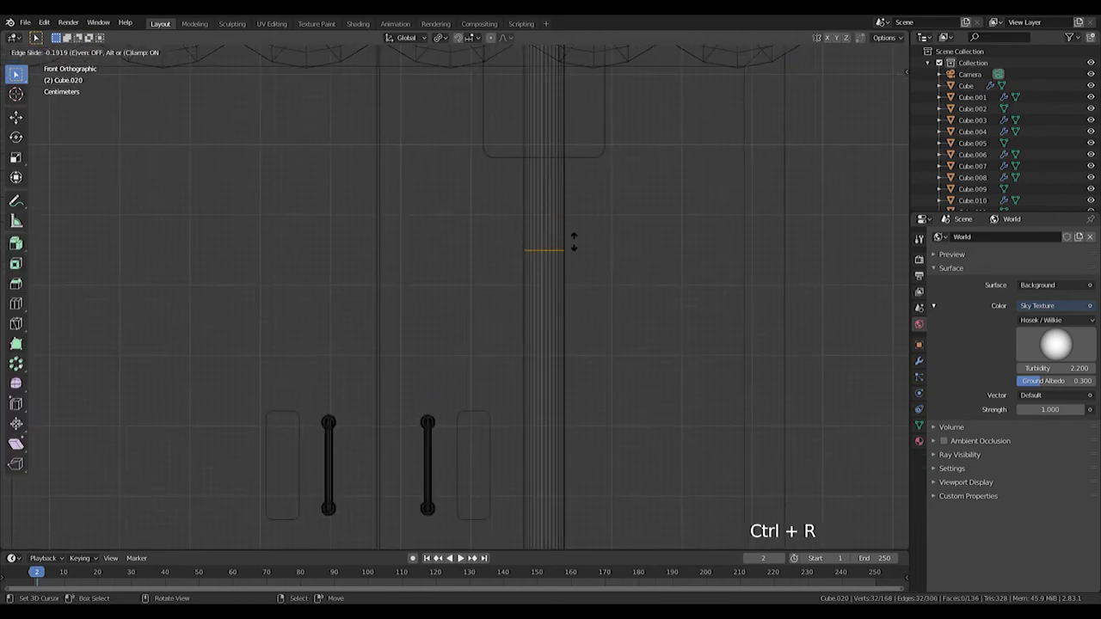
{"action": "key", "text": "ctrl+r"}
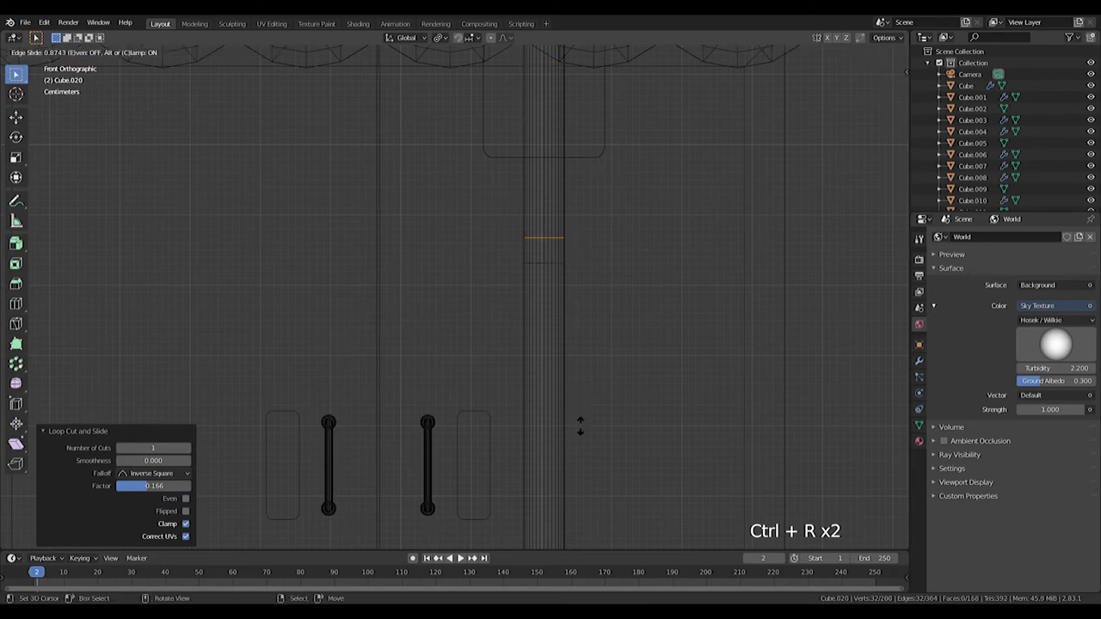
{"action": "left_click", "coordinate": [505, 215]}
{"action": "scroll", "scroll_direction": "up", "scroll_amount": 3}
{"action": "middle_click", "coordinate": [481, 310]}
{"action": "key", "text": "e"}
{"action": "key", "text": "s"}
{"action": "scroll", "scroll_direction": "up", "scroll_amount": 3}
{"action": "middle_click", "coordinate": [400, 309]}
{"action": "key", "text": "KP_Decimal"}
{"action": "key", "text": "KP_1"}
{"action": "key", "text": "s"}
{"action": "scroll", "scroll_direction": "down", "scroll_amount": 3}
{"action": "scroll", "scroll_direction": "up", "scroll_amount": 3}
{"action": "middle_click", "coordinate": [564, 301]}
Rotate a quarter turn and scale a piece into a short arm jutting sideways from the collar.
{"action": "key", "text": "shift+a"}
{"action": "key", "text": "r"}
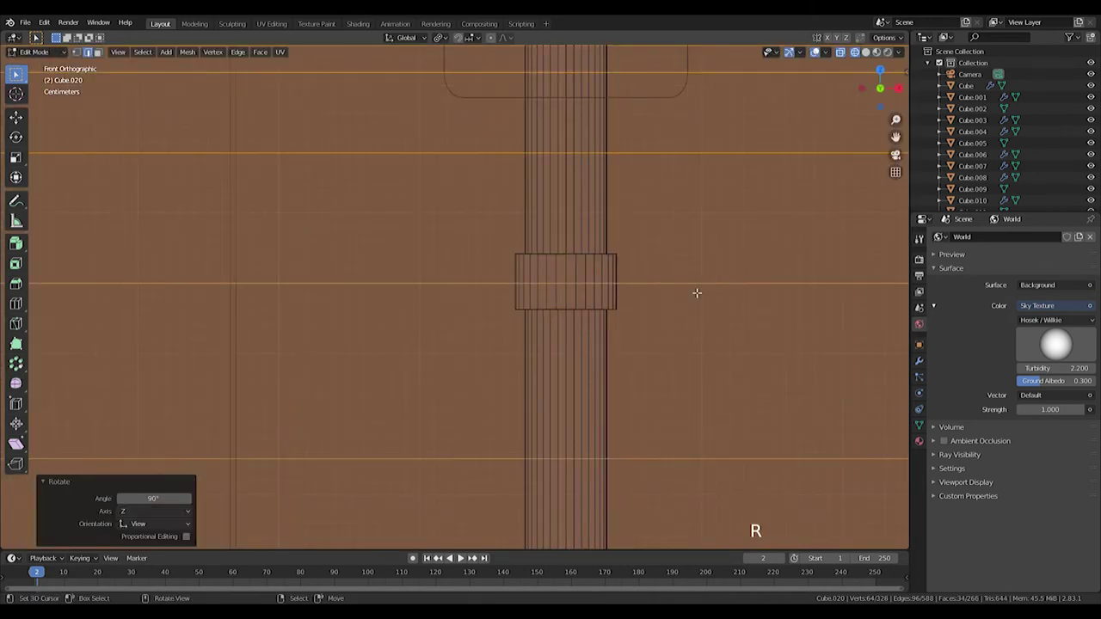
{"action": "key", "text": "s"}
{"action": "scroll", "scroll_direction": "down", "scroll_amount": 3}
{"action": "key", "text": "s"}
{"action": "key", "text": "g"}
{"action": "key", "text": "s"}
{"action": "scroll", "scroll_direction": "up", "scroll_amount": 3}
{"action": "key", "text": "g"}
{"action": "key", "text": "s"}
{"action": "key", "text": "s"}
{"action": "key", "text": "g"}
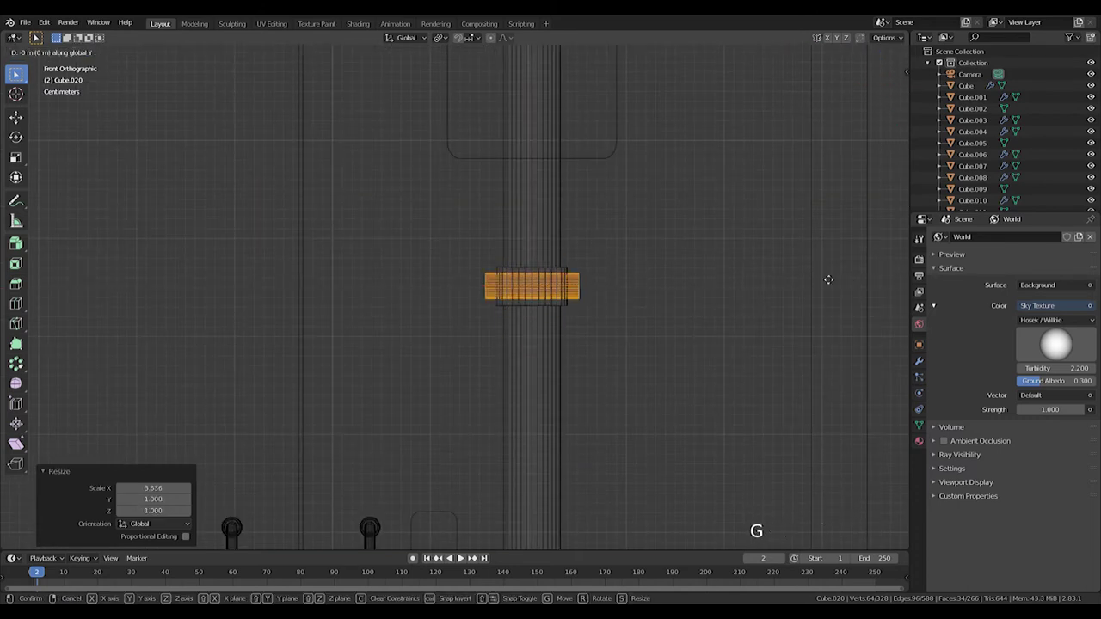
{"action": "key", "text": "s"}
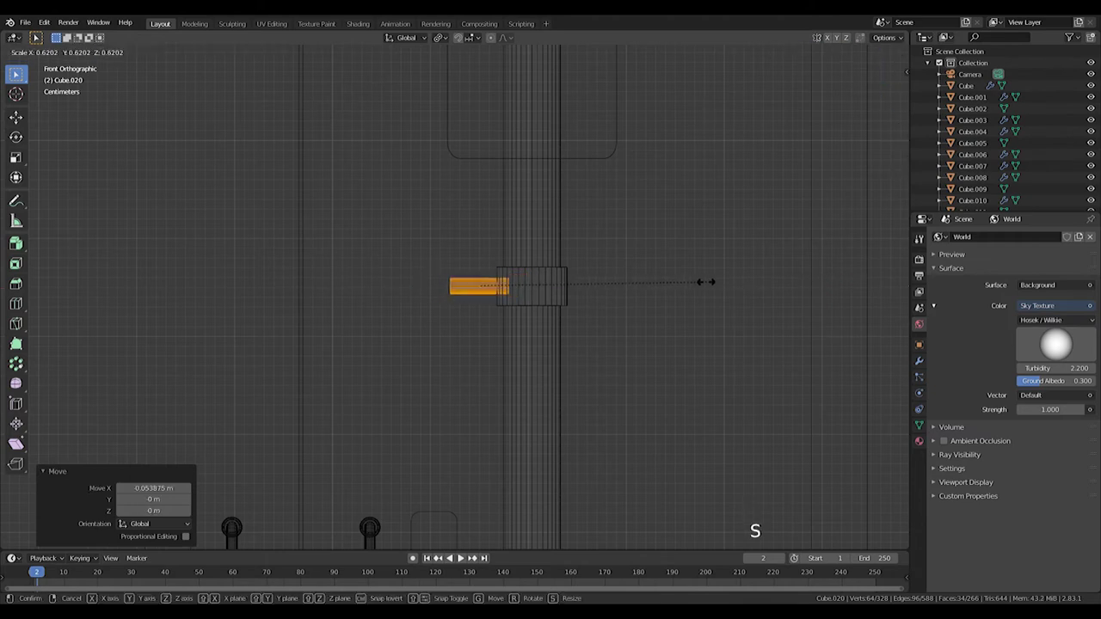
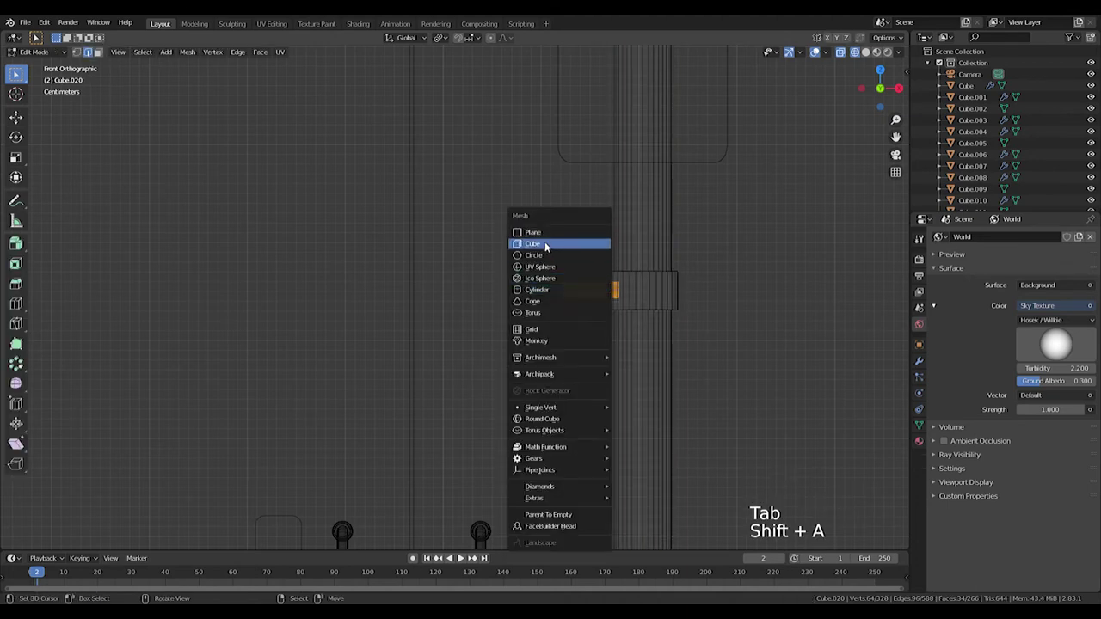
Add a new cube beside the arm and start shrinking it into a small square.
{"action": "key", "text": "s"}
{"action": "scroll", "scroll_direction": "down", "scroll_amount": 3}
{"action": "key", "text": "g"}
{"action": "scroll", "scroll_direction": "down", "scroll_amount": 3}
Shrink the new cube into a small sign plate and move it to the end of the pole's arm.
{"action": "key", "text": "s"}
{"action": "scroll", "scroll_direction": "up", "scroll_amount": 3}
{"action": "key", "text": "g"}
{"action": "scroll", "scroll_direction": "up", "scroll_amount": 3}
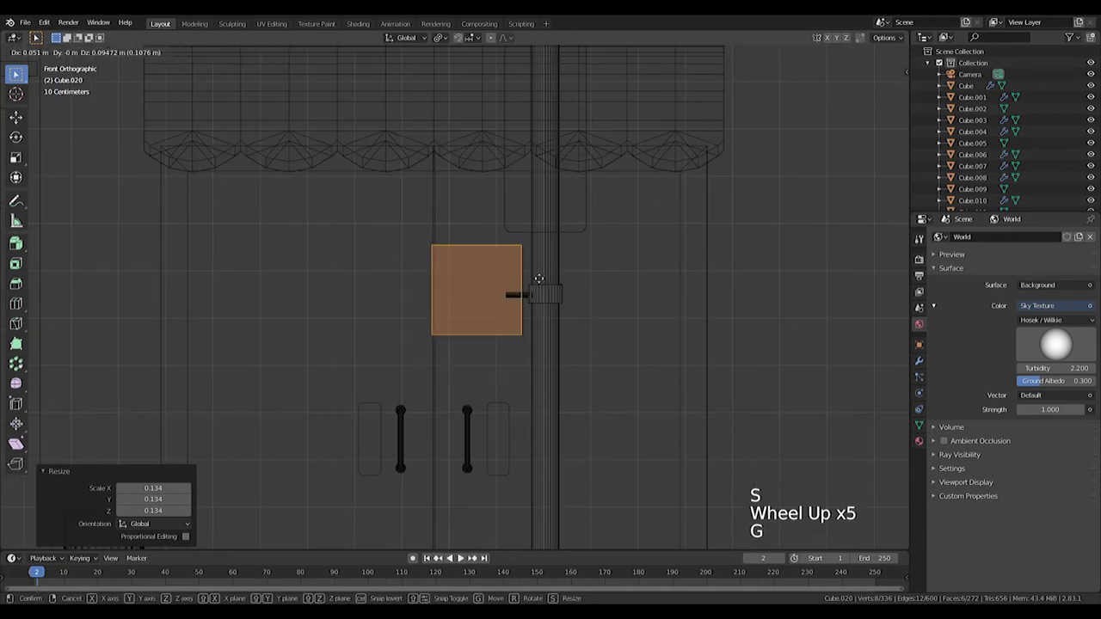
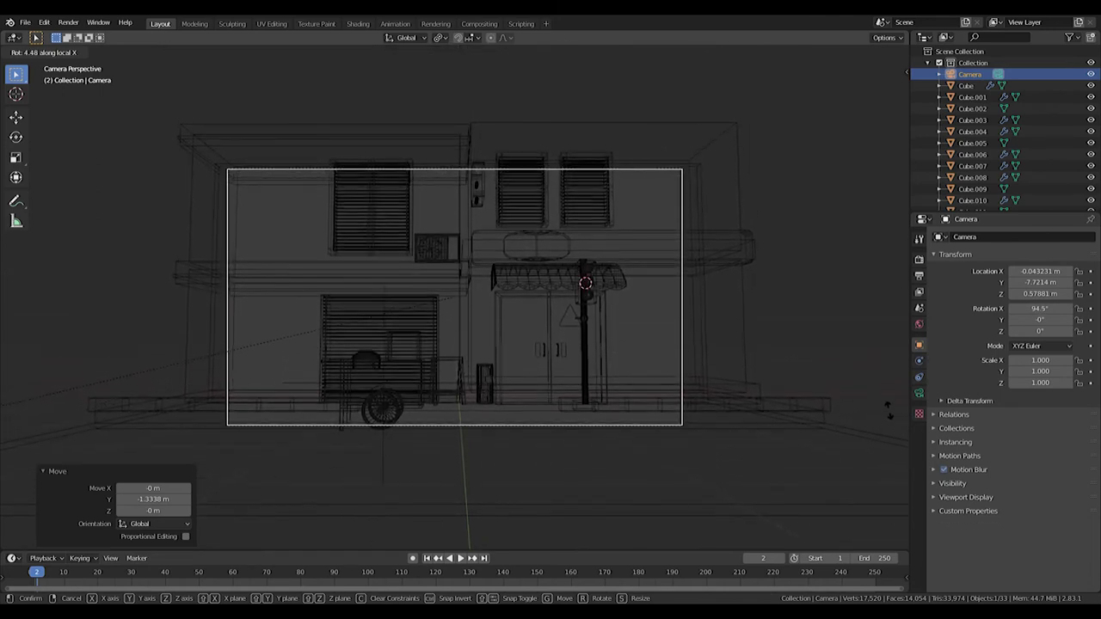
Tilt and move the camera to frame the shop front, switch to Solid shading and save Pedestrian.blend.
{"action": "key", "text": "f"}
{"action": "key", "text": "g"}
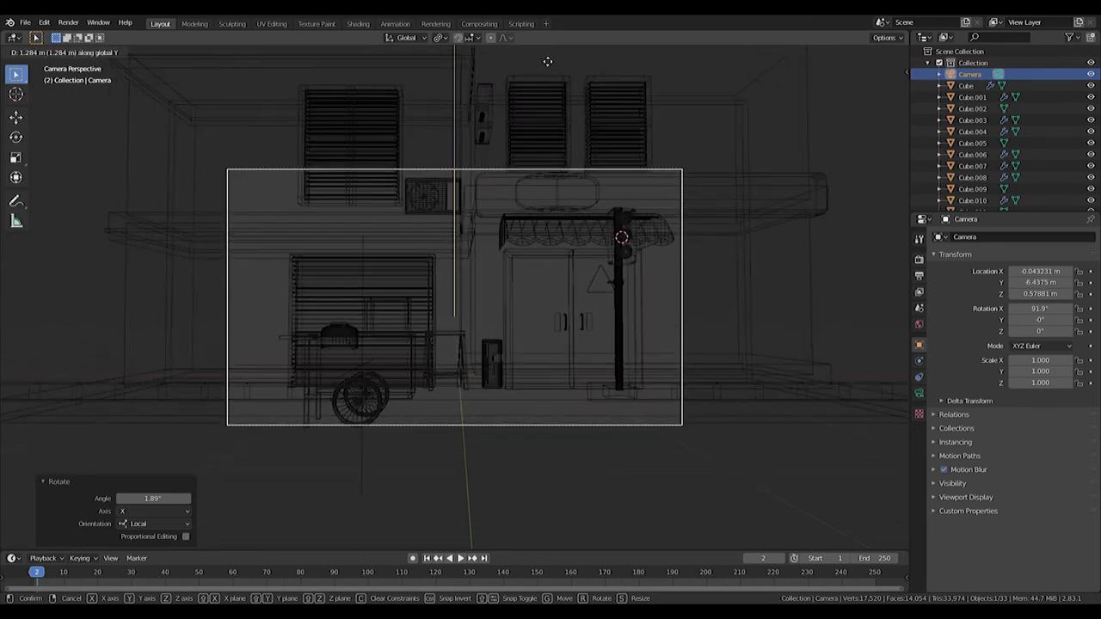
{"action": "key", "text": "ctrl+s"}
{"action": "key", "text": "z"}
{"action": "key", "text": "z"}
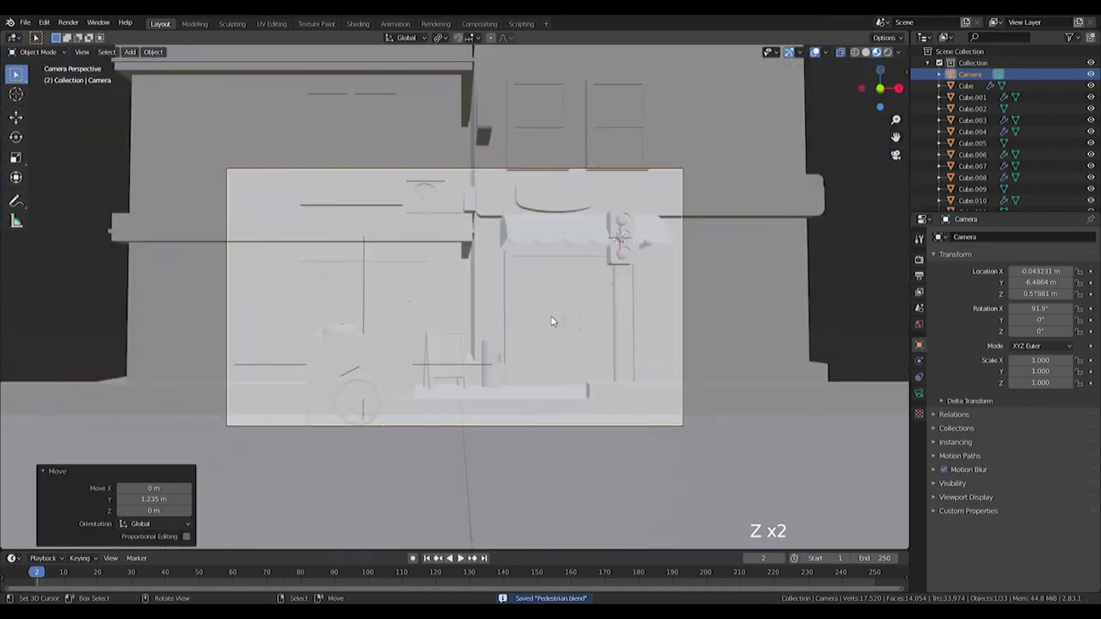
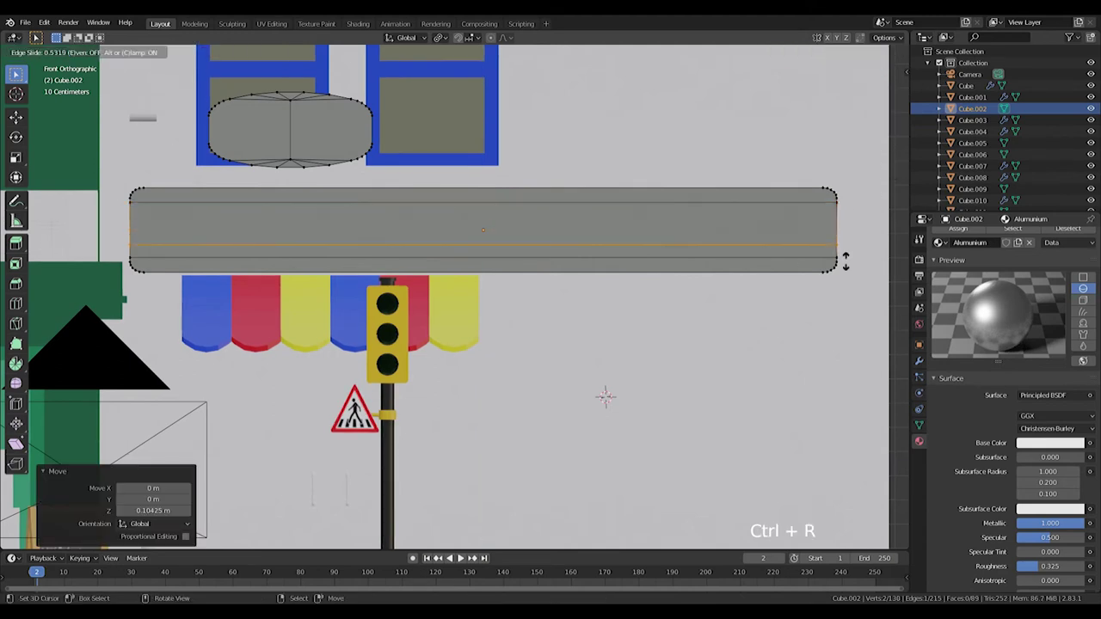
Cut a pair of loops across the signboard and squeeze them into a thin horizontal band.
{"action": "key", "text": "ctrl+r"}
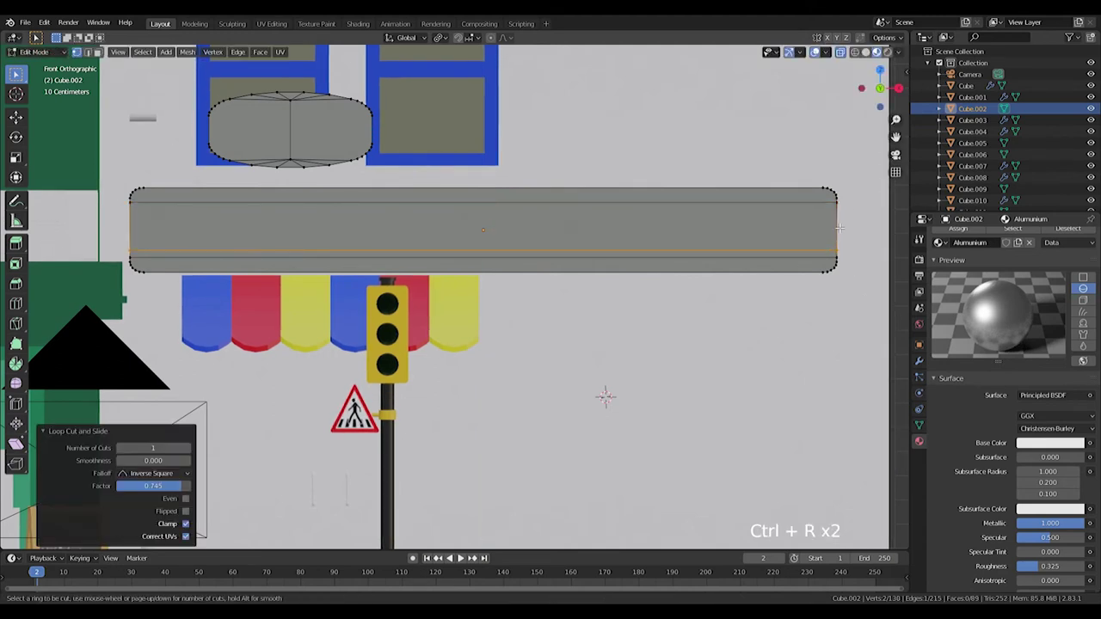
{"action": "key", "text": "s"}
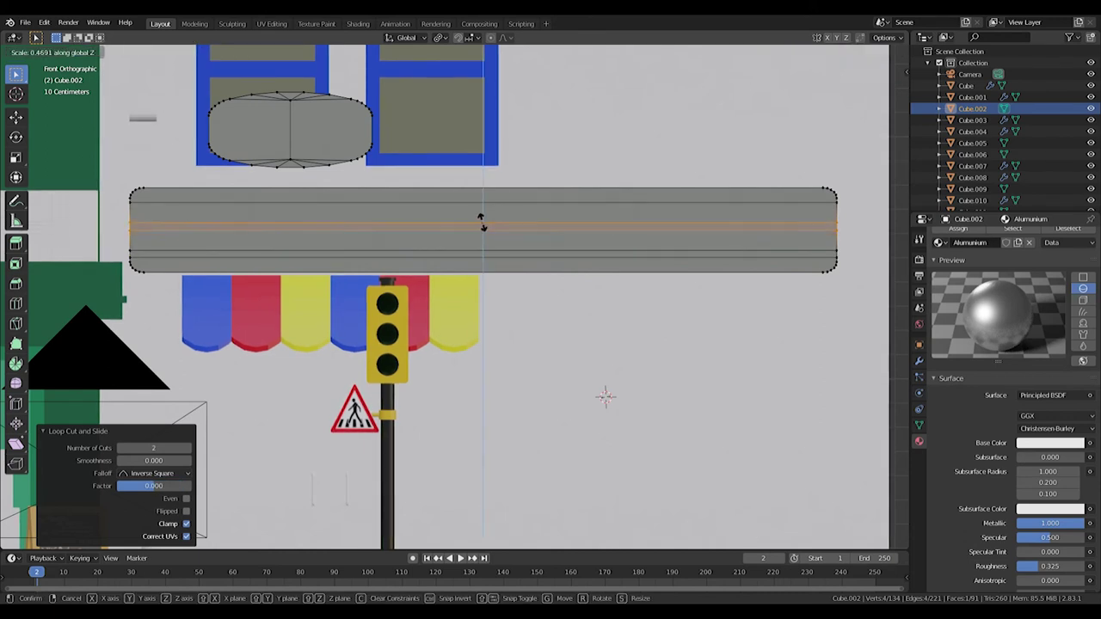
{"action": "key", "text": "g"}
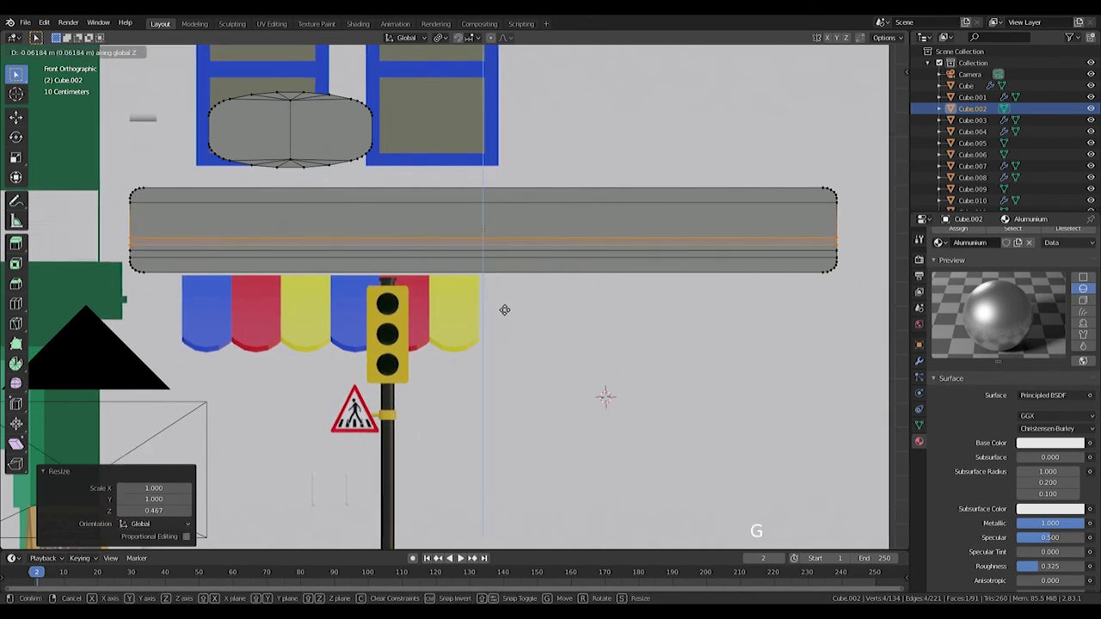
{"action": "key", "text": "s"}
Add more loop cuts through the board and narrow their spacing into further thin strips.
{"action": "key", "text": "ctrl+r"}
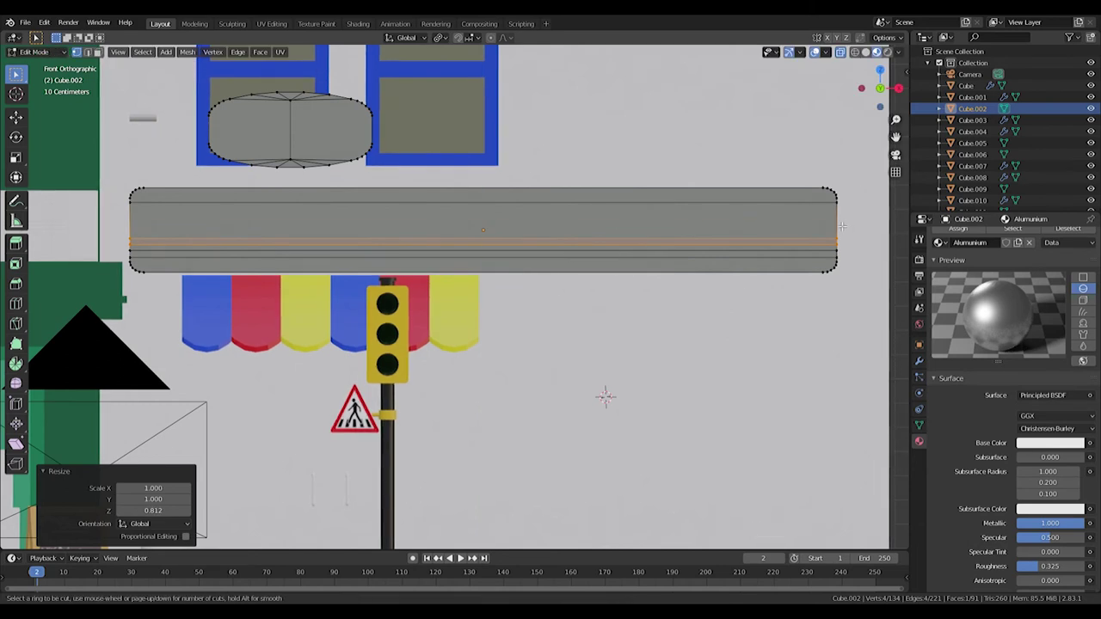
{"action": "key", "text": "s"}
{"action": "key", "text": "g"}
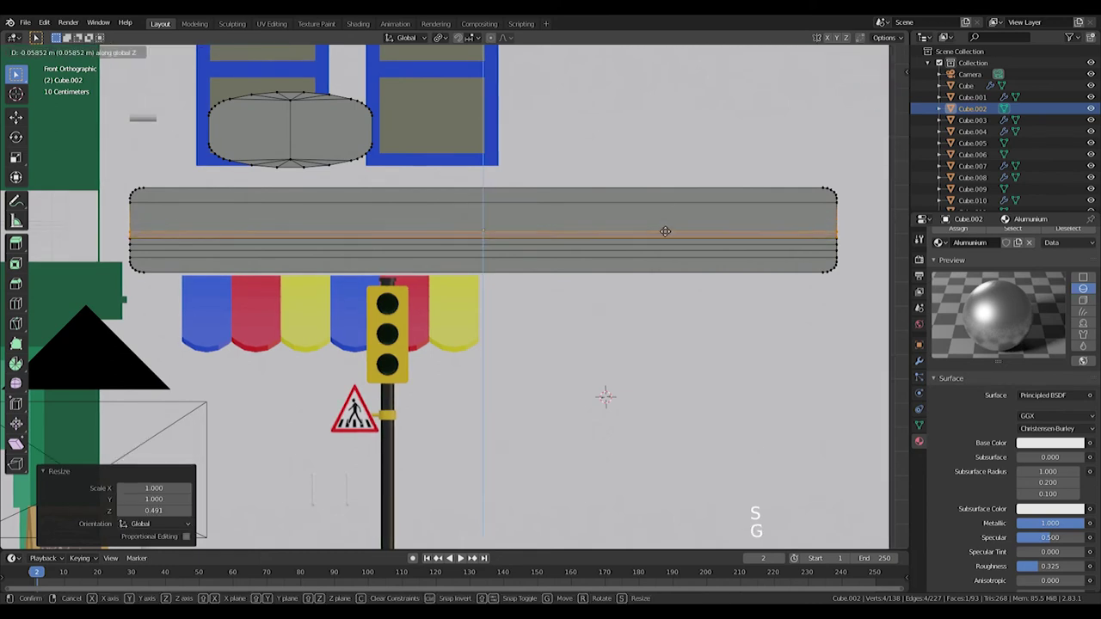
{"action": "key", "text": "s"}
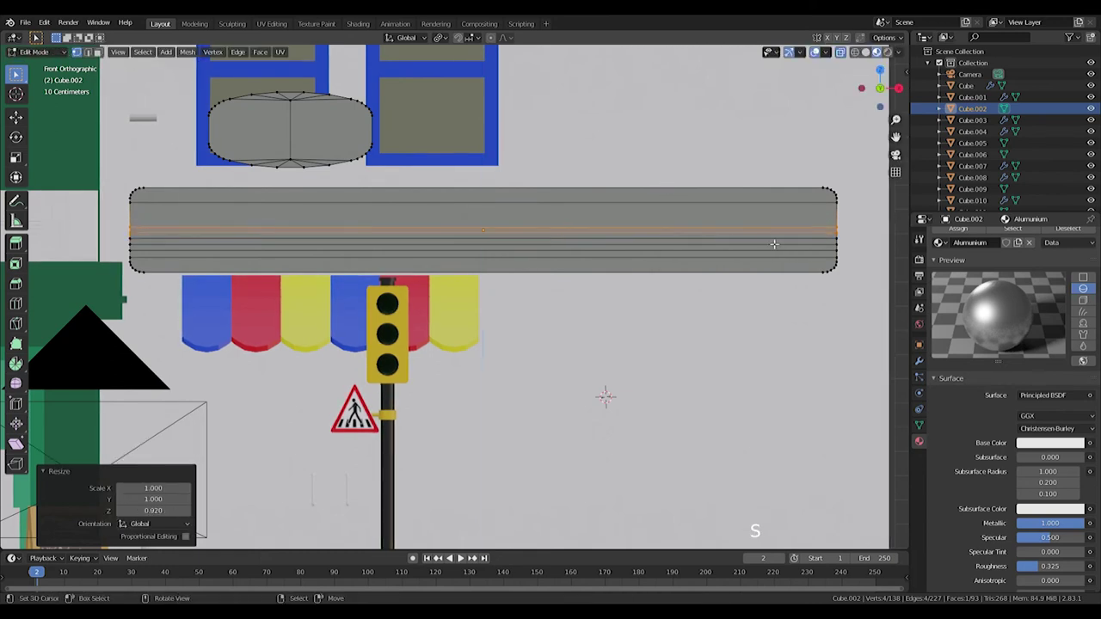
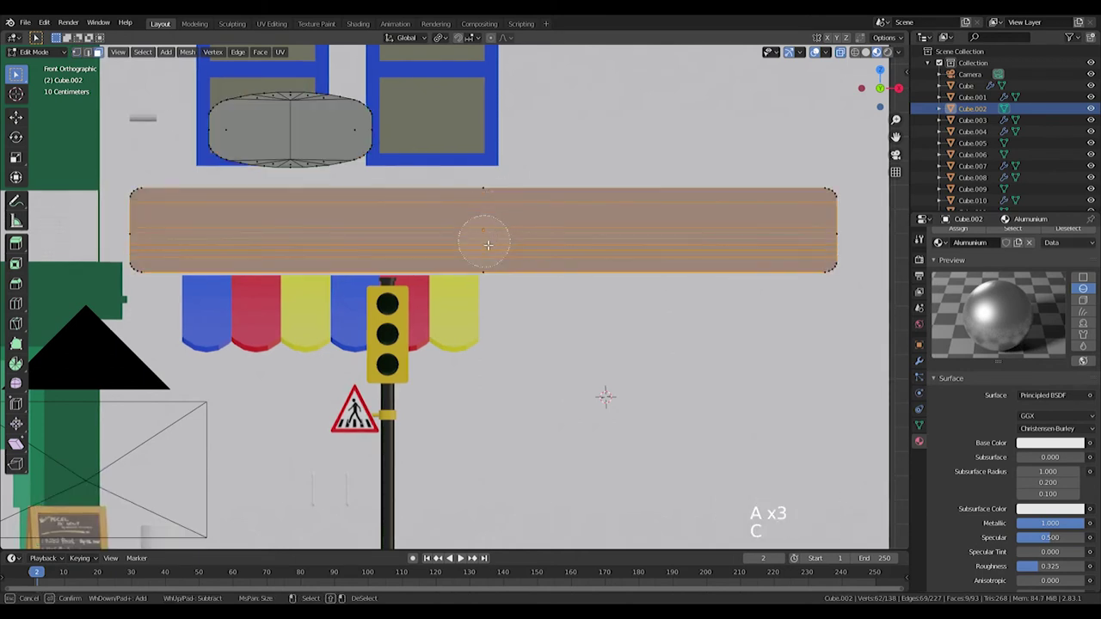
Assign the Putih white material to the signboard's main faces.
{"action": "scroll", "scroll_direction": "up", "scroll_amount": 3}
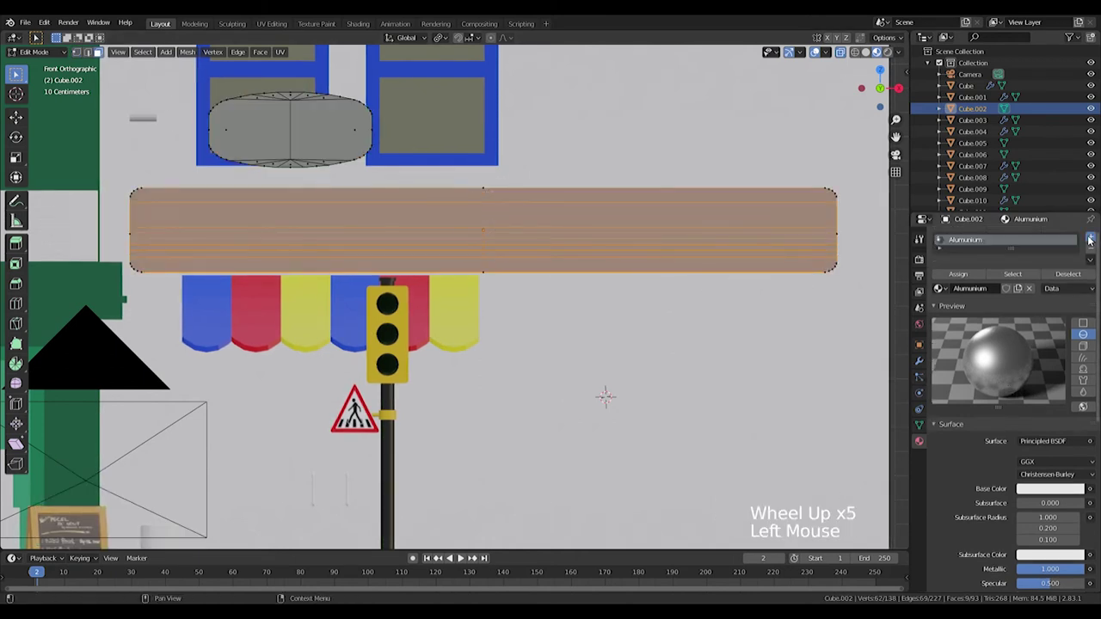
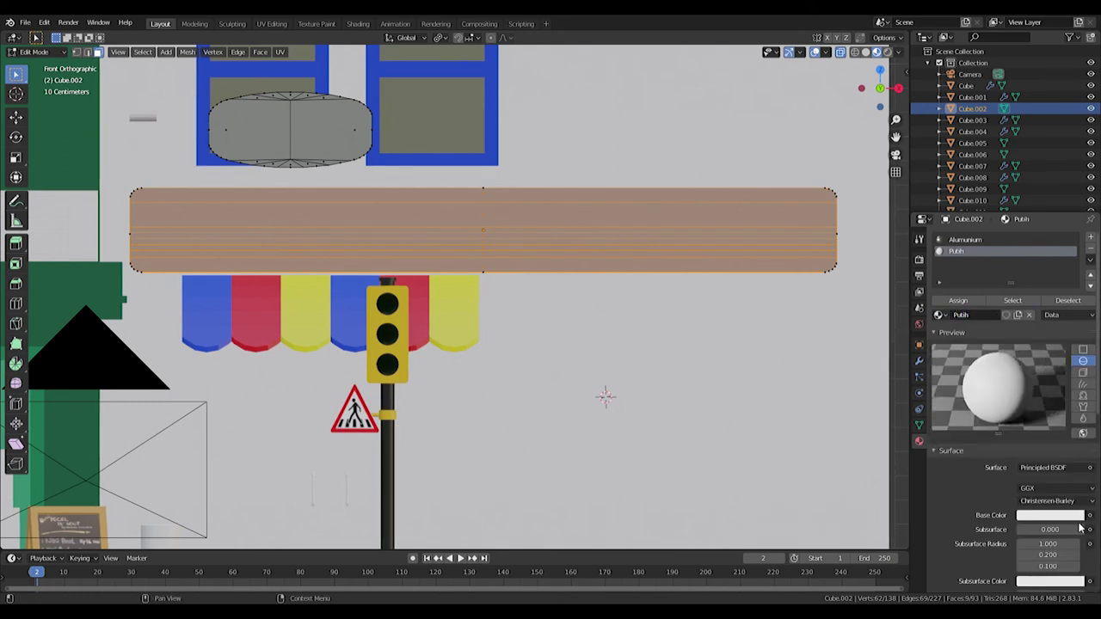
{"action": "left_click", "coordinate": [1076, 519]}
{"action": "left_click", "coordinate": [964, 295]}
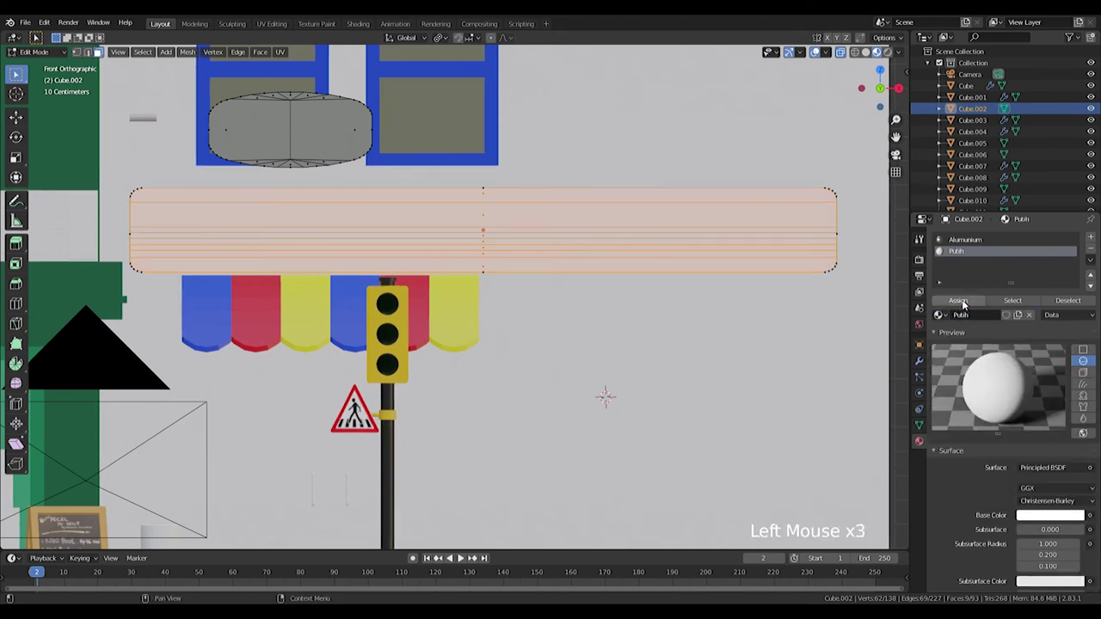
Select a thin stripe, add a new material slot and create the blue Biru material for it.
{"action": "left_click", "coordinate": [940, 250]}
{"action": "key", "text": "a"}
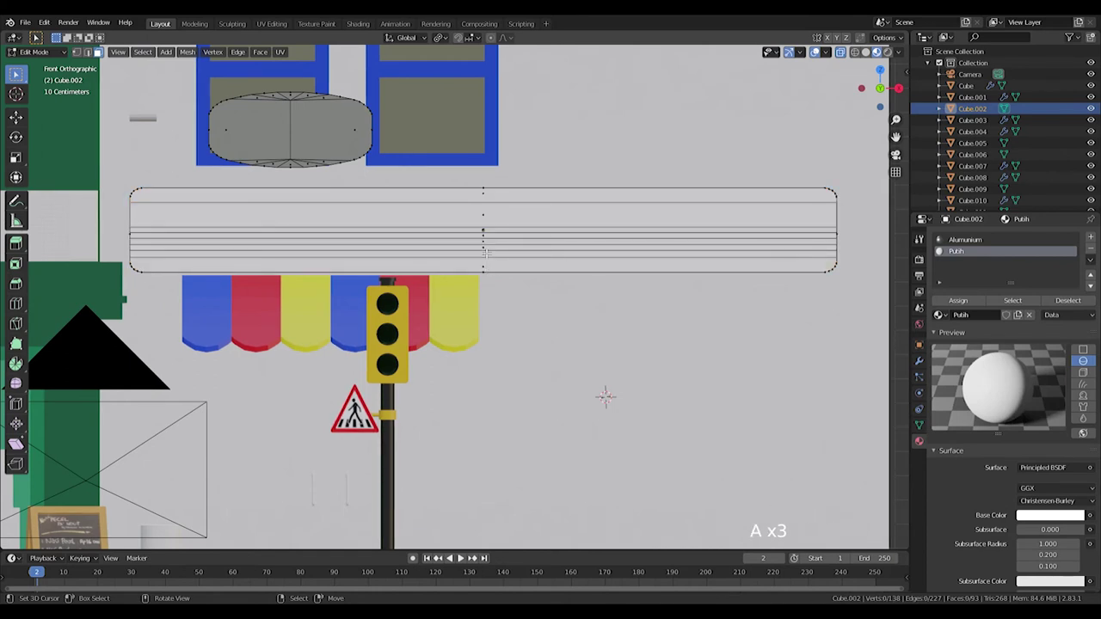
{"action": "right_click", "coordinate": [940, 249]}
{"action": "double_click", "coordinate": [1088, 234]}
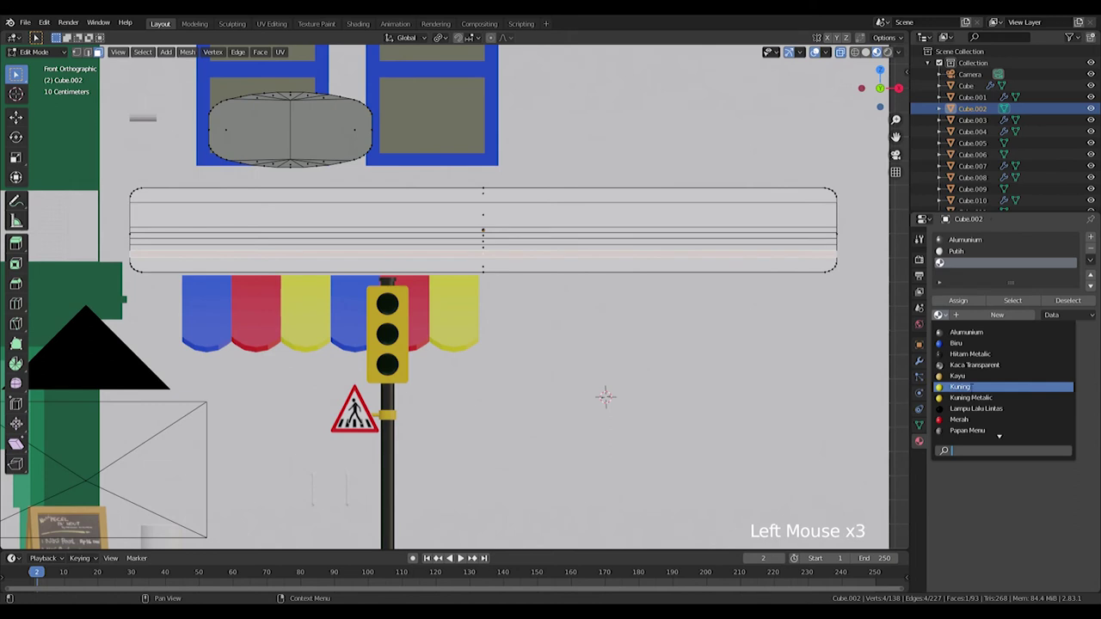
{"action": "left_click", "coordinate": [972, 303]}
{"action": "left_click", "coordinate": [1090, 238]}
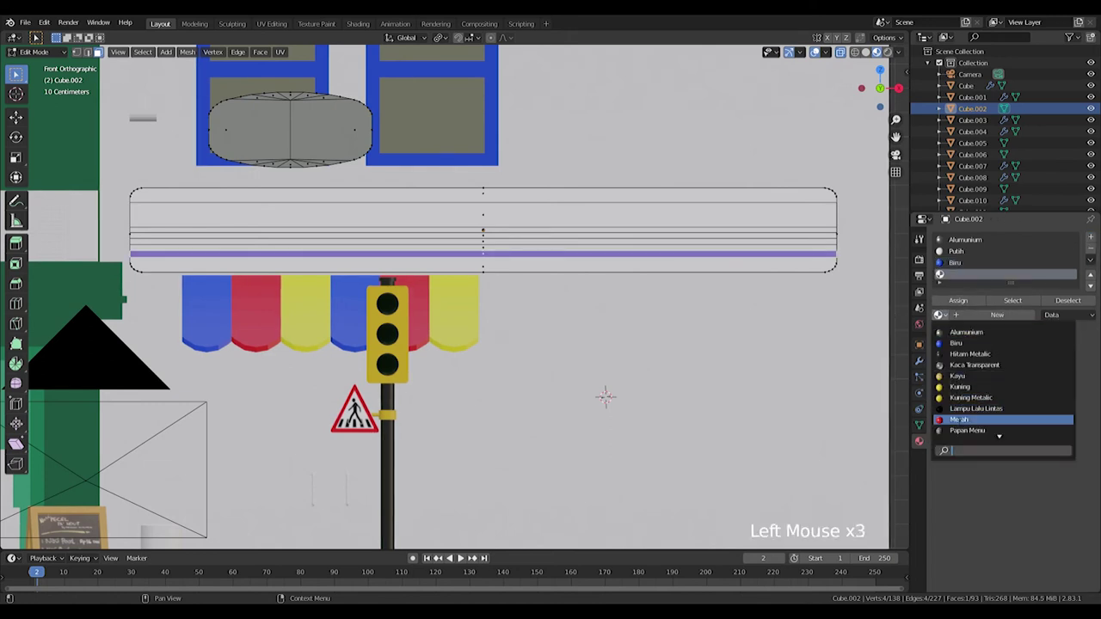
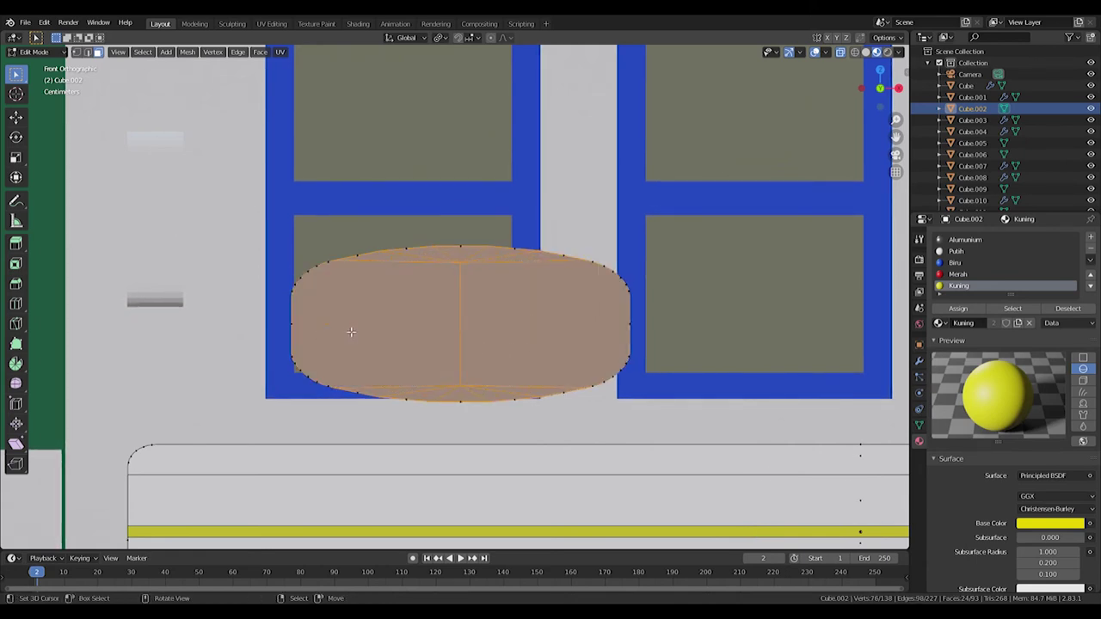
Clean up stray geometry and frame the oval sign in front view.
{"action": "key", "text": "Delete"}
{"action": "key", "text": "ctrl+z"}
{"action": "key", "text": "Delete"}
{"action": "middle_click", "coordinate": [590, 330]}
{"action": "key", "text": "KP_3"}
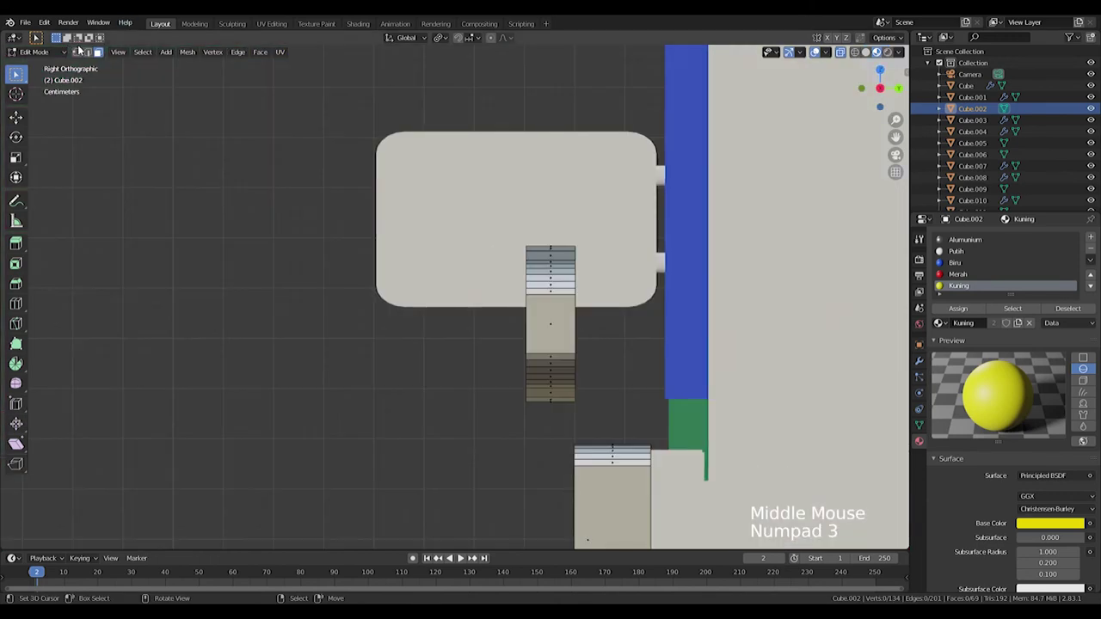
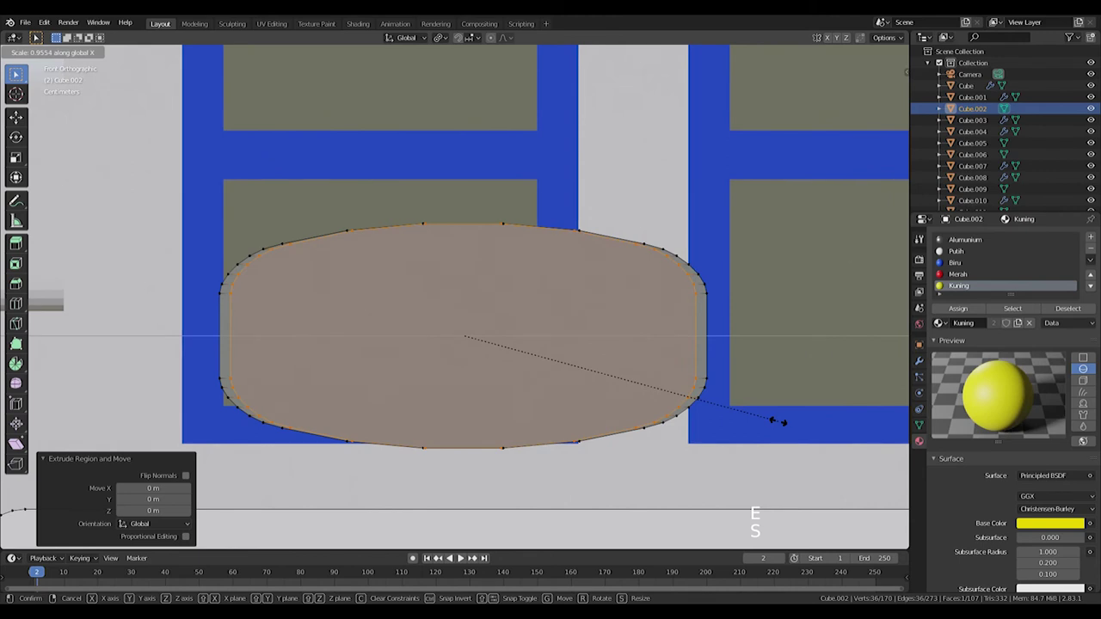
Extrude and shrink the oval's front face inward to form the first border rings.
{"action": "key", "text": "s"}
{"action": "key", "text": "s"}
{"action": "key", "text": "e"}
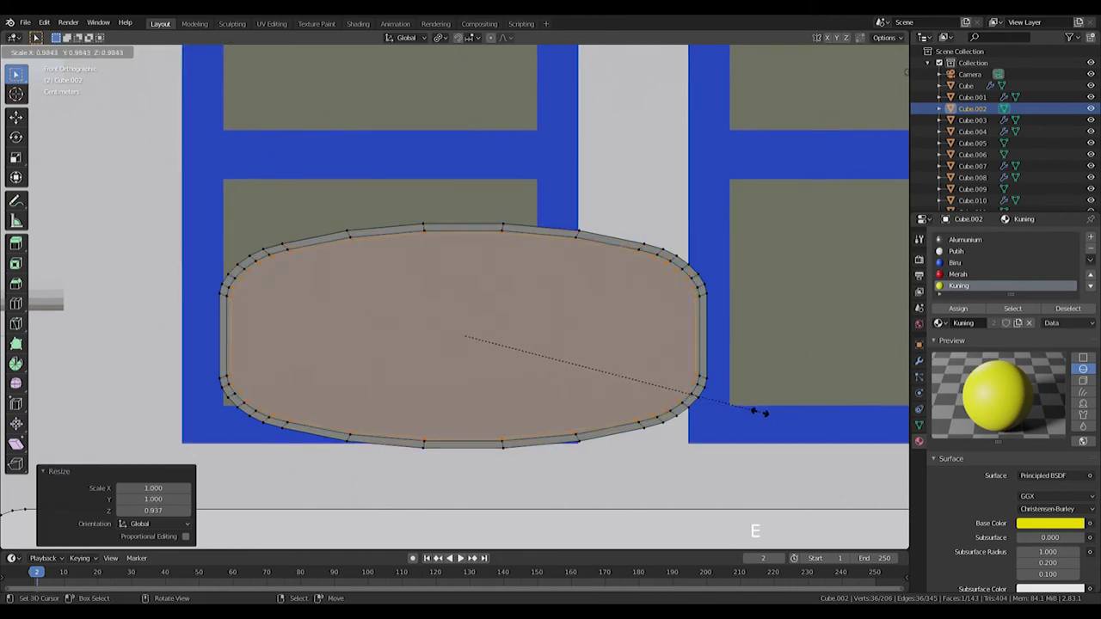
{"action": "key", "text": "s"}
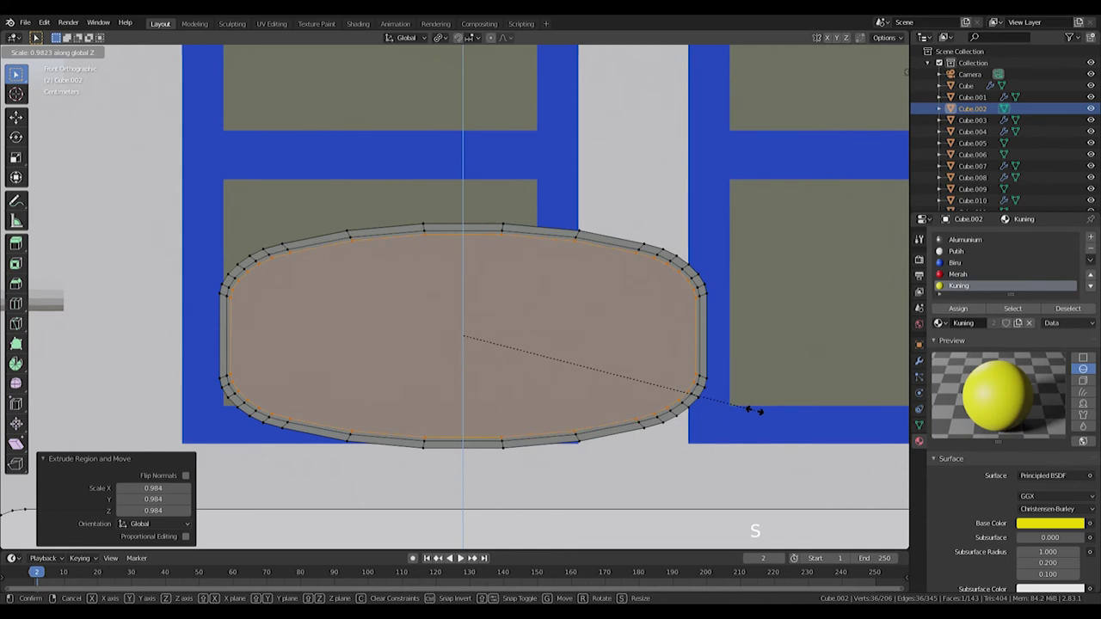
{"action": "key", "text": "s"}
{"action": "key", "text": "e"}
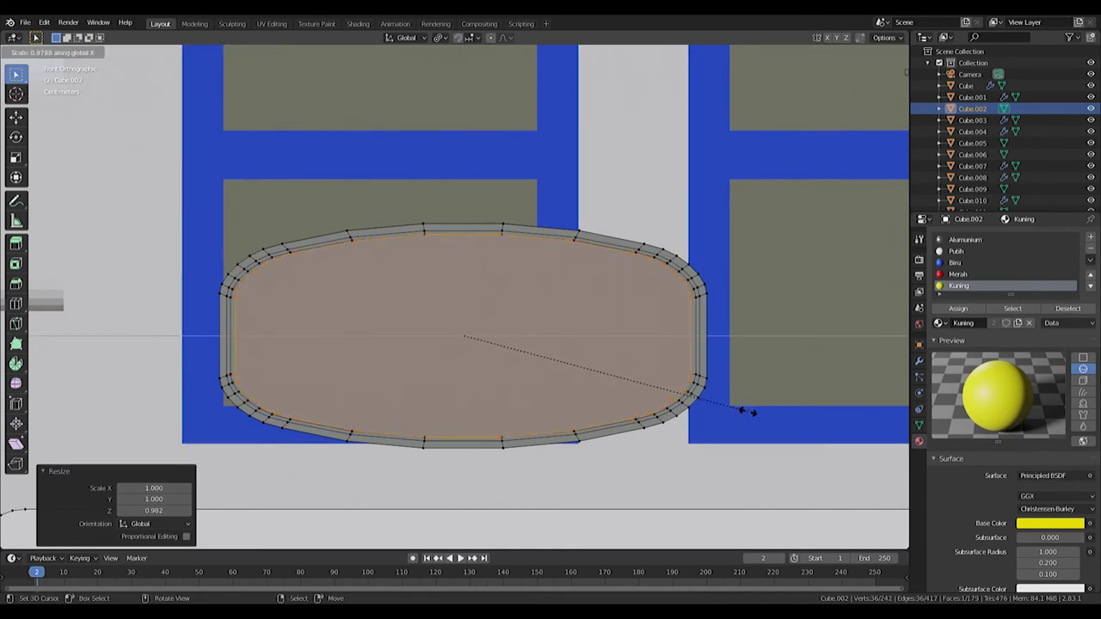
{"action": "key", "text": "e"}
{"action": "key", "text": "ctrl+z"}
{"action": "key", "text": "s"}
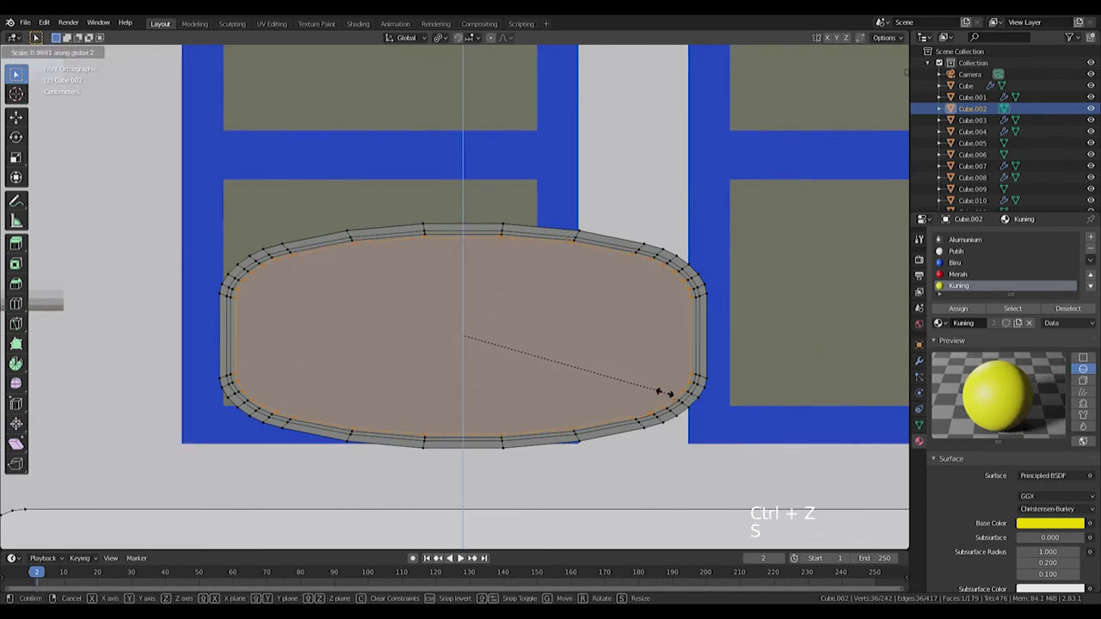
{"action": "key", "text": "e"}
Add further concentric rings, scaling each inward along width or height.
{"action": "key", "text": "s"}
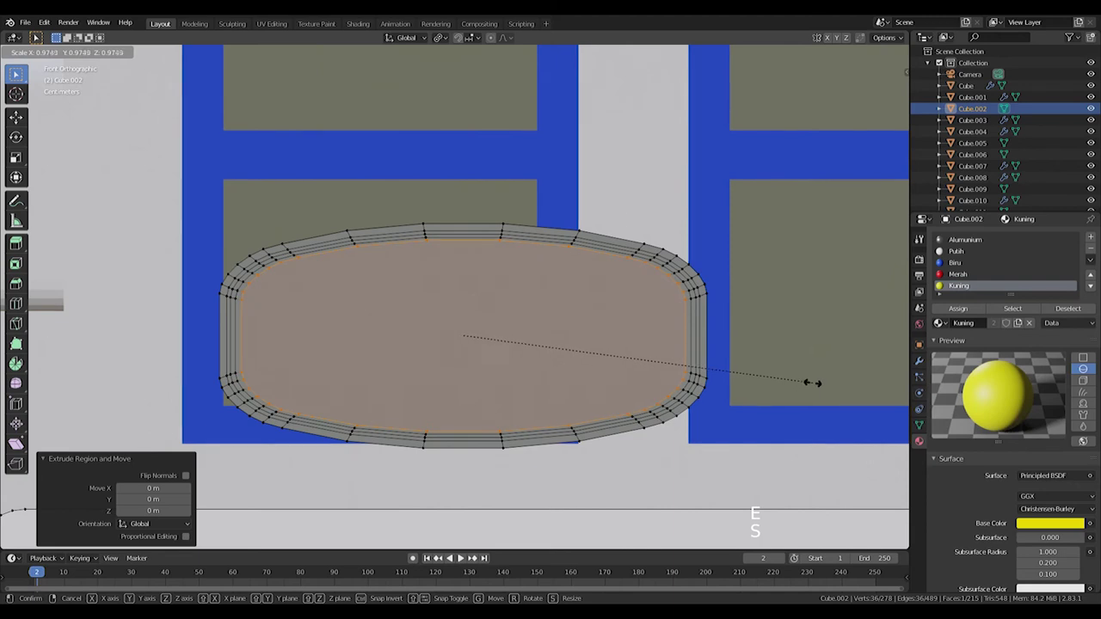
{"action": "key", "text": "s"}
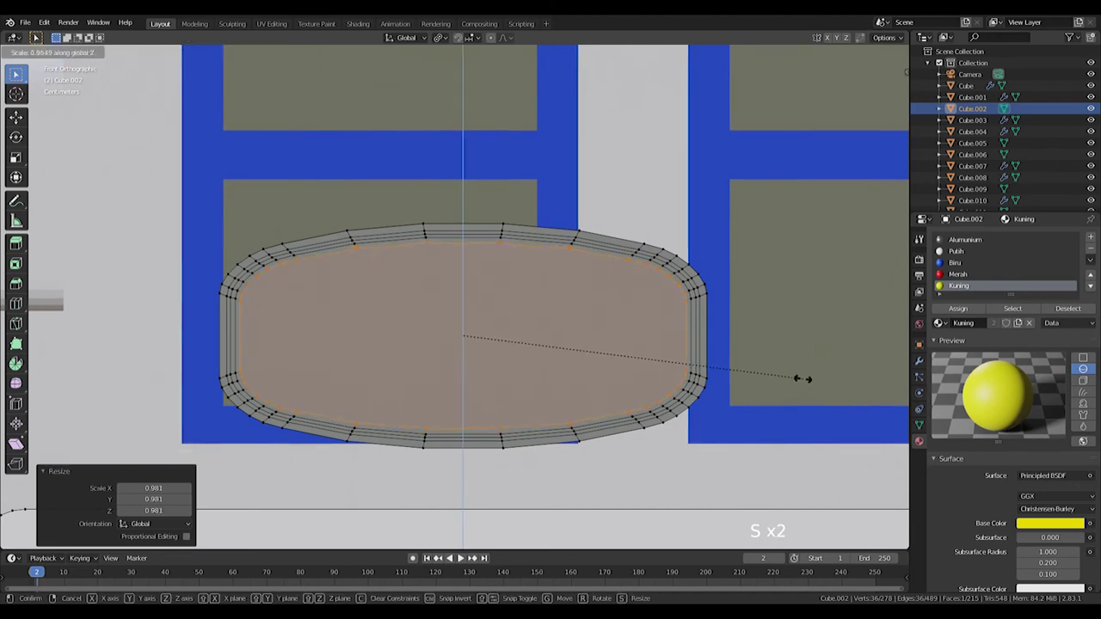
{"action": "key", "text": "e"}
{"action": "key", "text": "s"}
{"action": "key", "text": "s"}
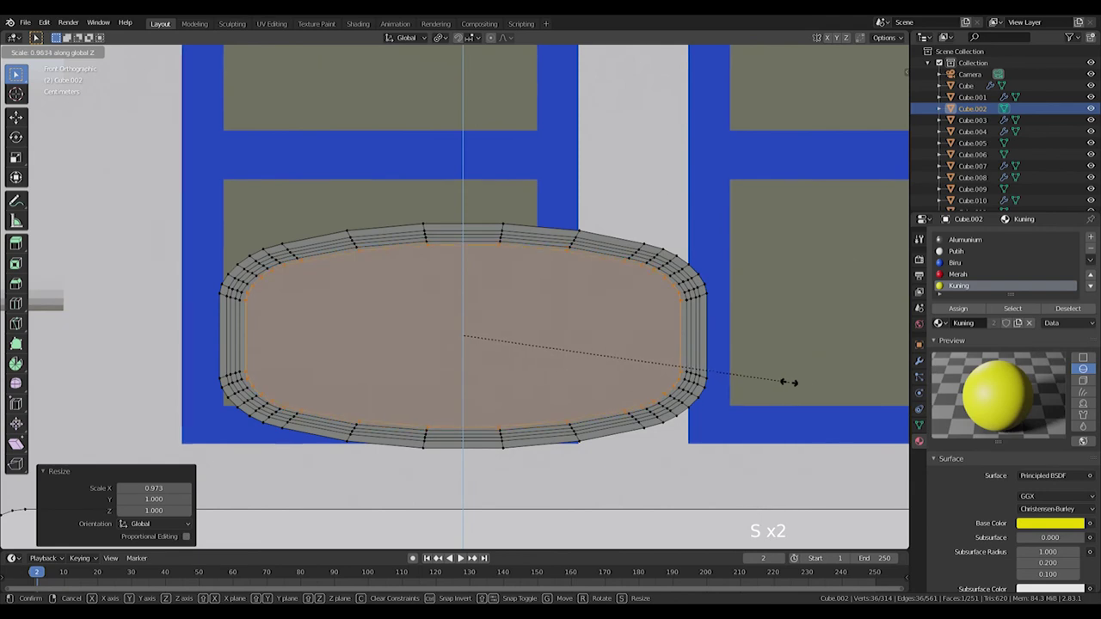
{"action": "key", "text": "s"}
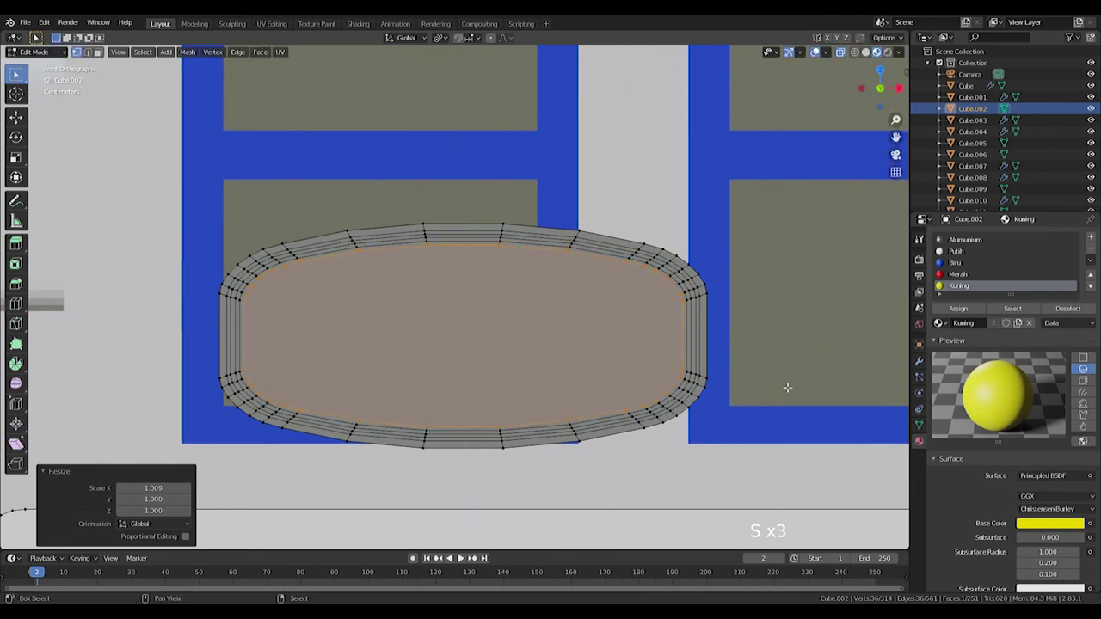
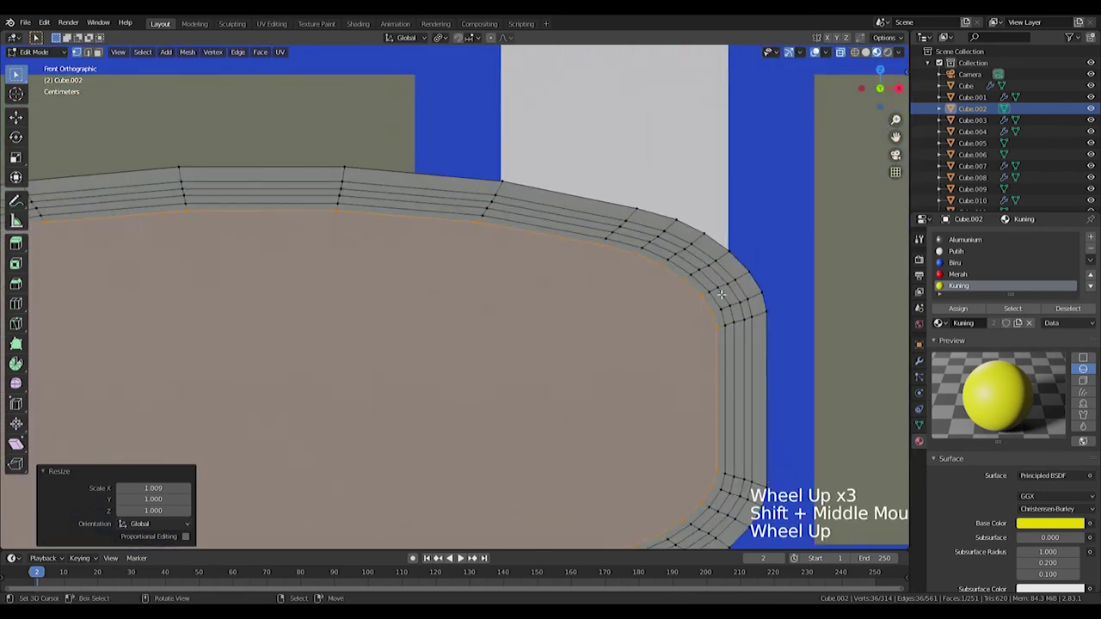
{"action": "key", "text": "e"}
{"action": "key", "text": "s"}
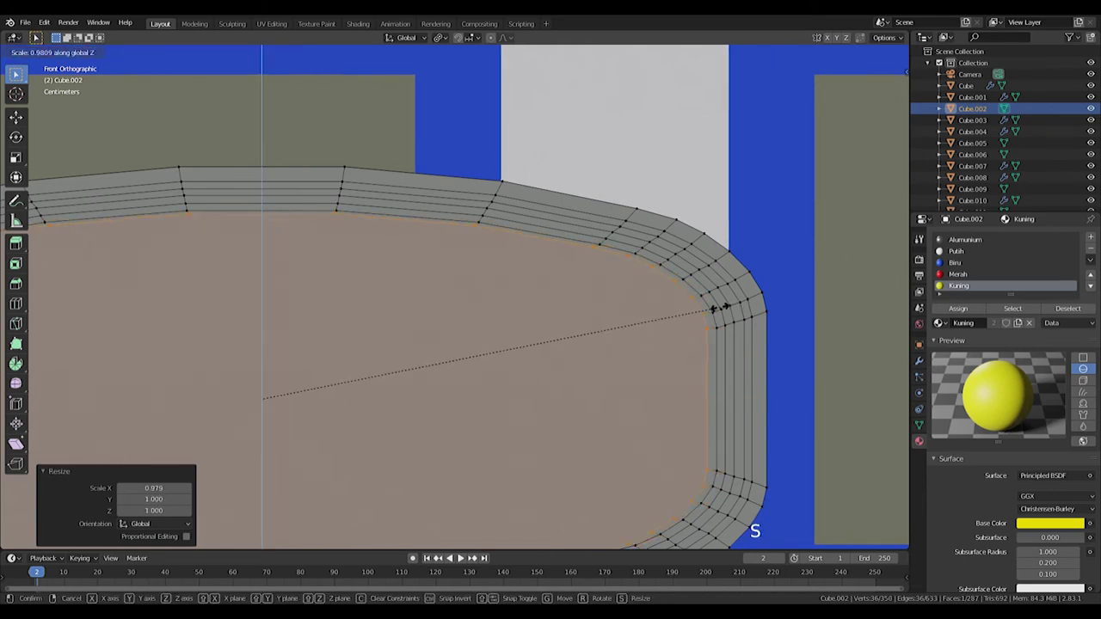
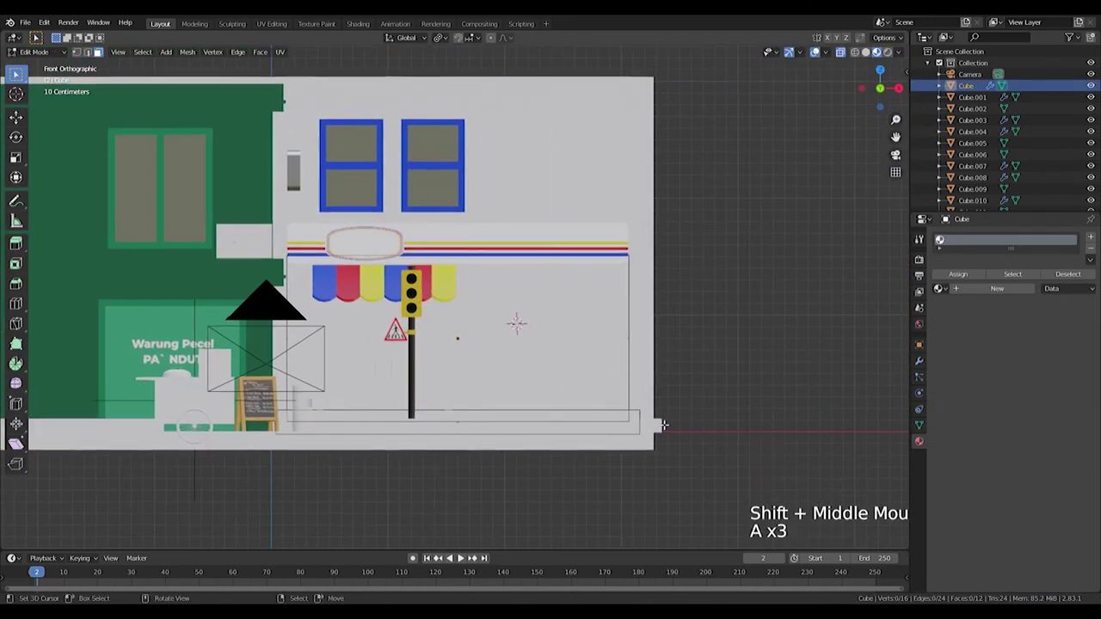
Select the facade, name its material Merah Maroon and add a second material slot.
{"action": "key", "text": "l"}
{"action": "double_click", "coordinate": [970, 297]}
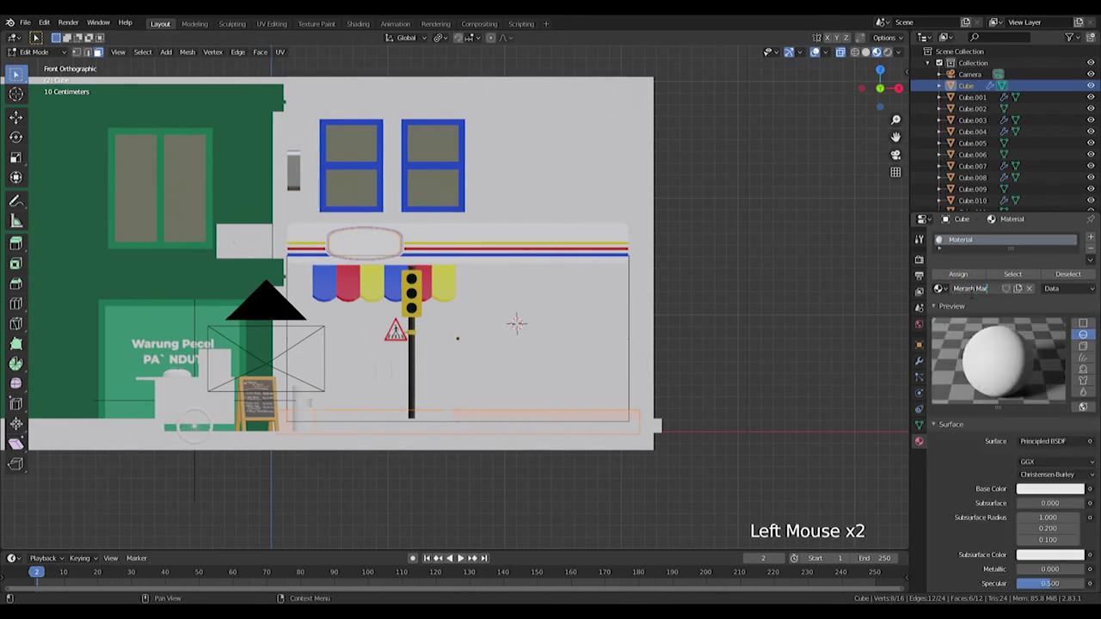
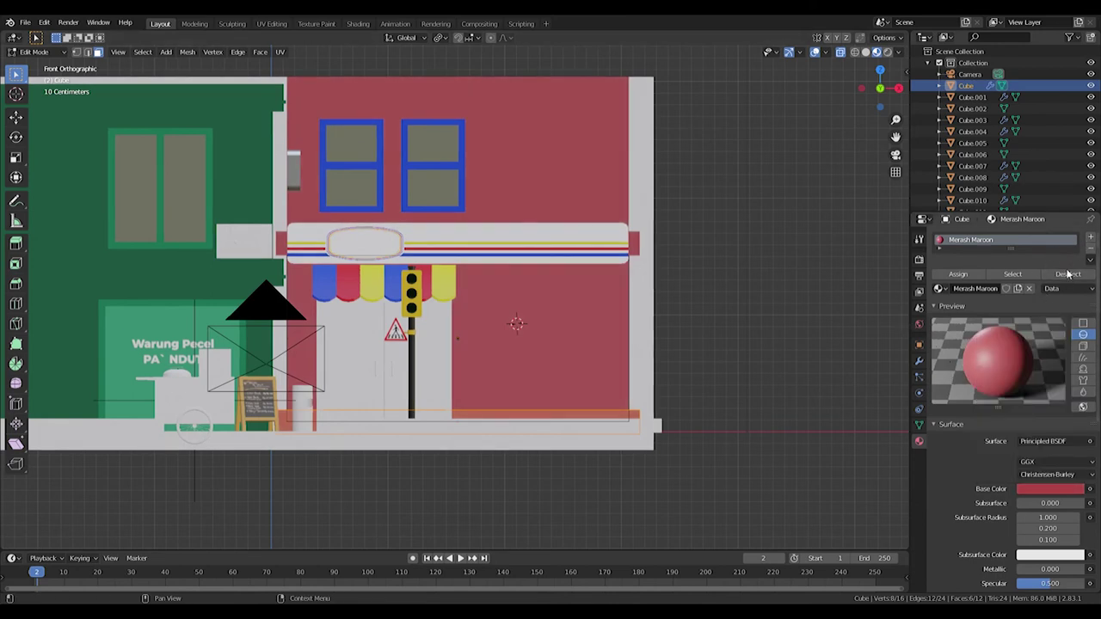
{"action": "left_click", "coordinate": [1090, 241]}
{"action": "left_click", "coordinate": [948, 318]}
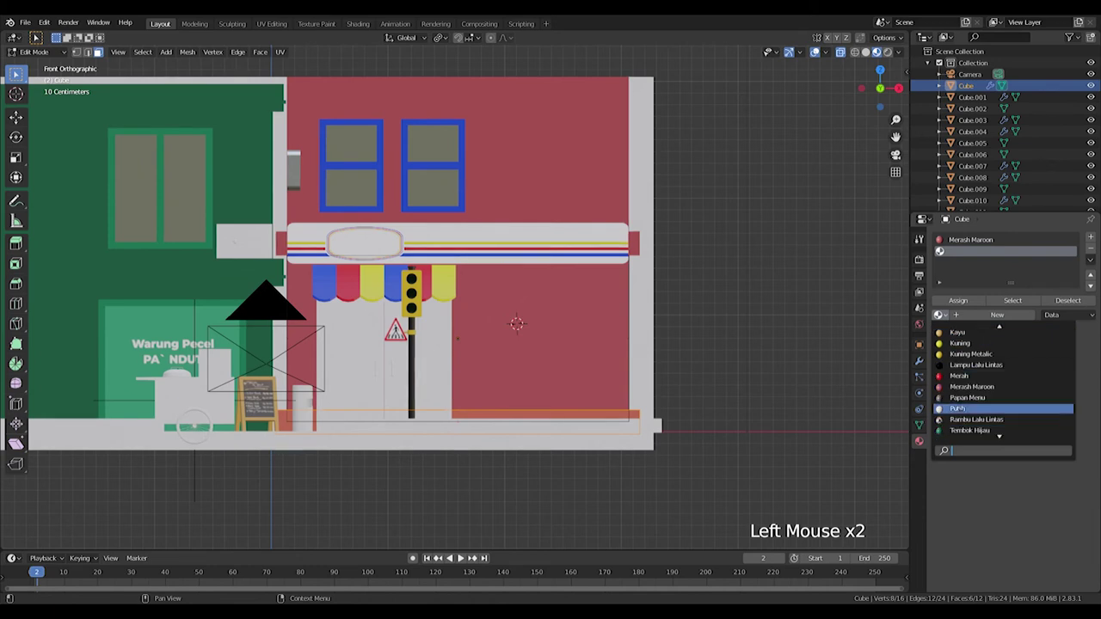
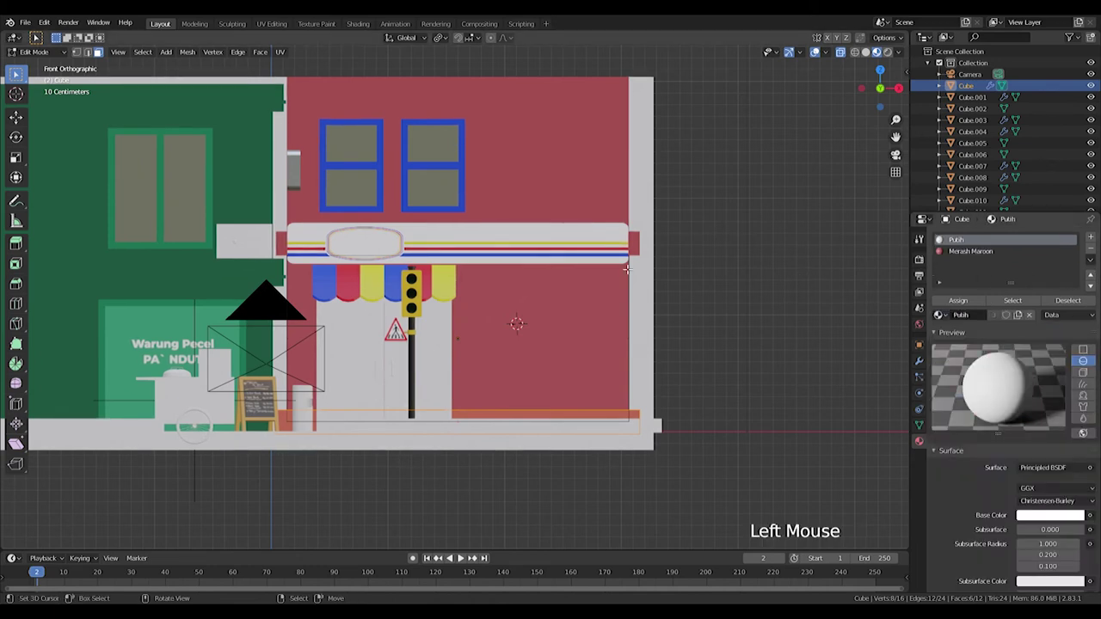
Fill the new slot with the white Putih material.
{"action": "key", "text": "Tab"}
{"action": "key", "text": "Tab"}
{"action": "key", "text": "a"}
{"action": "left_click", "coordinate": [973, 302]}
{"action": "key", "text": "Tab"}
{"action": "key", "text": "Tab"}
{"action": "key", "text": "a"}
Select the lower storefront faces and assign the Putih material to them.
{"action": "key", "text": "l"}
{"action": "right_click", "coordinate": [763, 495]}
{"action": "key", "text": "a"}
{"action": "key", "text": "a"}
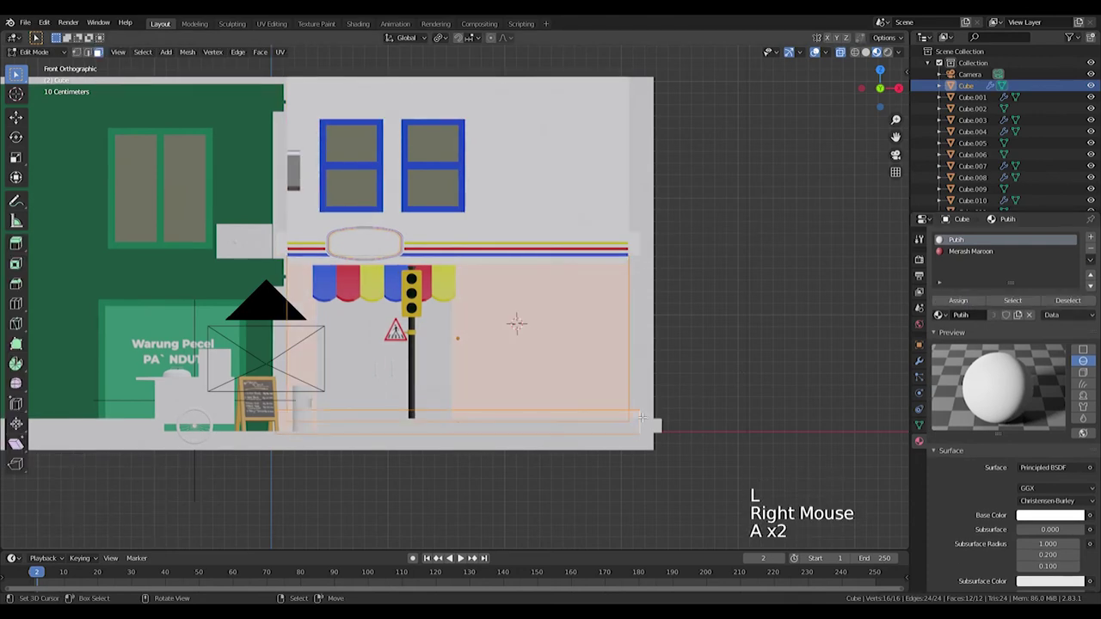
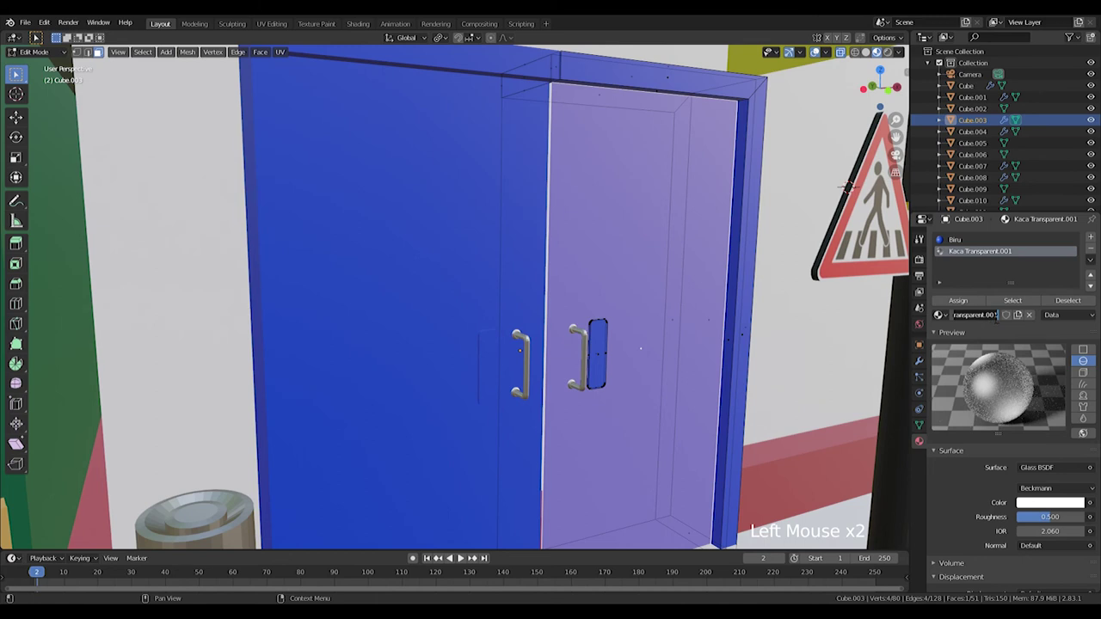
Rename the door handle plate's material to Push Pull and view the handles head-on.
{"action": "key", "text": "BackSpace"}
{"action": "key", "text": "BackSpace"}
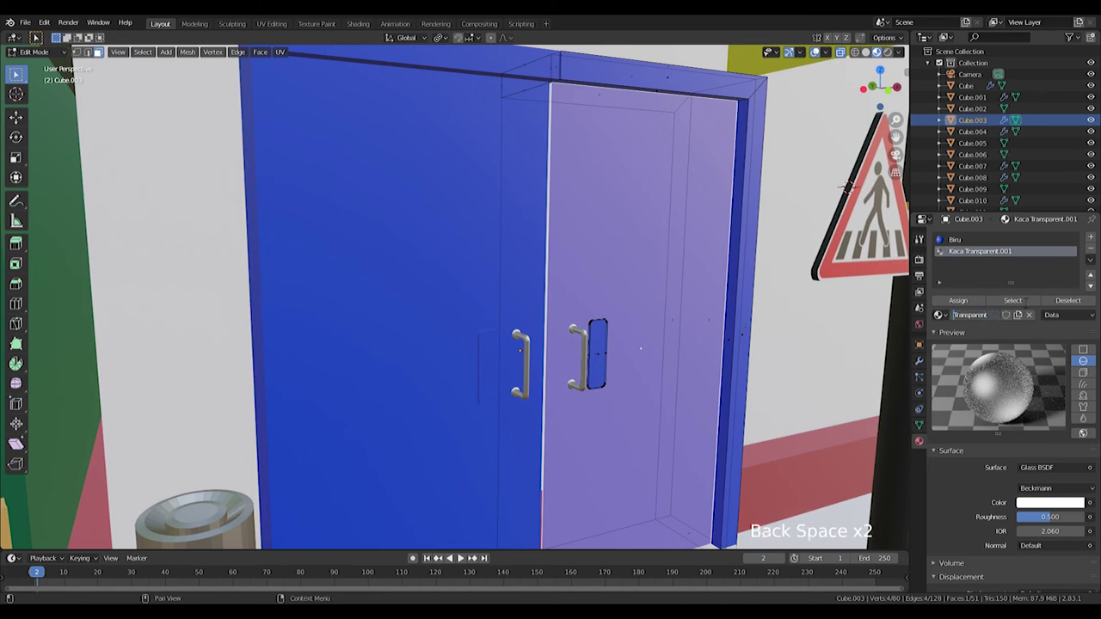
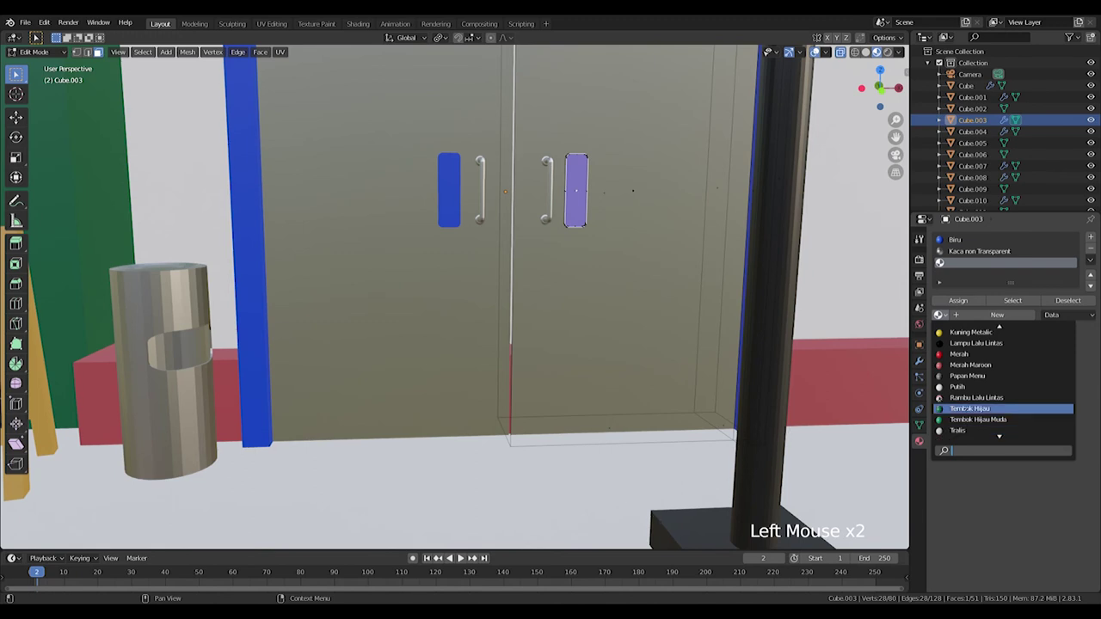
{"action": "double_click", "coordinate": [981, 316]}
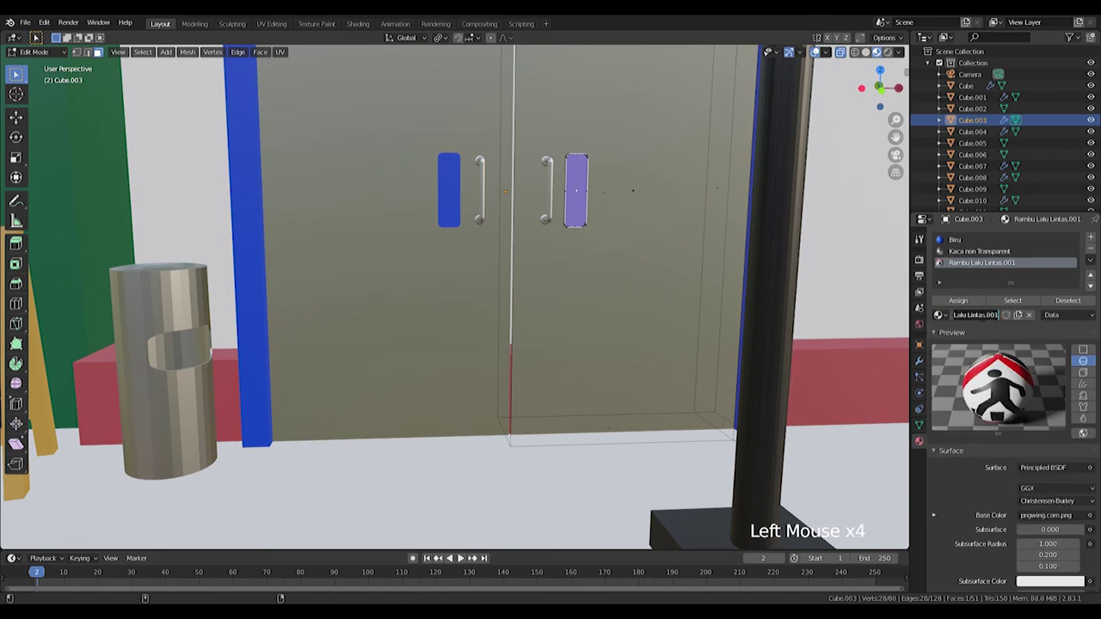
{"action": "key", "text": "shift+BackSpace"}
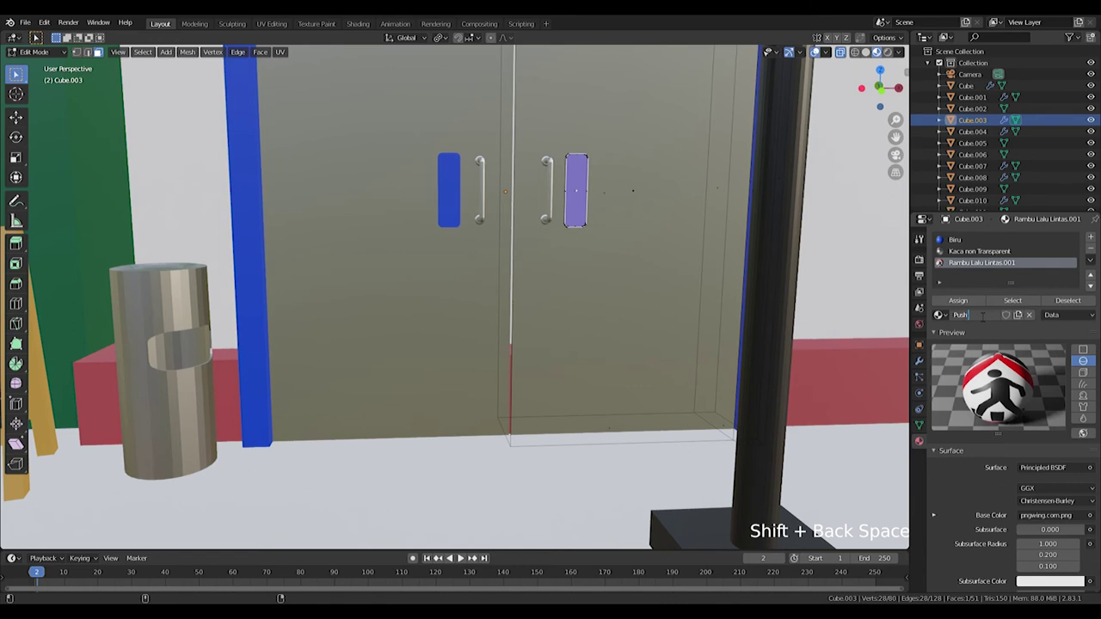